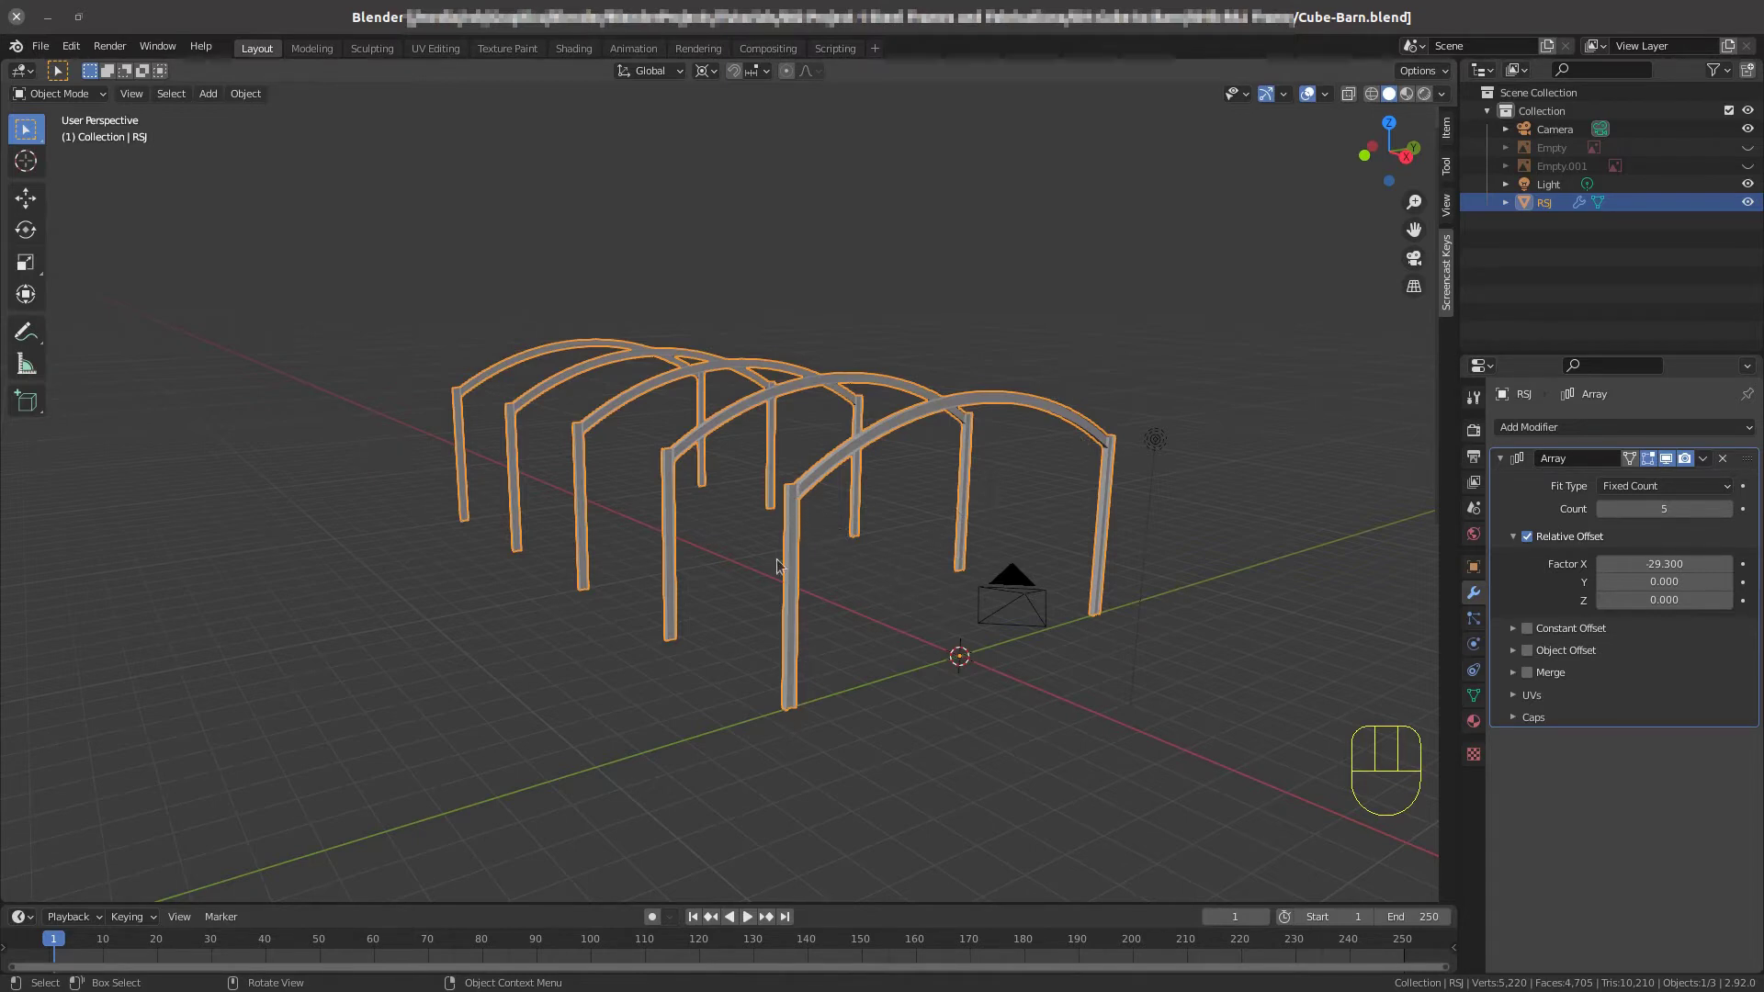
# Orbit and zoom around the arched RSJ frame in orthographic view until the front arch is in view.
pyautogui.scroll(3)
pyautogui.moveTo(1143, 351); pyautogui.dragTo(1095, 356)
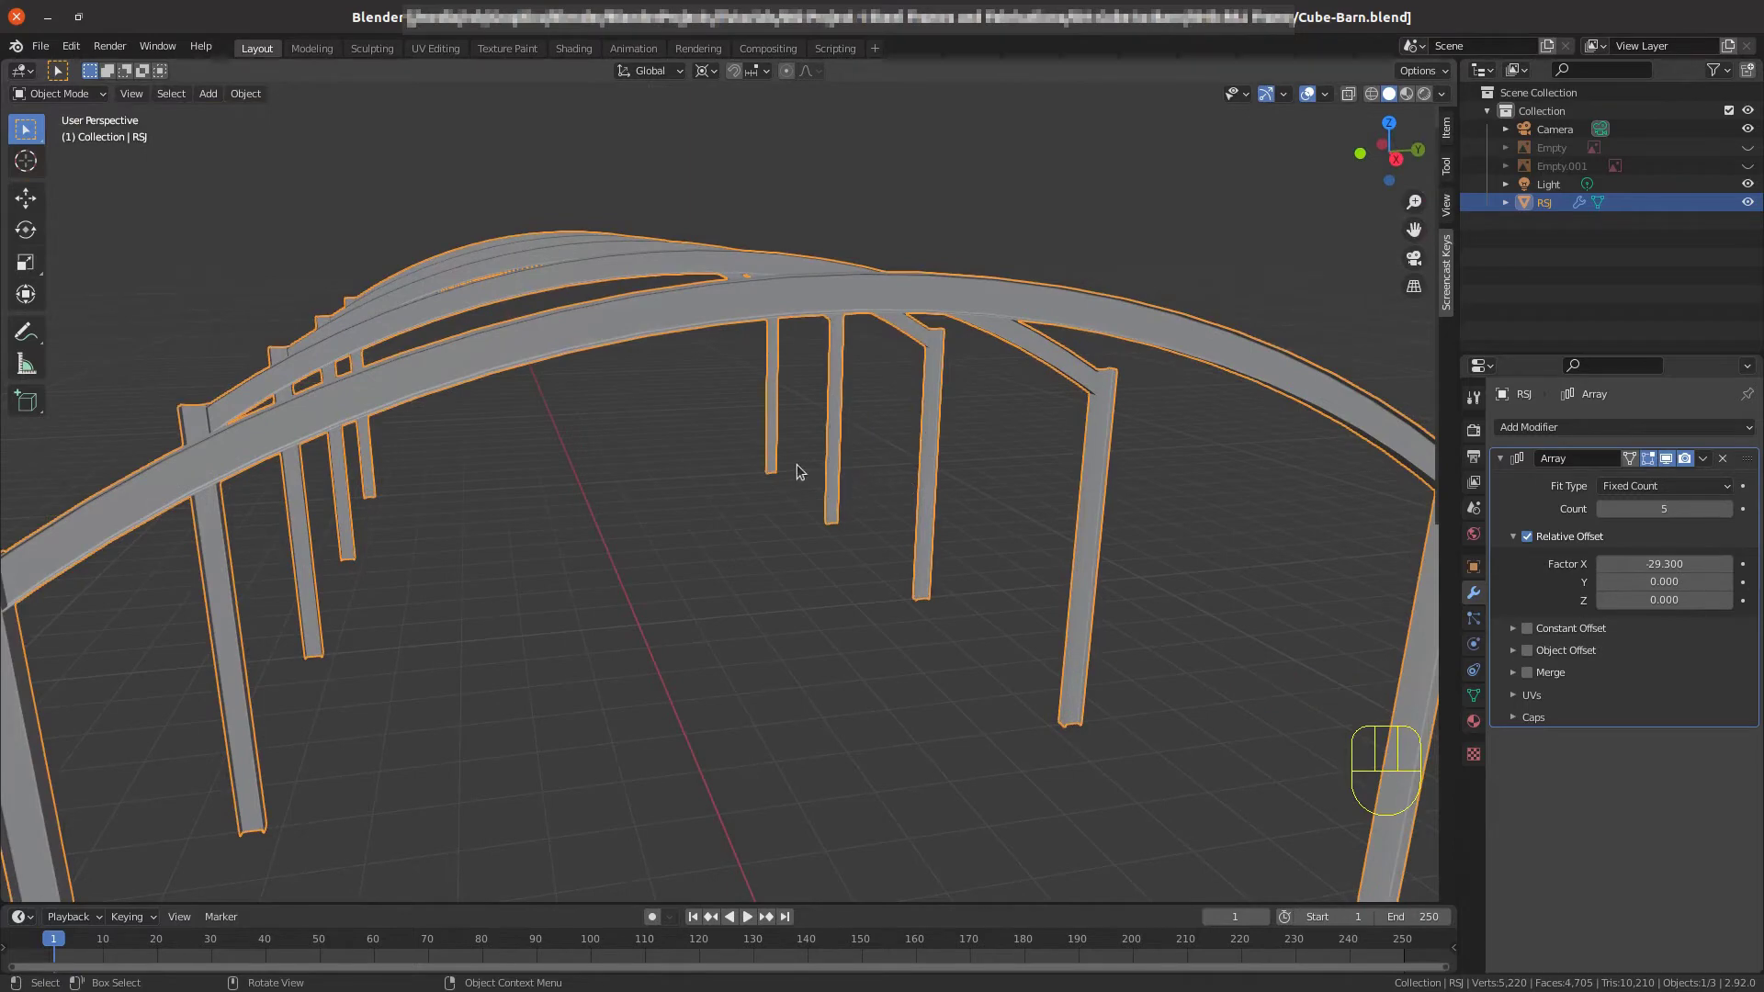
pyautogui.press('KP_5')
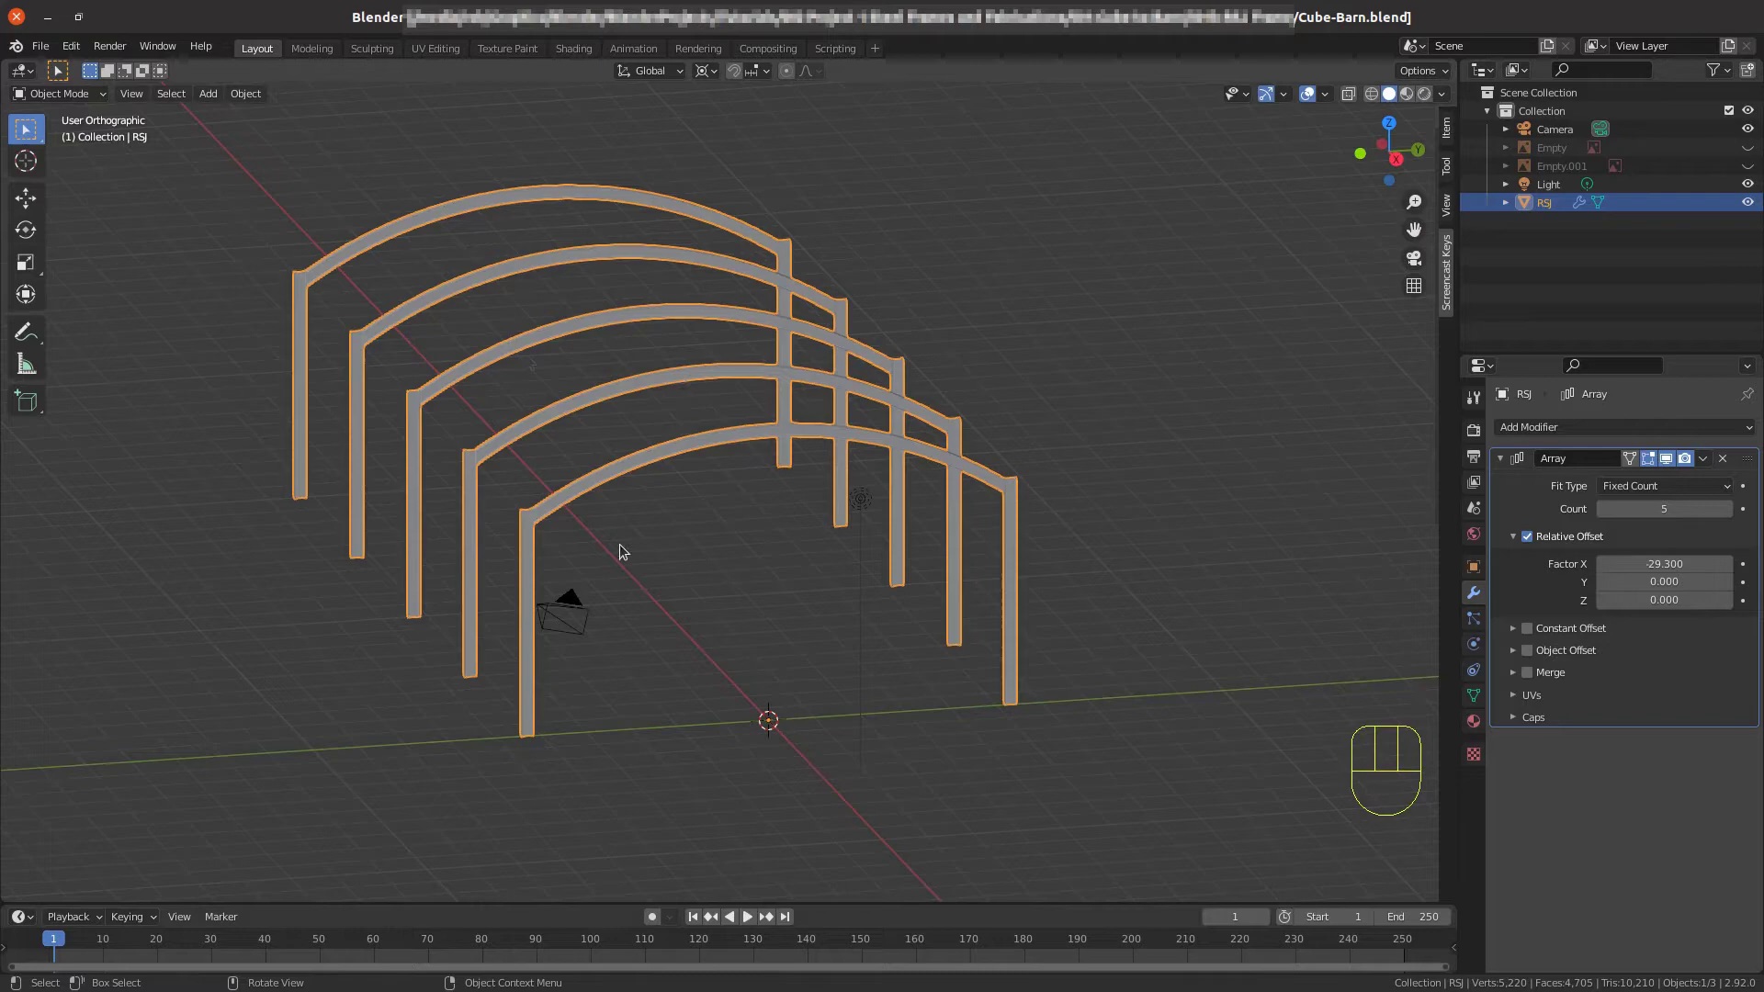
pyautogui.moveTo(746, 597); pyautogui.dragTo(778, 510)
pyautogui.scroll(3)
pyautogui.moveTo(711, 331); pyautogui.dragTo(711, 463)
pyautogui.moveTo(738, 378); pyautogui.dragTo(687, 441)
pyautogui.moveTo(561, 644); pyautogui.dragTo(867, 513)
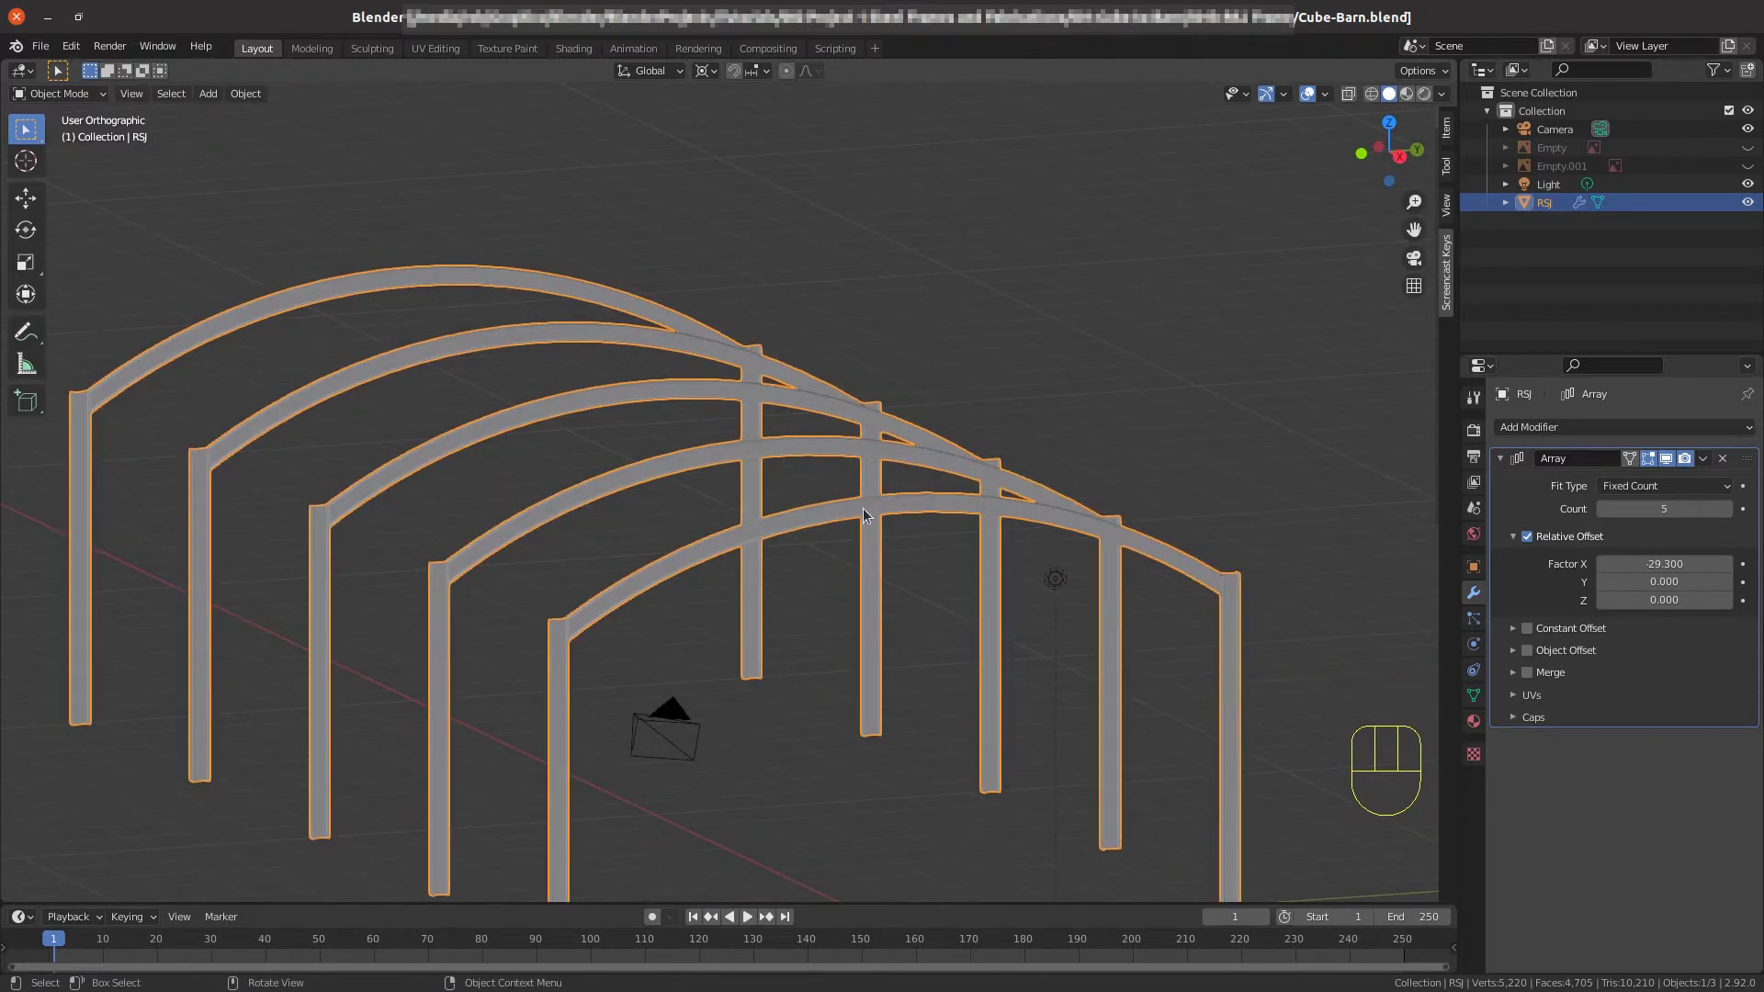
# Enter Edit Mode on the RSJ beam and switch the viewport shading to Wireframe.
pyautogui.press('Tab')
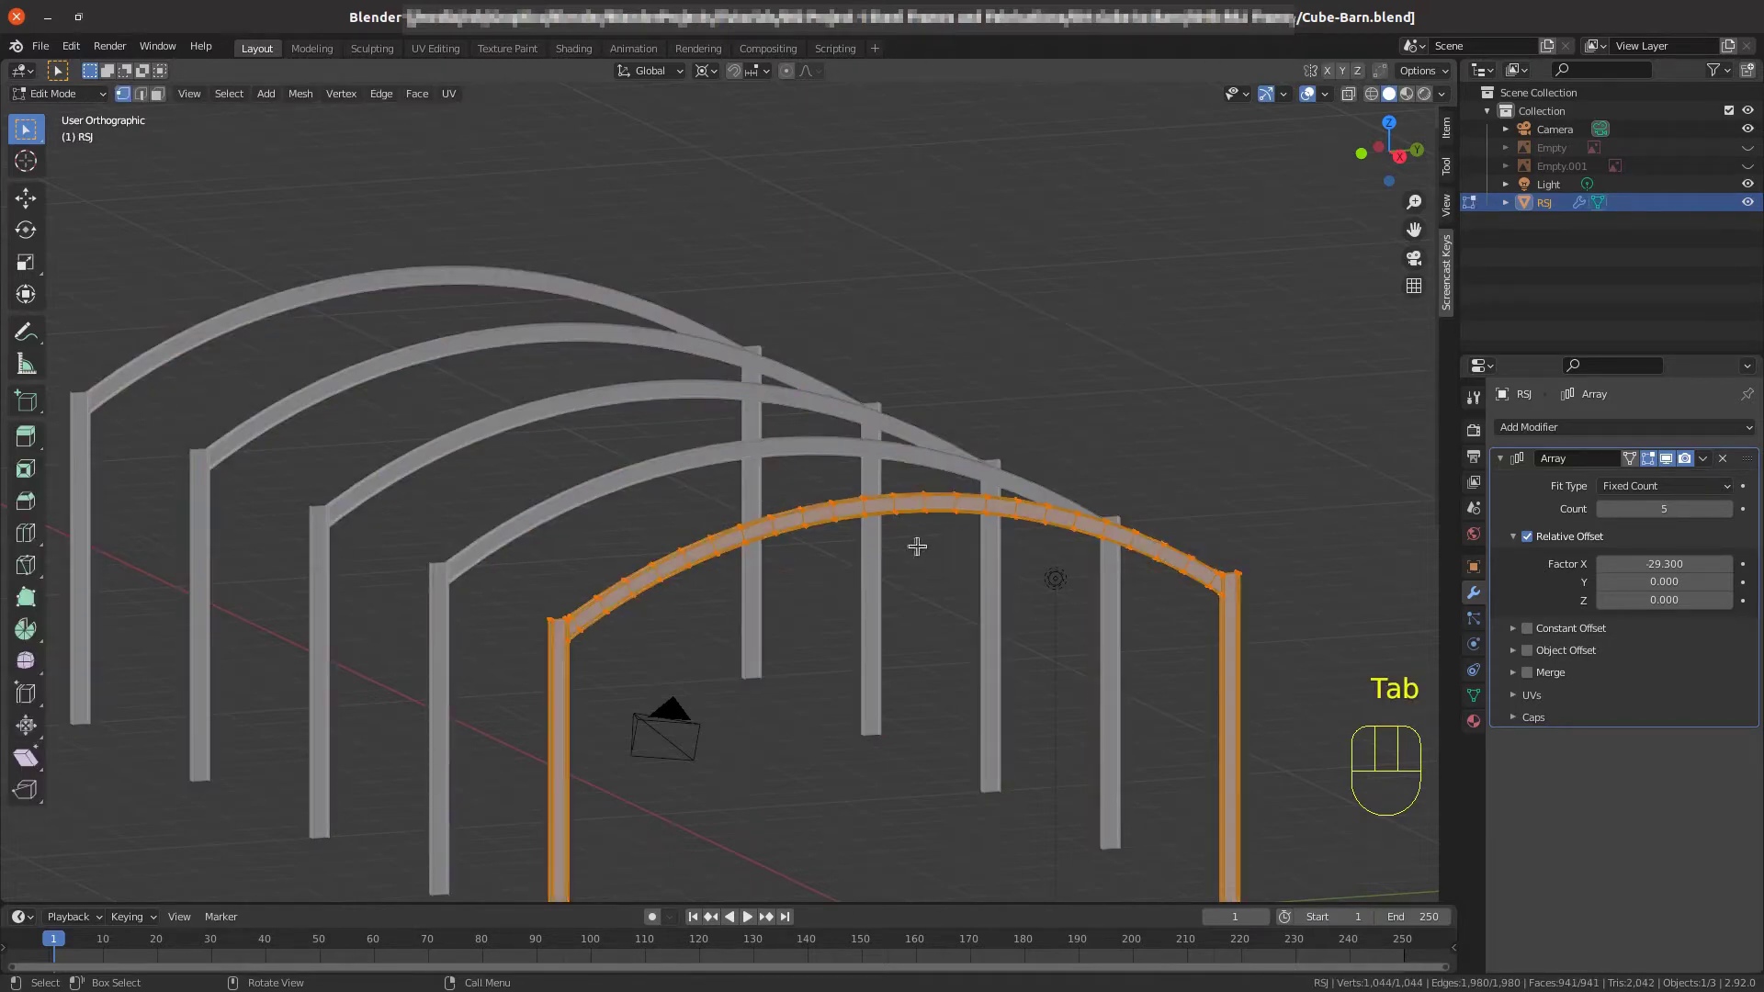
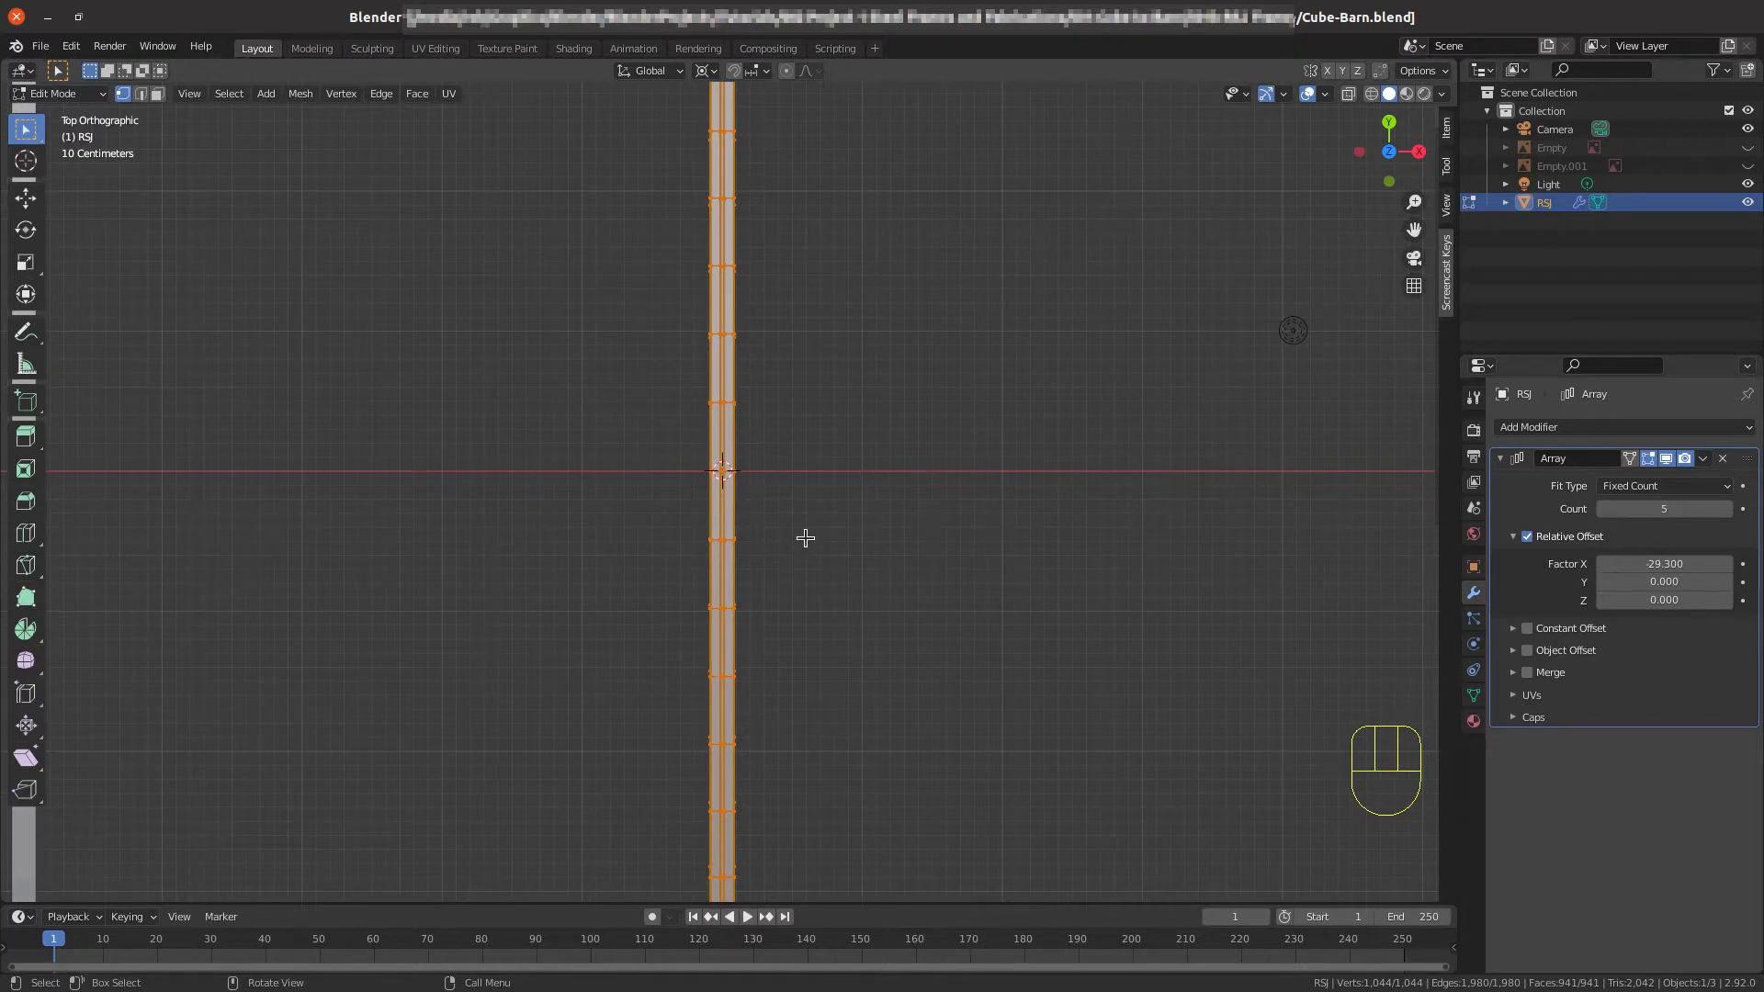
pyautogui.press('z')
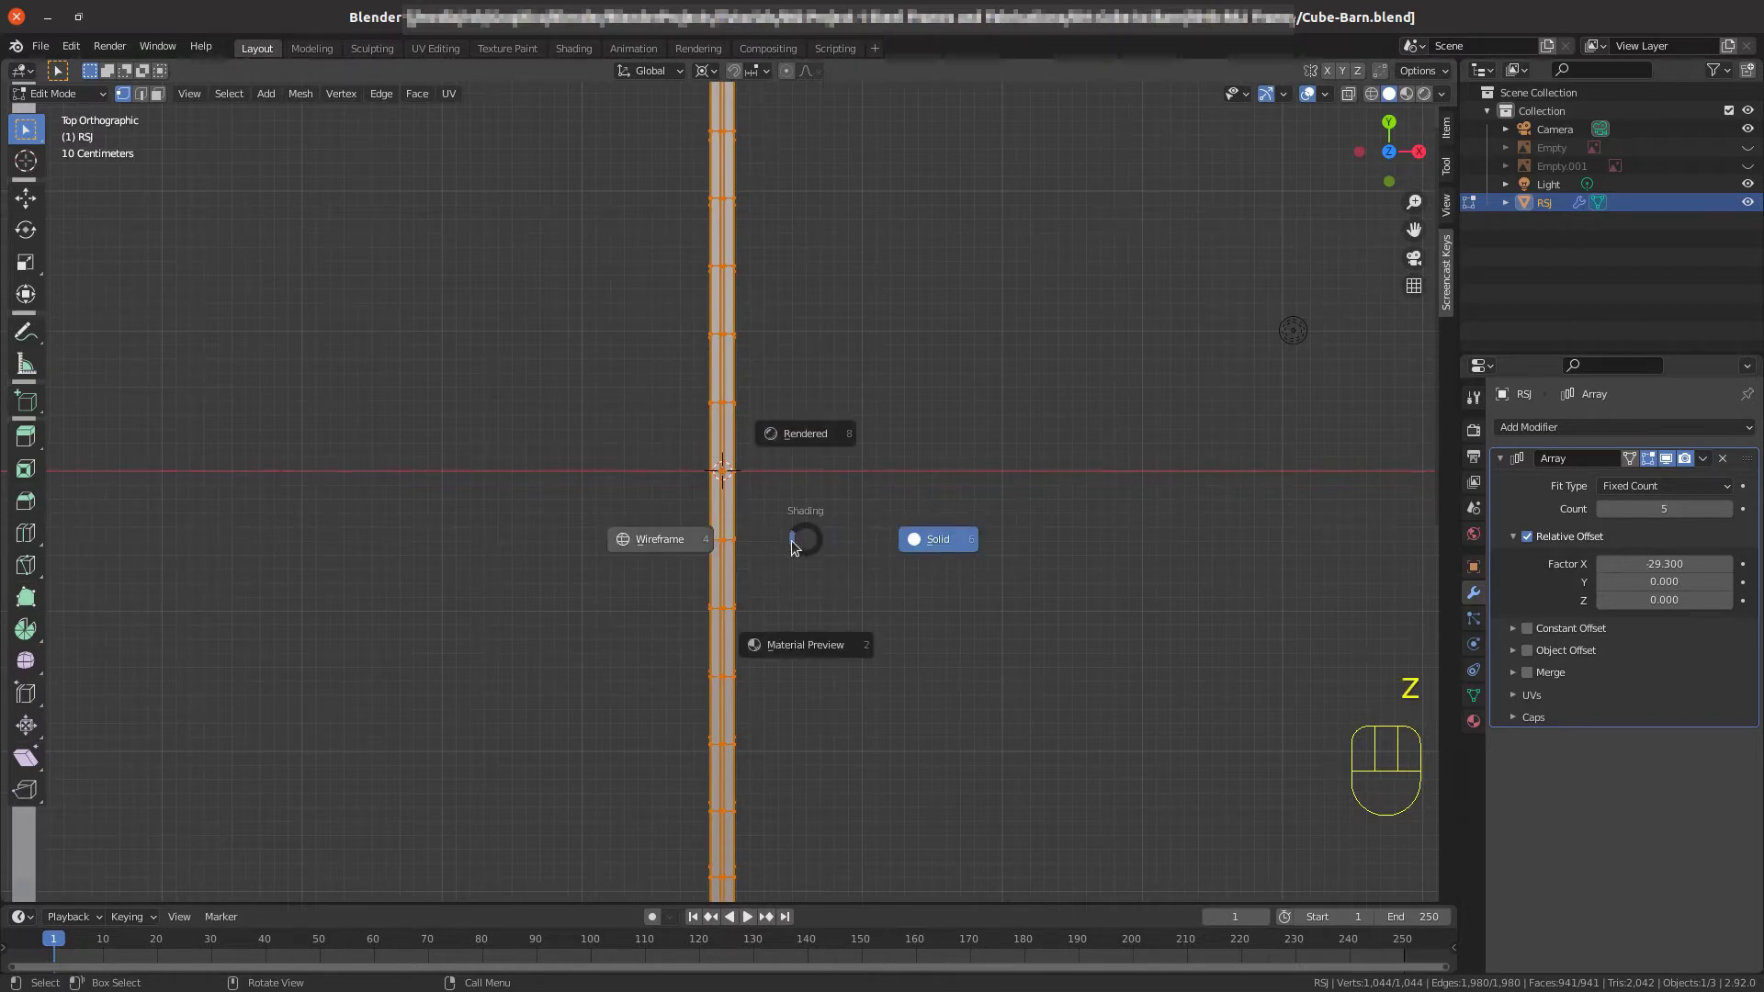
pyautogui.press('z')
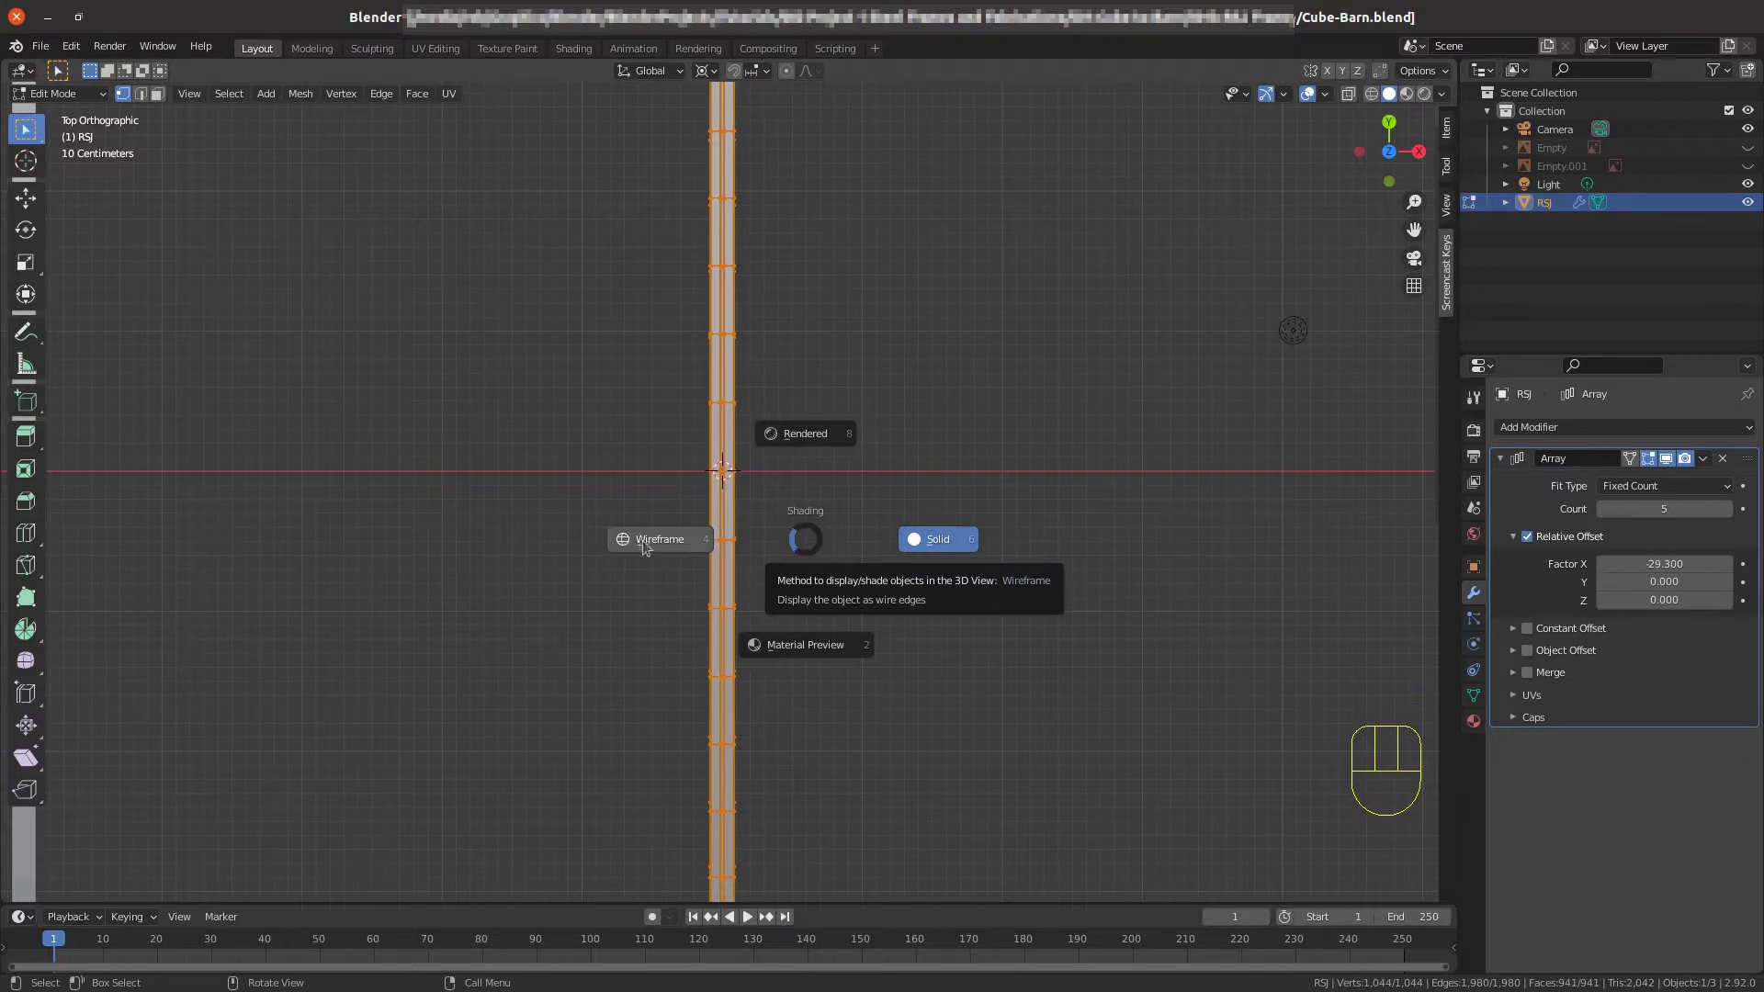
pyautogui.scroll(3)
pyautogui.moveTo(764, 691); pyautogui.dragTo(727, 669)
pyautogui.scroll(-3)
pyautogui.scroll(-3)
pyautogui.moveTo(711, 685); pyautogui.dragTo(663, 621)
# View the beam from the top, clear the selection and zoom in on the wireframe.
pyautogui.press('KP_7')
pyautogui.scroll(3)
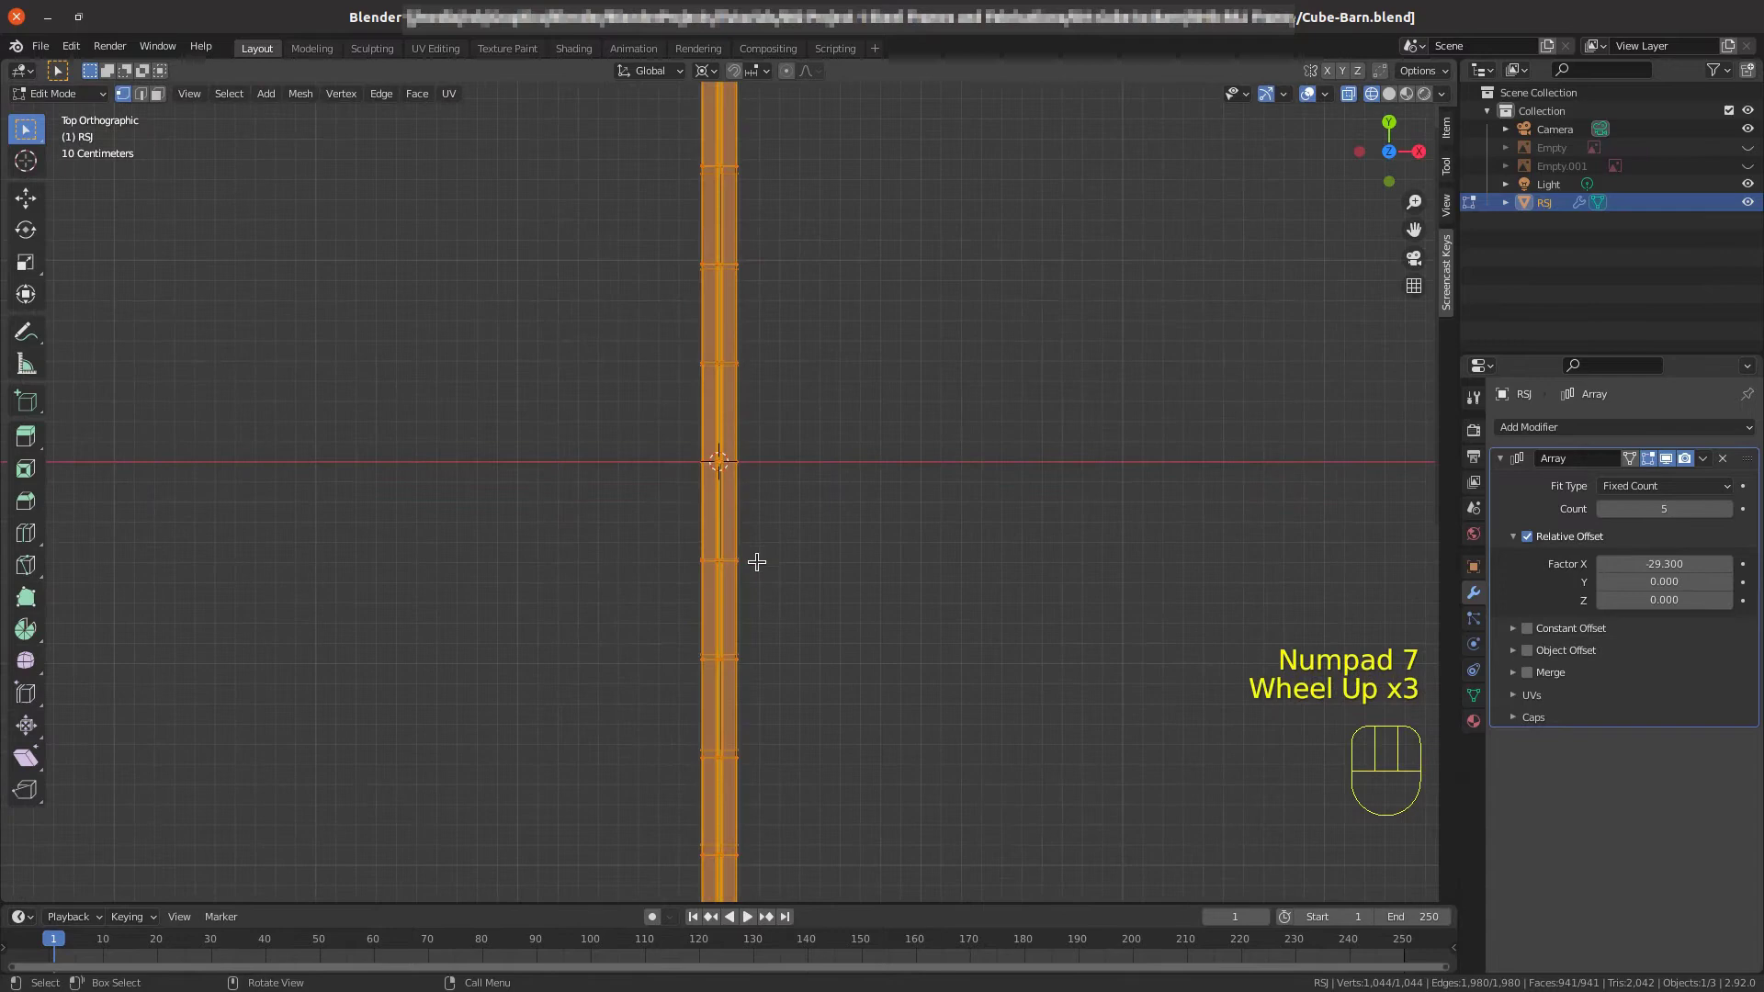
pyautogui.press('alt+a')
pyautogui.scroll(3)
pyautogui.scroll(3)
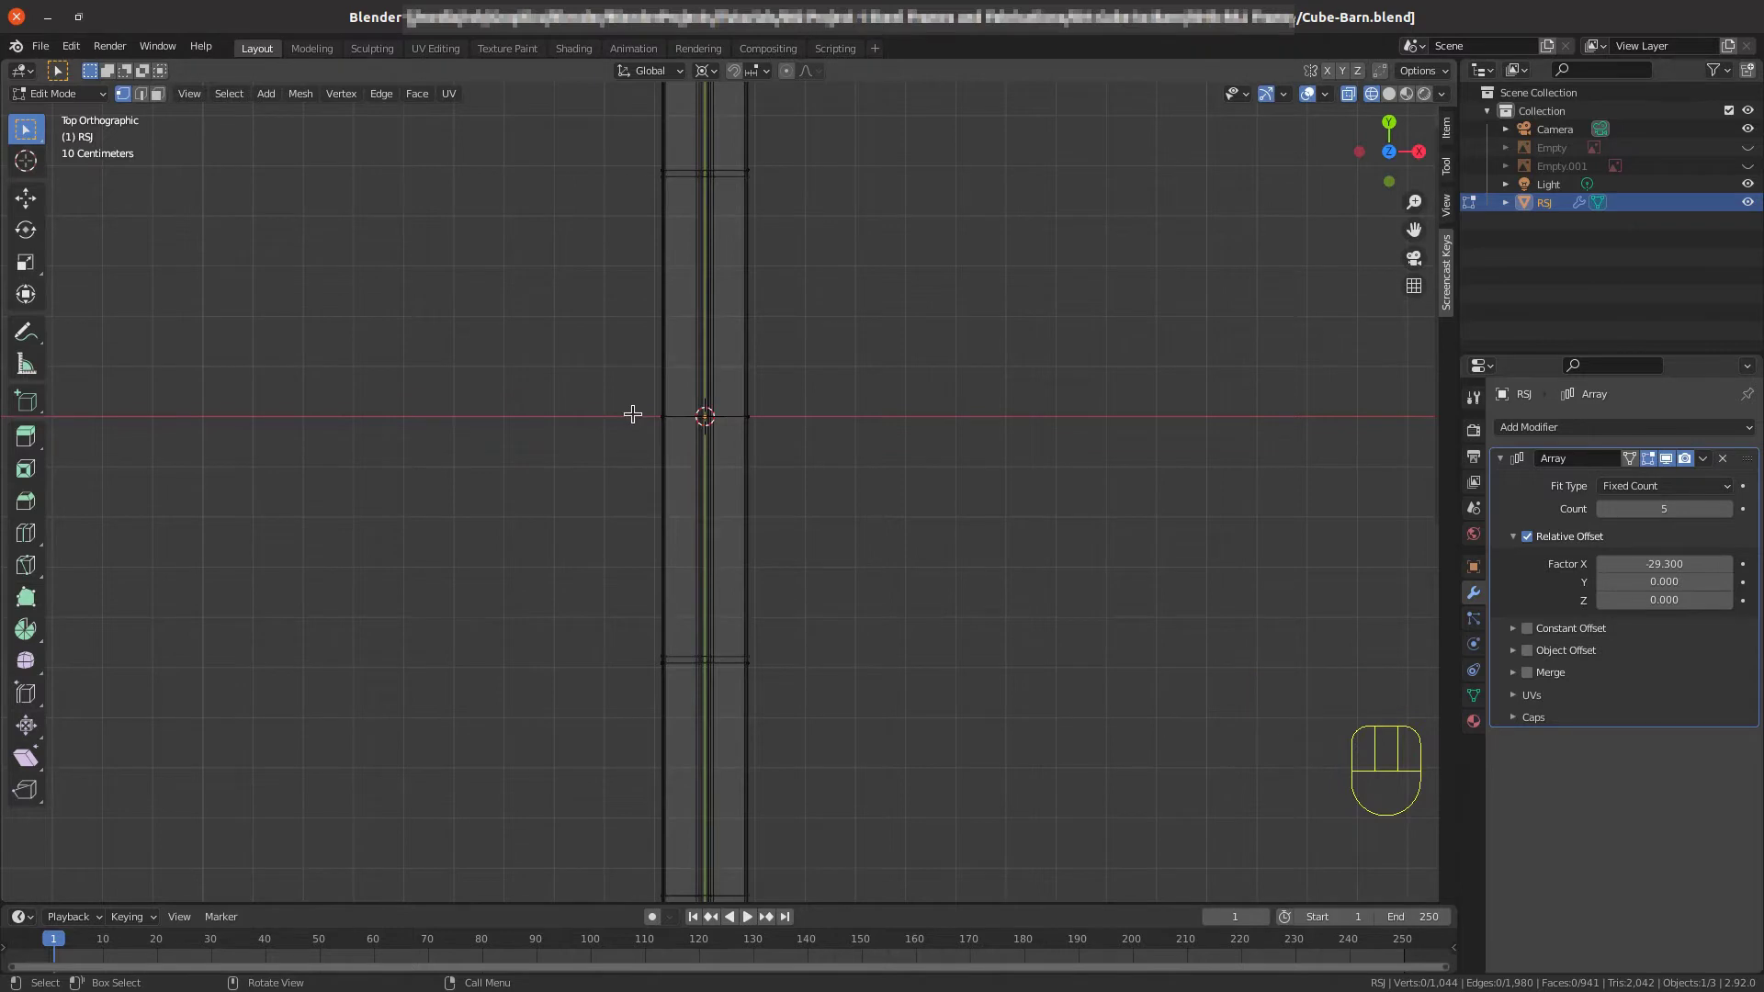
# Box-select the middle cross-section's I-beam profile and delete only its face, keeping the edges.
pyautogui.press('b')
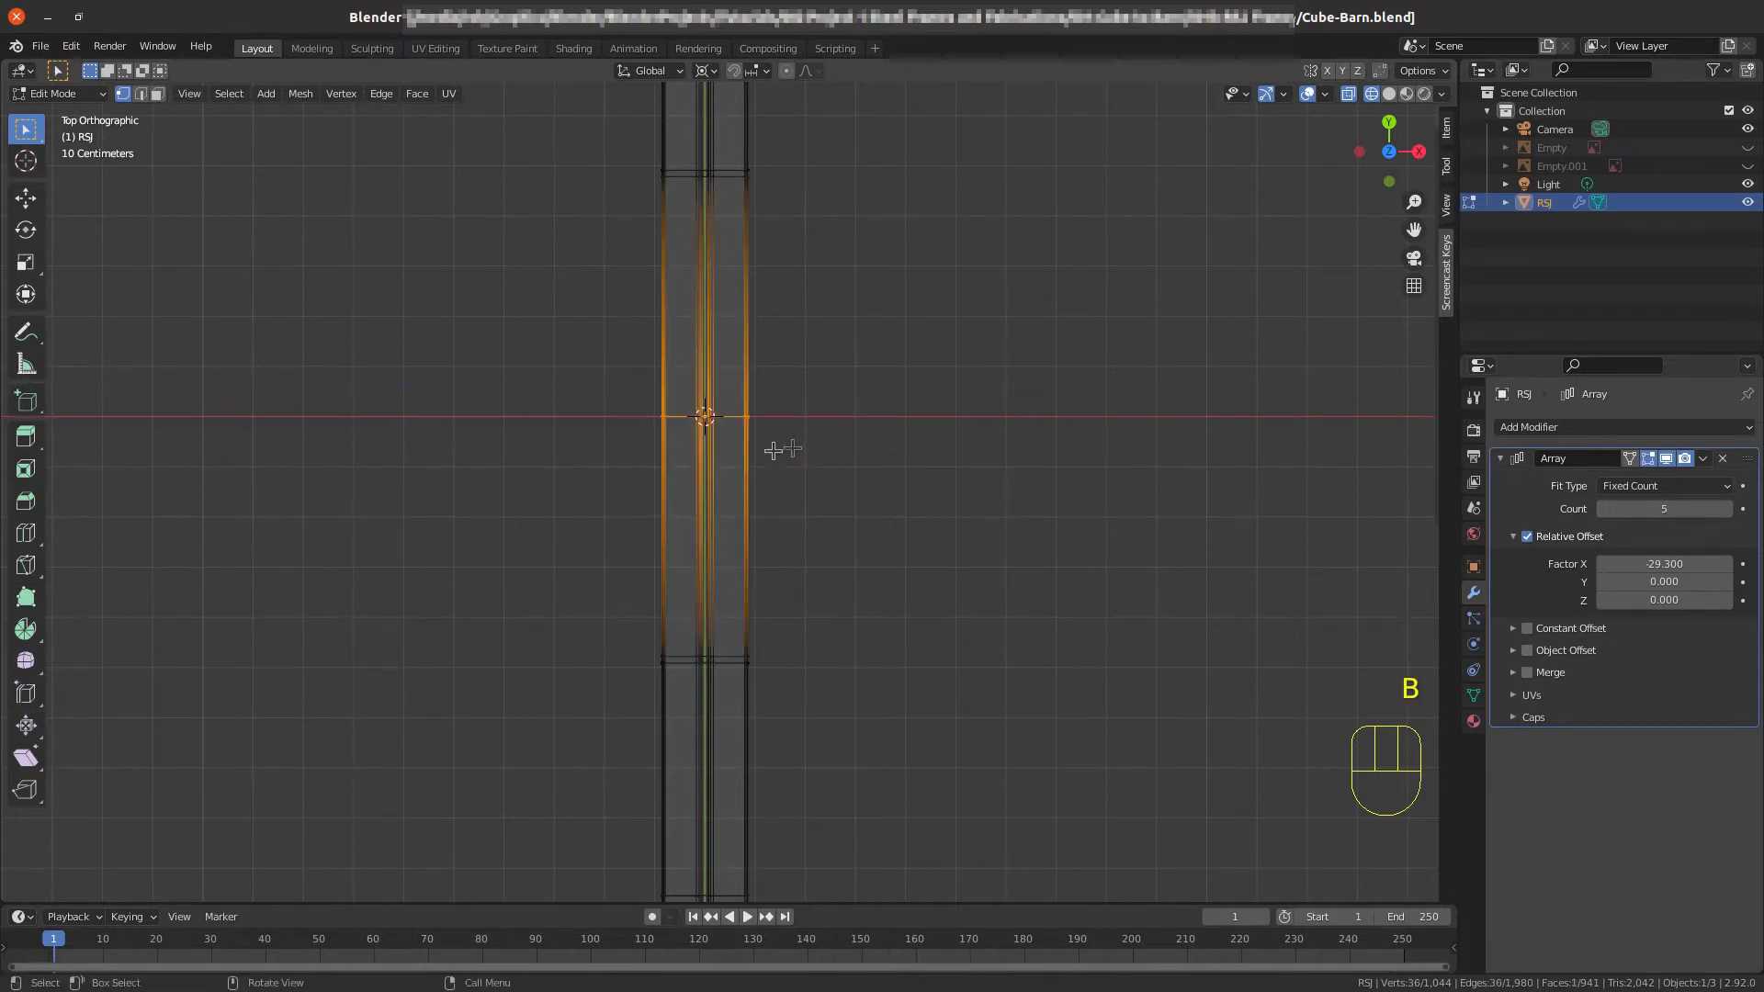
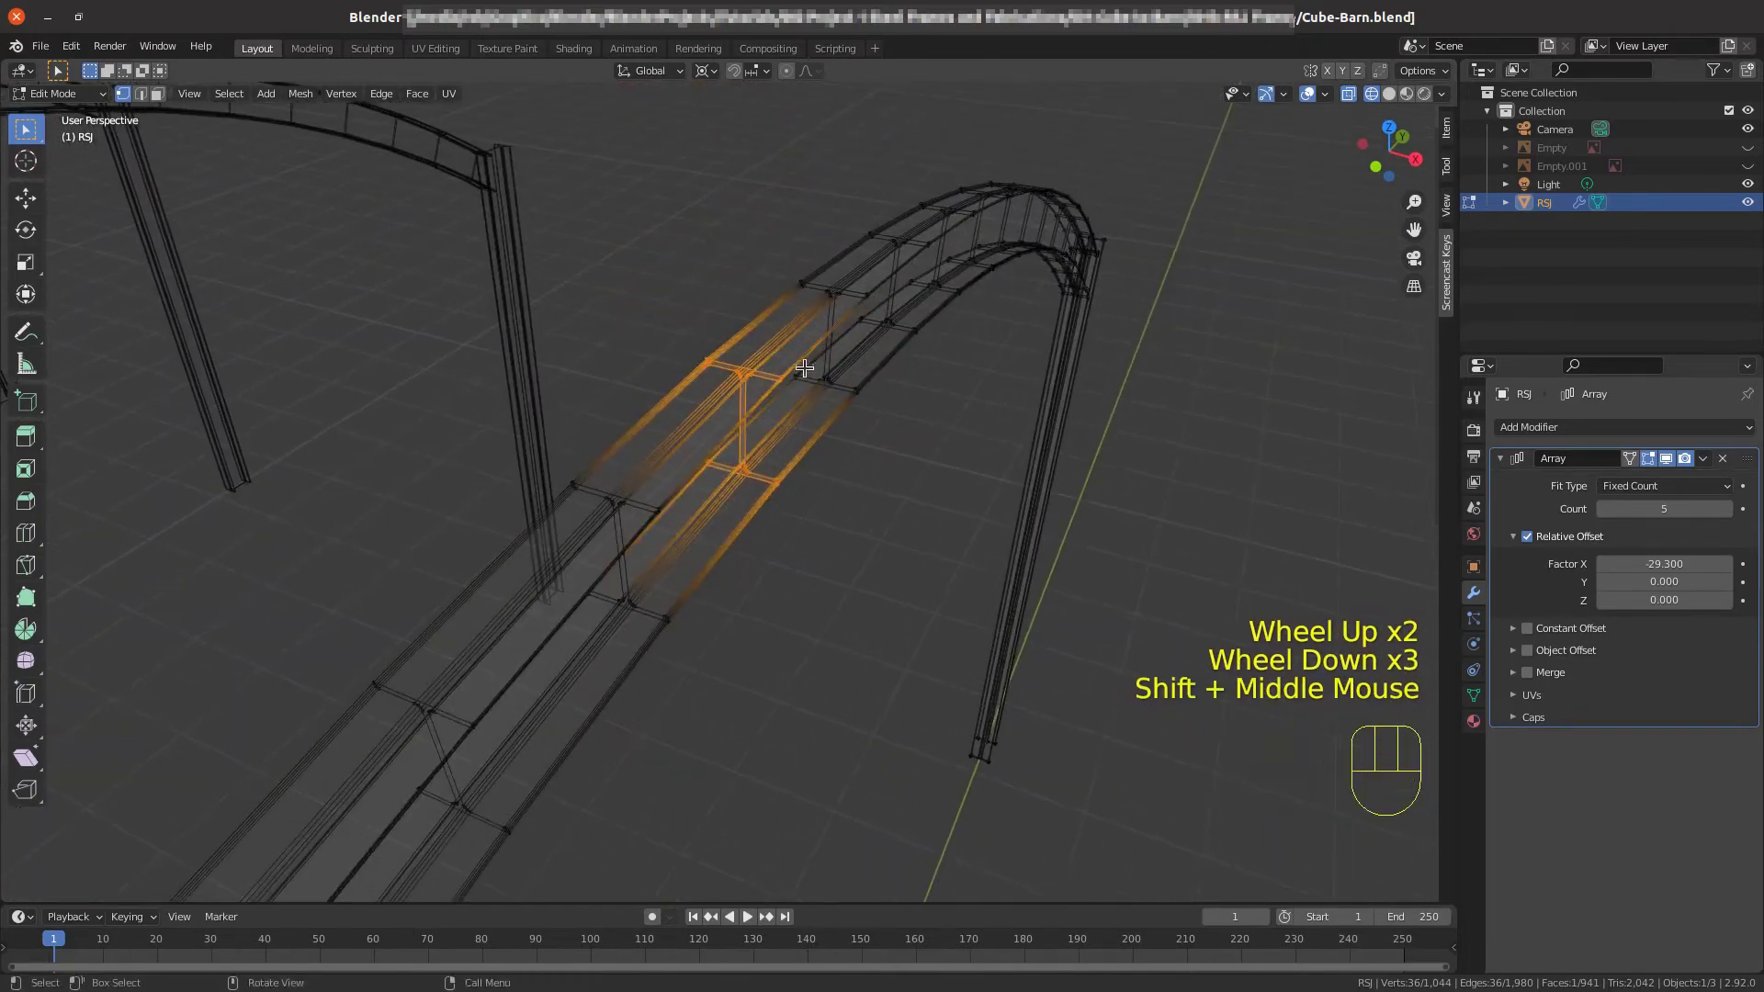
pyautogui.scroll(3)
pyautogui.scroll(-3)
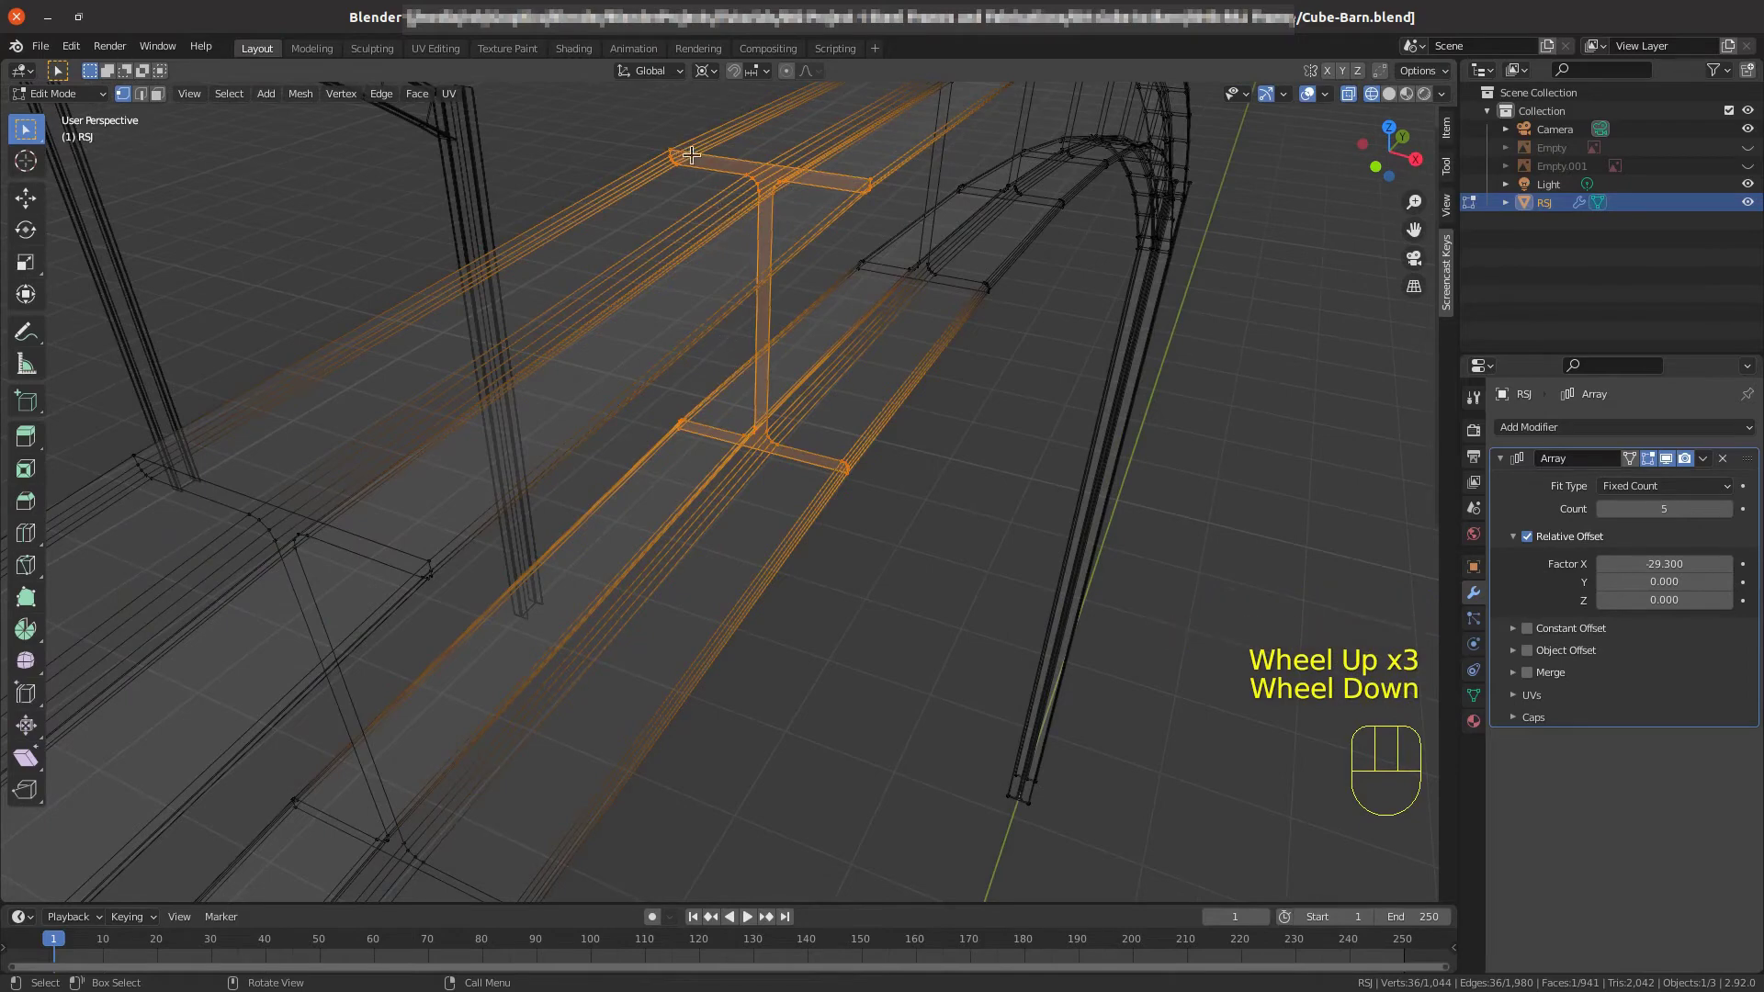
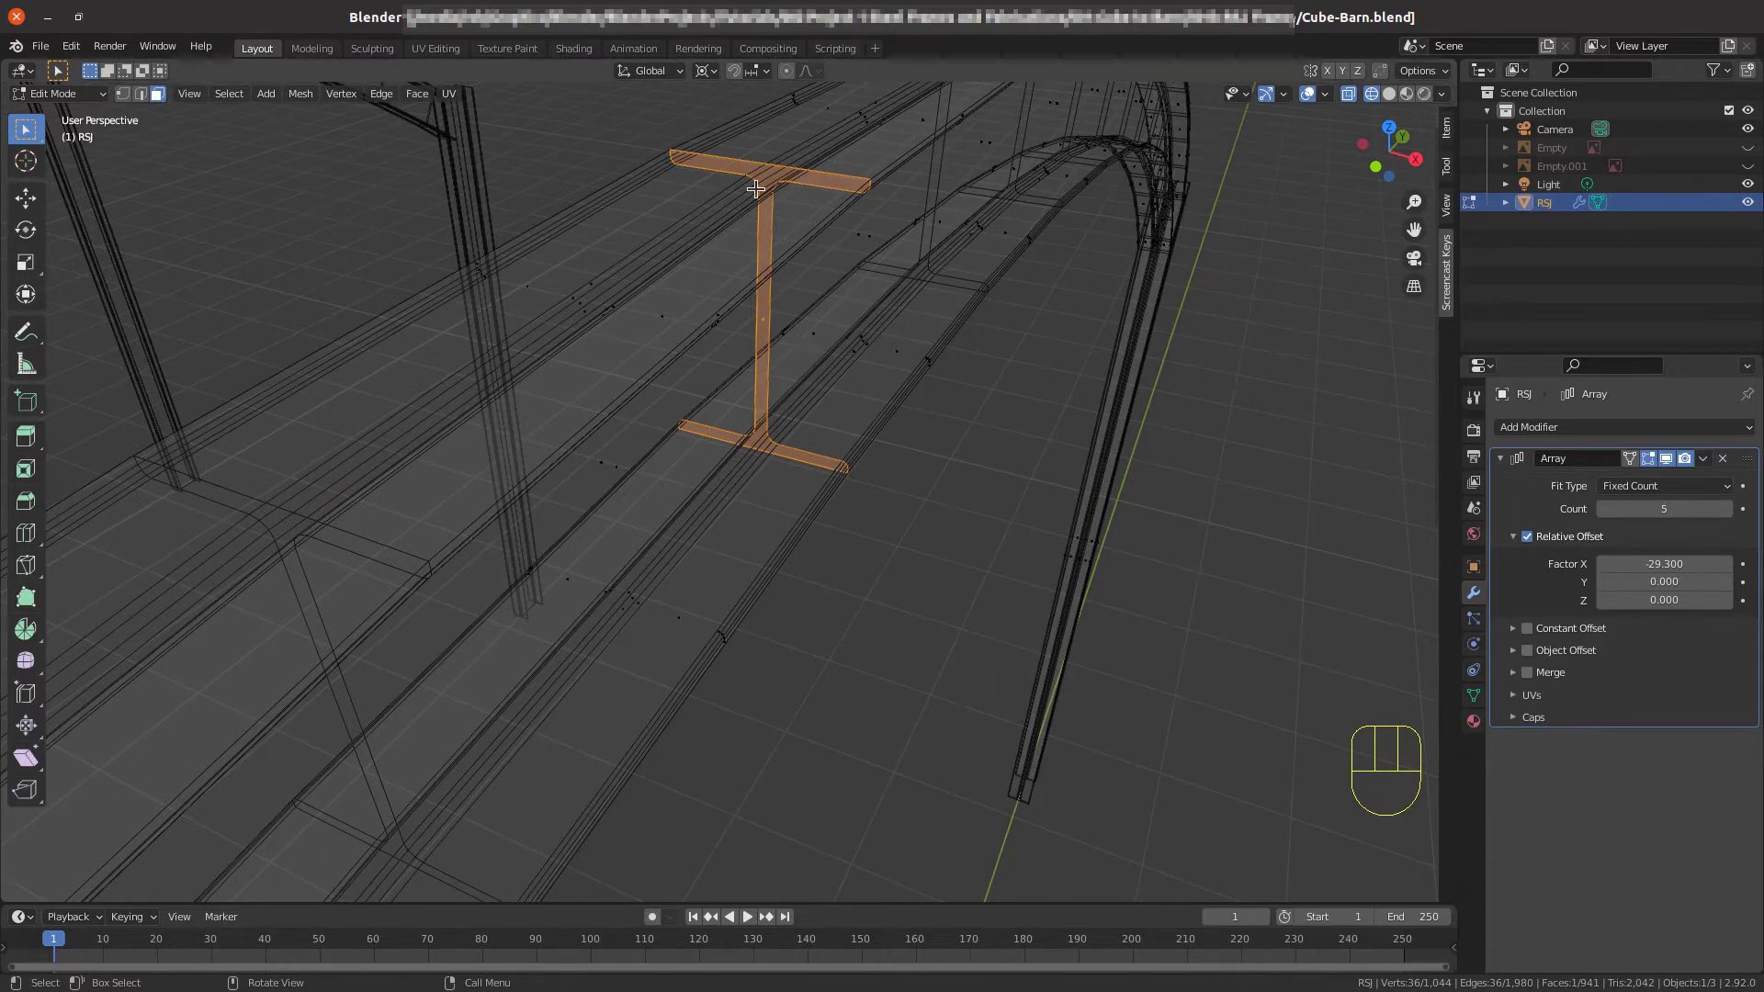
pyautogui.press('x')
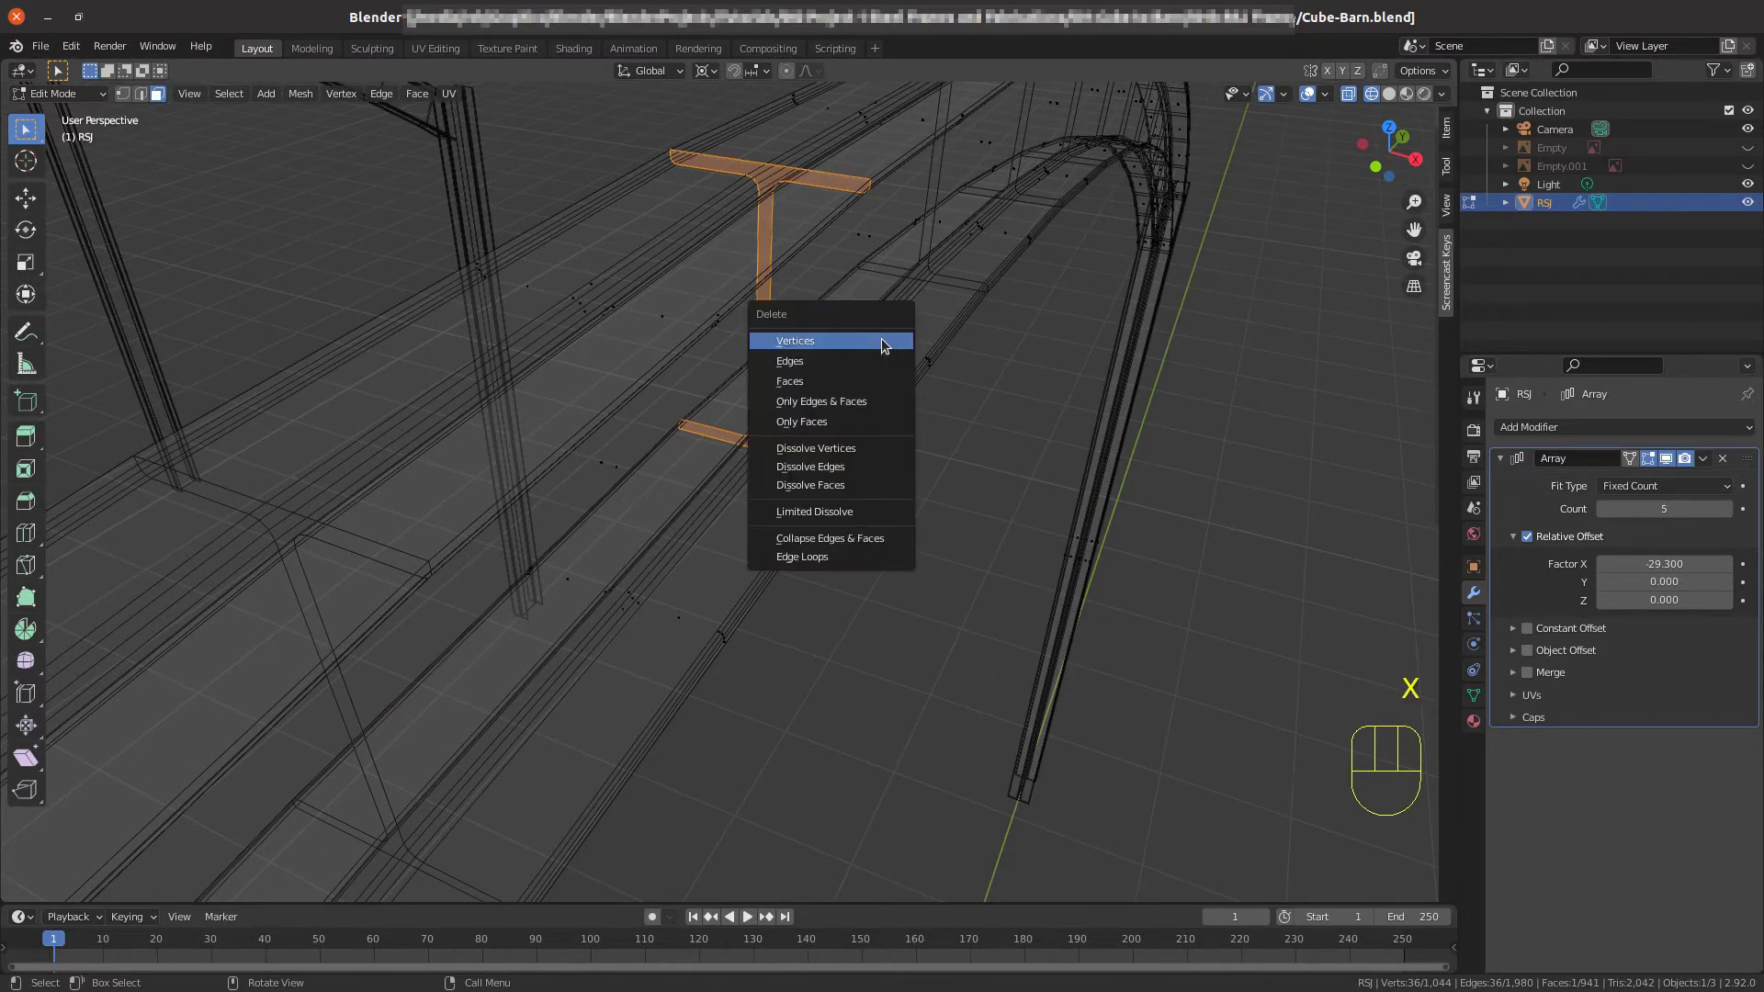
pyautogui.press('x')
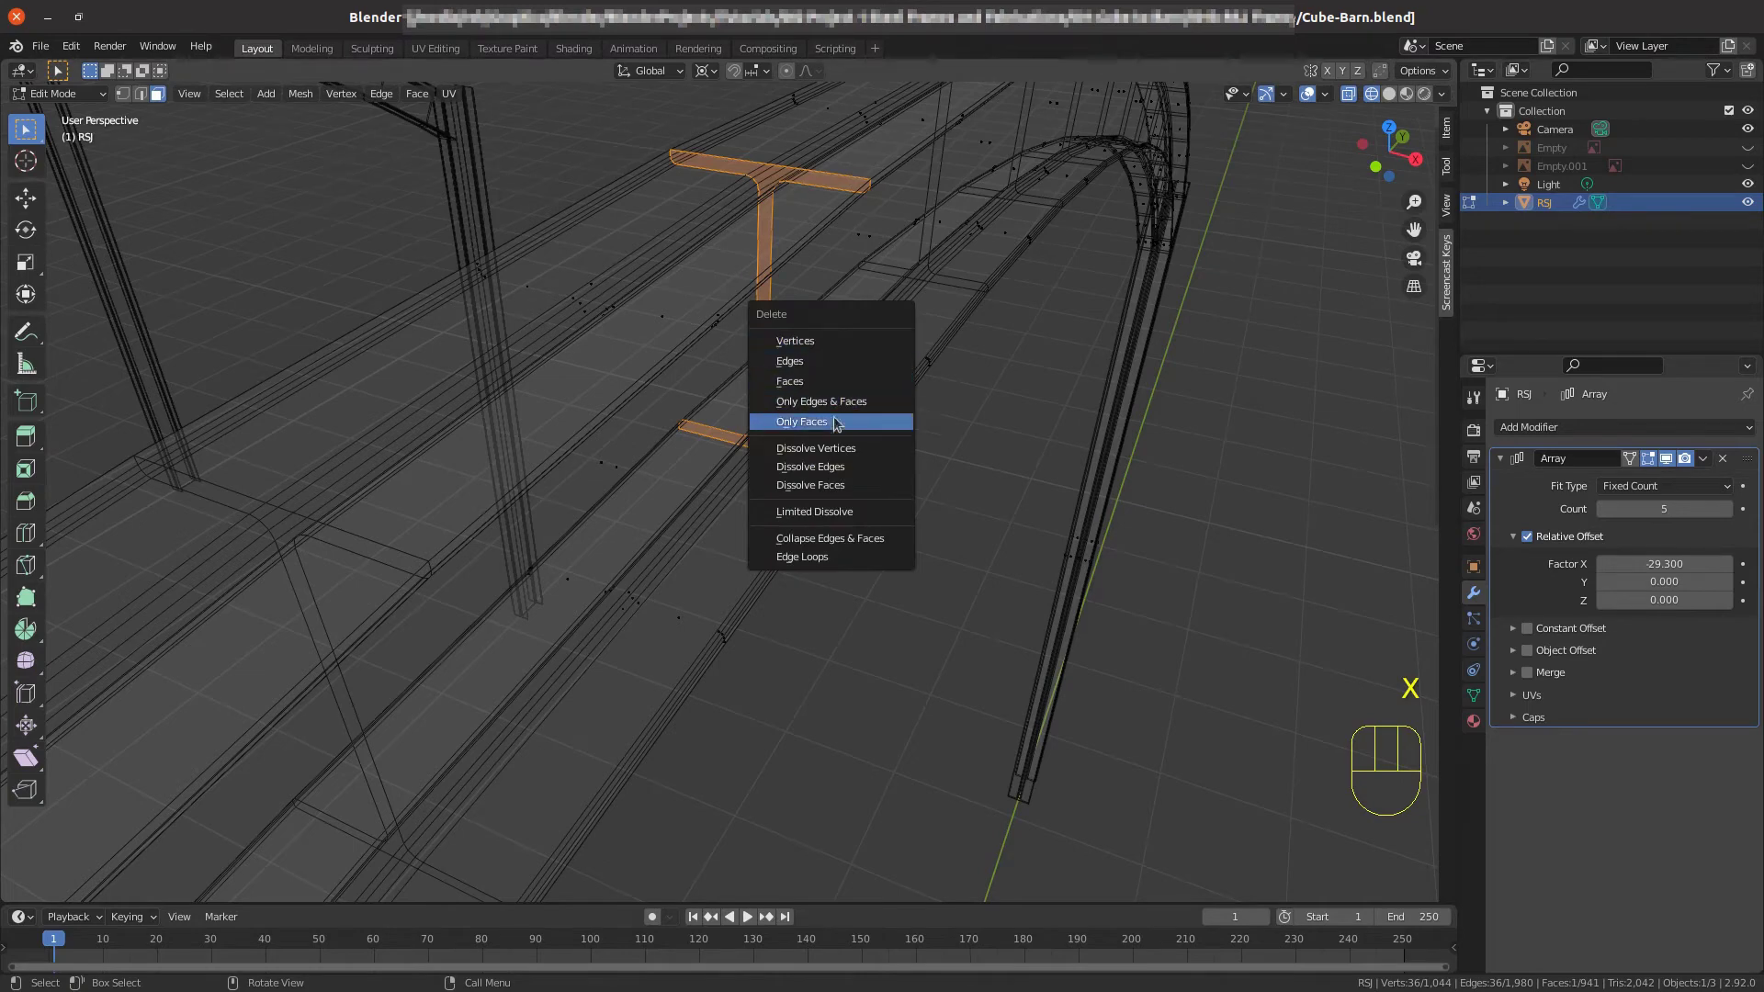
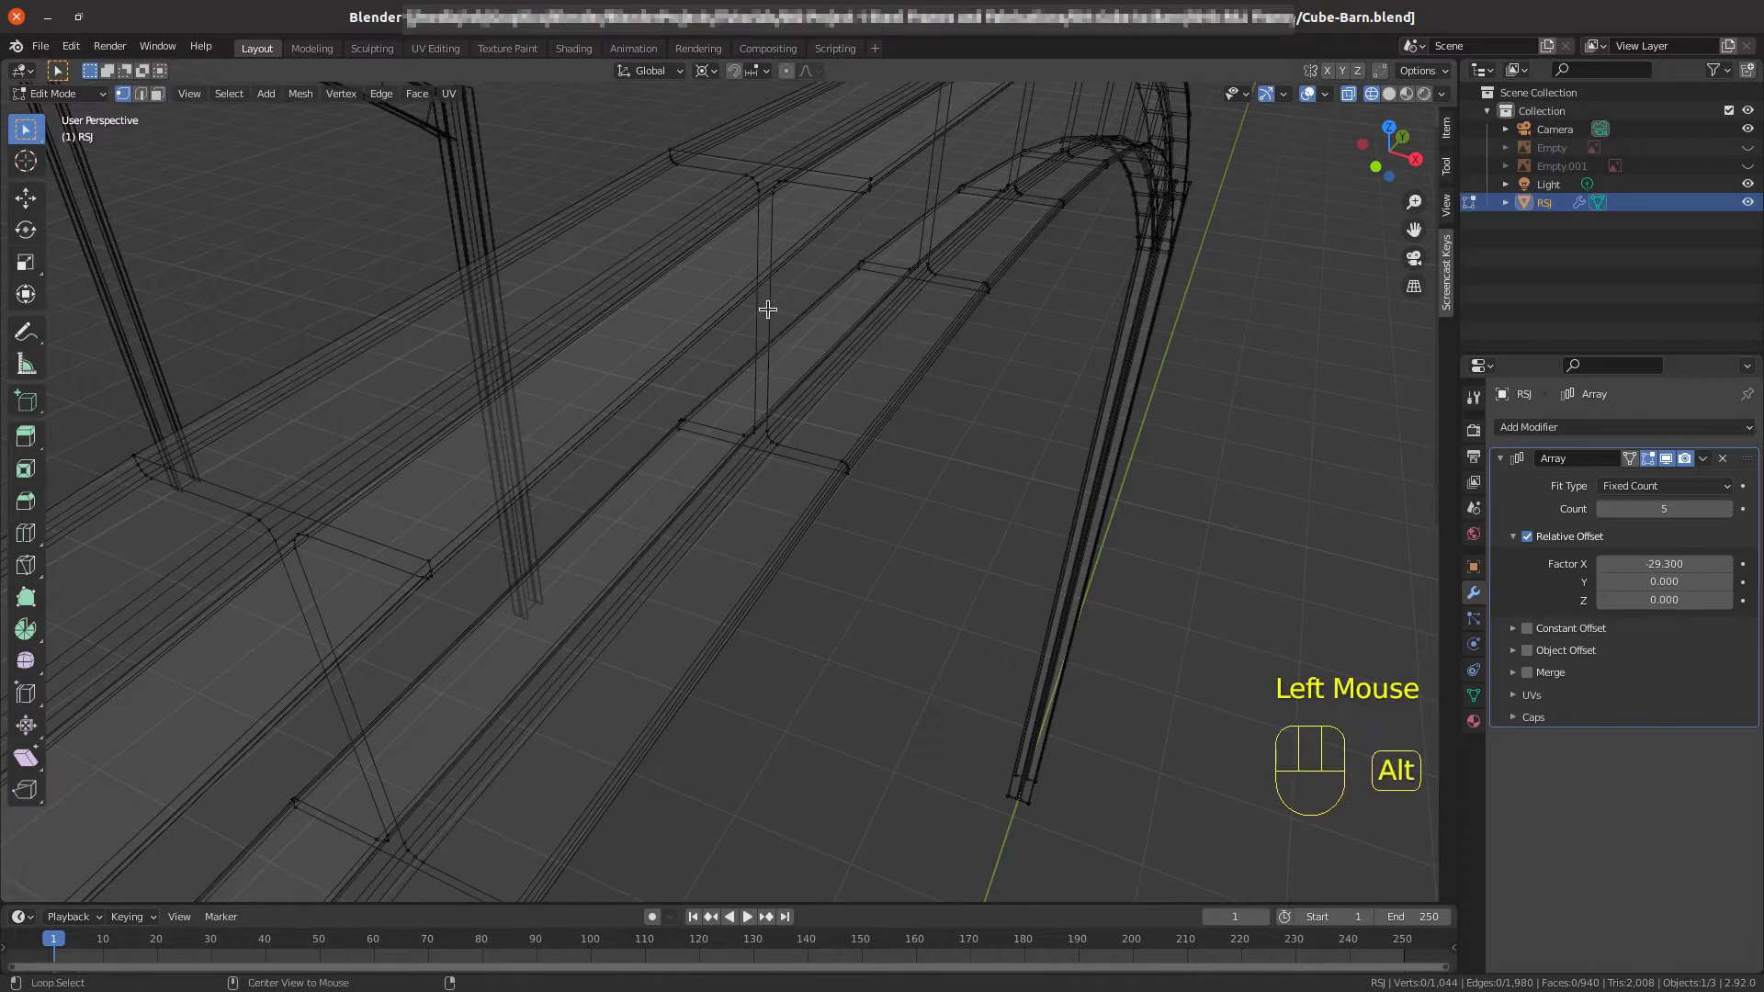
pyautogui.click(771, 303)
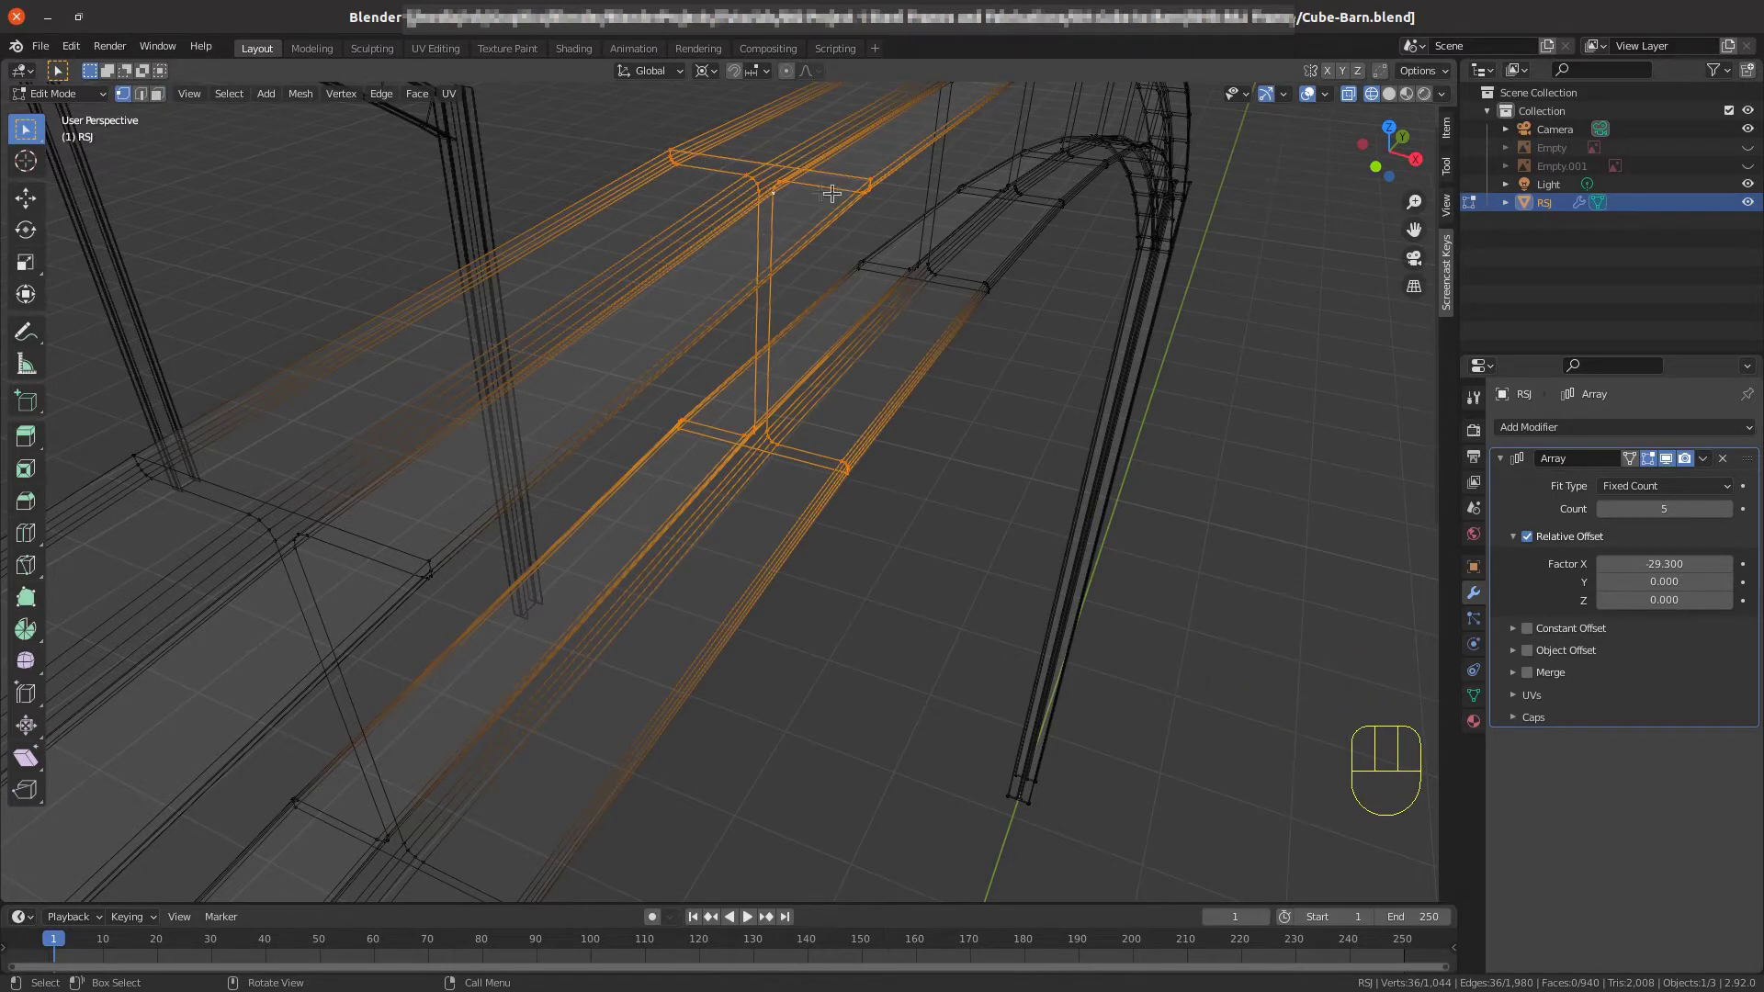
pyautogui.scroll(-3)
pyautogui.scroll(-3)
pyautogui.scroll(-3)
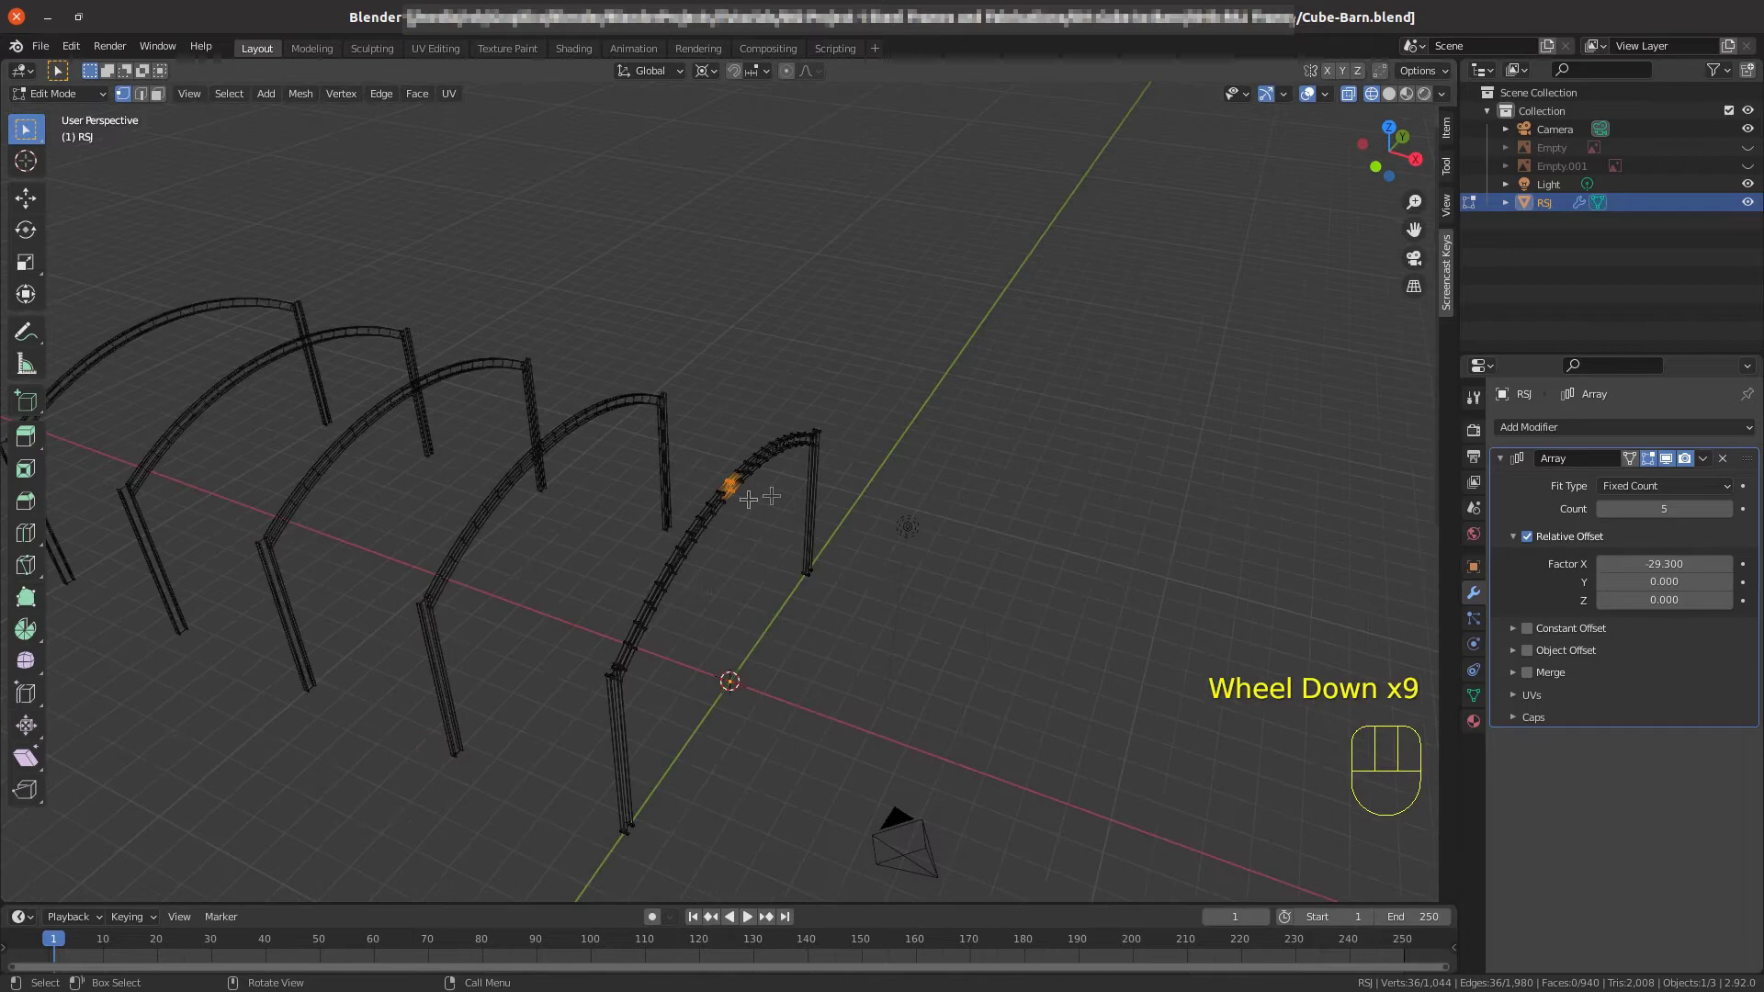
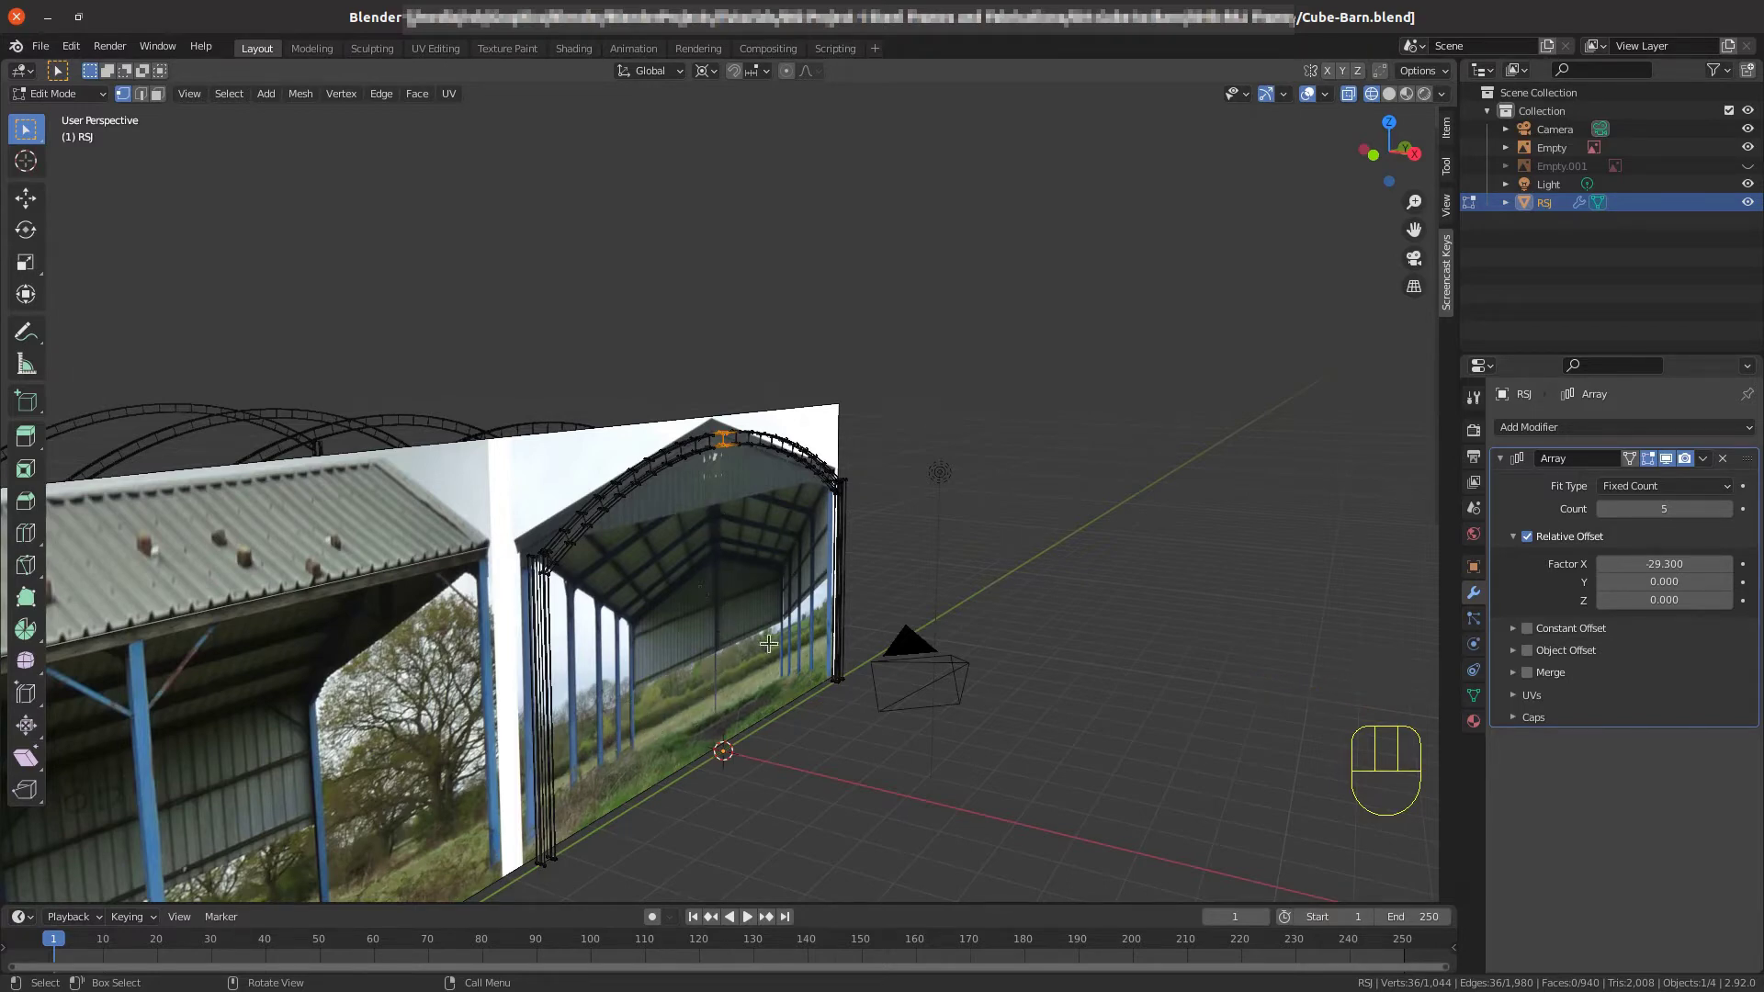
pyautogui.scroll(-3)
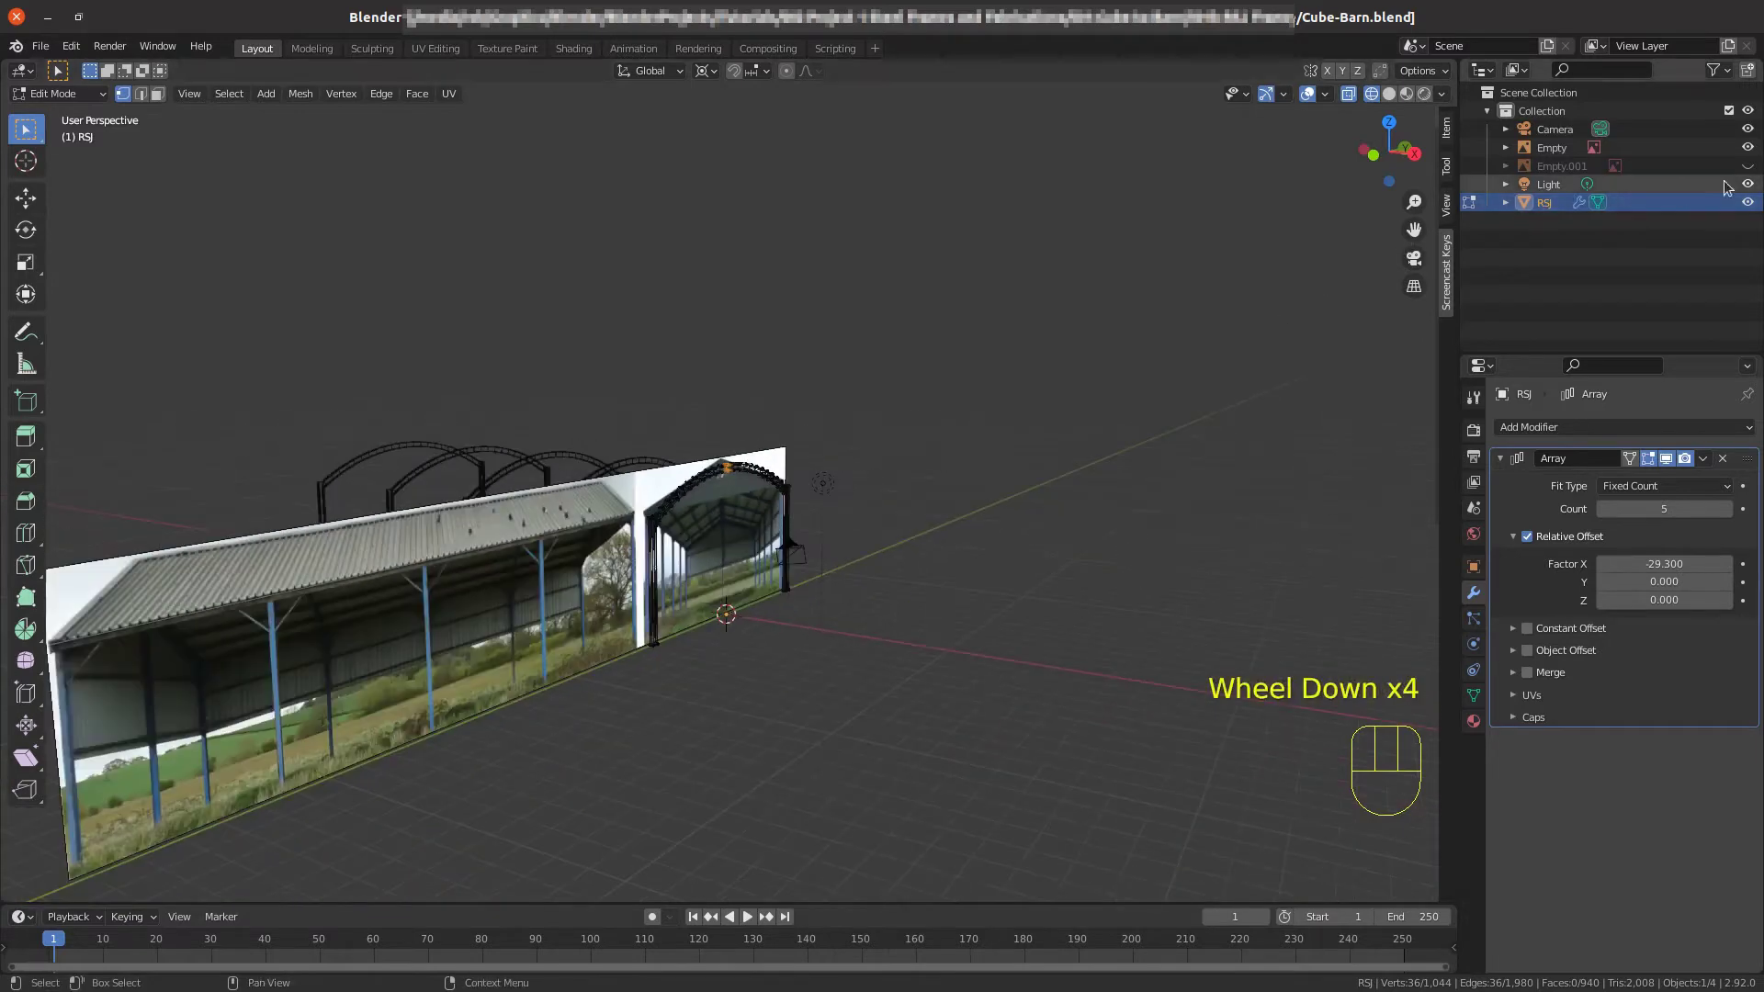
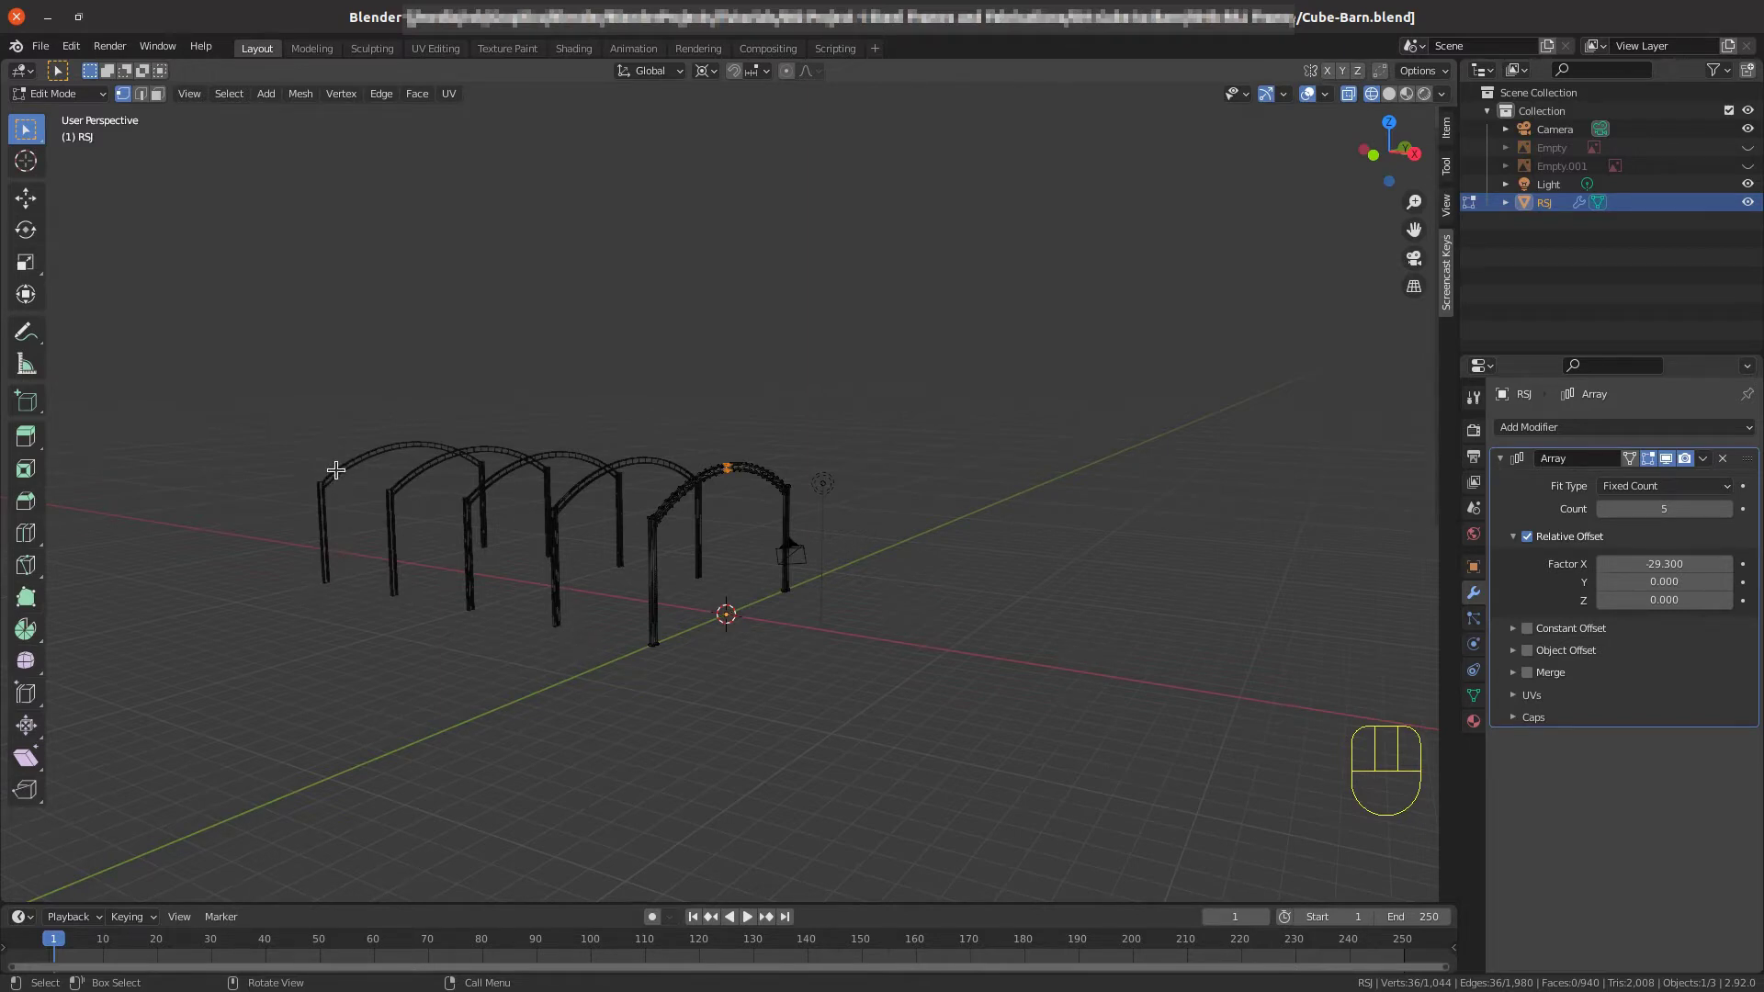
# In Object Mode, apply the Array modifier so the five arches become real mesh geometry.
pyautogui.press('Tab')
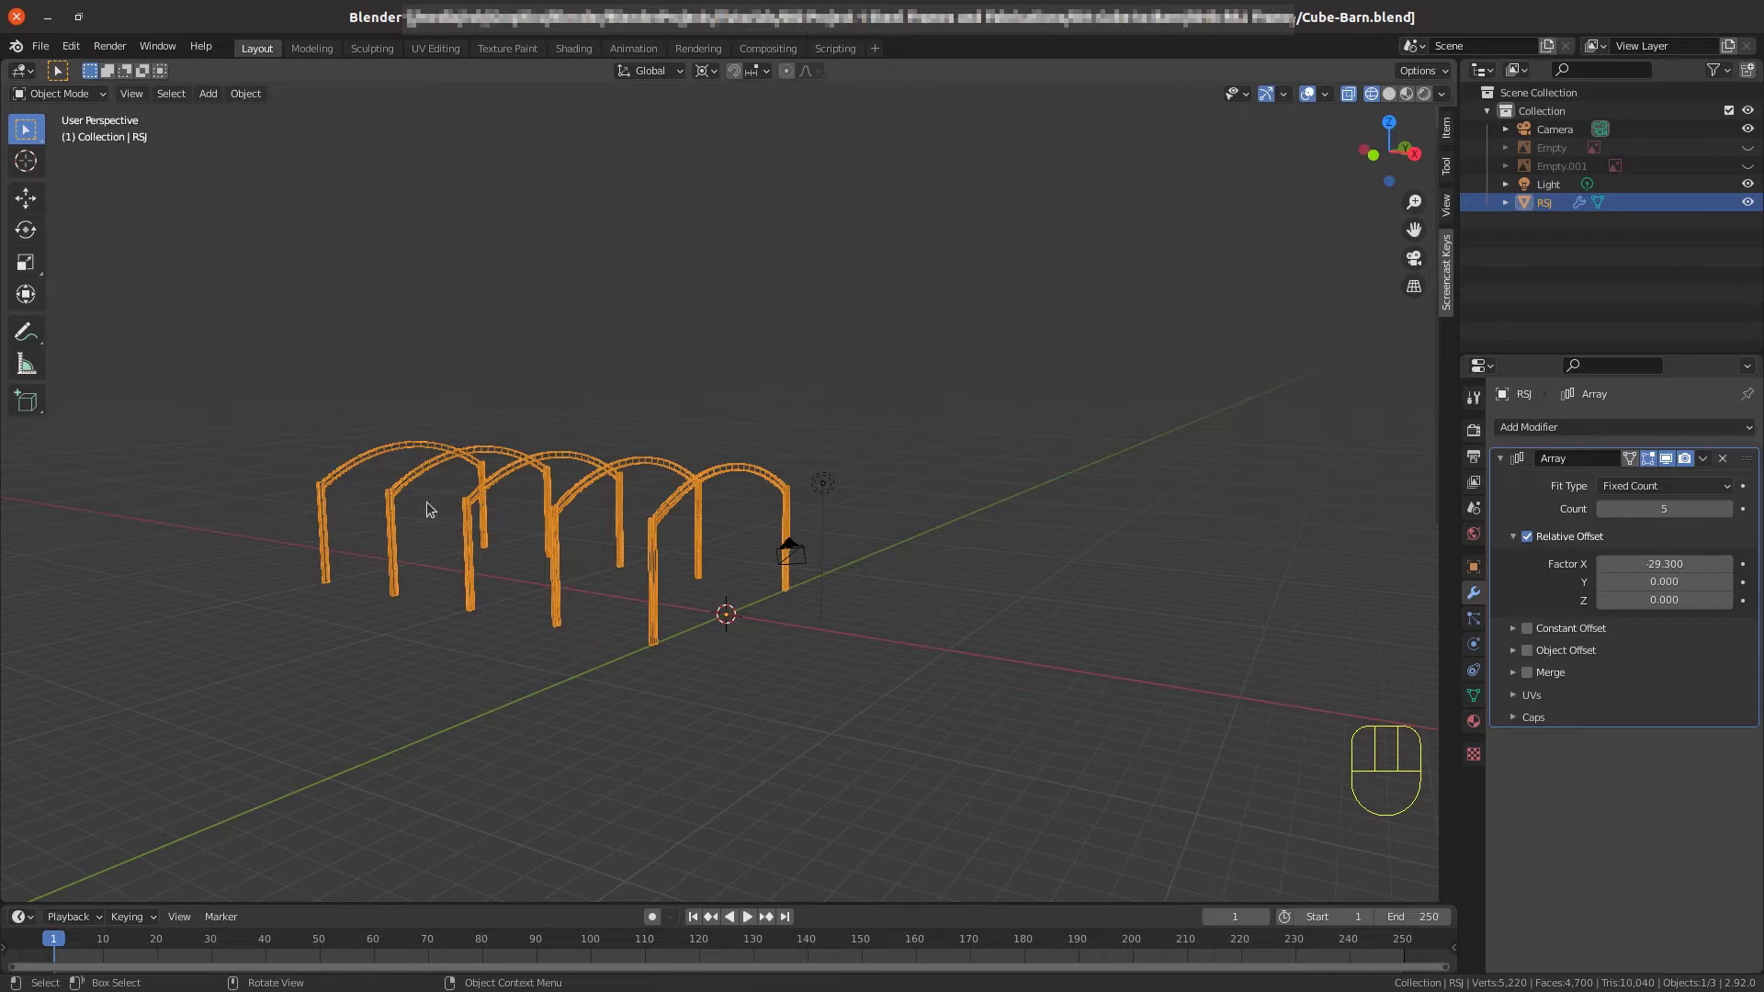
pyautogui.scroll(3)
pyautogui.press('Tab')
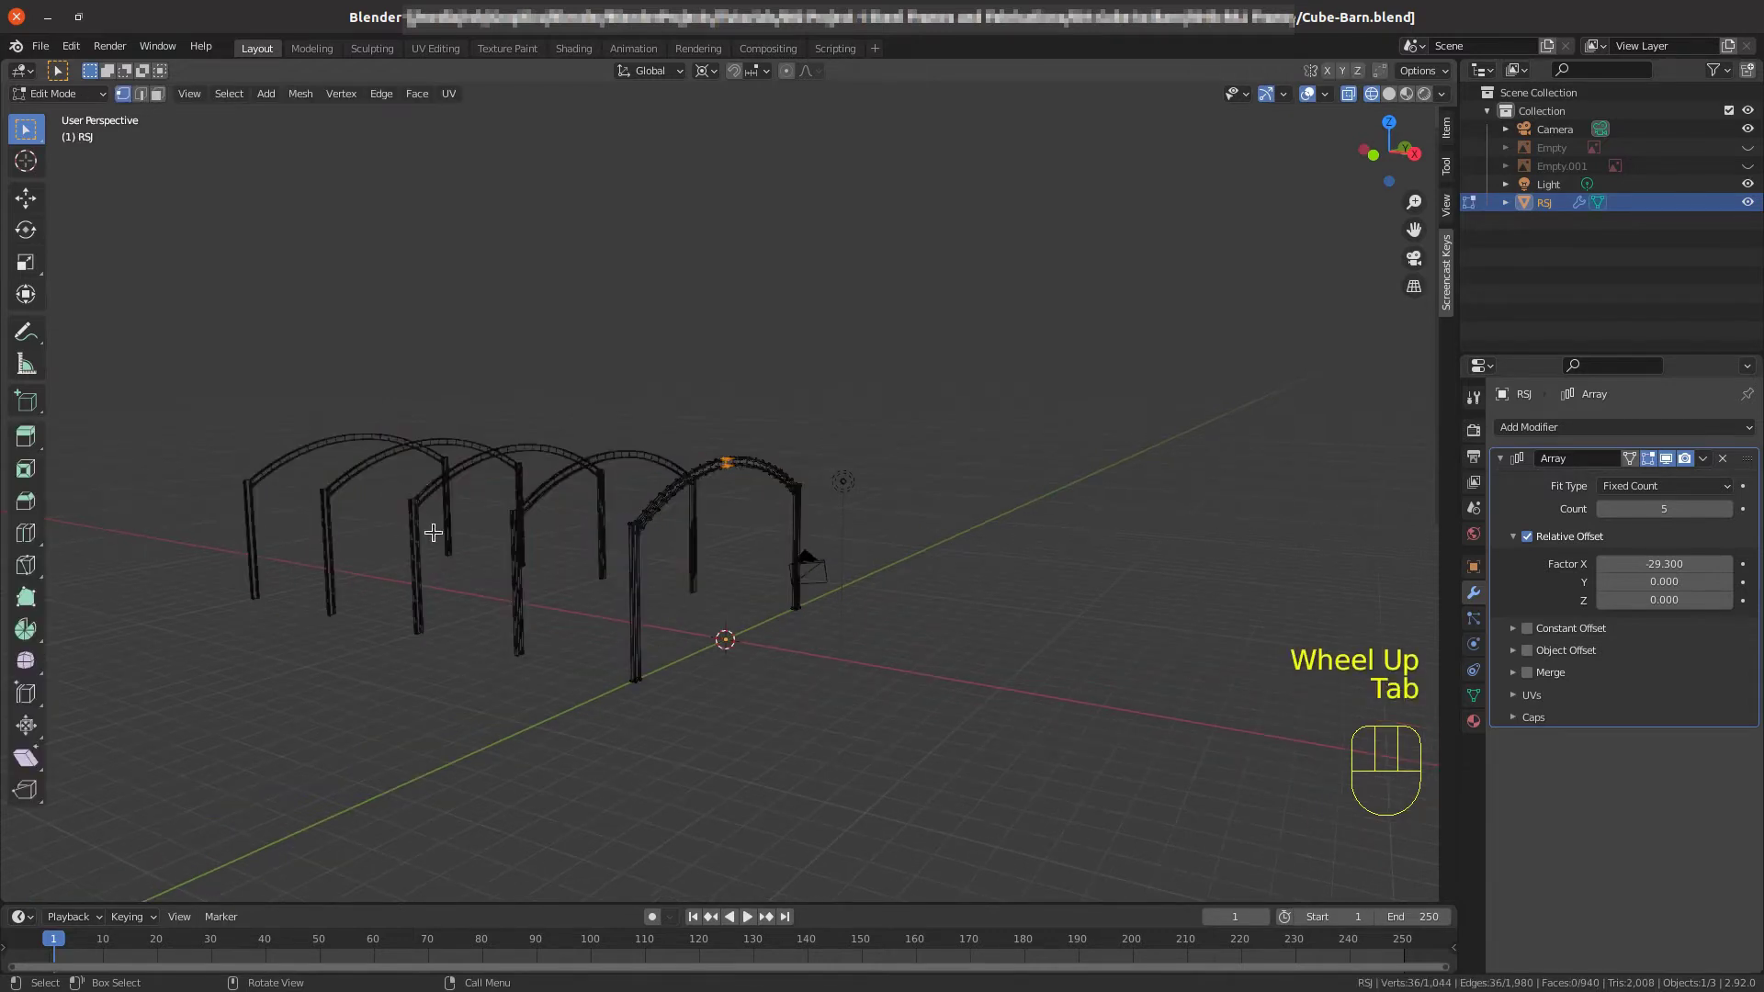
pyautogui.press('Tab')
pyautogui.scroll(3)
pyautogui.moveTo(644, 509); pyautogui.dragTo(821, 507)
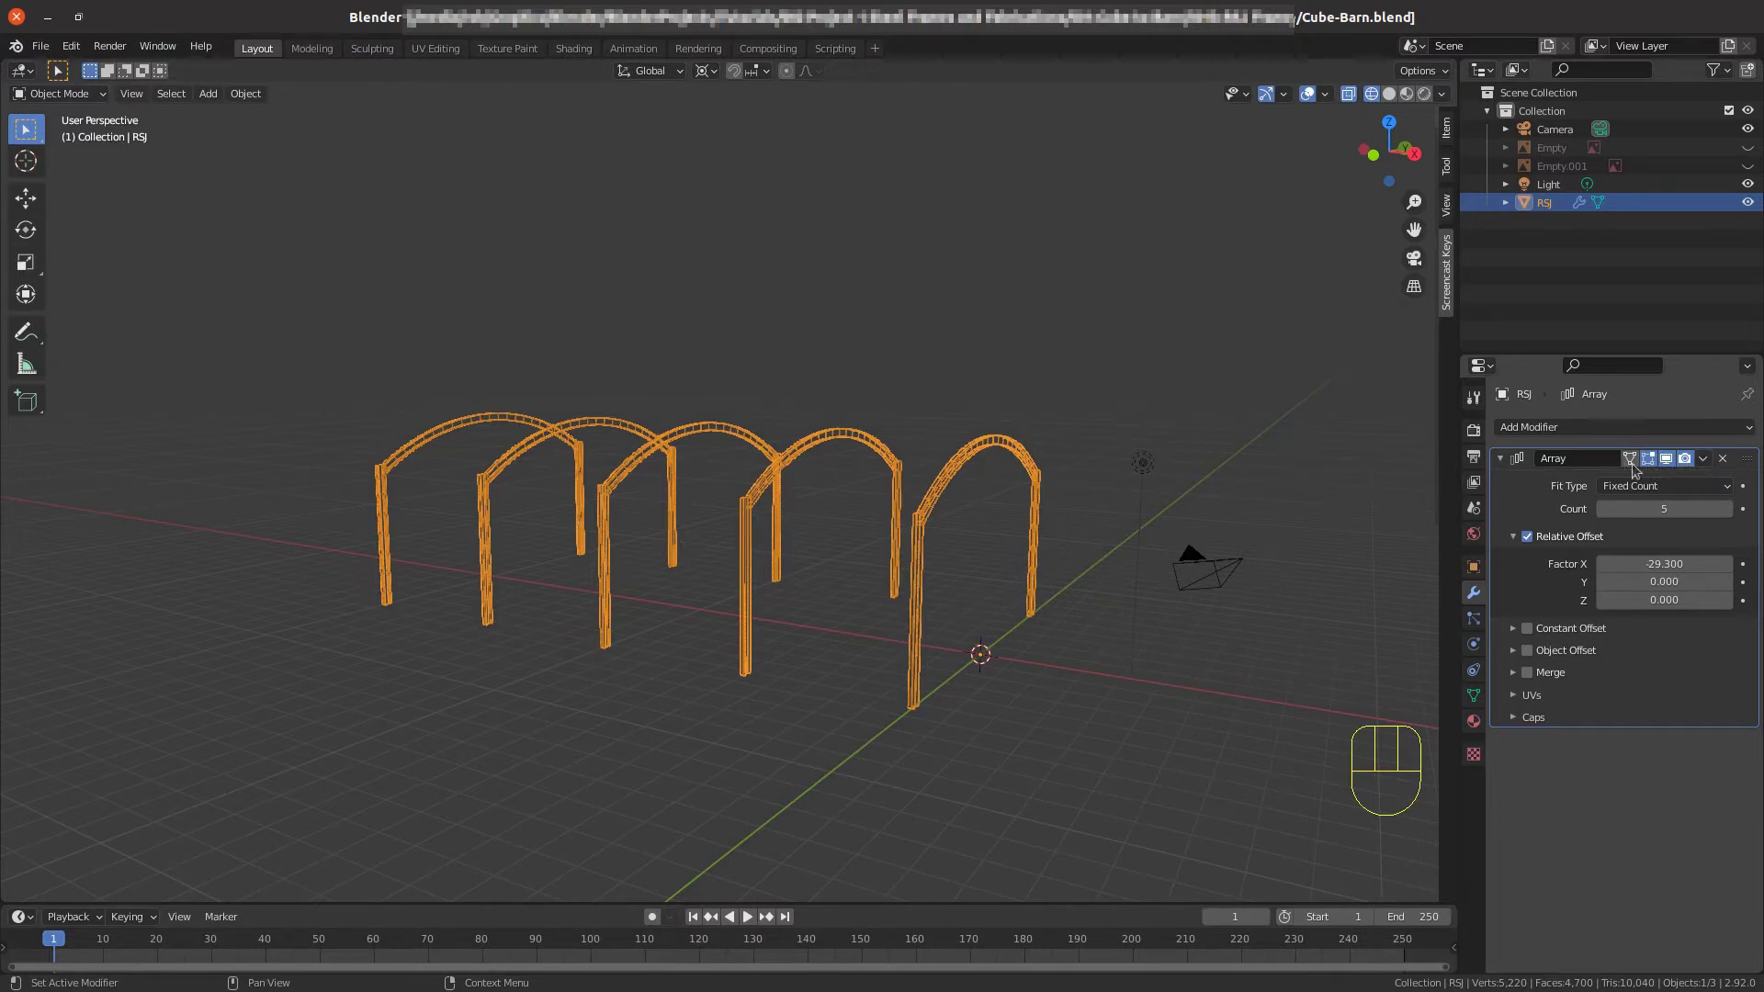
pyautogui.moveTo(1710, 461); pyautogui.dragTo(1633, 486)
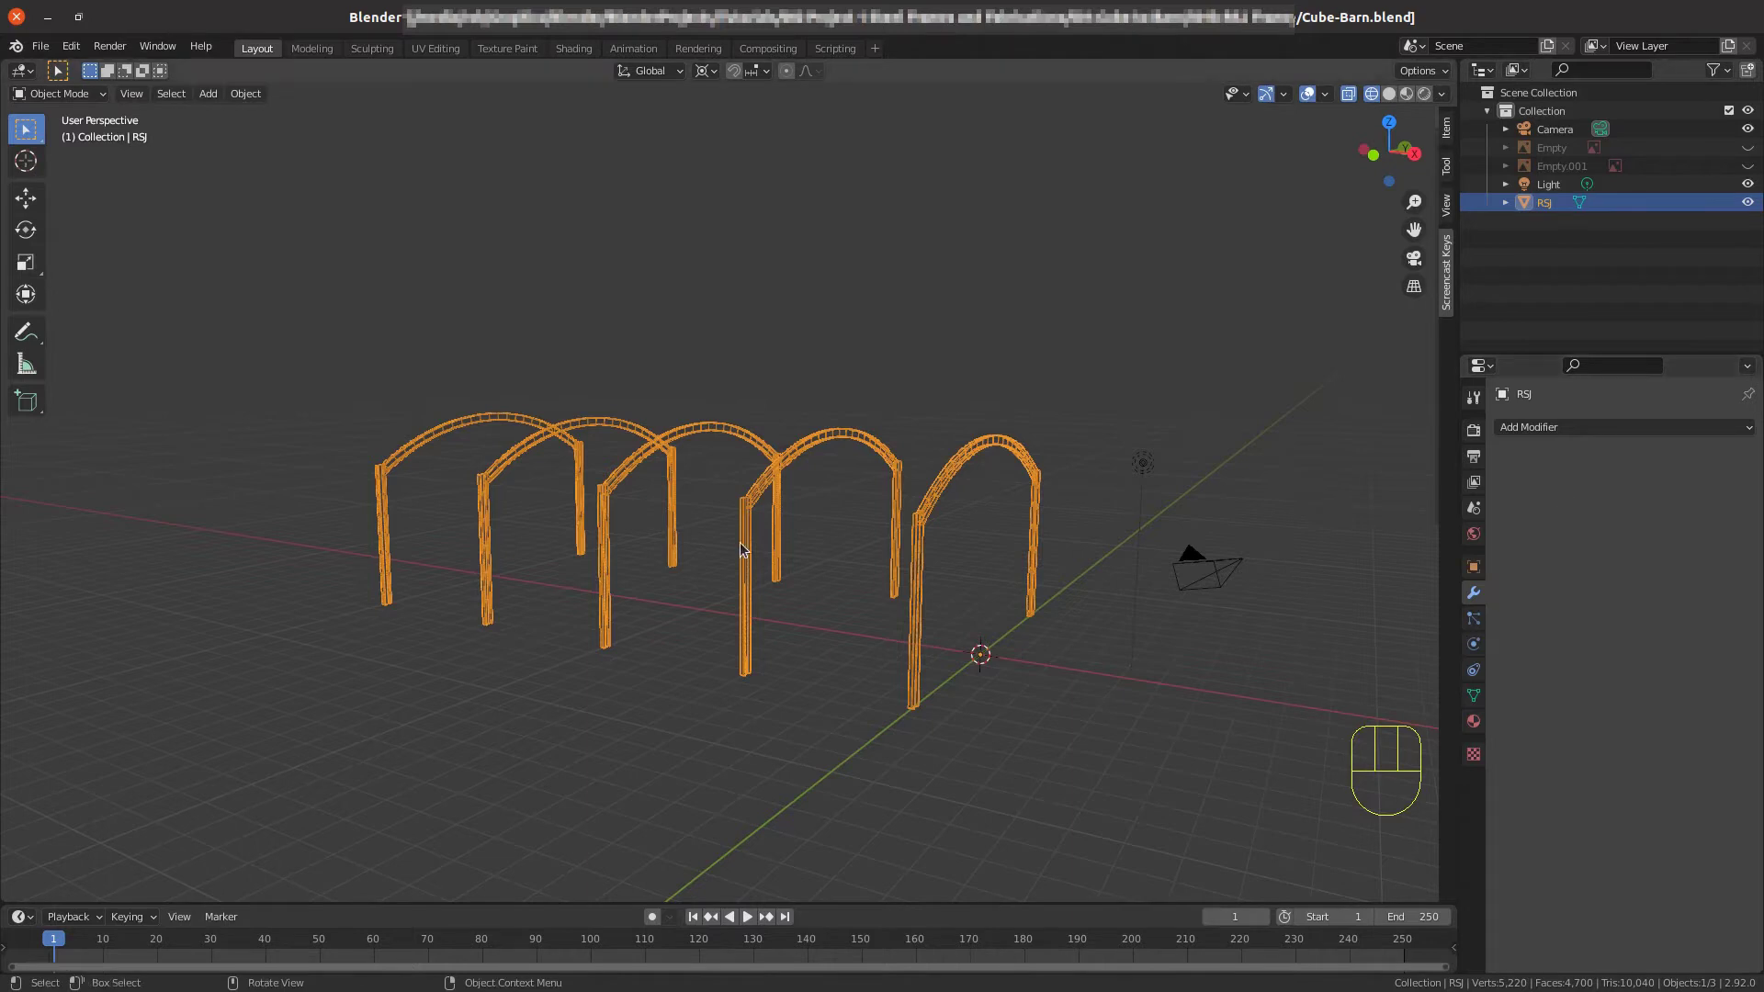
# Back in Edit Mode, try Select Linked on the first arch, then clear the selection.
pyautogui.press('Tab')
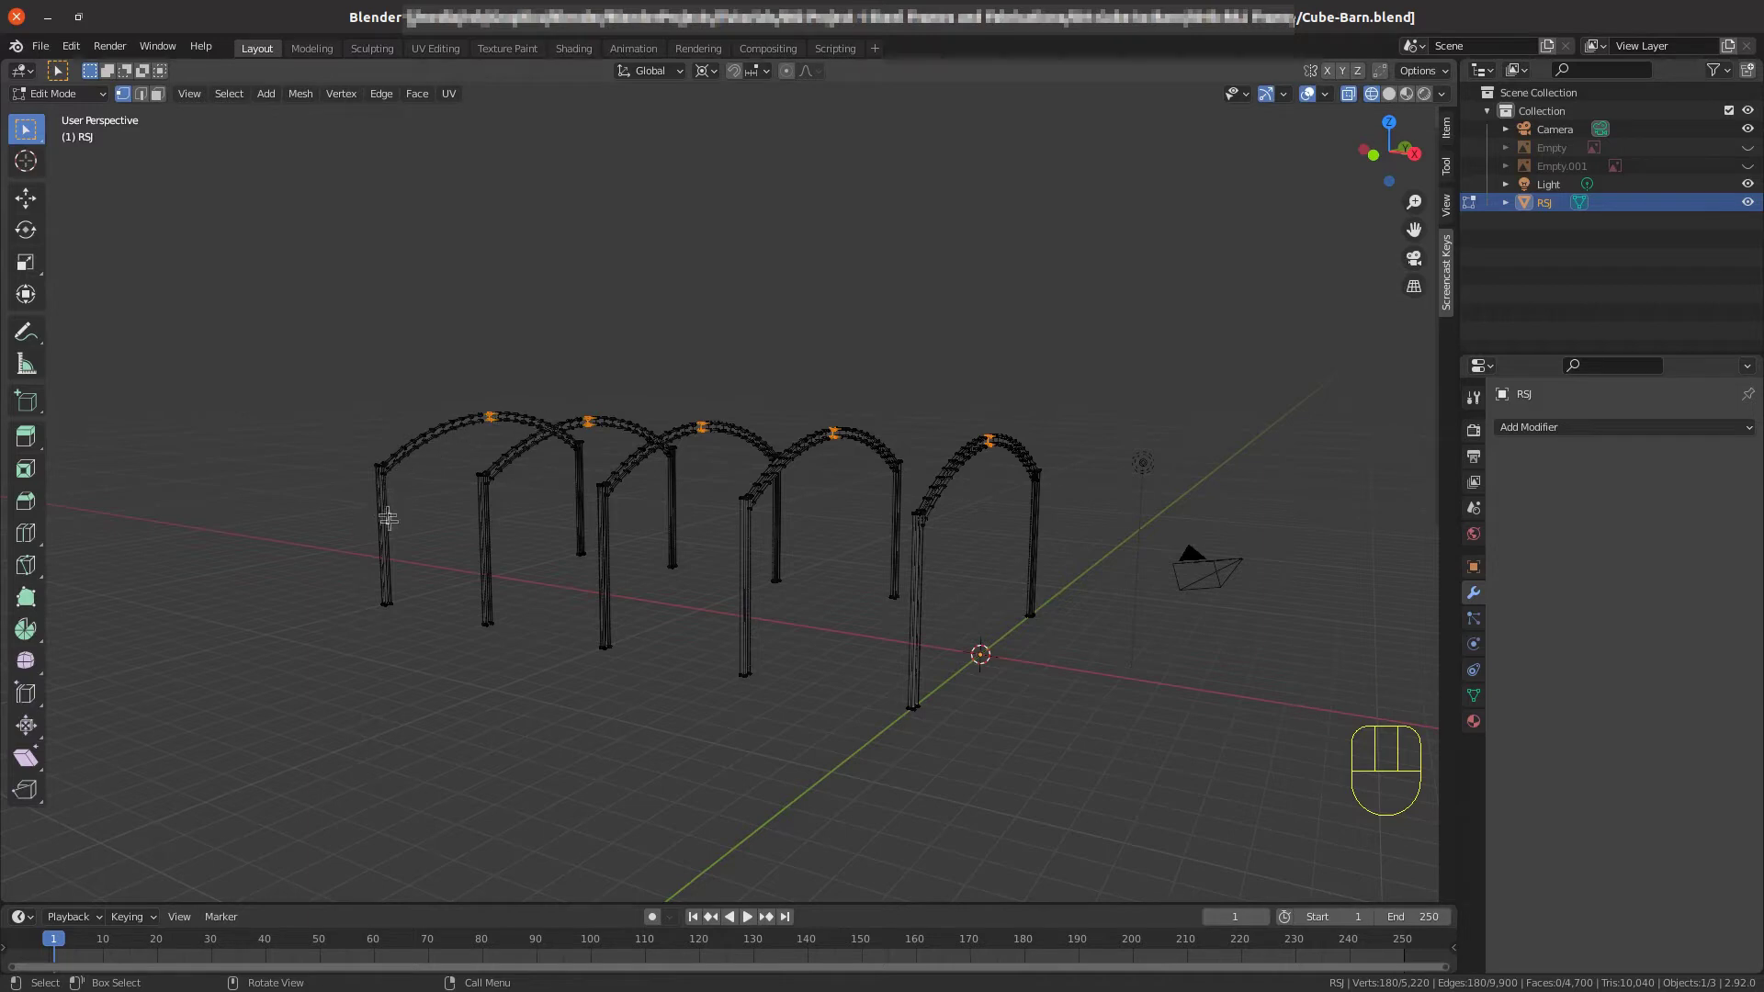
pyautogui.scroll(3)
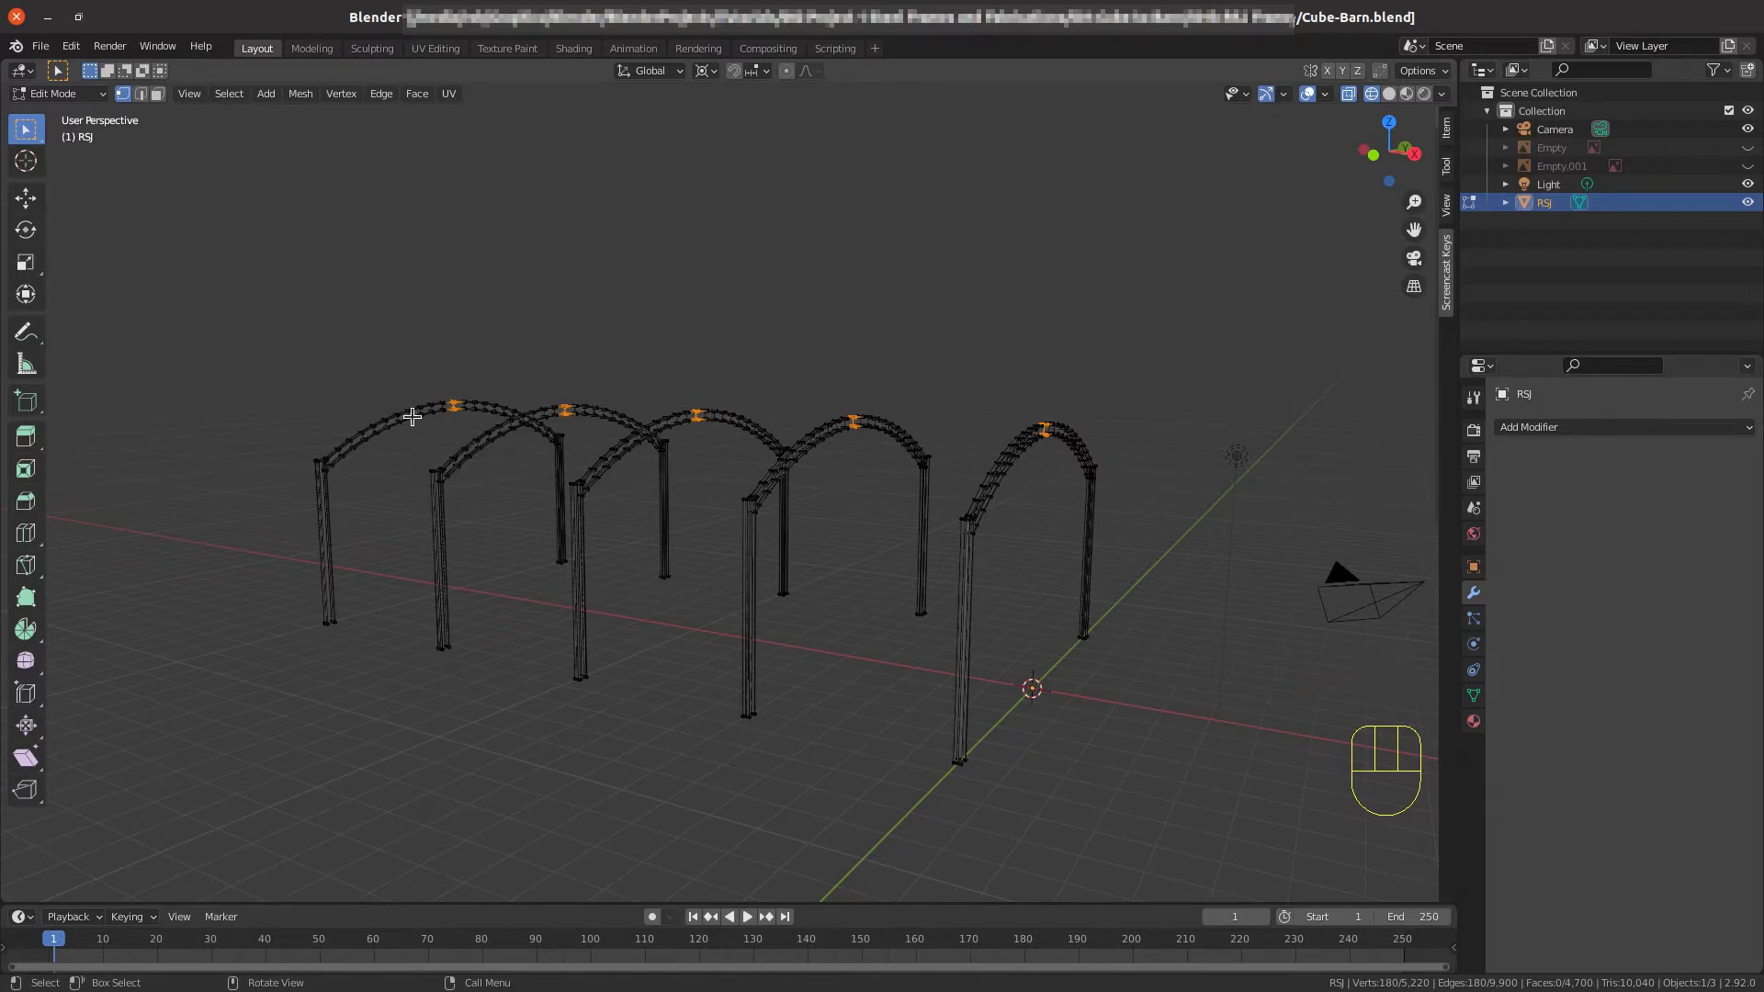
pyautogui.press('l')
pyautogui.press('l')
pyautogui.press('l')
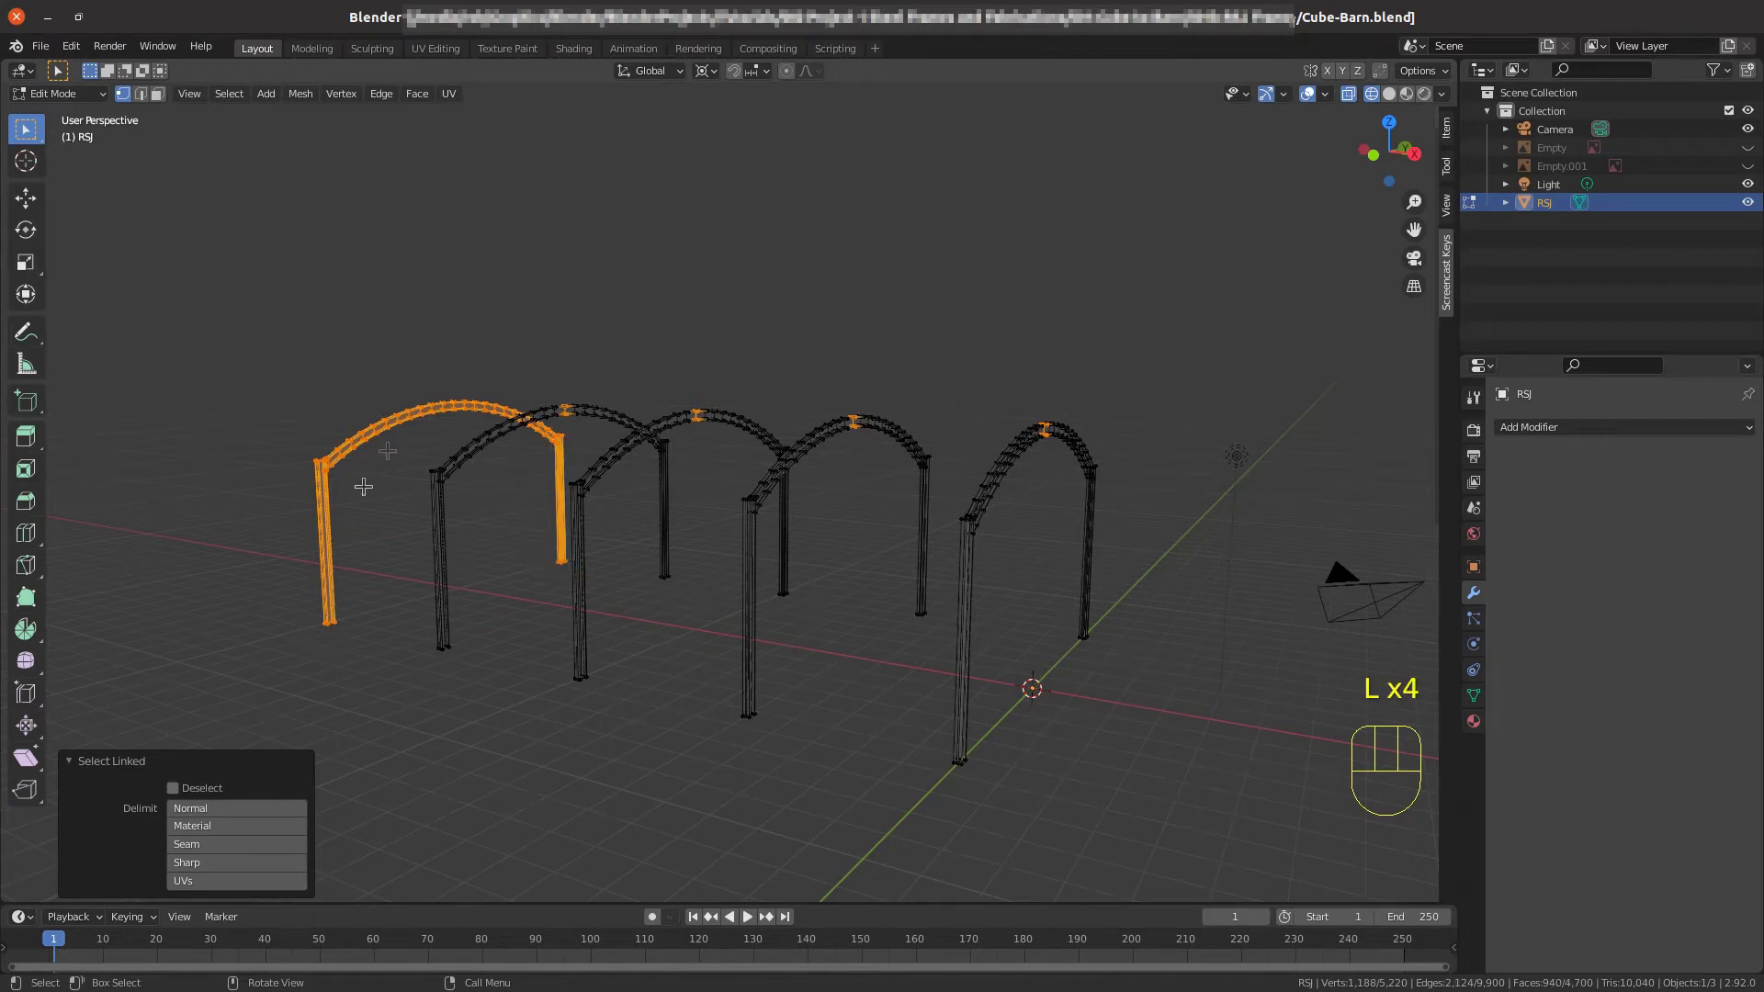
pyautogui.press('l')
pyautogui.press('alt+a')
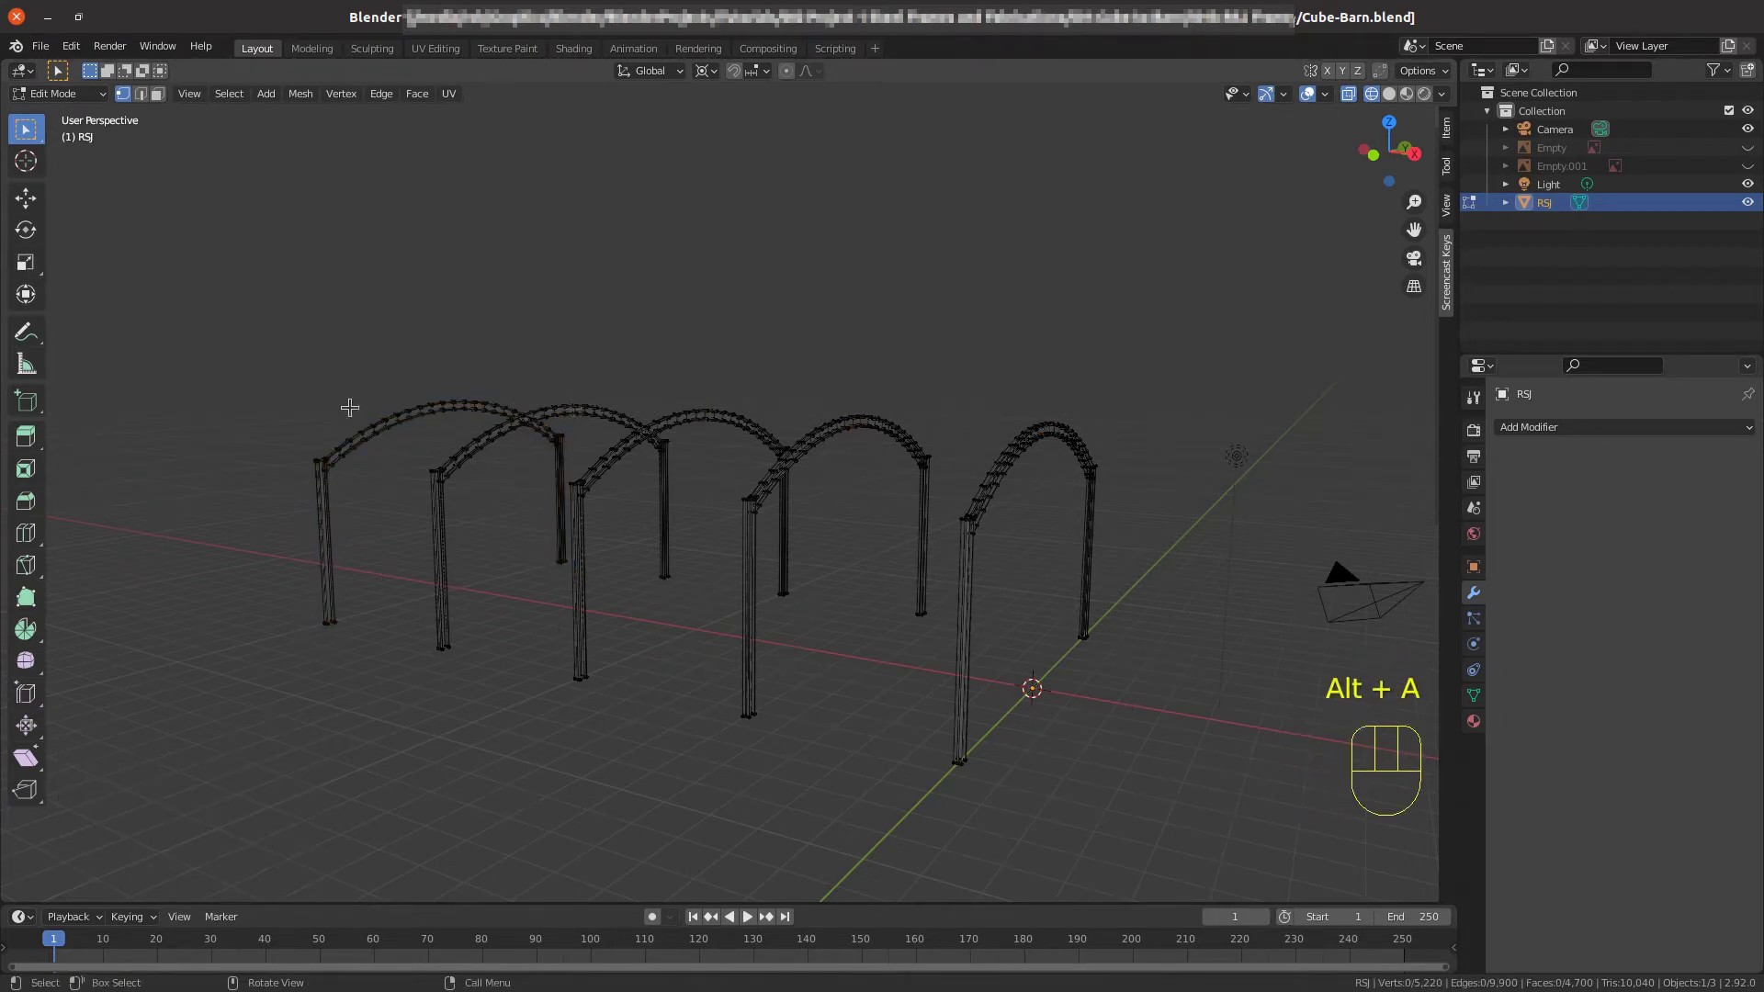
# Select the whole first arch as linked geometry and hide every other arch.
pyautogui.press('l')
pyautogui.press('l')
pyautogui.press('l')
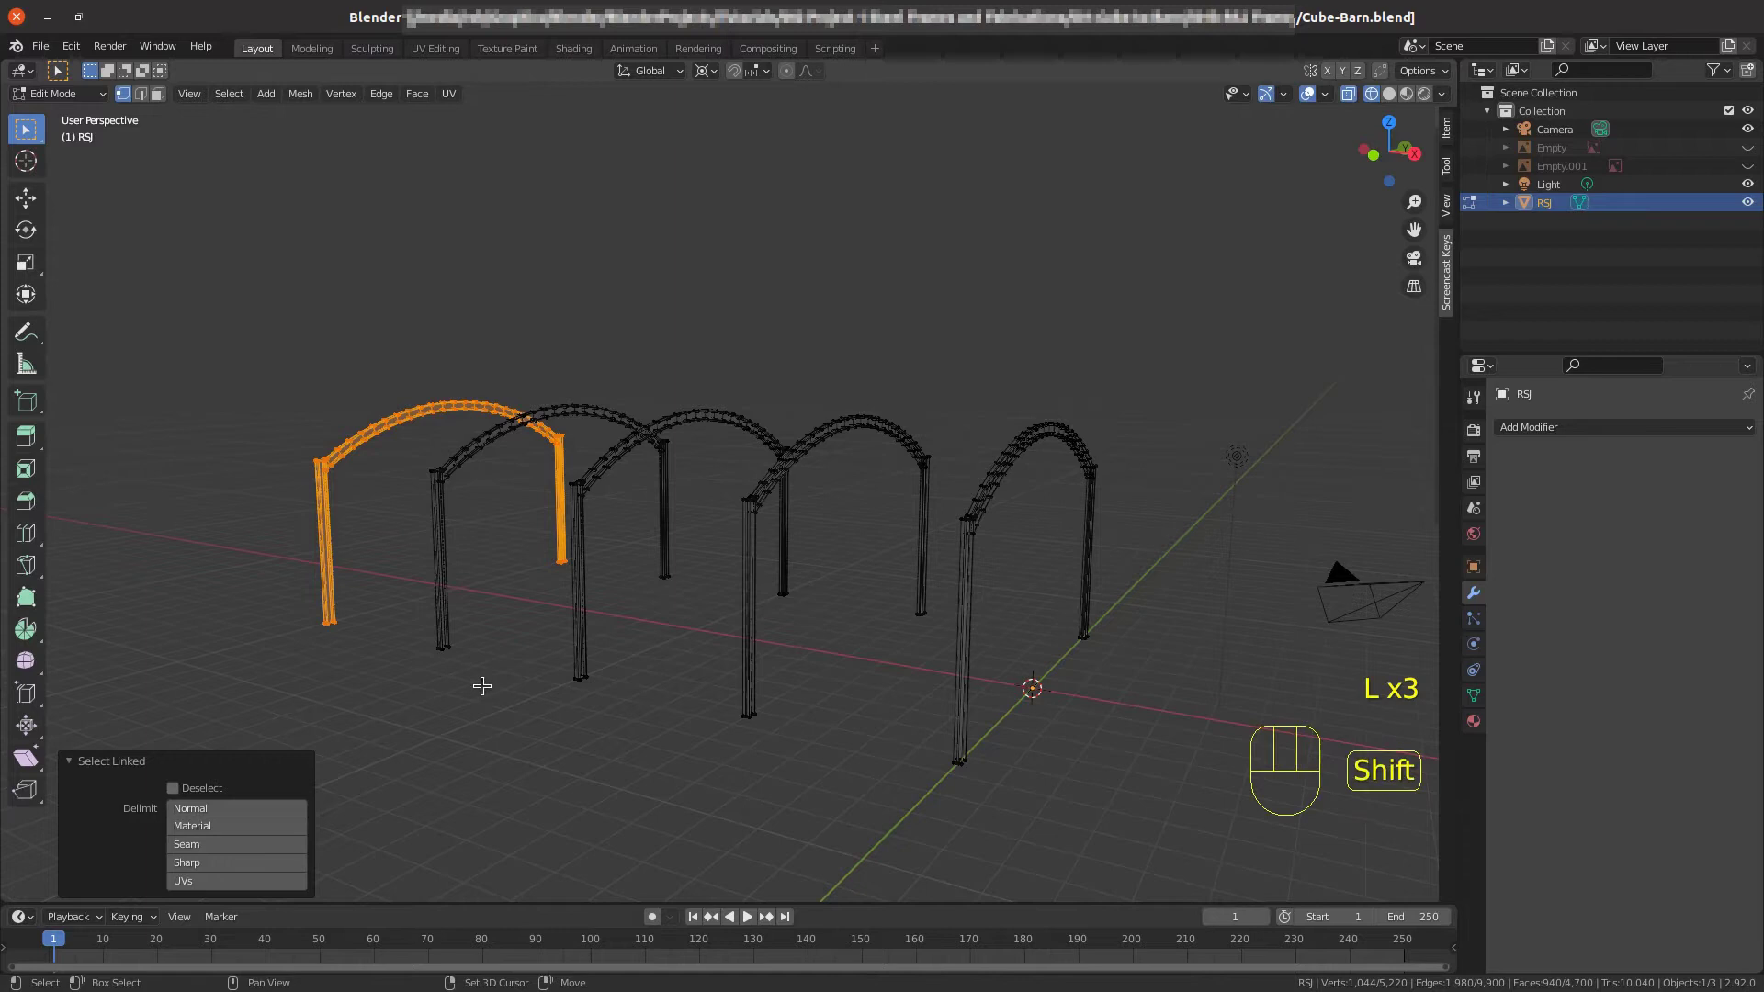
pyautogui.press('shift+h')
pyautogui.press('shift+h')
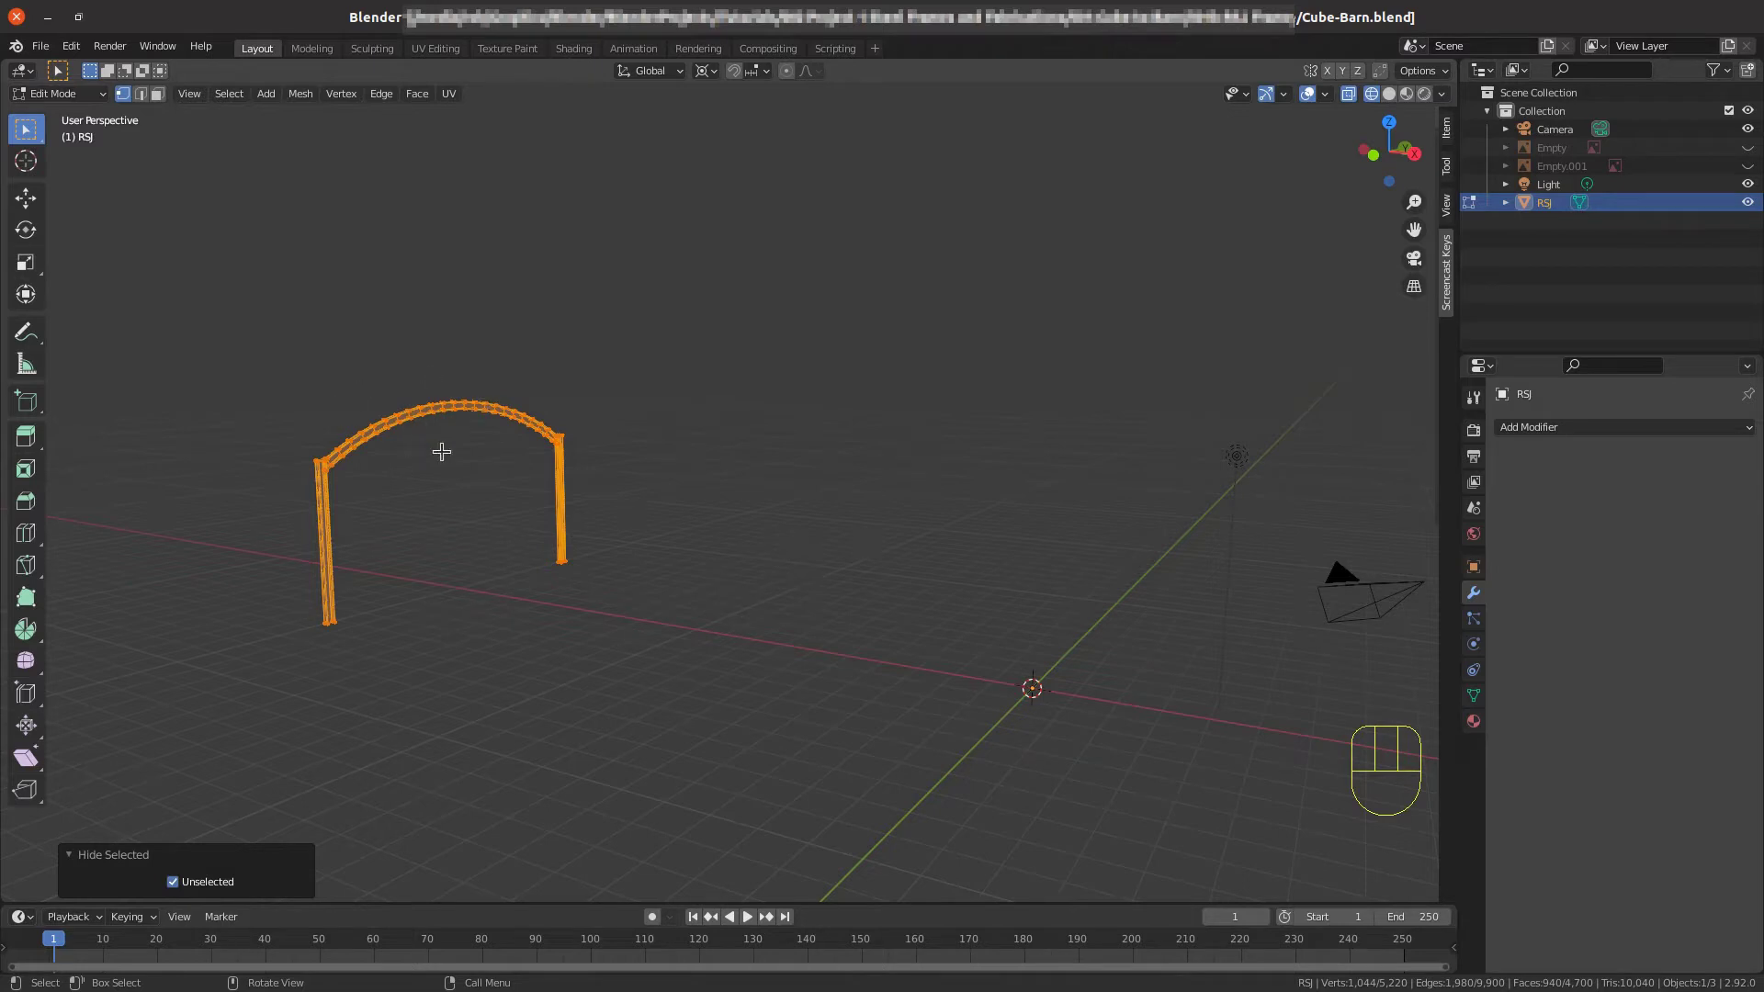
# View the isolated arch straight from the side in Right Orthographic, zoomed to fill the view.
pyautogui.scroll(3)
pyautogui.scroll(-3)
pyautogui.scroll(-3)
pyautogui.moveTo(705, 537); pyautogui.dragTo(631, 553)
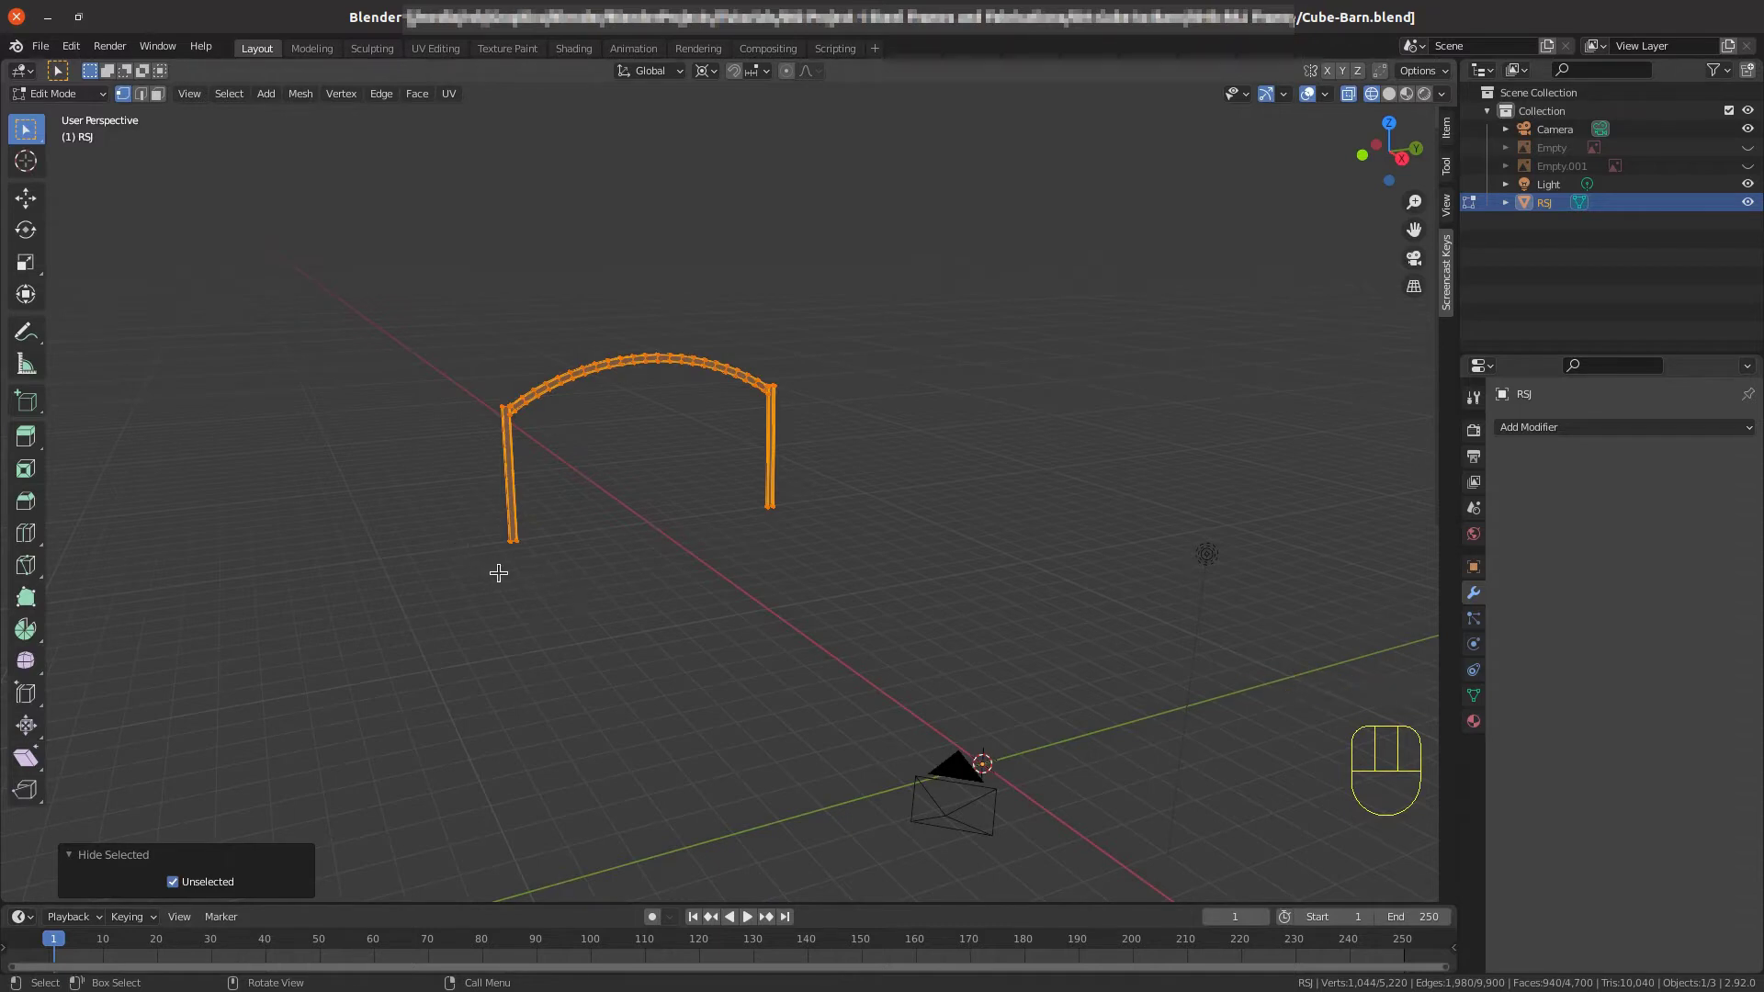
pyautogui.press('KP_3')
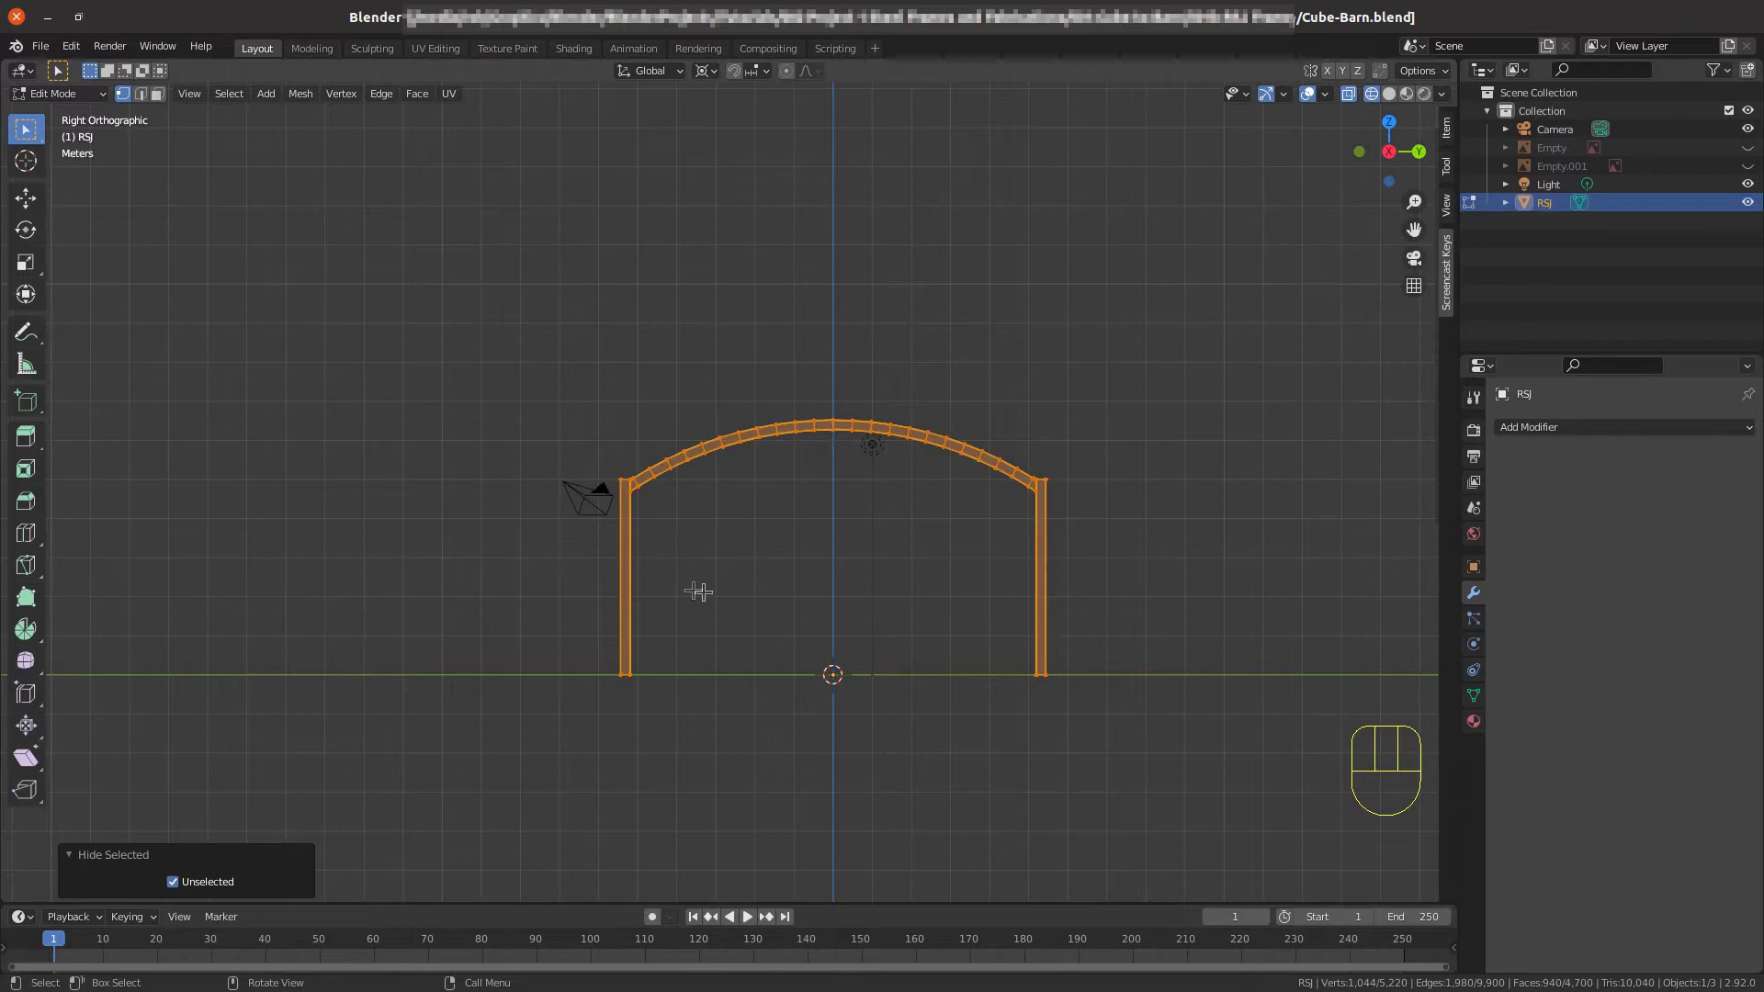
pyautogui.scroll(3)
pyautogui.scroll(3)
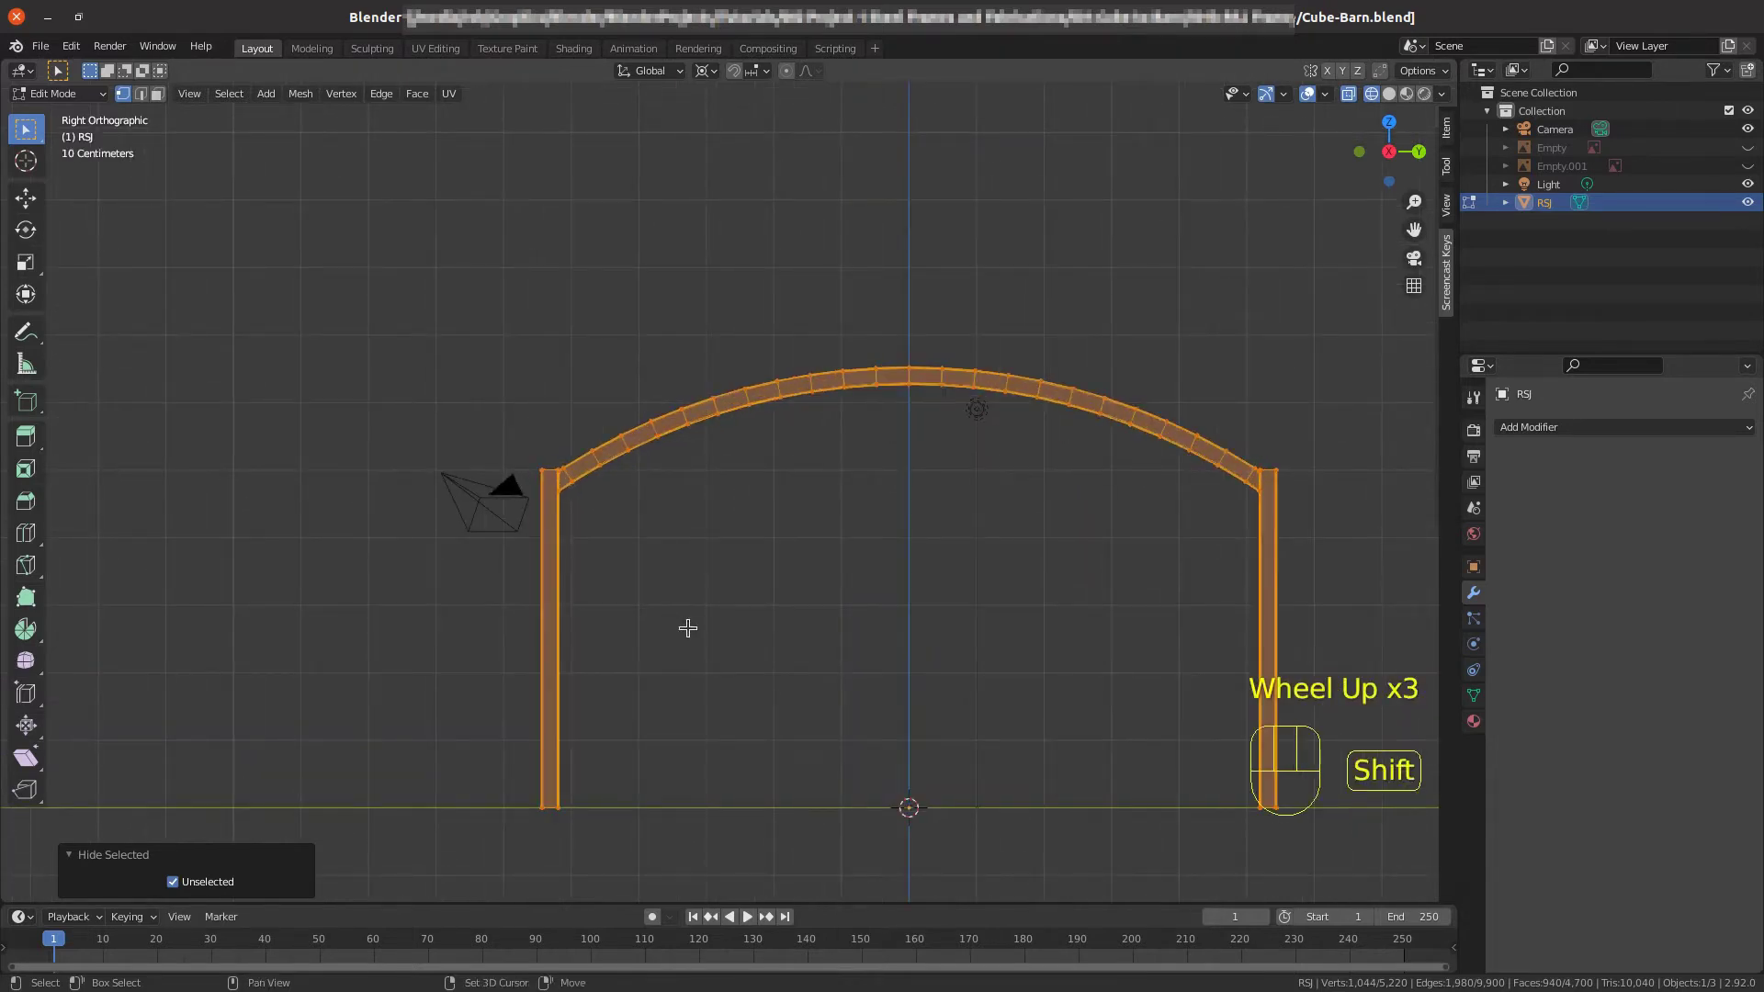
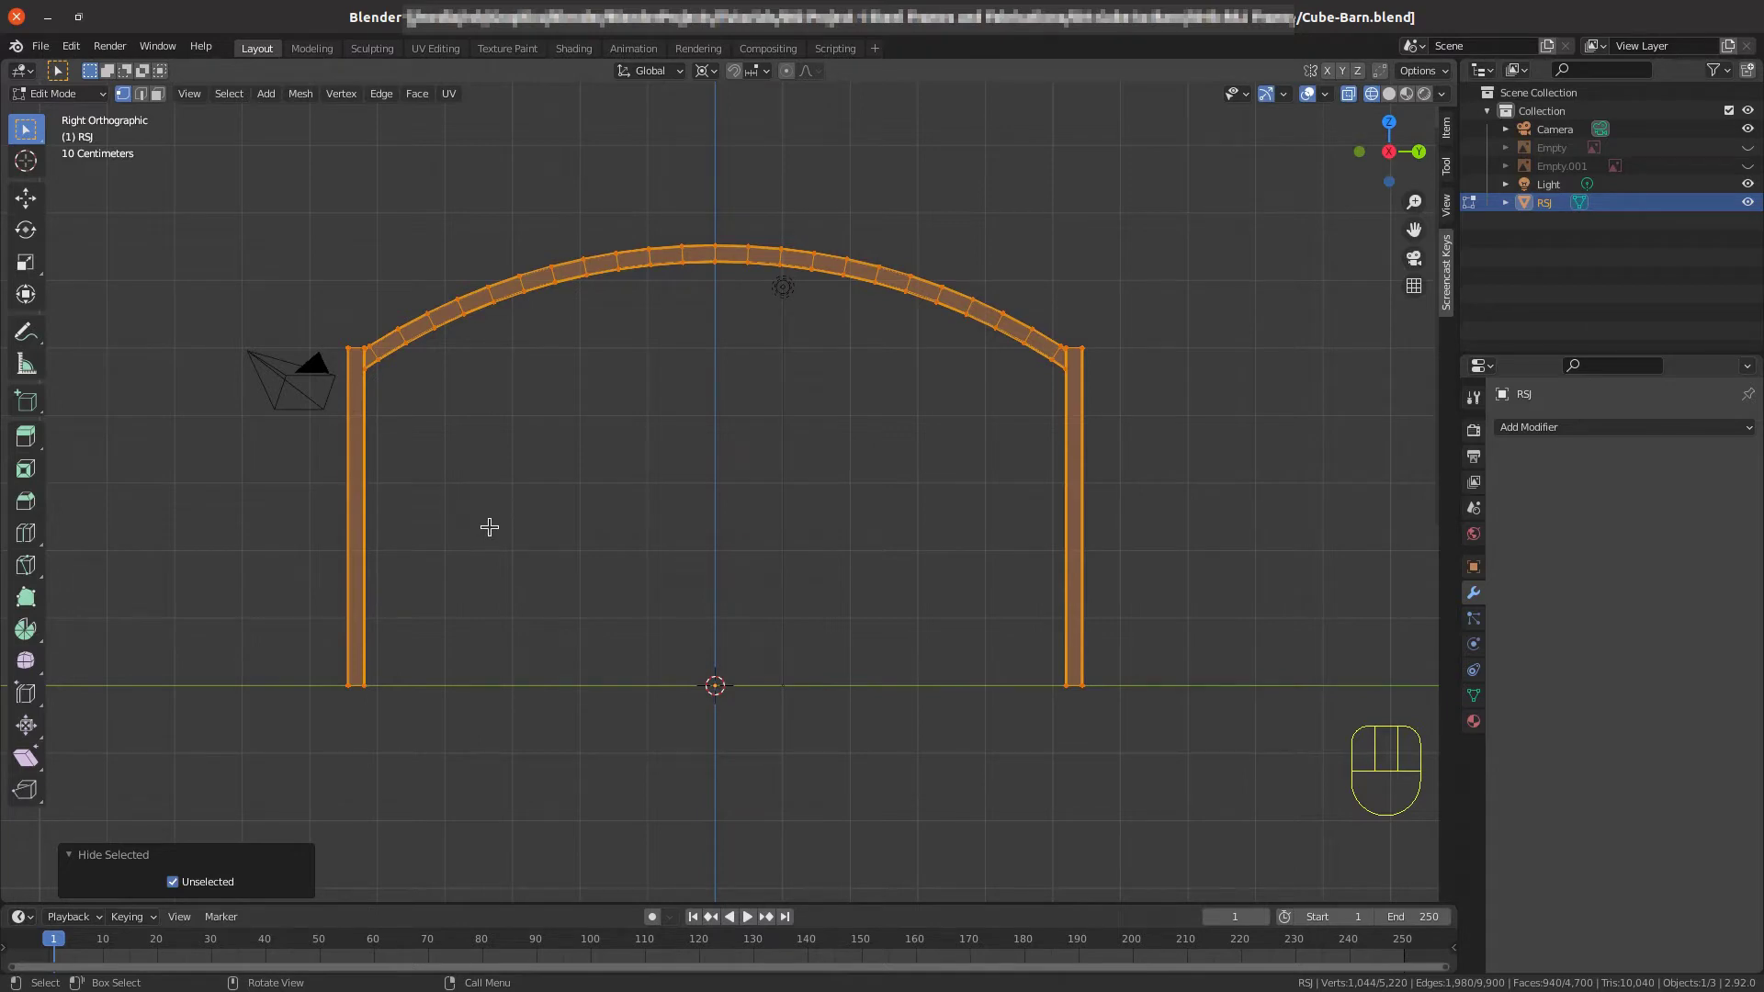
pyautogui.scroll(3)
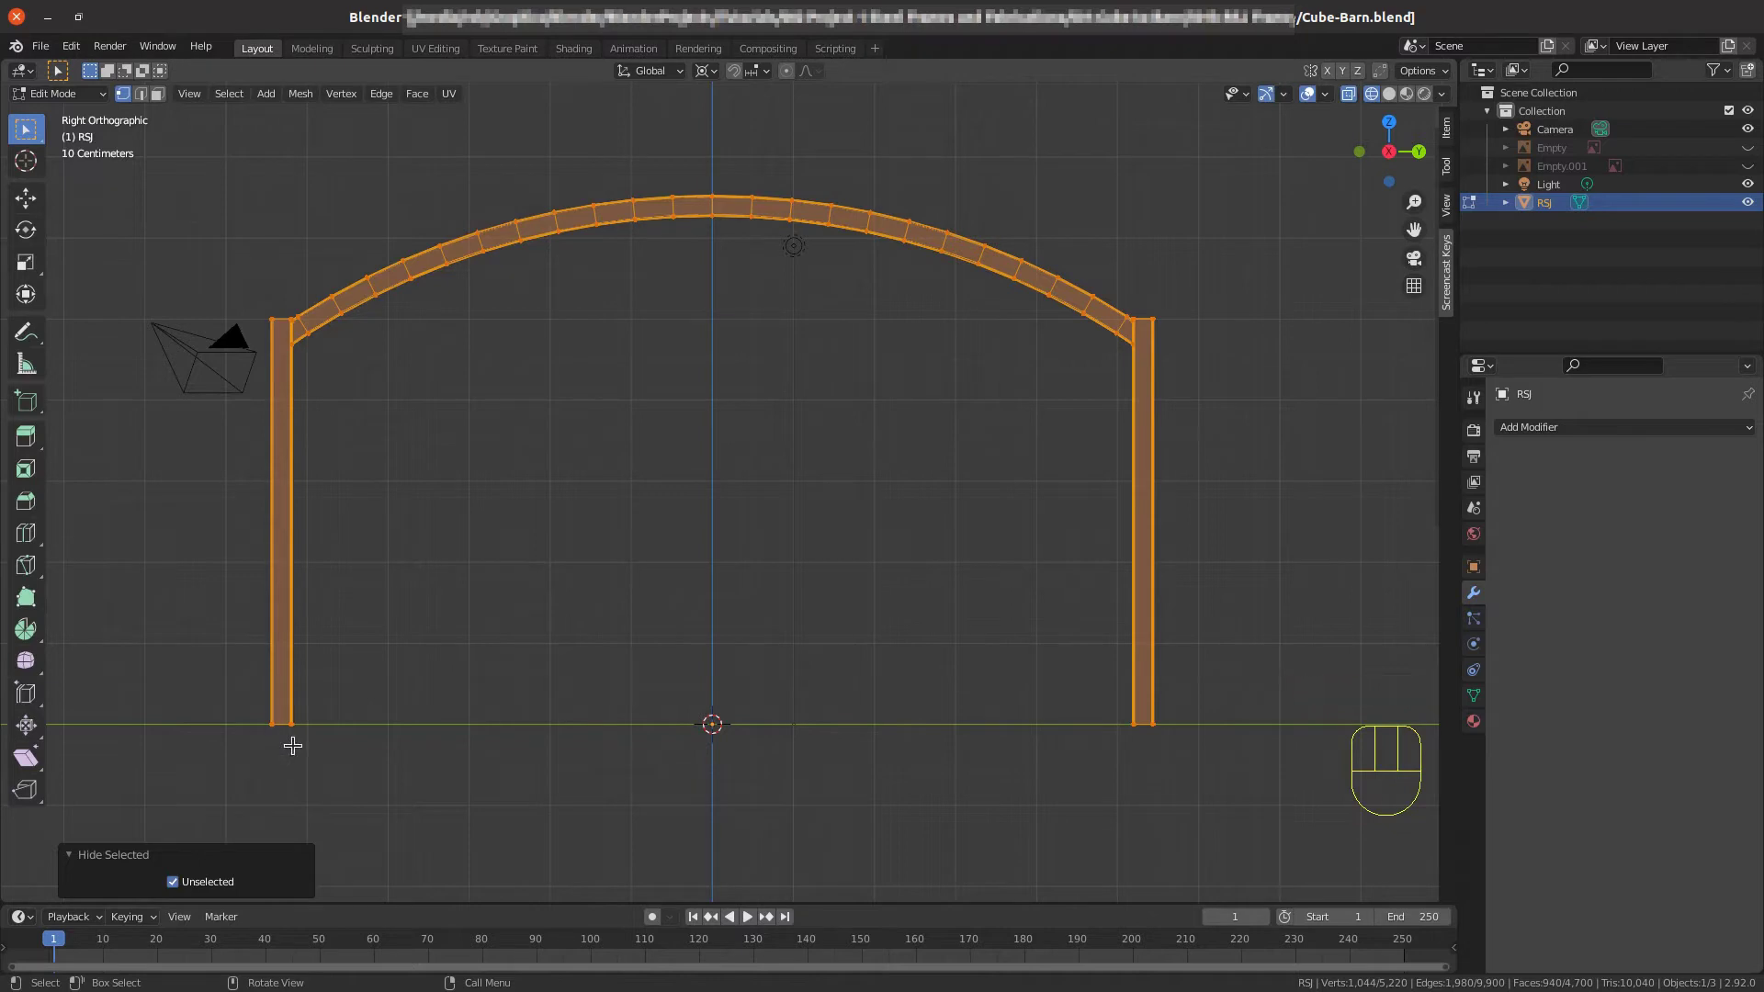
# Box-select the left post's base I-beam profile and duplicate it 5.3268 m along Y toward the middle.
pyautogui.press('alt+a')
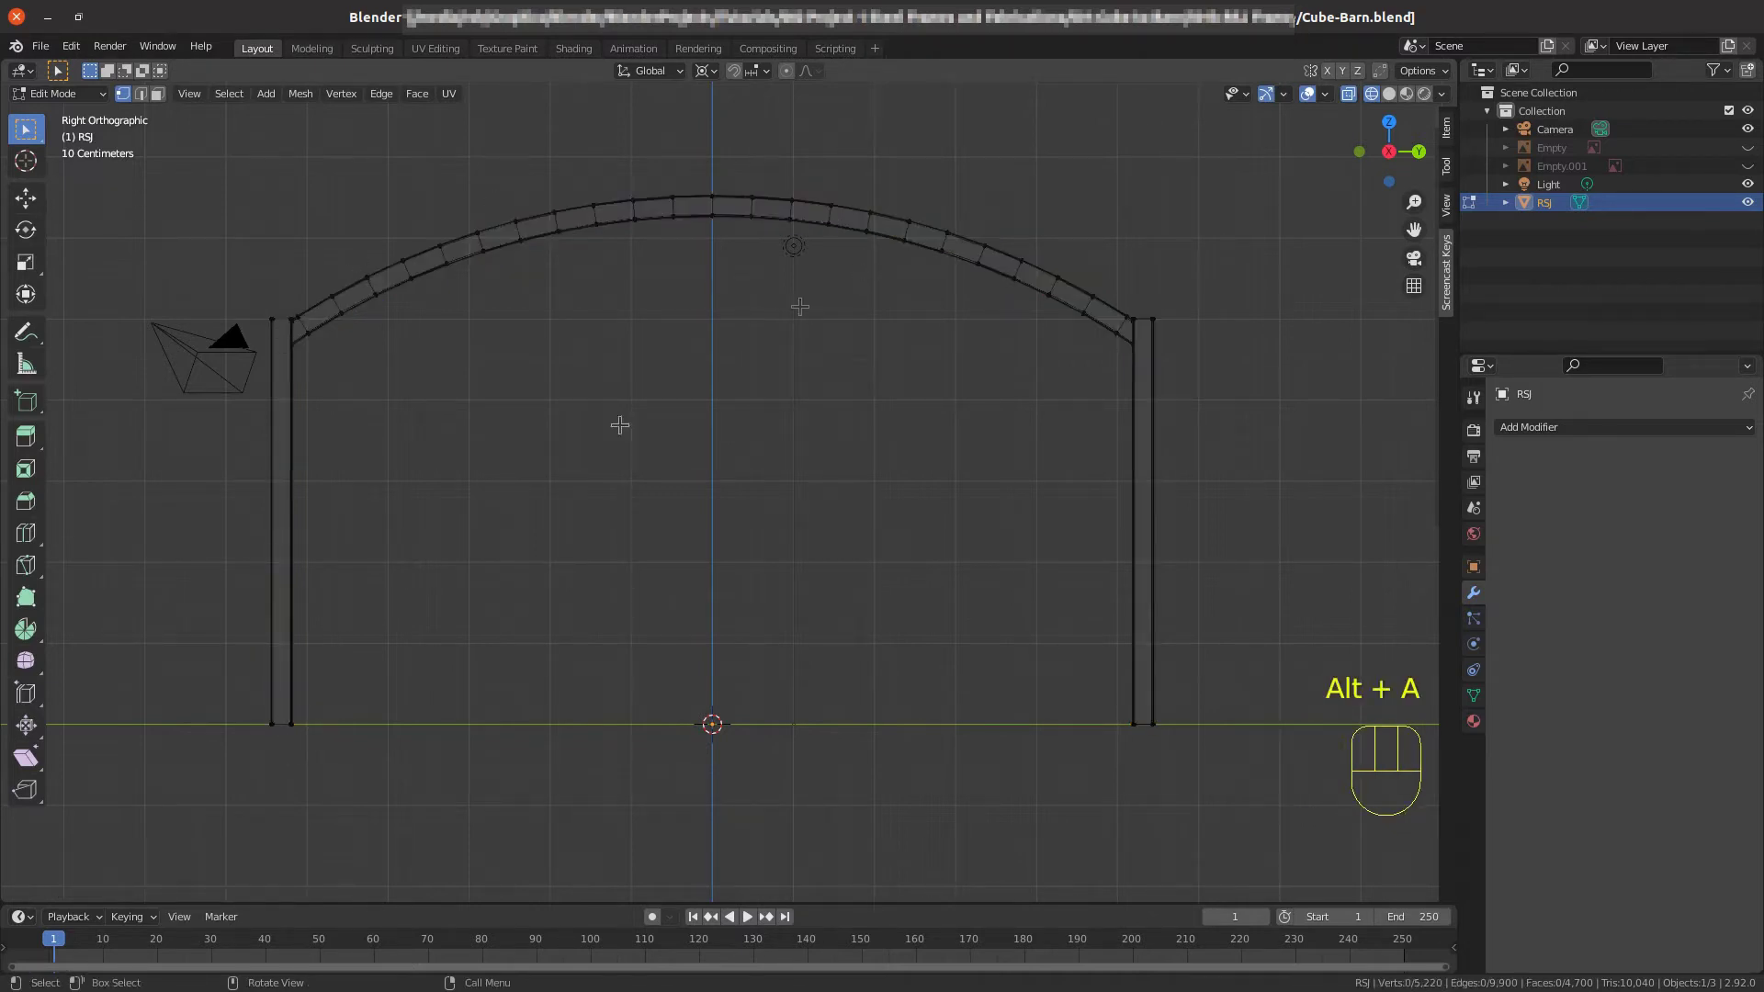
pyautogui.press('b')
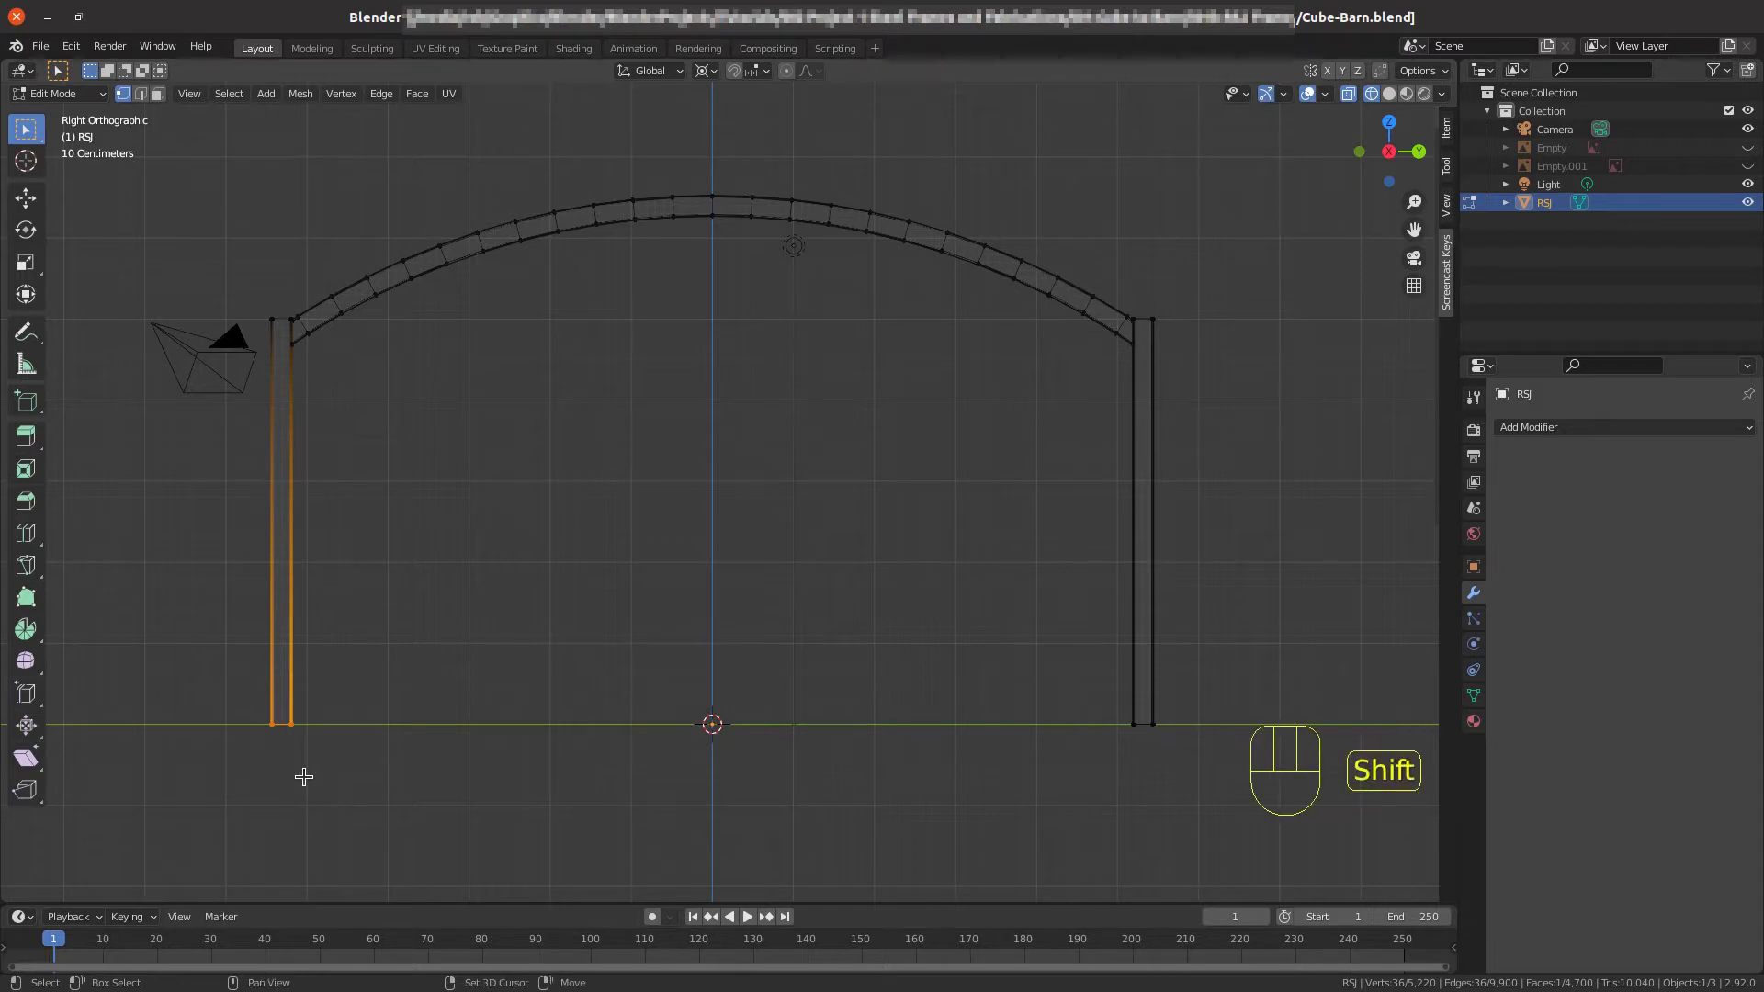
pyautogui.press('shift+d')
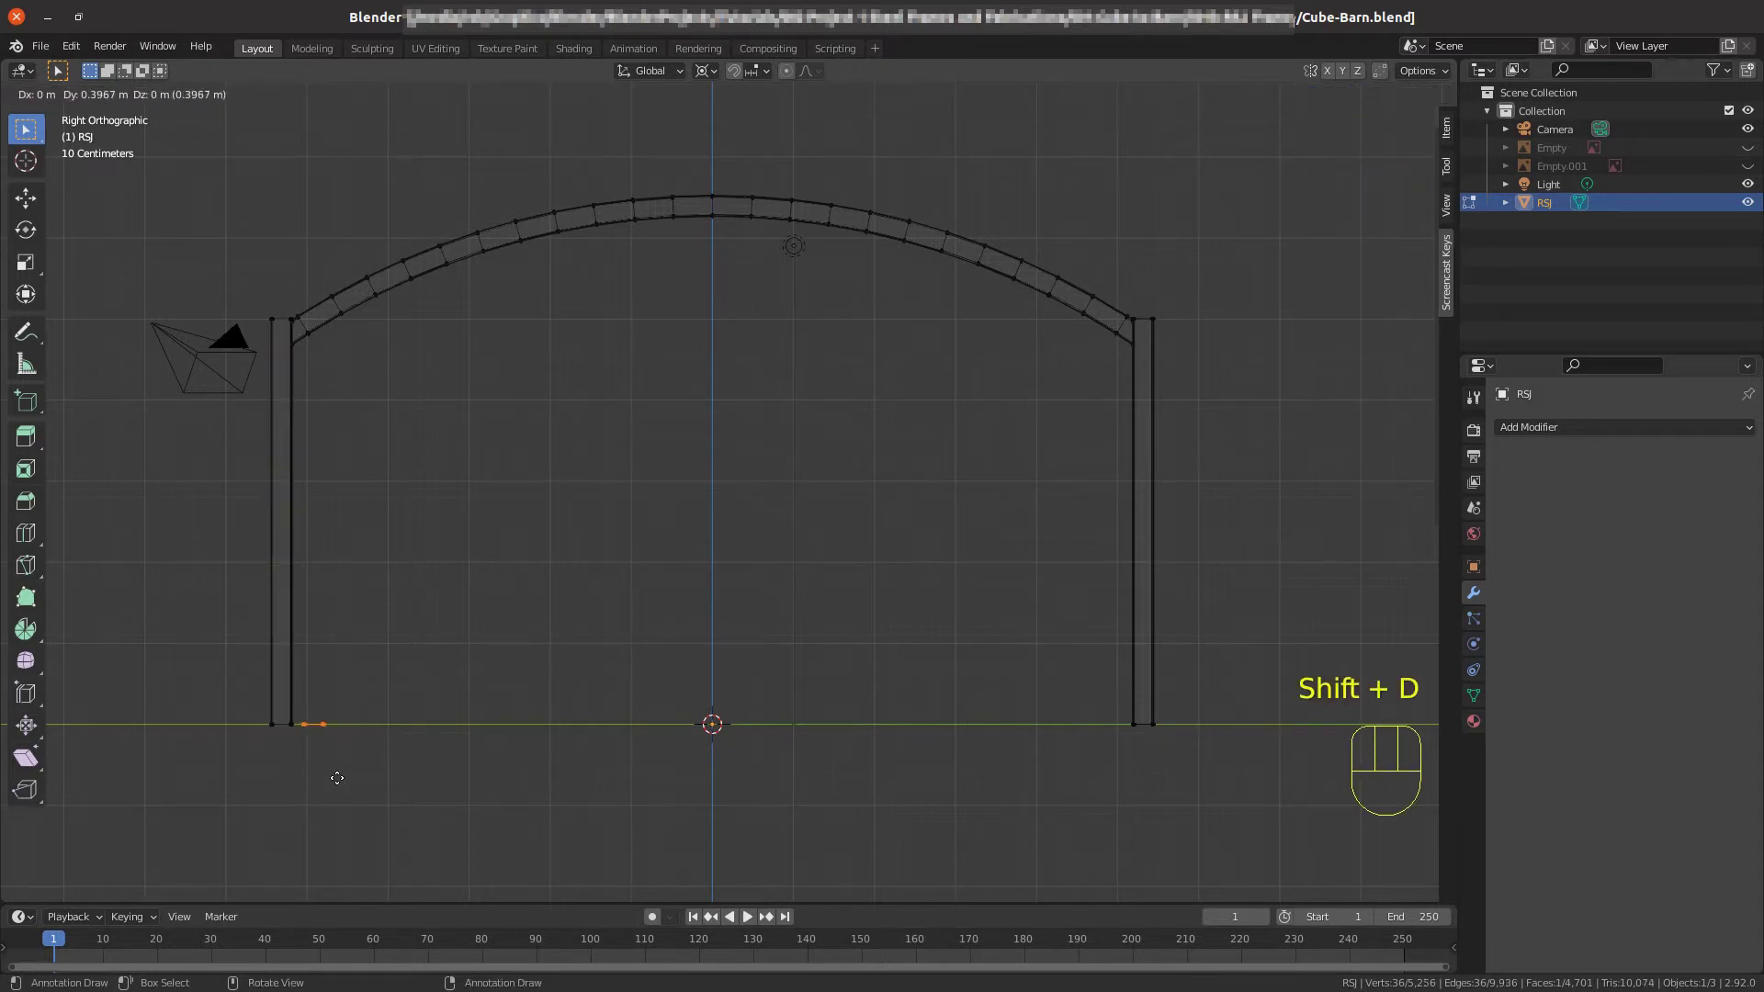
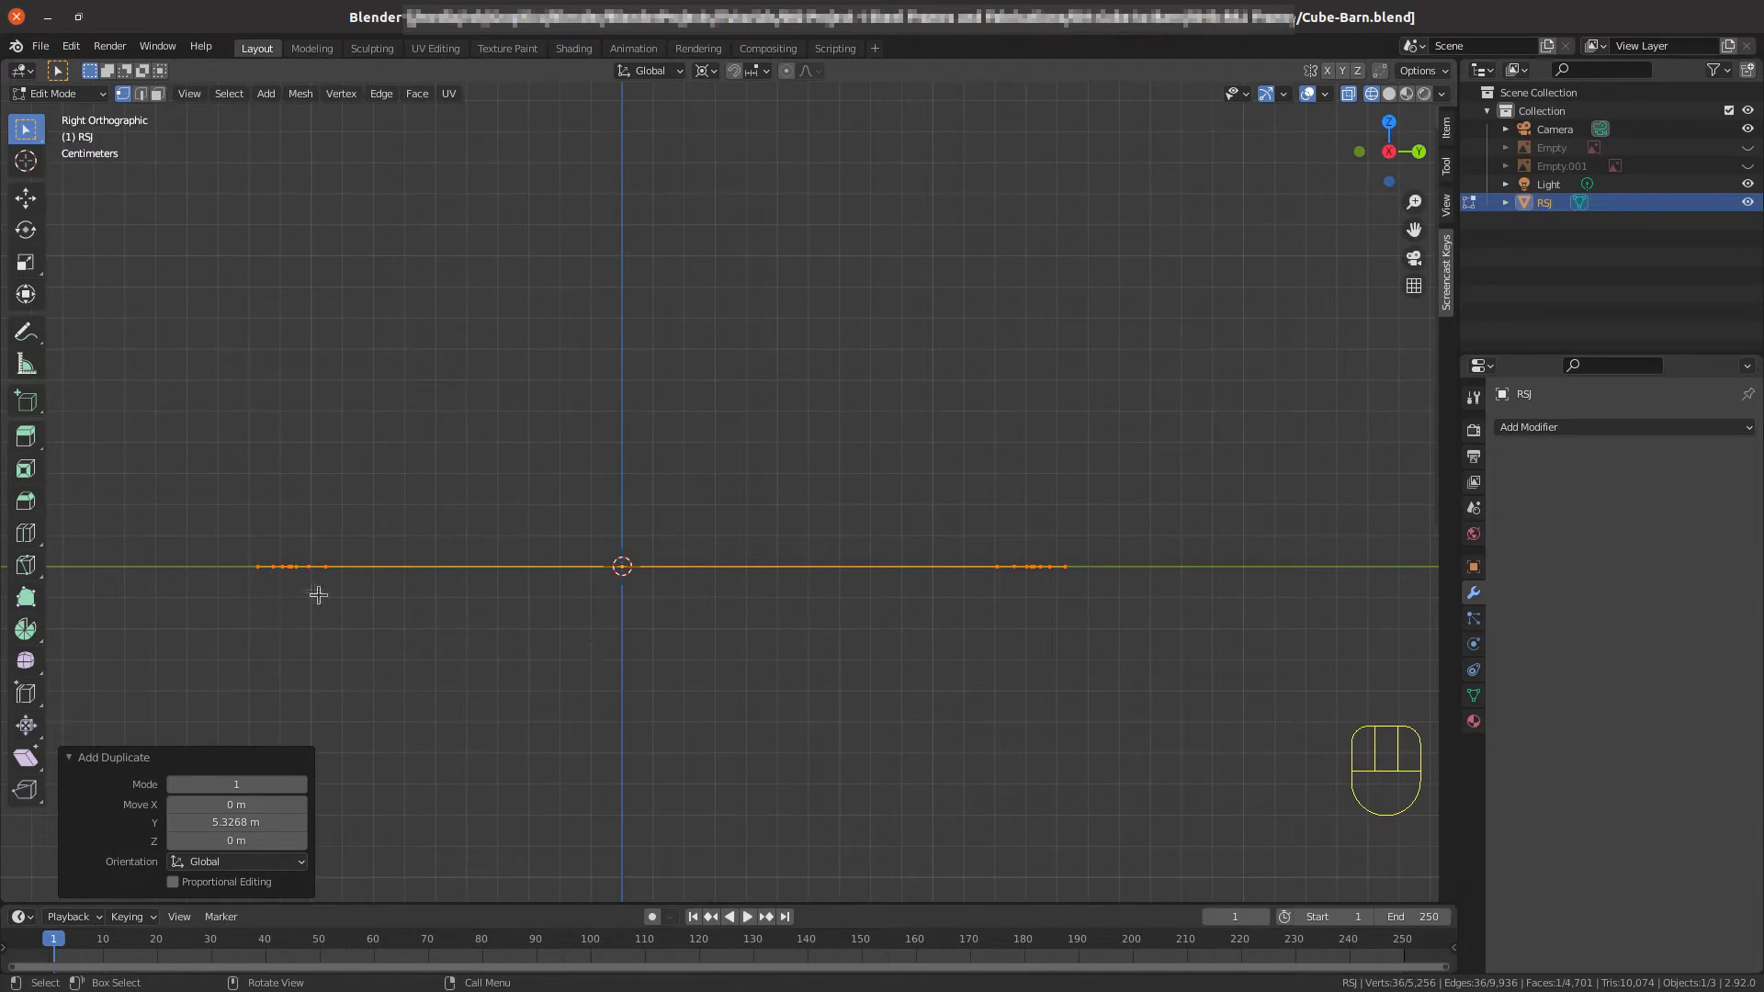
# Nudge the copied profile slightly along Y onto the floor, then orbit into a perspective view.
pyautogui.press('g')
pyautogui.press('g')
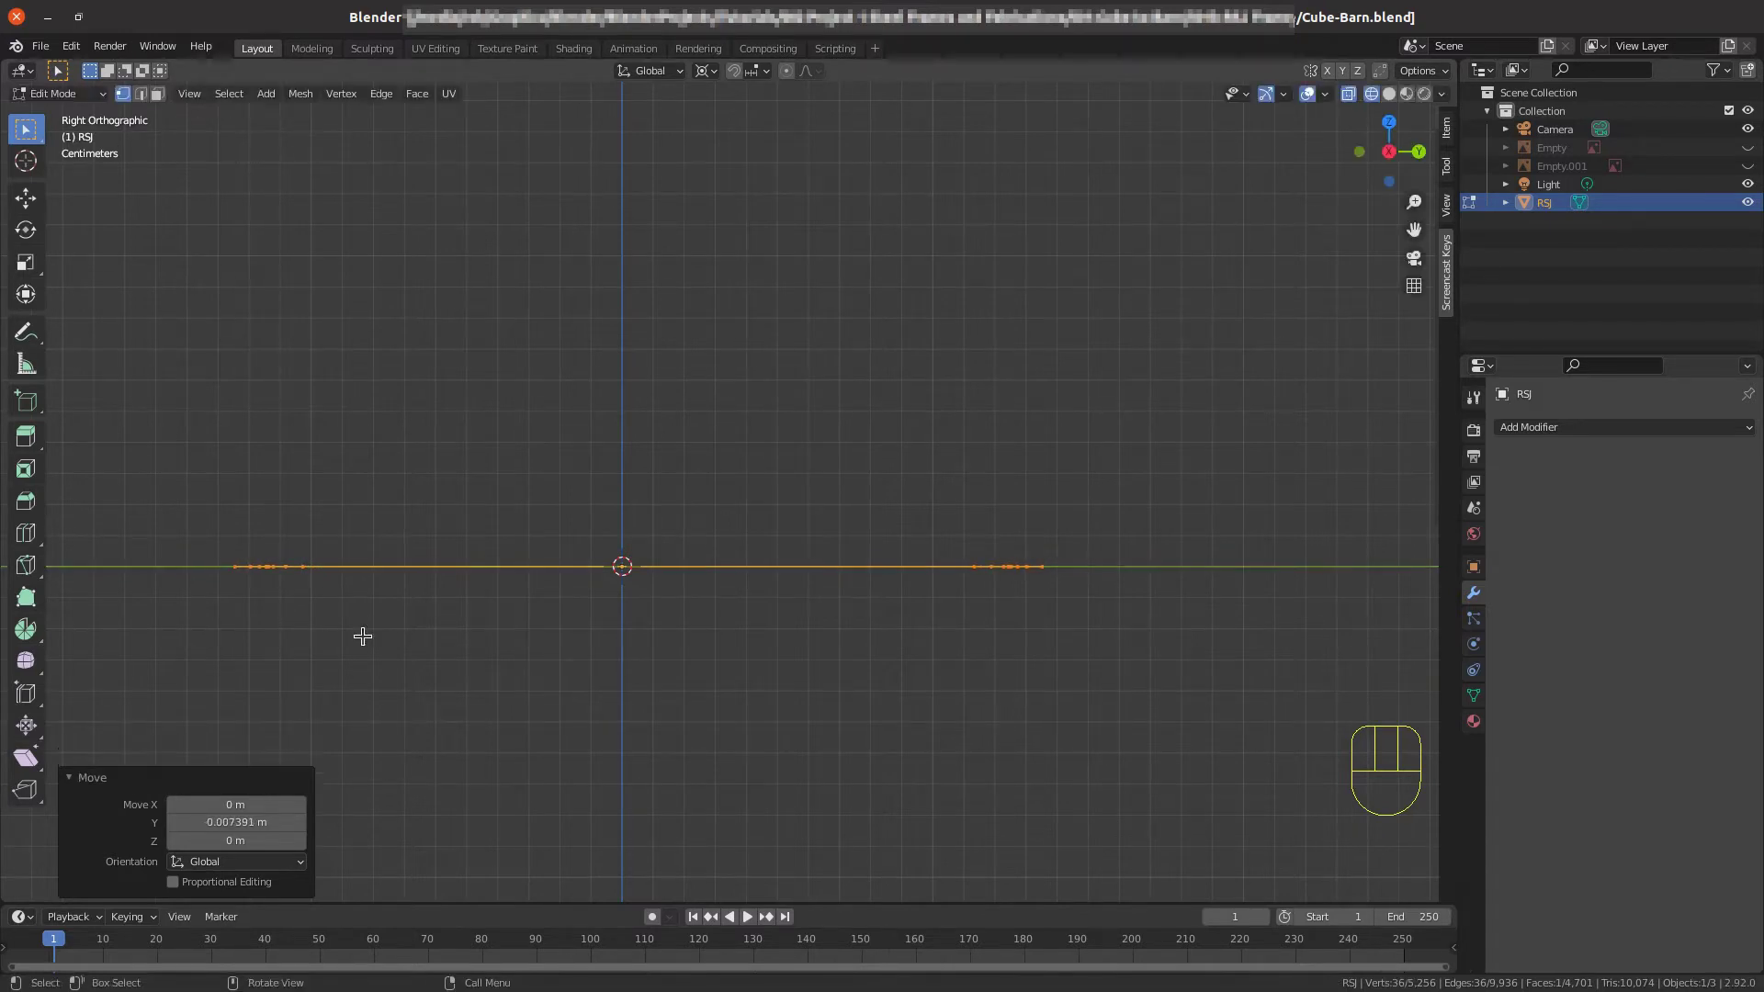
pyautogui.scroll(-3)
pyautogui.moveTo(642, 575); pyautogui.dragTo(653, 559)
pyautogui.scroll(-3)
pyautogui.middleClick(680, 481)
pyautogui.scroll(3)
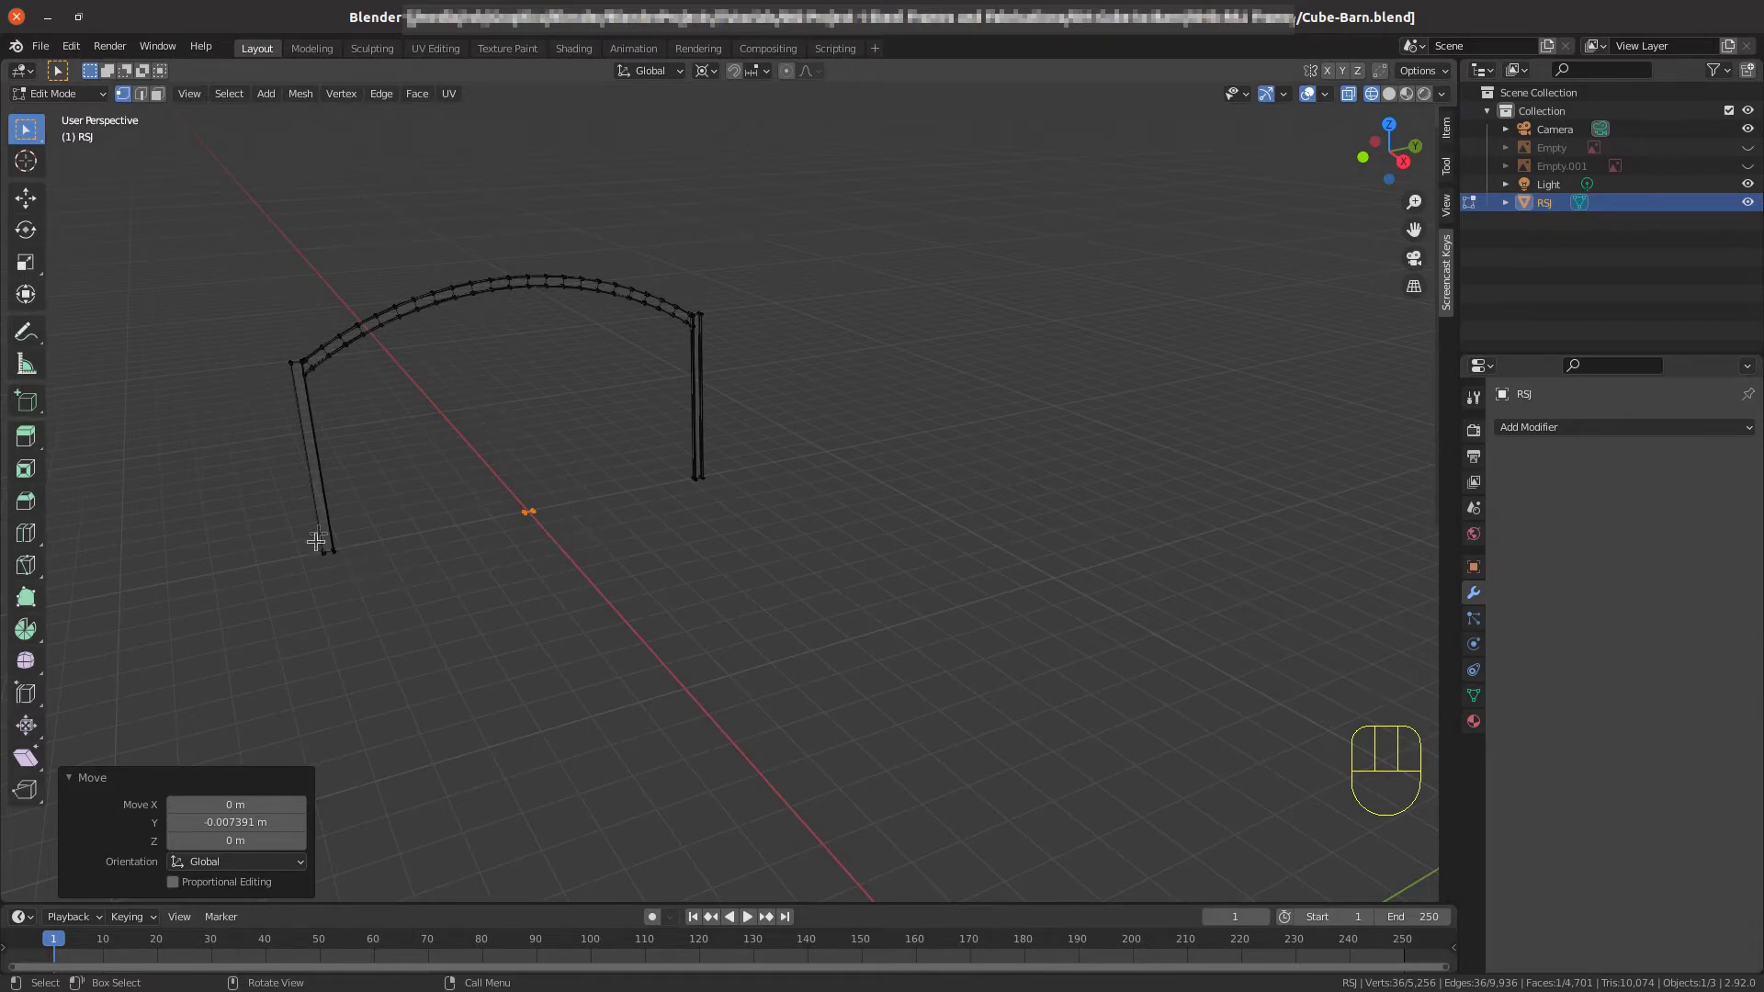
# Zoom in on the copied profile and try rotating it, cancelling each attempt.
pyautogui.scroll(3)
pyautogui.scroll(3)
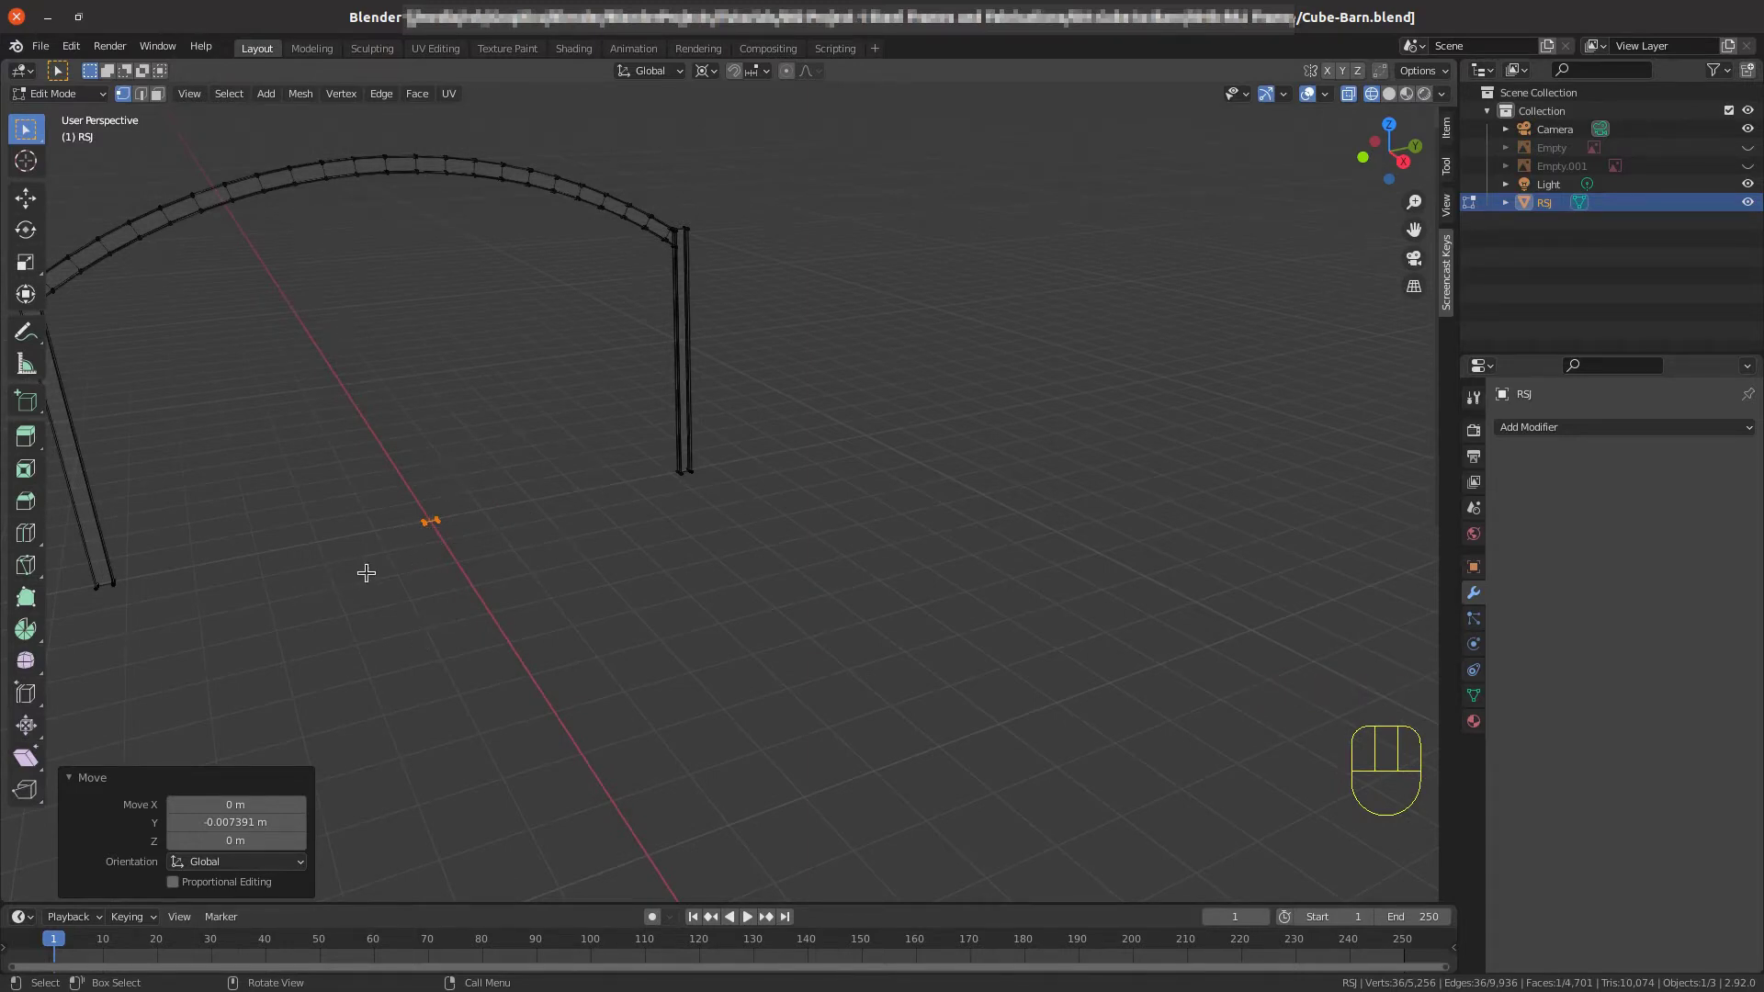
pyautogui.press('r')
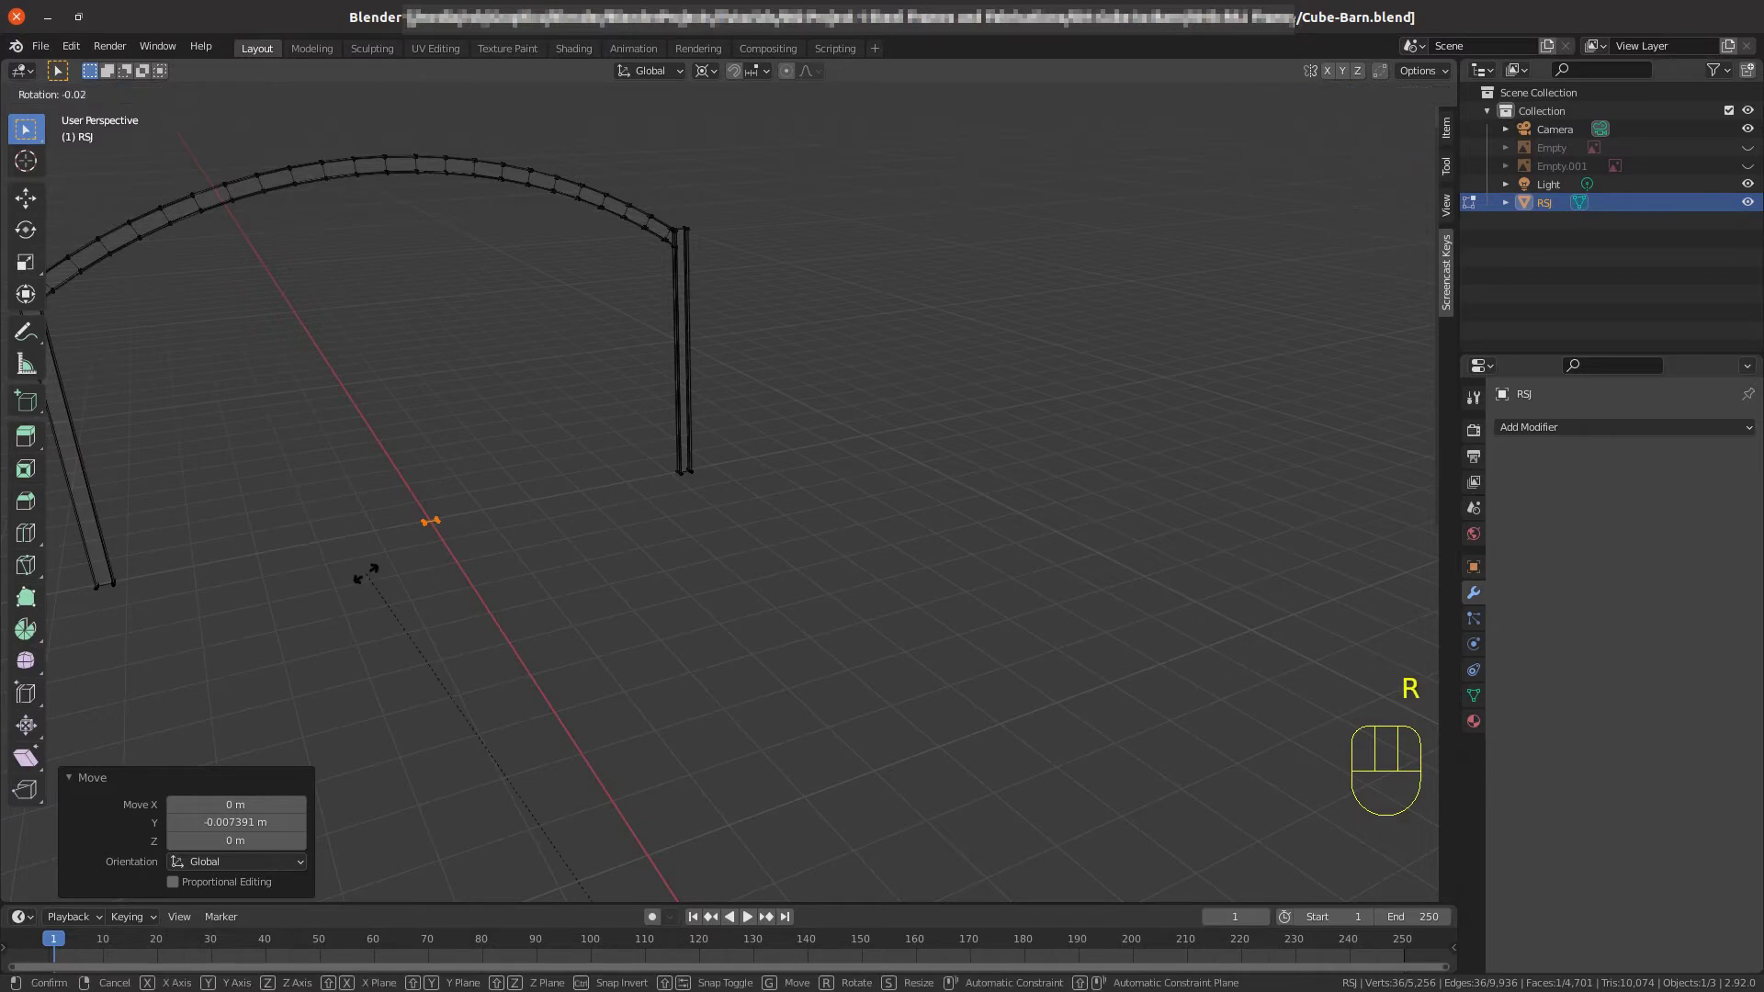
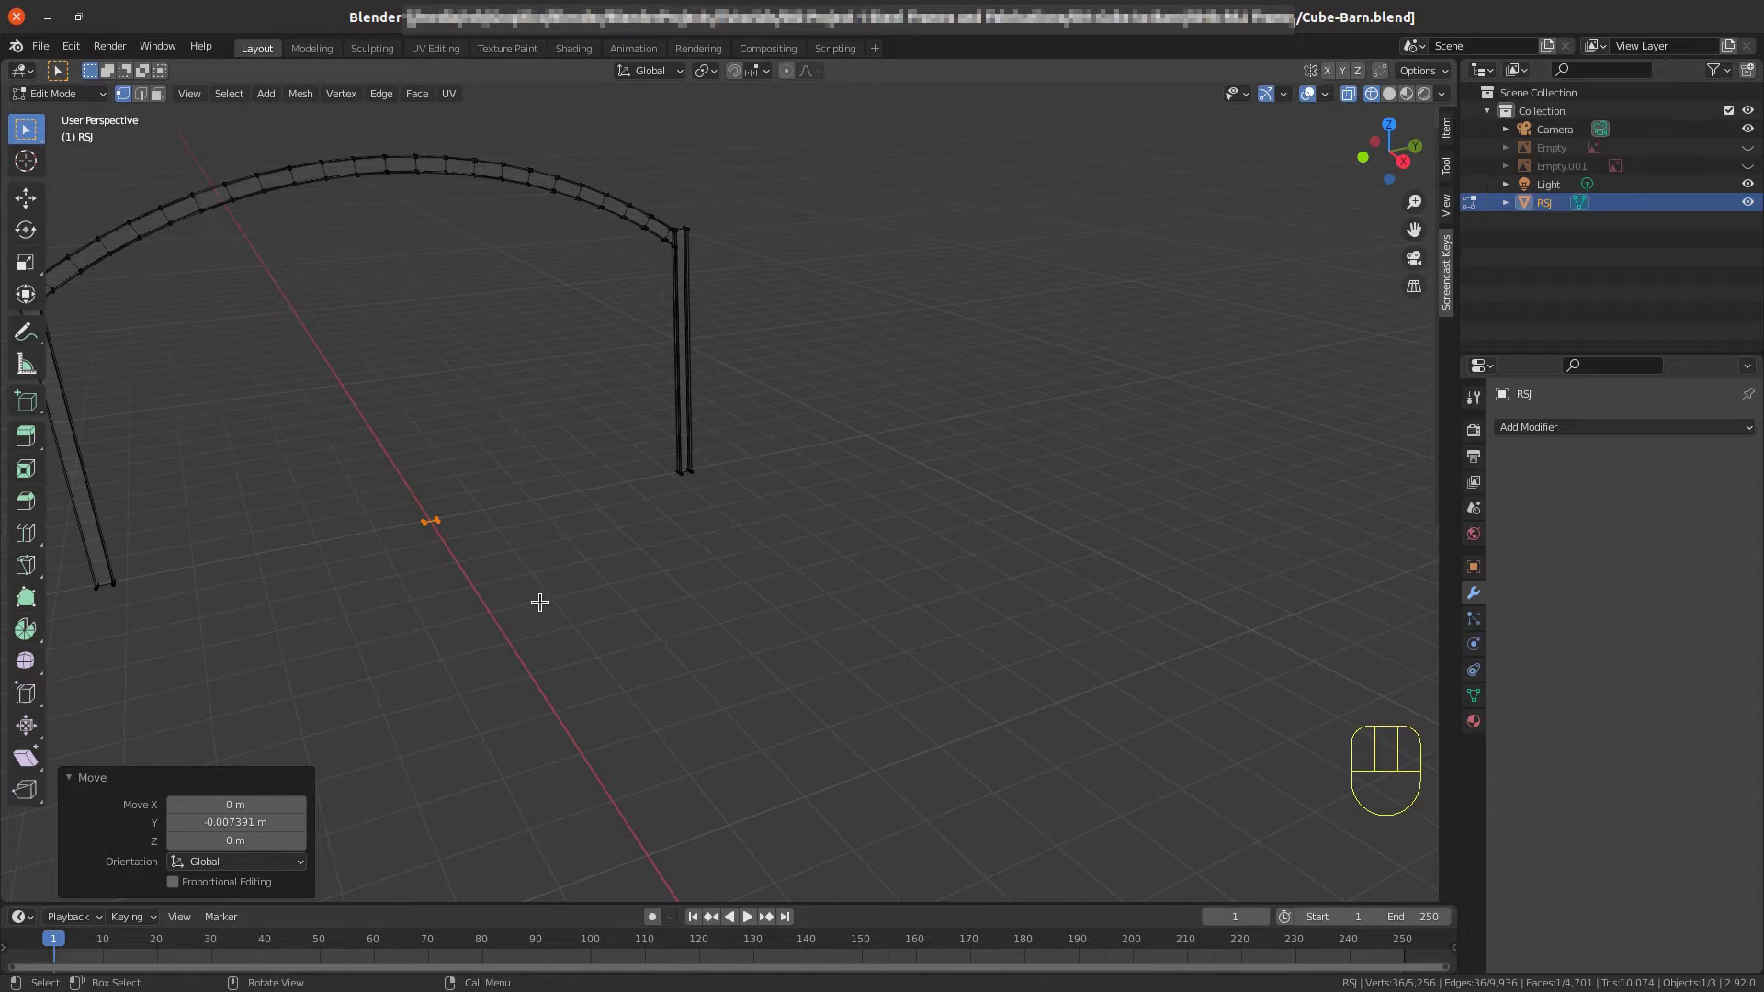
pyautogui.press('r')
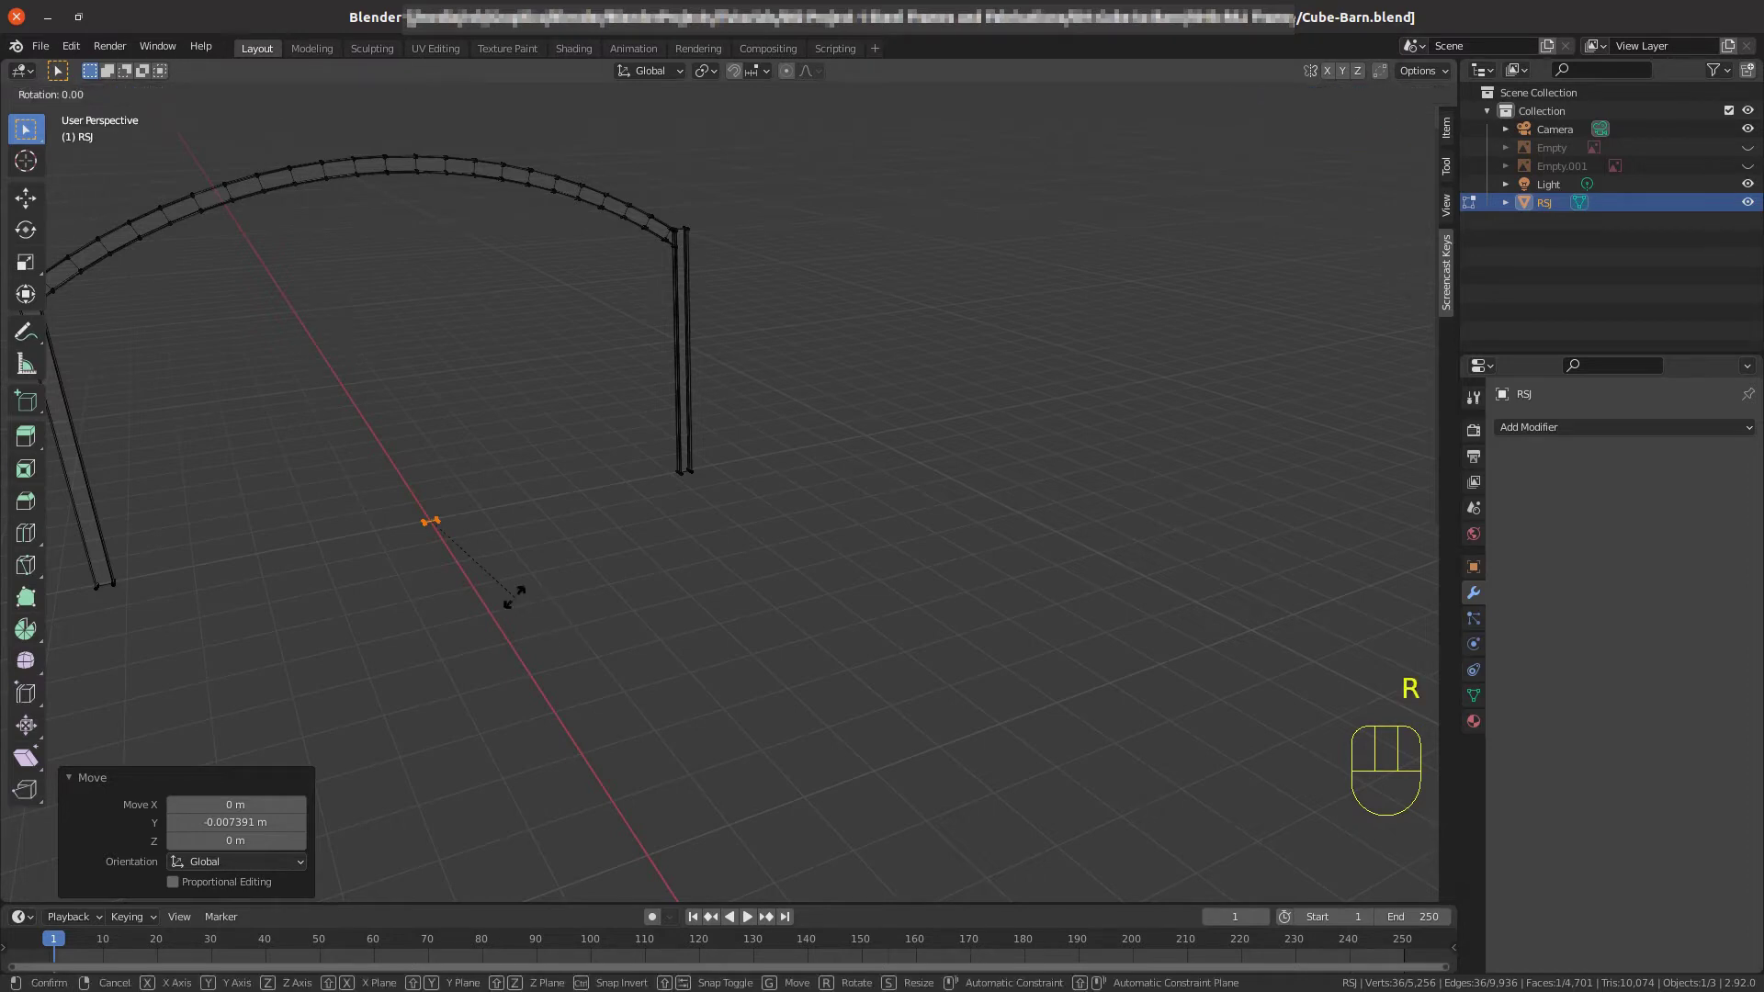
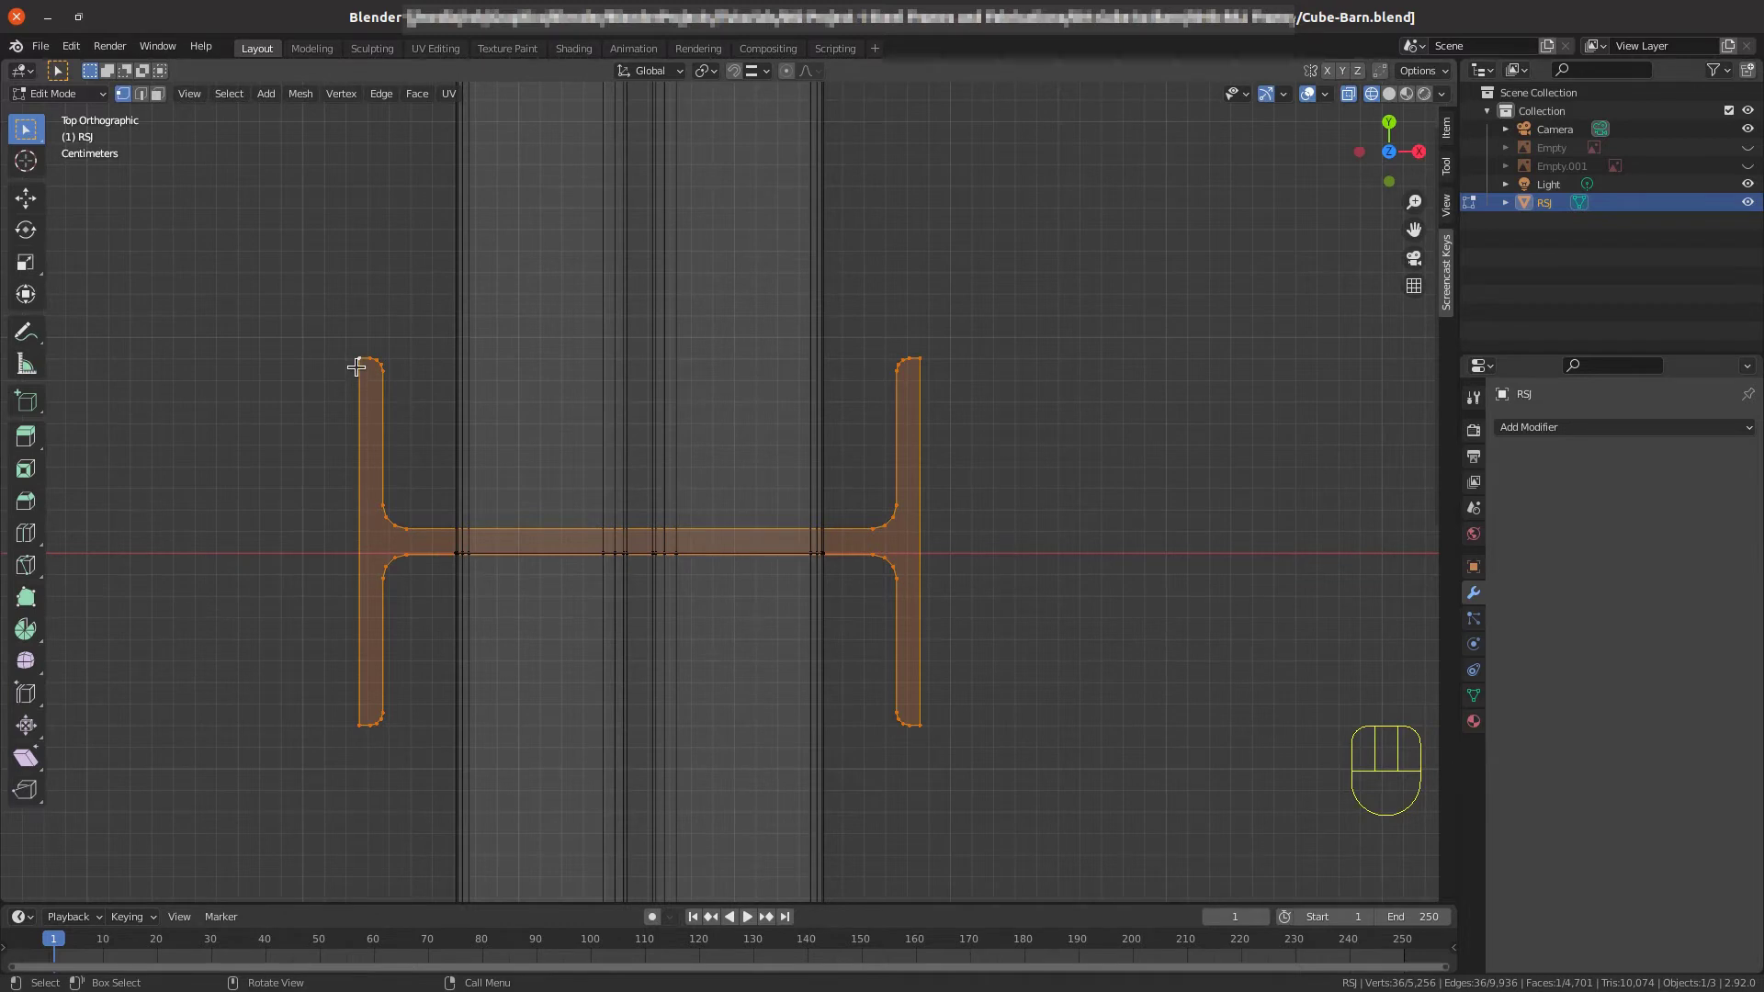
# Enable snapping and move the copied profile along X onto the arch beam's edge.
pyautogui.press('g')
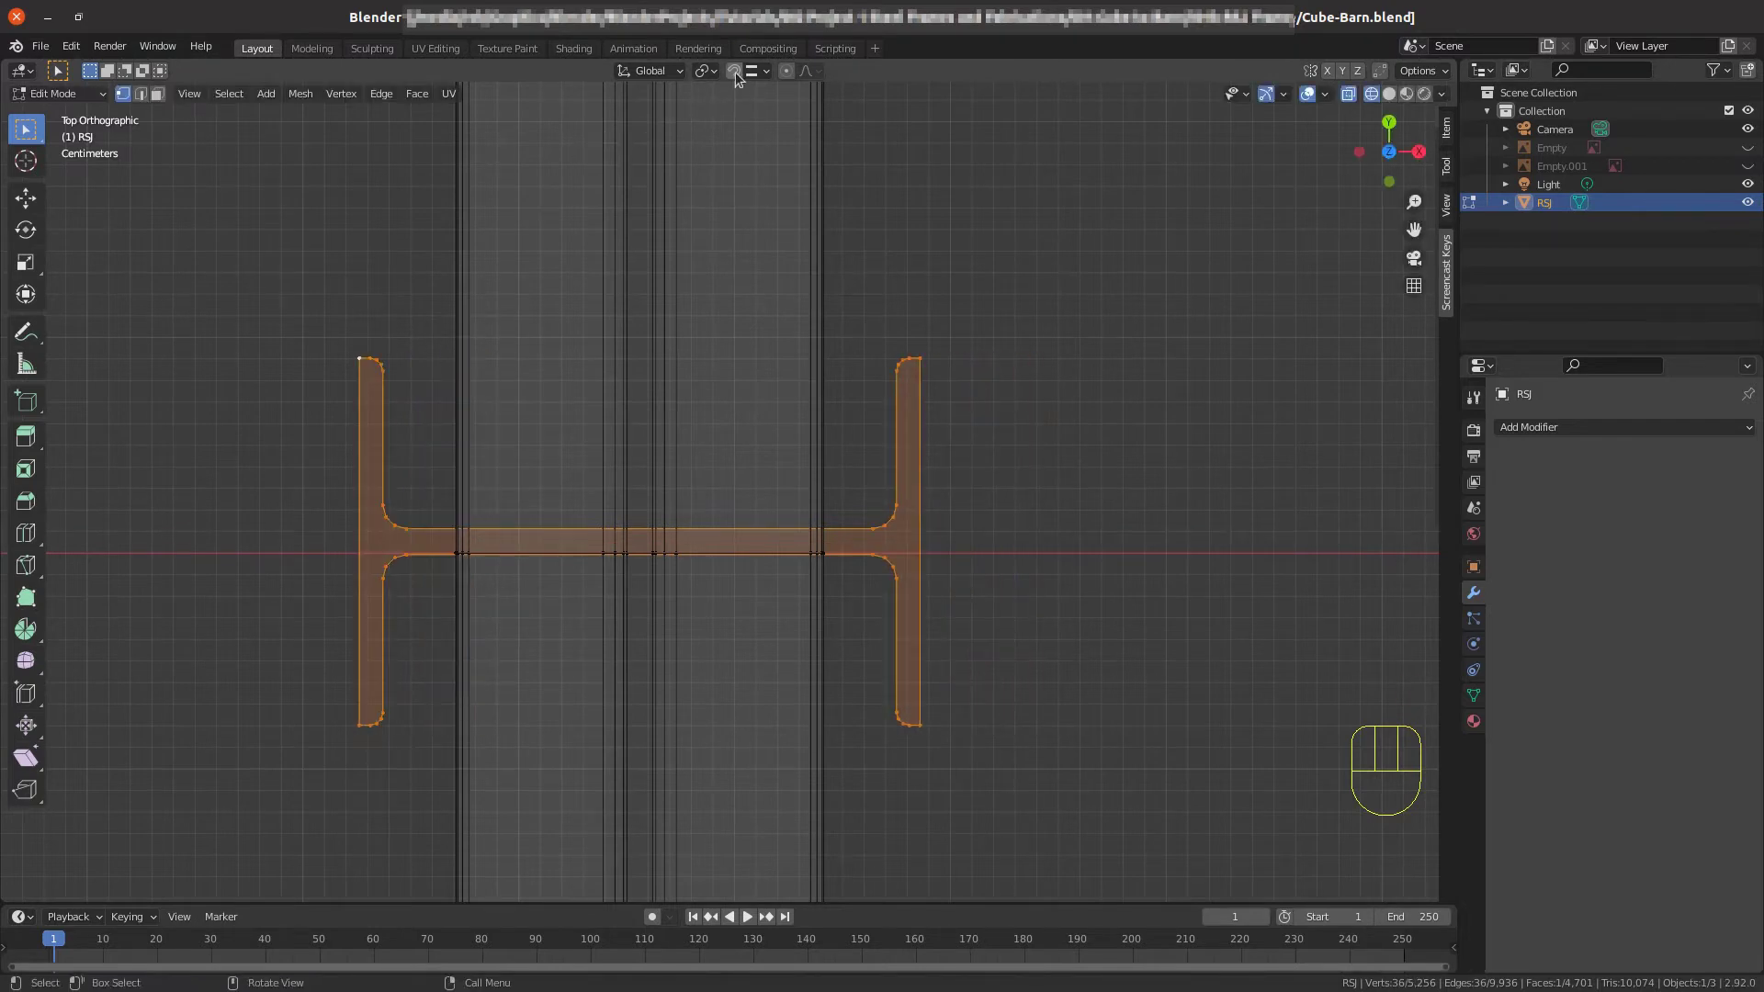
pyautogui.click(744, 73)
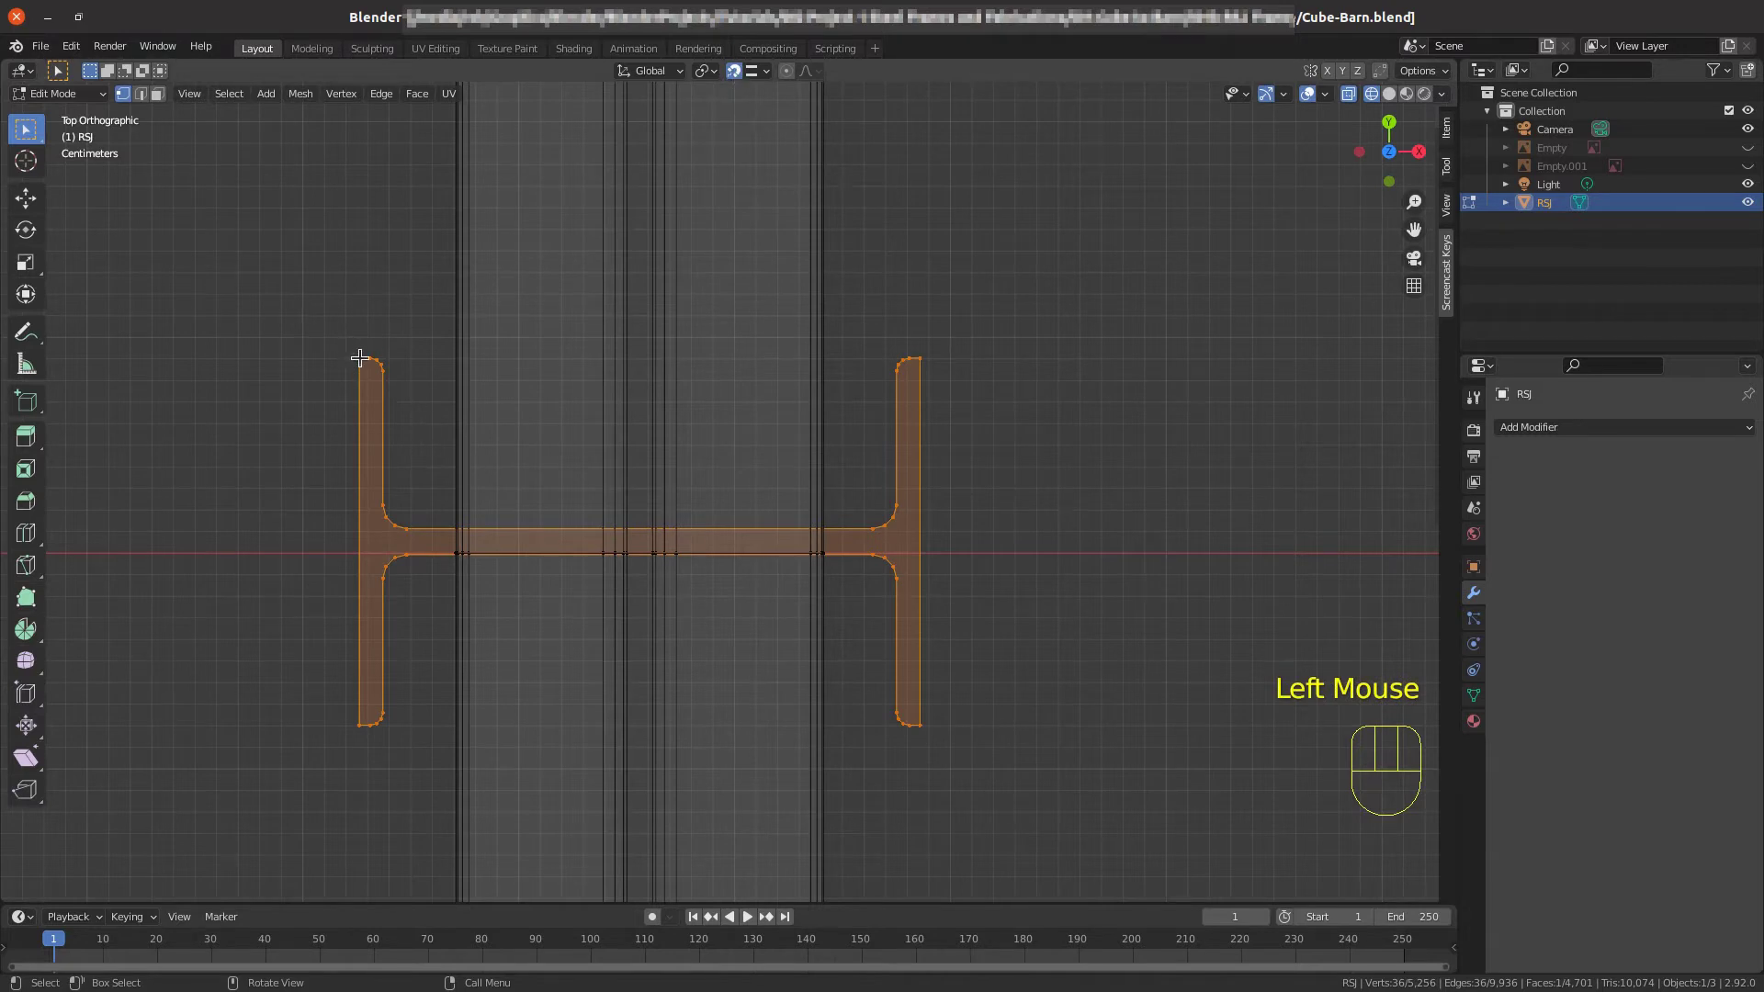
pyautogui.press('g')
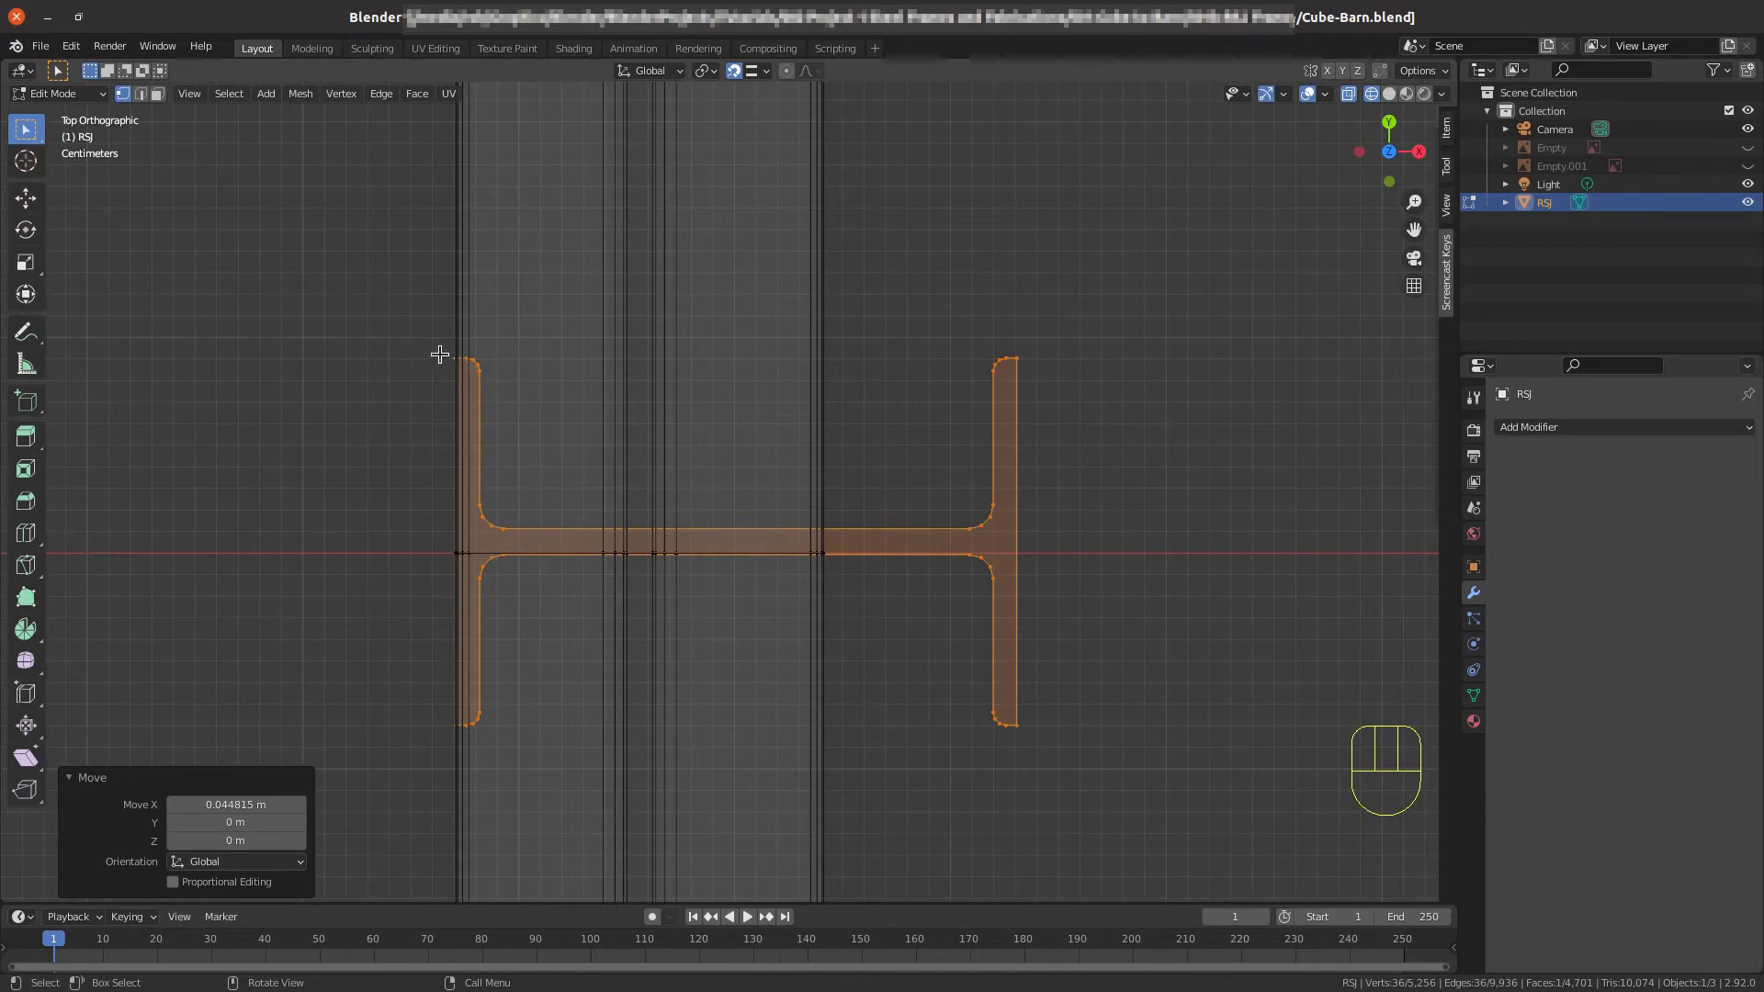
pyautogui.scroll(3)
pyautogui.scroll(3)
pyautogui.scroll(-3)
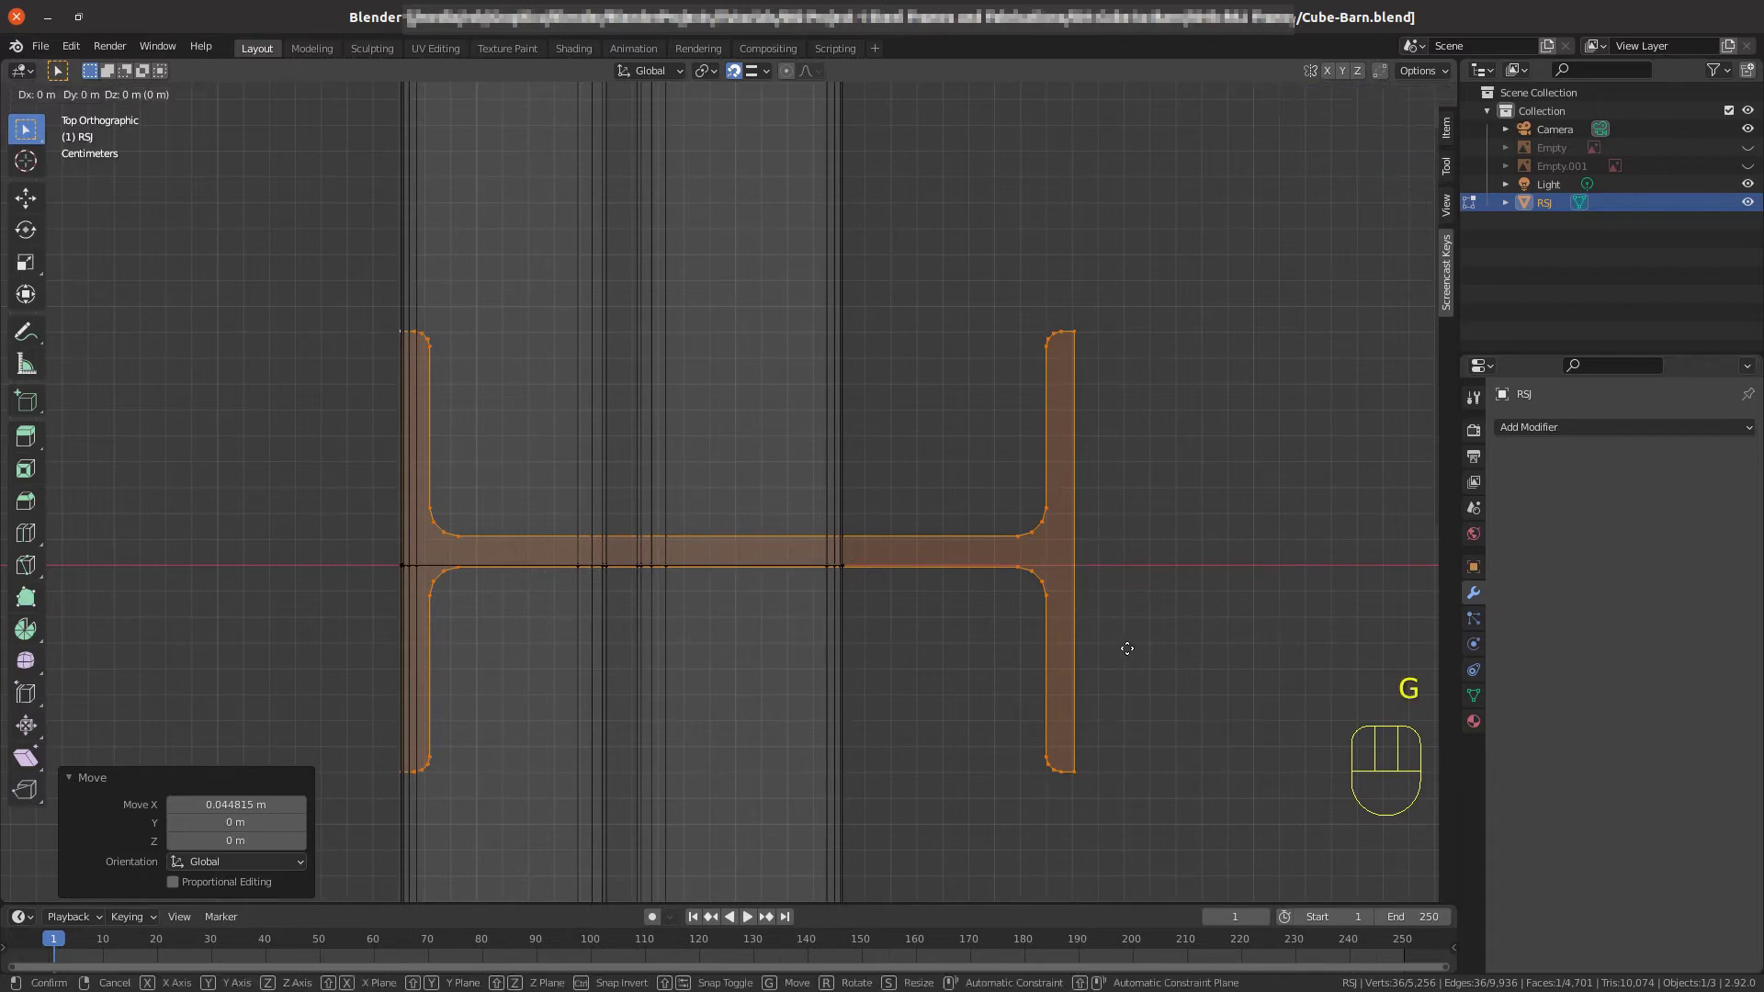
# Shift the profile about 4.6 mm along Y to line it up with the beam.
pyautogui.press('g')
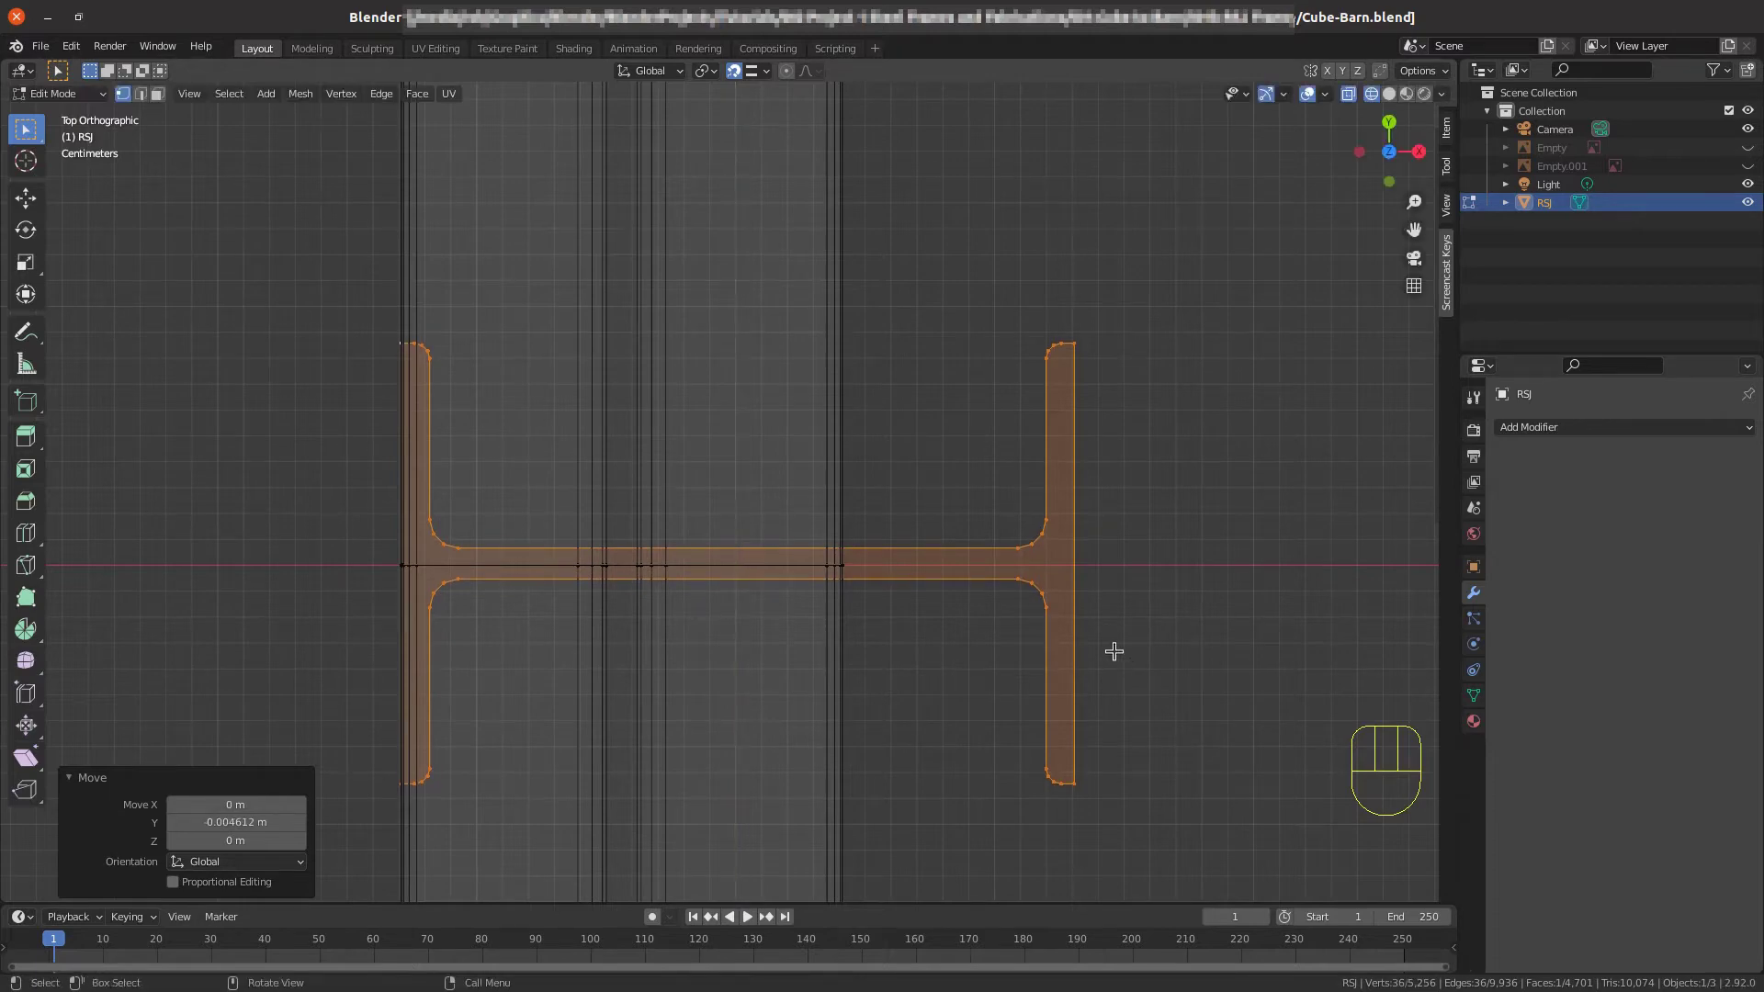
pyautogui.scroll(-3)
pyautogui.scroll(3)
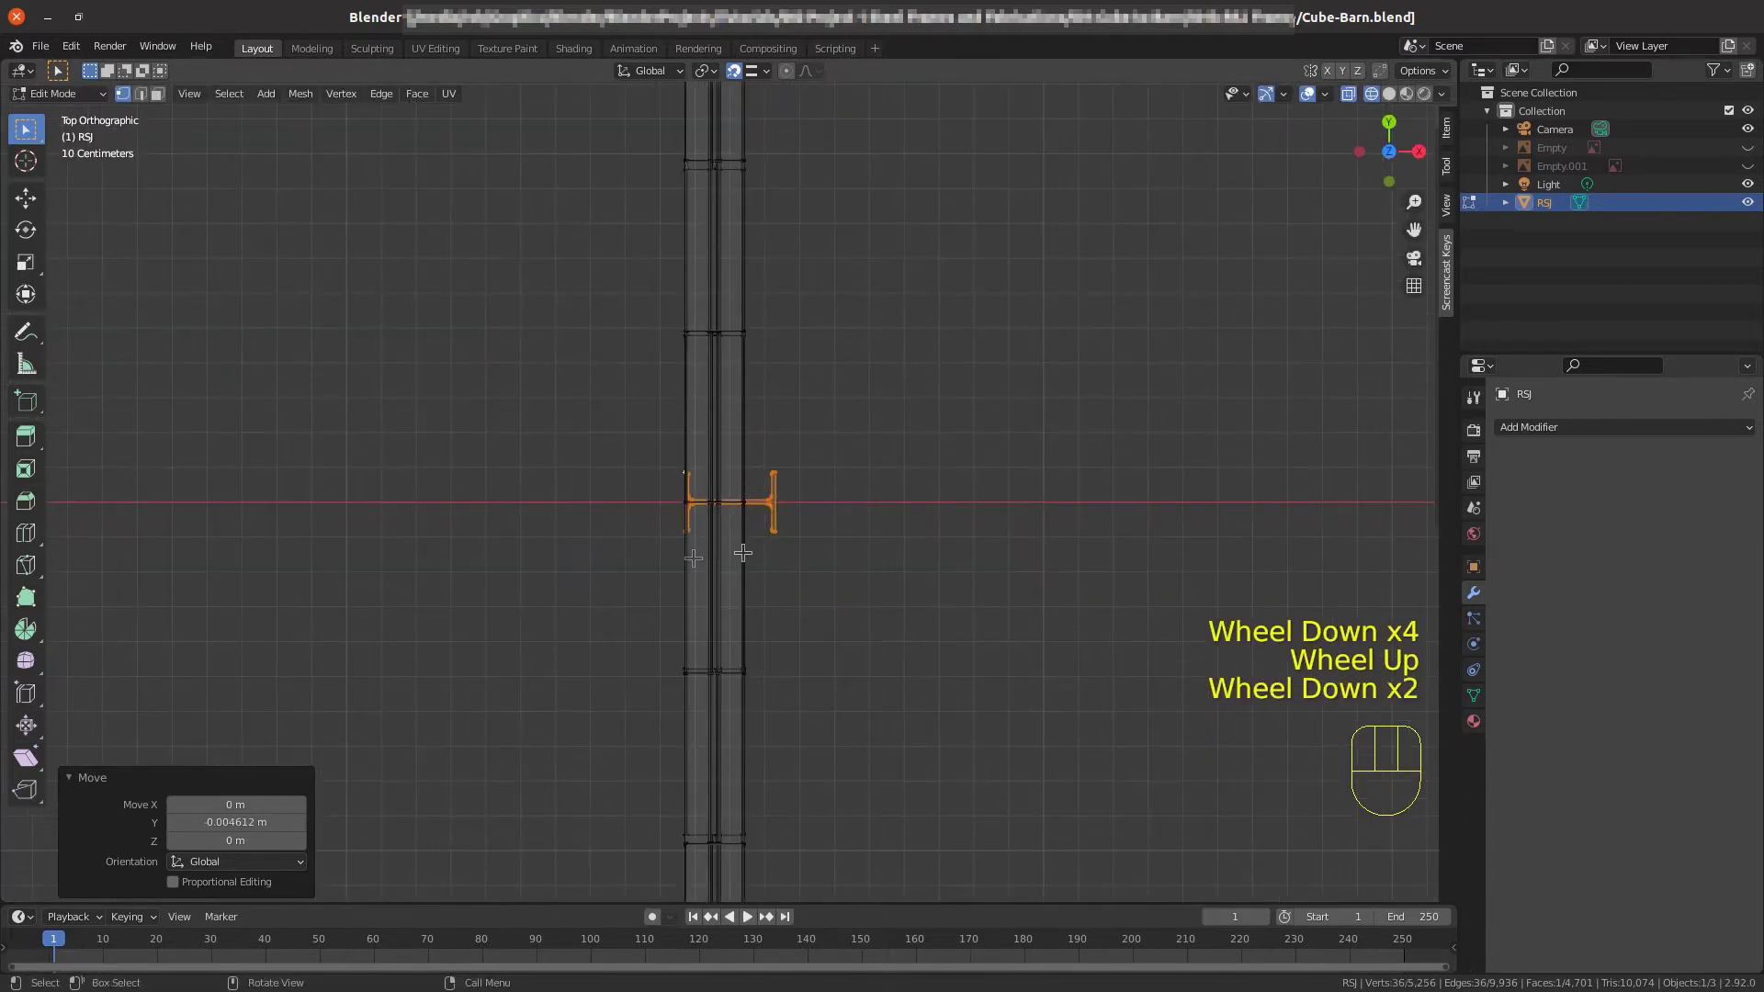
# Extrude the copied I-beam profile 6.2238 m upward into a vertical centre post beneath the rafter.
pyautogui.scroll(-3)
pyautogui.scroll(-3)
pyautogui.moveTo(769, 677); pyautogui.dragTo(660, 537)
pyautogui.scroll(3)
pyautogui.scroll(3)
pyautogui.press('e')
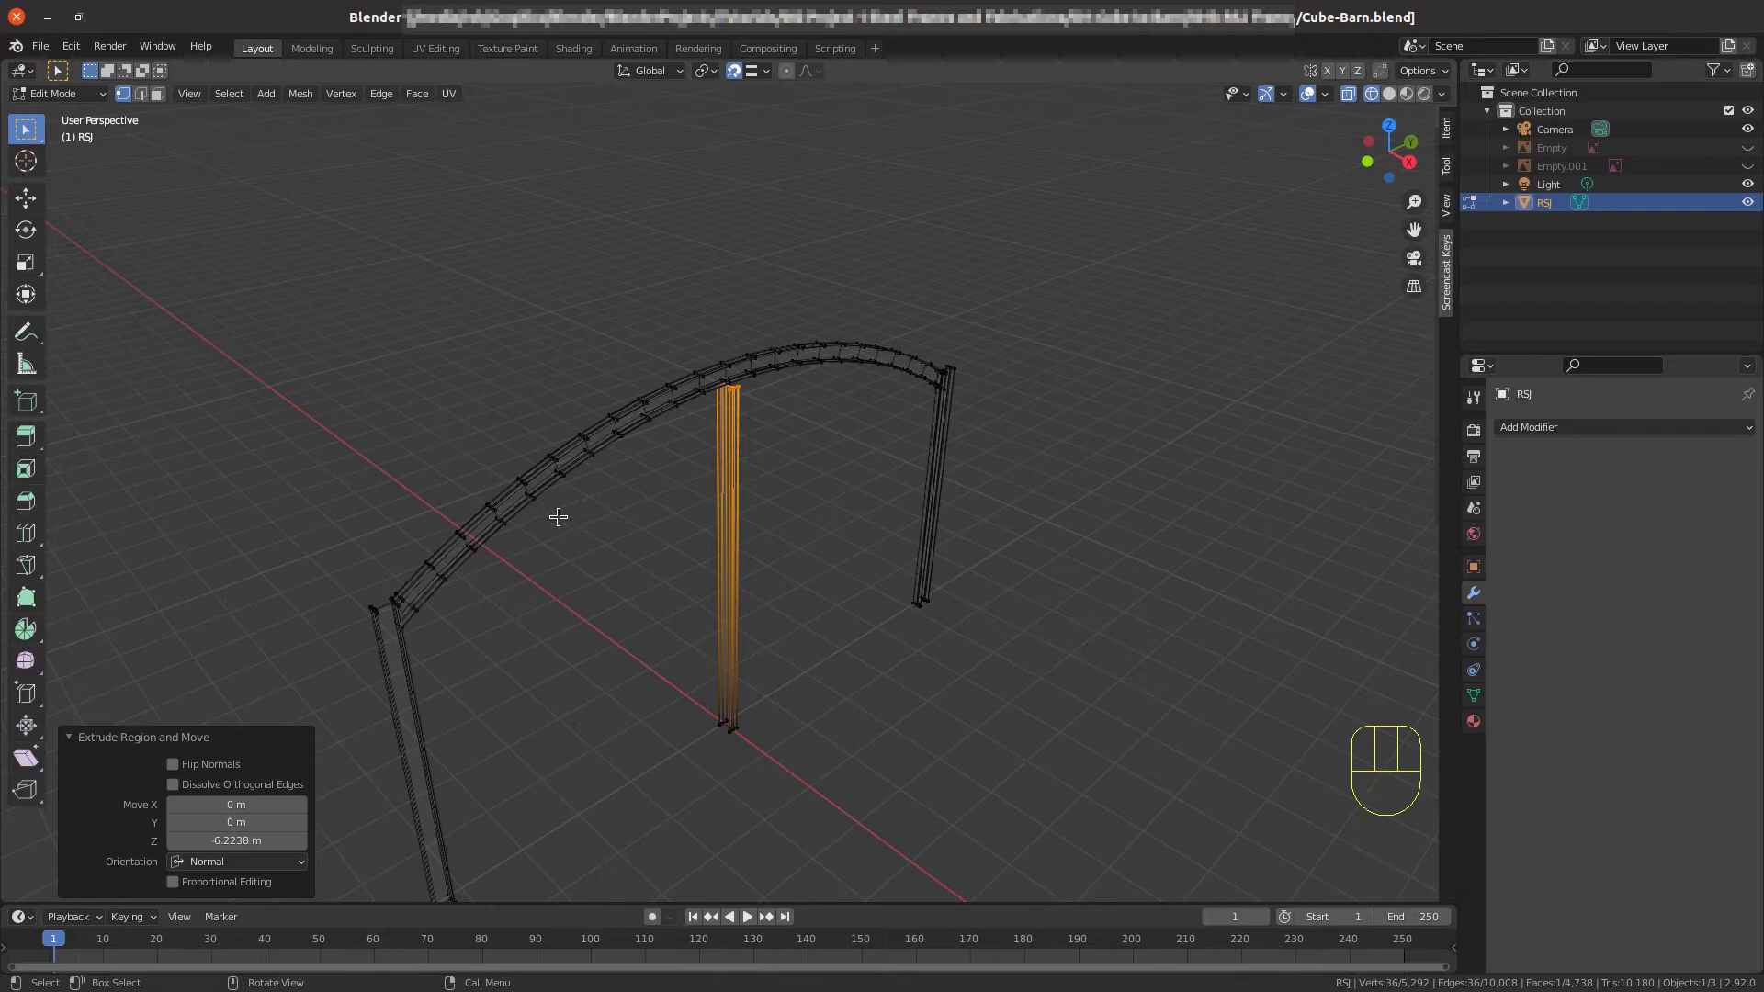
pyautogui.press('KP_3')
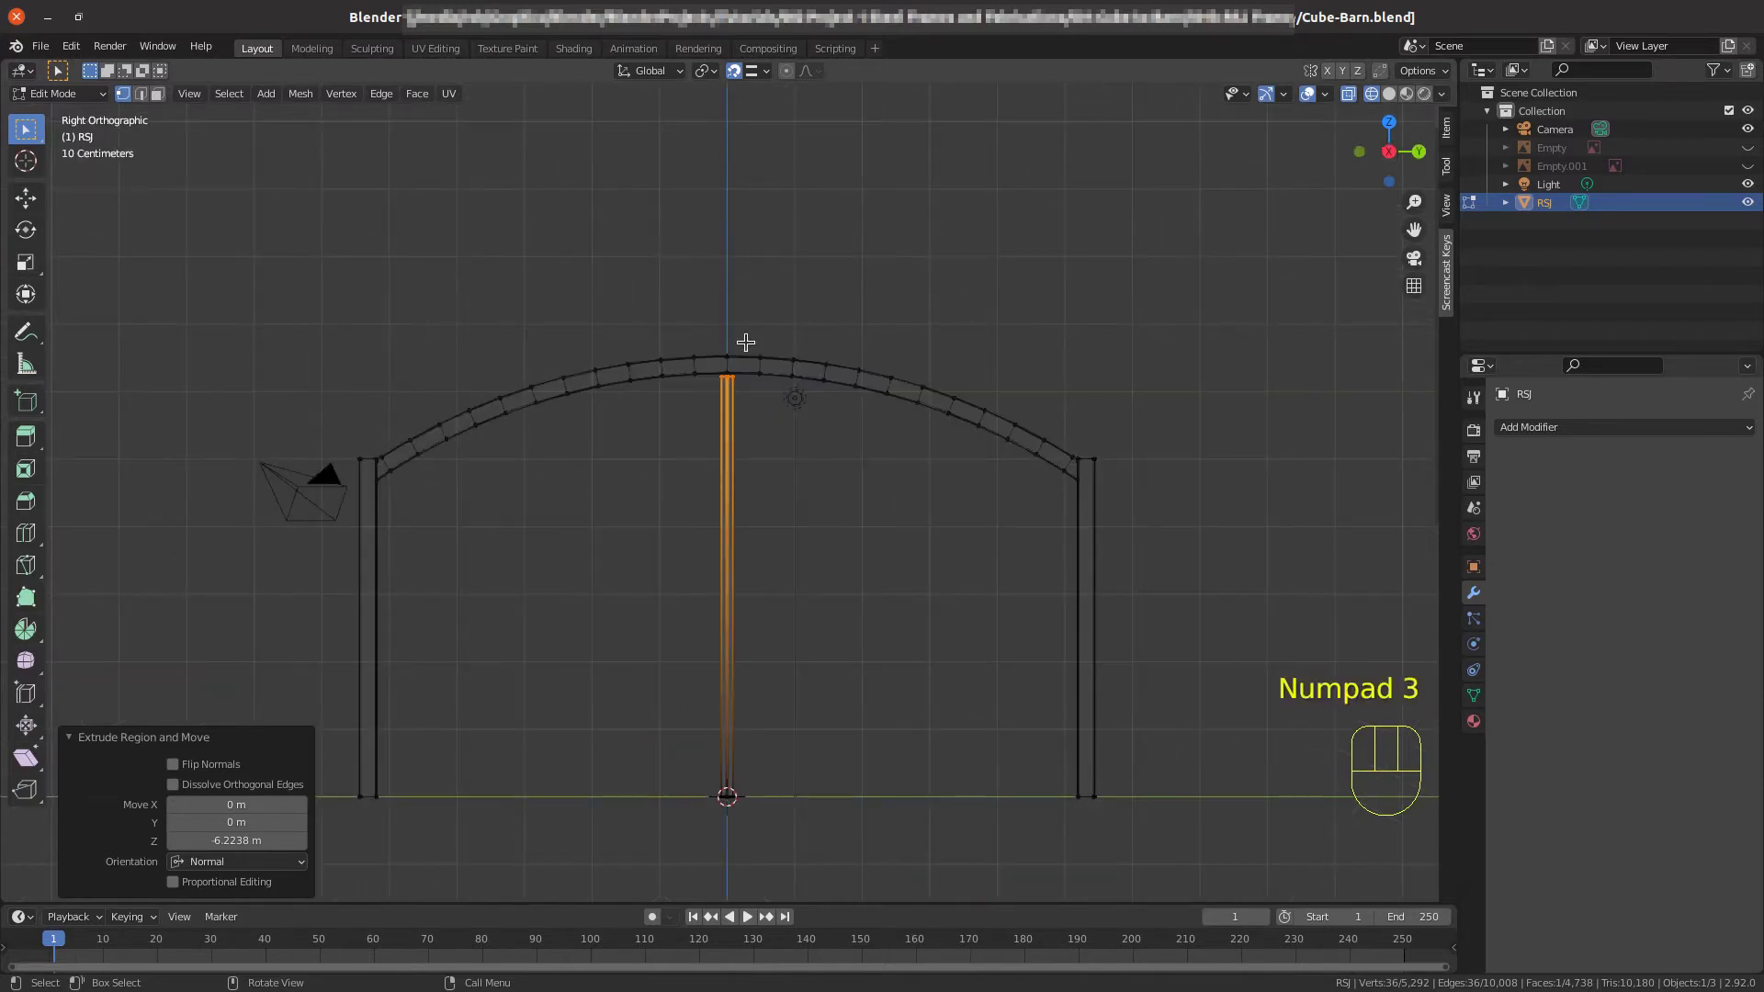
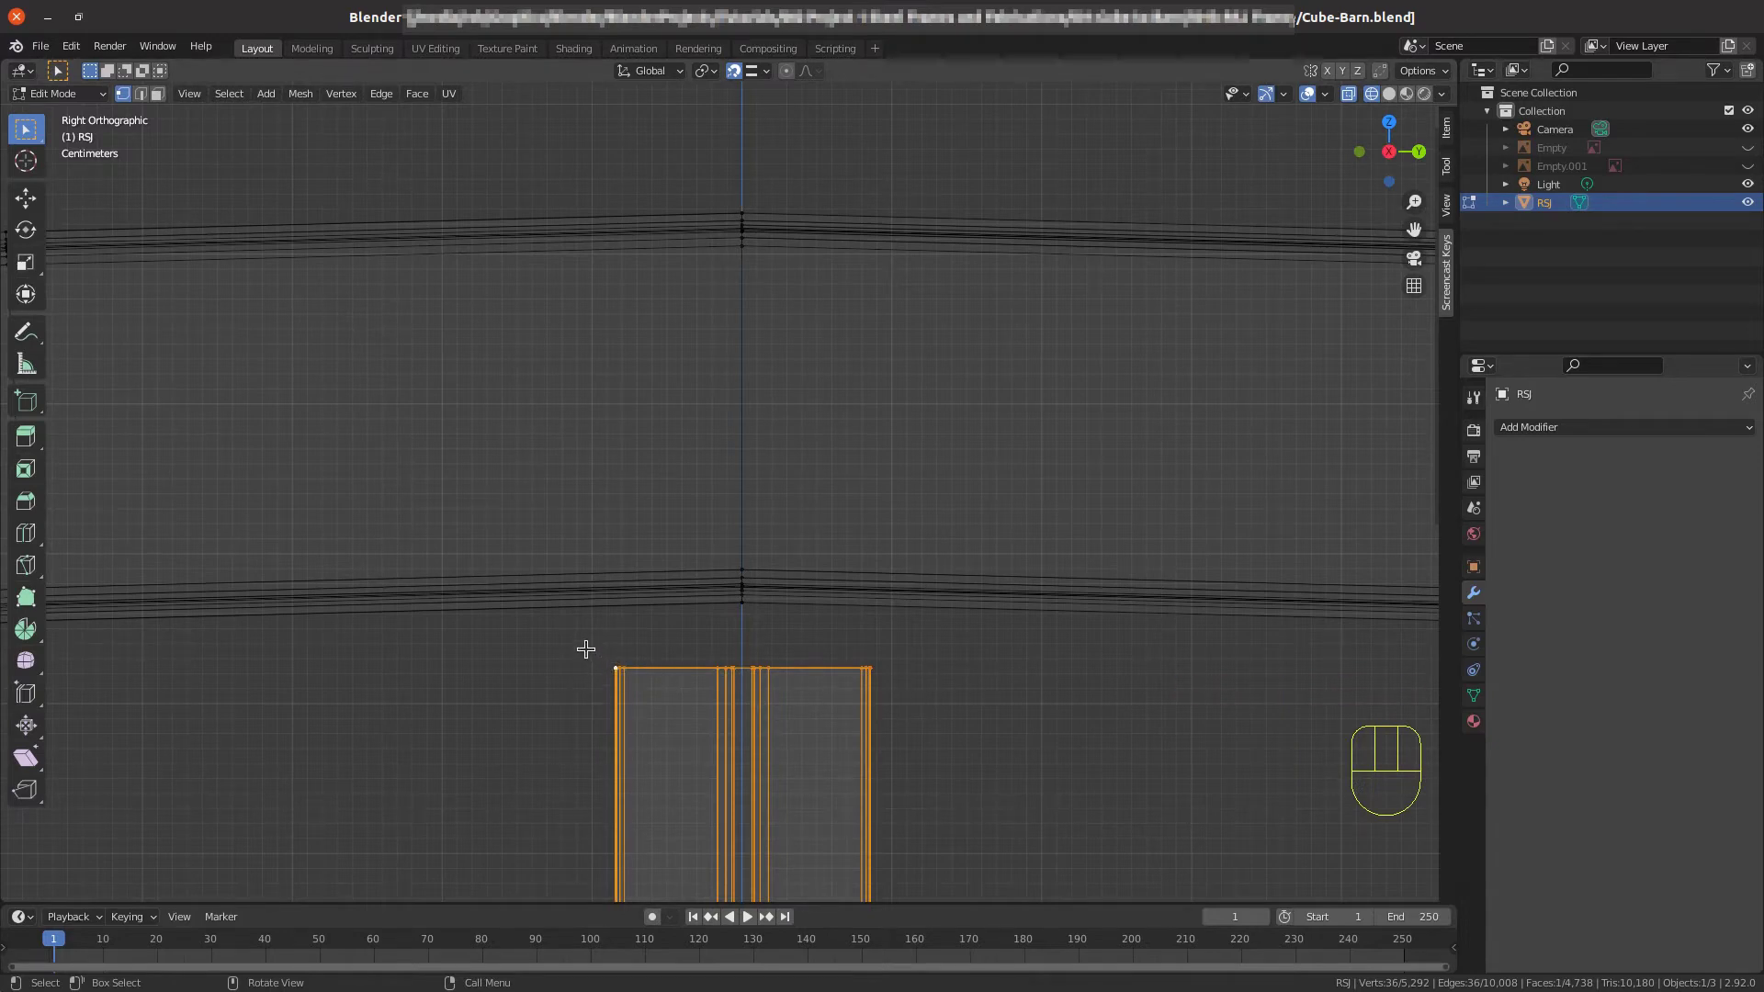
# Move the post up 0.041596 m along Z so its top meets the arch underside.
pyautogui.press('g')
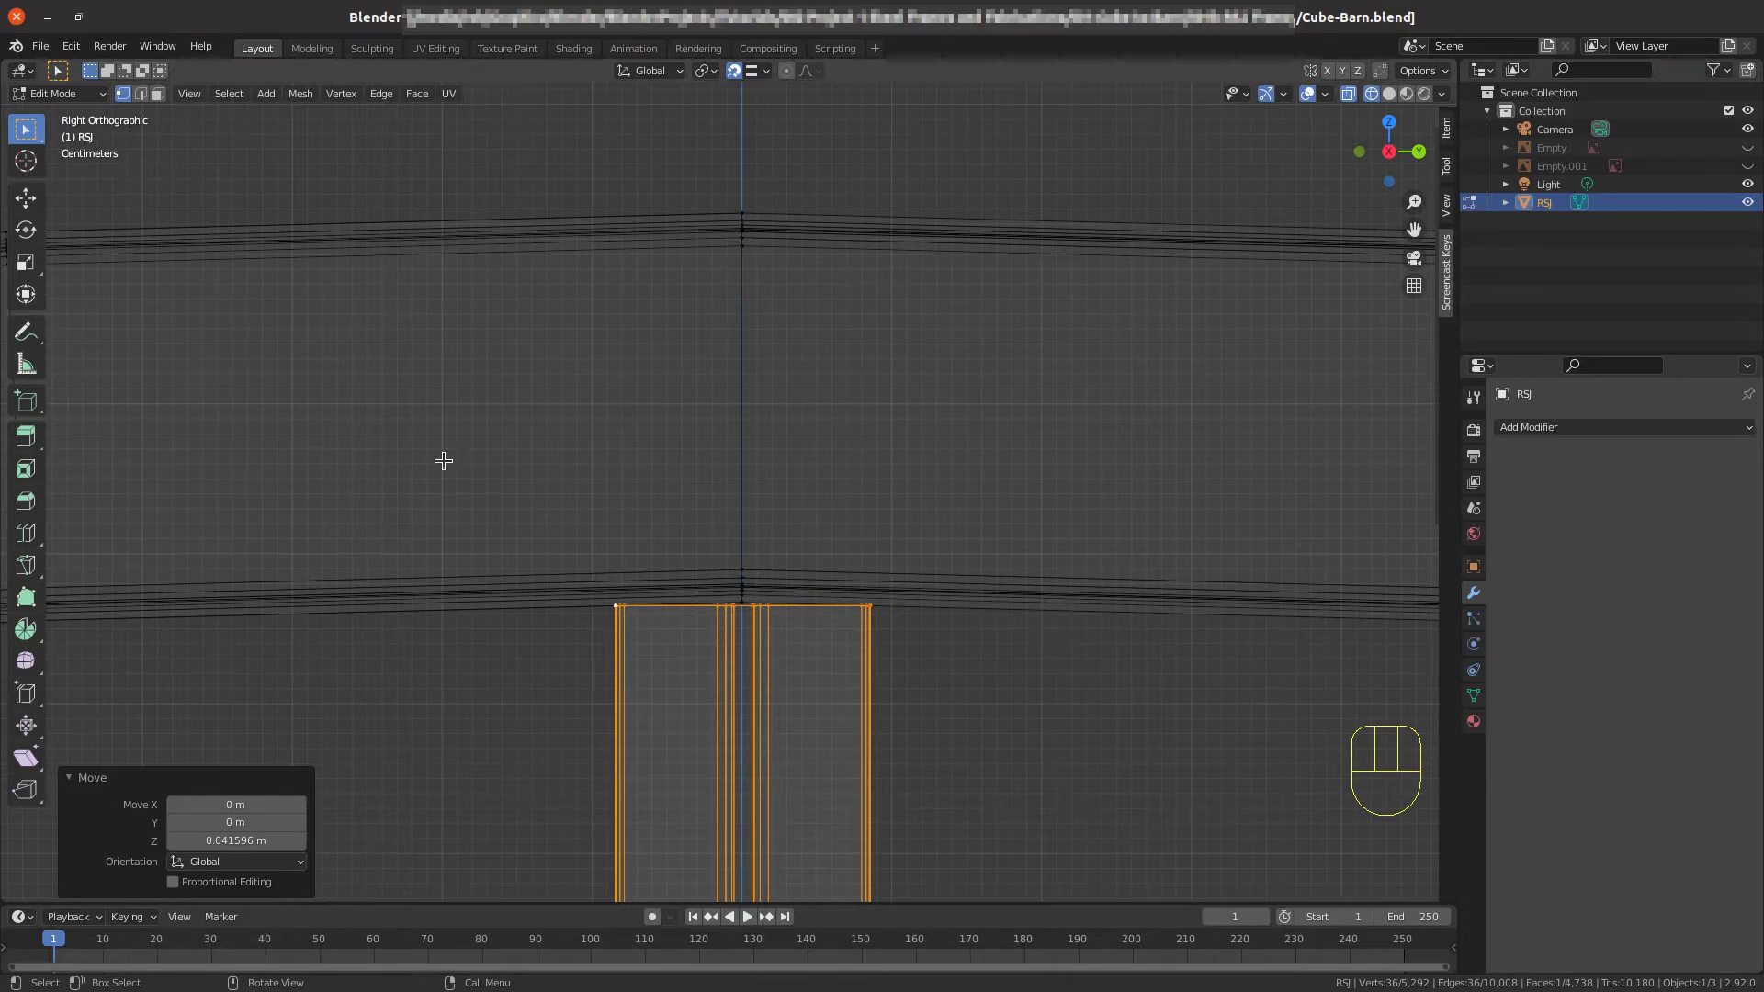
pyautogui.scroll(-3)
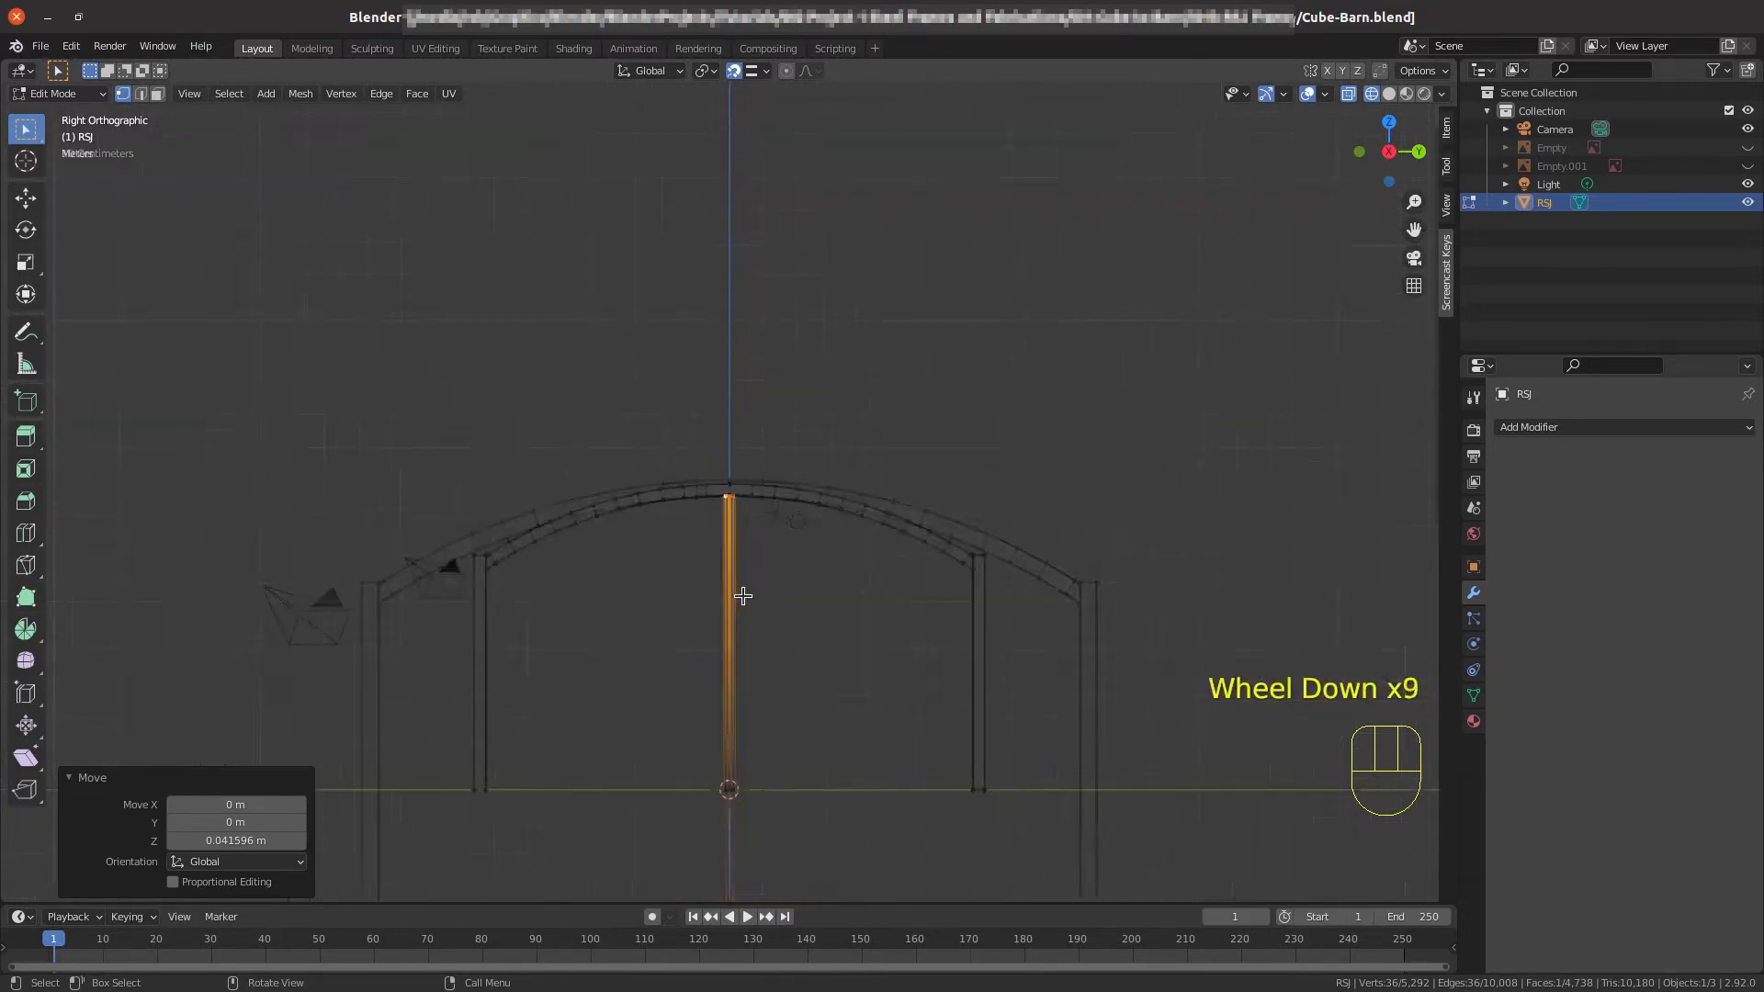
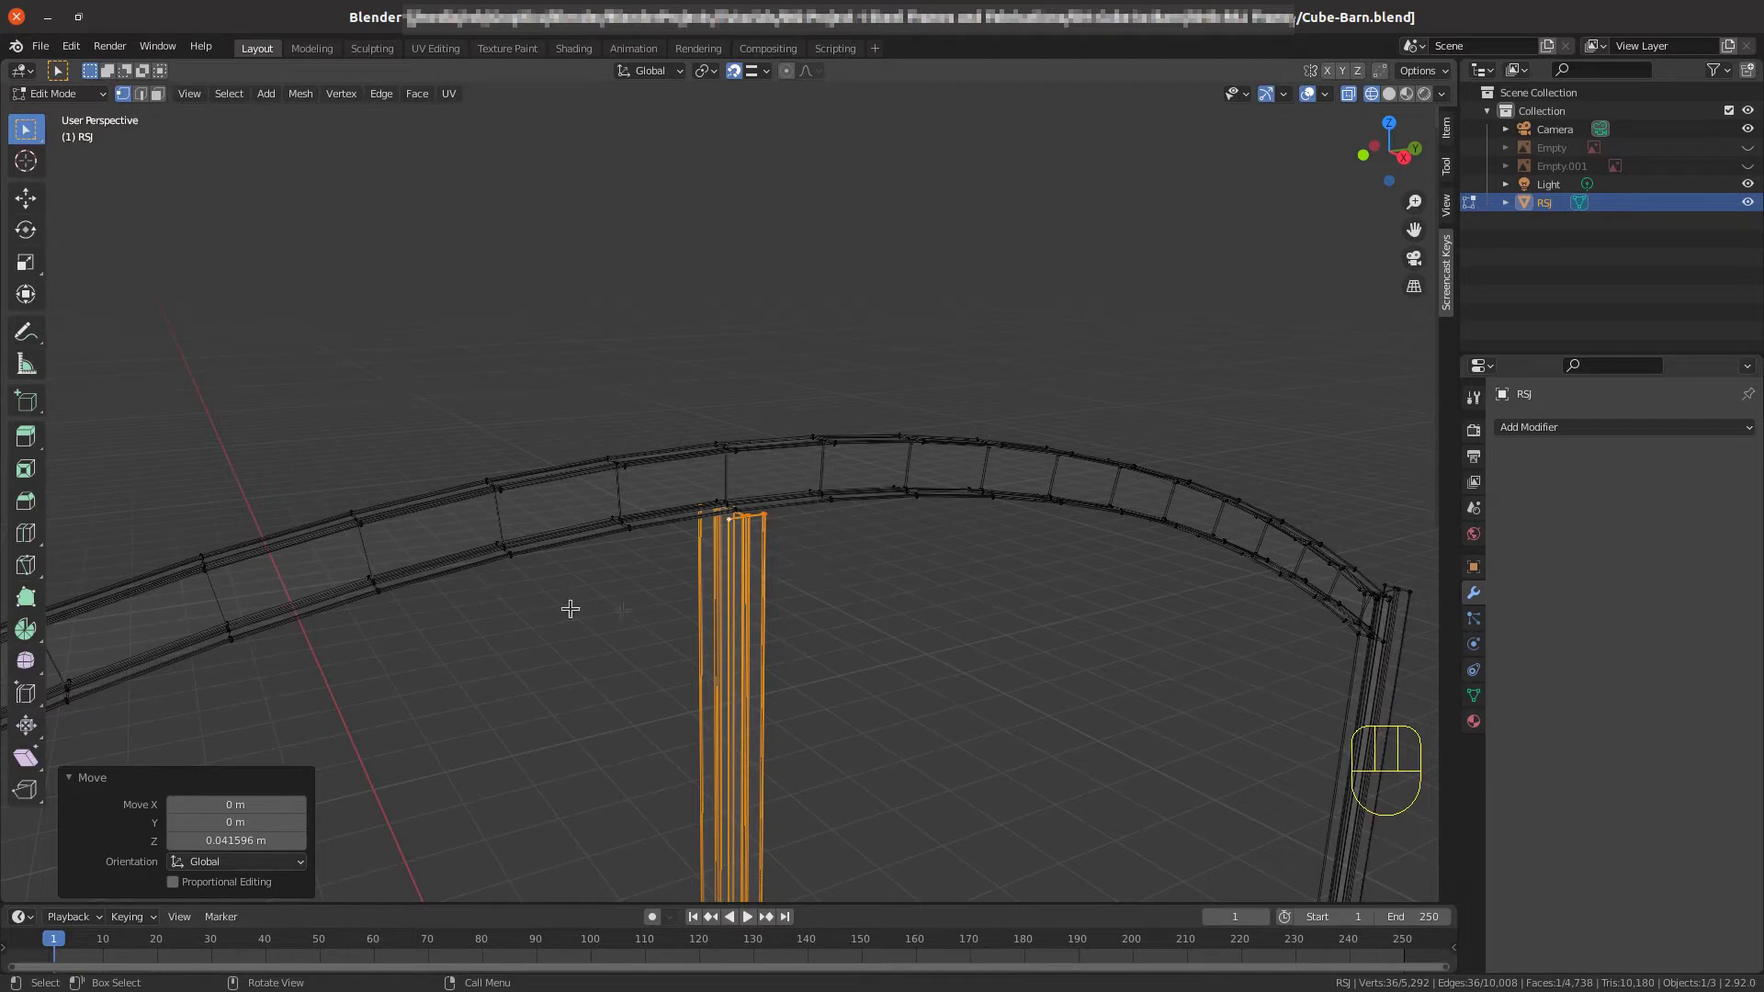
pyautogui.scroll(-3)
pyautogui.scroll(-3)
pyautogui.scroll(-3)
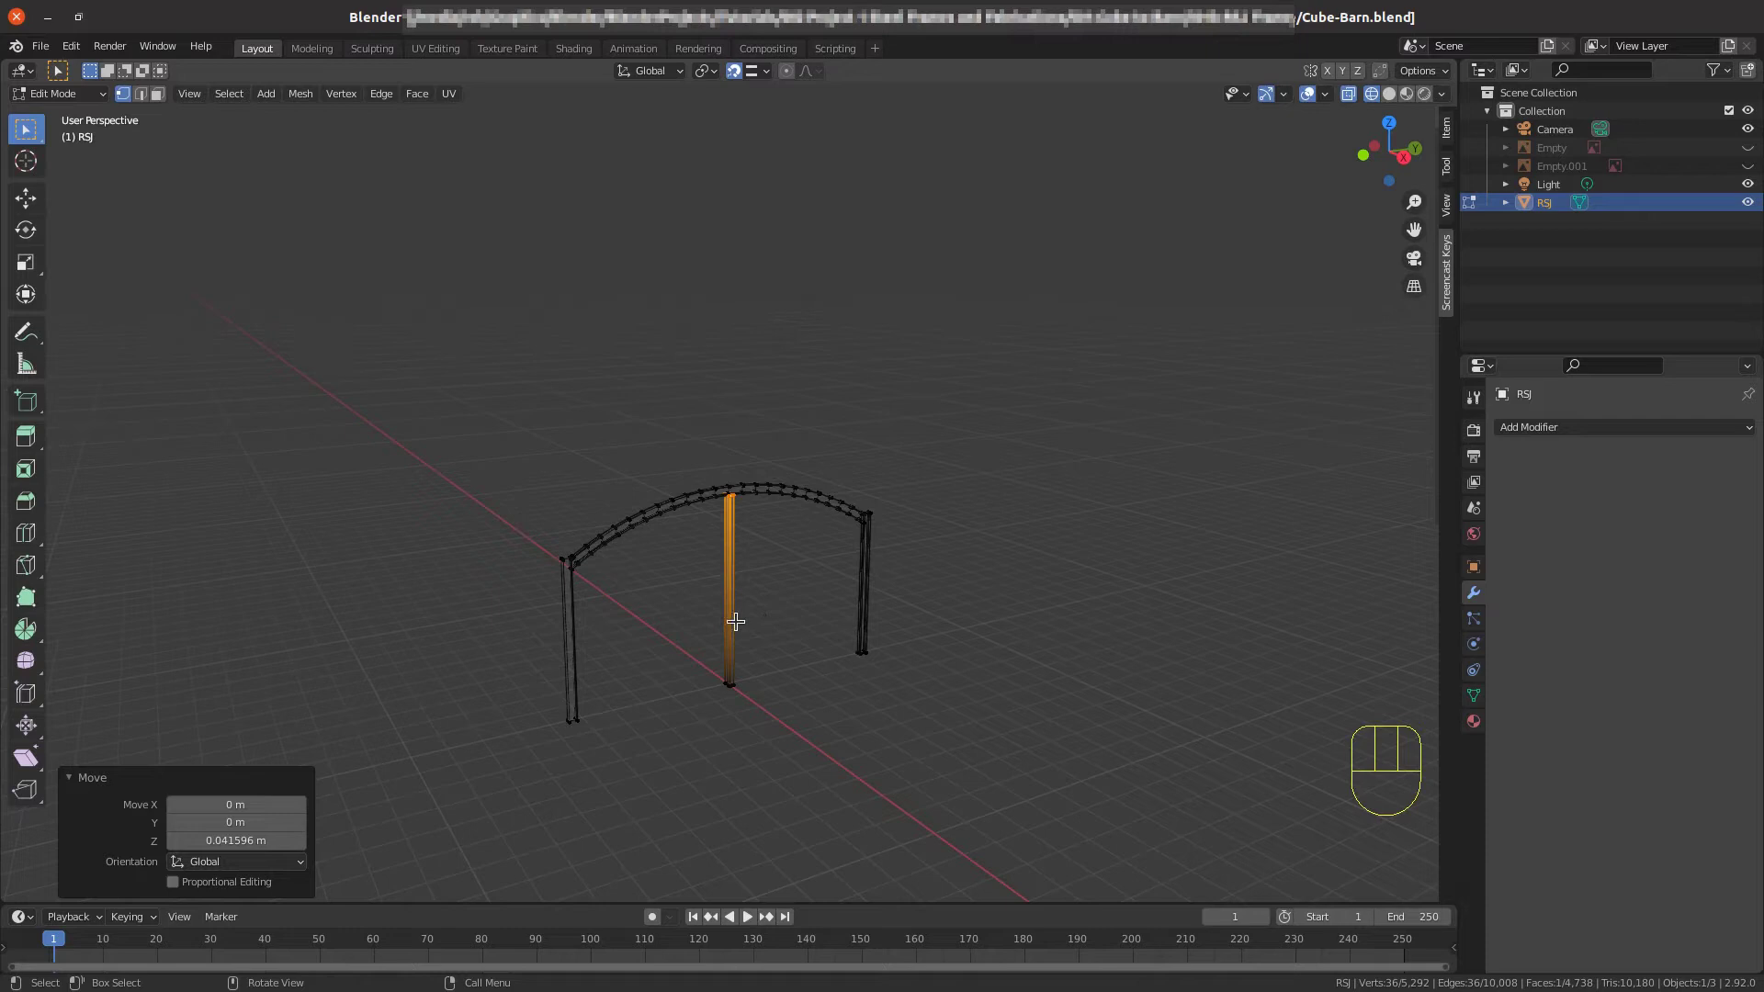
pyautogui.scroll(-3)
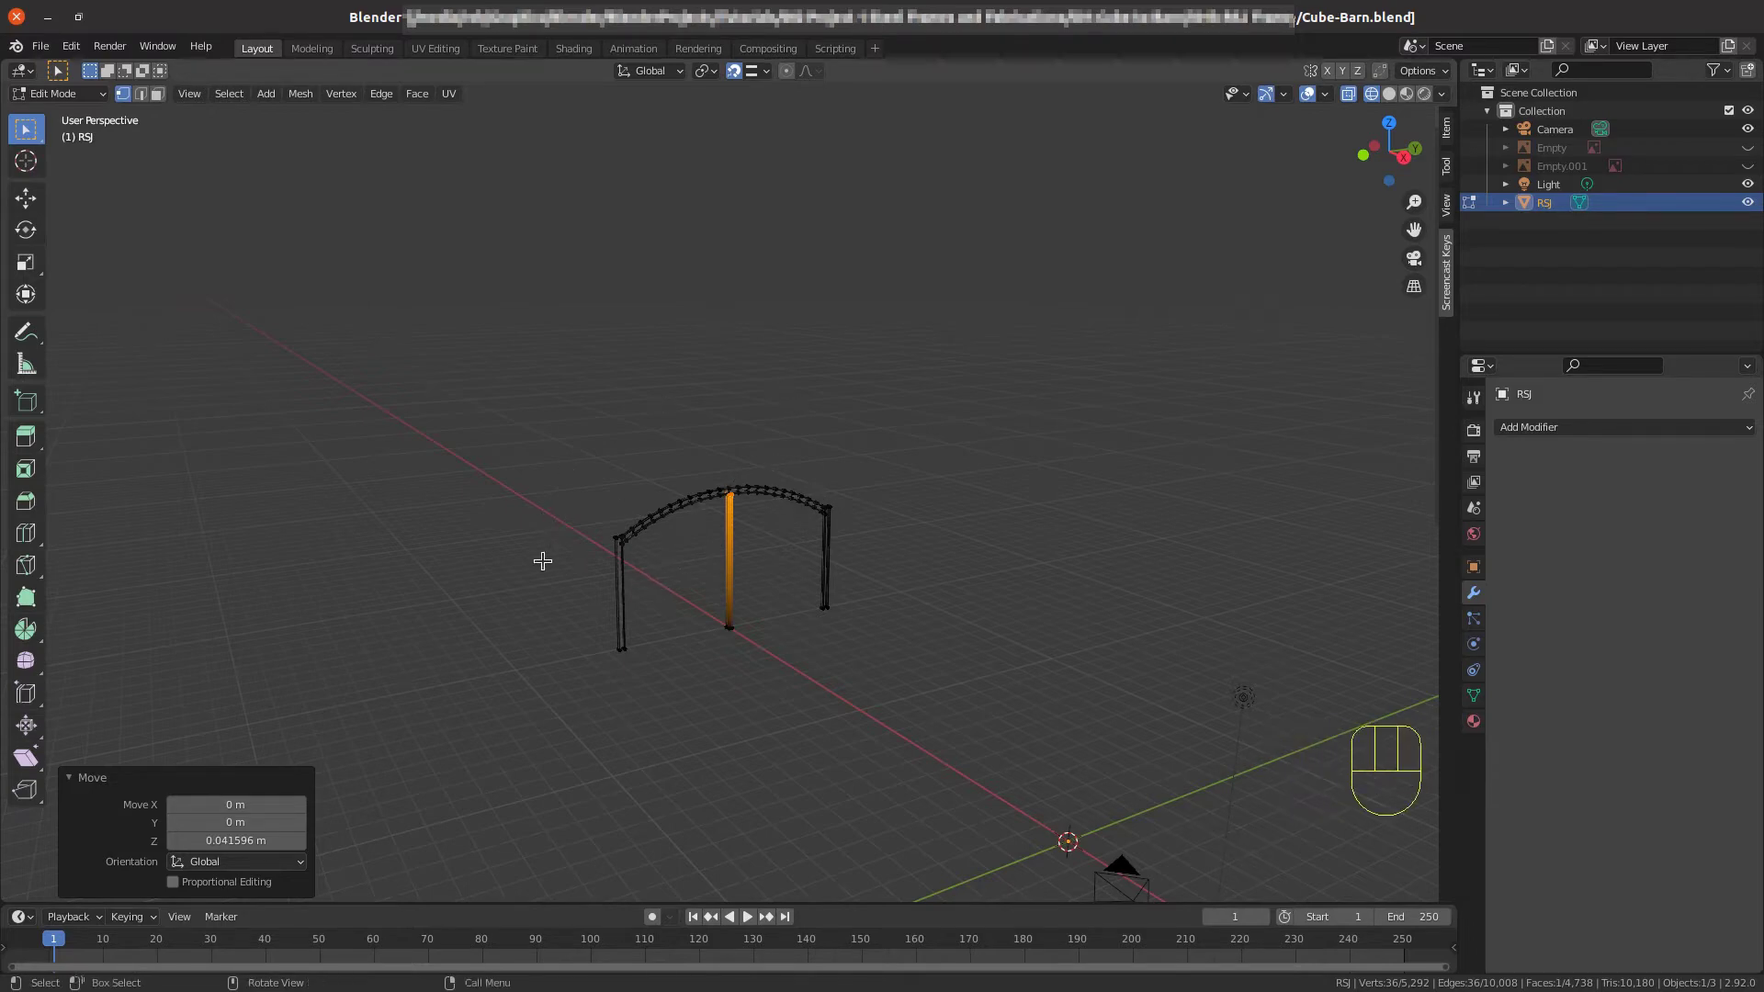
# Unhide all five arch frames with their posts and return to Object Mode.
pyautogui.press('alt+h')
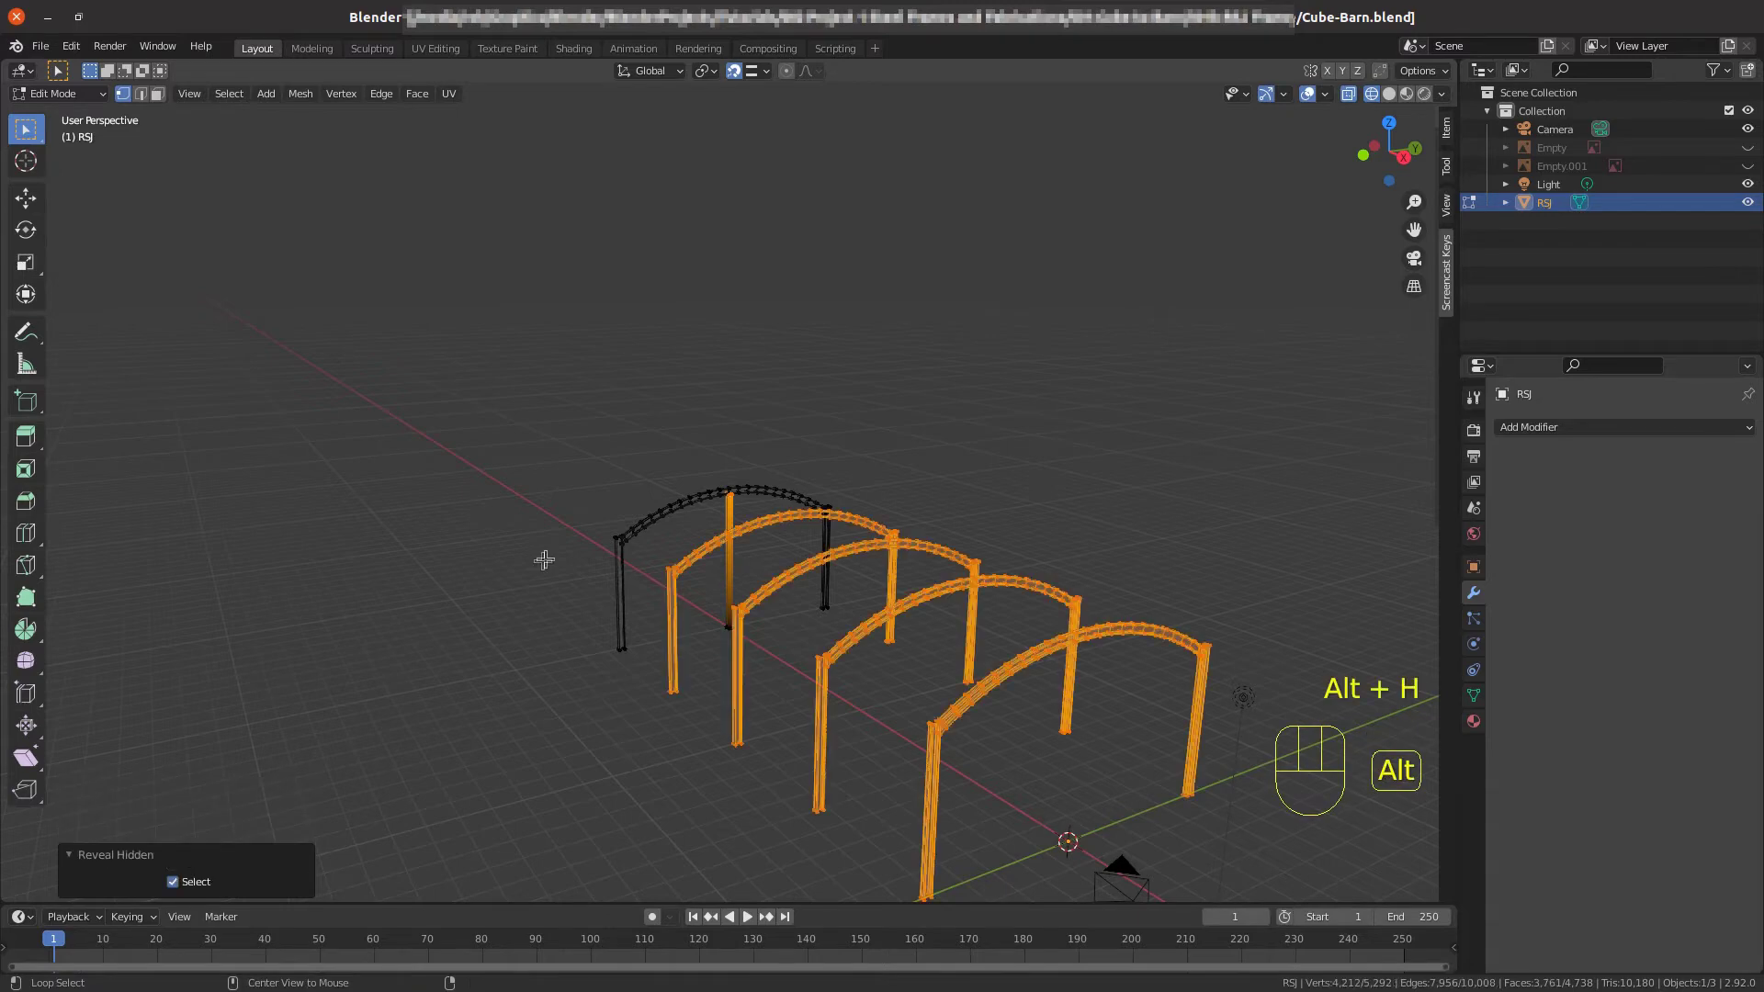
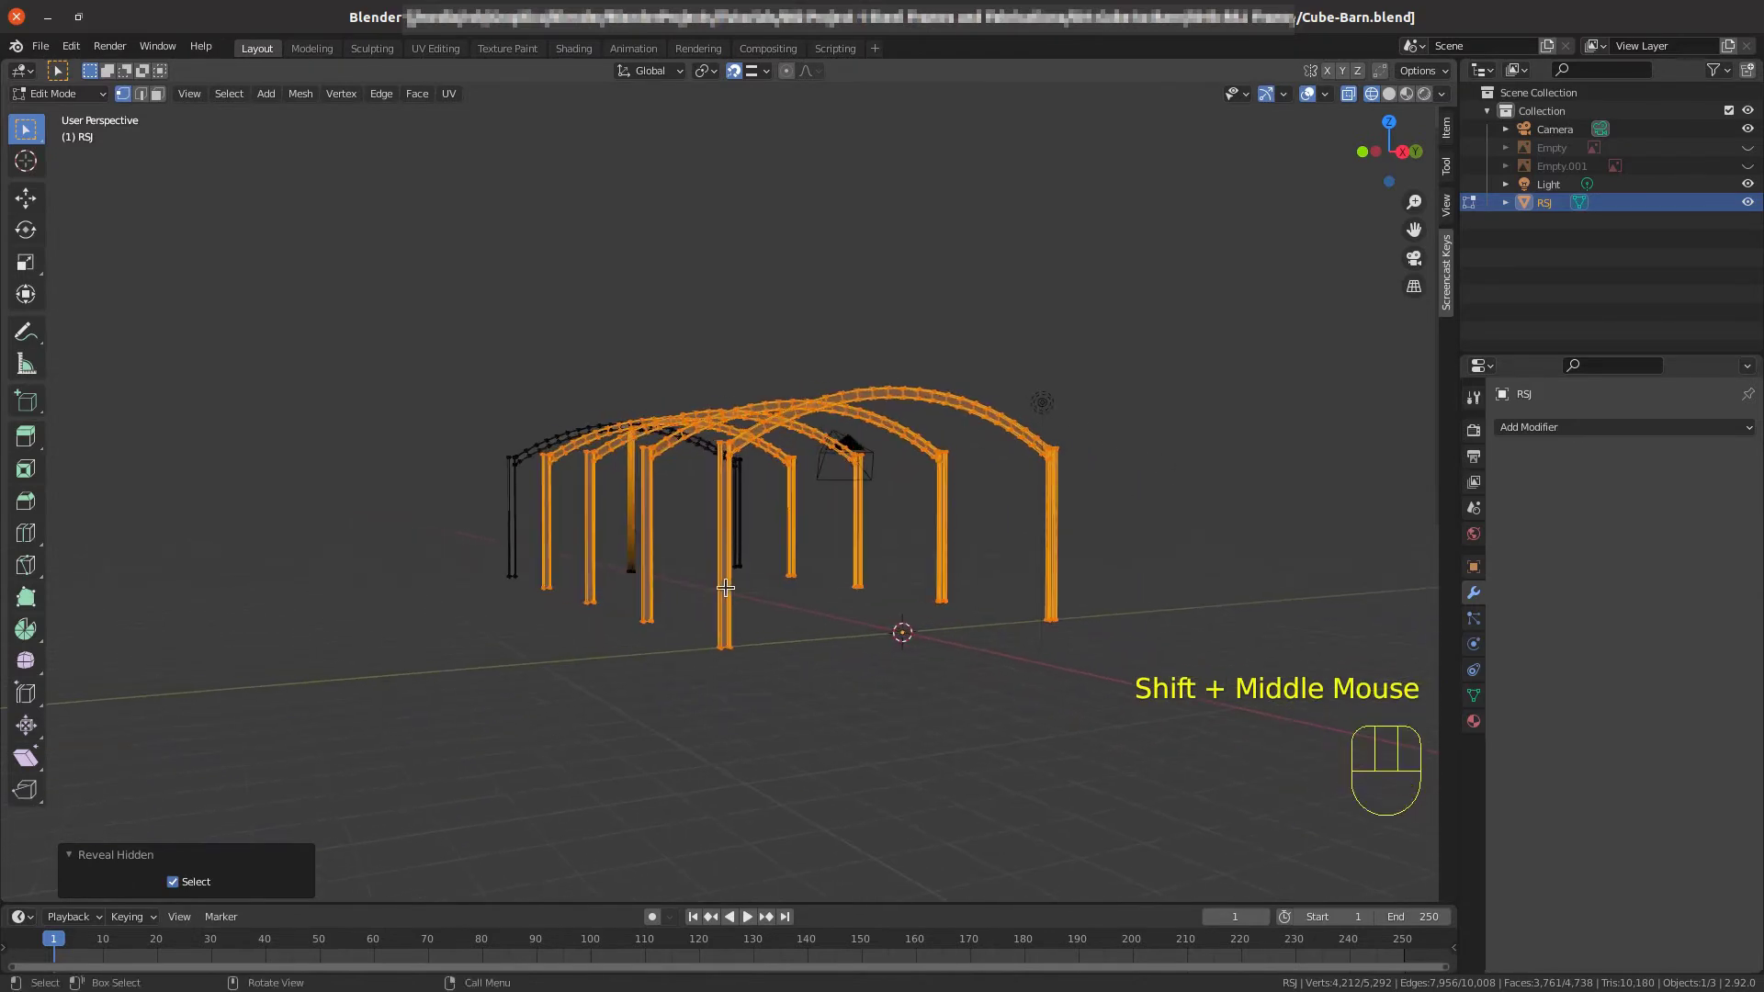
pyautogui.press('Tab')
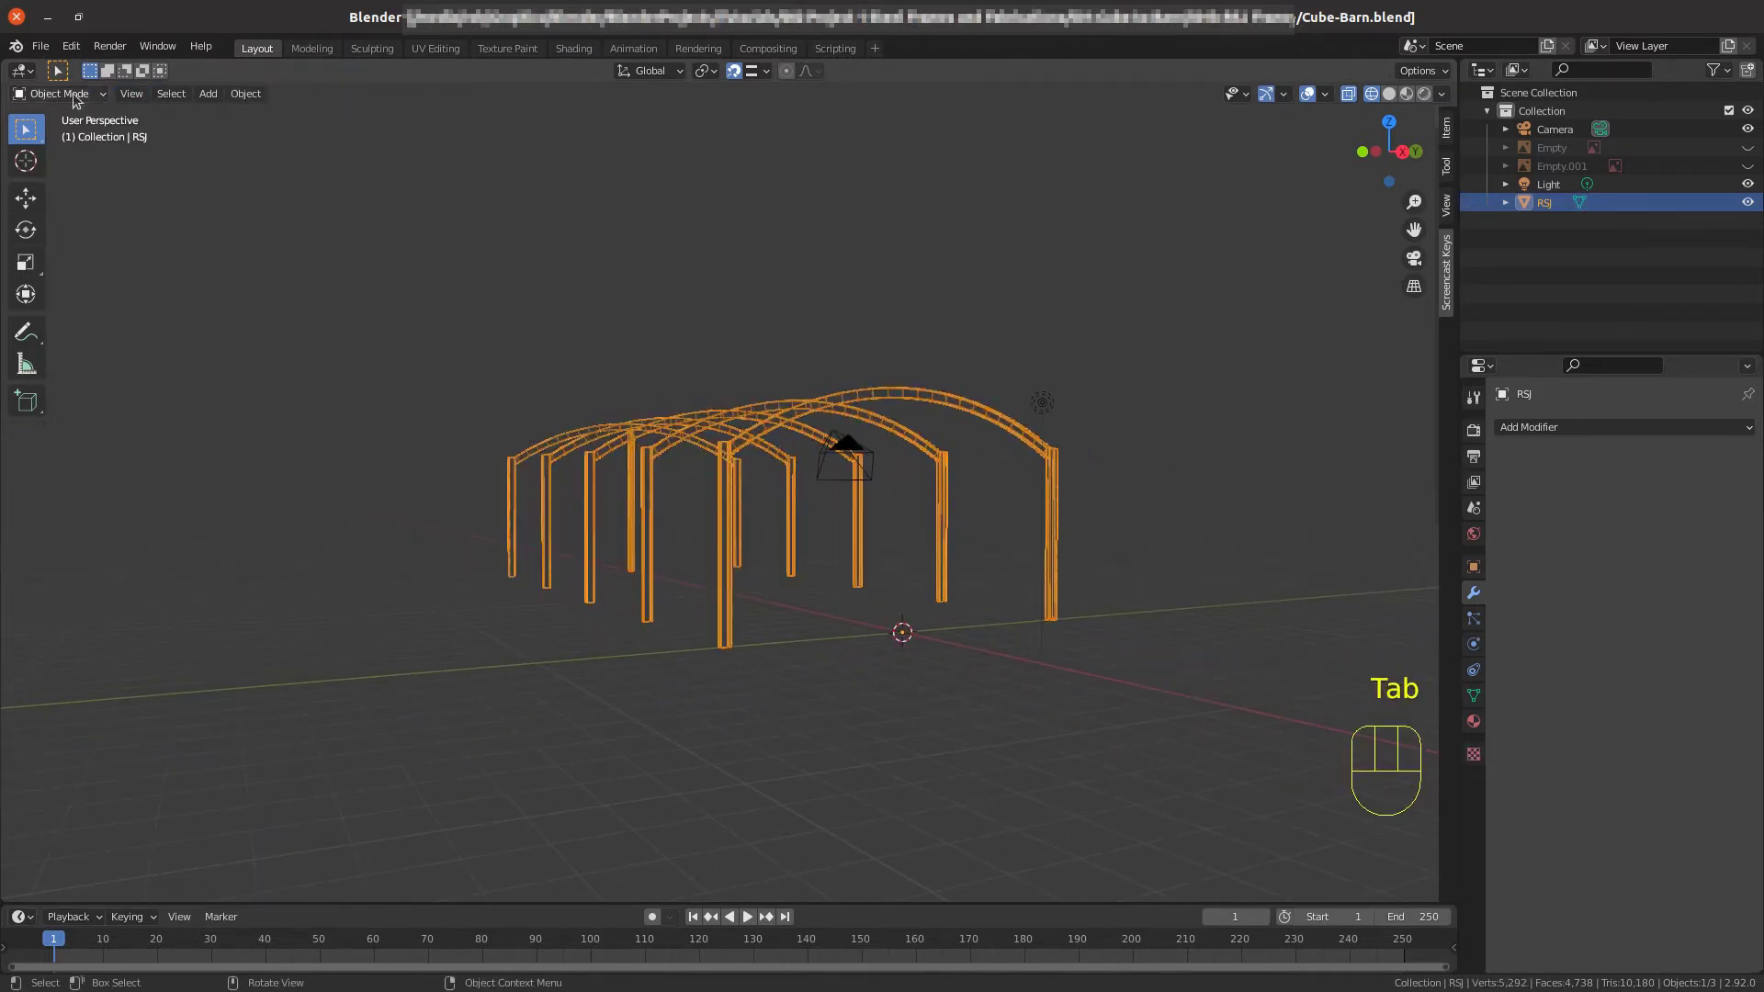
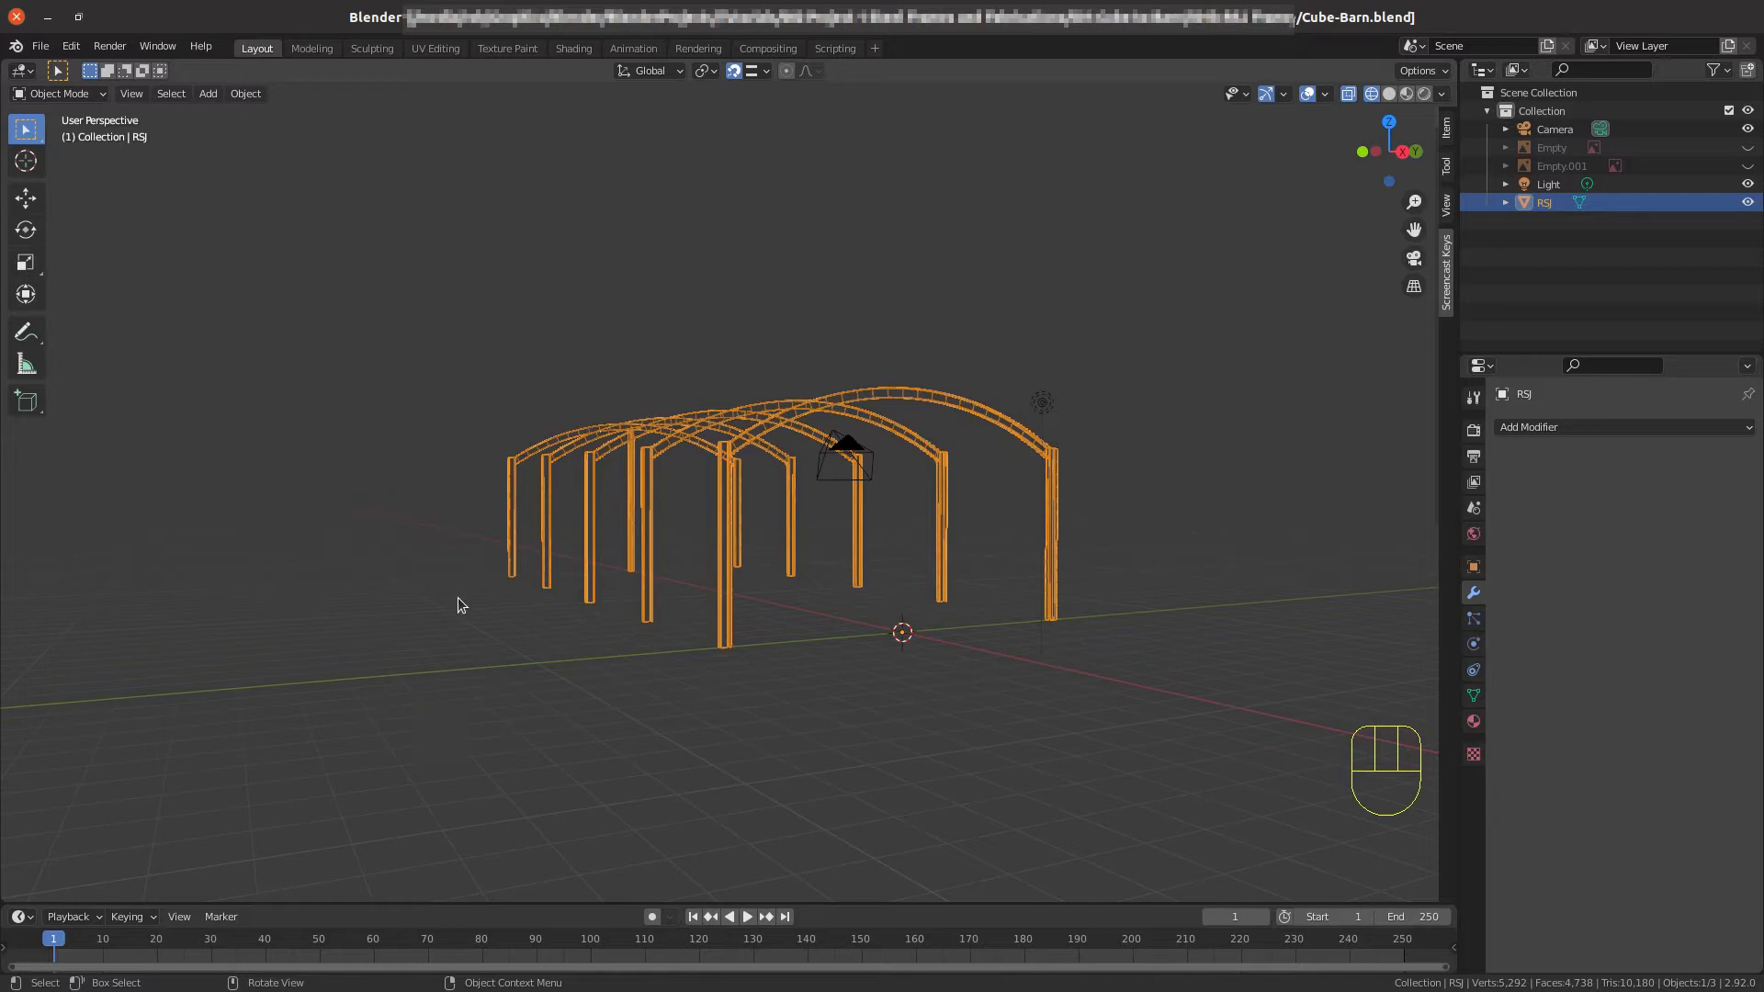
# Orbit around the barn frame to inspect the five post-carrying arches from several angles.
pyautogui.scroll(-3)
pyautogui.moveTo(597, 557); pyautogui.dragTo(623, 577)
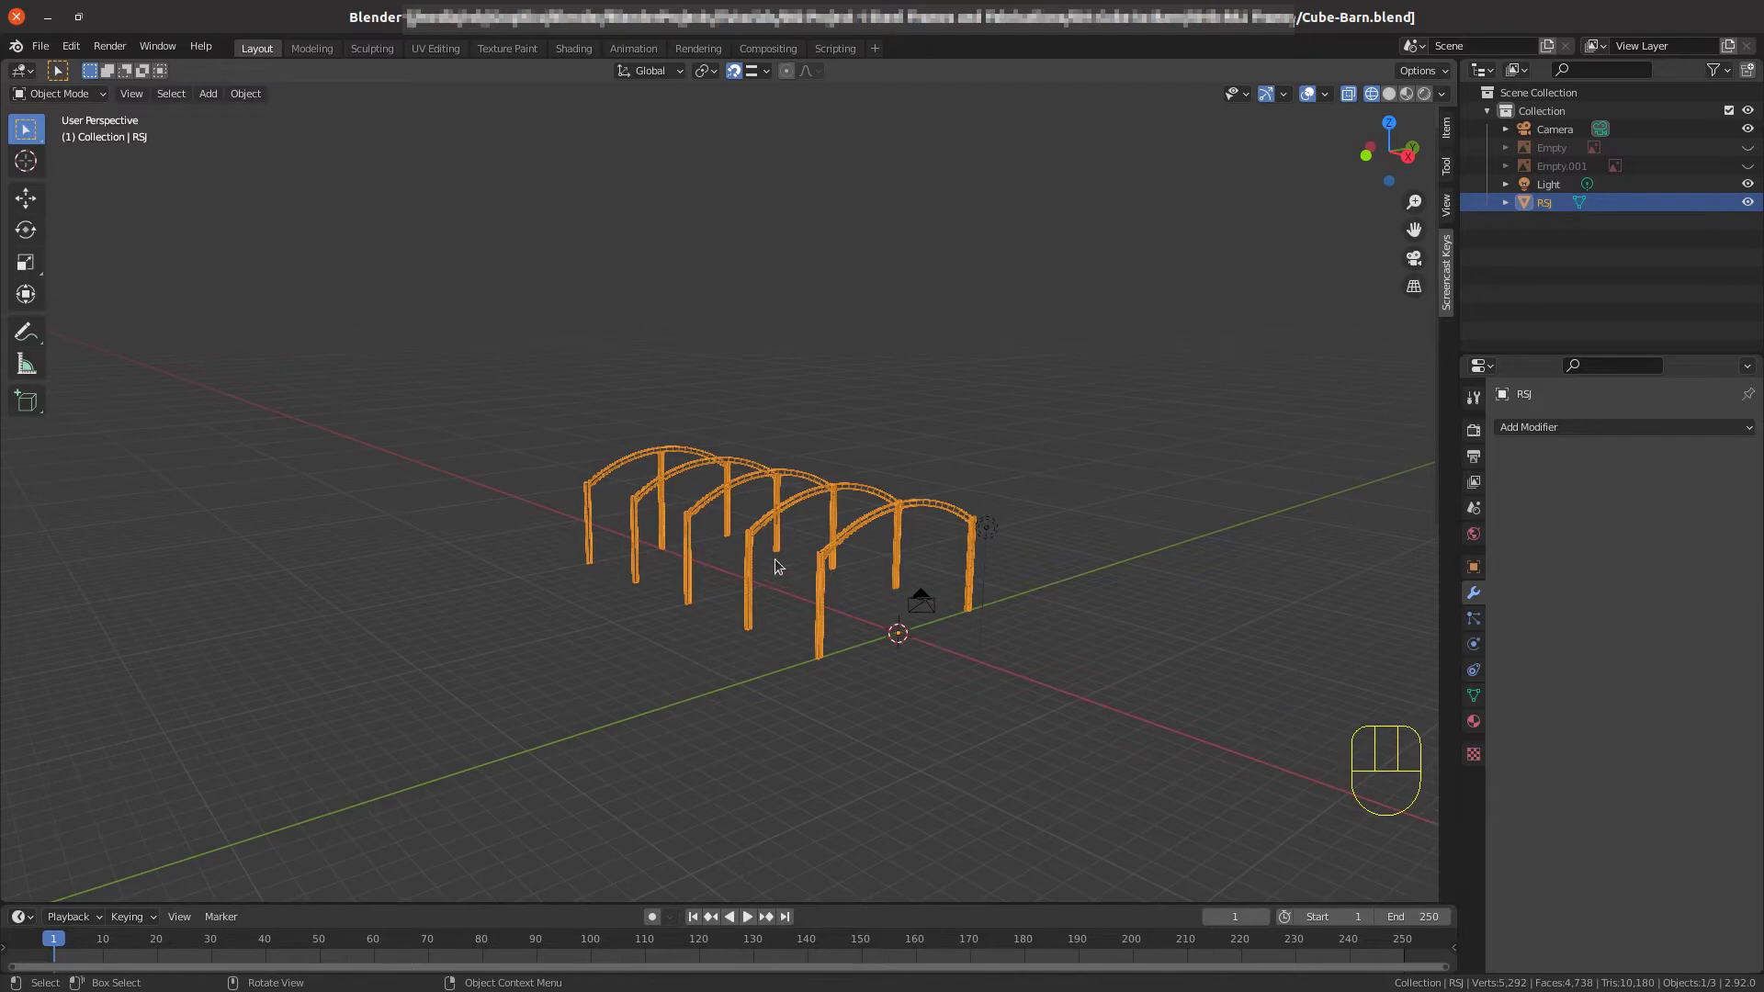
pyautogui.moveTo(724, 550); pyautogui.dragTo(748, 591)
pyautogui.middleClick(795, 616)
pyautogui.scroll(3)
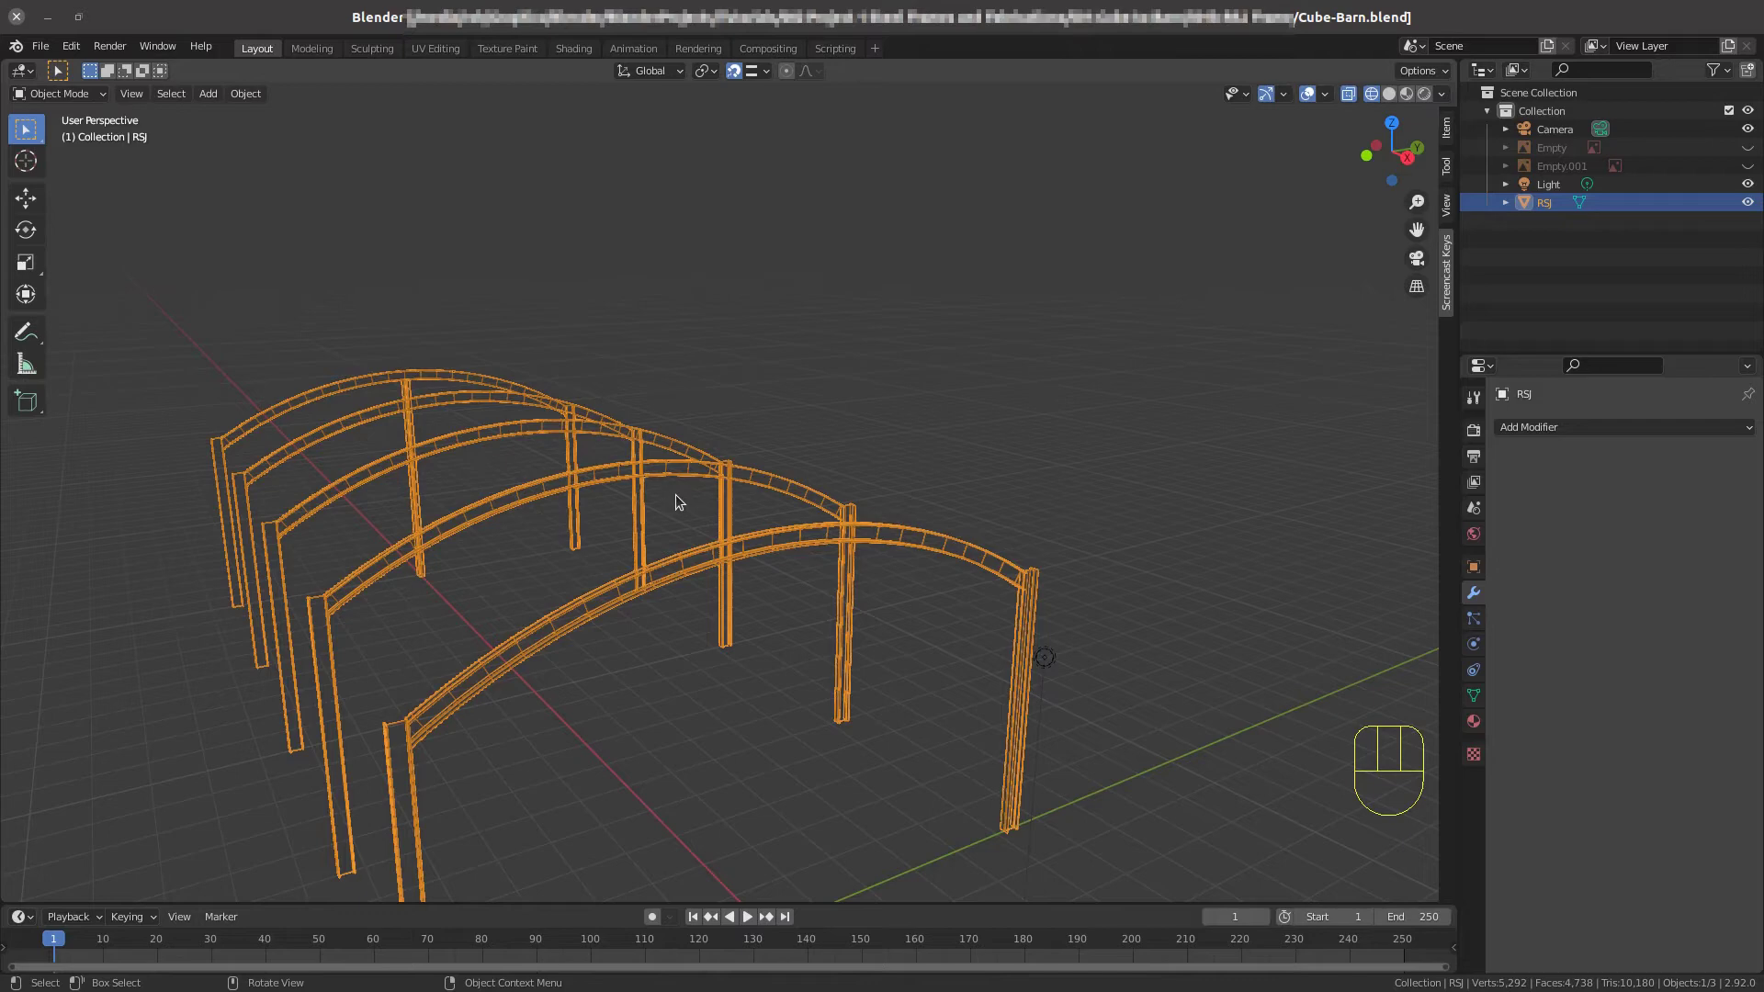
pyautogui.scroll(-3)
pyautogui.moveTo(691, 587); pyautogui.dragTo(697, 594)
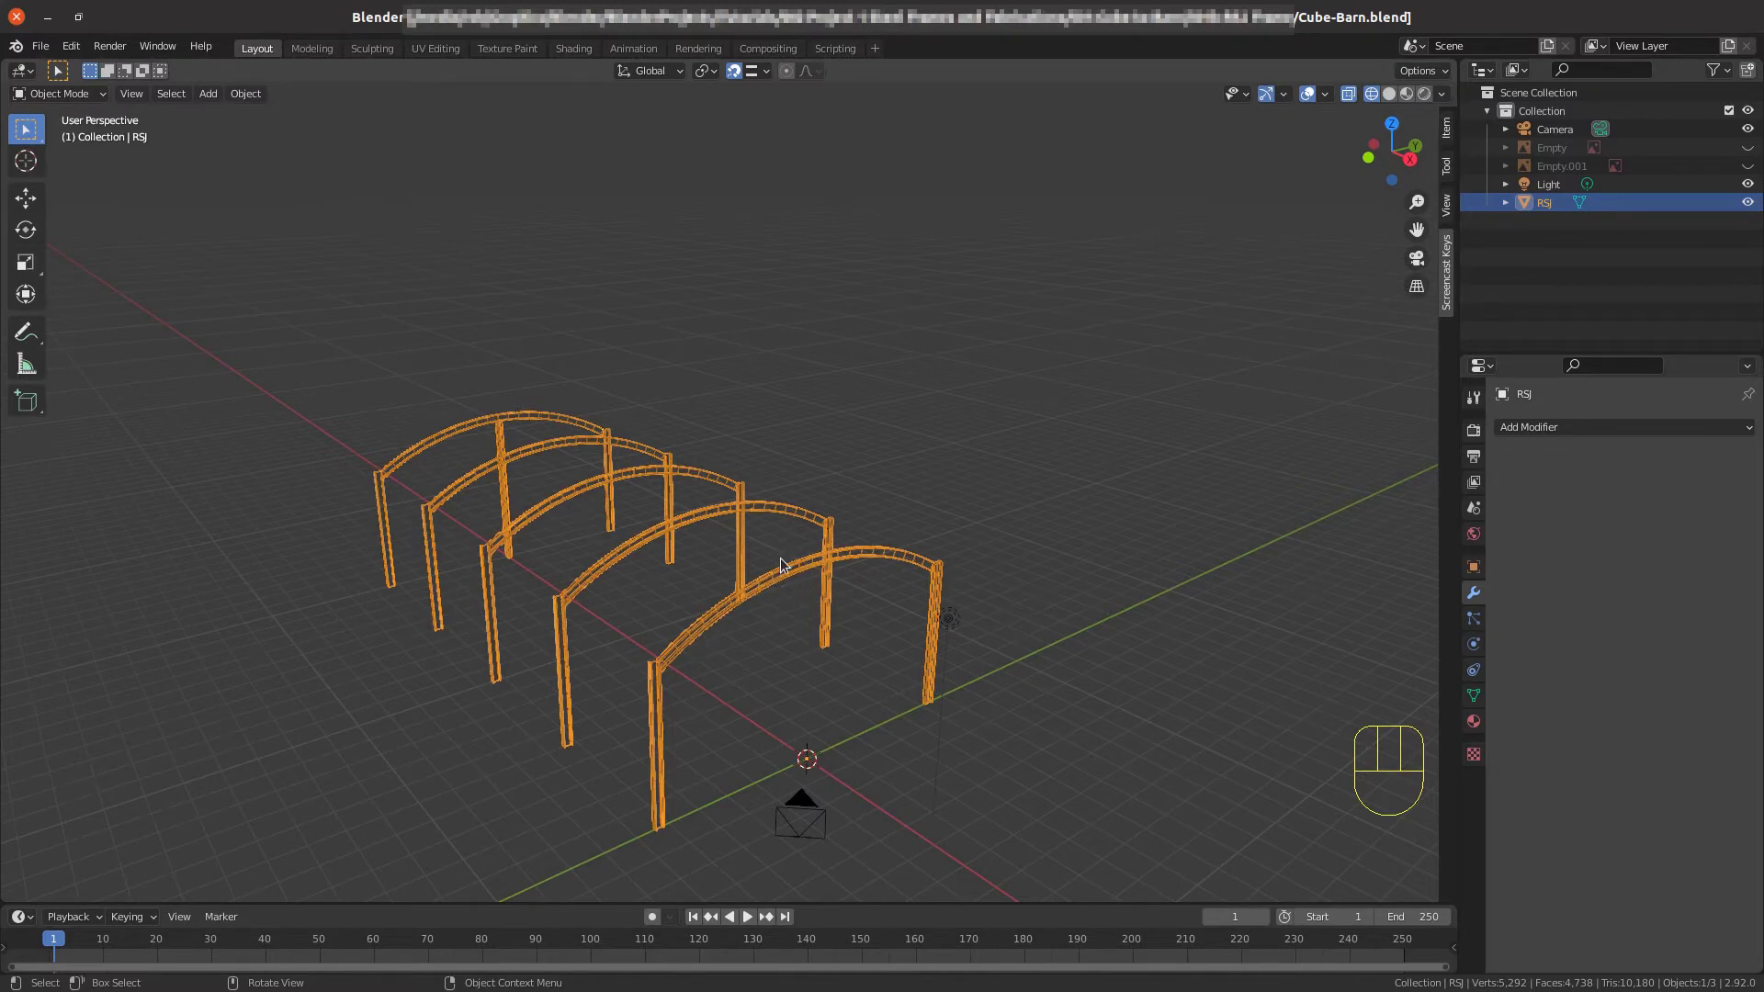
pyautogui.moveTo(737, 597); pyautogui.dragTo(675, 563)
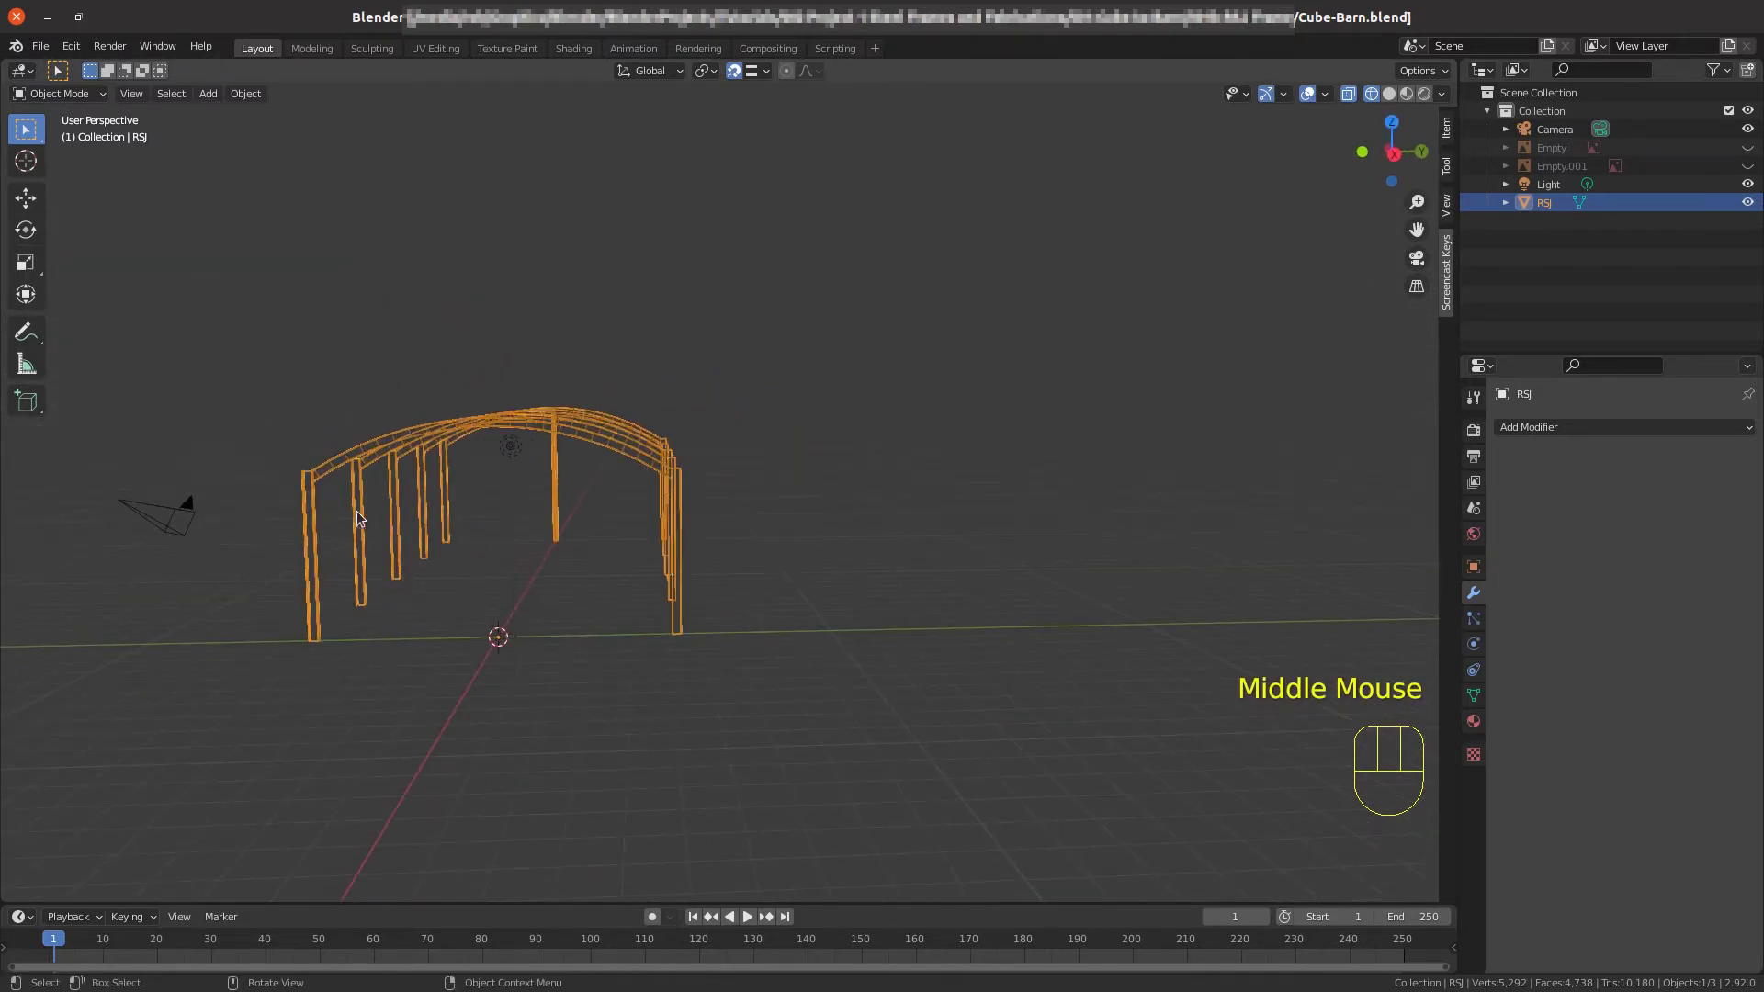
pyautogui.moveTo(383, 506); pyautogui.dragTo(432, 517)
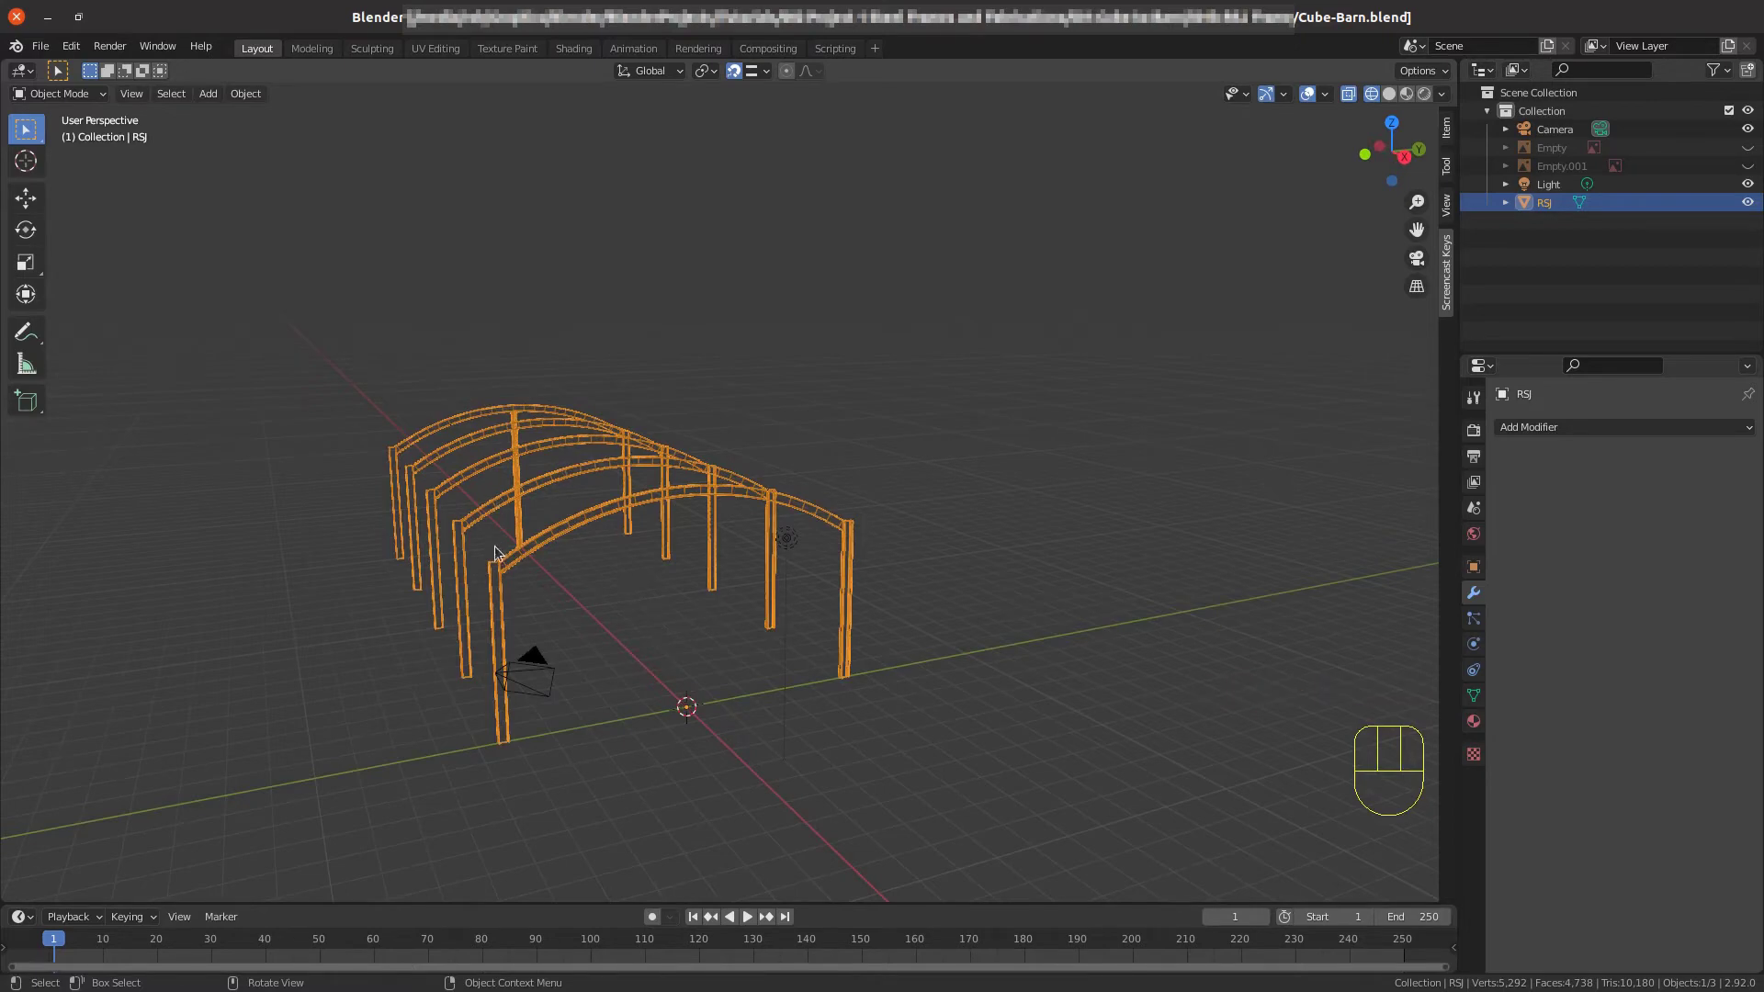
# From top view in Edit Mode, box-select the four left arches so only one remains to work on.
pyautogui.press('KP_7')
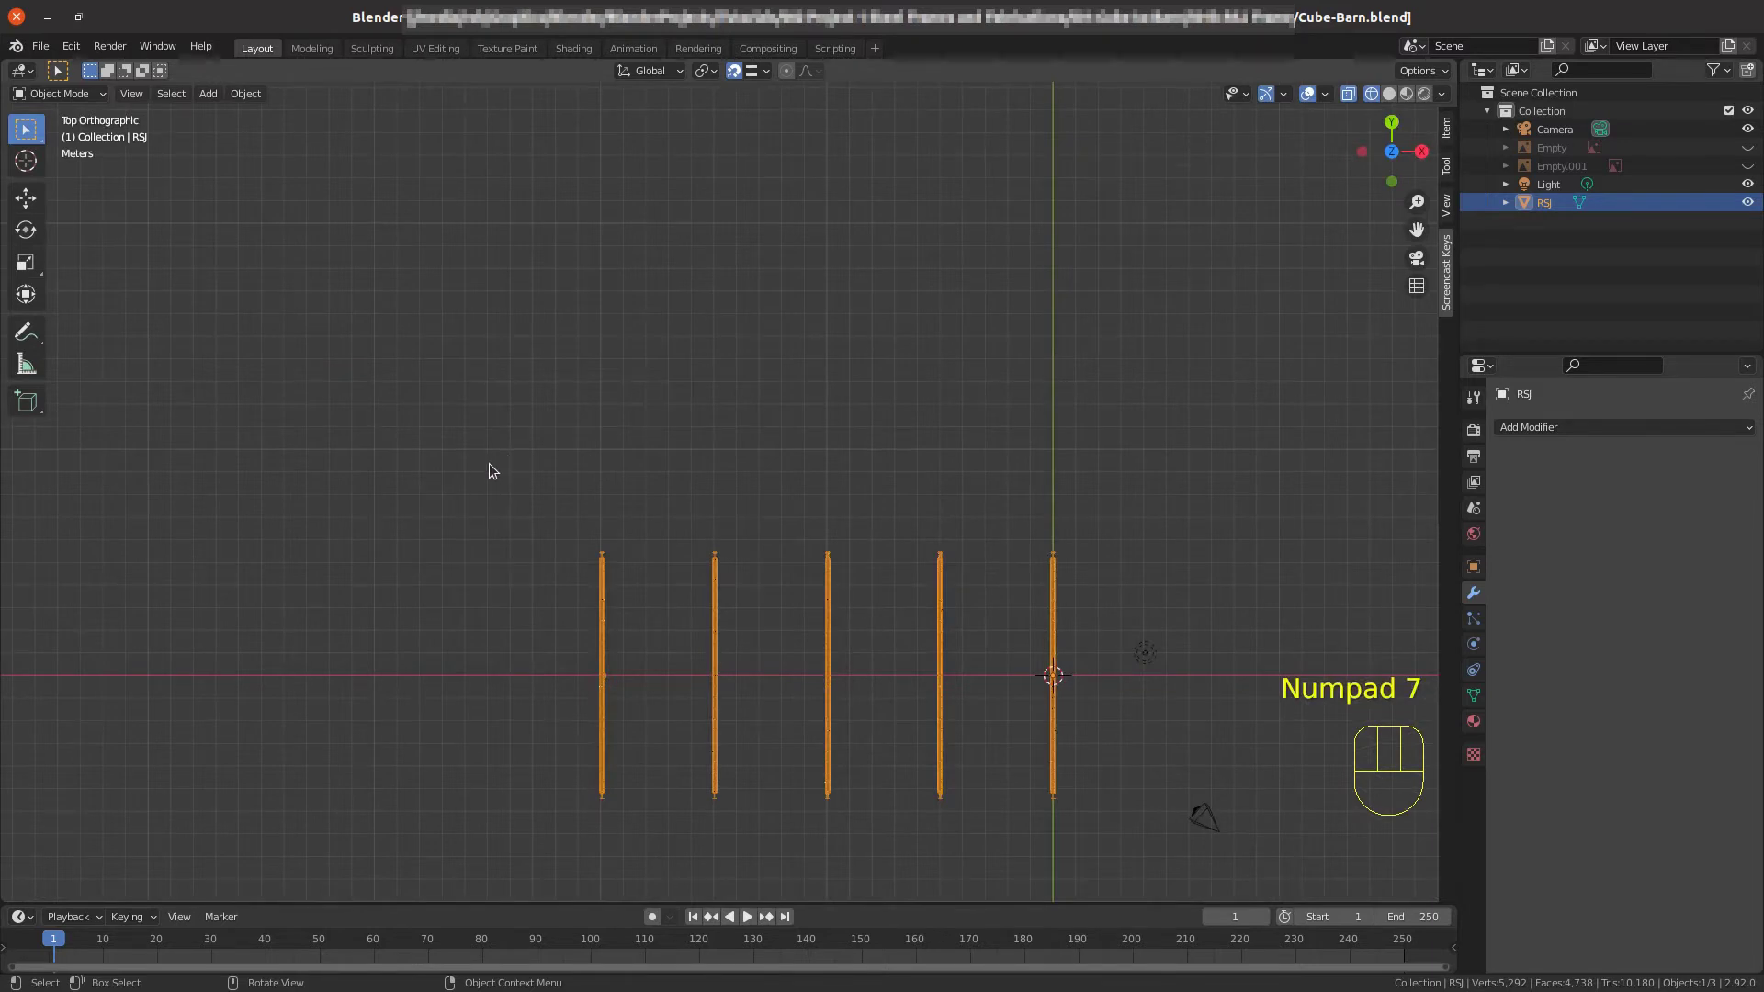
pyautogui.press('Tab')
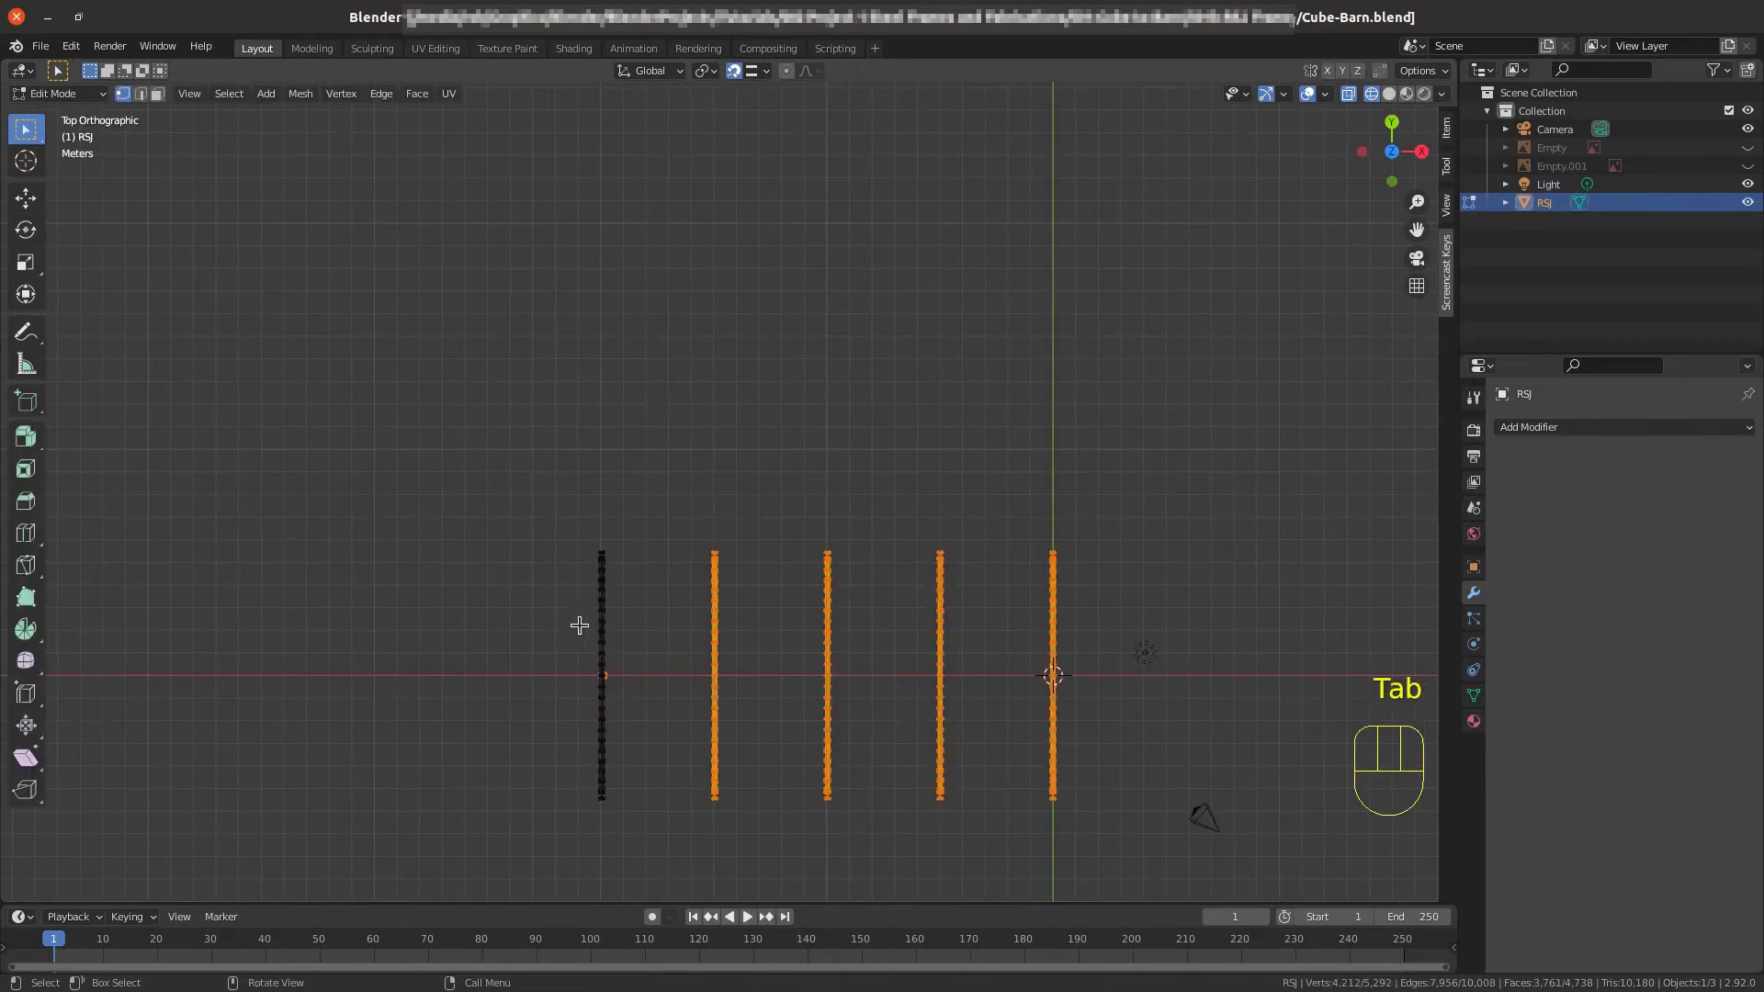
pyautogui.moveTo(580, 579); pyautogui.dragTo(489, 404)
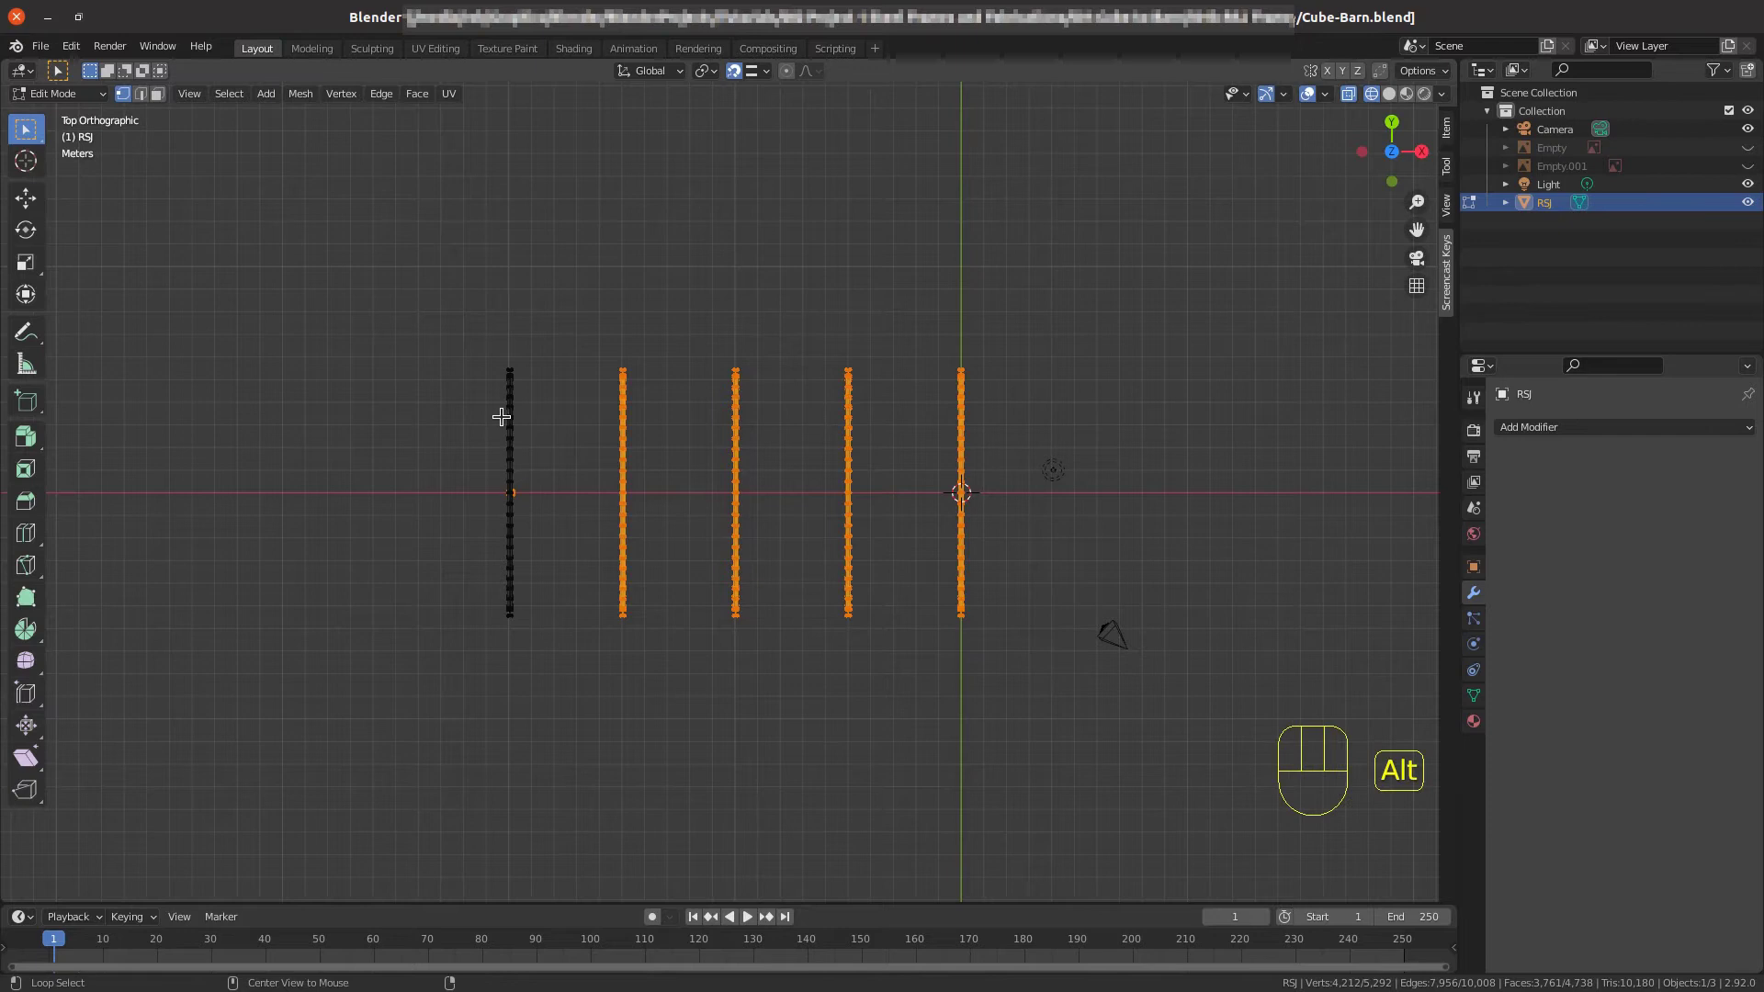
pyautogui.press('alt+a')
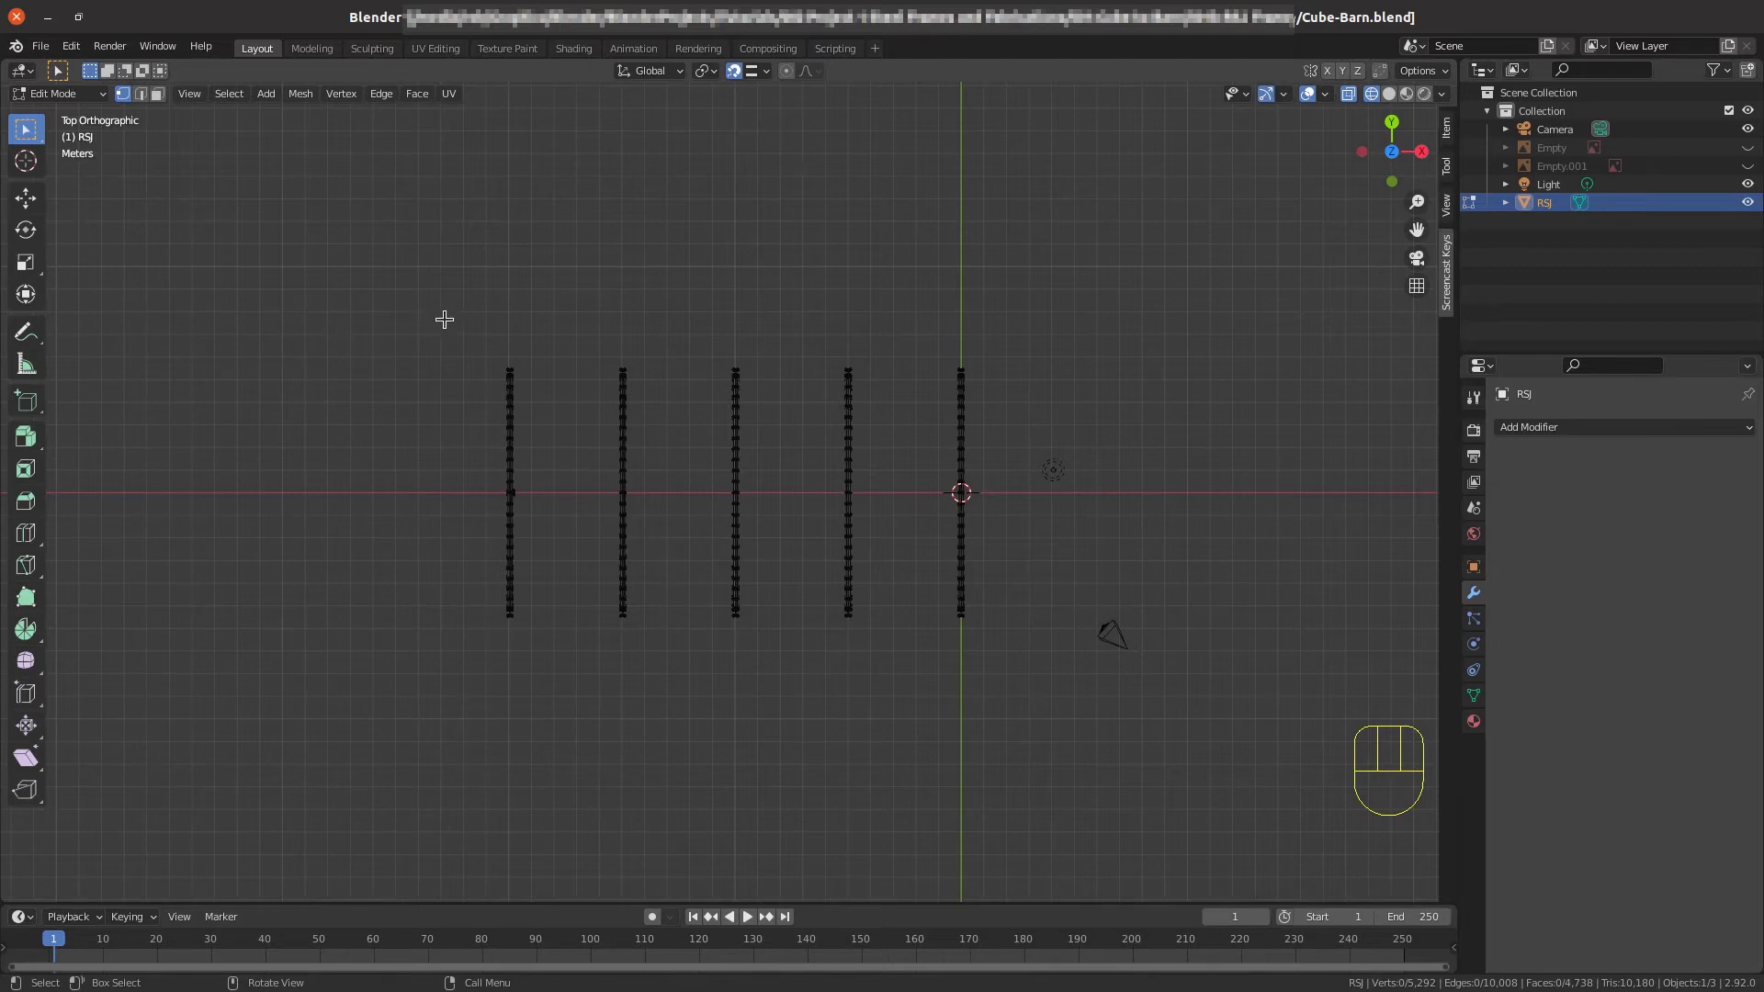
pyautogui.press('b')
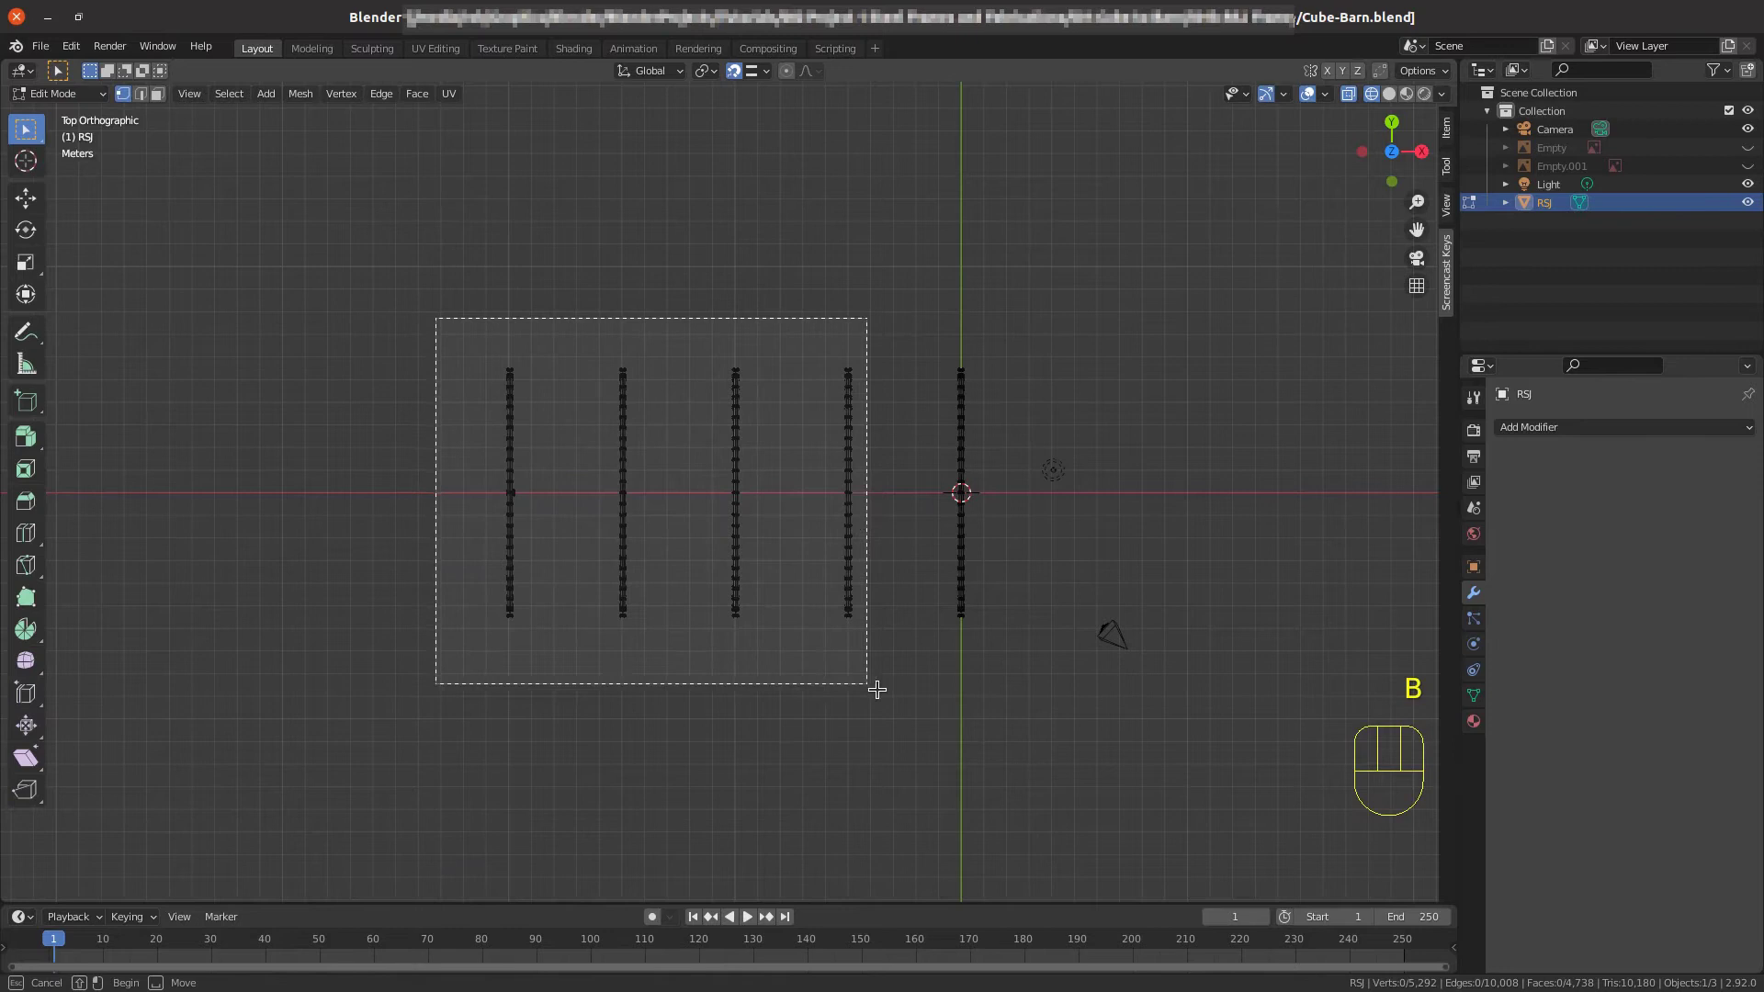
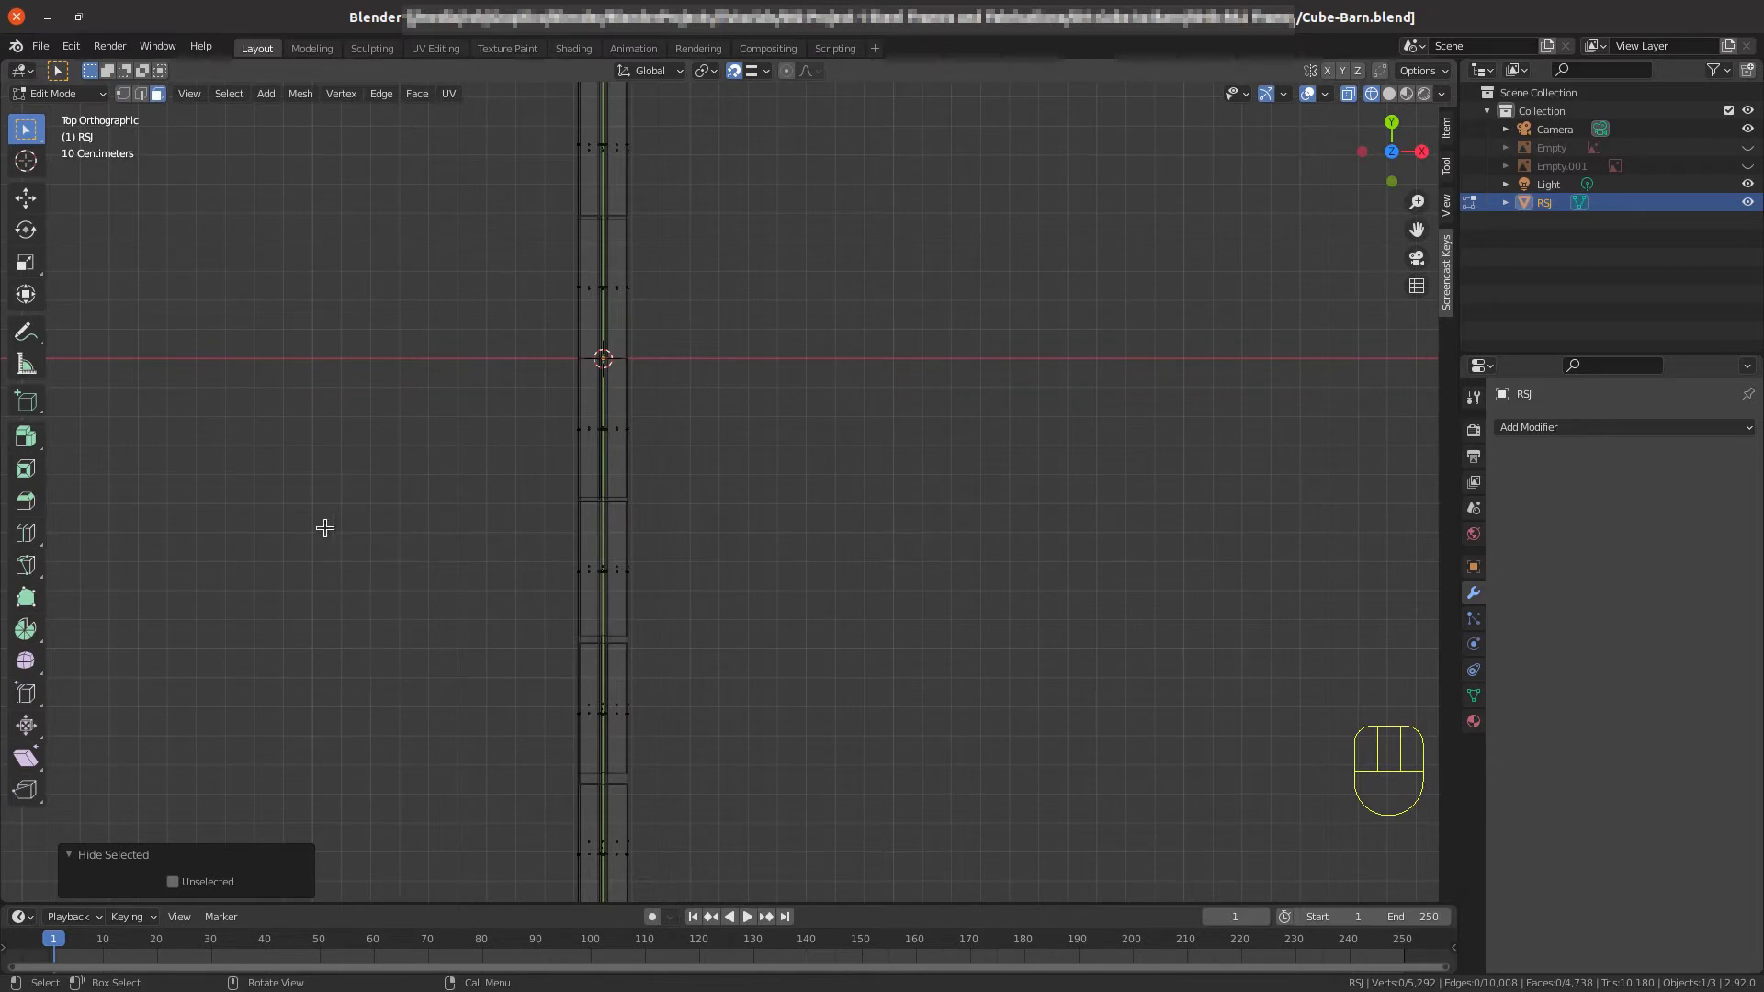
# In solid shading select two top faces at the arch crest and frame the crown from the side.
pyautogui.press('z')
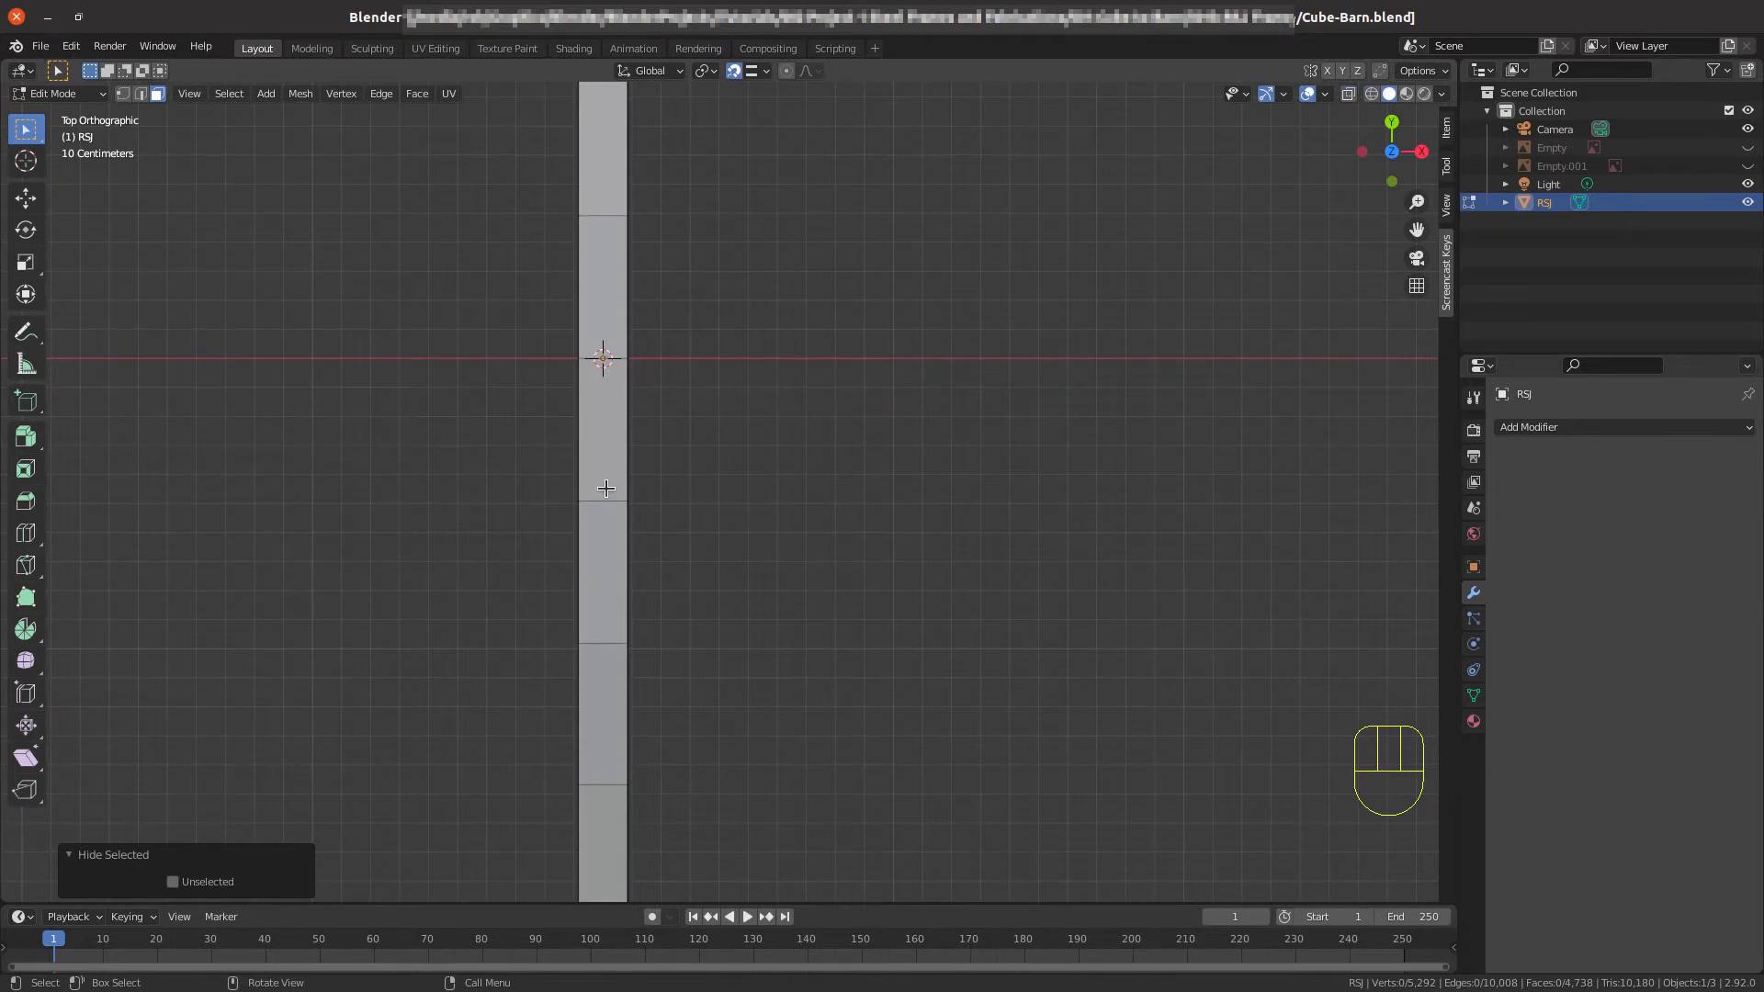
pyautogui.click(605, 436)
pyautogui.click(611, 576)
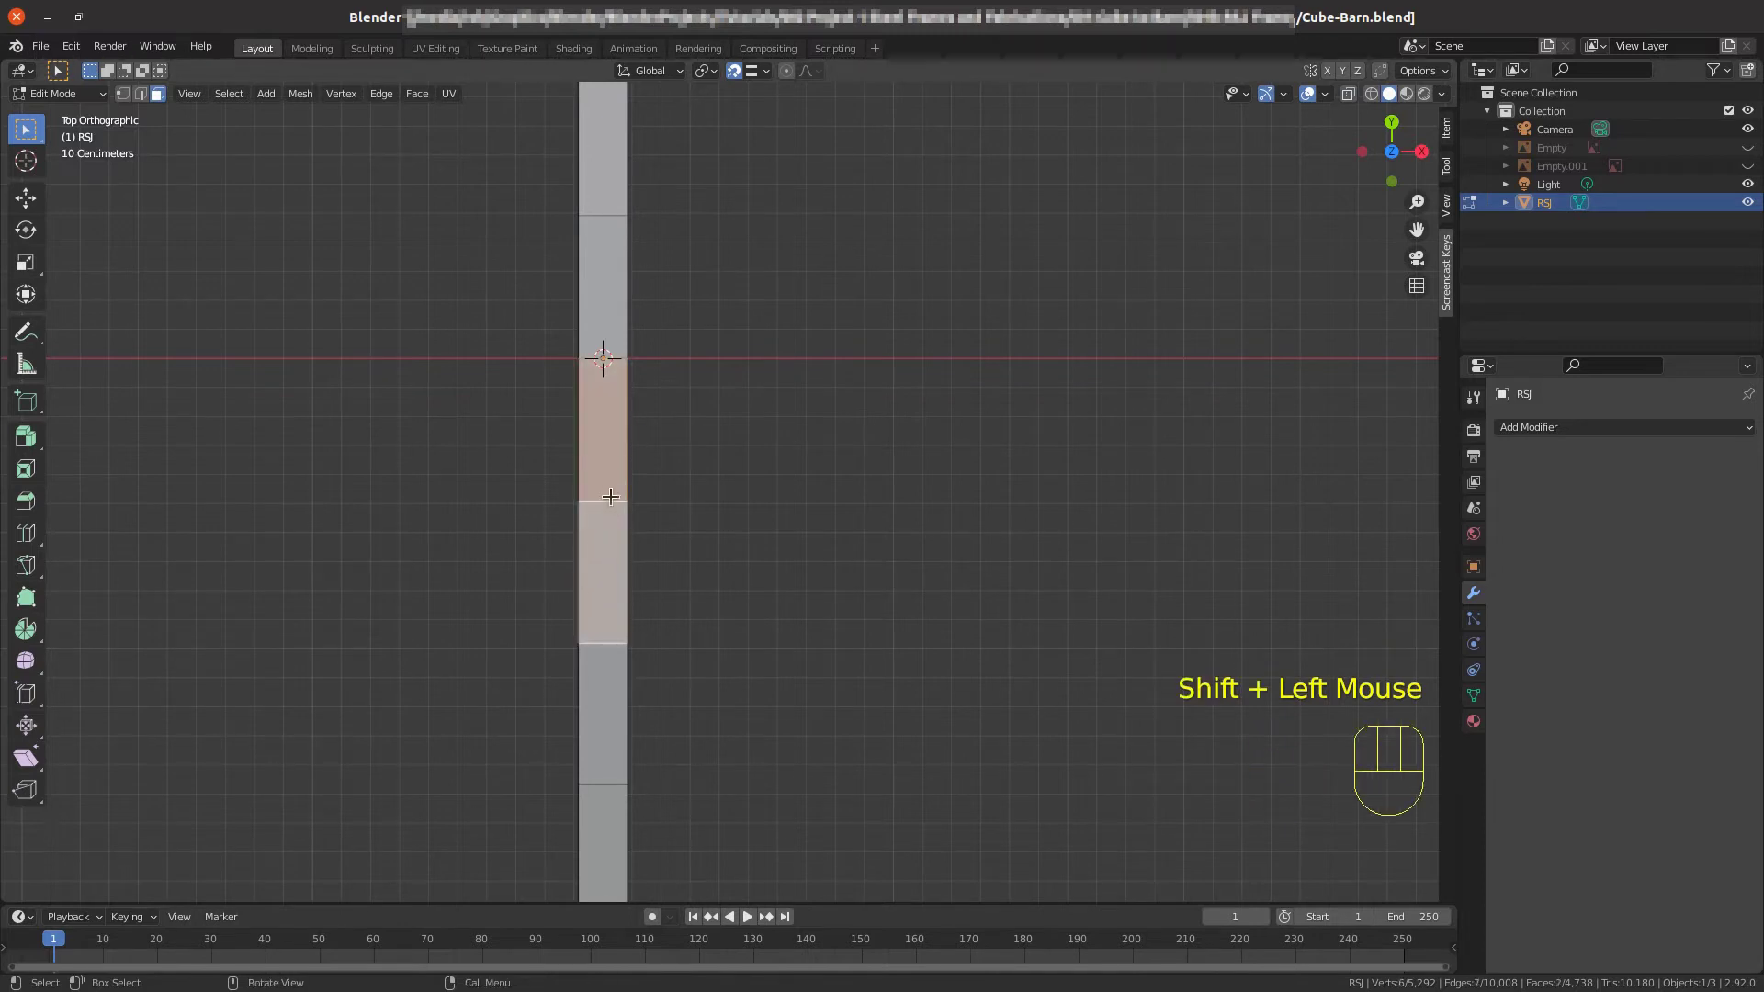
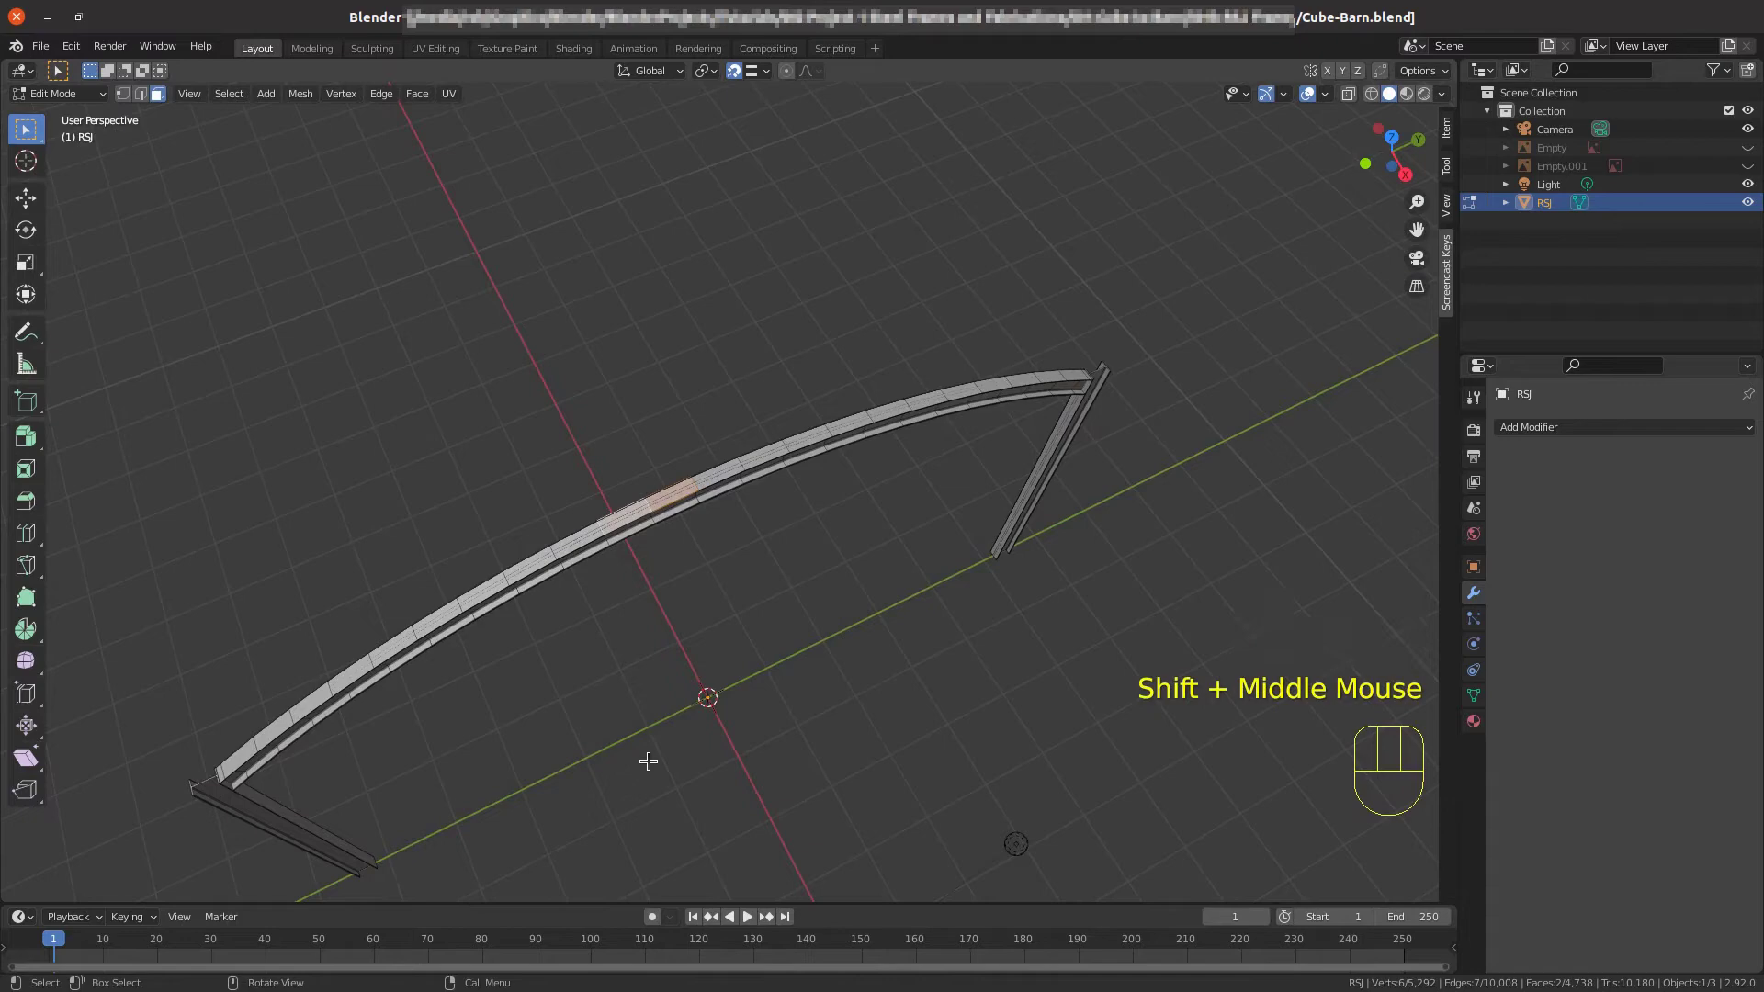
pyautogui.press('KP_3')
pyautogui.scroll(-3)
pyautogui.moveTo(549, 343); pyautogui.dragTo(605, 621)
pyautogui.scroll(3)
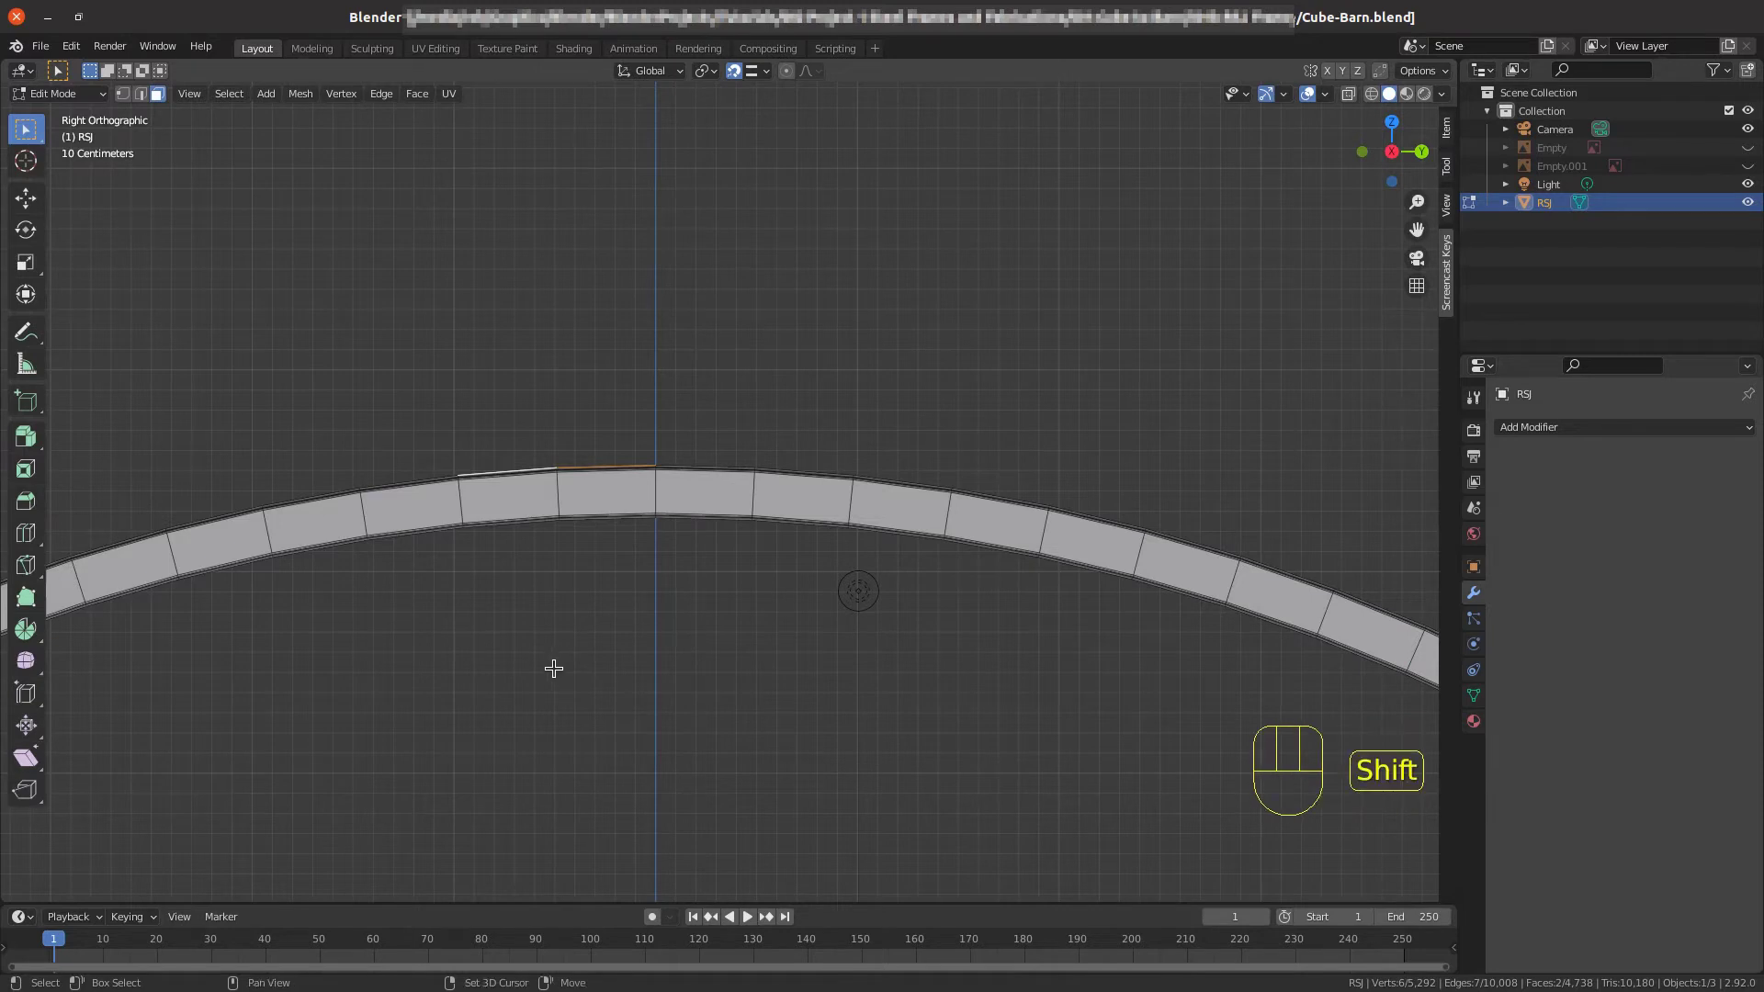
# Duplicate the crest faces in place and separate them into a new object, RSJ.001.
pyautogui.press('shift+d')
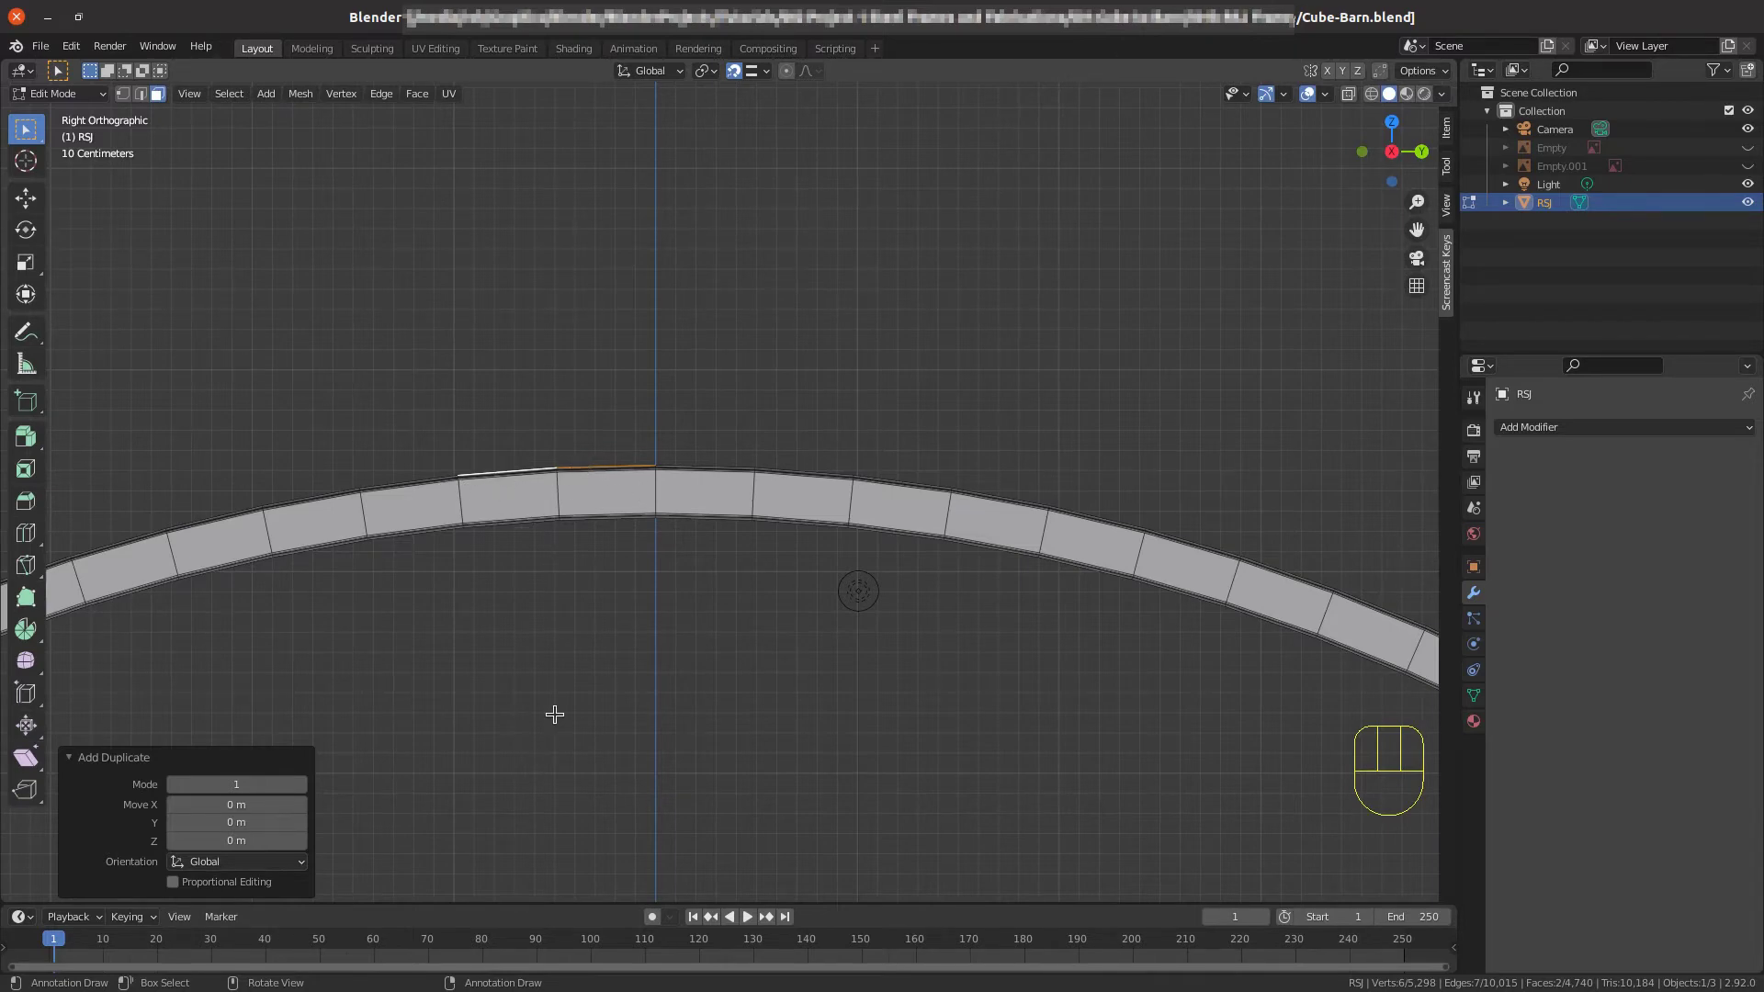
pyautogui.press('p')
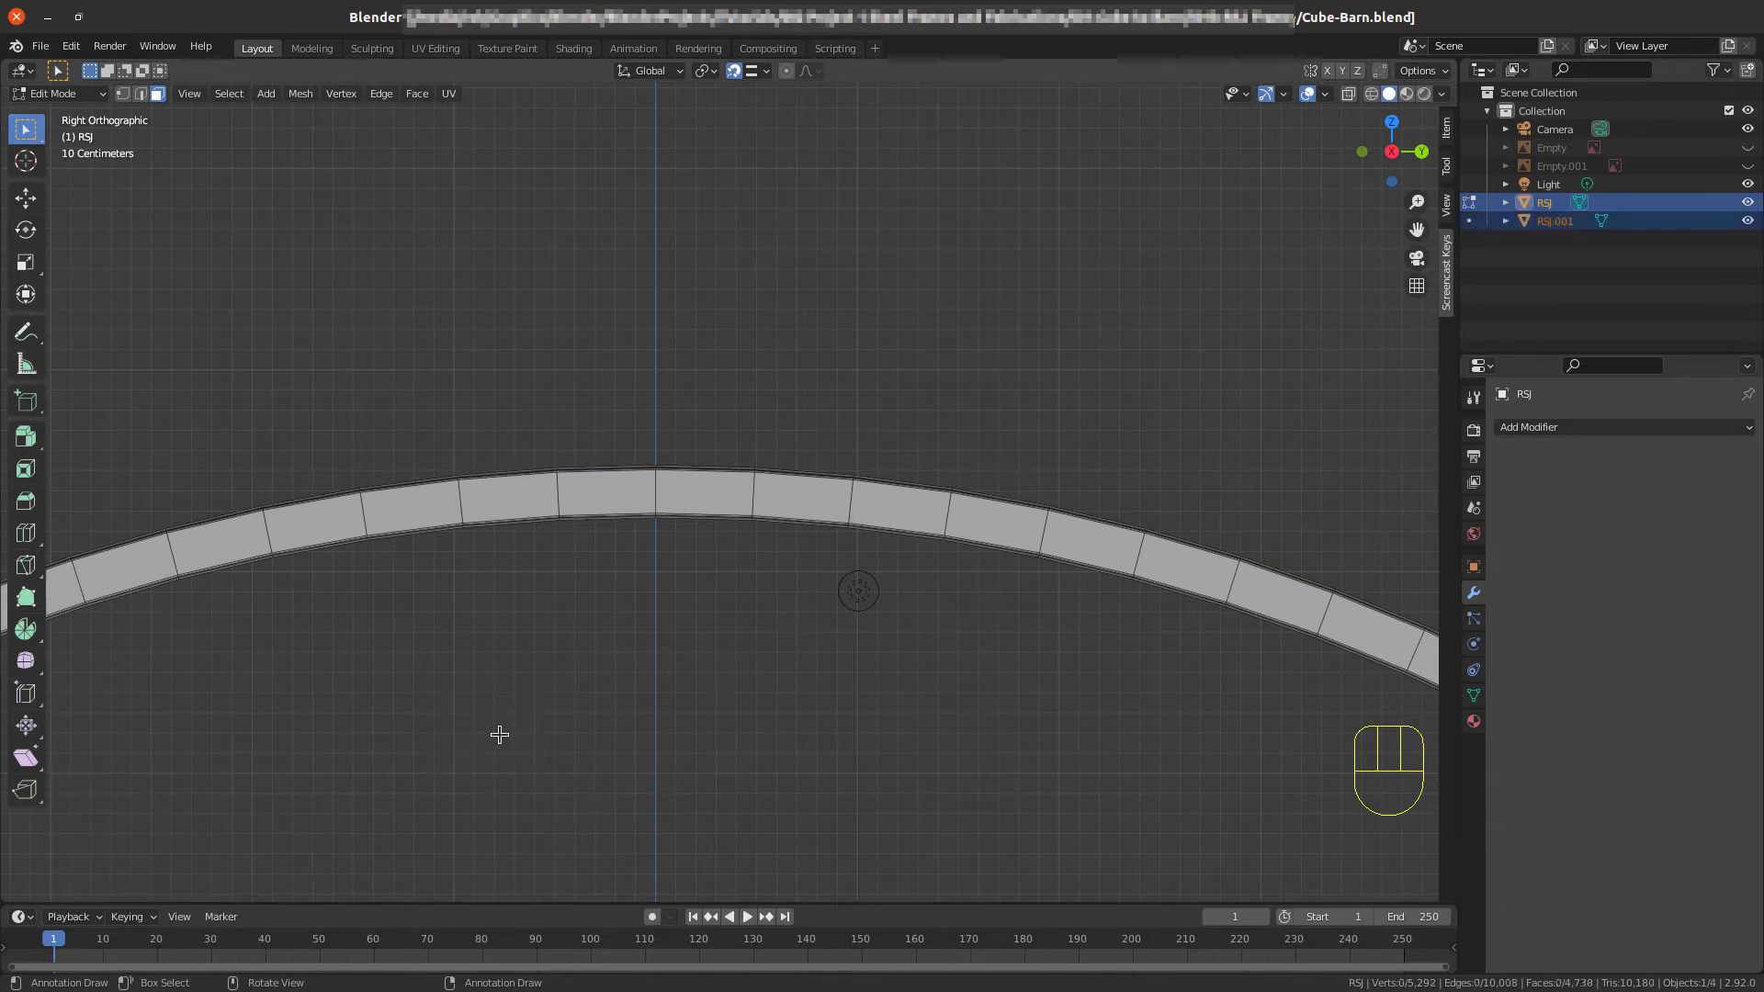
pyautogui.scroll(-3)
pyautogui.moveTo(432, 572); pyautogui.dragTo(475, 629)
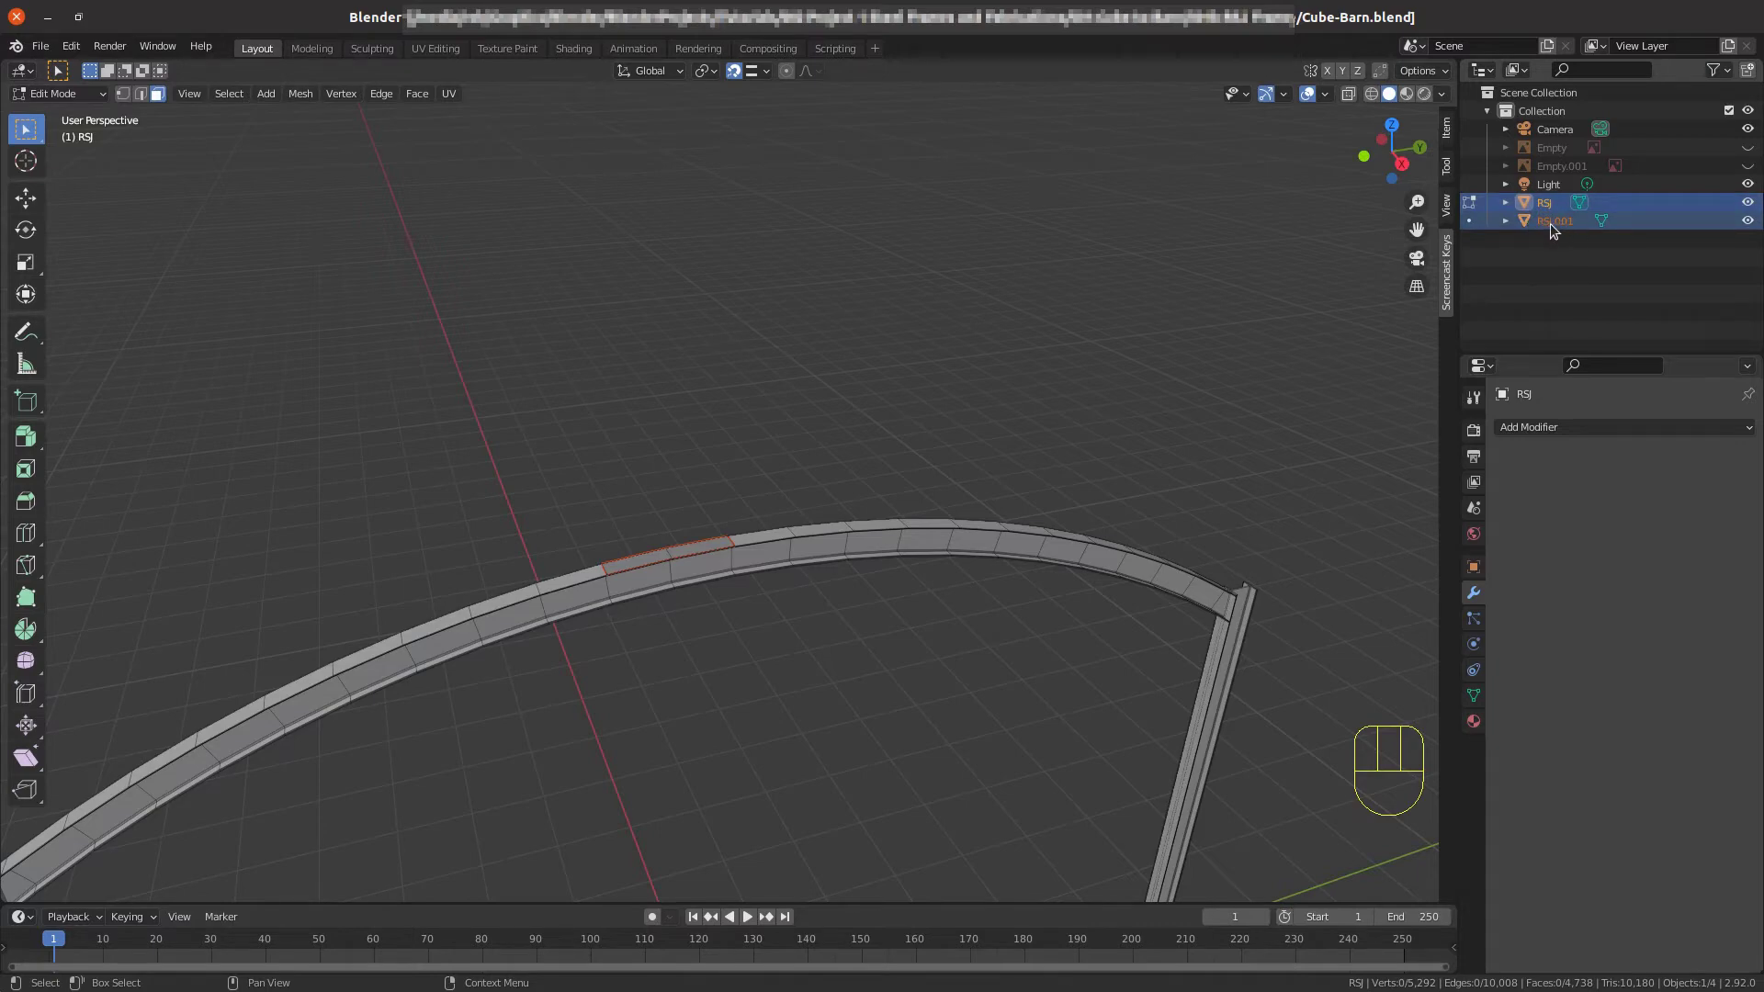
# Rename the separated strip to 'Purlins' and make the small purlin piece on the front arch active.
pyautogui.click(1557, 229)
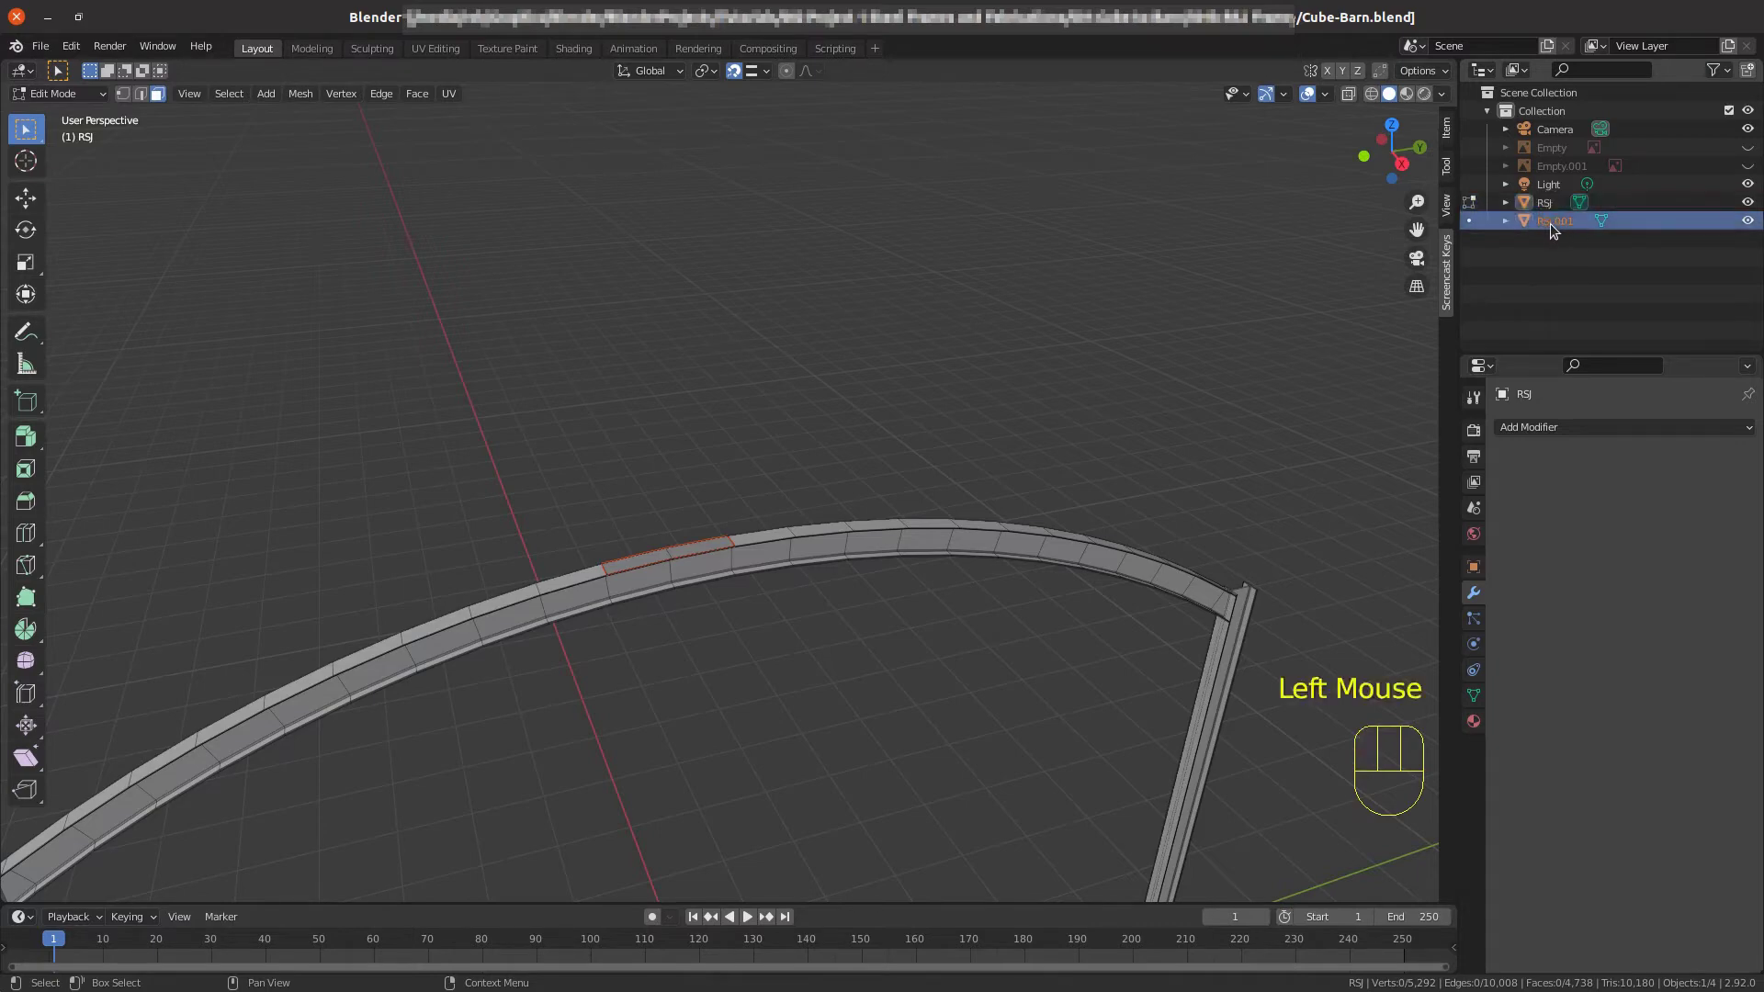
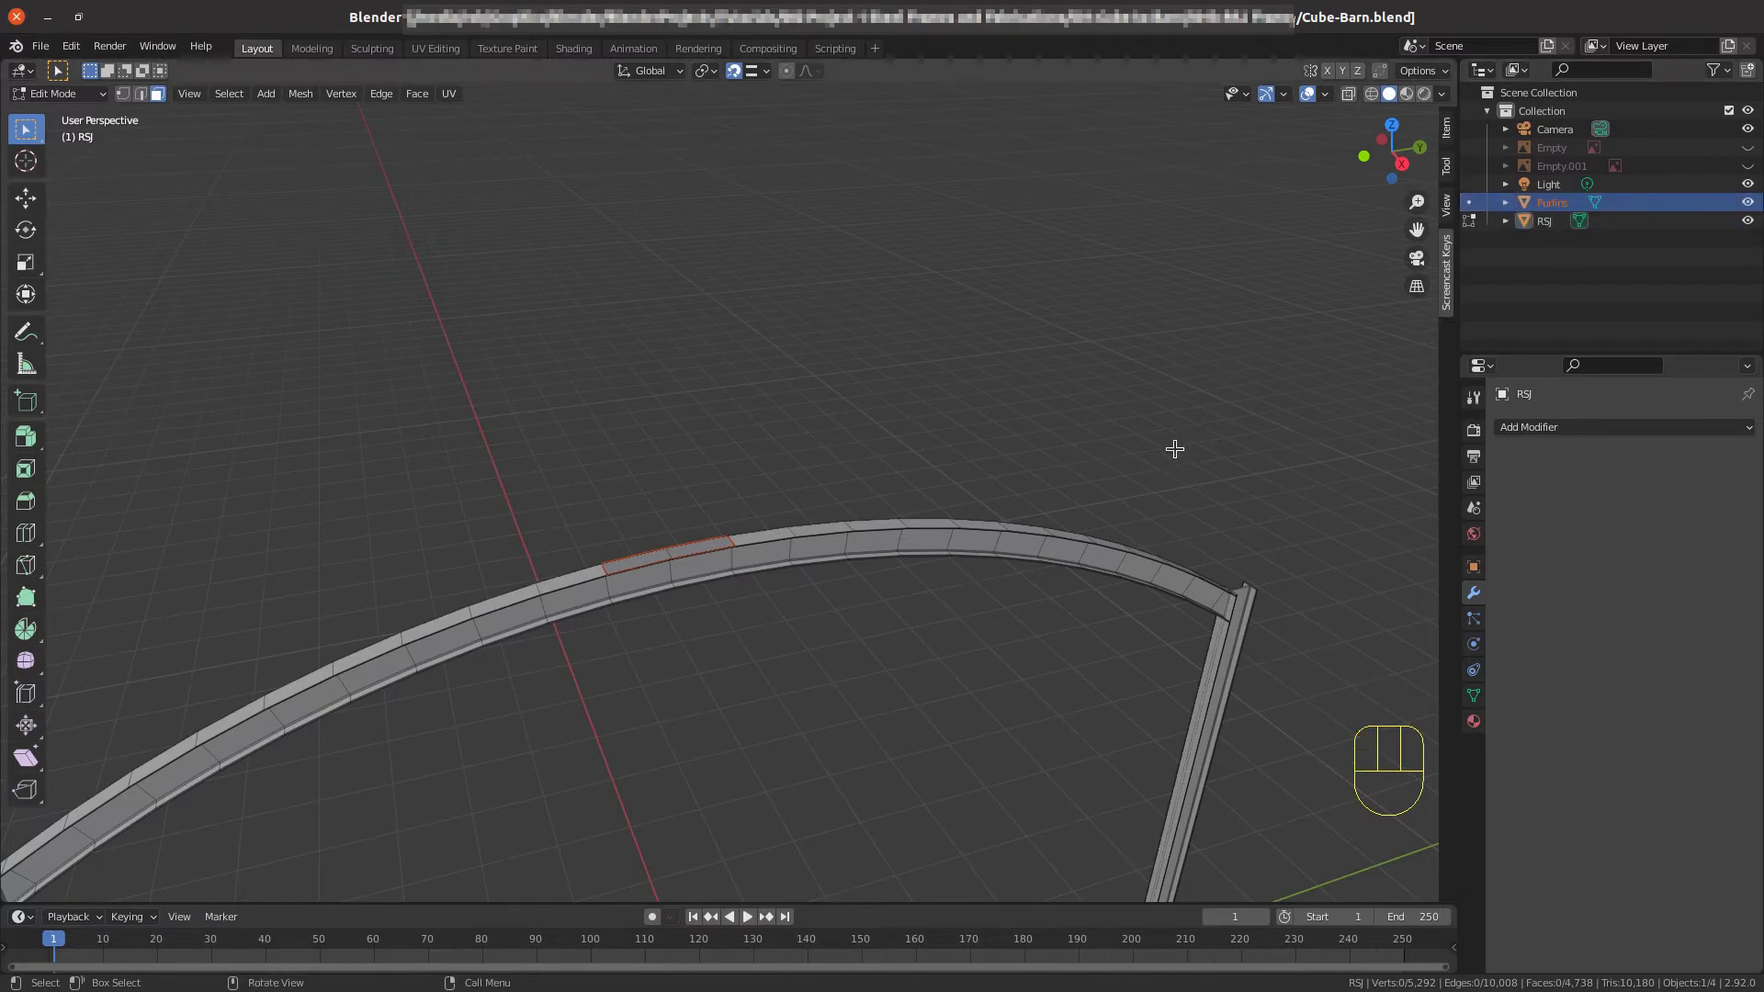
pyautogui.click(1574, 208)
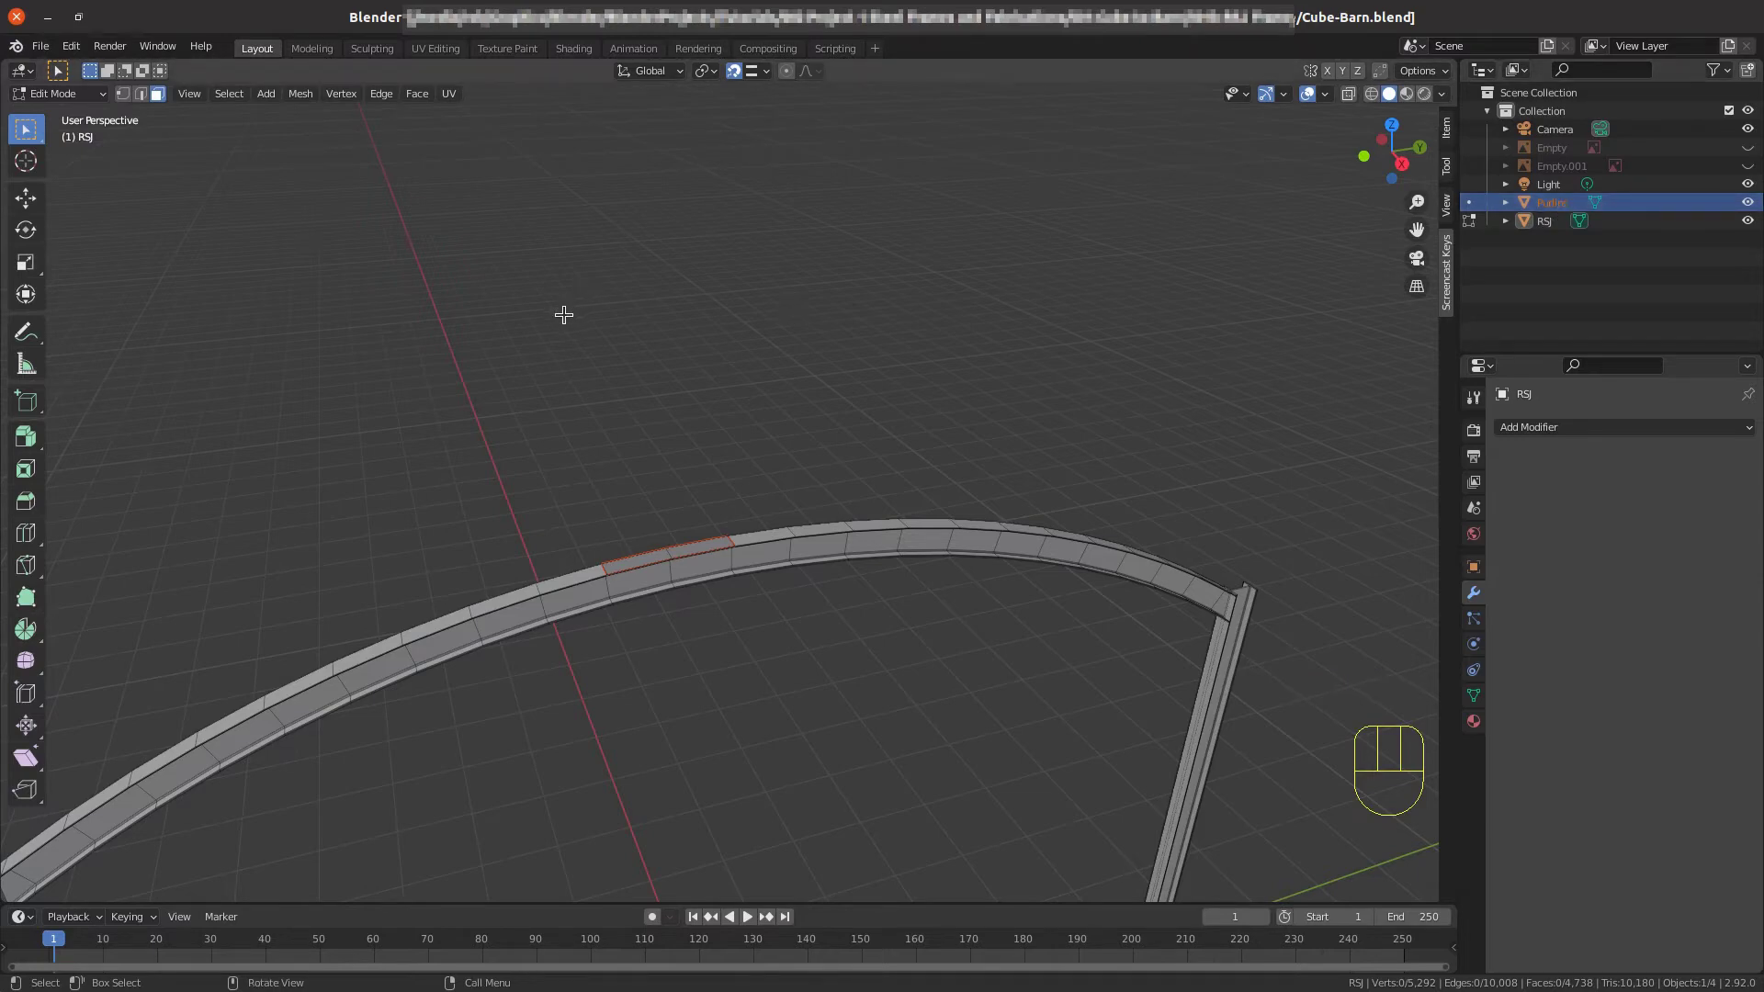
pyautogui.press('Tab')
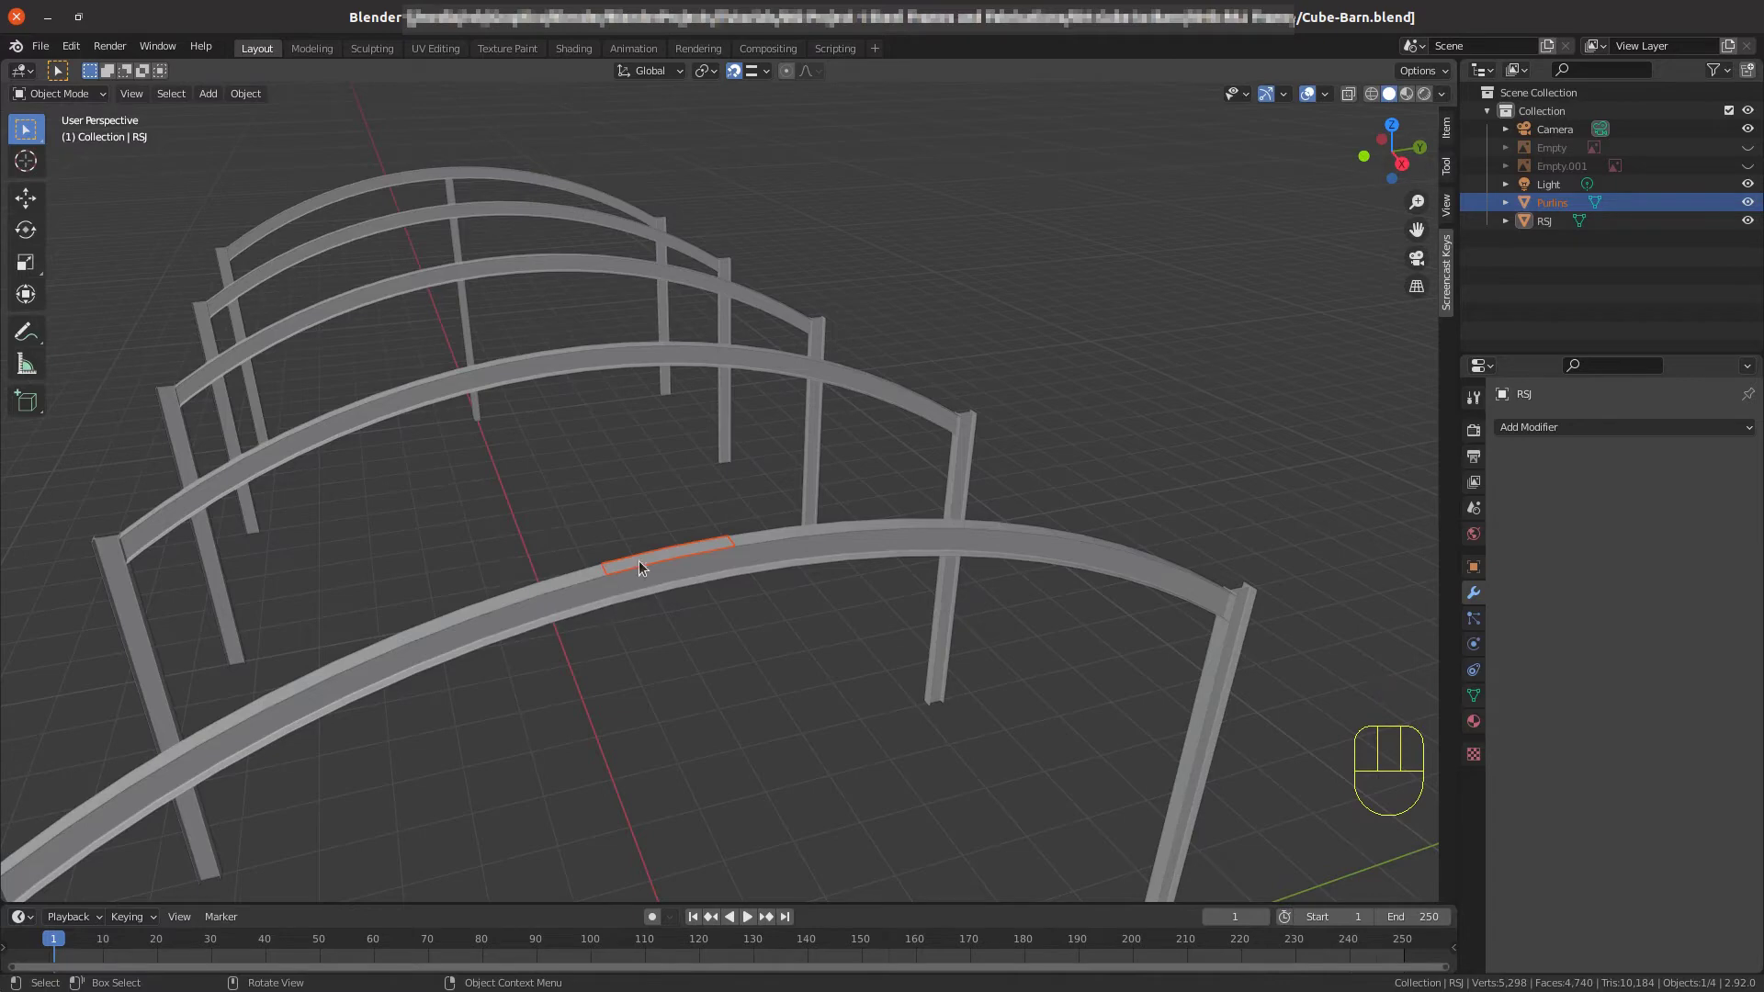
pyautogui.click(641, 562)
pyautogui.click(641, 561)
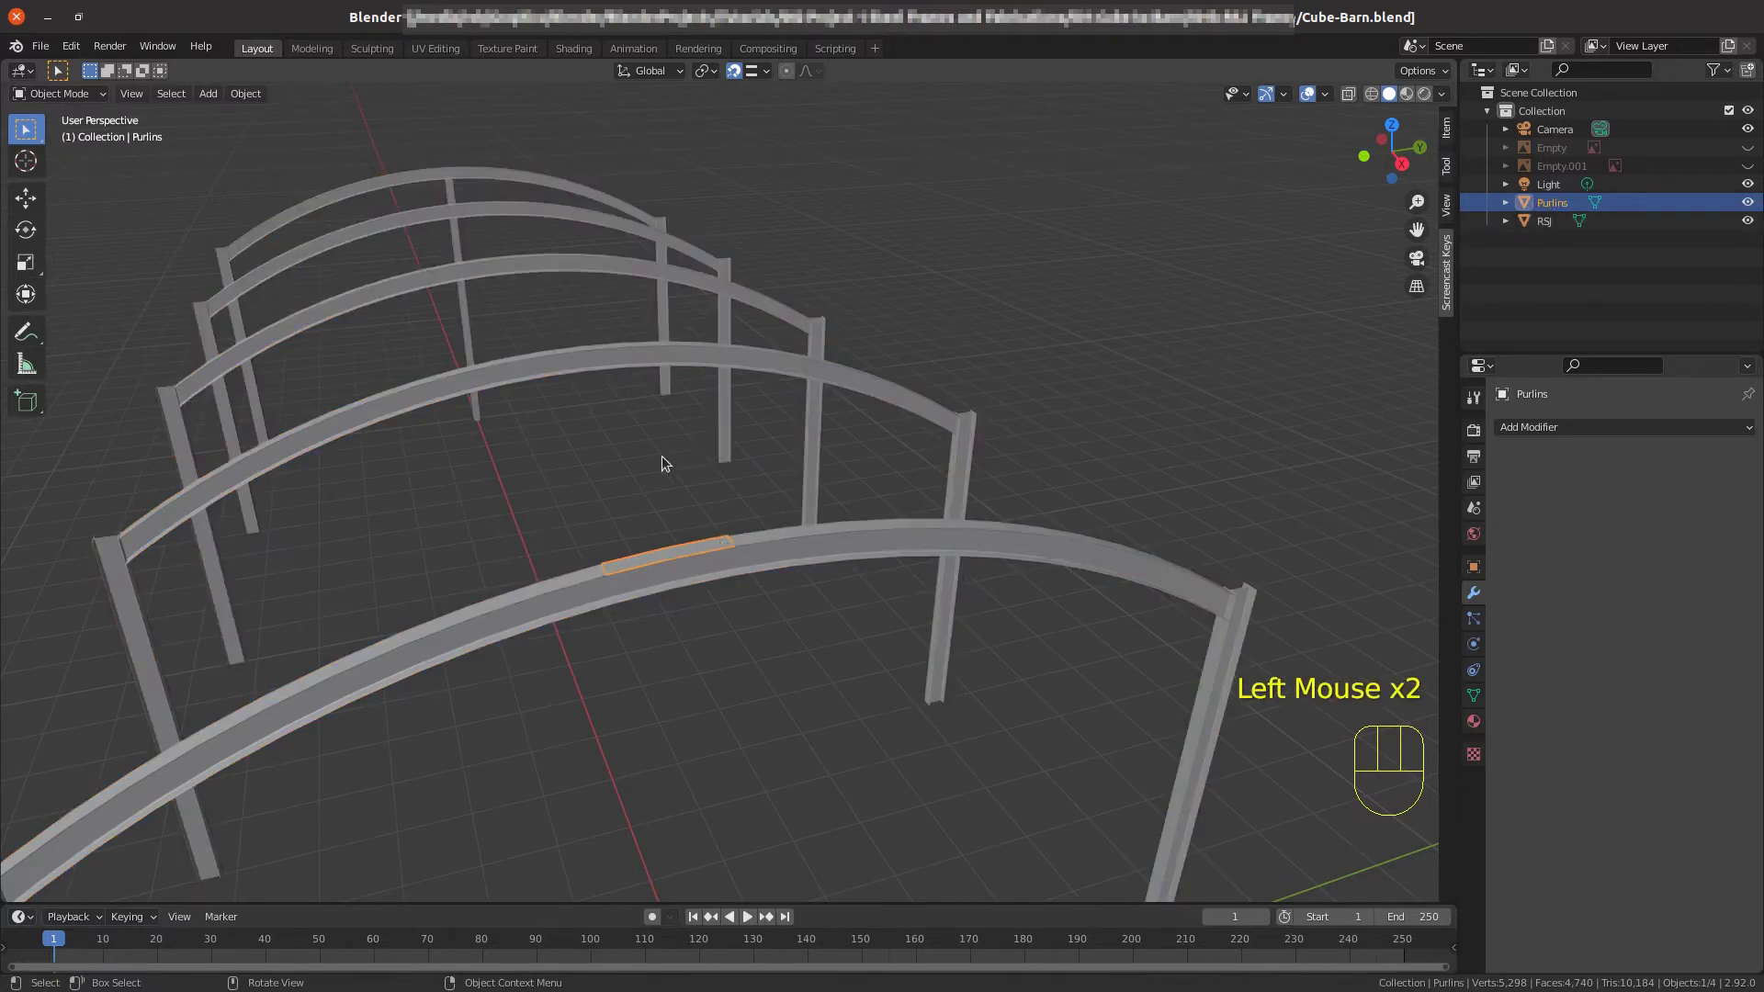
# Enter mesh editing on the Purlins strip and view its crown faces straight from the side.
pyautogui.press('Tab')
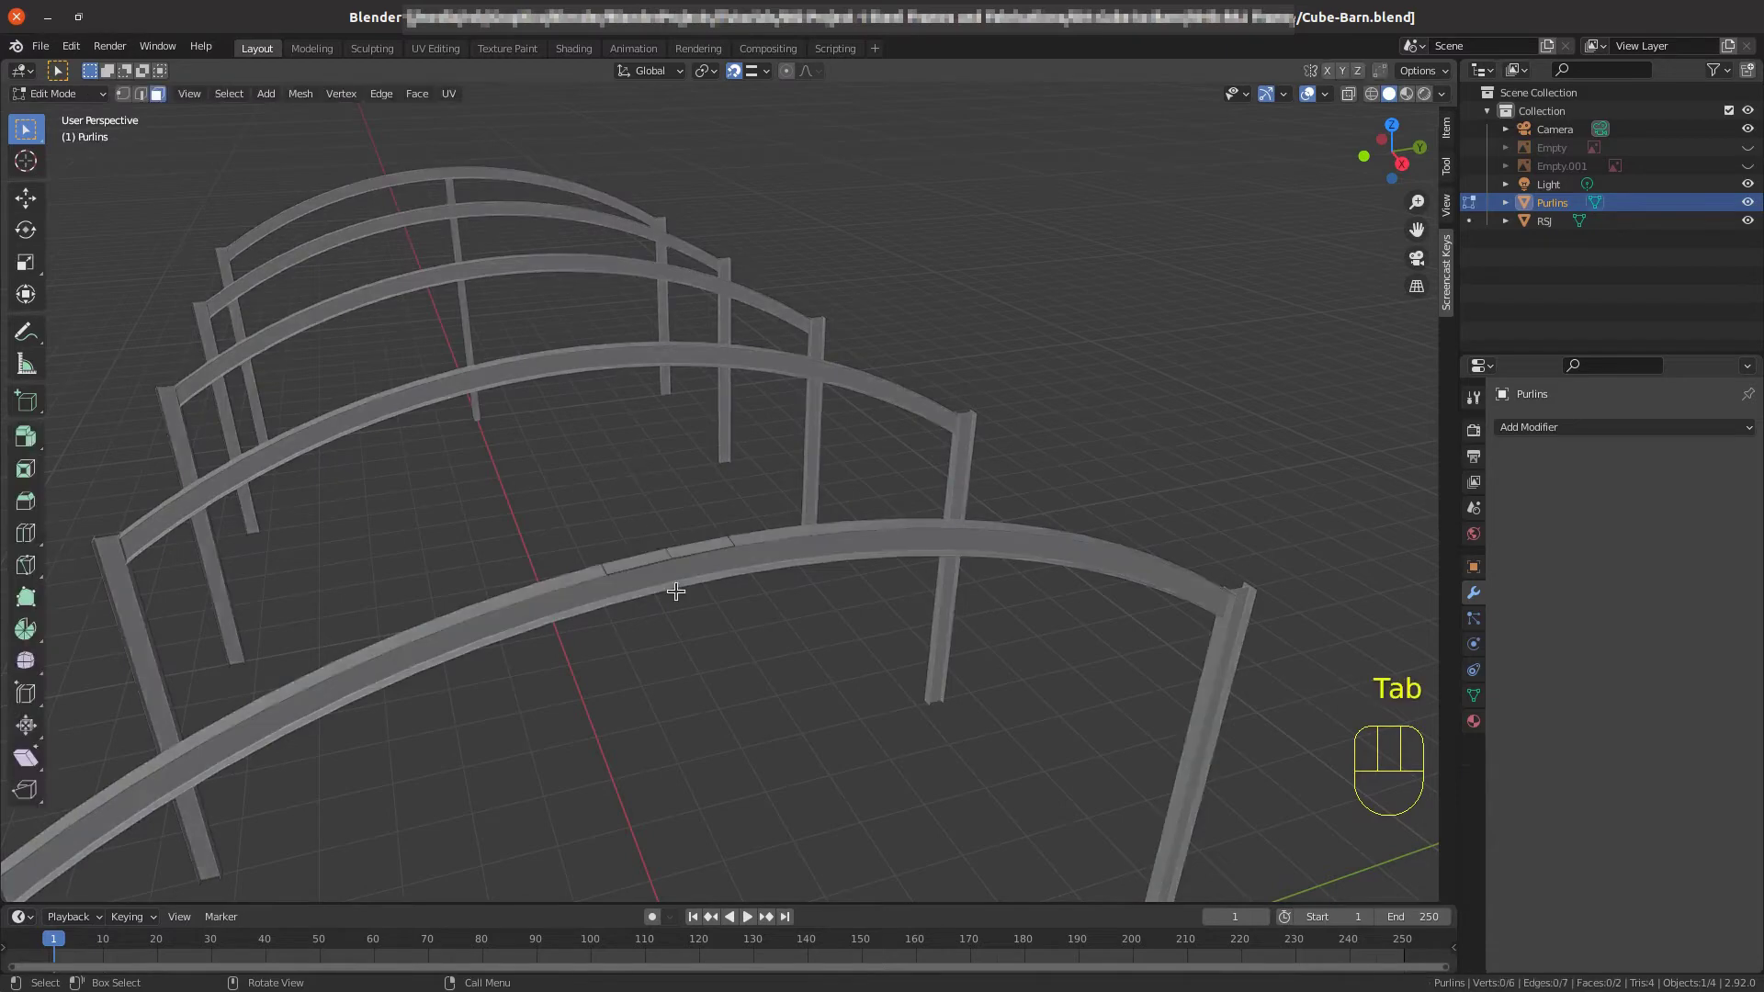
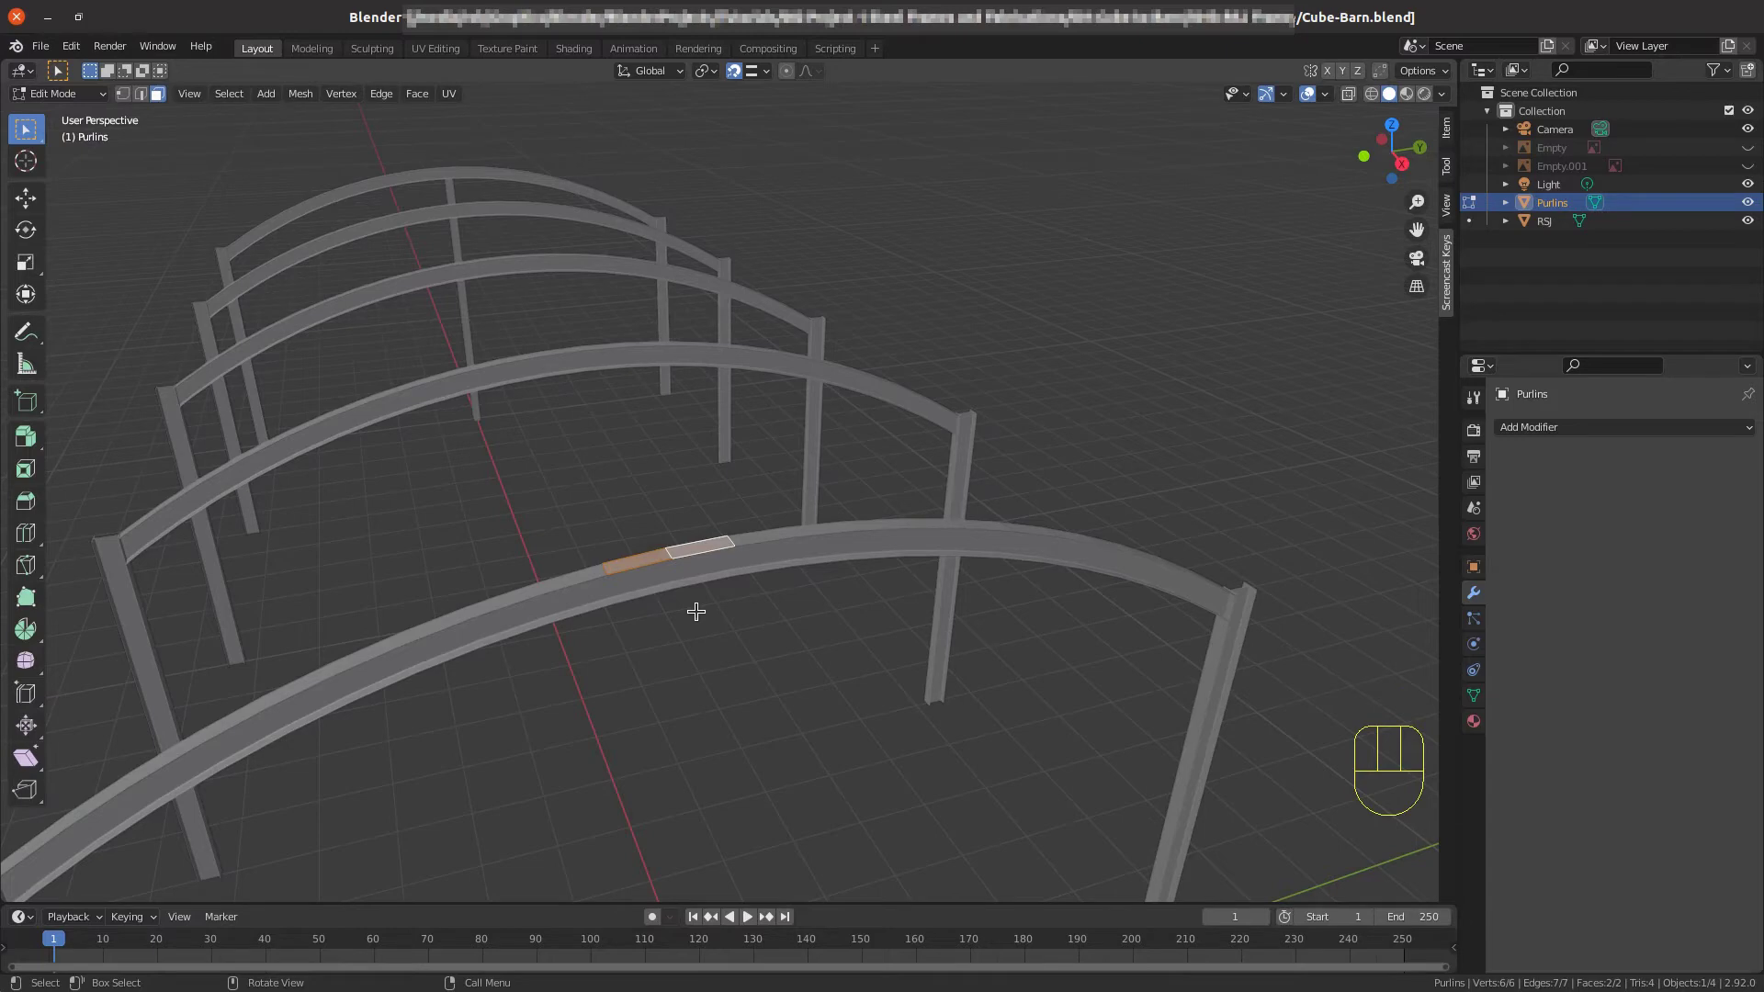
pyautogui.press('KP_3')
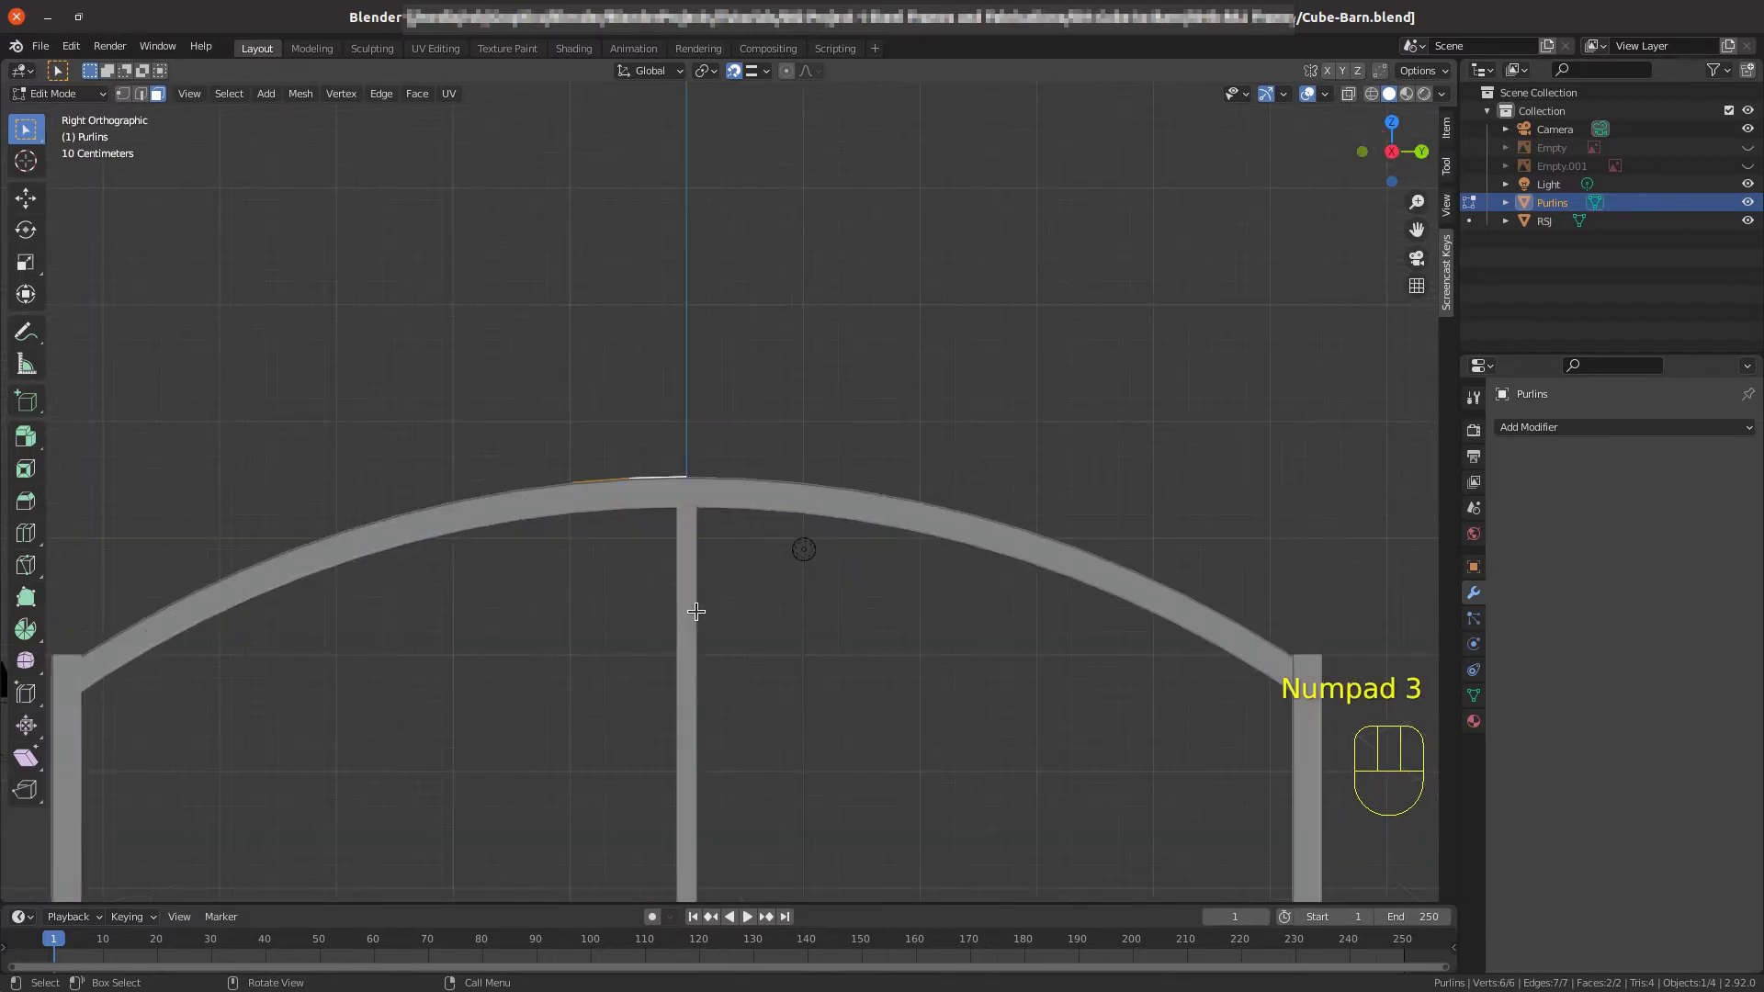
pyautogui.scroll(3)
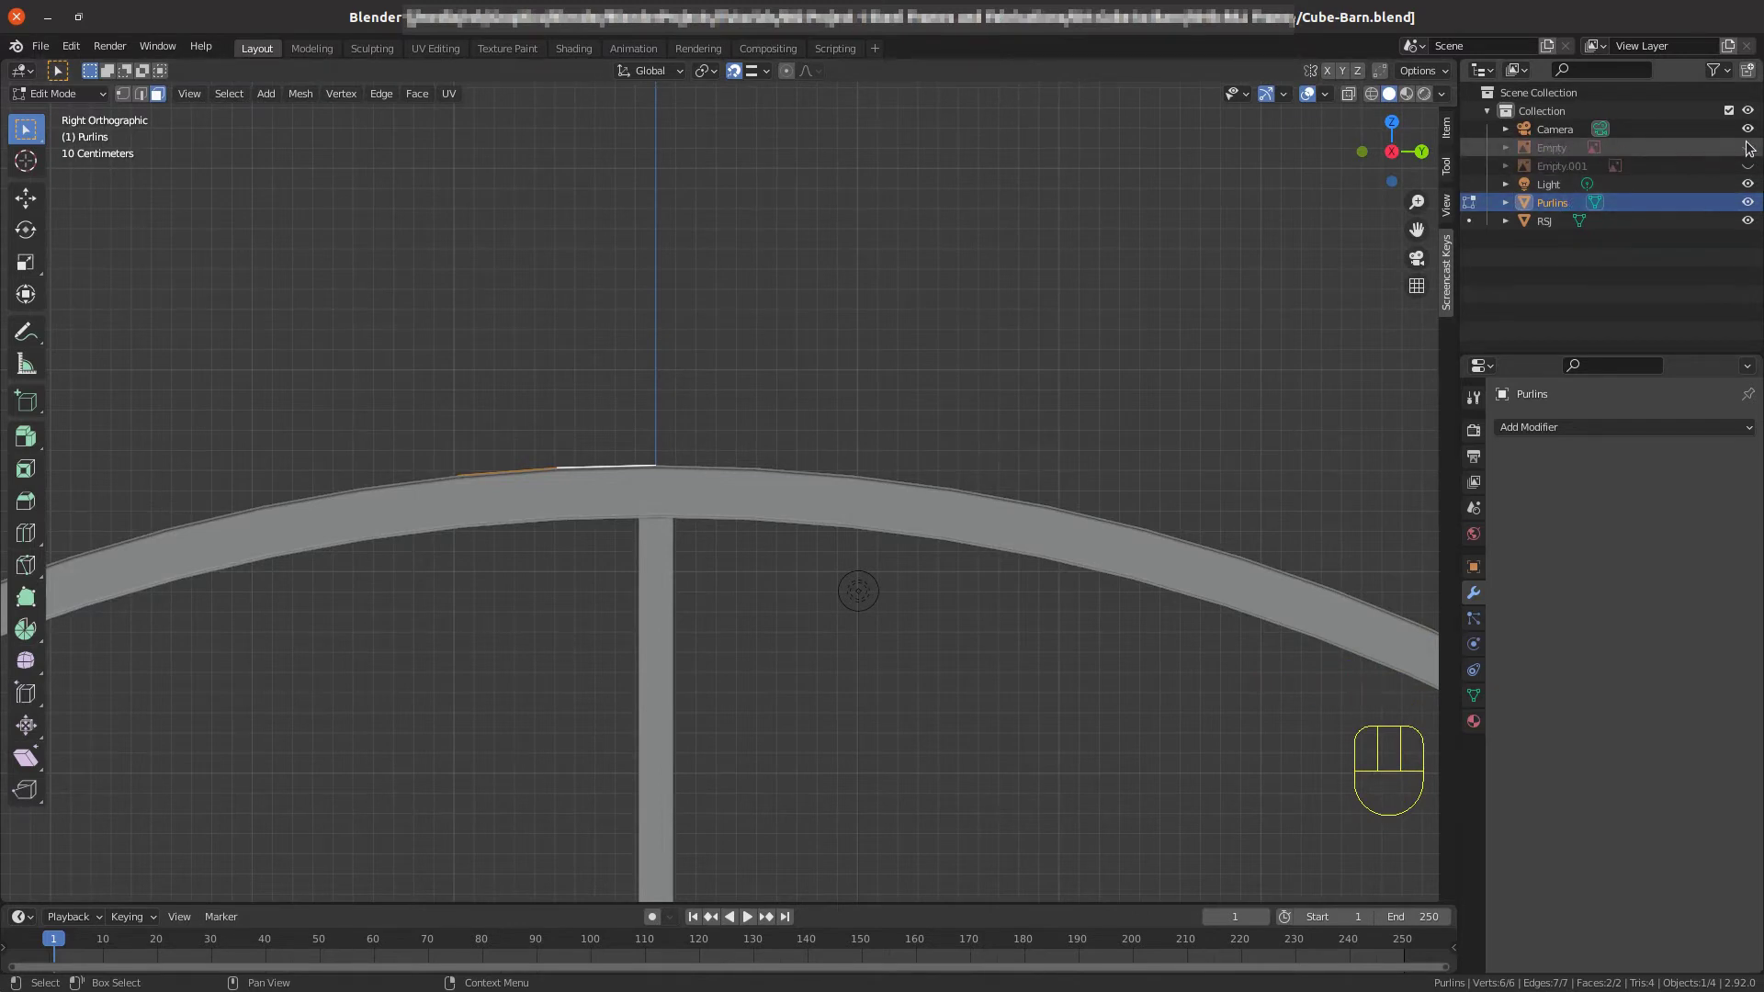
# Show the reference photo, extrude the purlin faces individually into two solid blocks, and select all.
pyautogui.click(1757, 148)
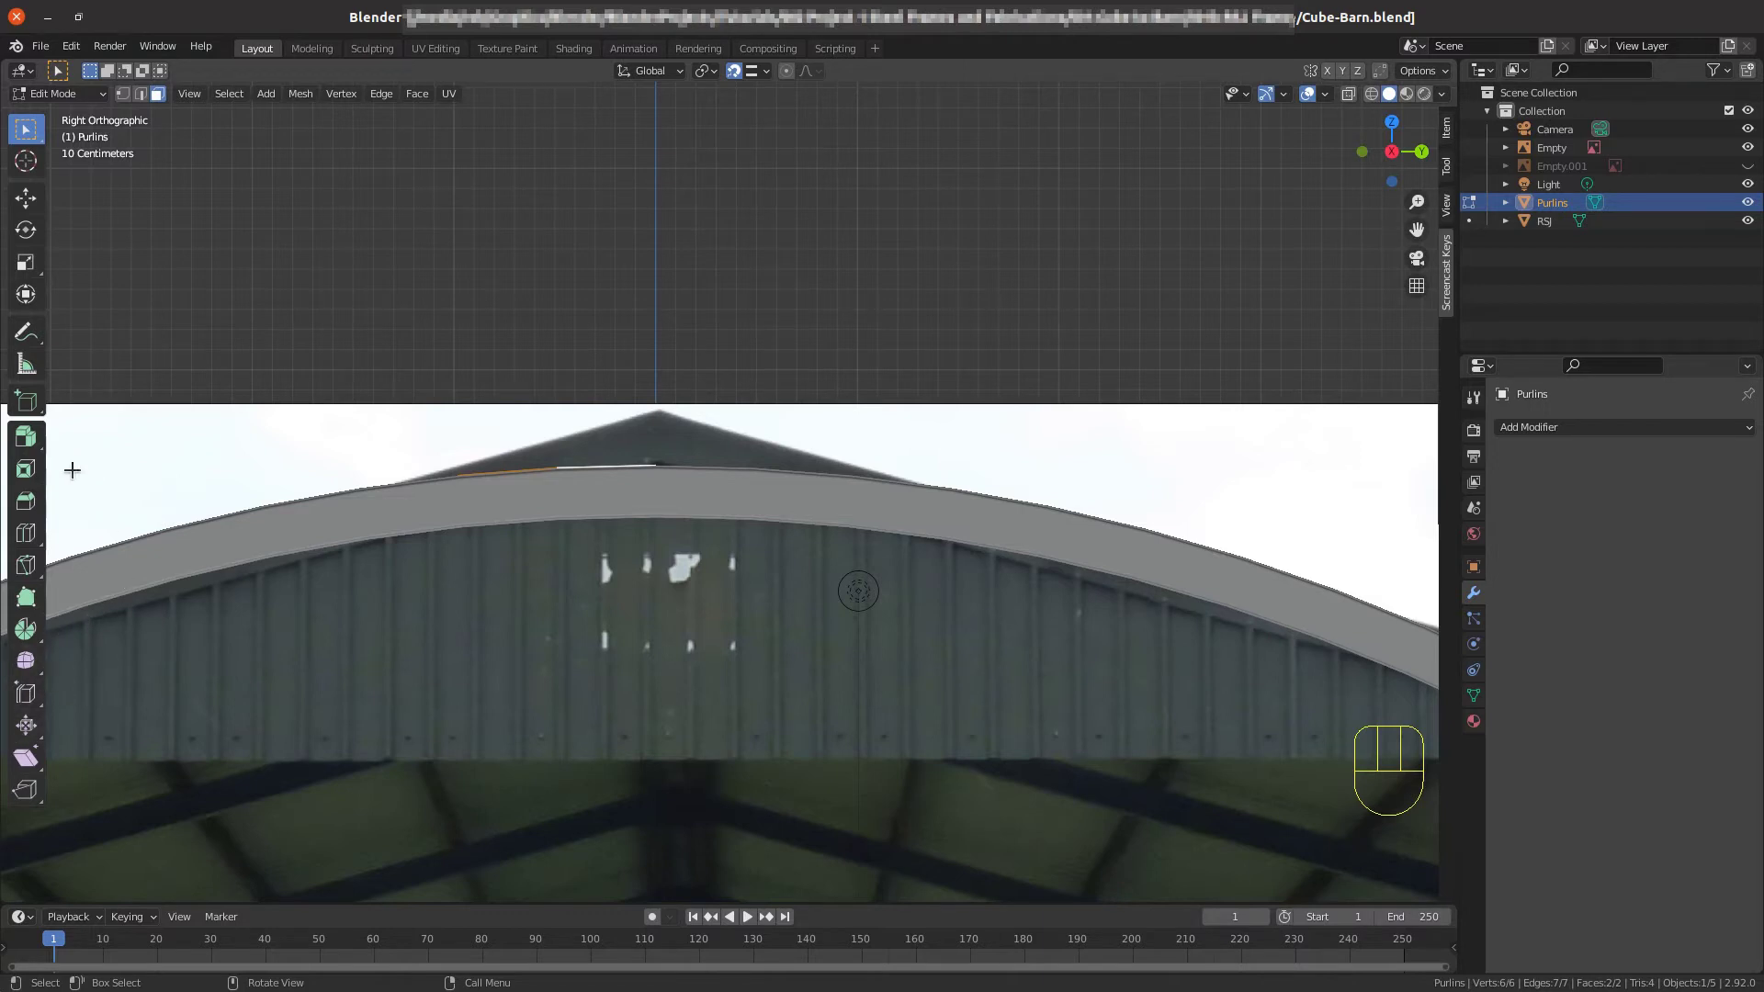
pyautogui.moveTo(37, 446); pyautogui.dragTo(103, 551)
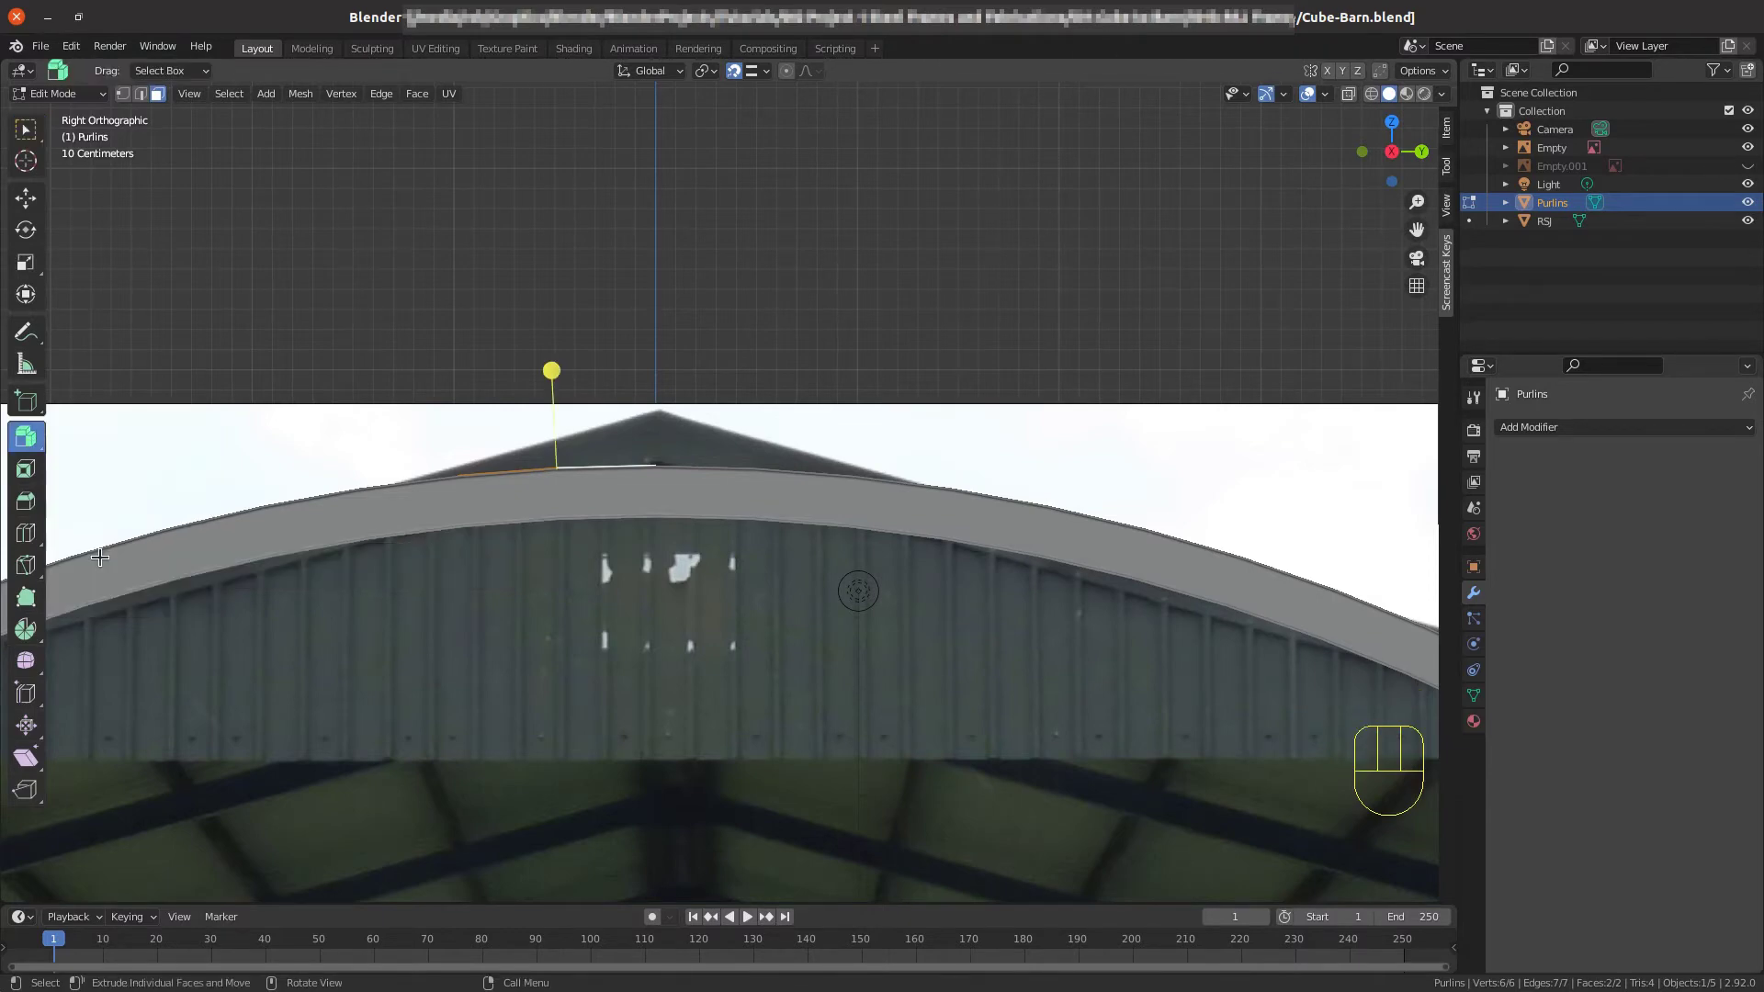
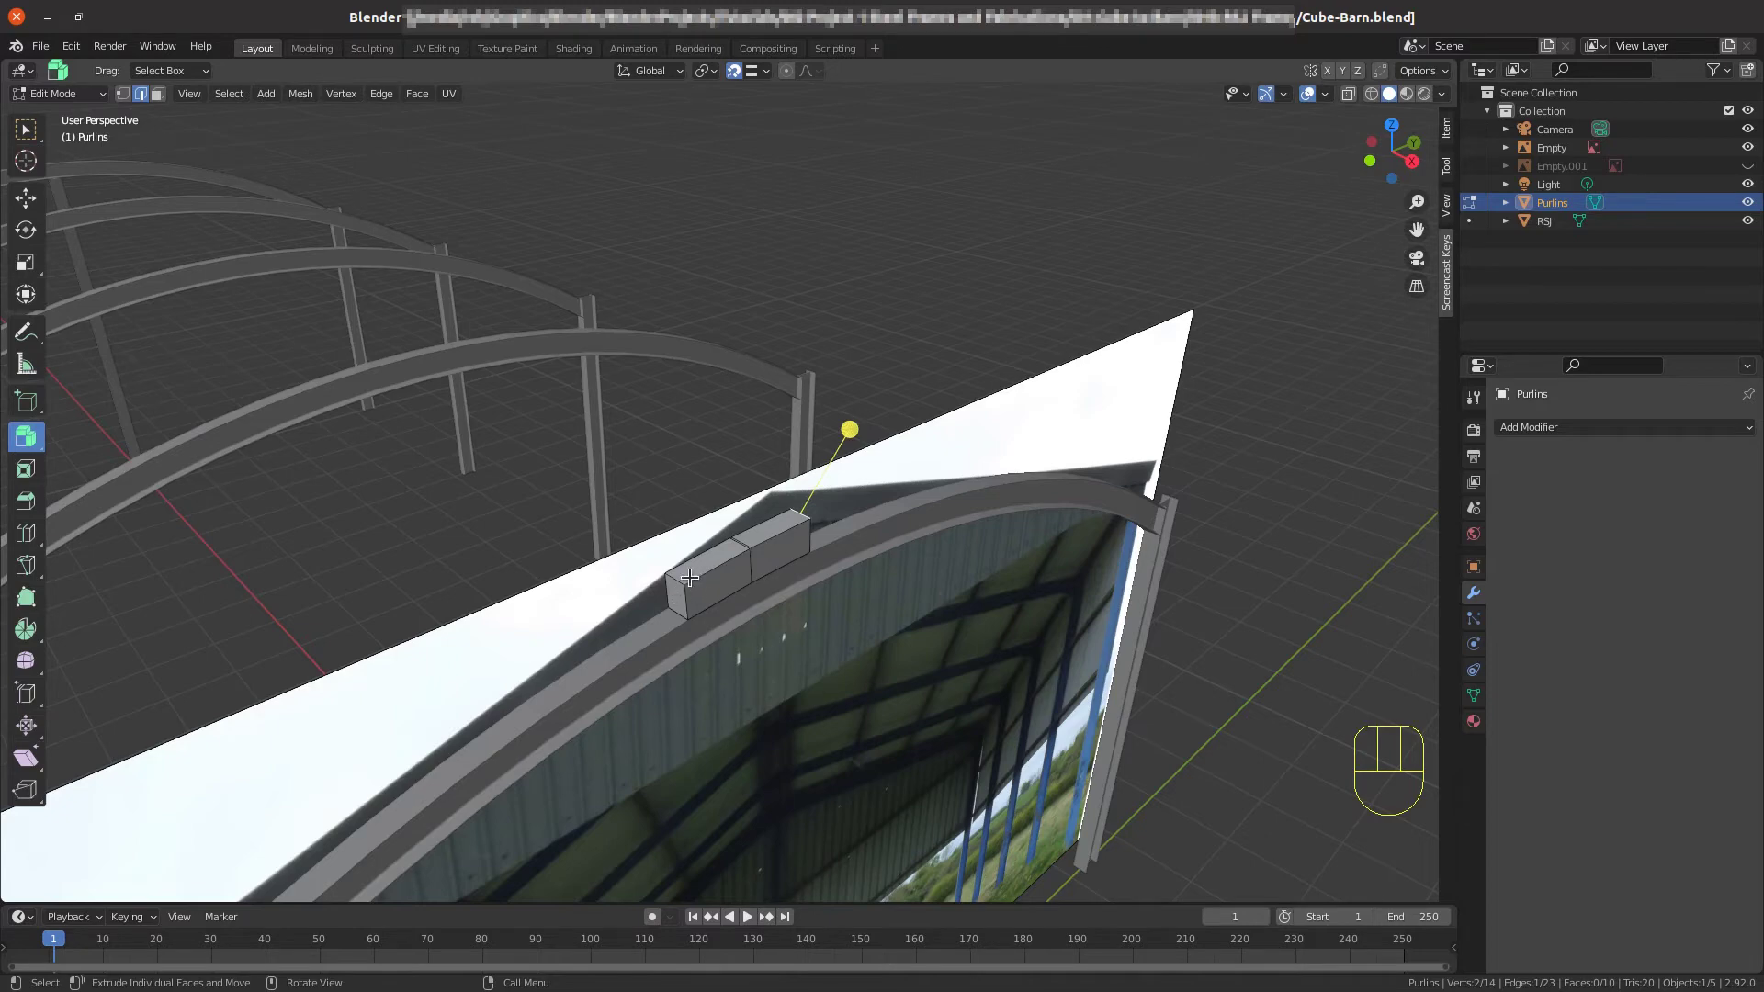
pyautogui.scroll(3)
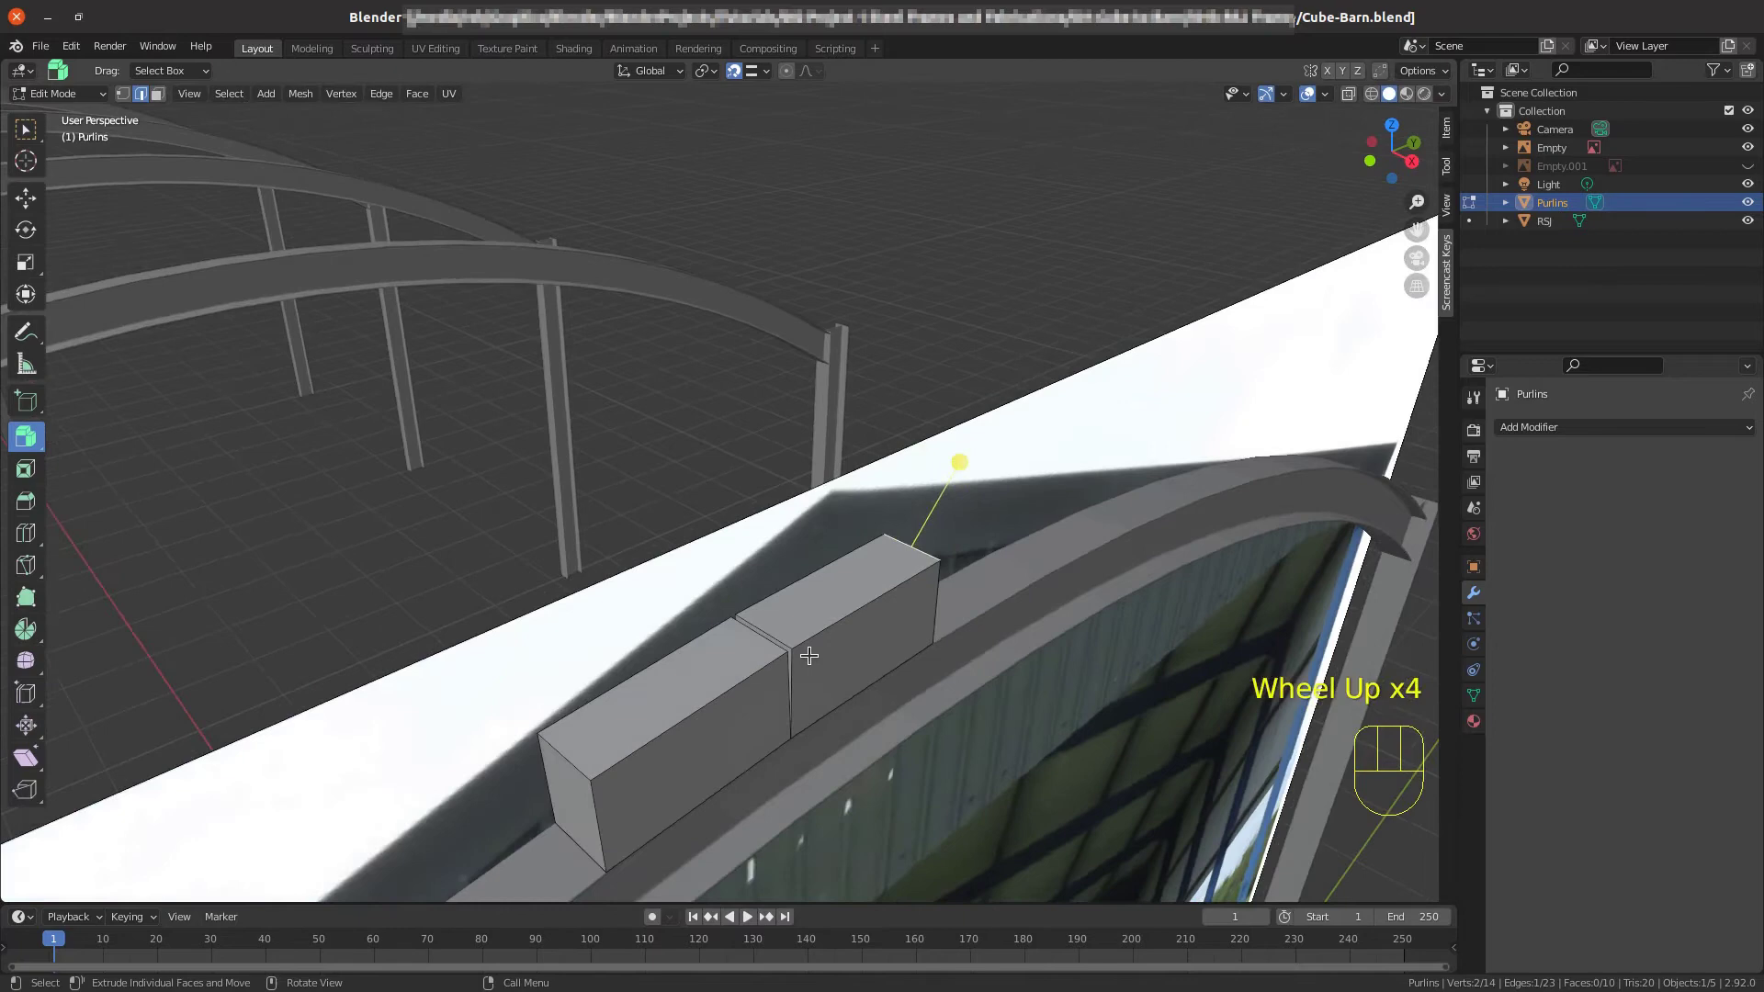
pyautogui.scroll(-3)
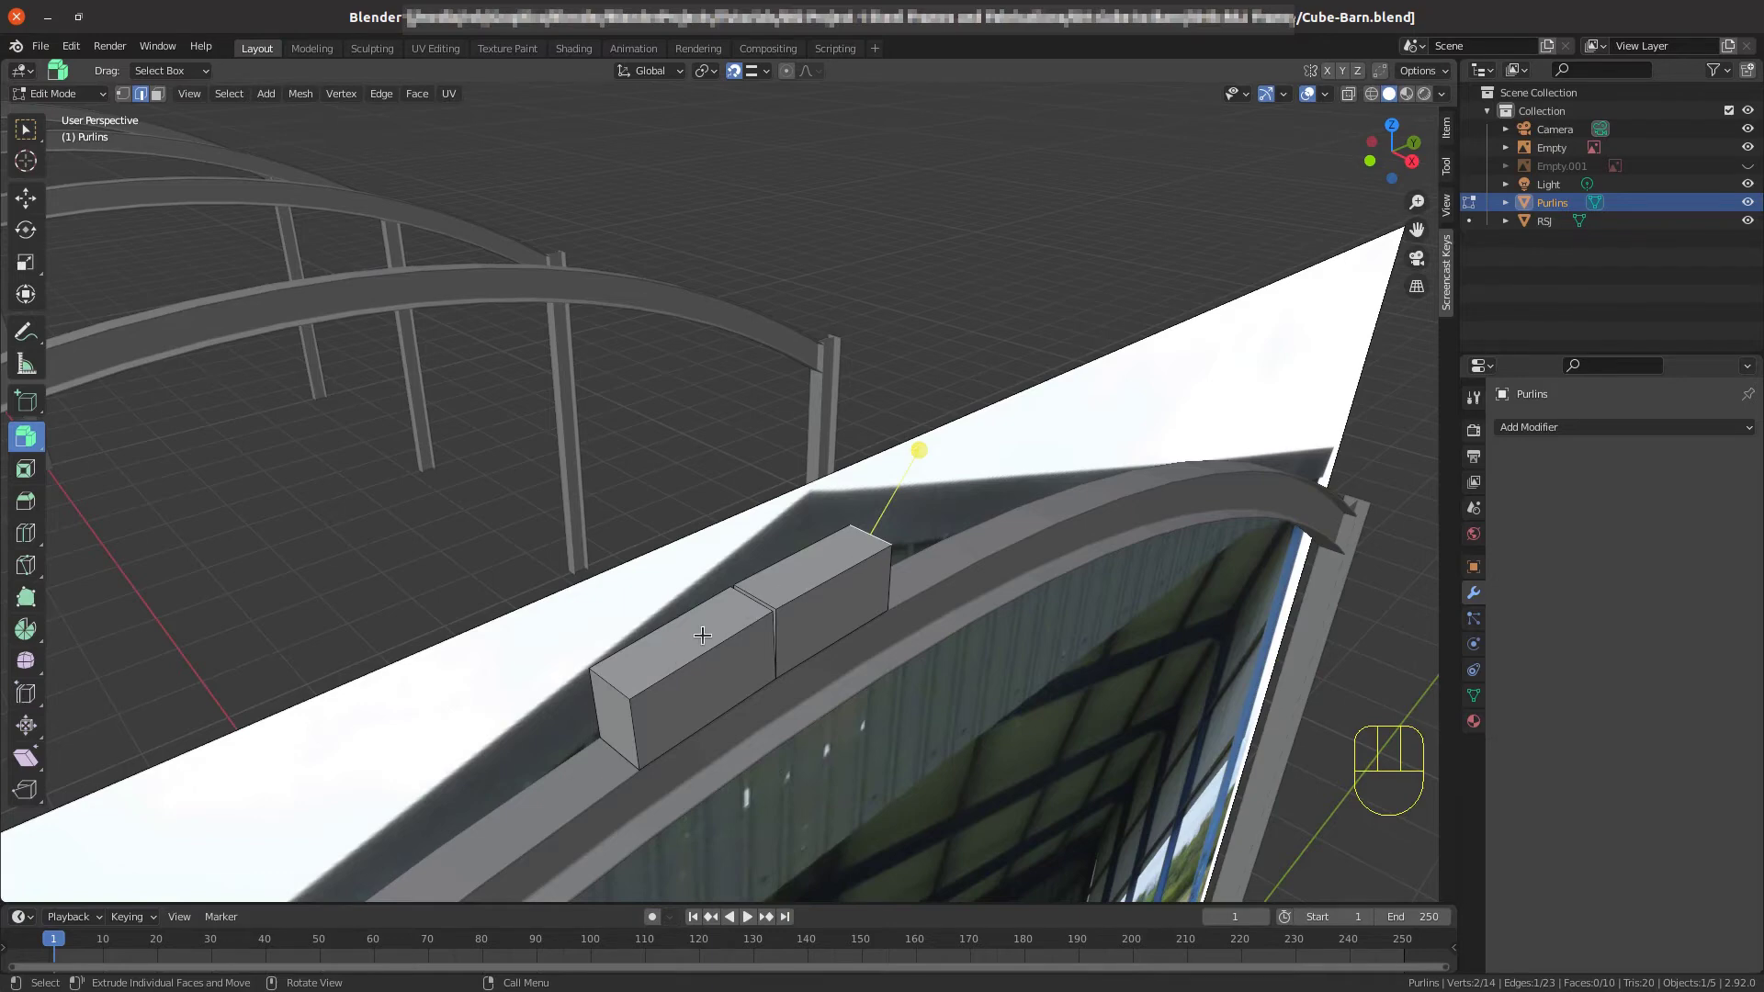
pyautogui.press('a')
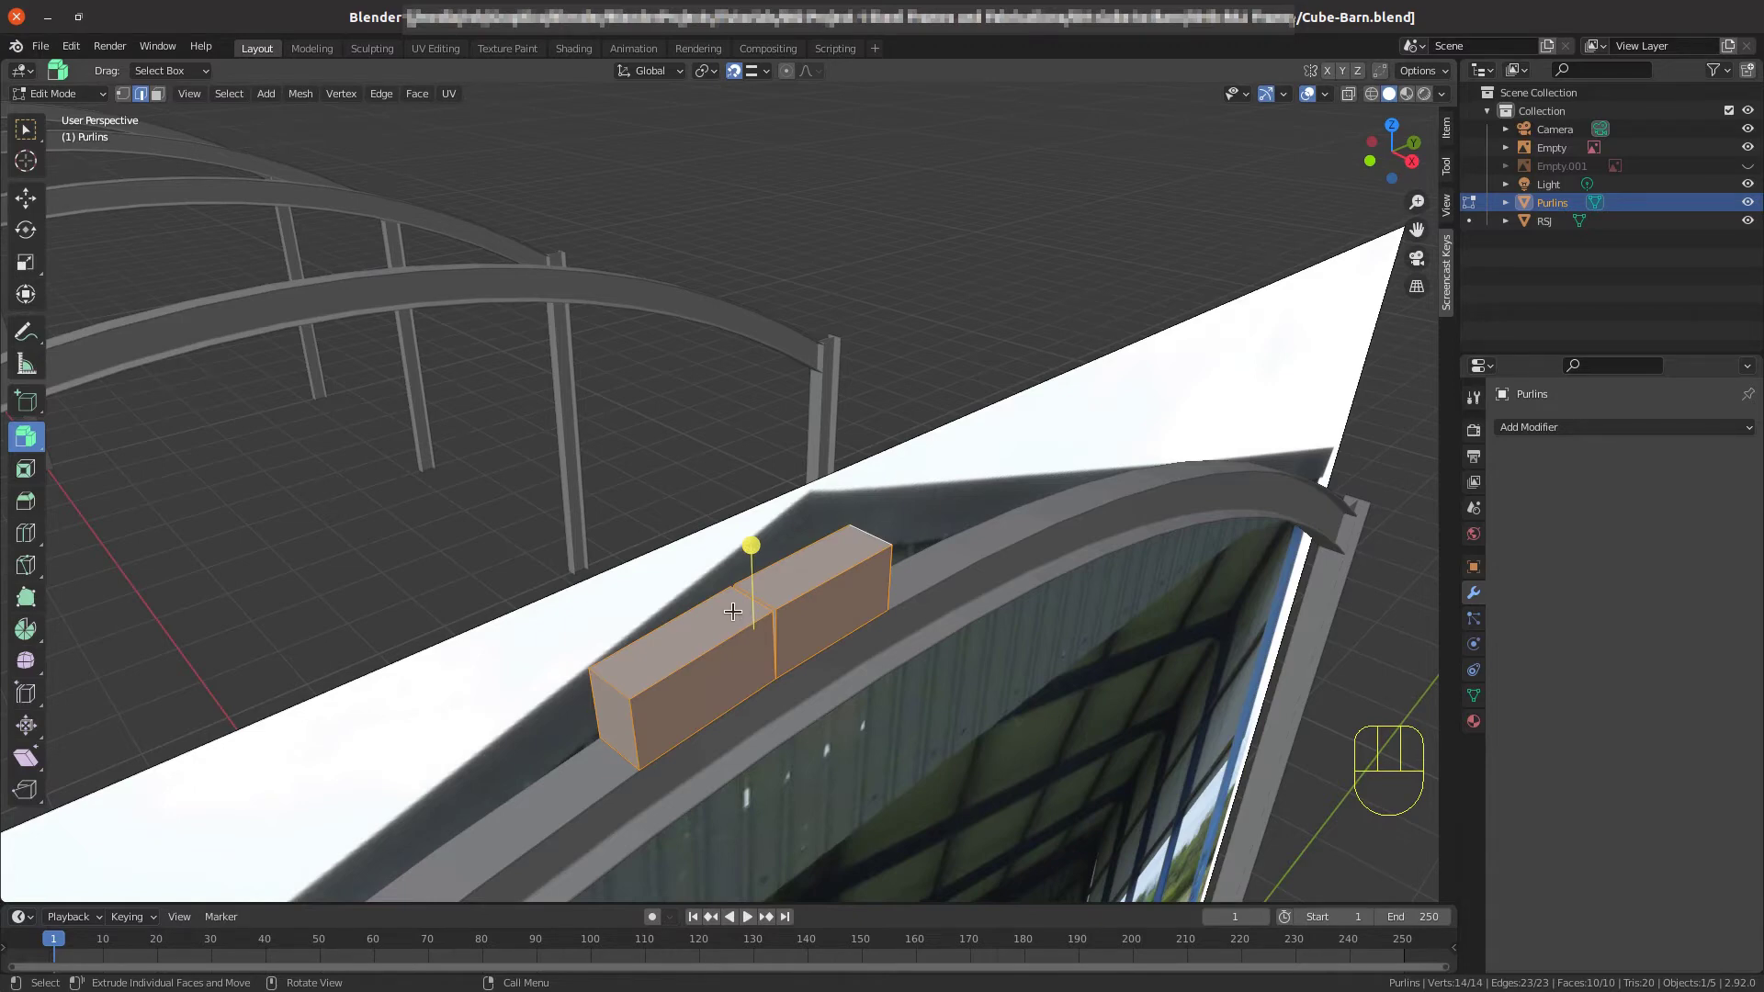
# Isolate the purlin blocks in local view and select the four corners of the second block.
pyautogui.press('KP_Divide')
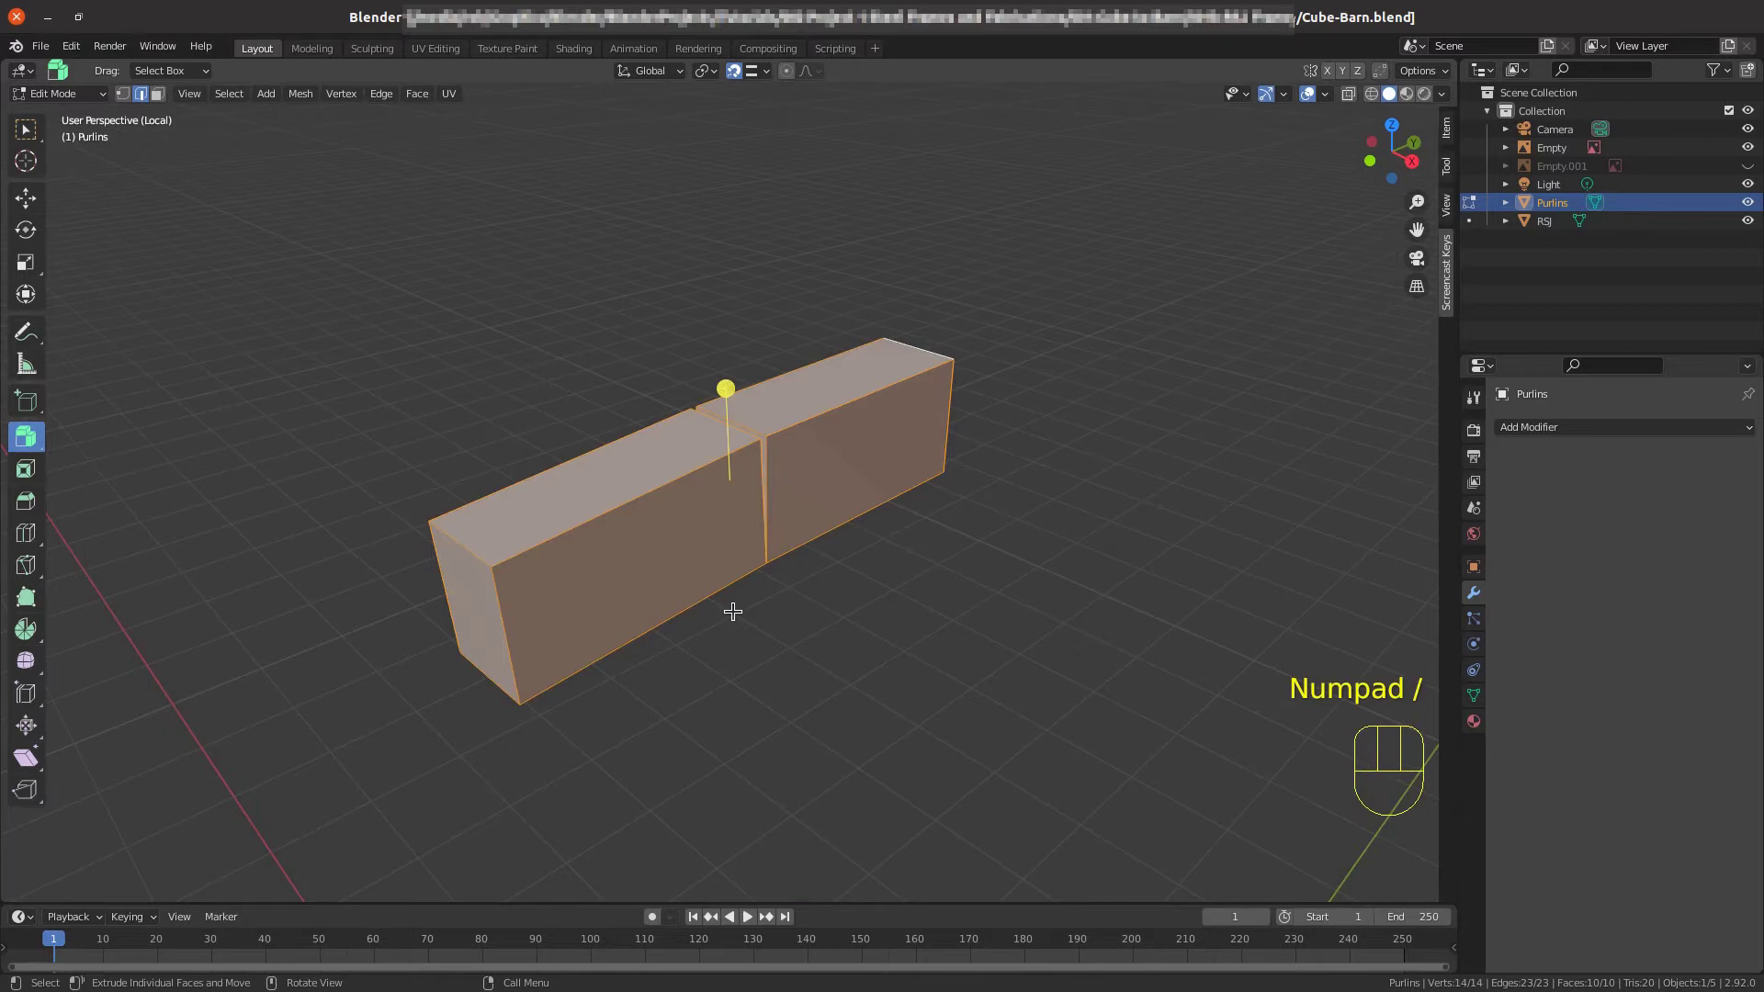
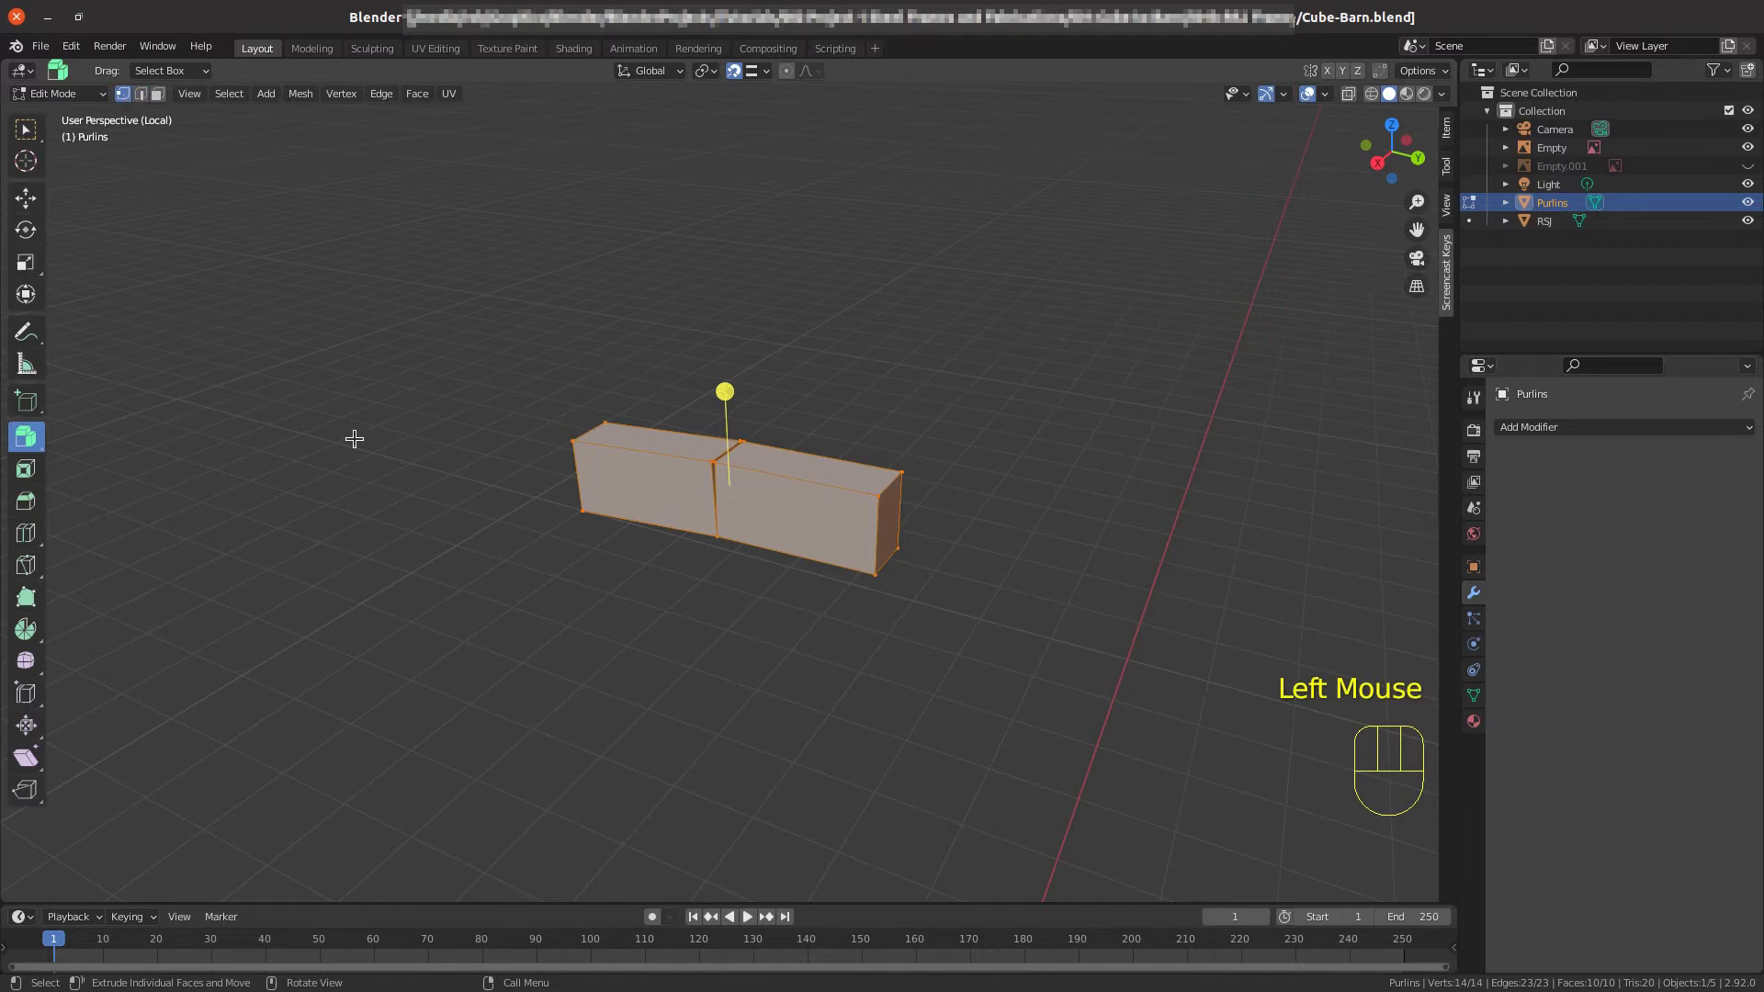
pyautogui.scroll(3)
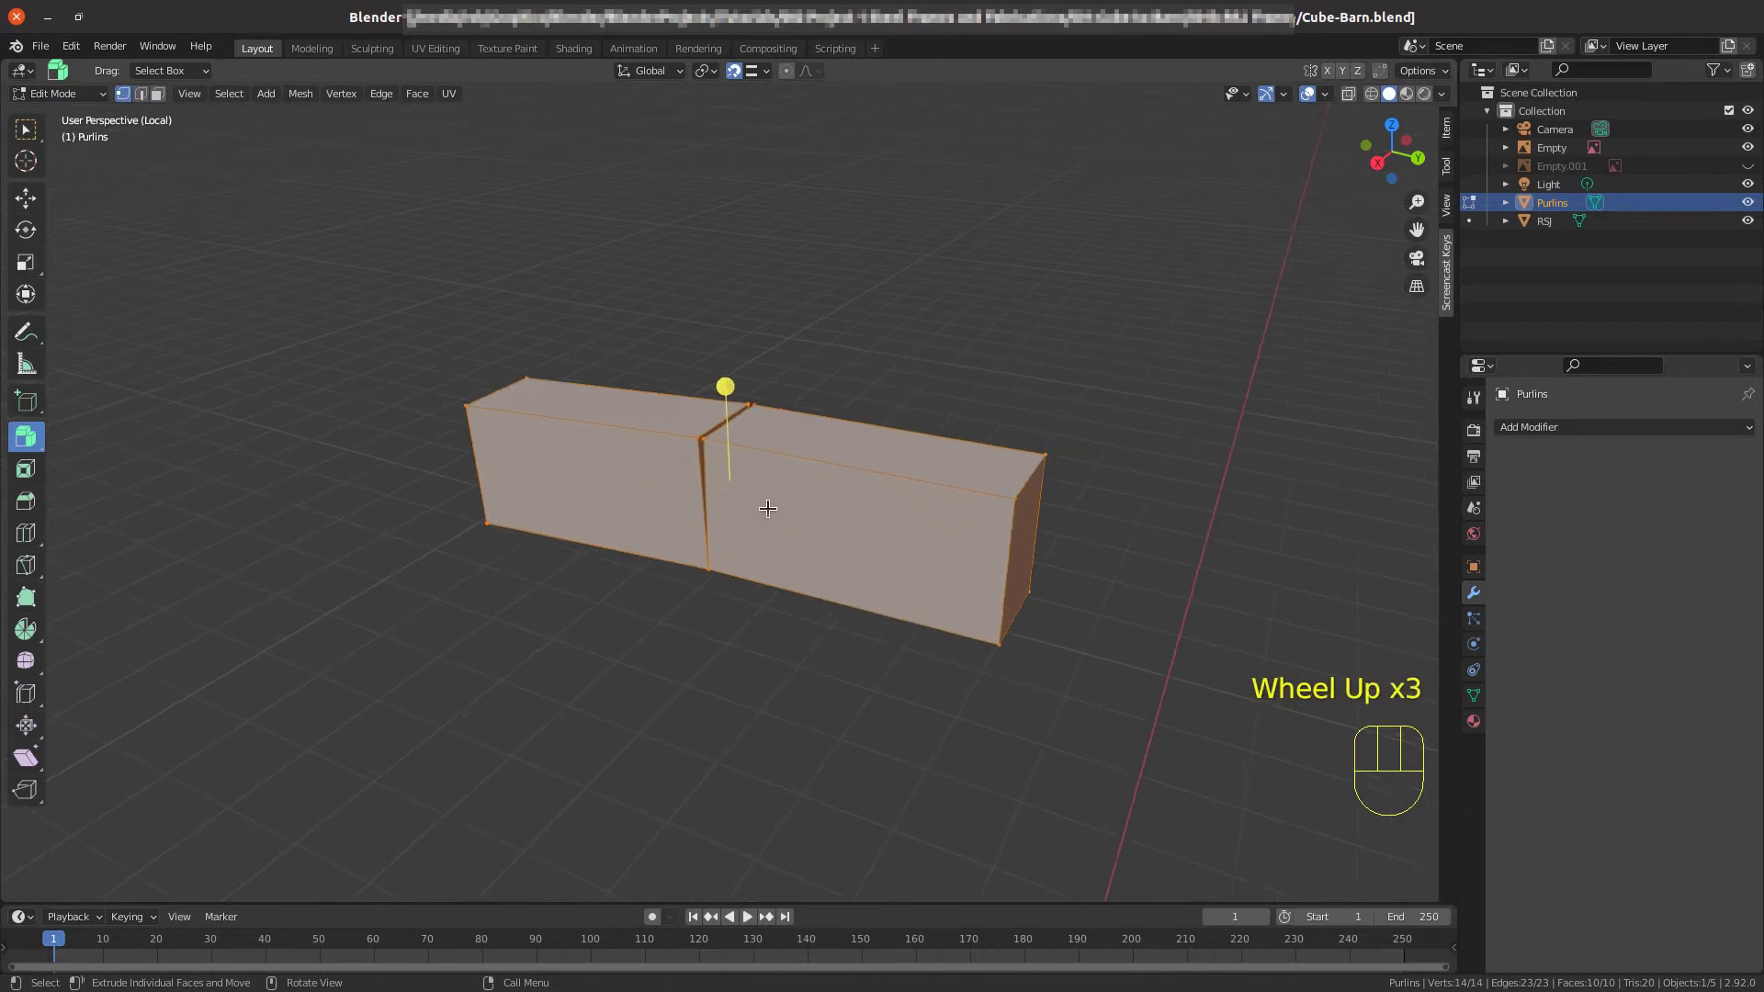
pyautogui.click(717, 430)
pyautogui.click(773, 402)
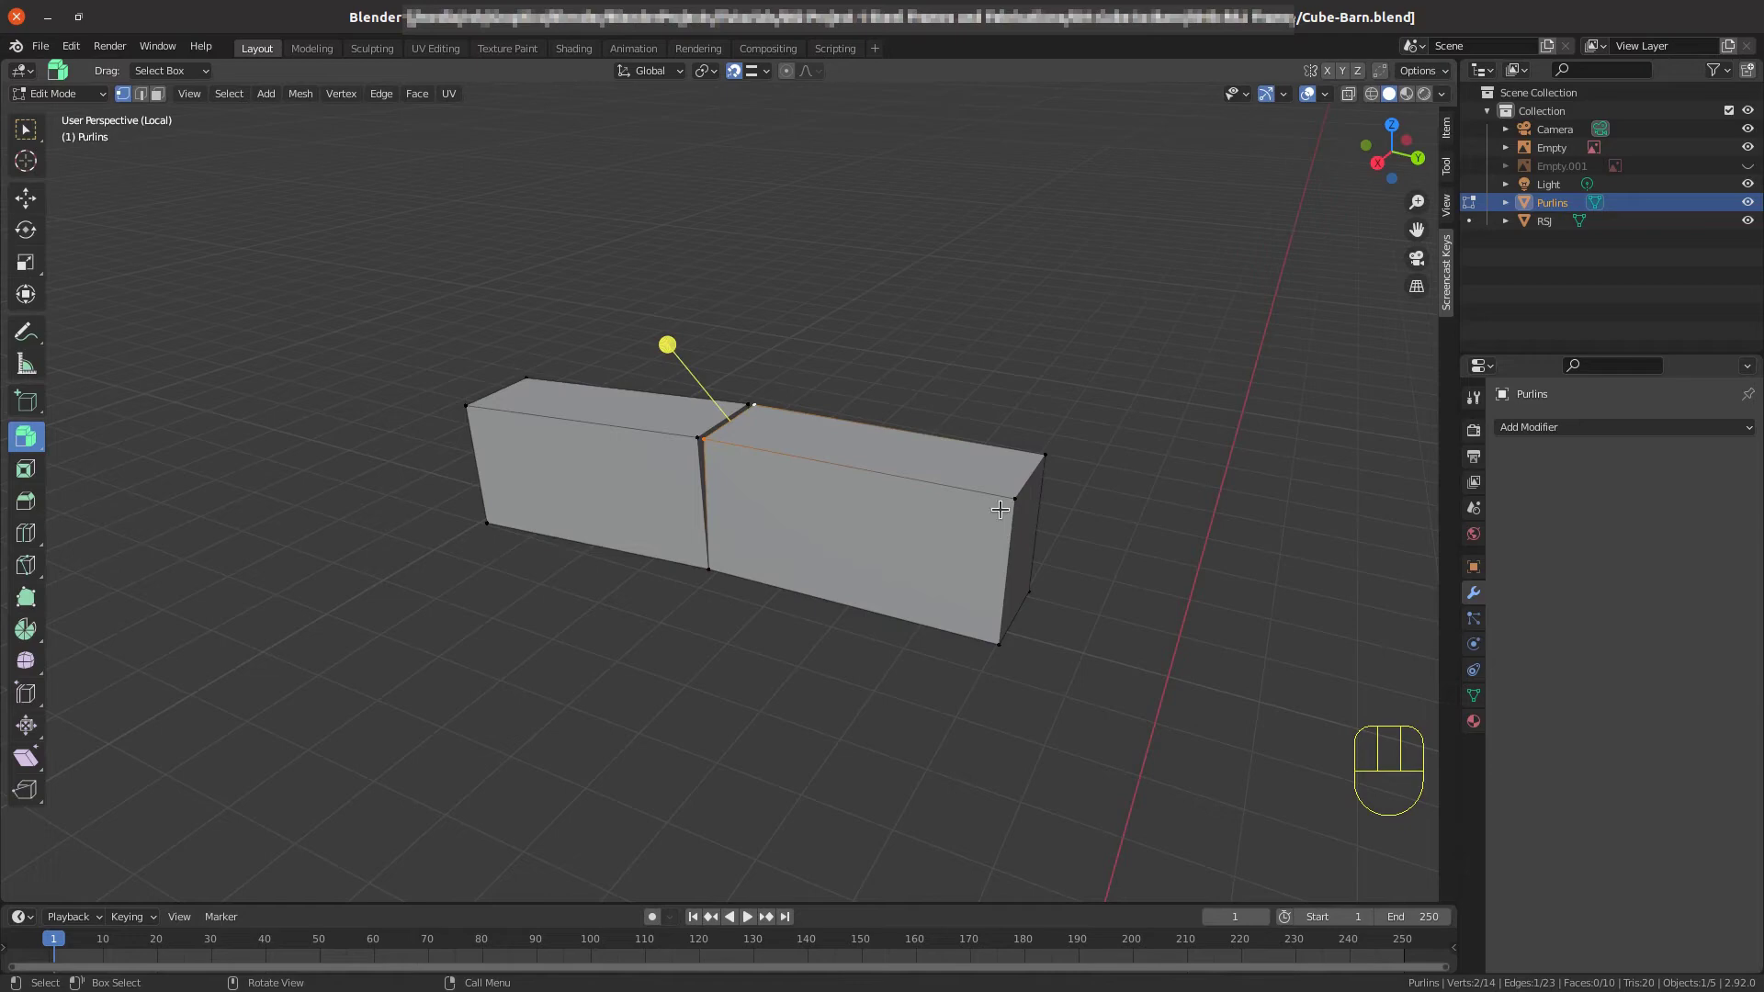
pyautogui.click(1001, 648)
pyautogui.click(1041, 593)
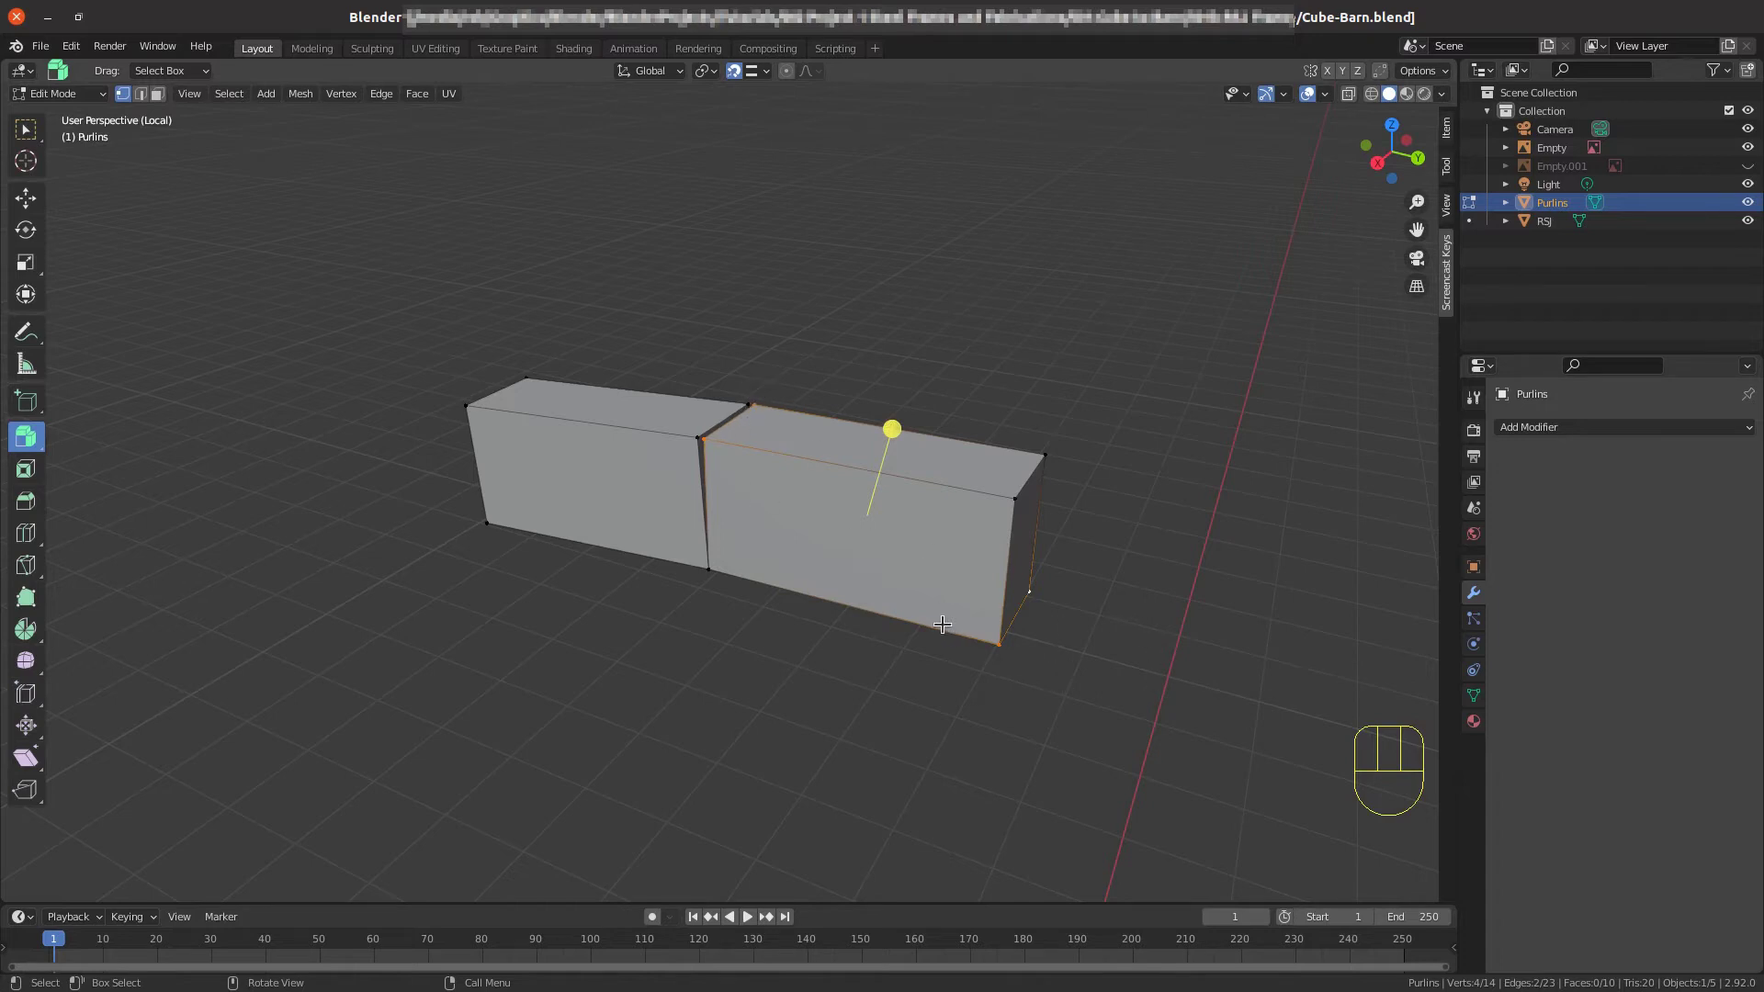
# Delete the selected corners of the second Purlins block so one block remains.
pyautogui.press('x')
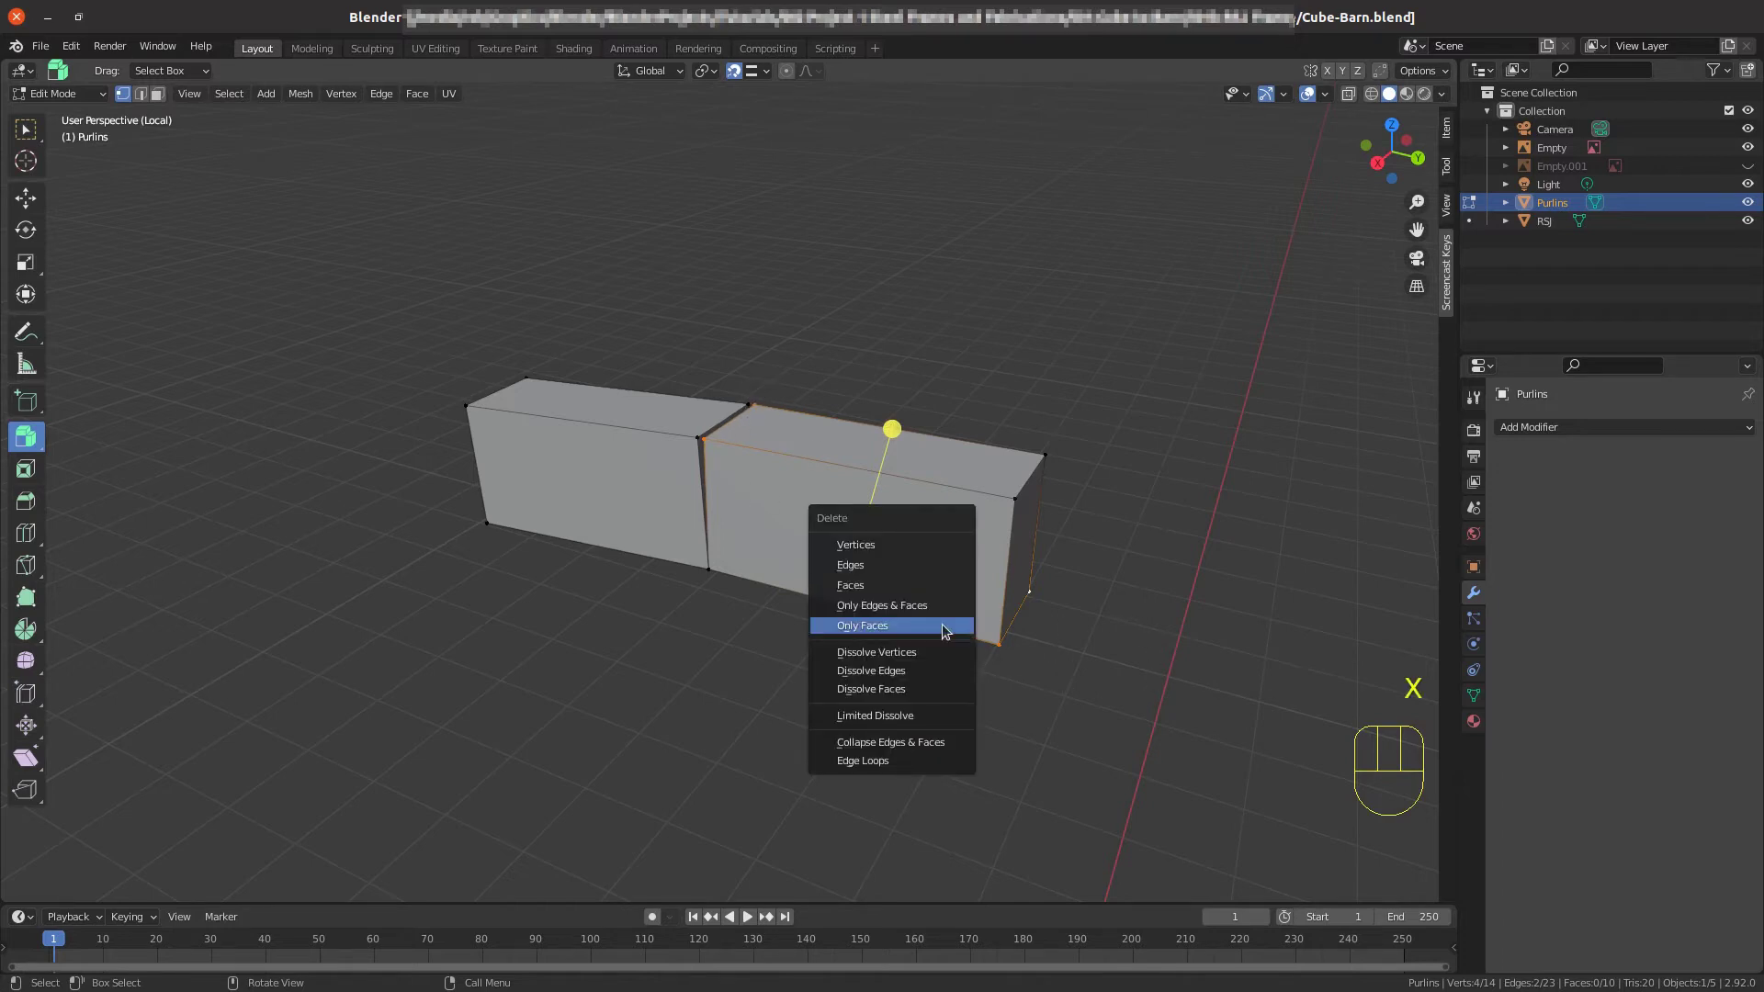
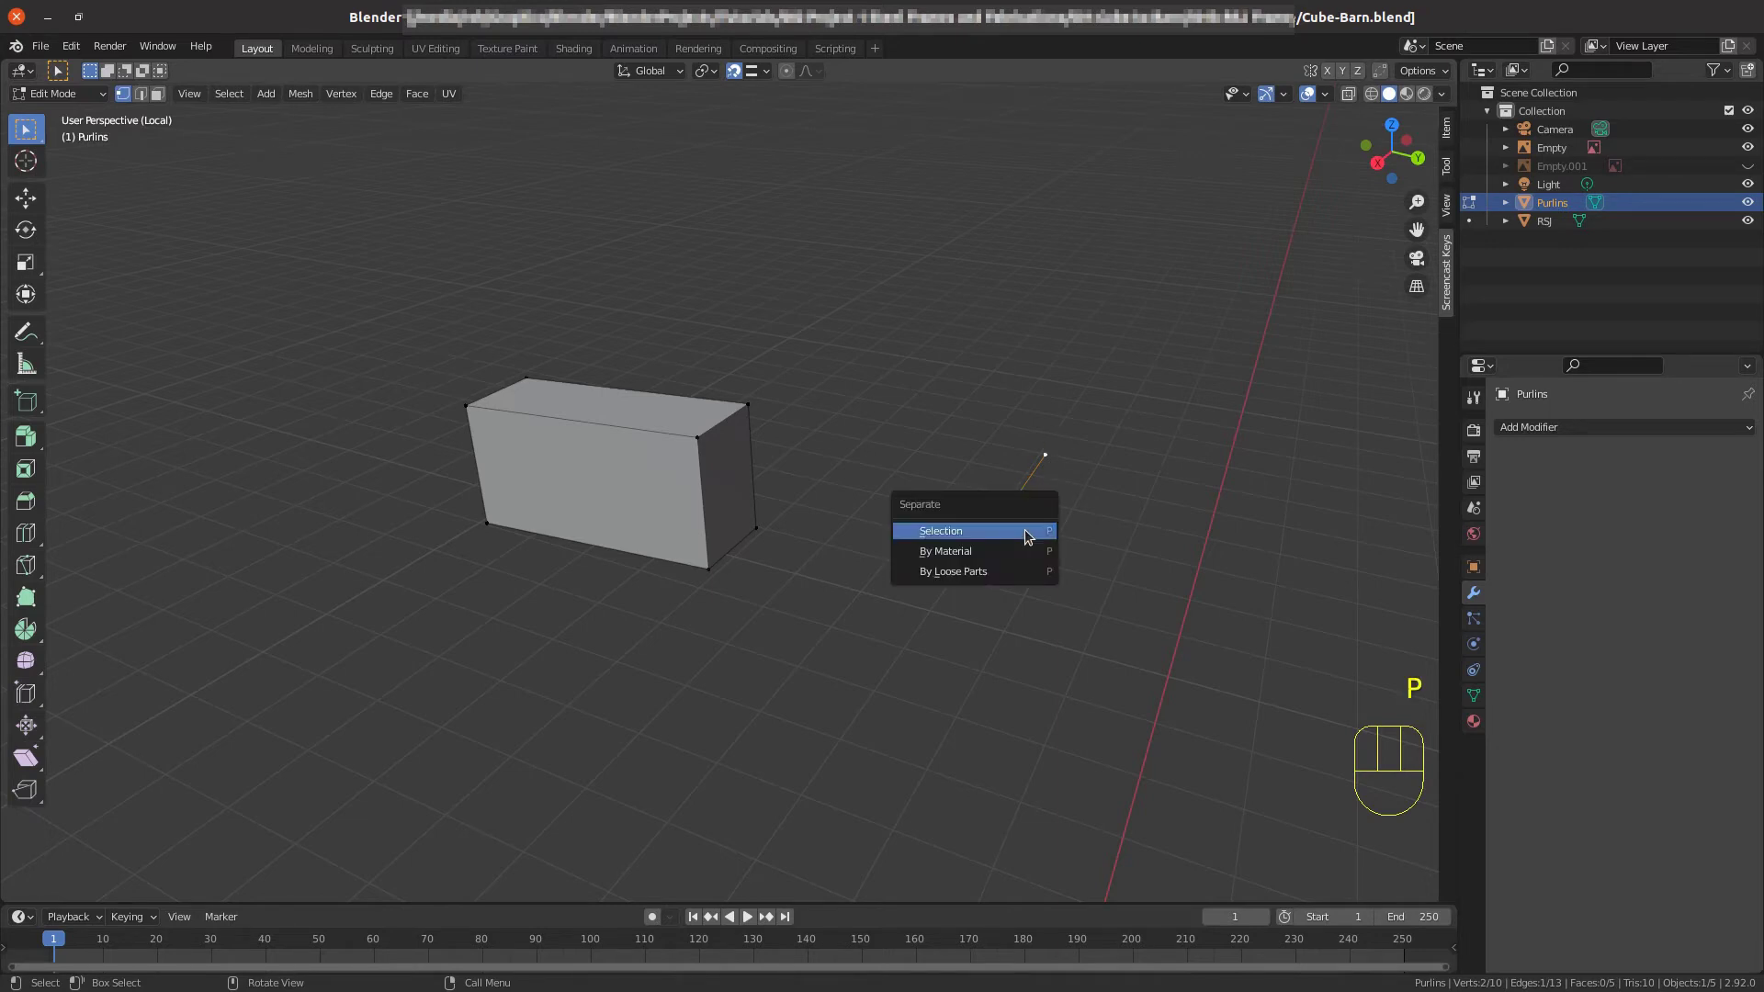
# Separate the selected geometry into its own object and name it Corrugated.
pyautogui.press('p')
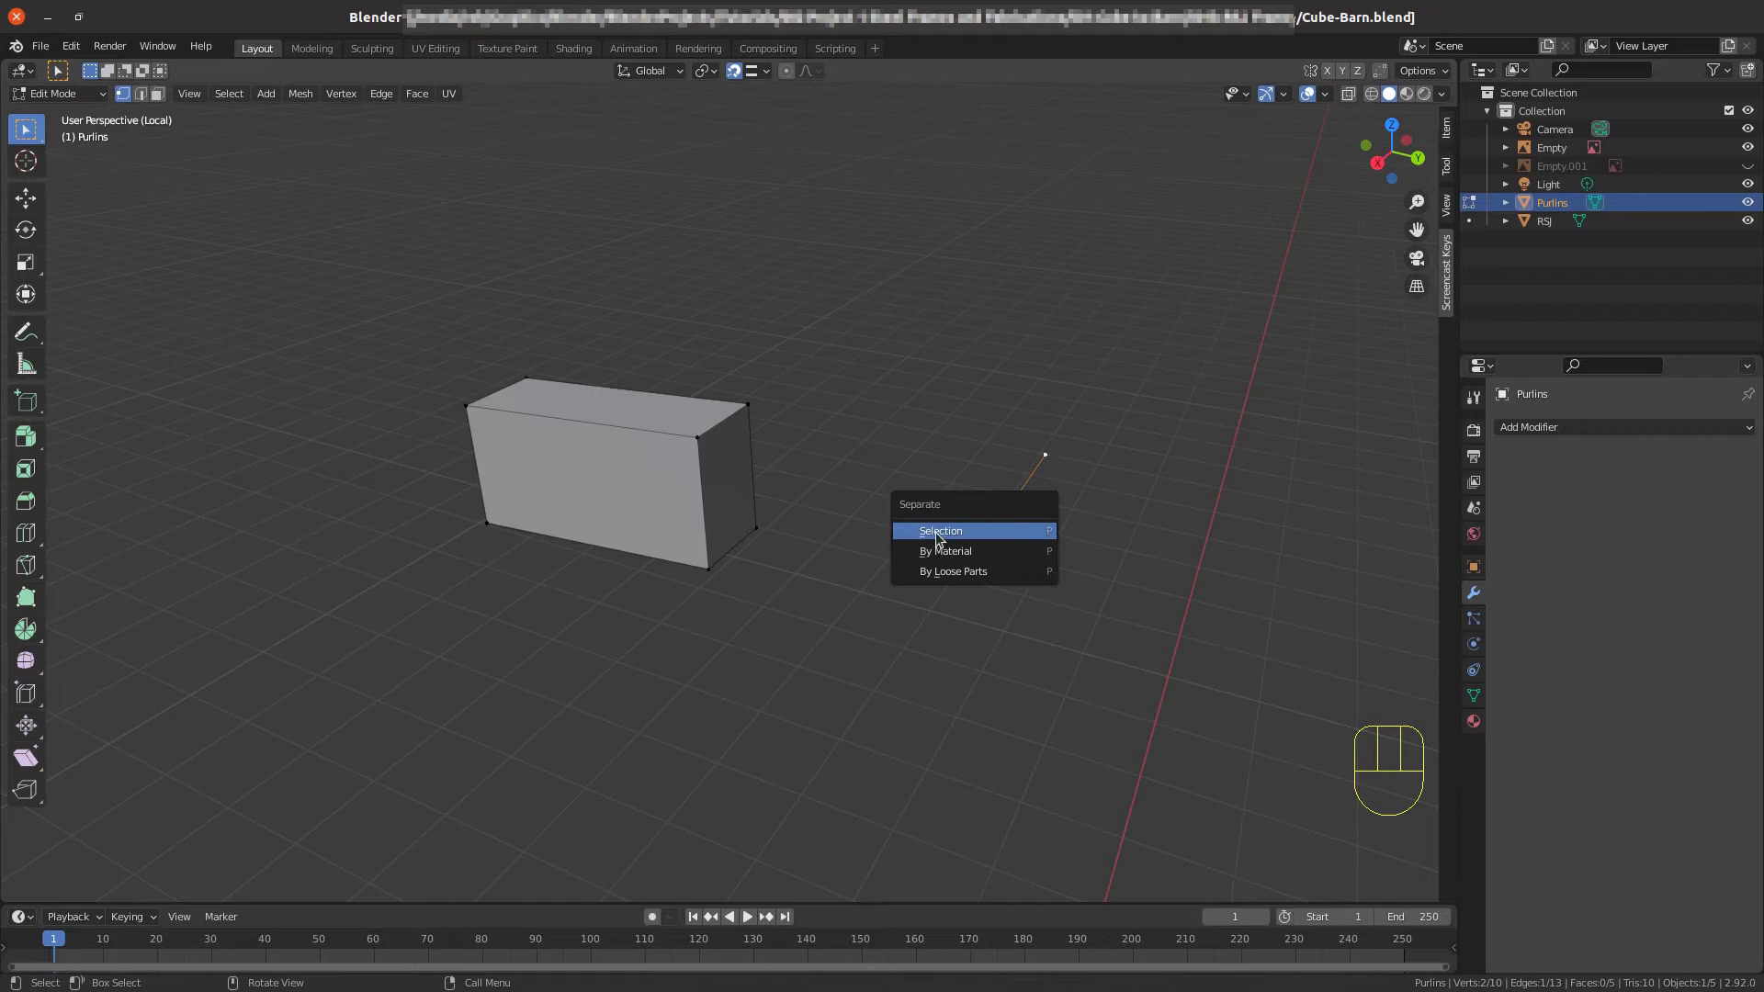
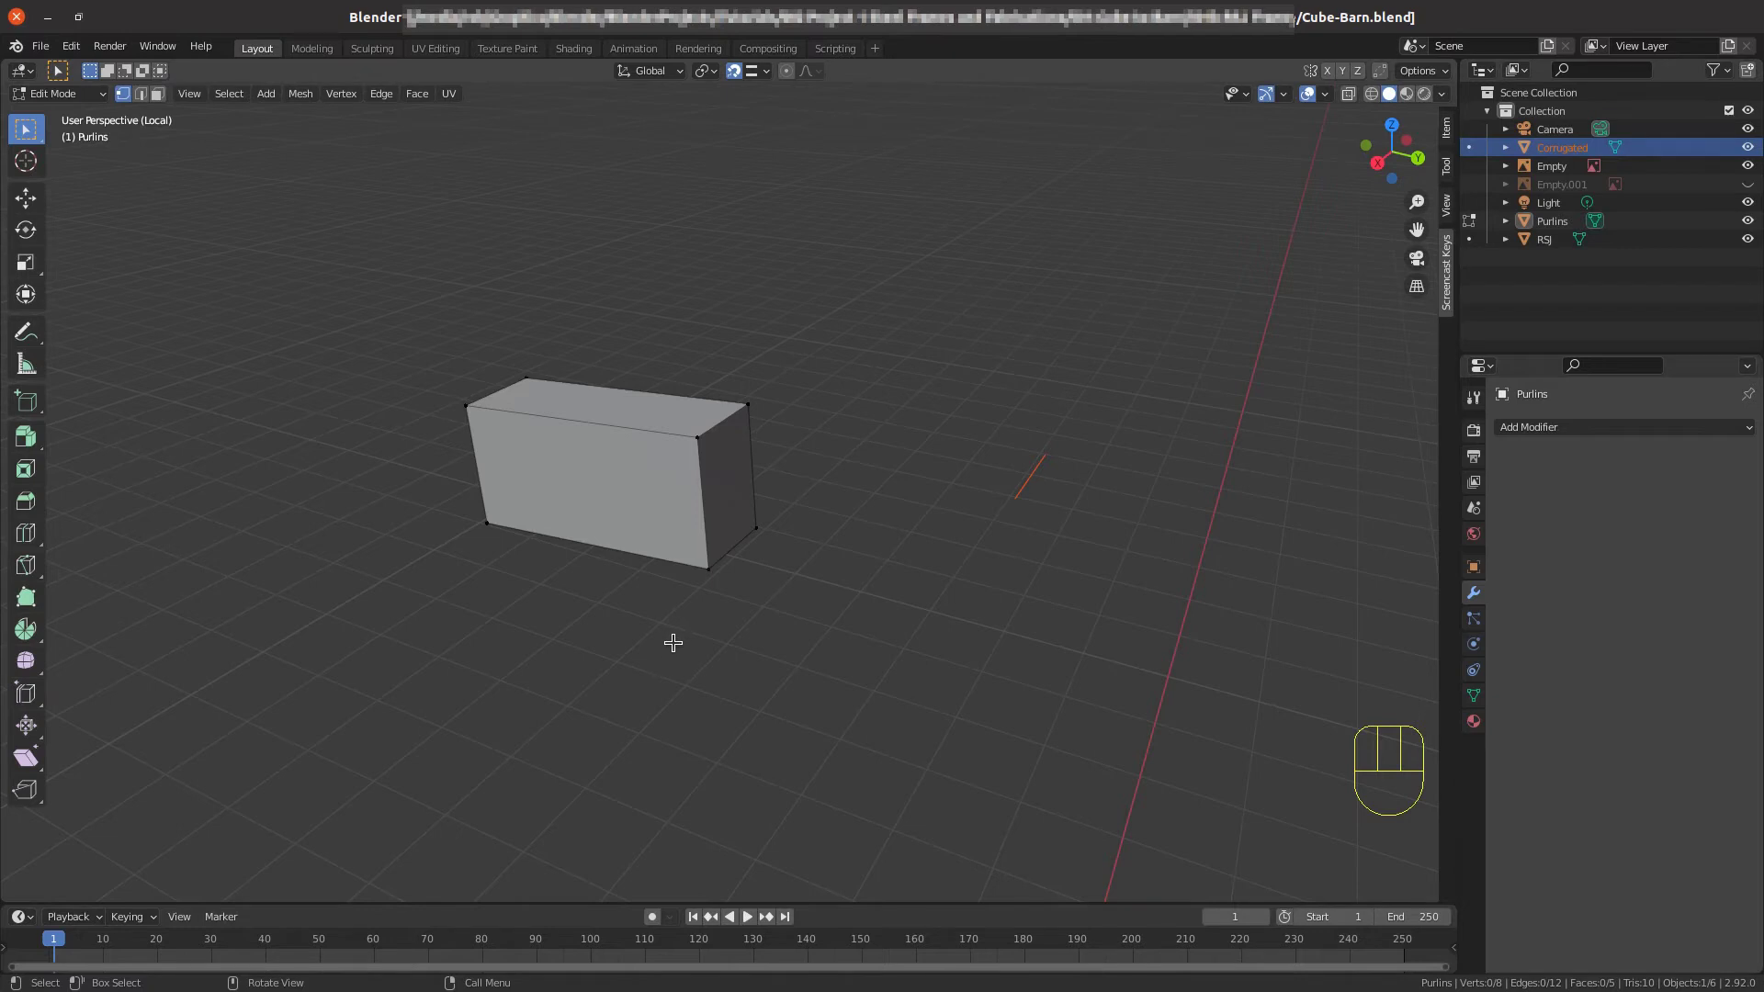
pyautogui.scroll(-3)
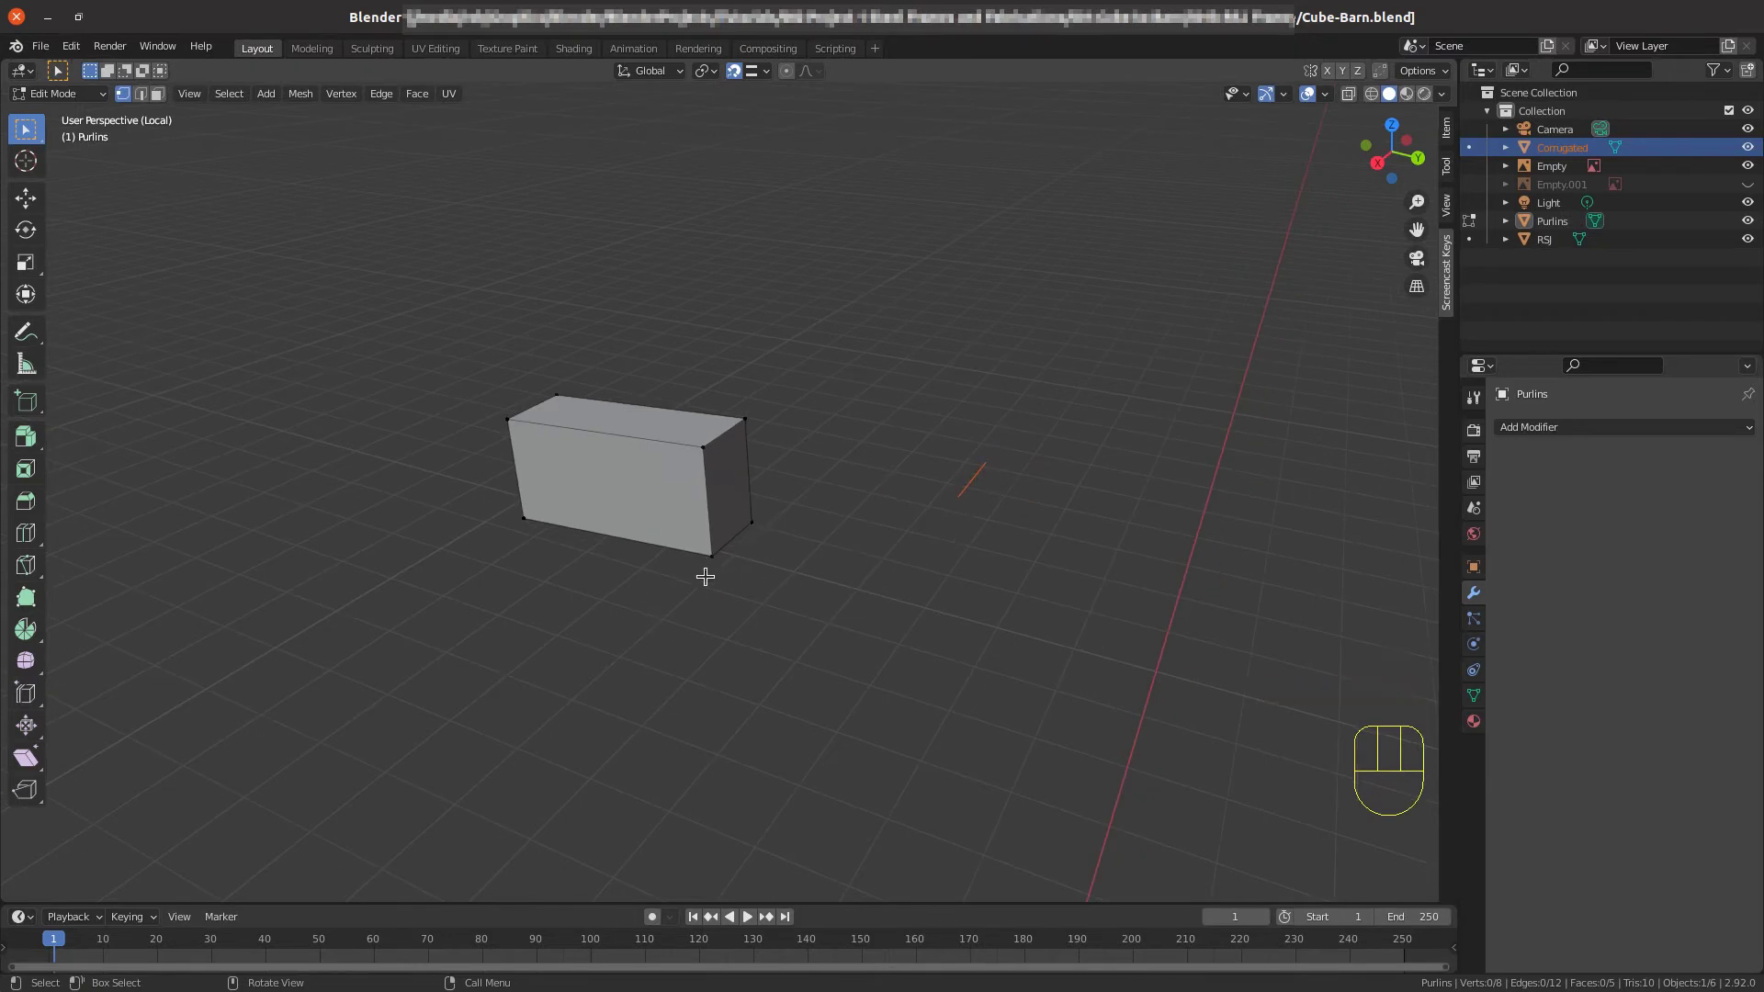
# Leave Edit Mode and local view, select the single purlin block and face the arches from the front.
pyautogui.press('Tab')
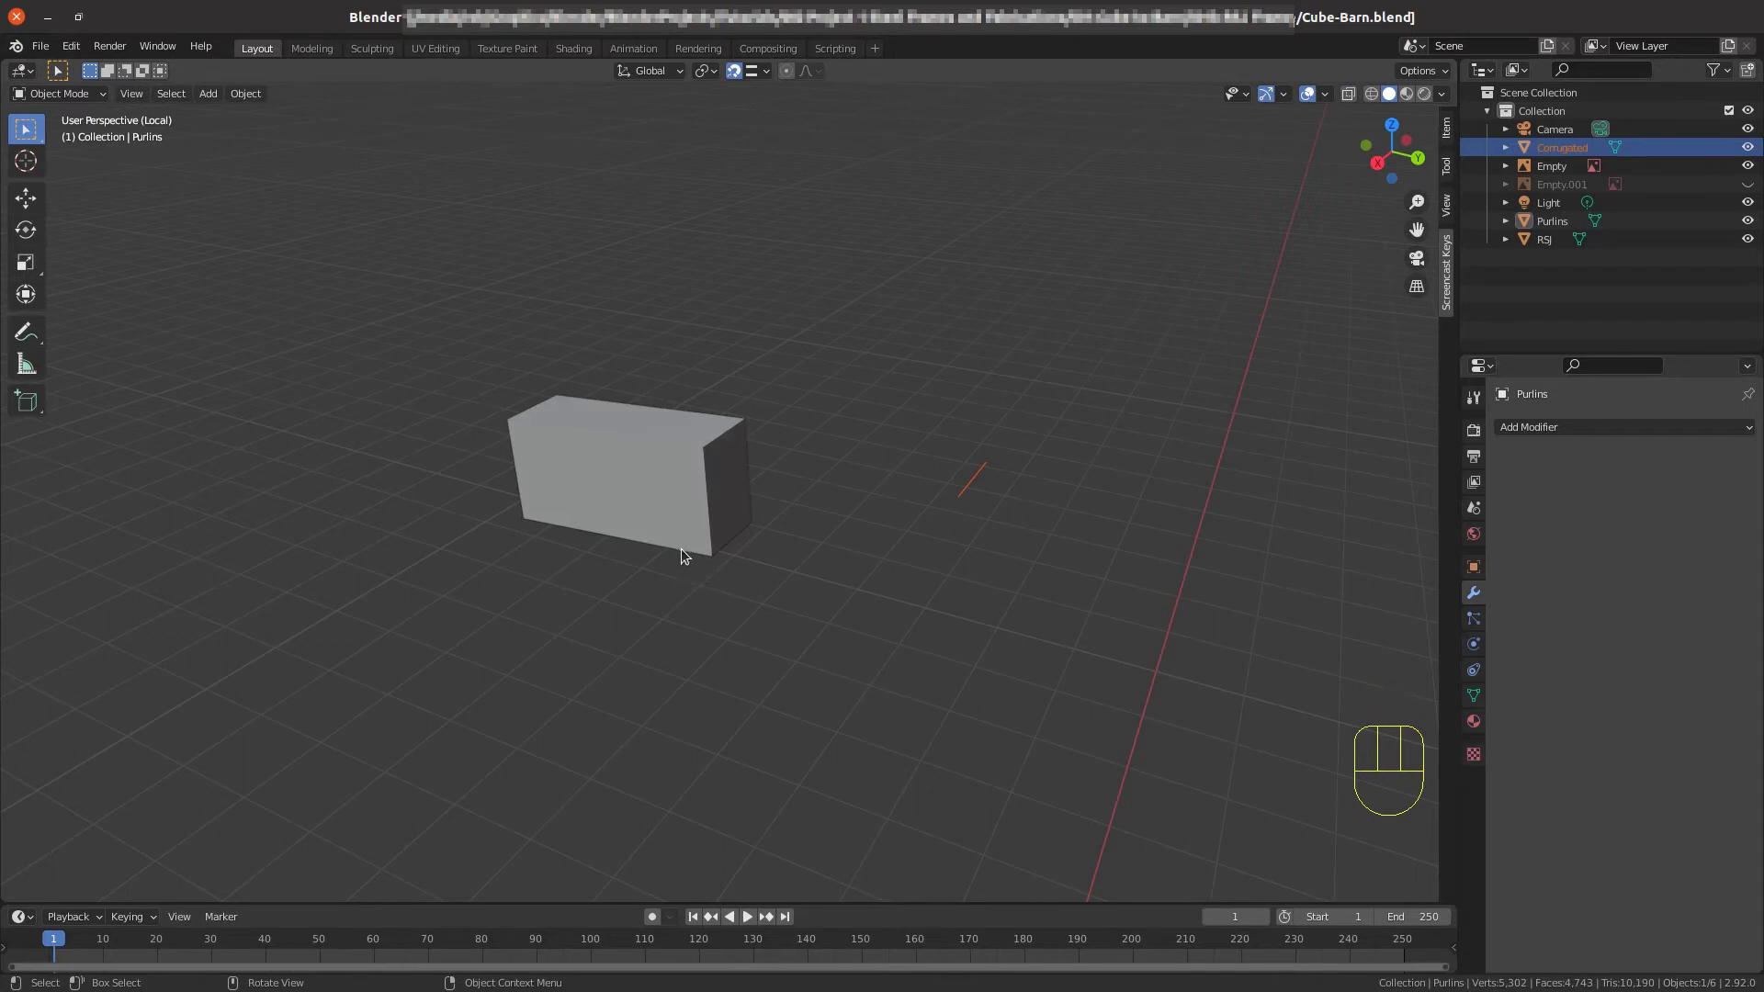
pyautogui.press('KP_Divide')
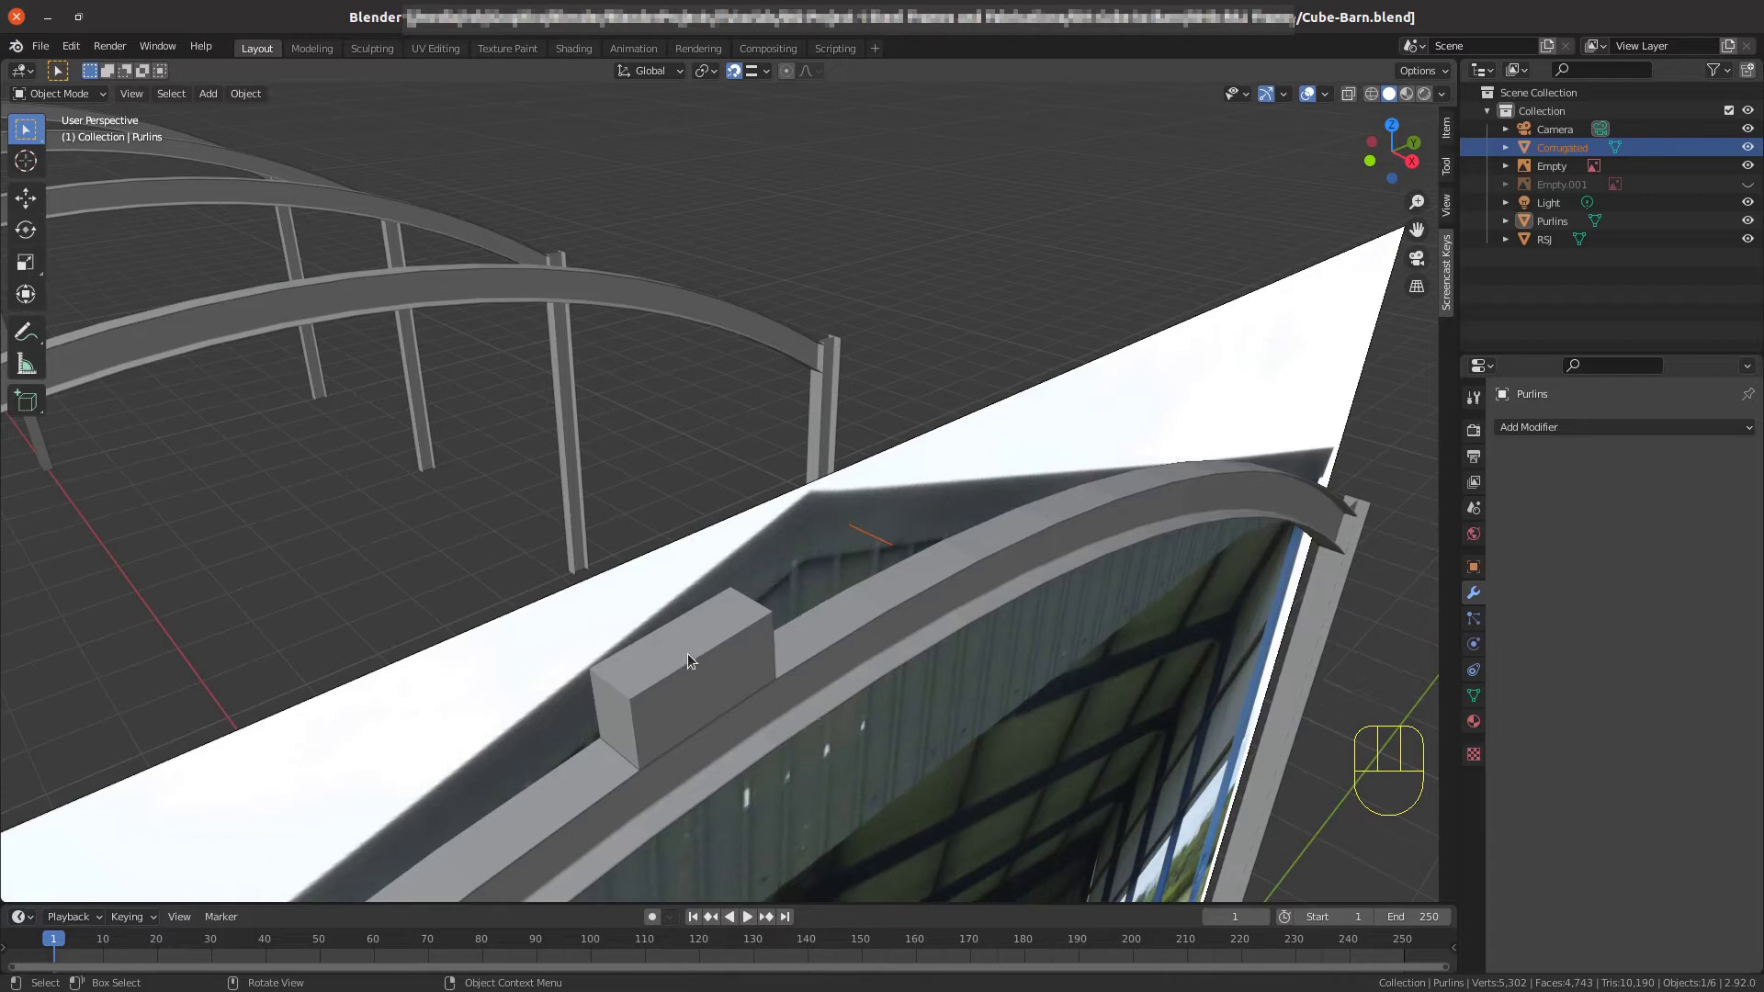
pyautogui.click(694, 660)
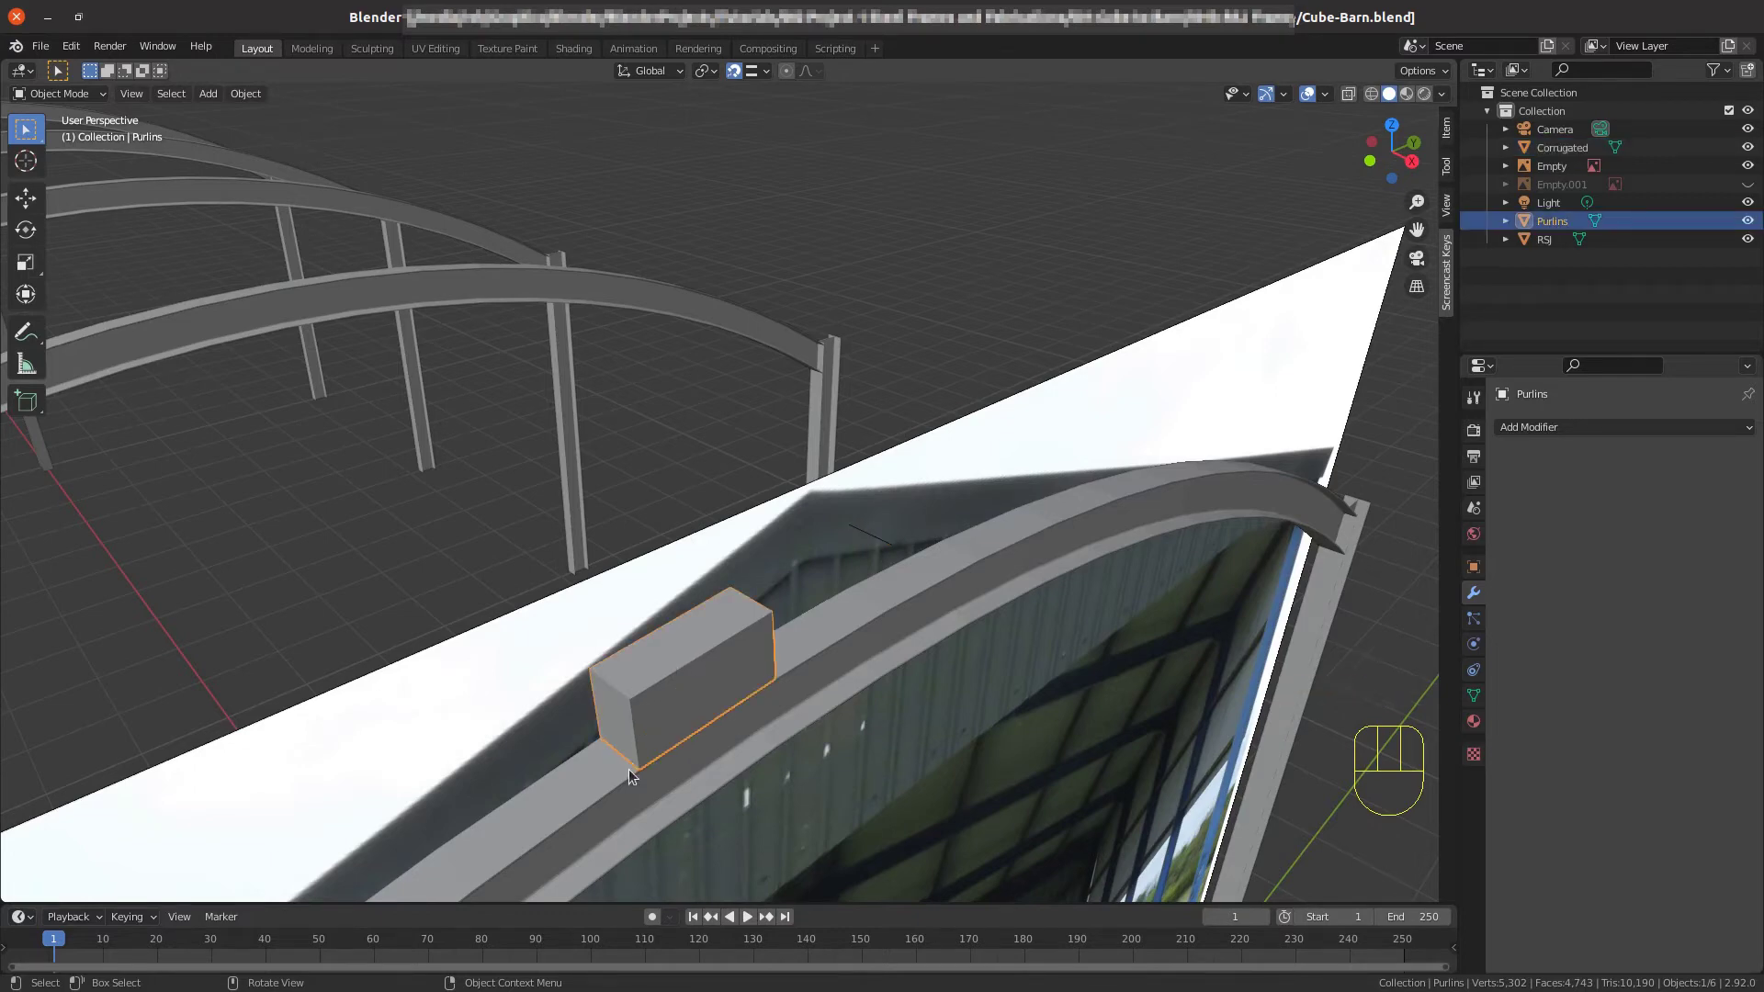
pyautogui.scroll(-3)
pyautogui.moveTo(663, 713); pyautogui.dragTo(573, 714)
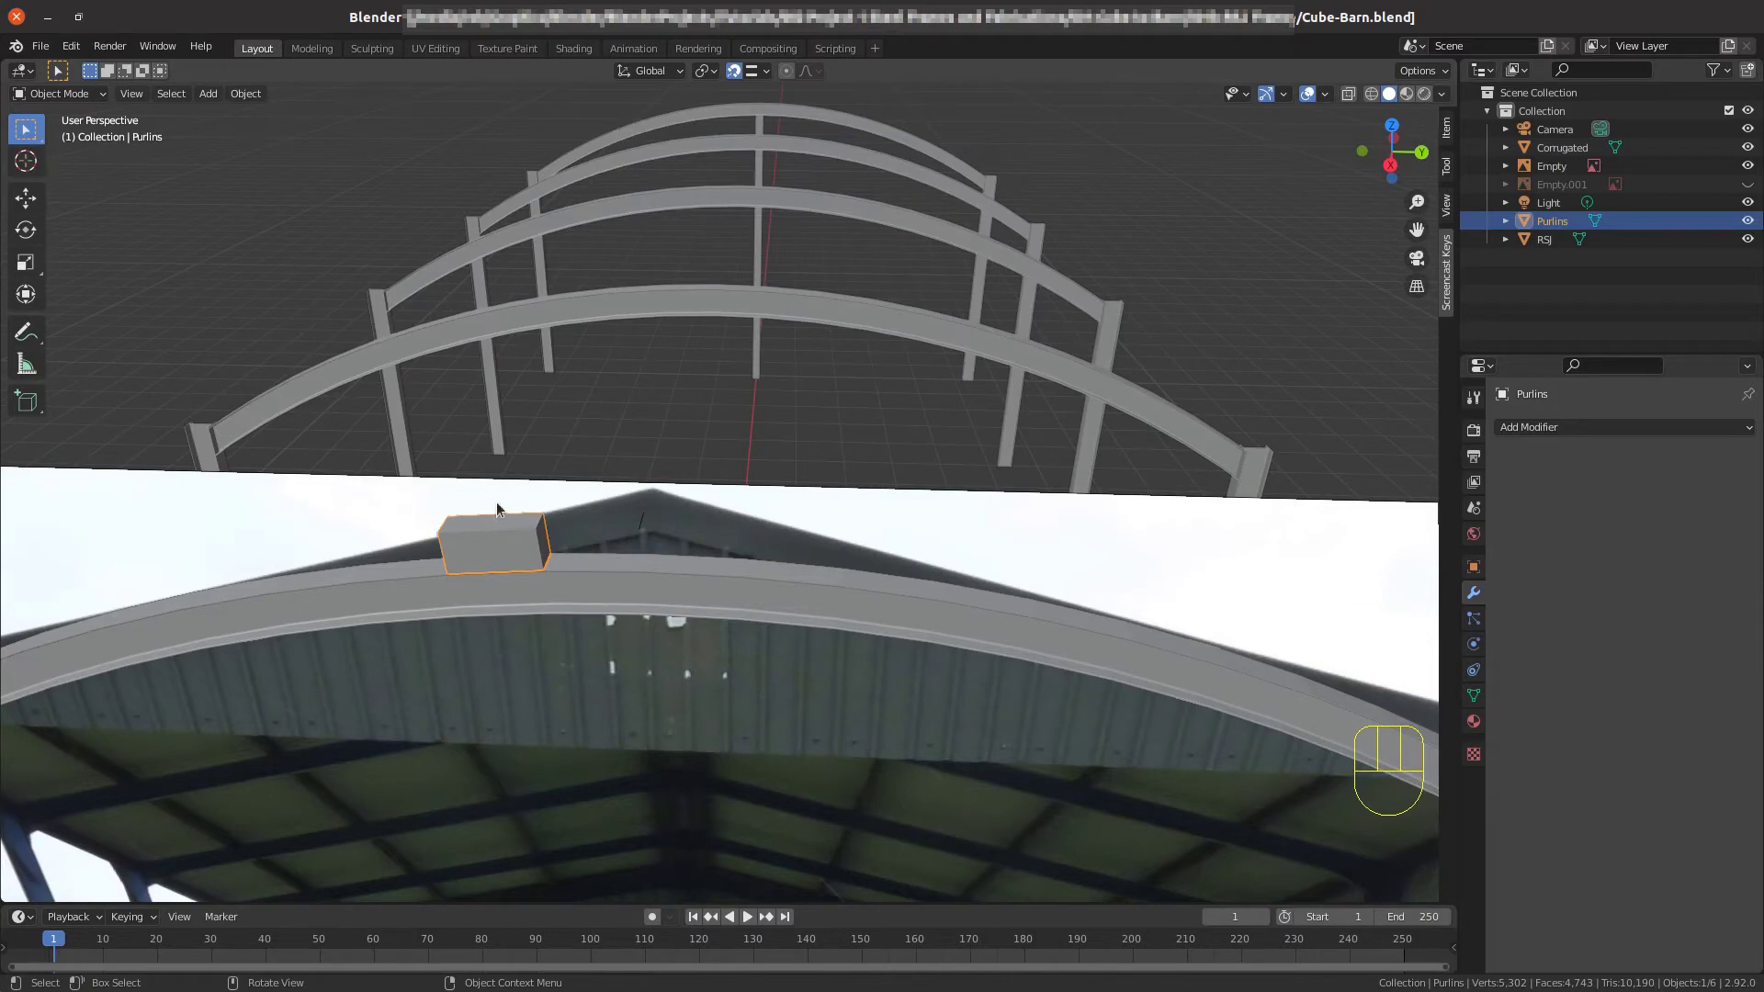
# Edit the purlin block and move its face -0.90759 m along the Normal orientation's Z.
pyautogui.press('Tab')
pyautogui.press('a')
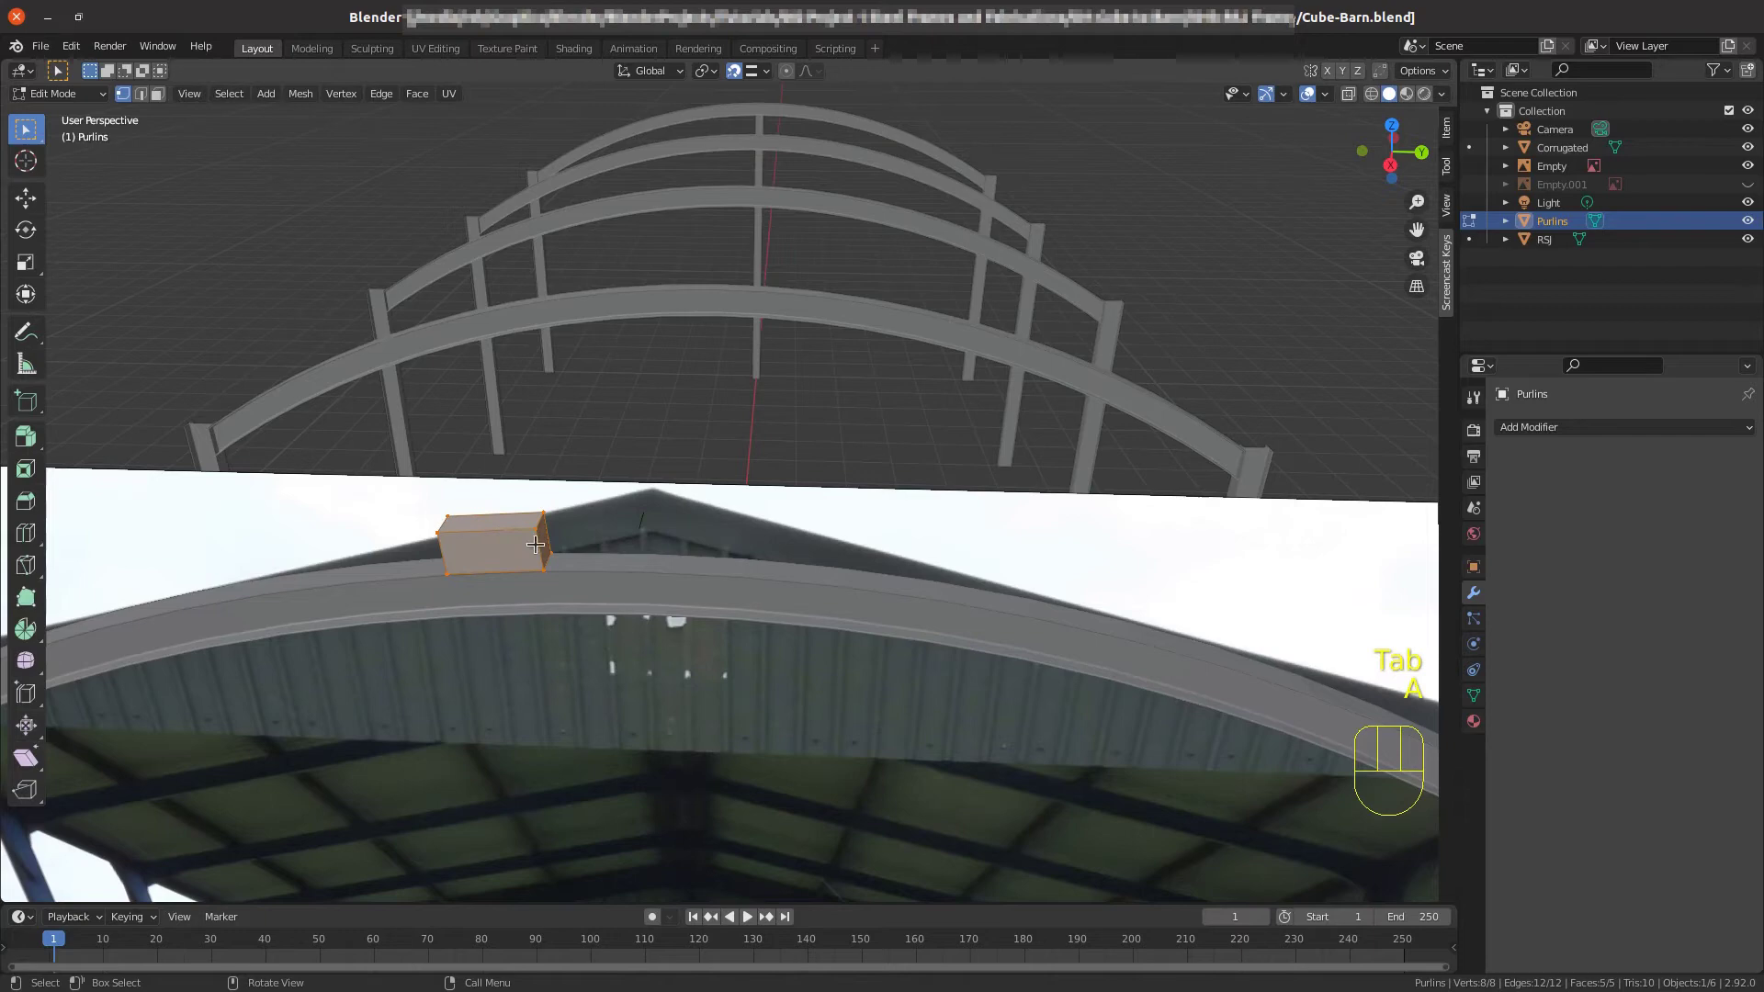
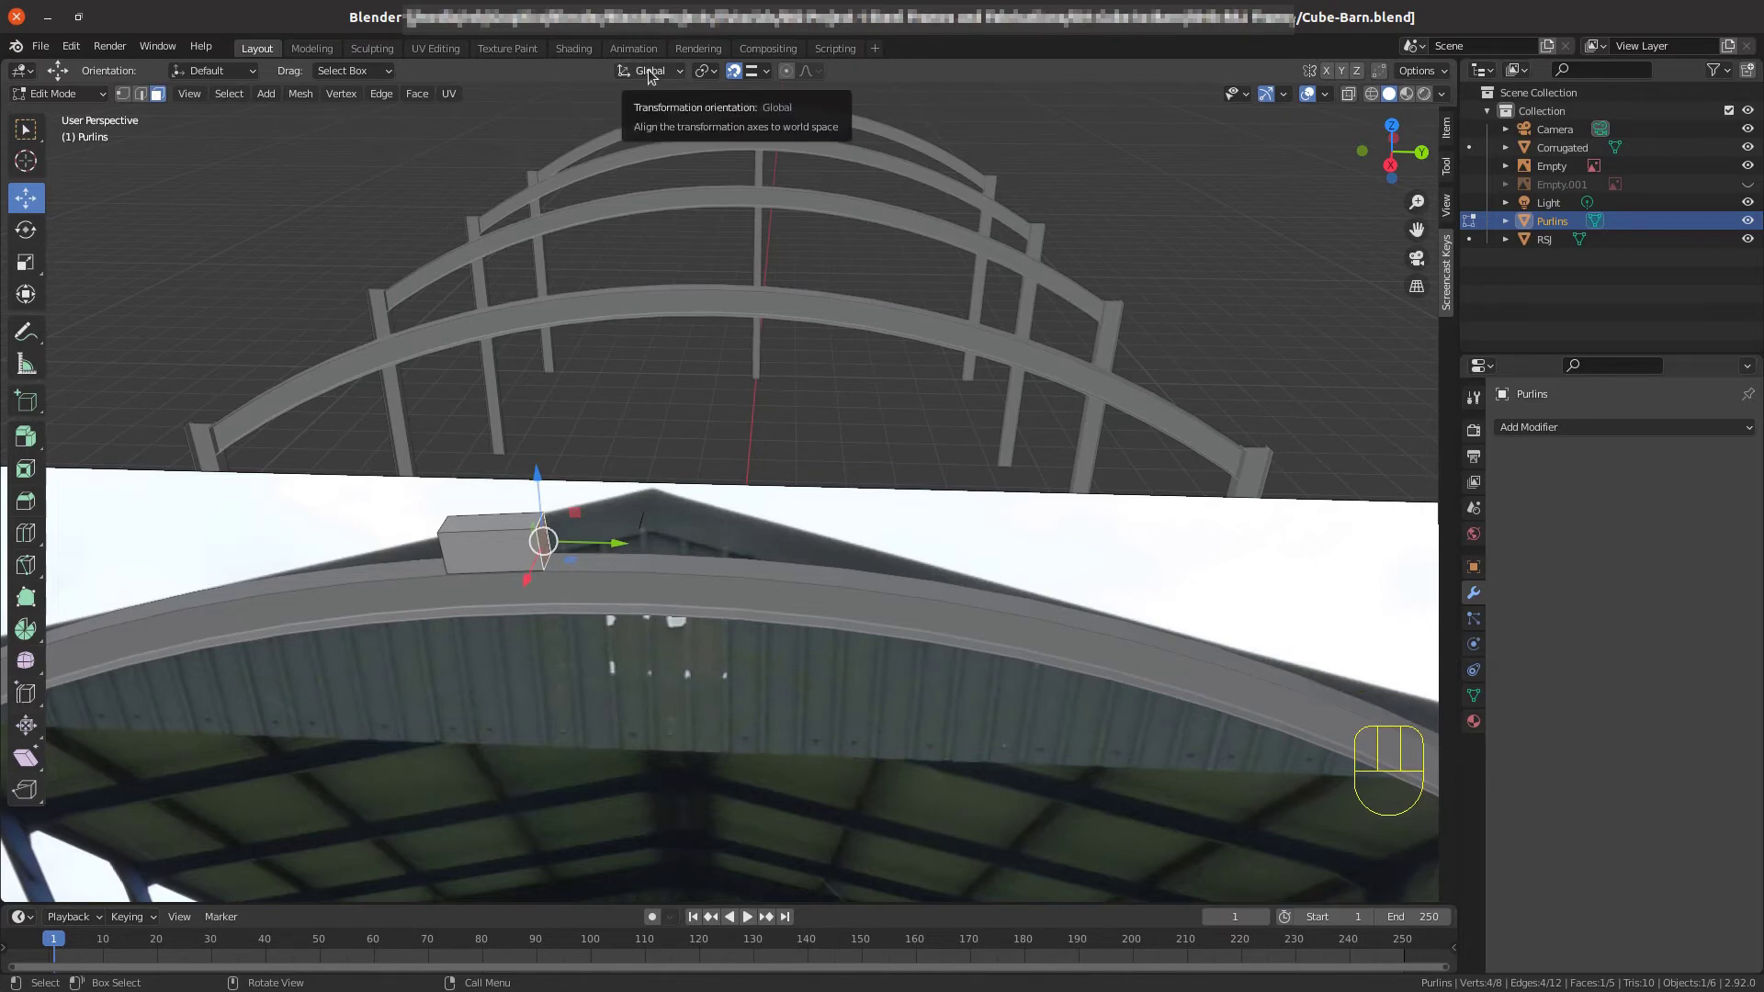
pyautogui.moveTo(653, 74); pyautogui.dragTo(600, 410)
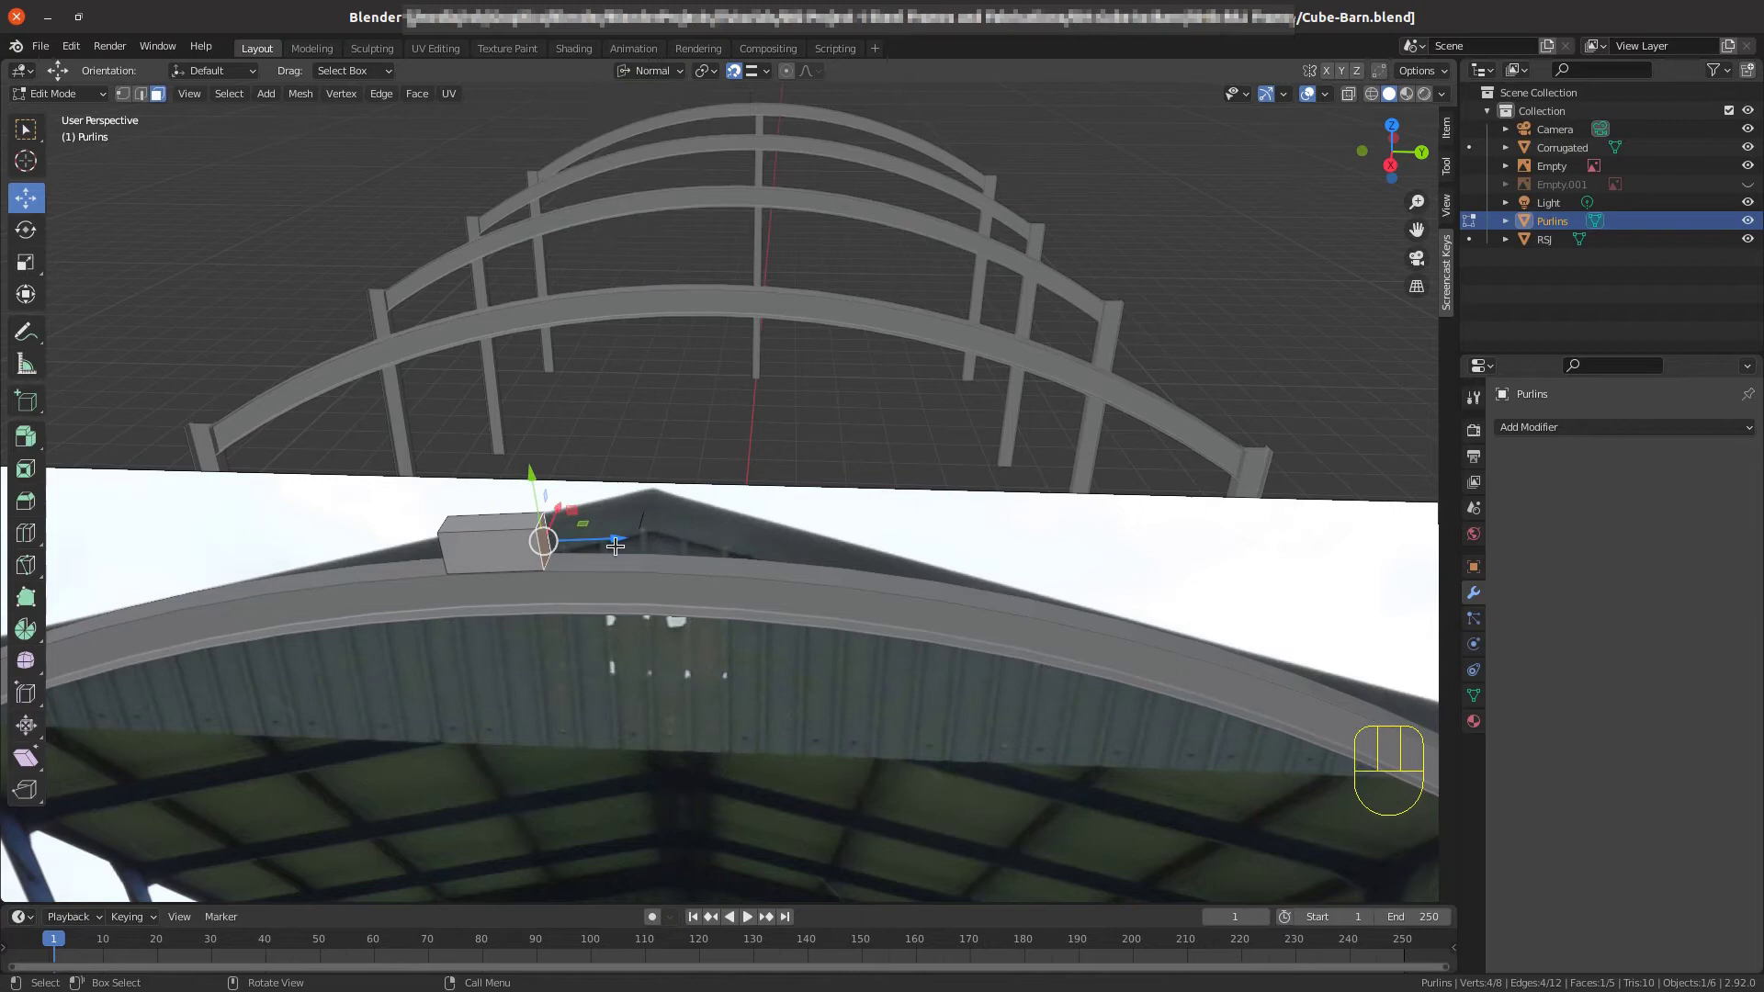
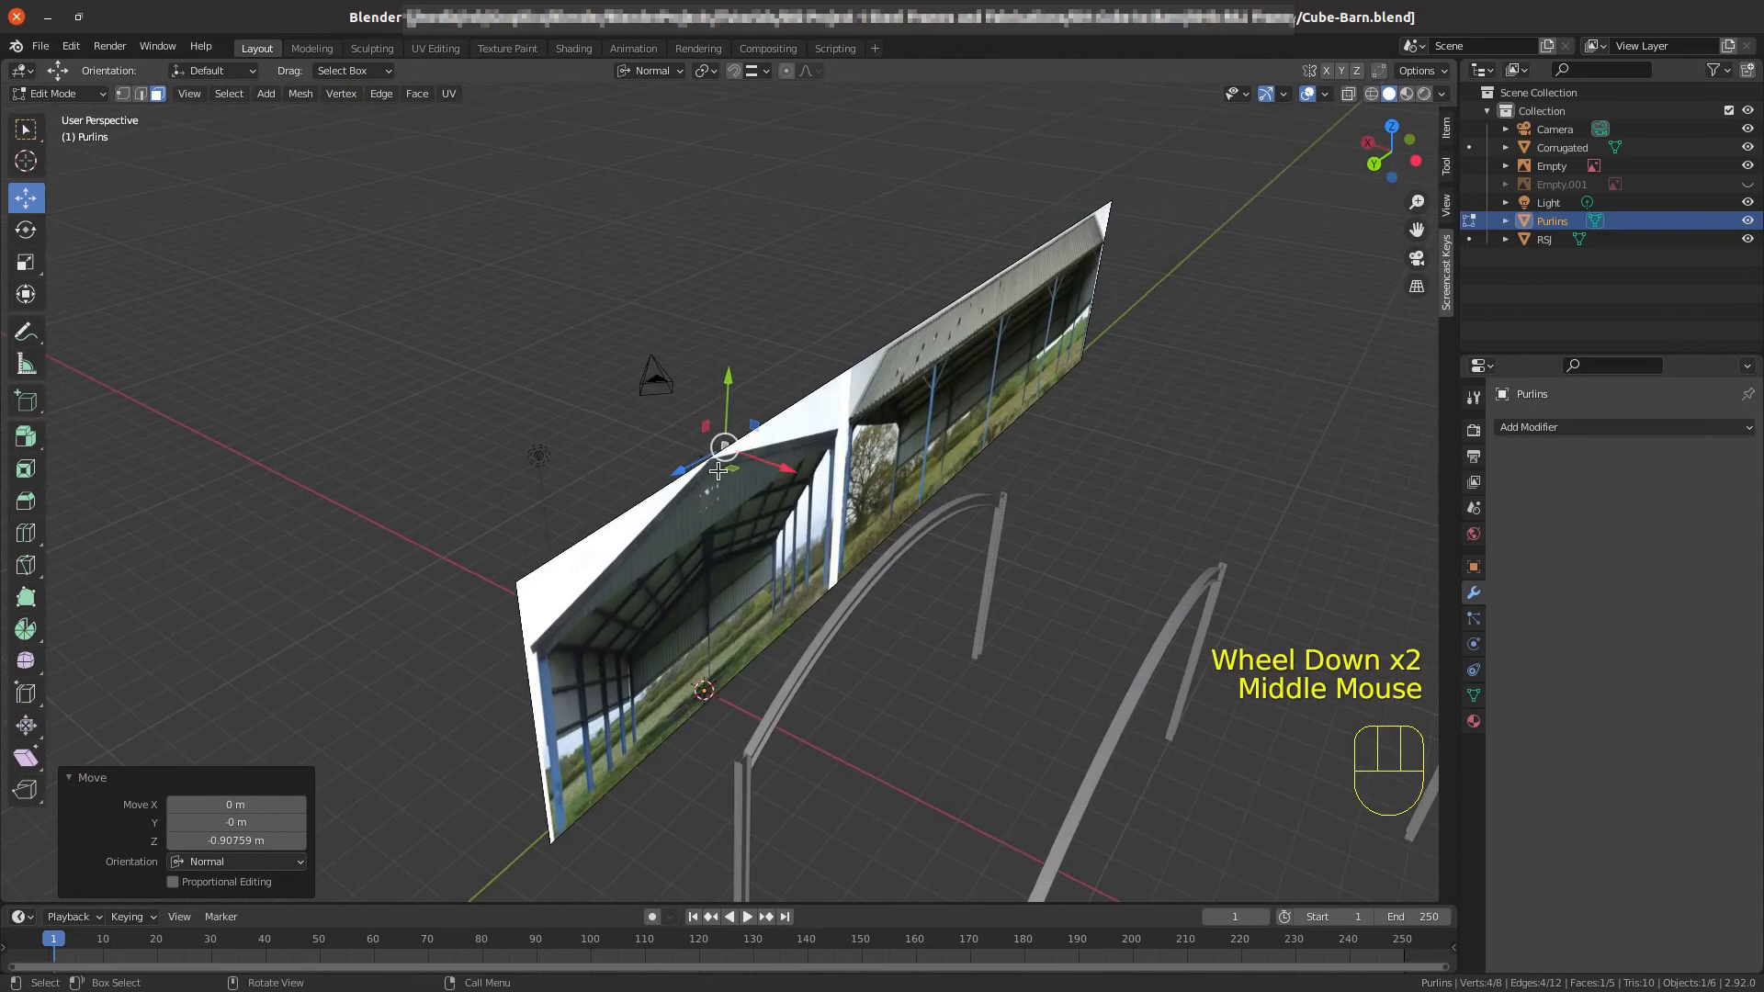
# Hide both reference photo Empties and stretch the end face about 19.9 m along its normal.
pyautogui.scroll(3)
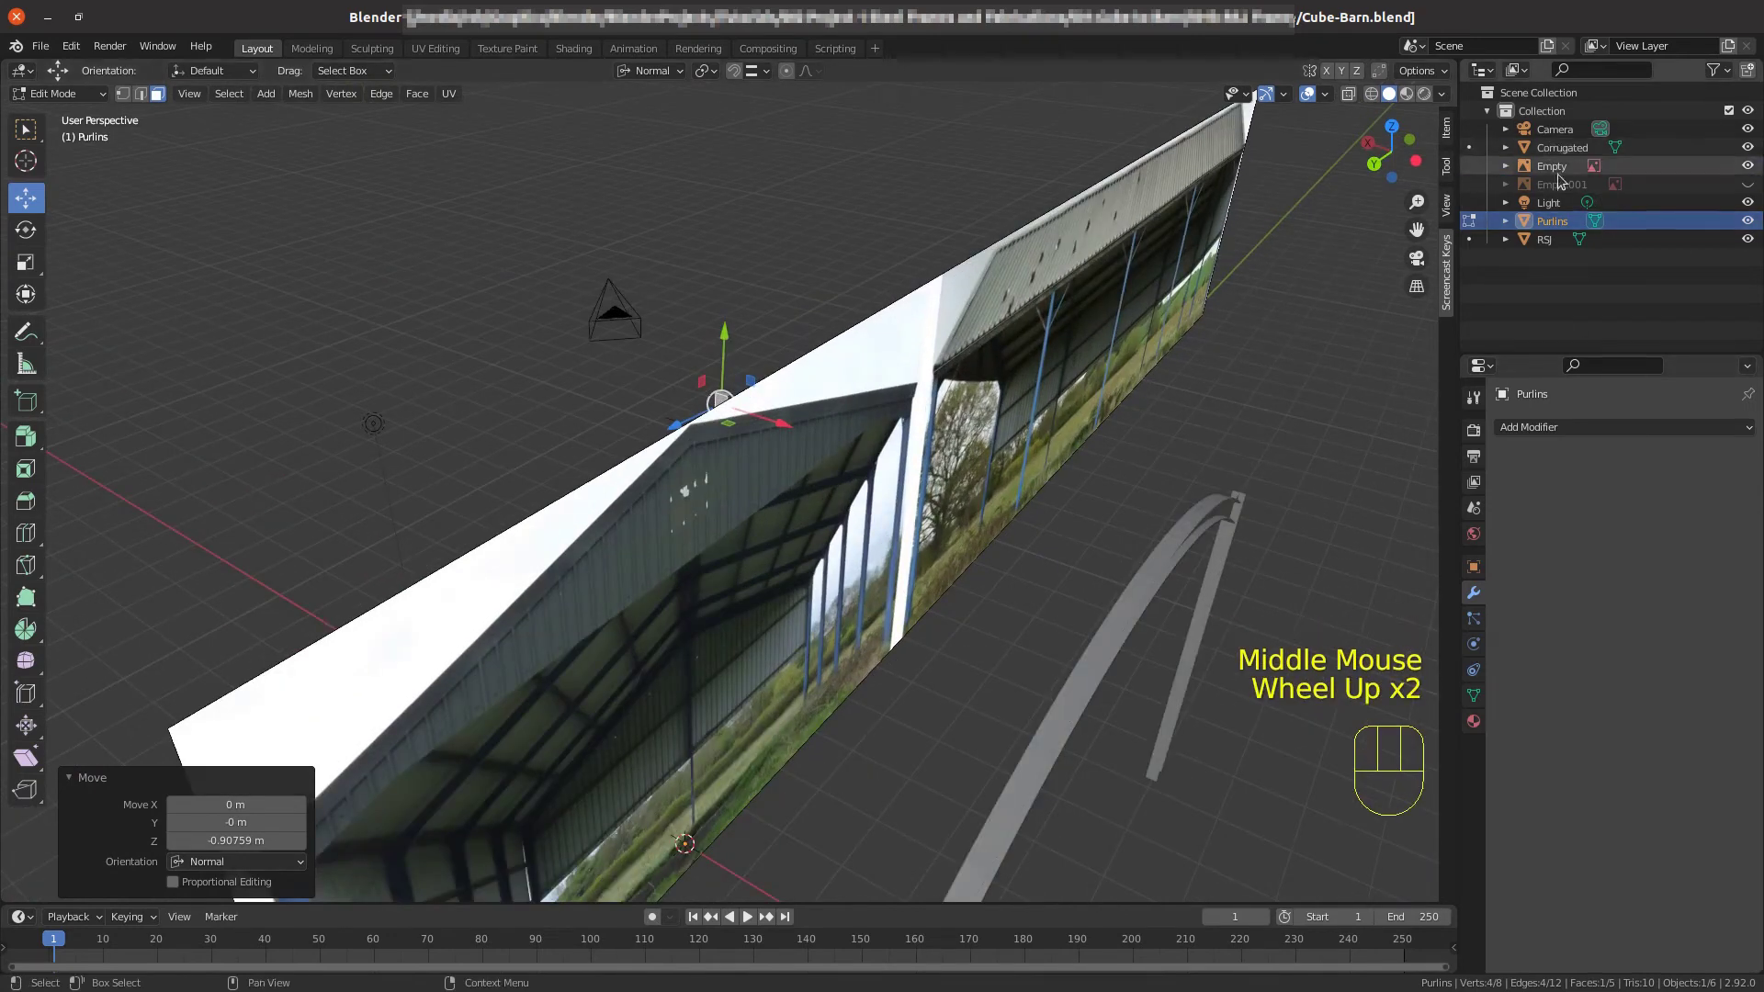
pyautogui.click(1755, 166)
pyautogui.scroll(3)
pyautogui.click(732, 318)
pyautogui.scroll(3)
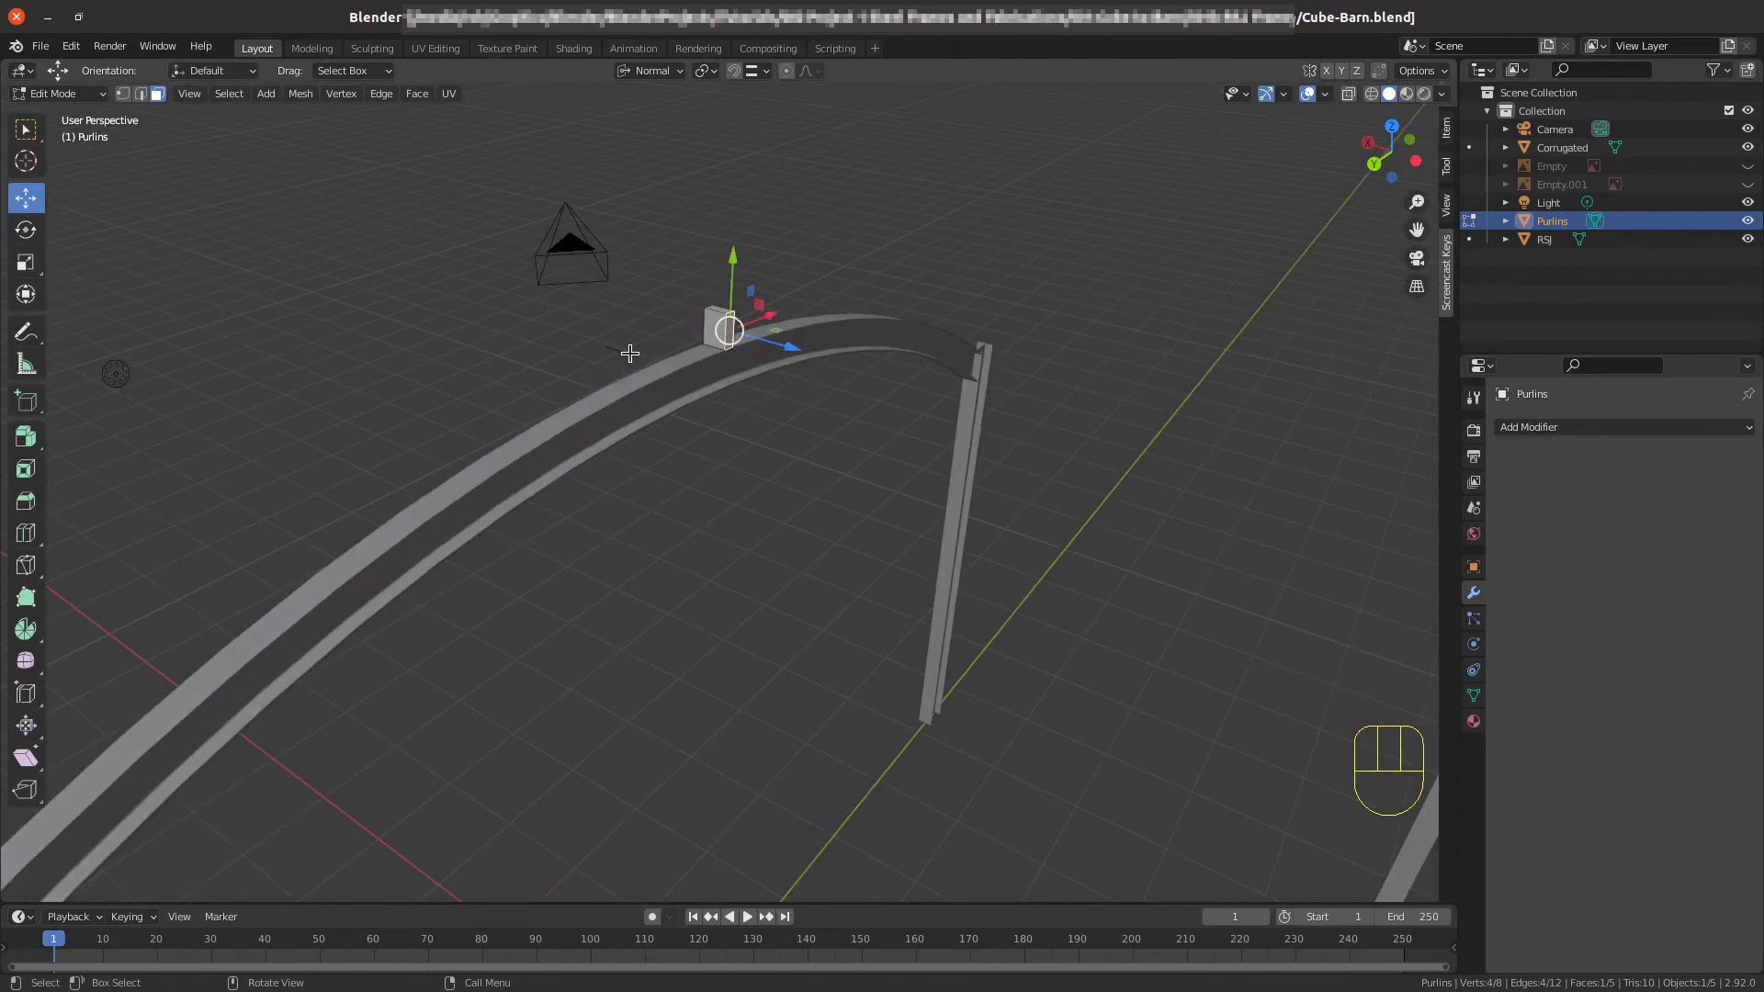
pyautogui.scroll(-3)
pyautogui.scroll(-3)
pyautogui.scroll(-3)
pyautogui.scroll(-3)
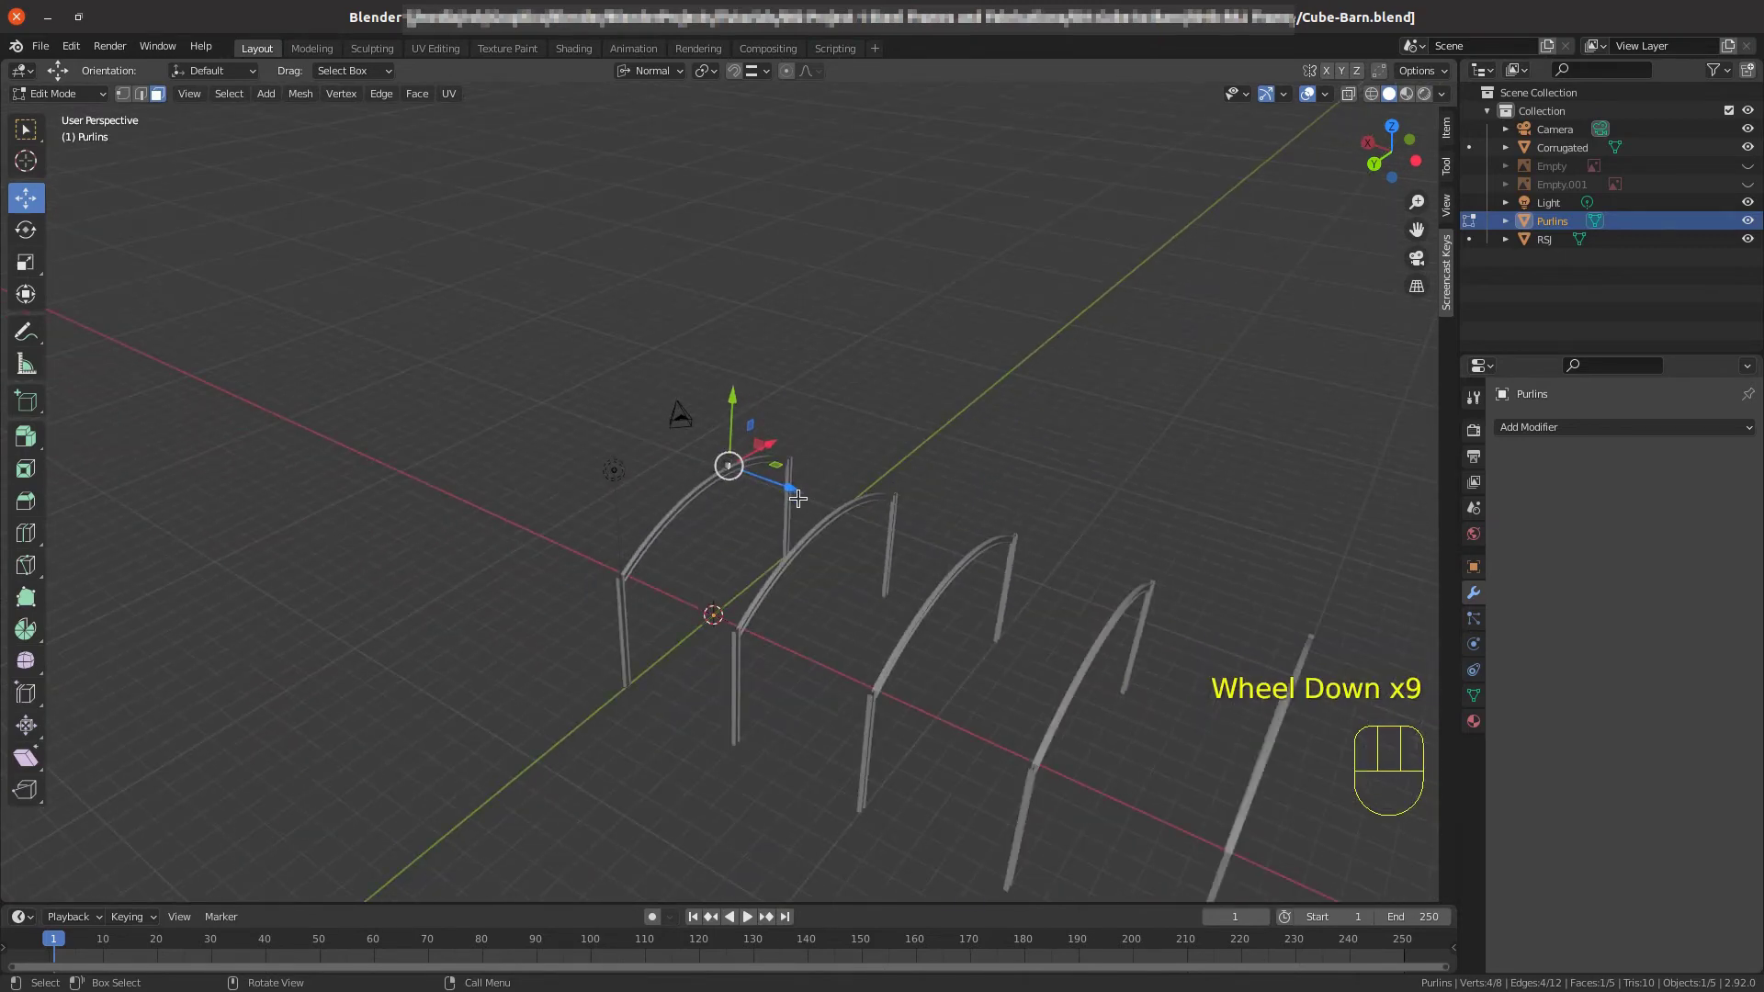
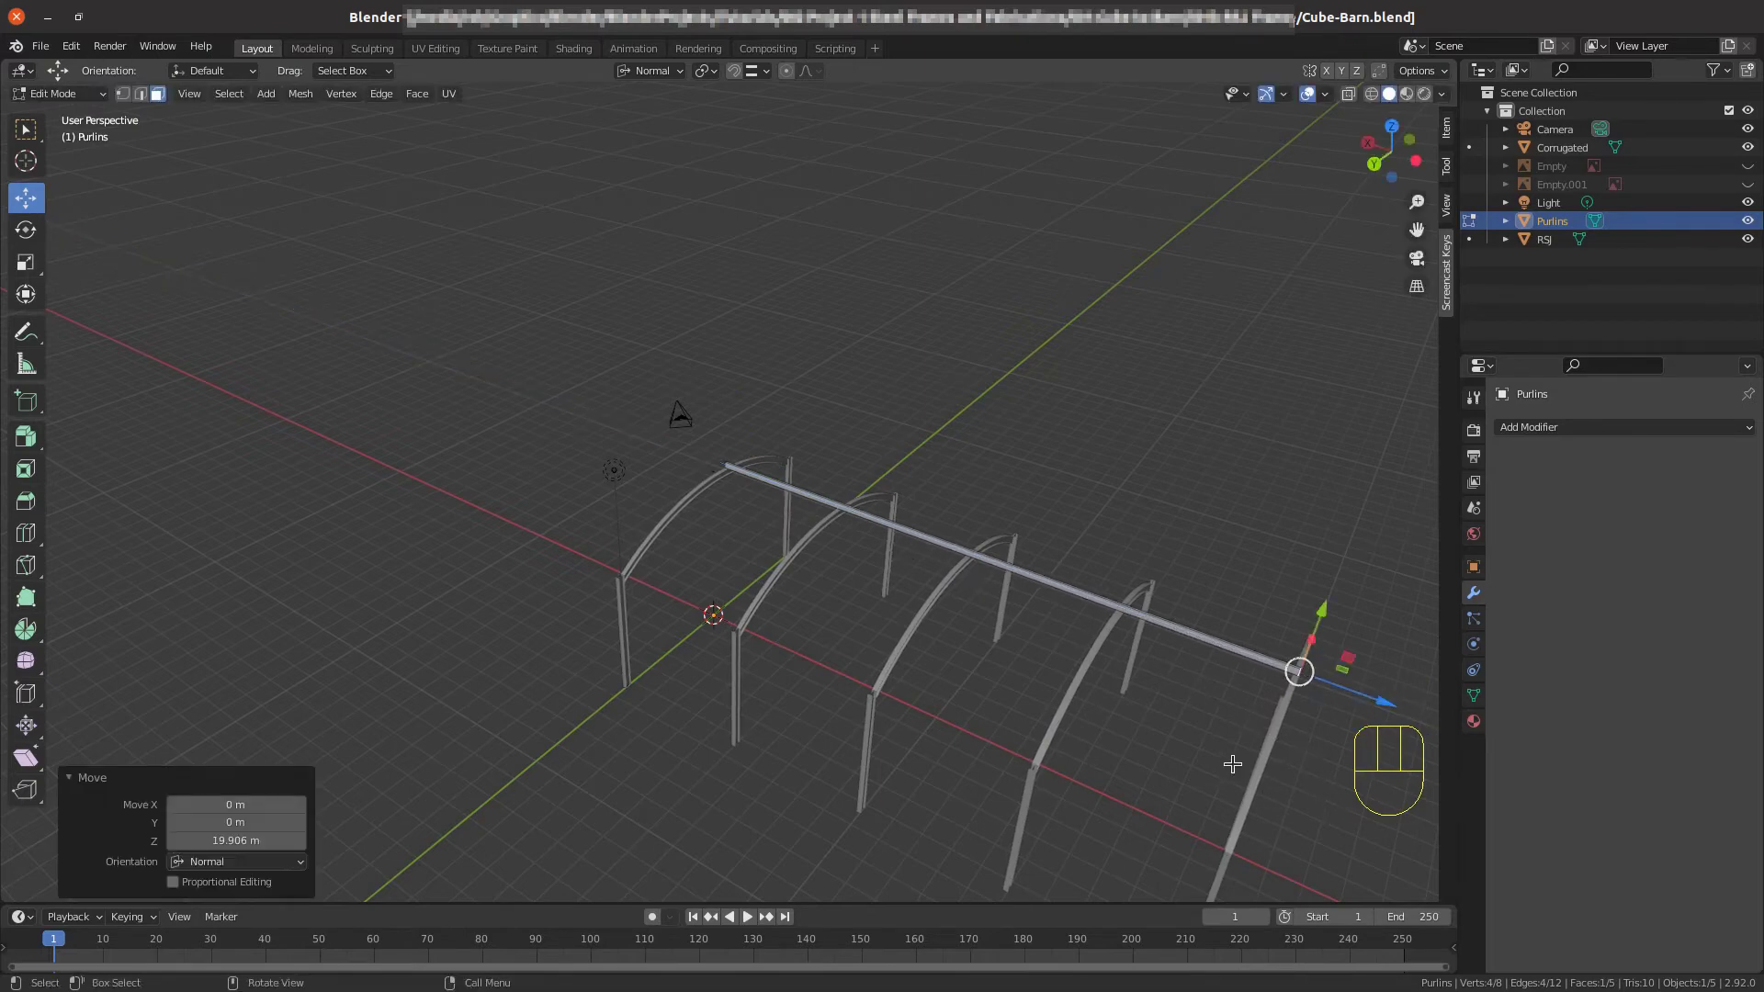
# From Top view, nudge the purlin's end face about 0.038 m on Z to sit flush with the end arch.
pyautogui.press('KP_7')
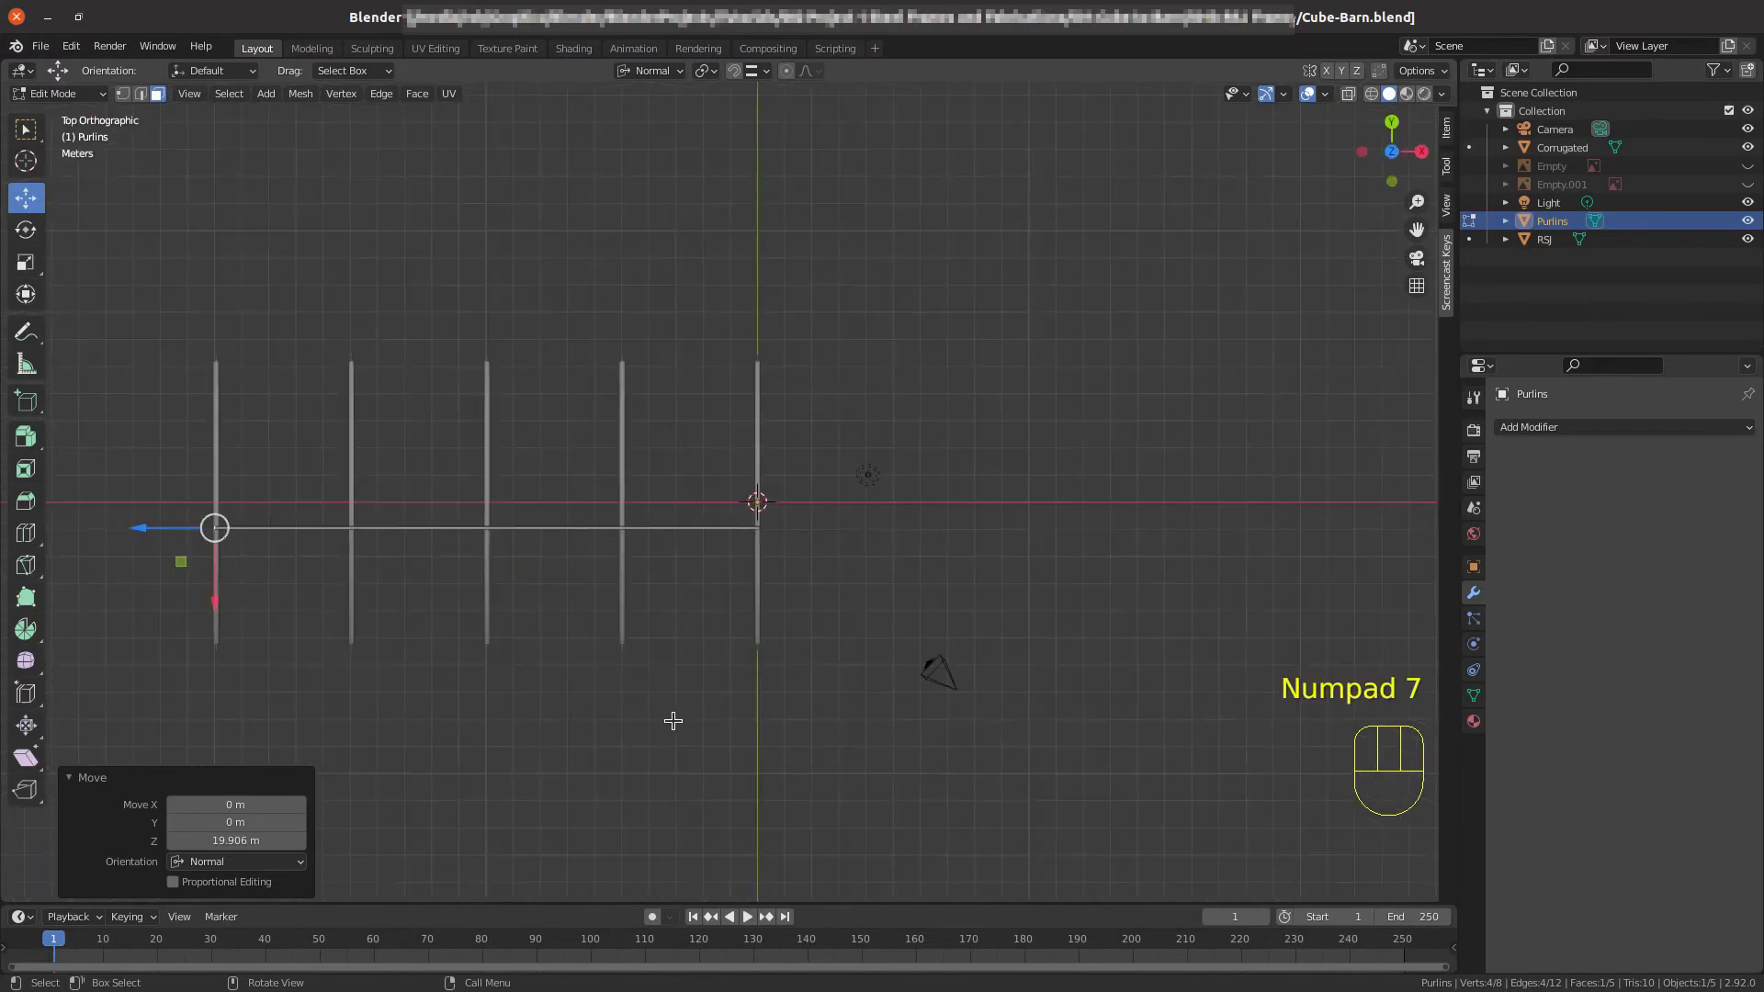
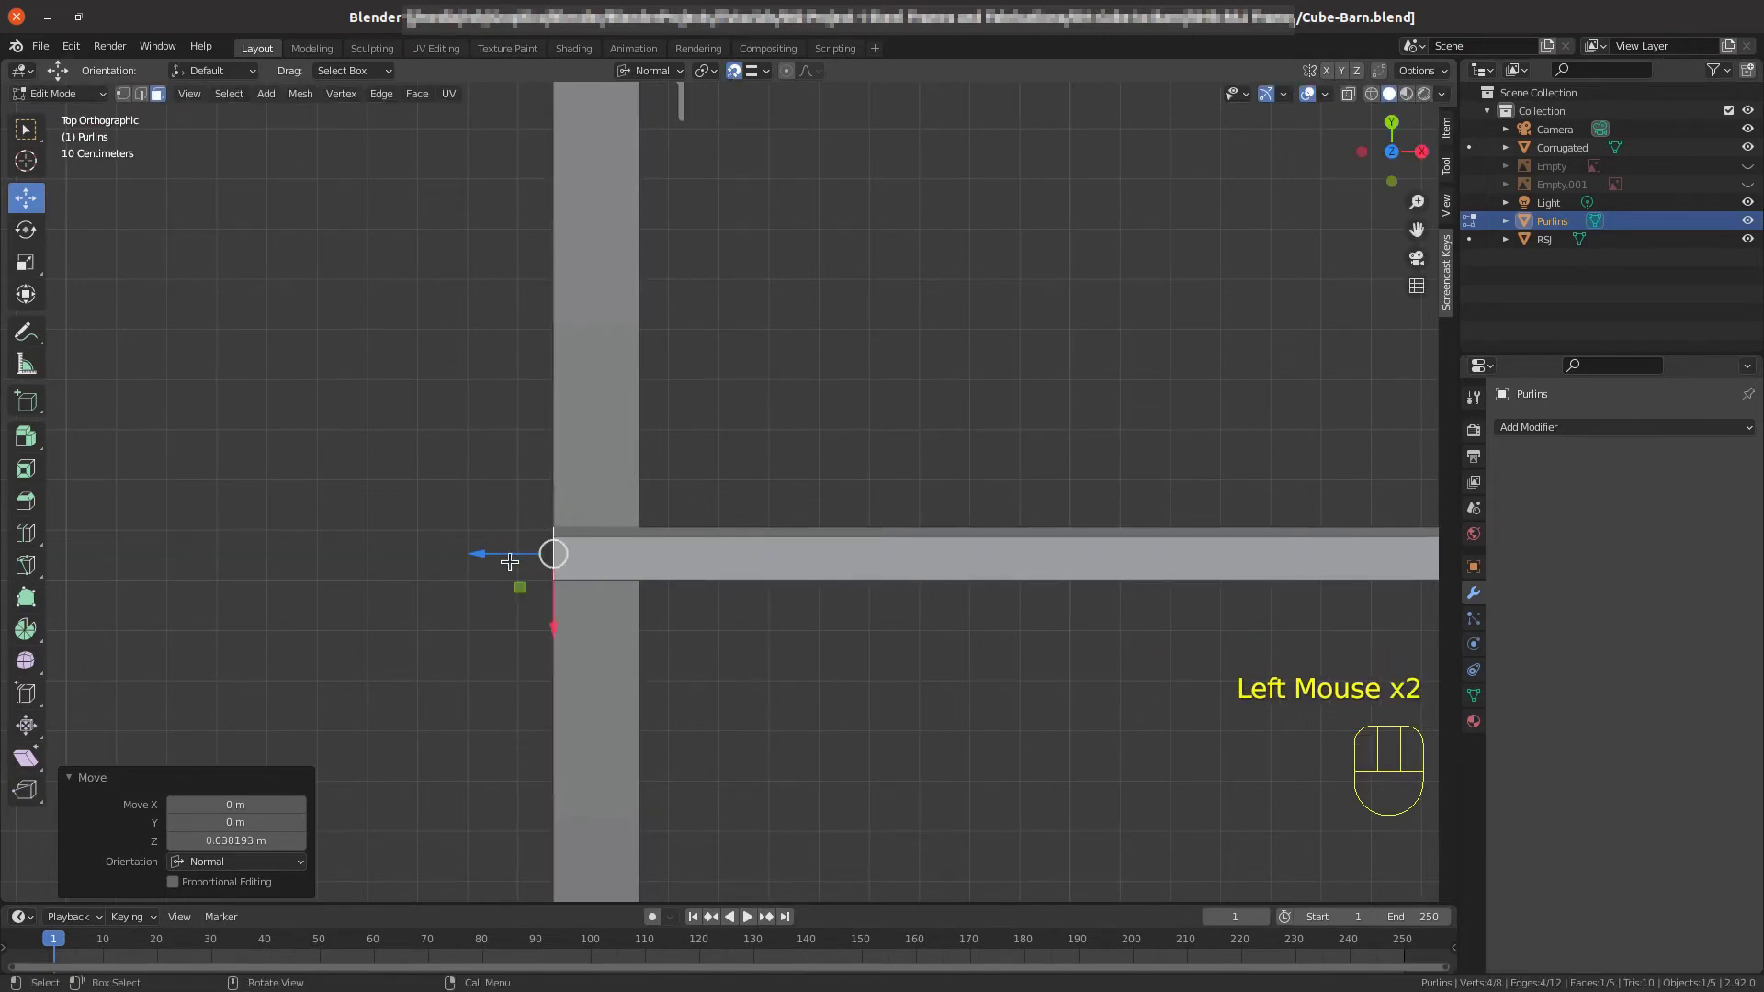
pyautogui.scroll(-3)
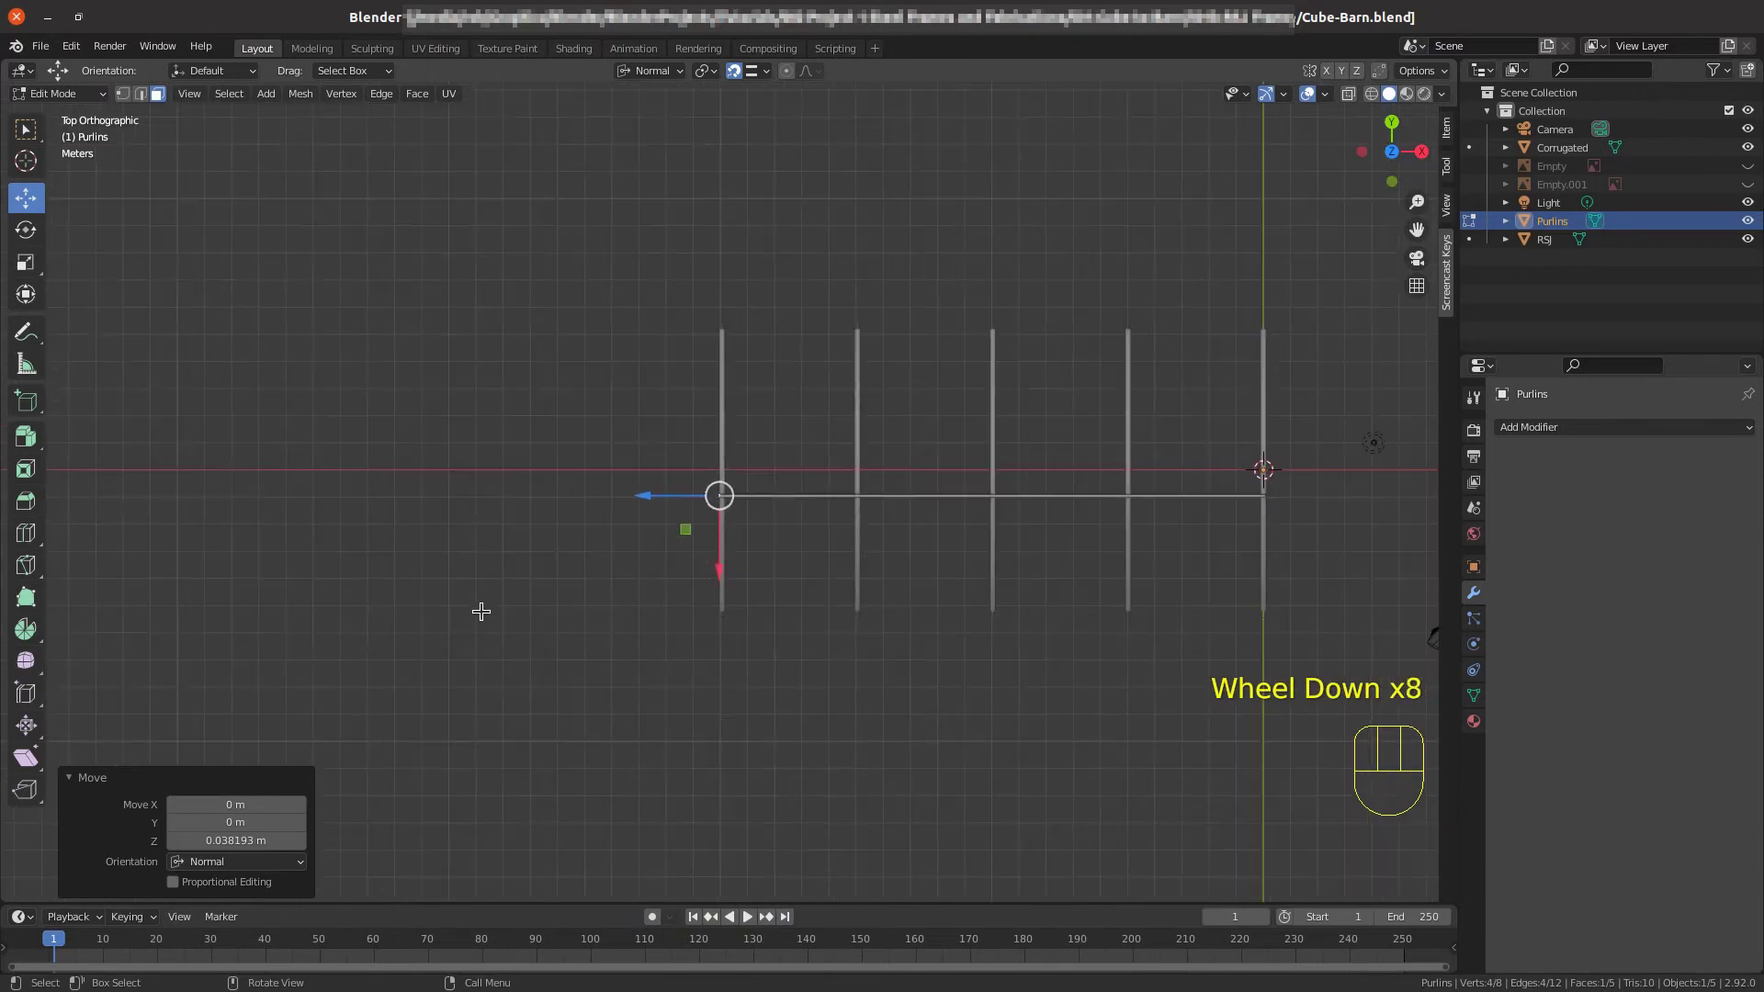
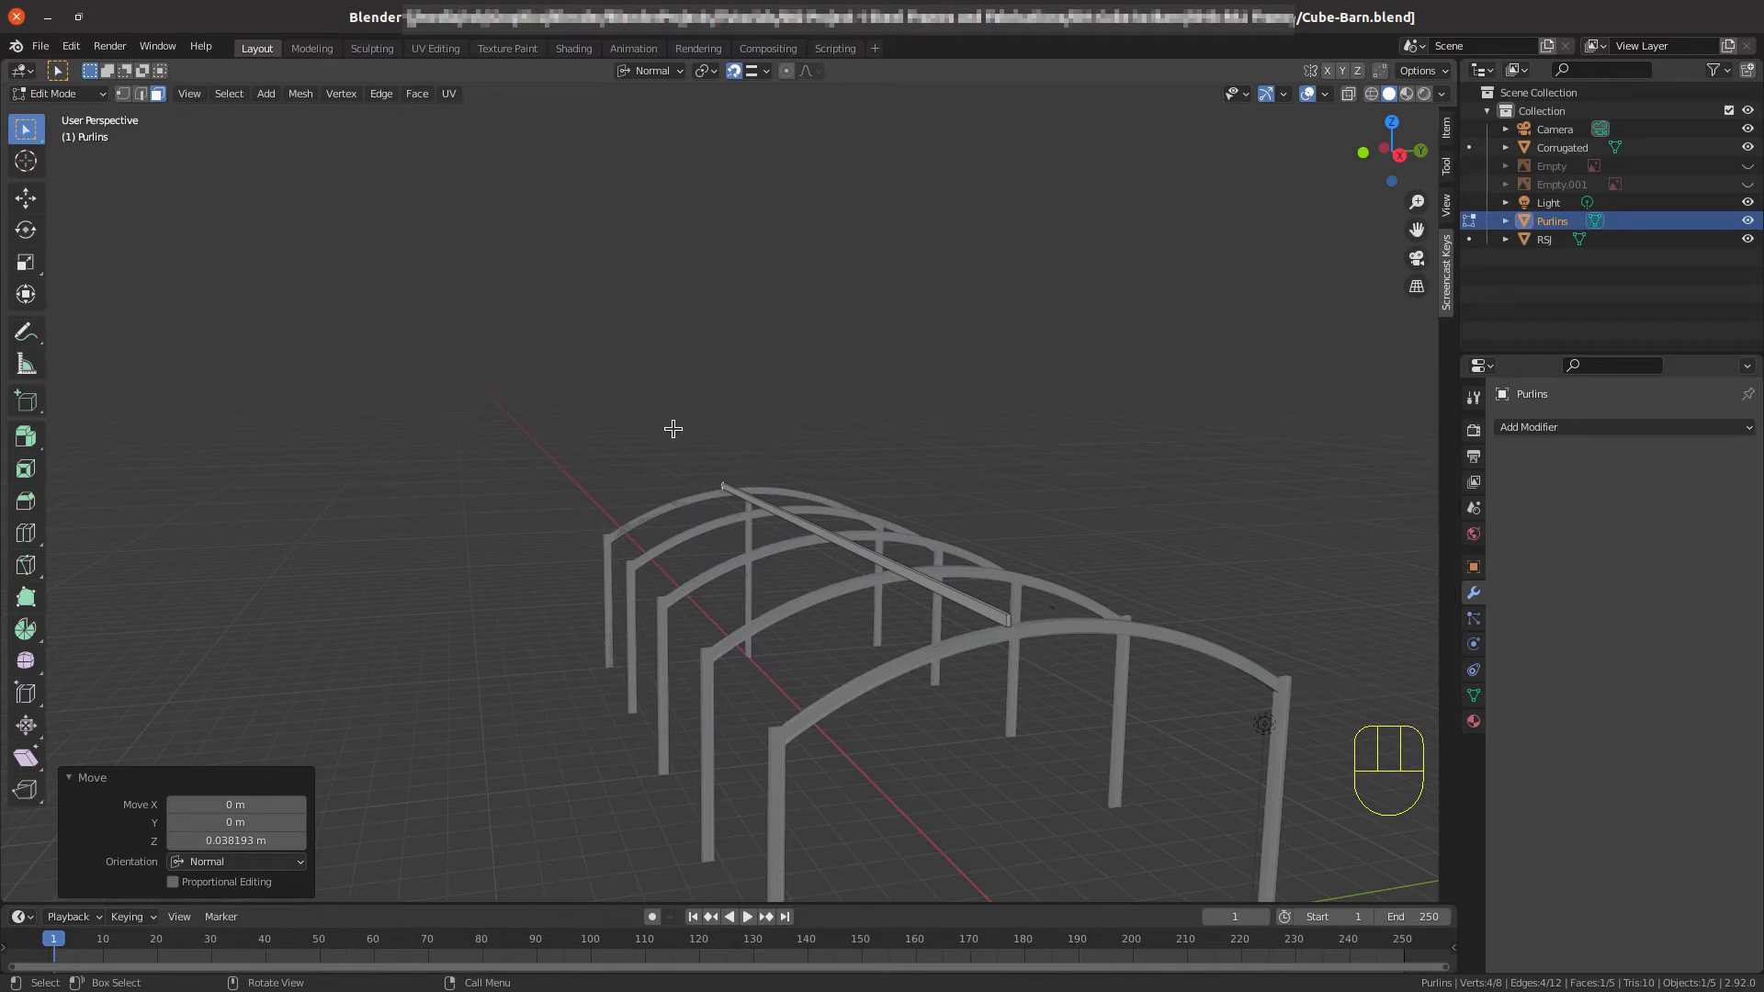
# From Right view, select all purlin geometry ready for the Spin tool.
pyautogui.press('KP_3')
pyautogui.scroll(3)
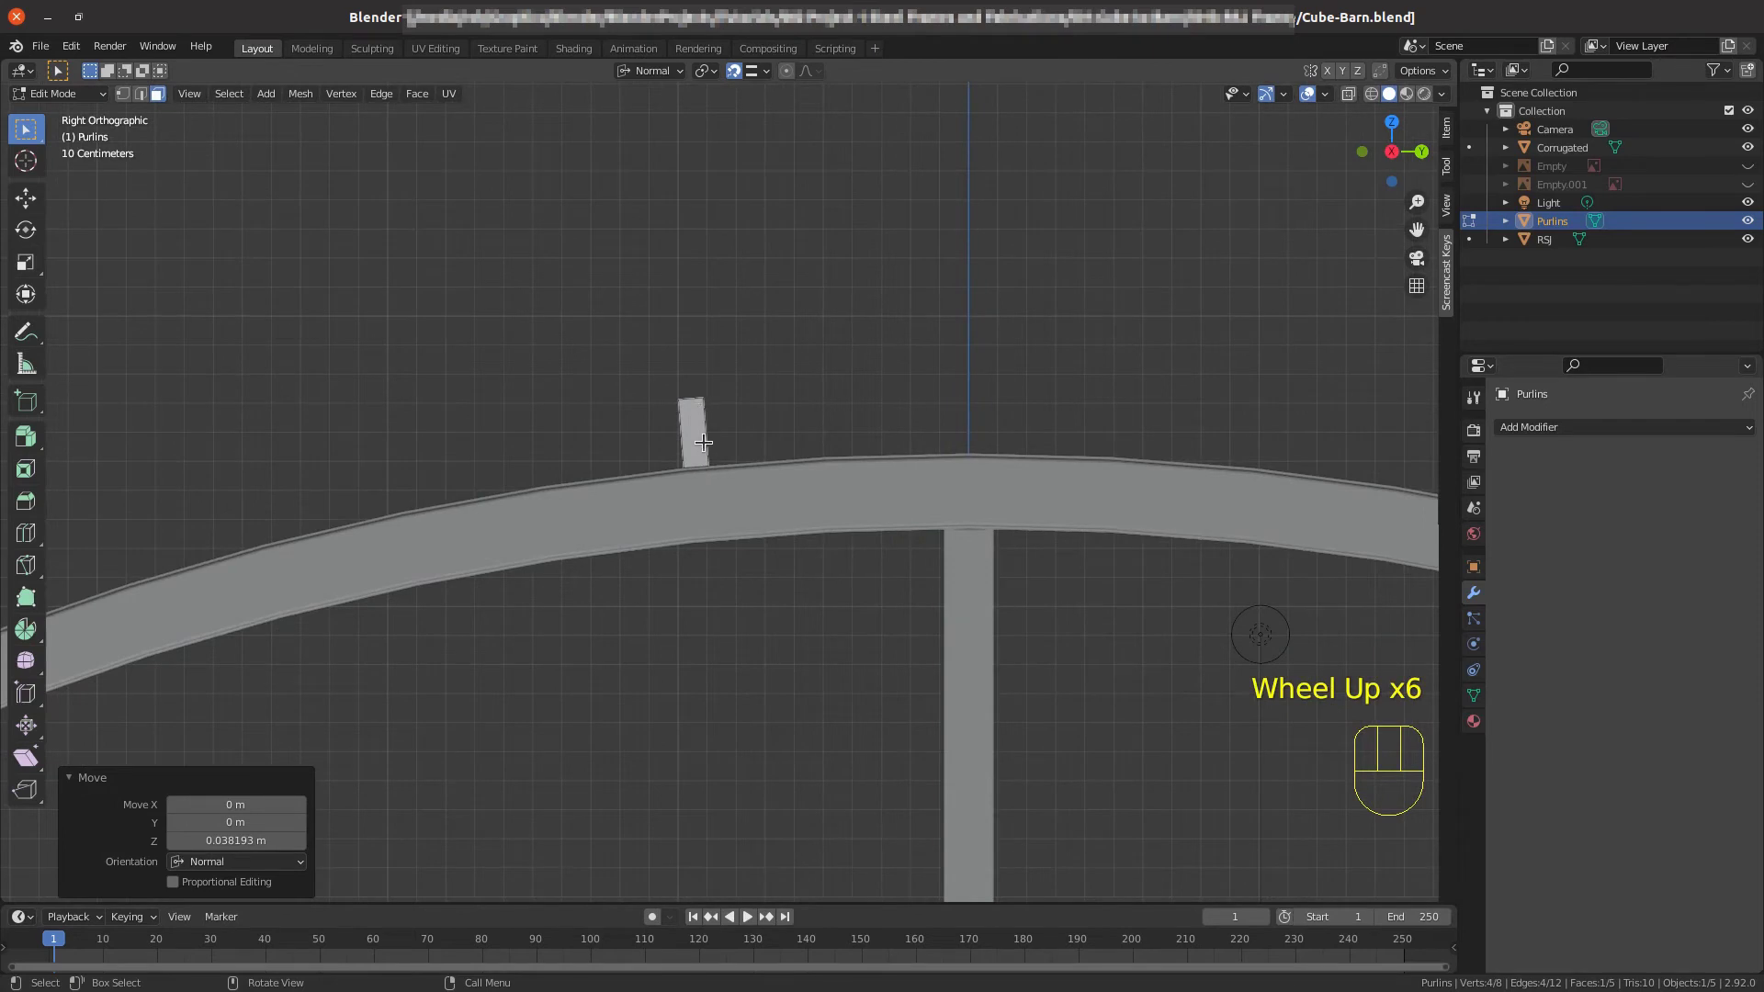
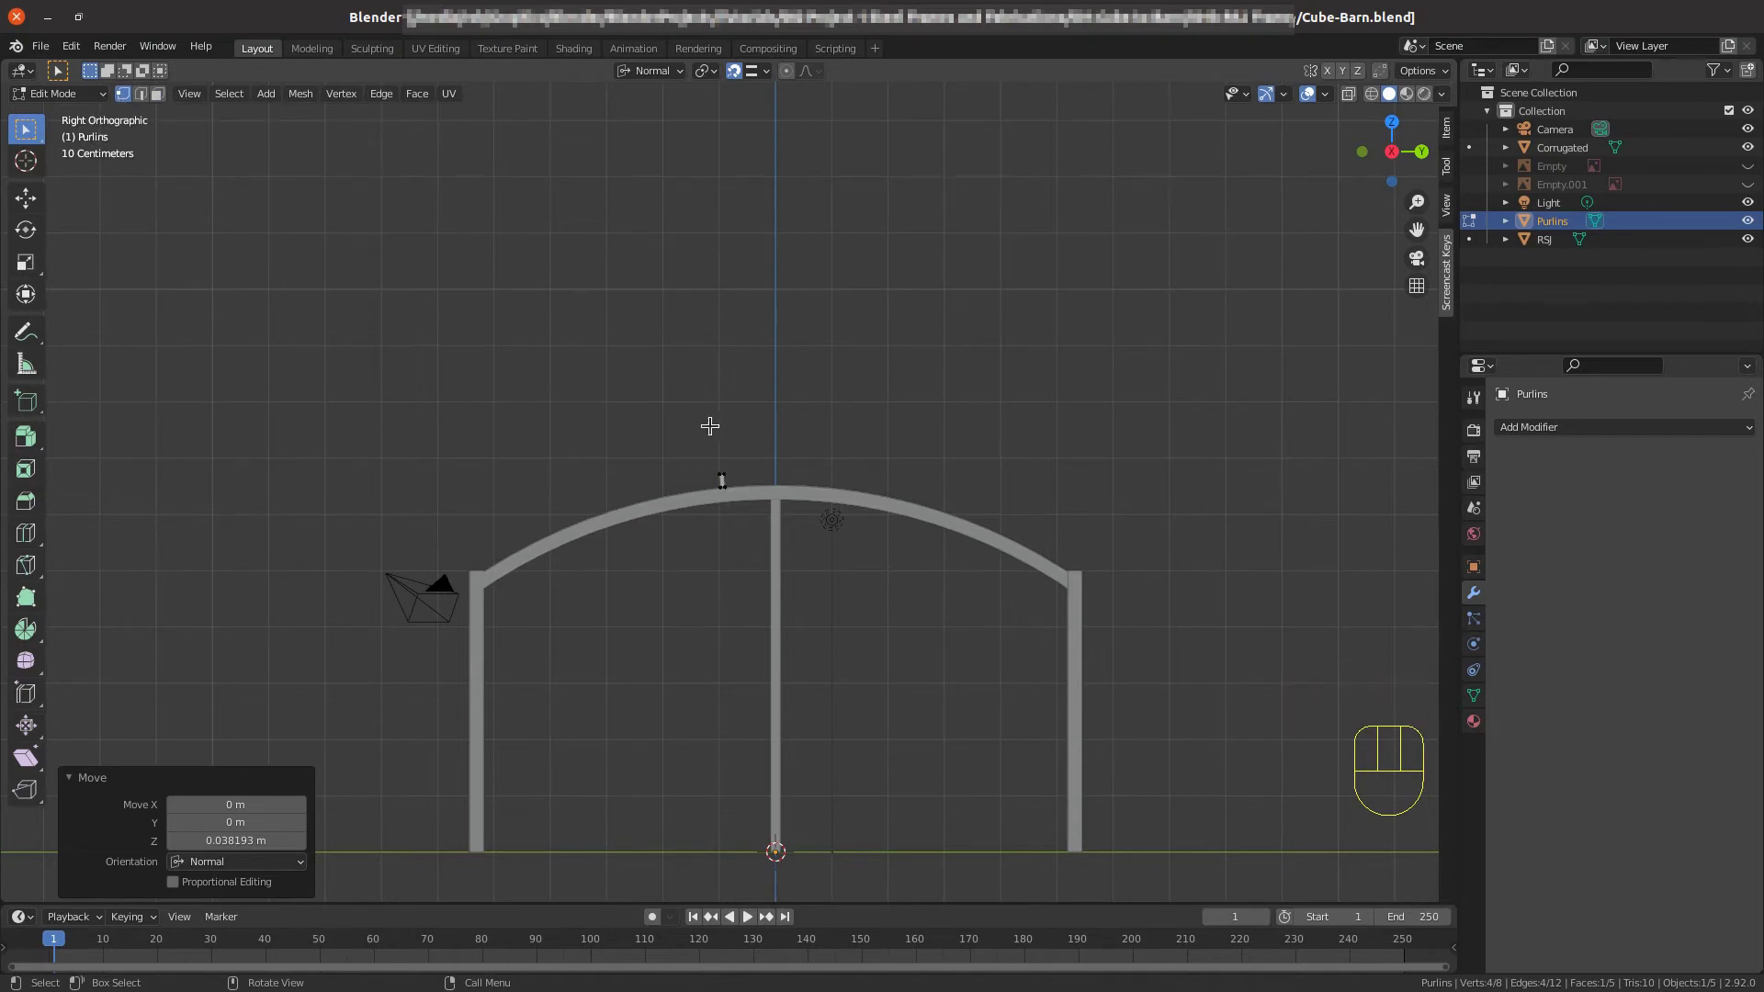
pyautogui.press('a')
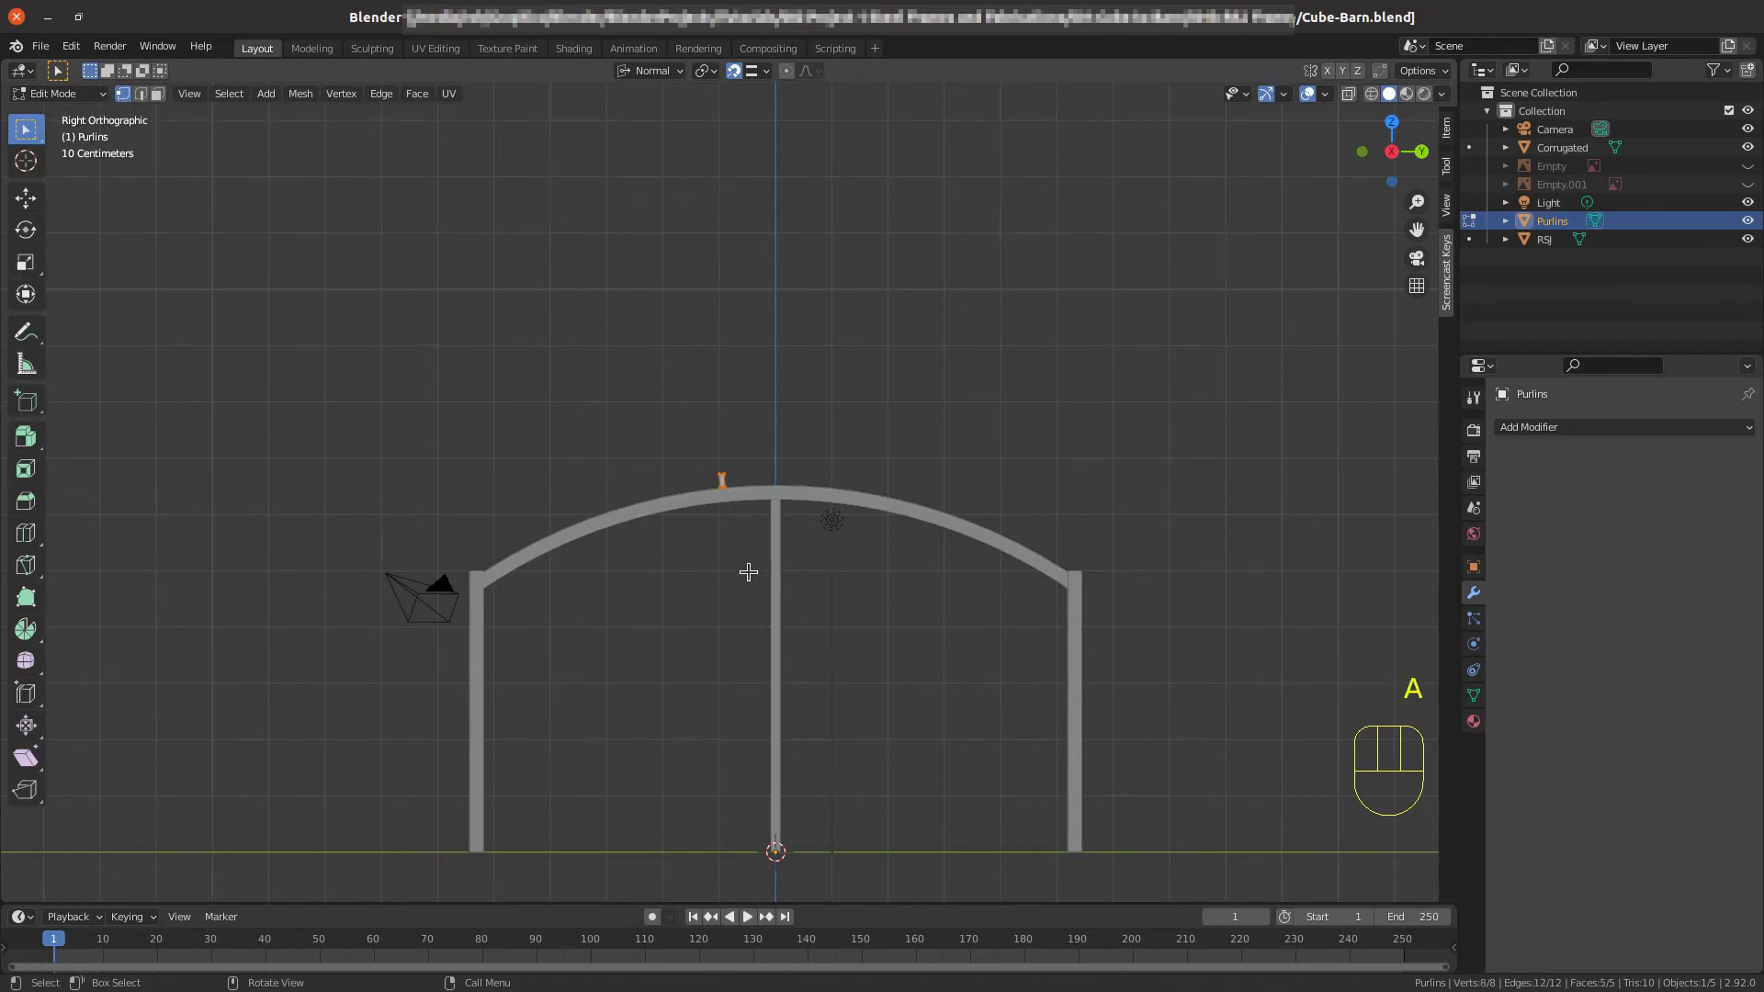
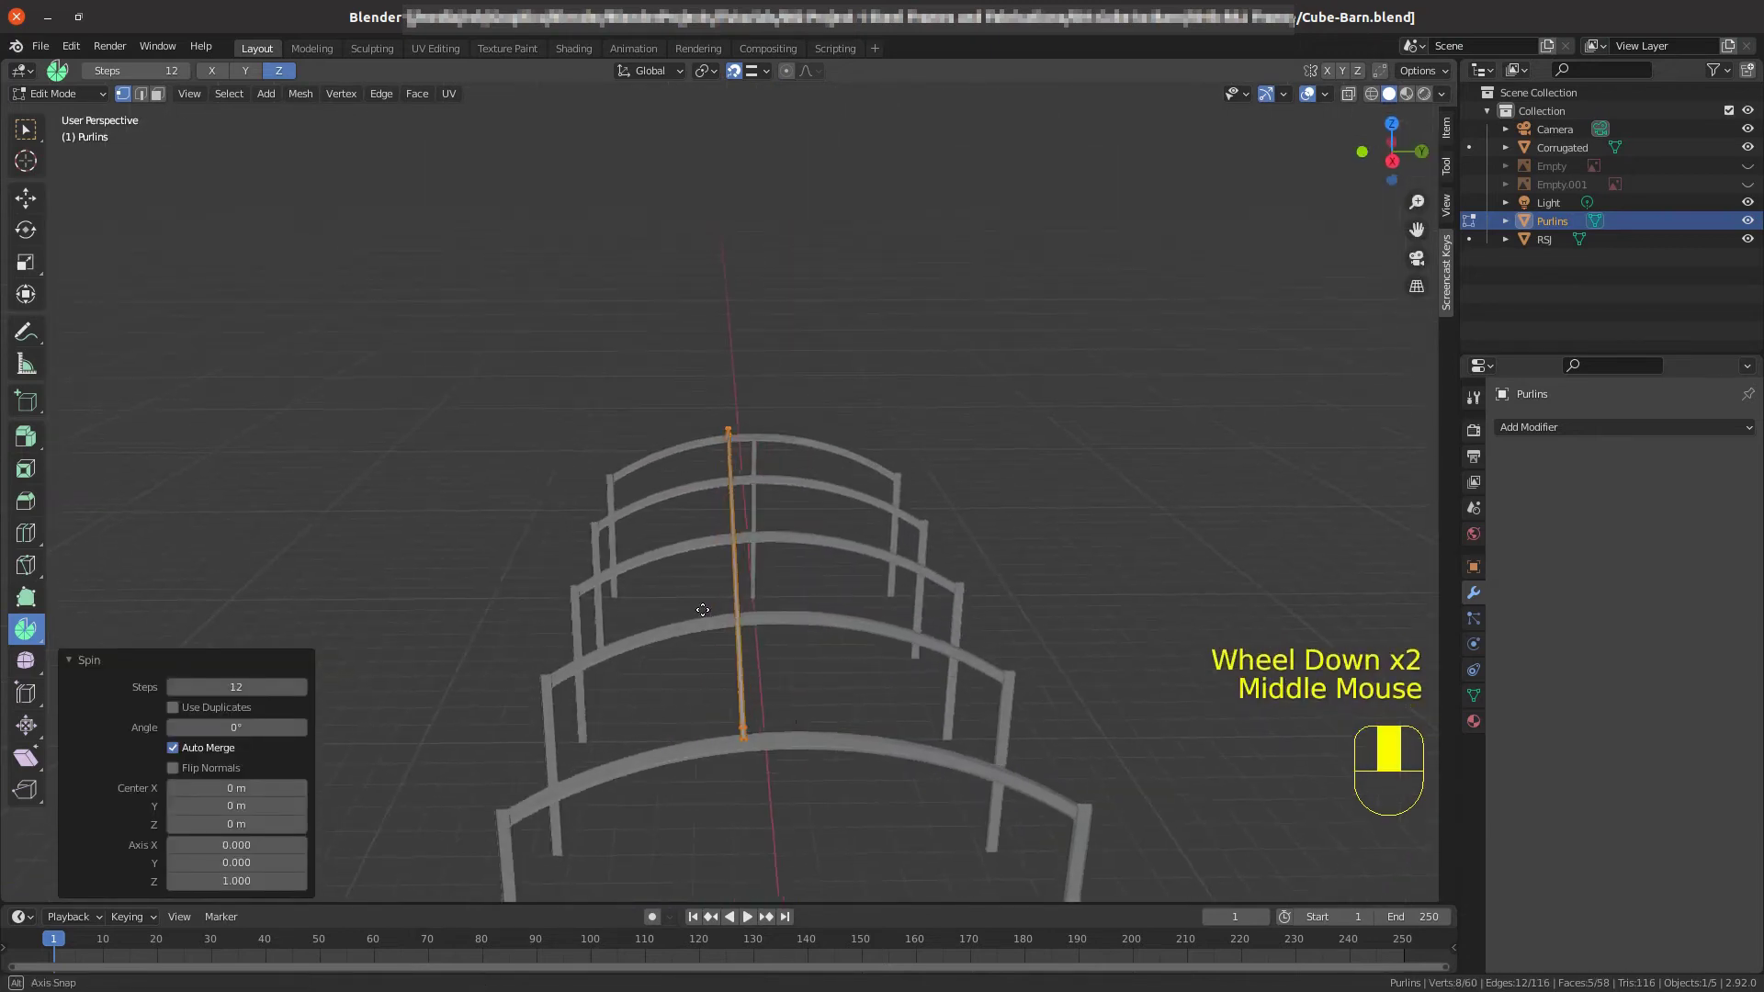
# Spin the purlin about X with Use Duplicates, 2 steps and a 19.6° angle.
pyautogui.scroll(-3)
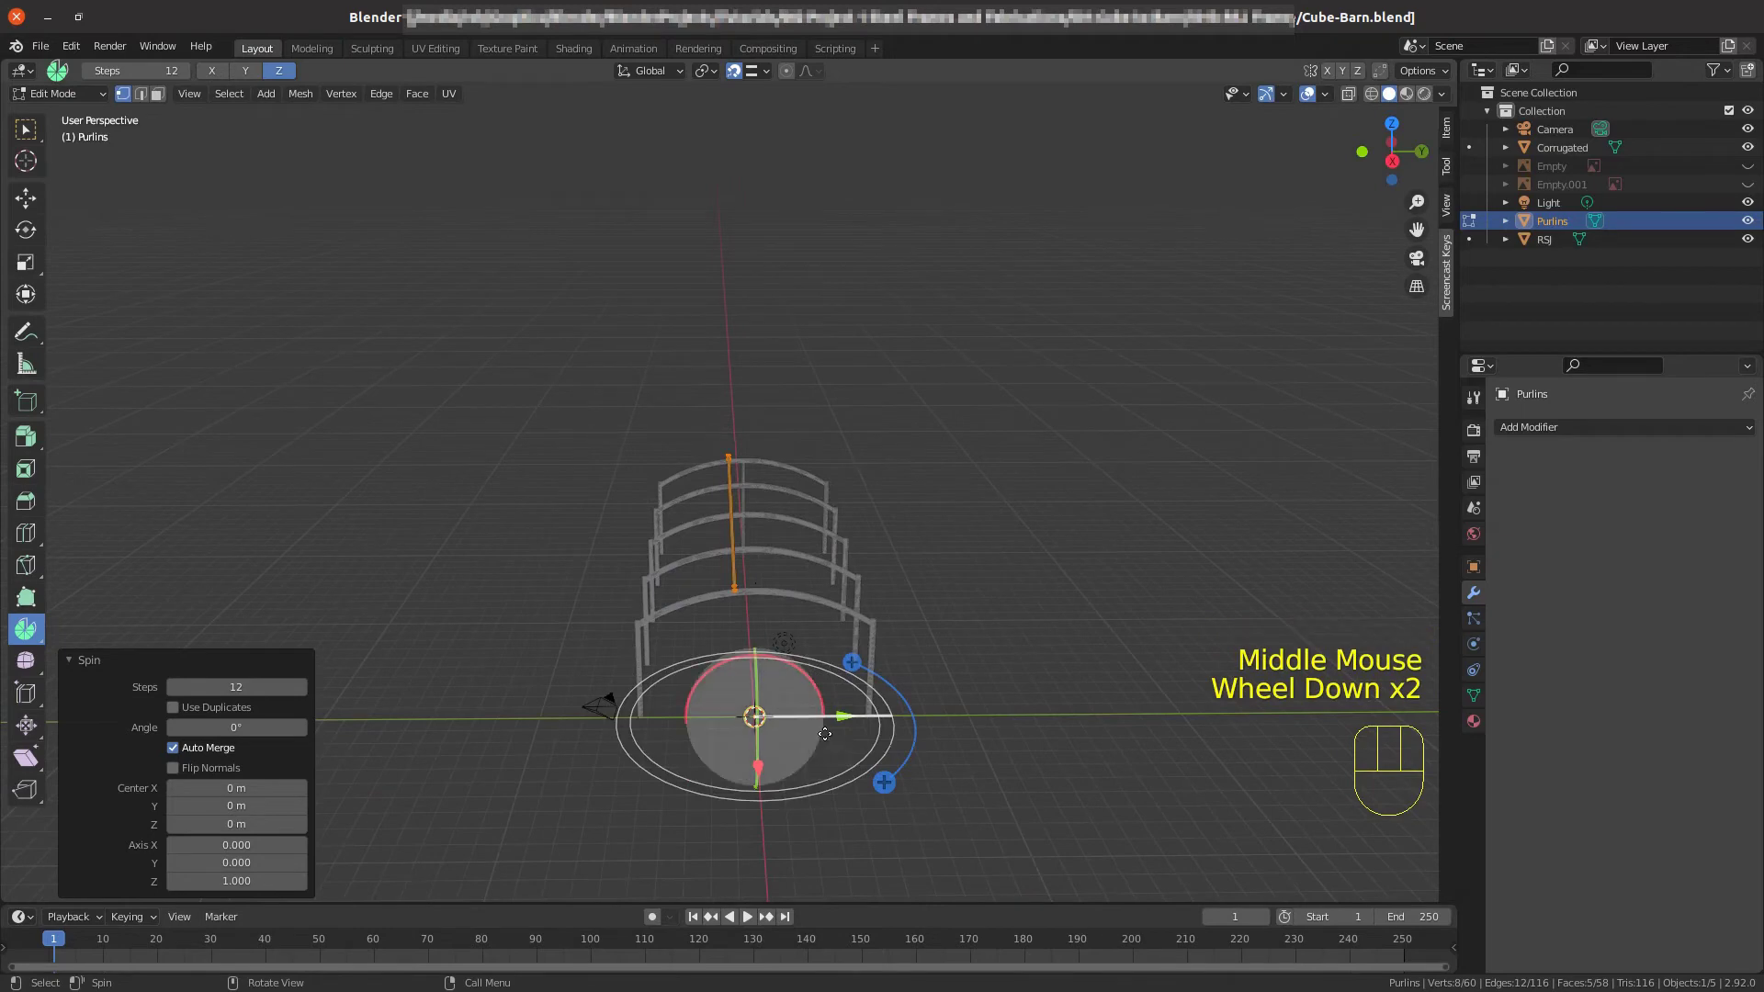
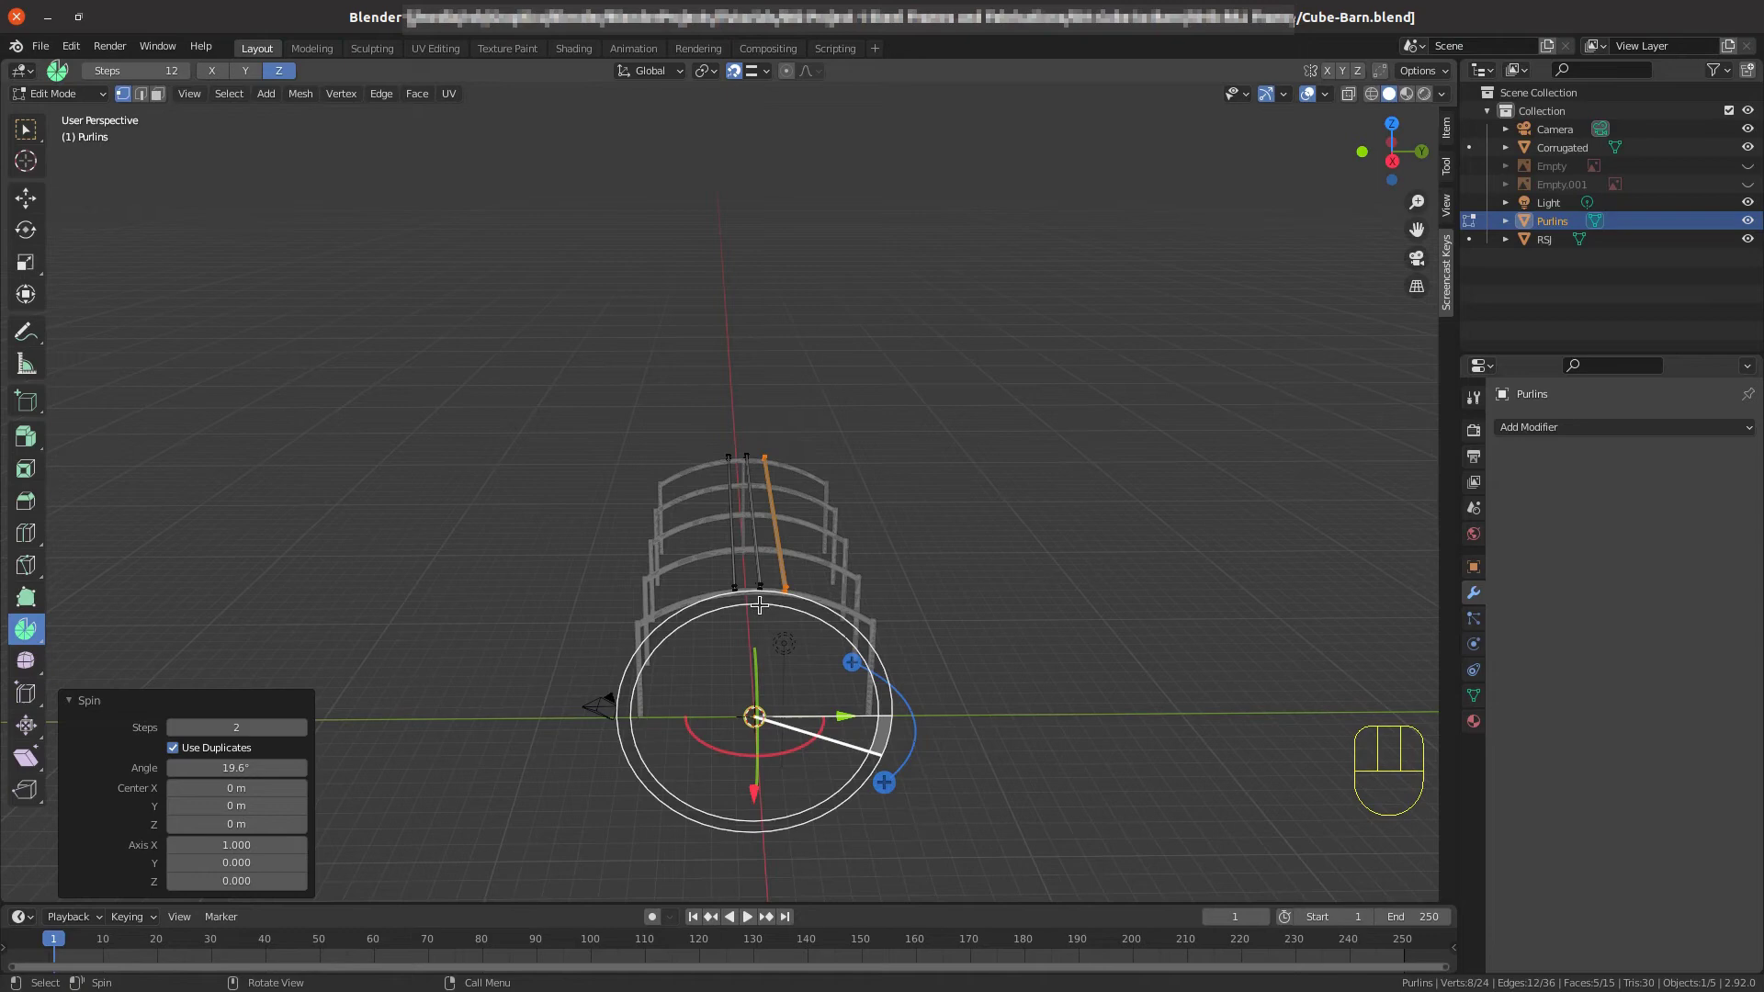
# Set Spin to 3 steps over about -26° with Center Z near -3 m, spreading four purlins down the rafter.
pyautogui.press('KP_3')
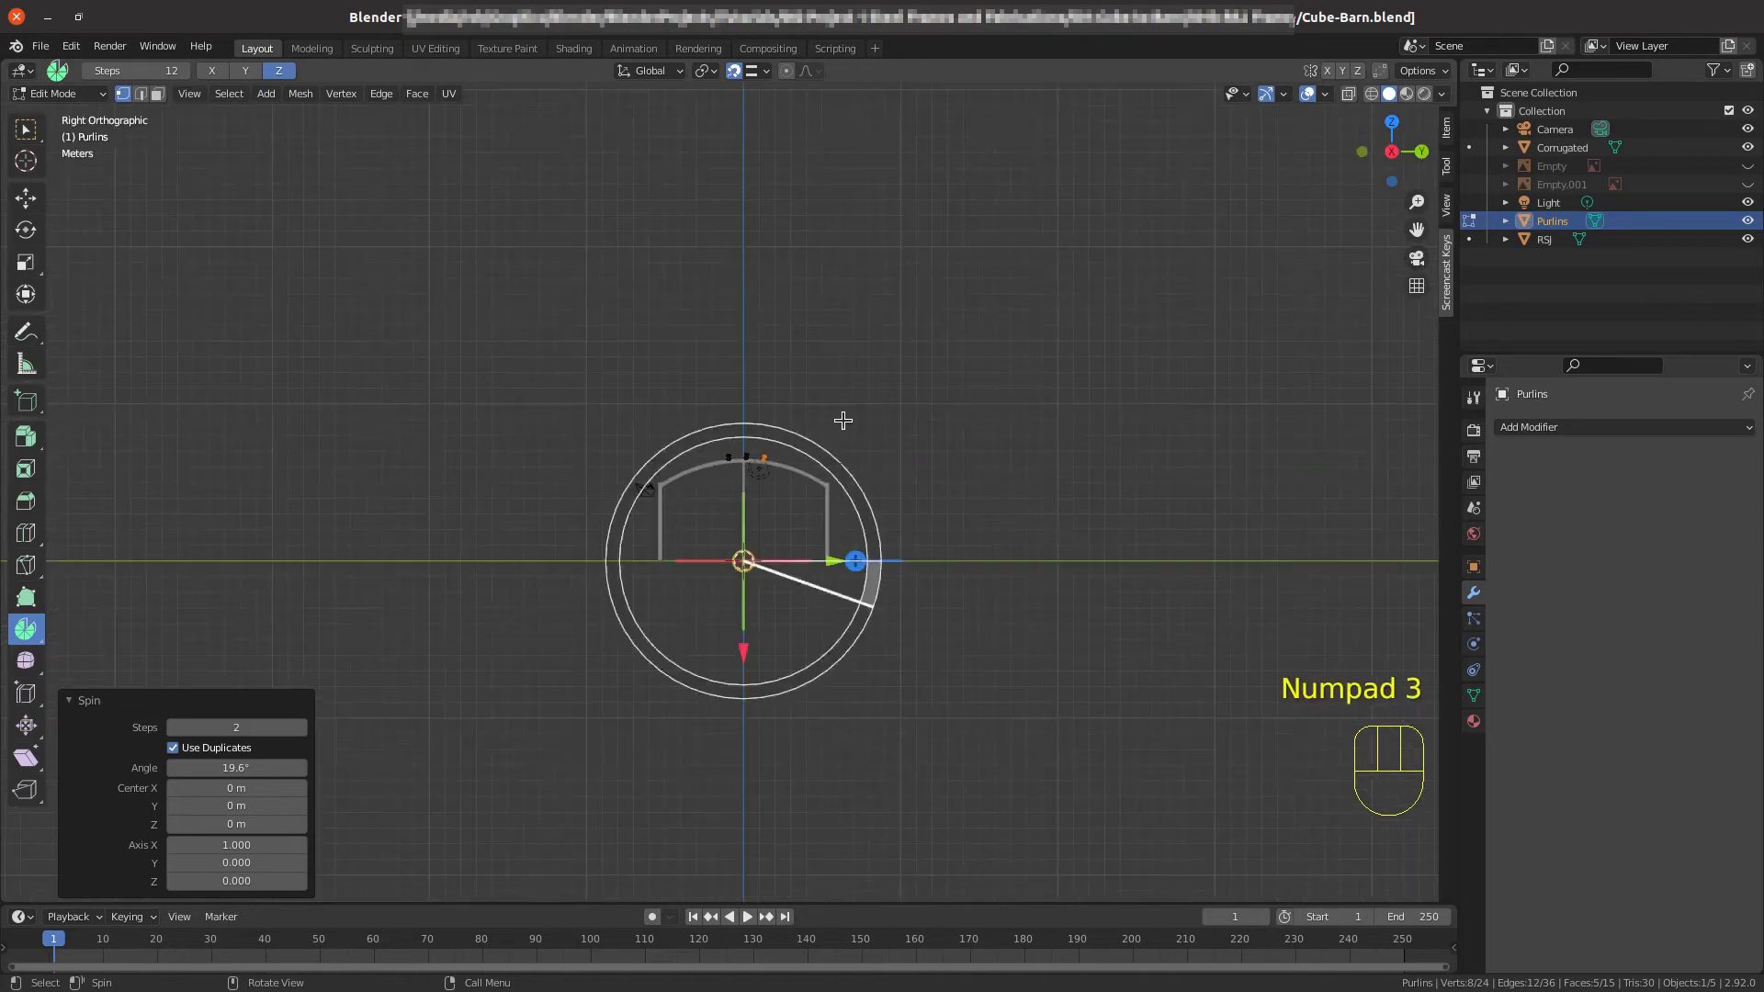
pyautogui.scroll(3)
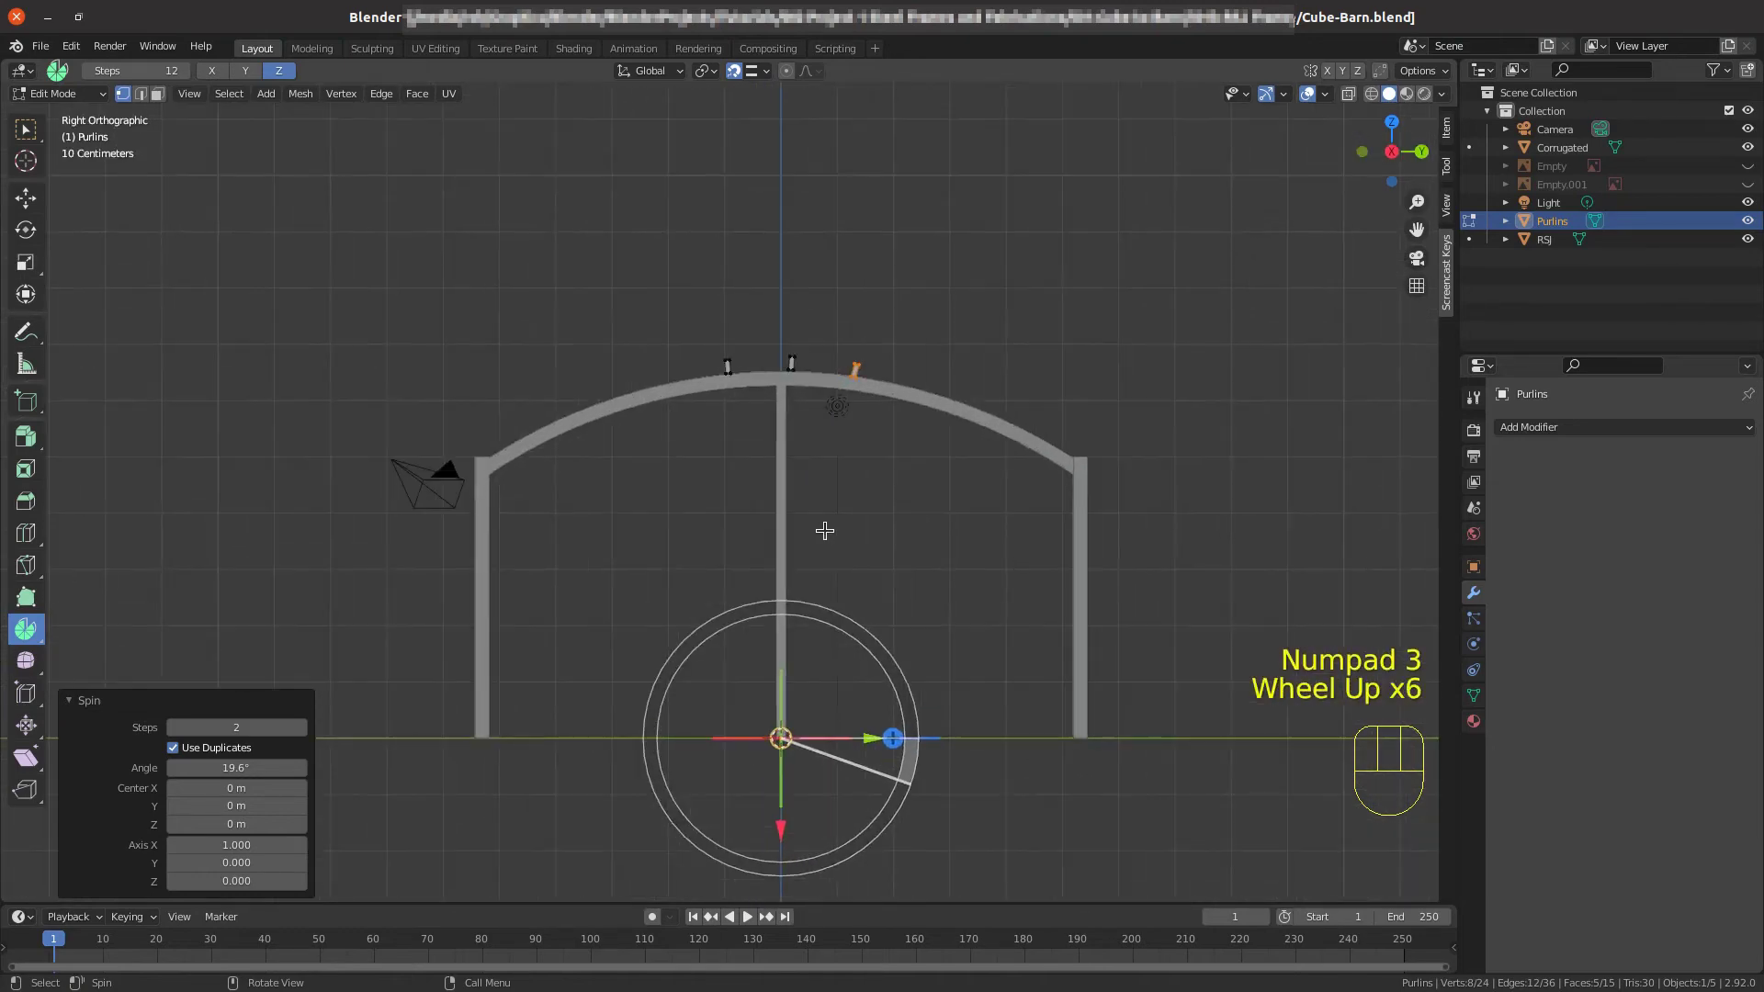
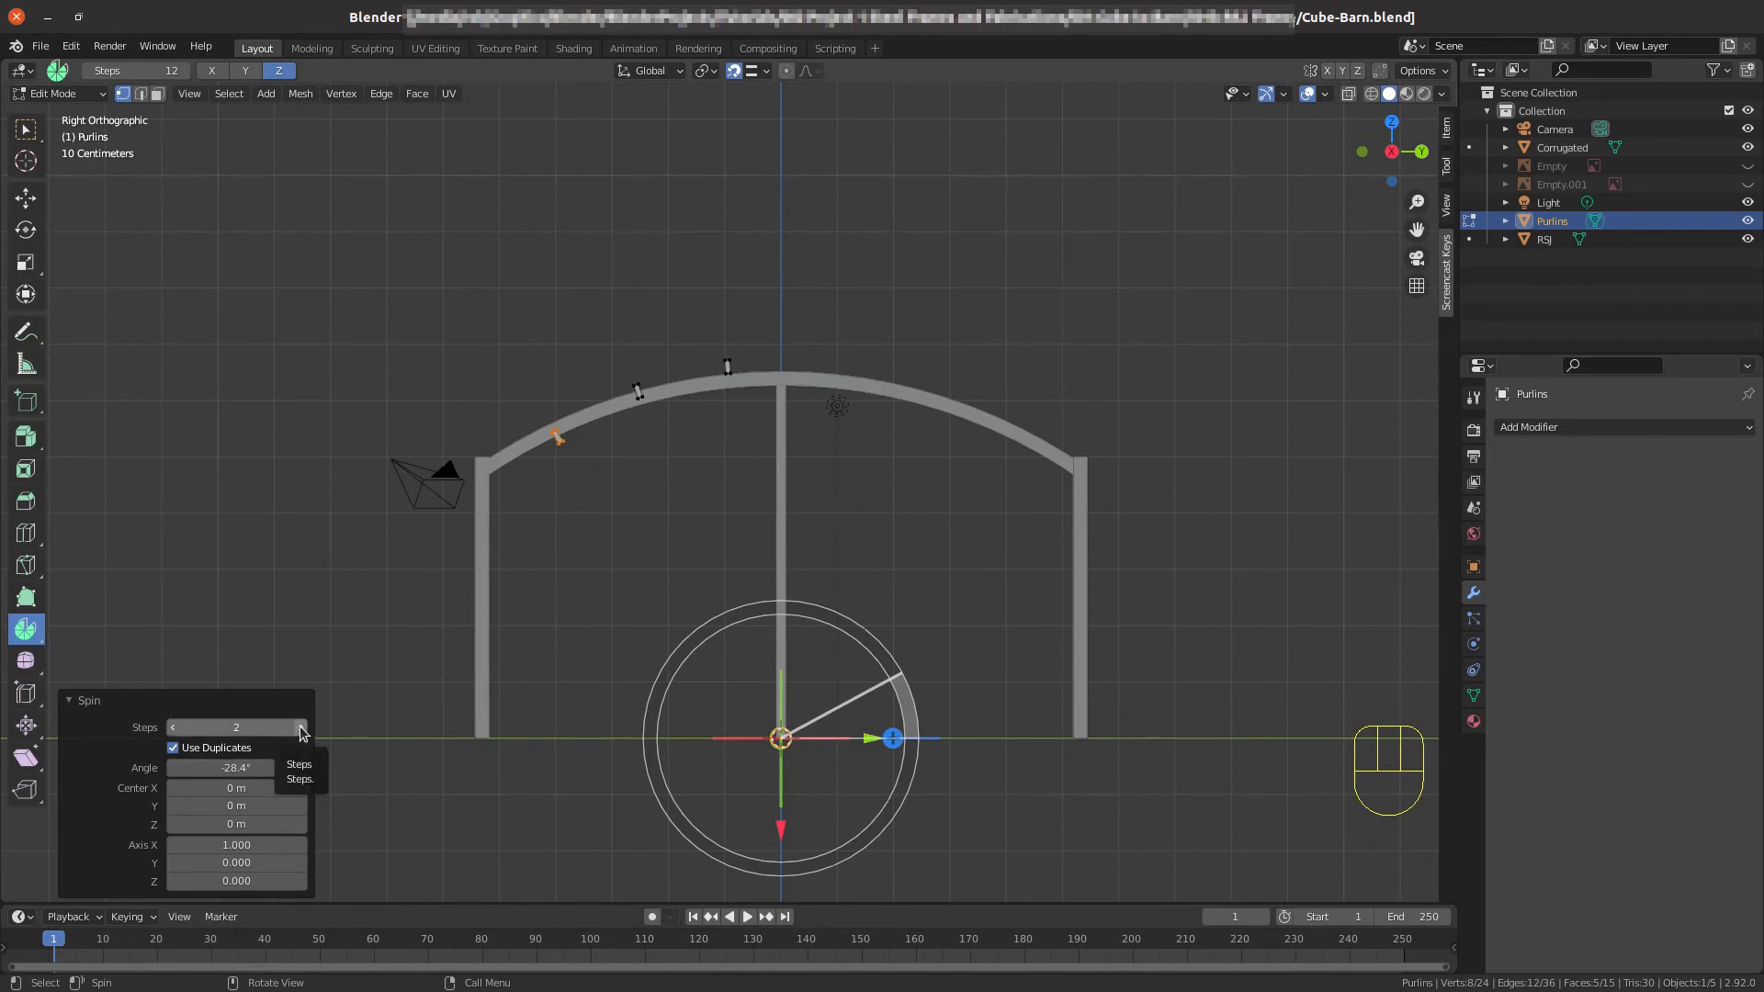
pyautogui.click(305, 732)
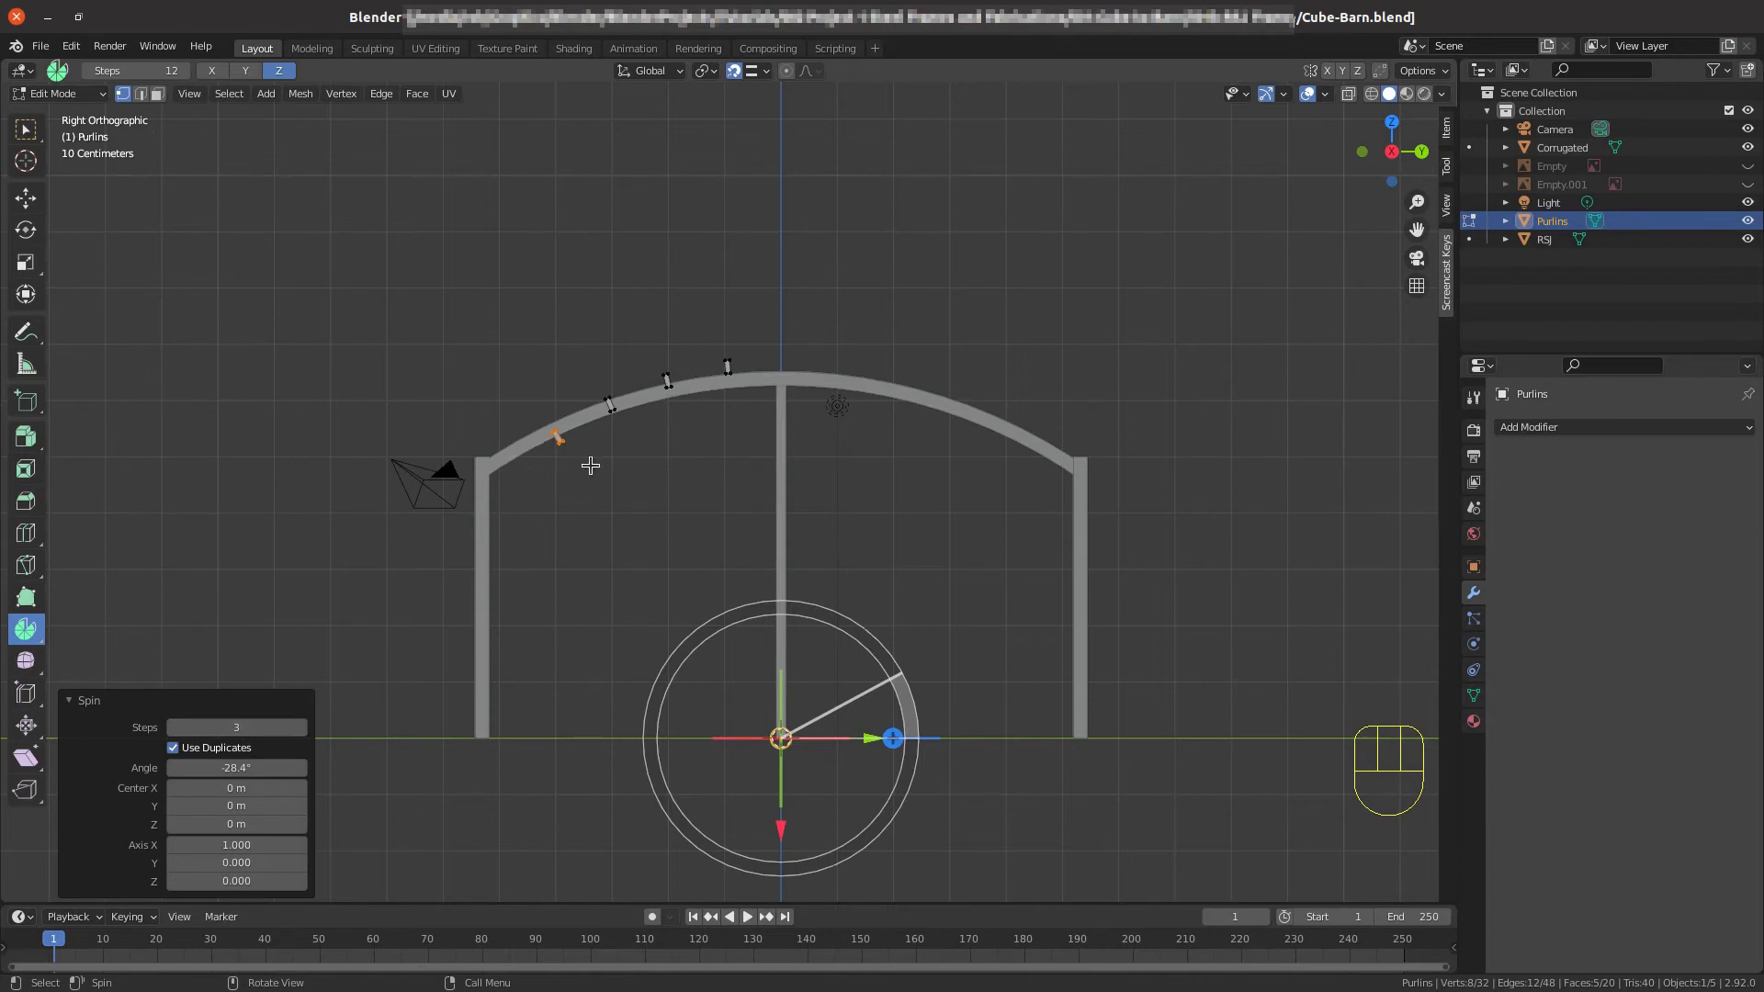
pyautogui.moveTo(899, 673); pyautogui.dragTo(846, 637)
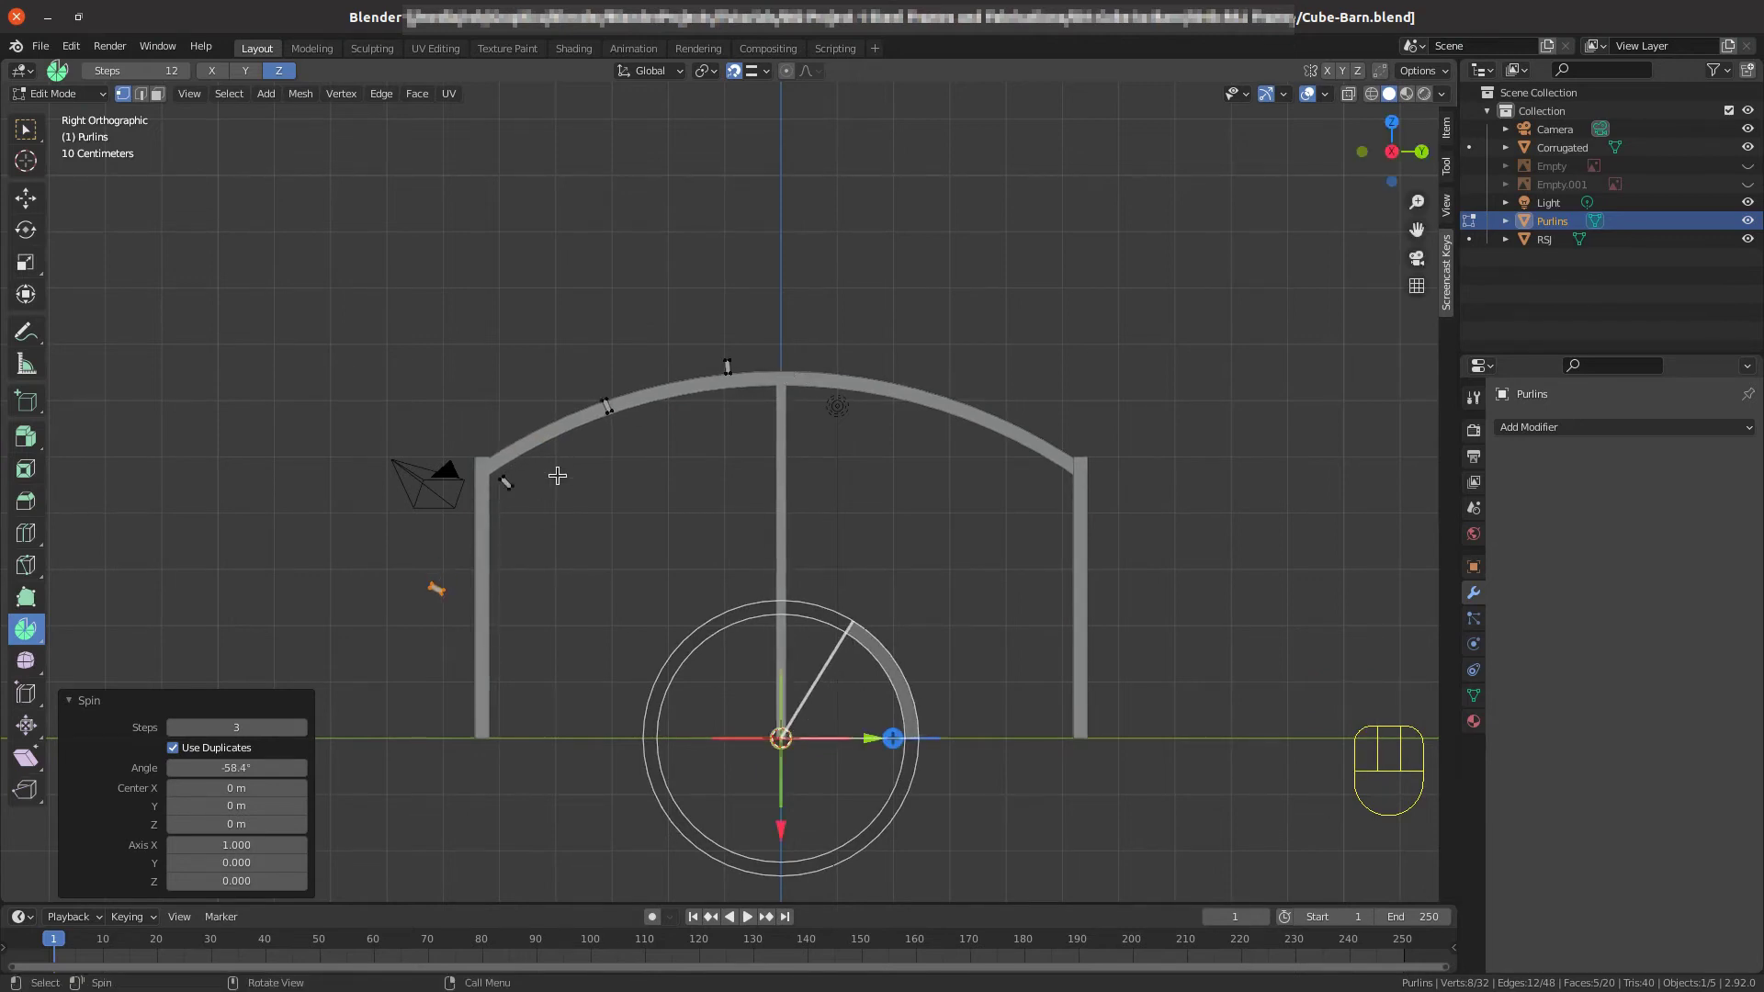
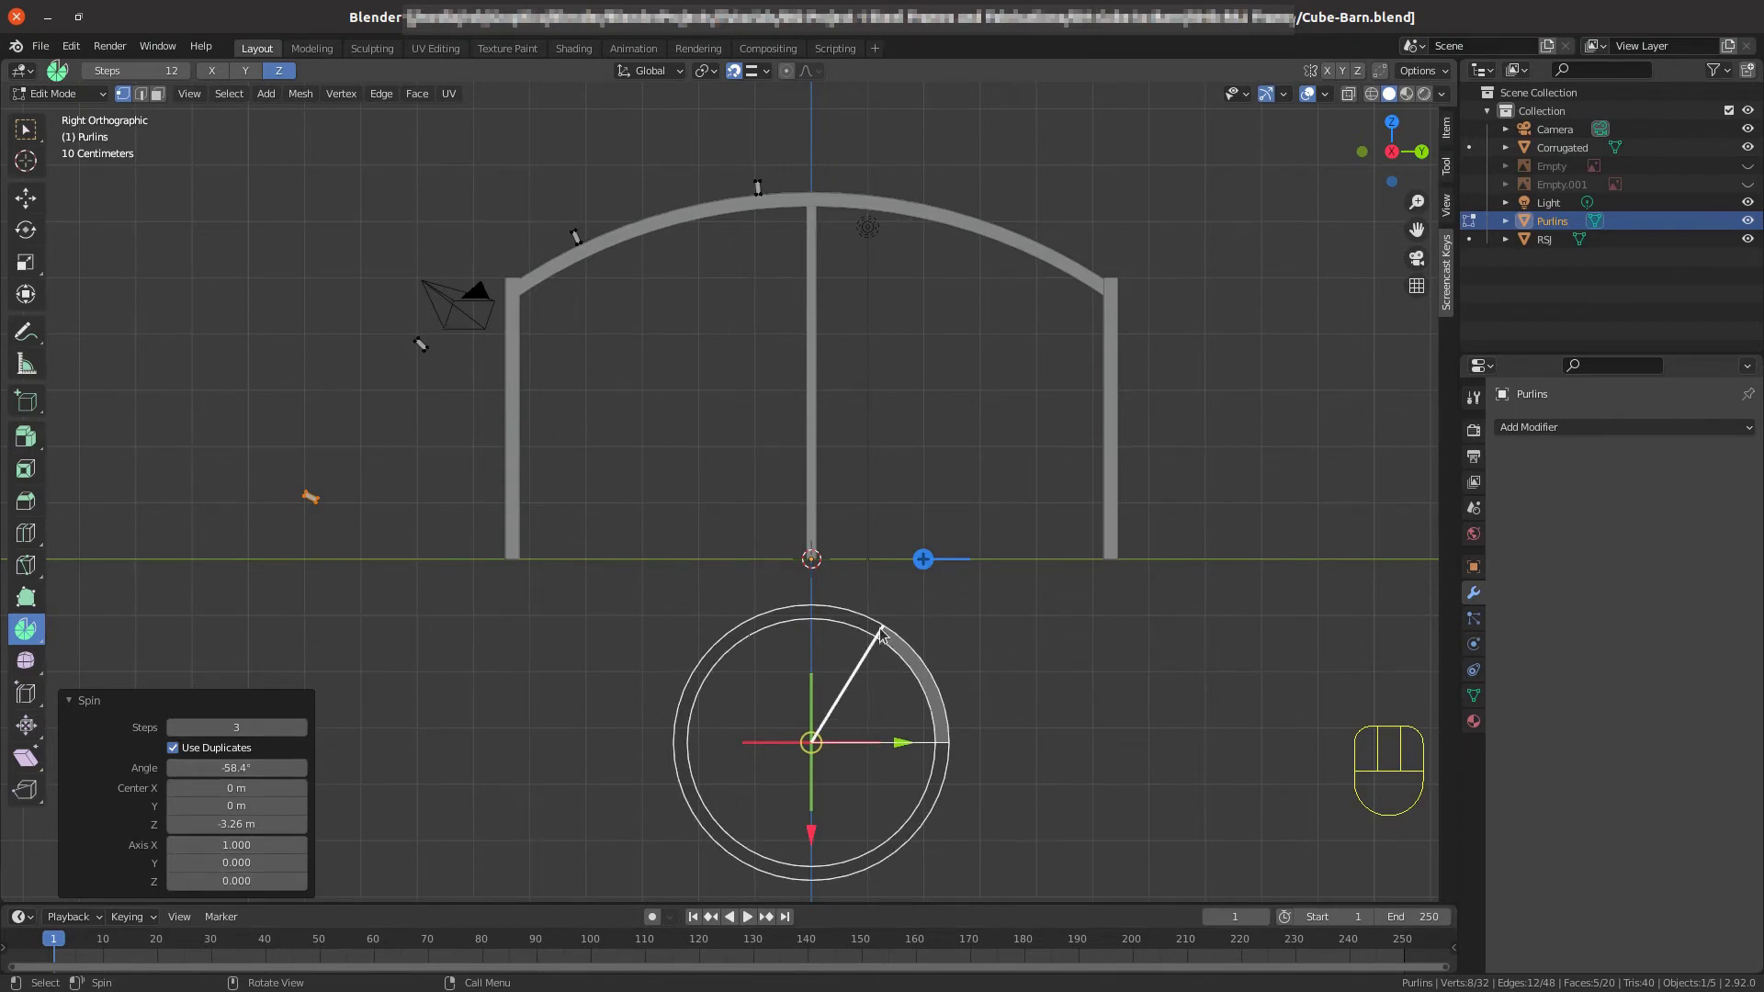
pyautogui.moveTo(884, 632); pyautogui.dragTo(935, 688)
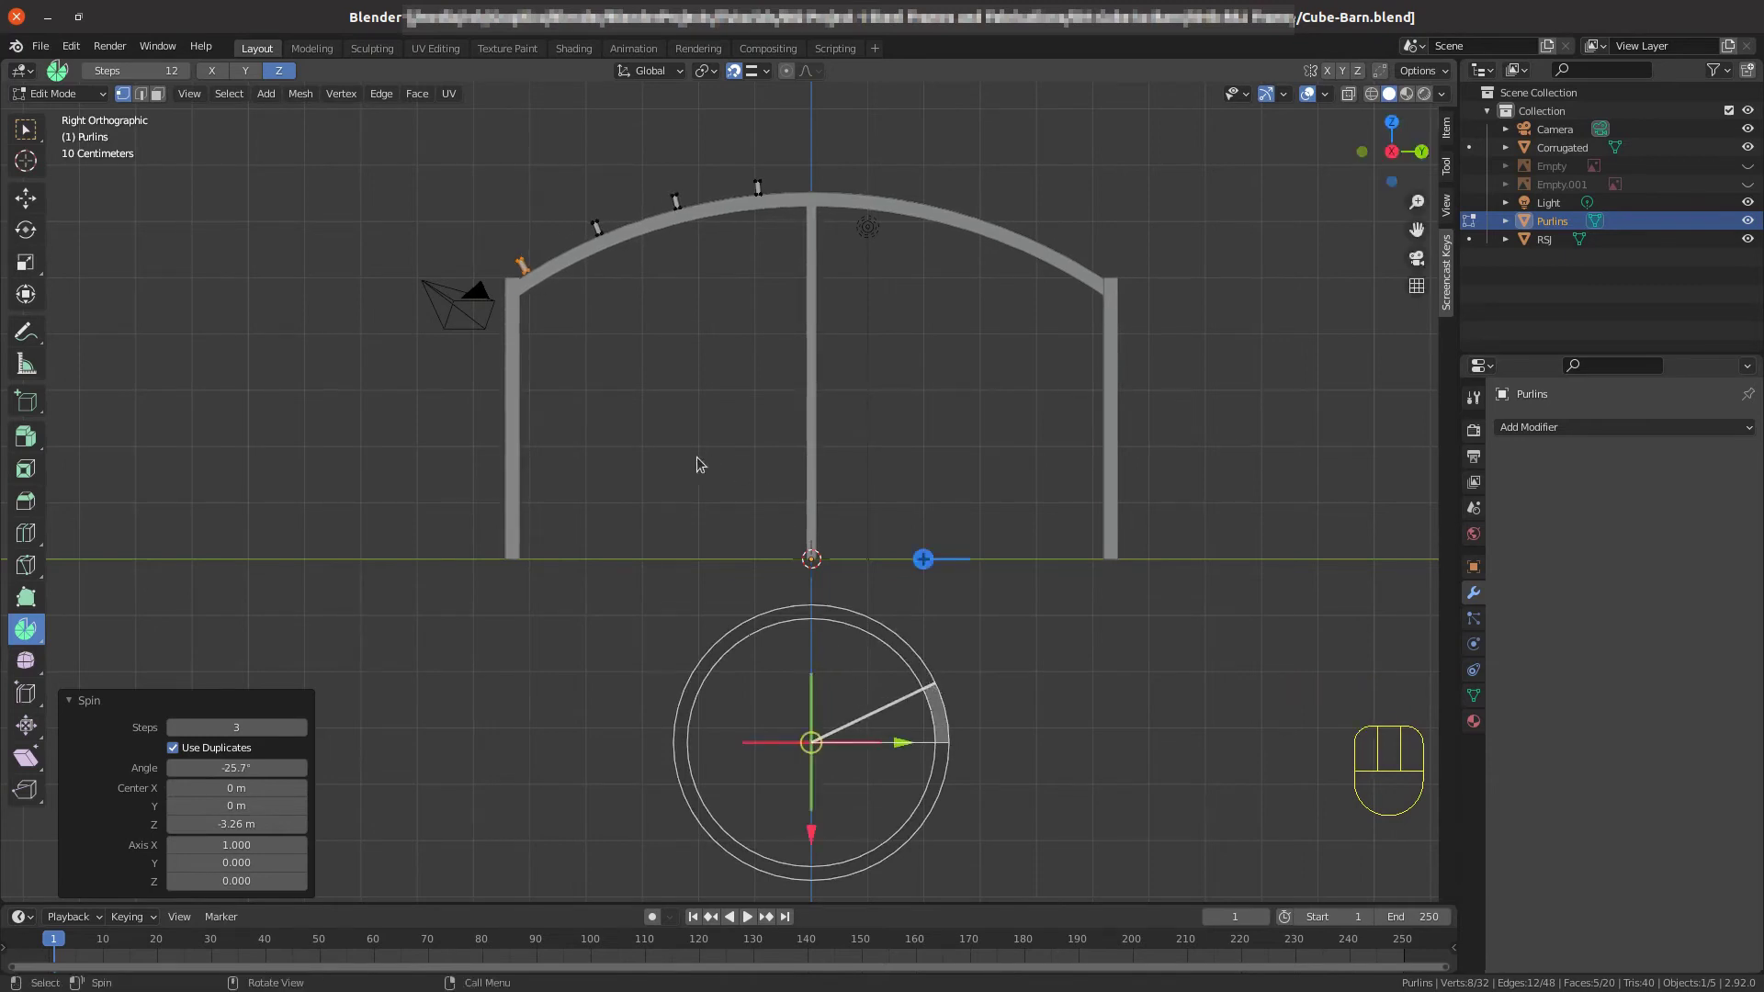
pyautogui.scroll(3)
pyautogui.moveTo(458, 326); pyautogui.dragTo(396, 553)
pyautogui.scroll(3)
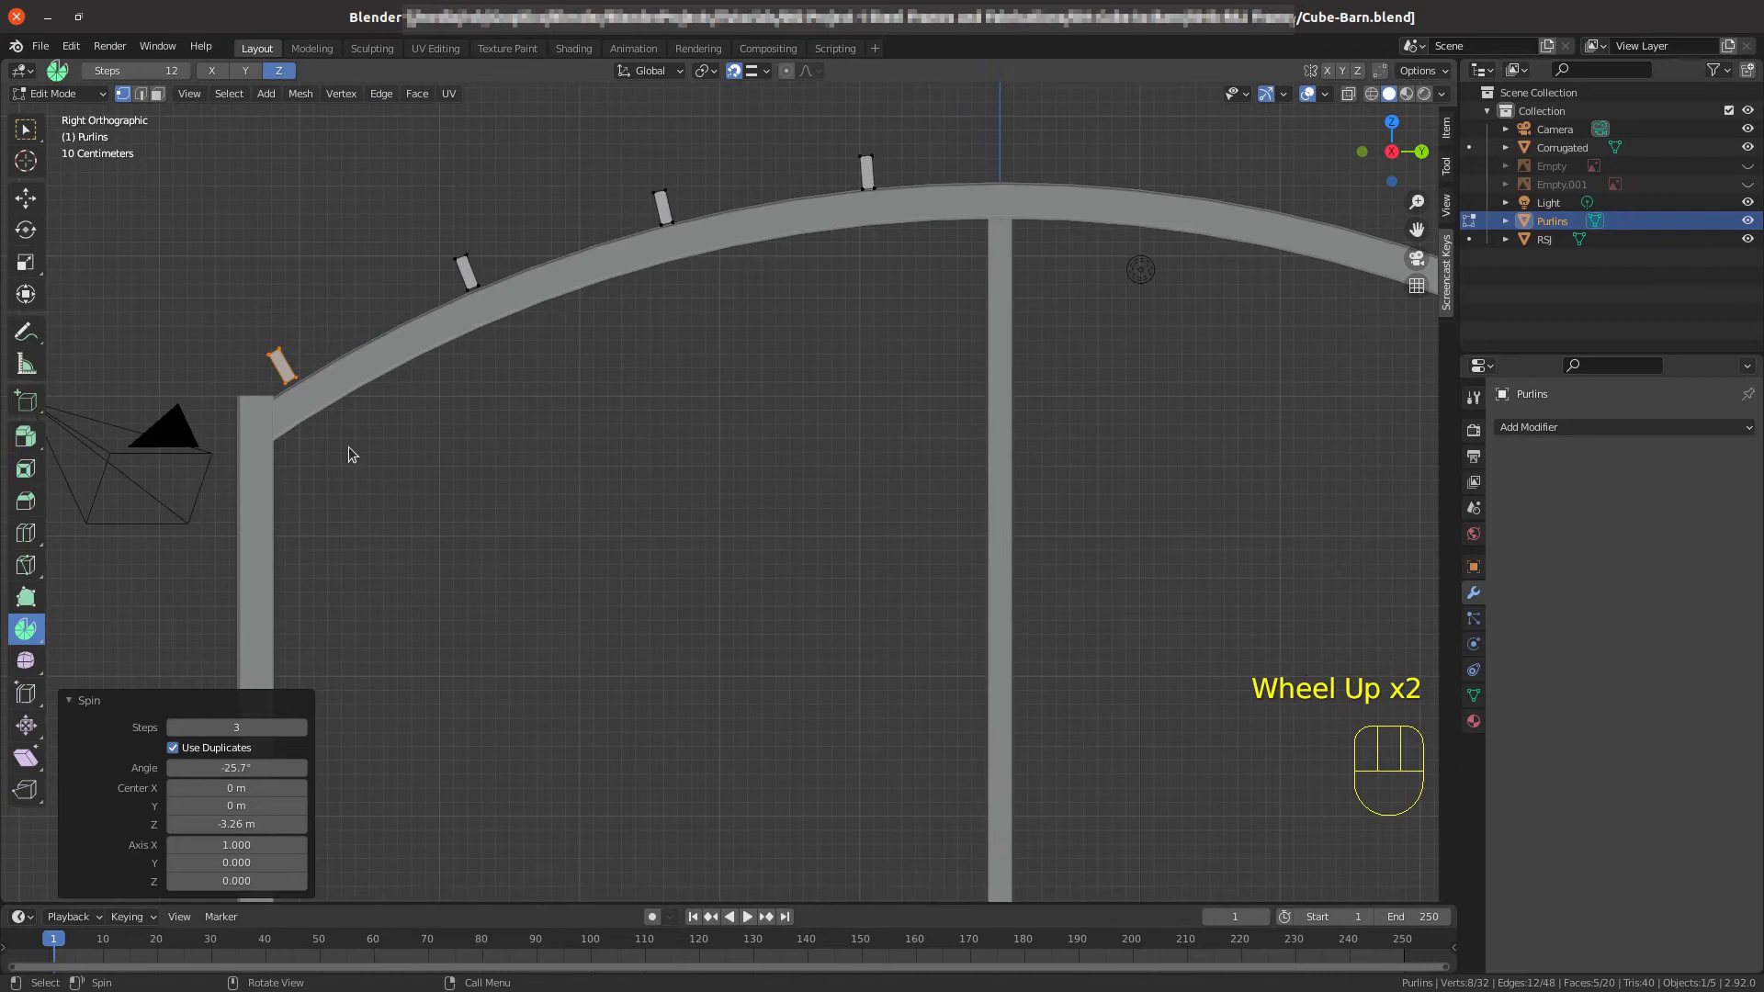
pyautogui.moveTo(476, 513); pyautogui.dragTo(623, 582)
pyautogui.scroll(3)
pyautogui.moveTo(377, 568); pyautogui.dragTo(496, 654)
pyautogui.scroll(3)
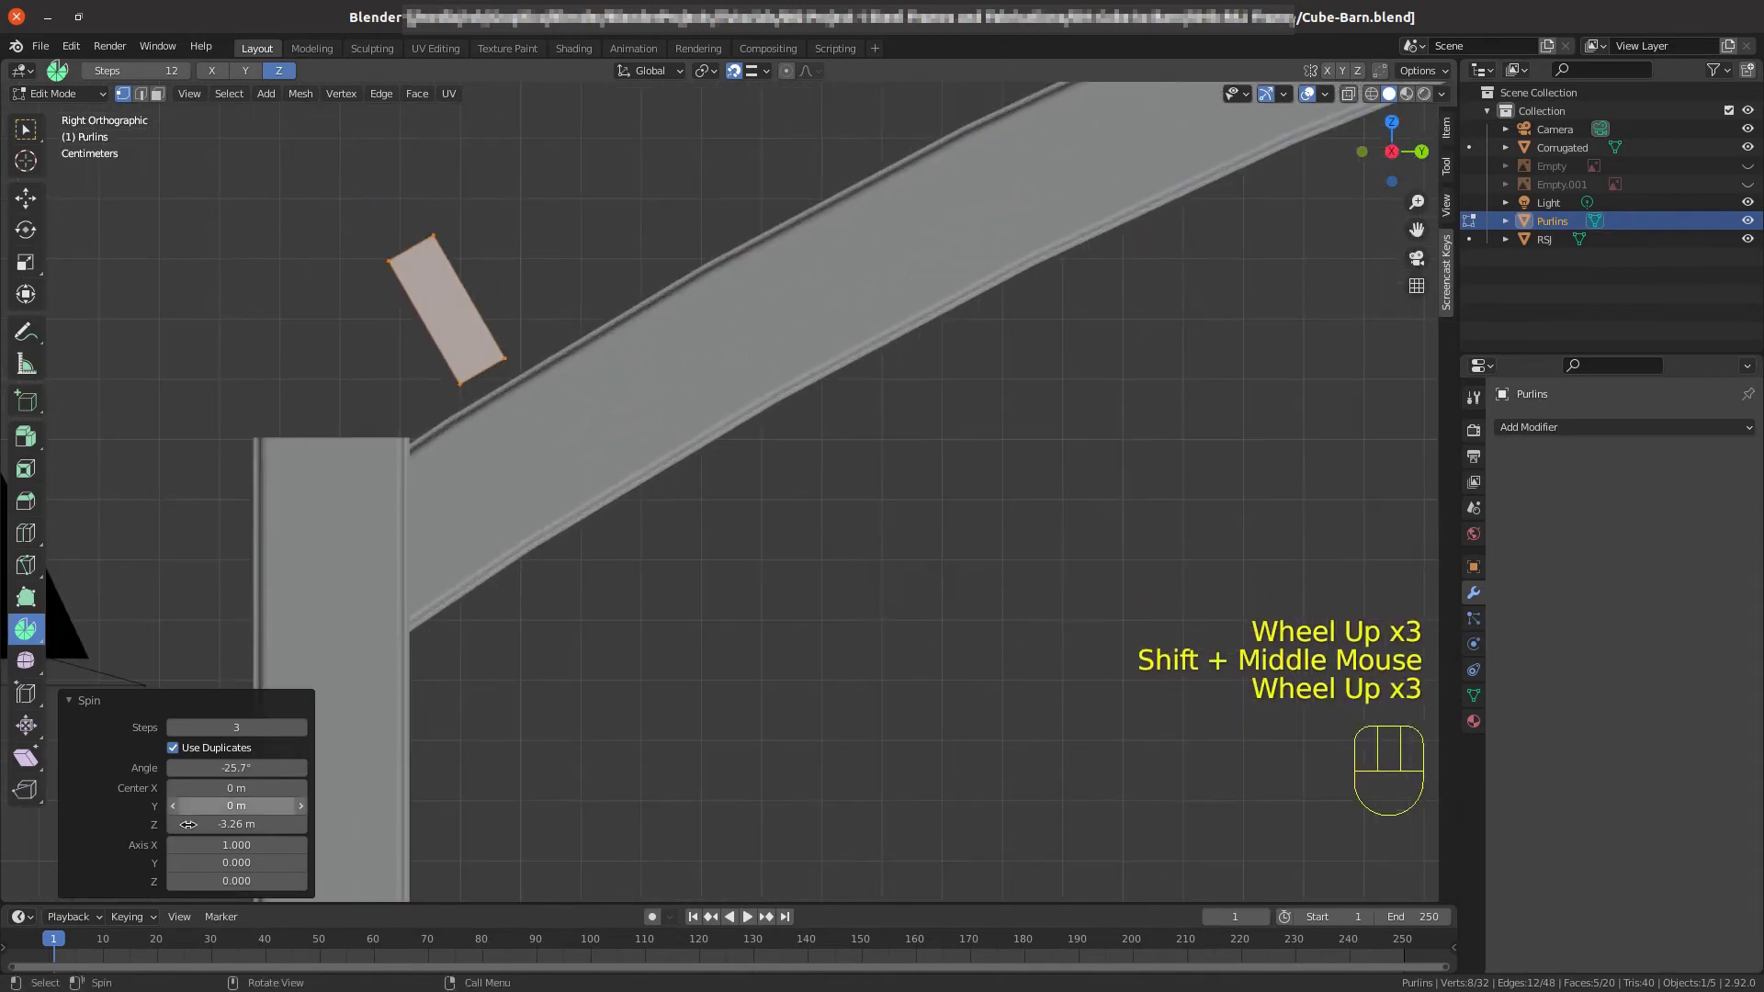
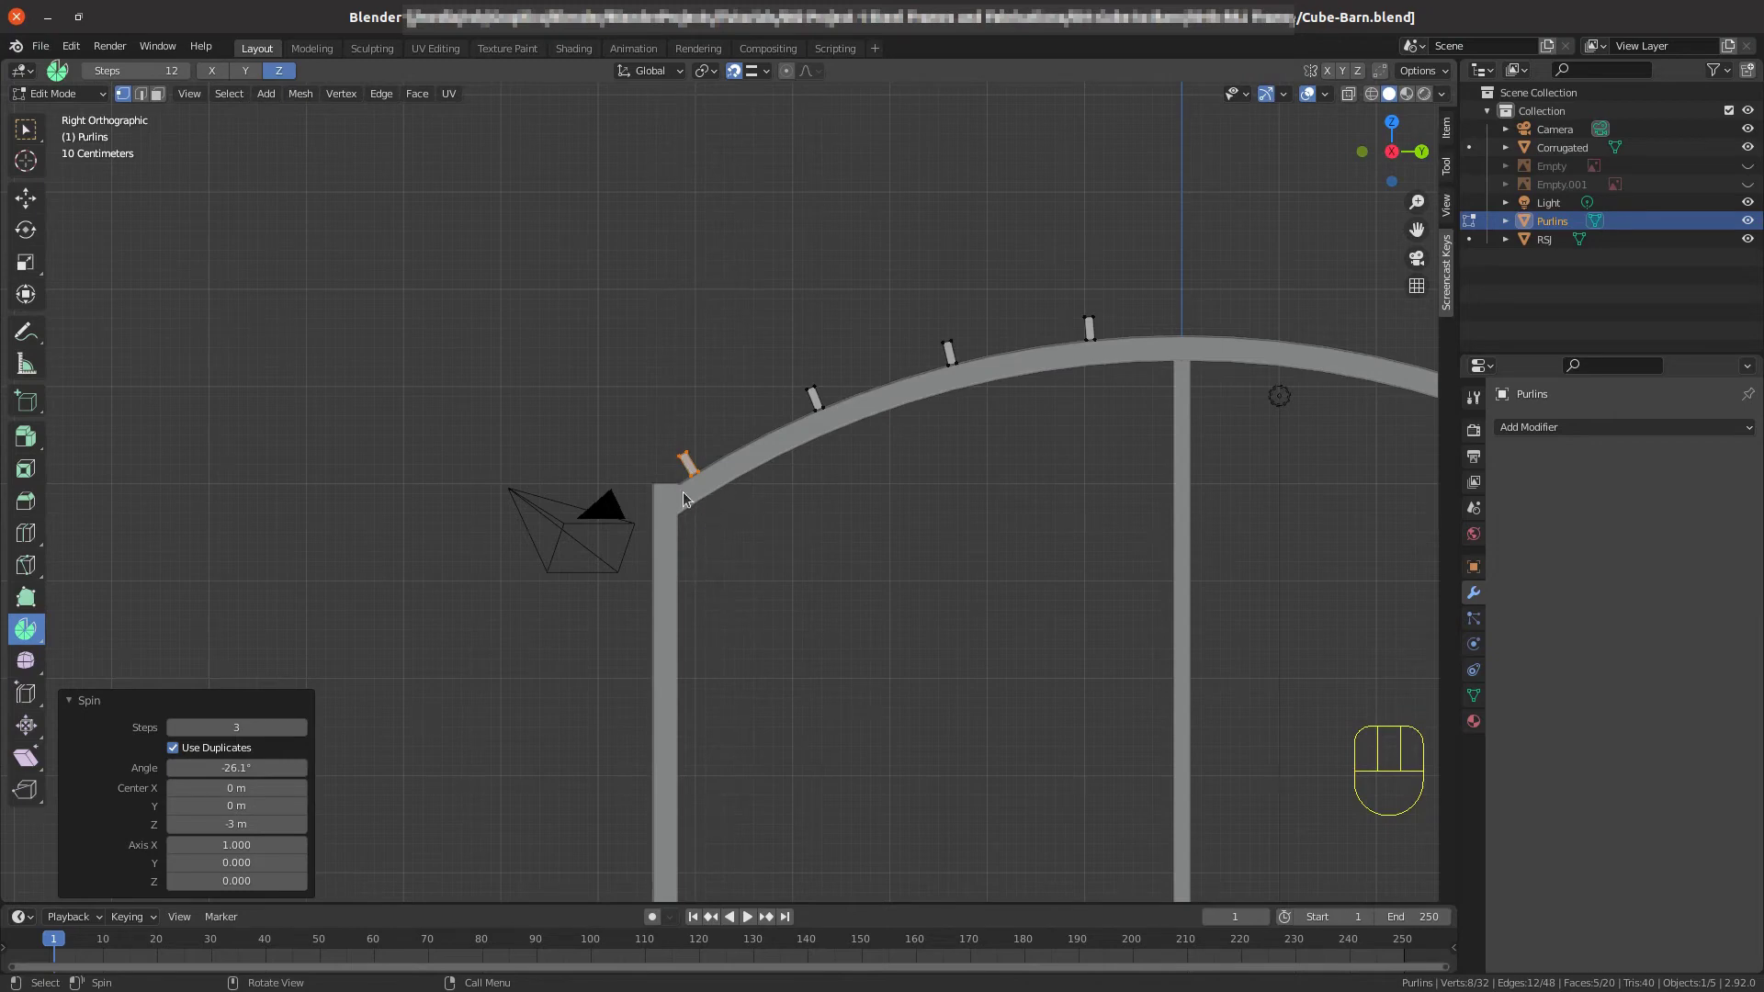
# Select all of the purlin geometry across the arch.
pyautogui.scroll(-3)
pyautogui.press('a')
pyautogui.scroll(-3)
pyautogui.scroll(-3)
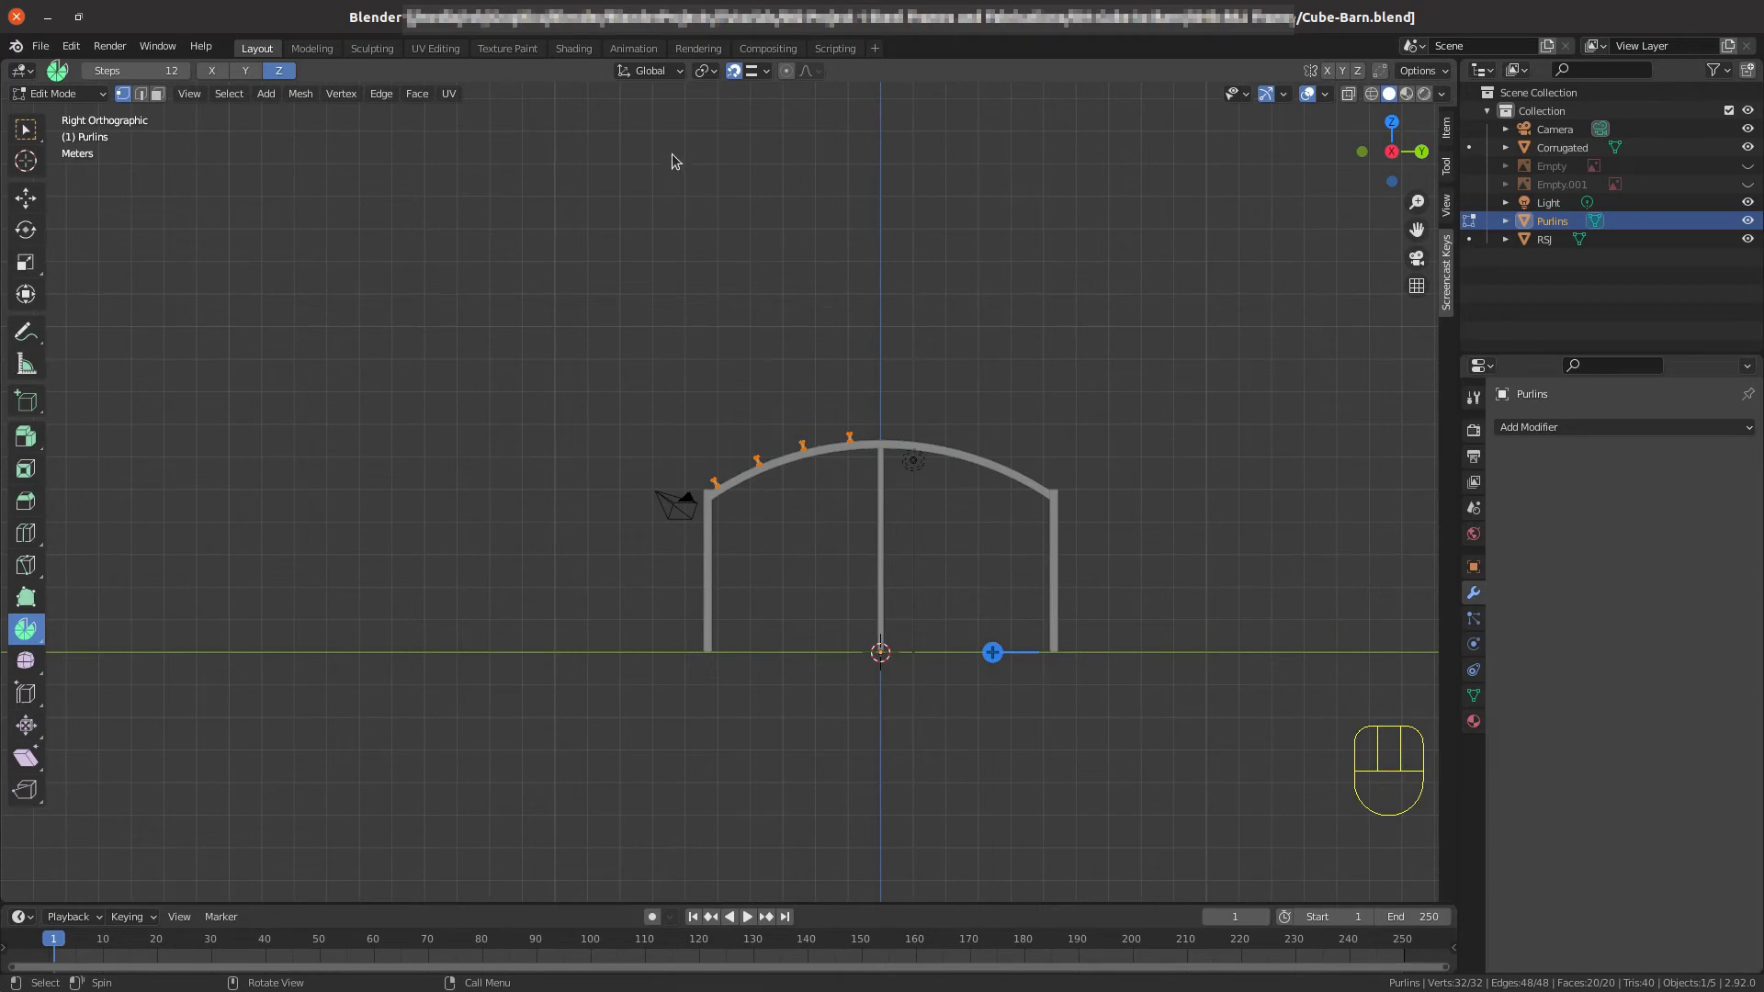
# Duplicate the four purlins in place with Shift+D, doubling the mesh to 64 vertices.
pyautogui.moveTo(713, 72); pyautogui.dragTo(739, 103)
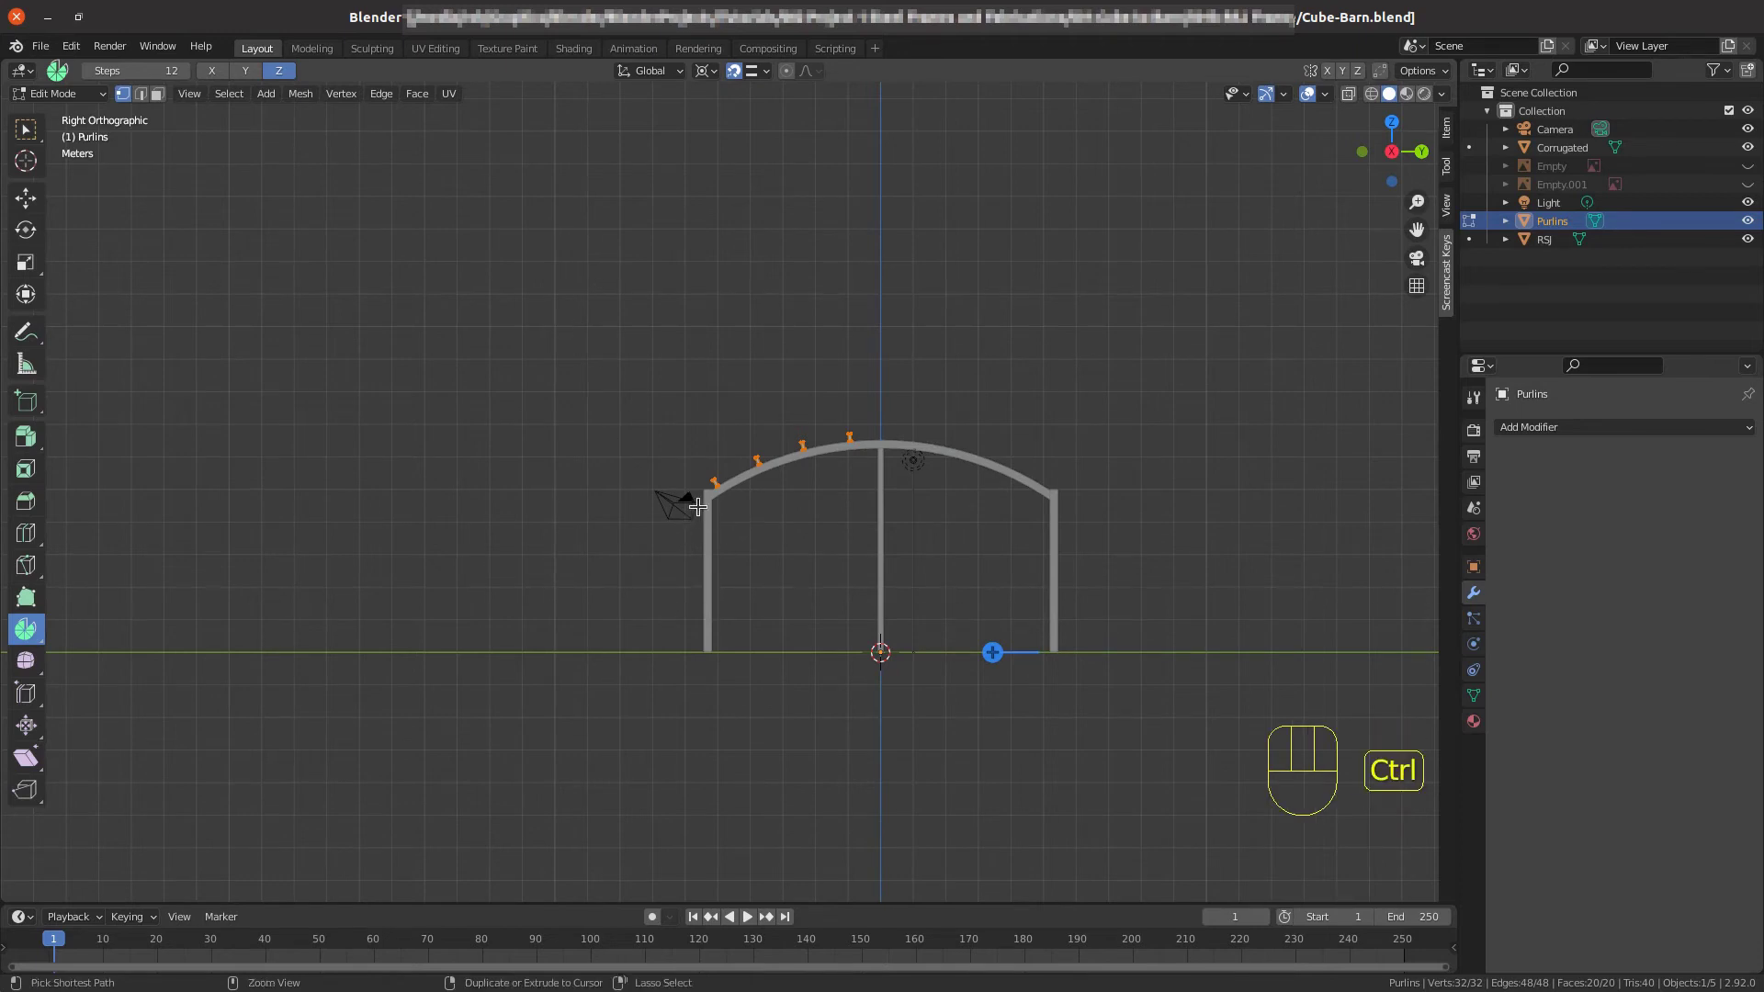
pyautogui.press('ctrl+m')
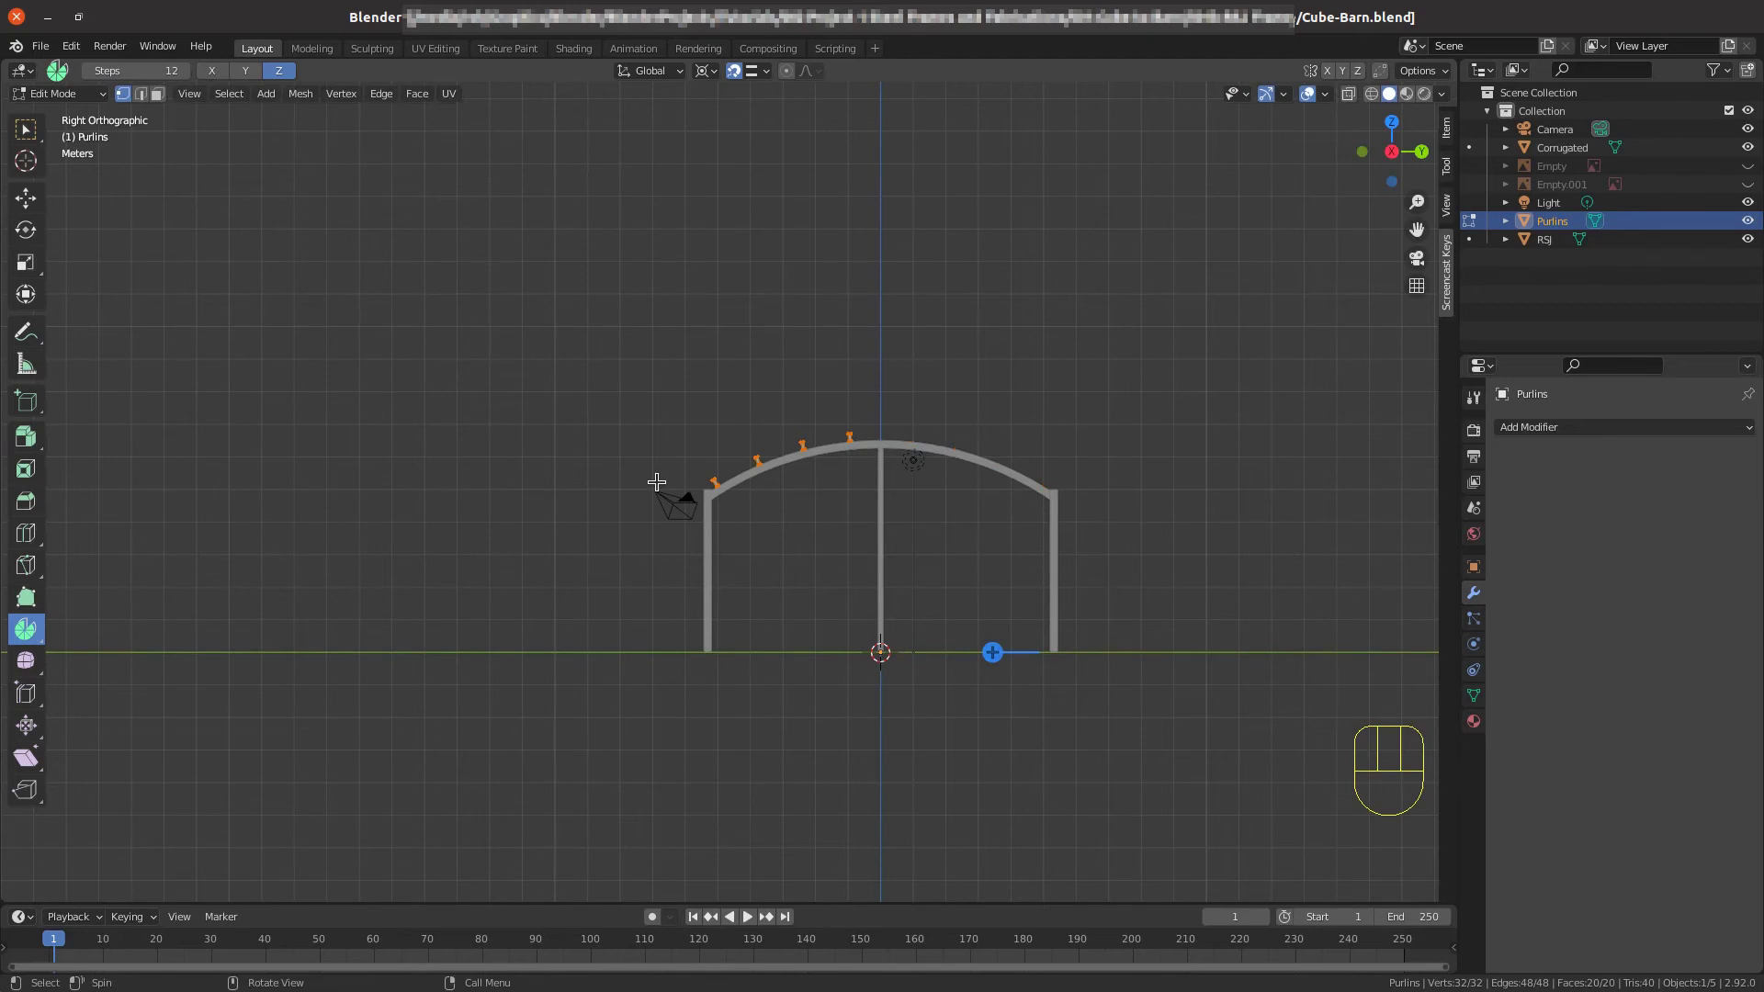
pyautogui.press('shift+d')
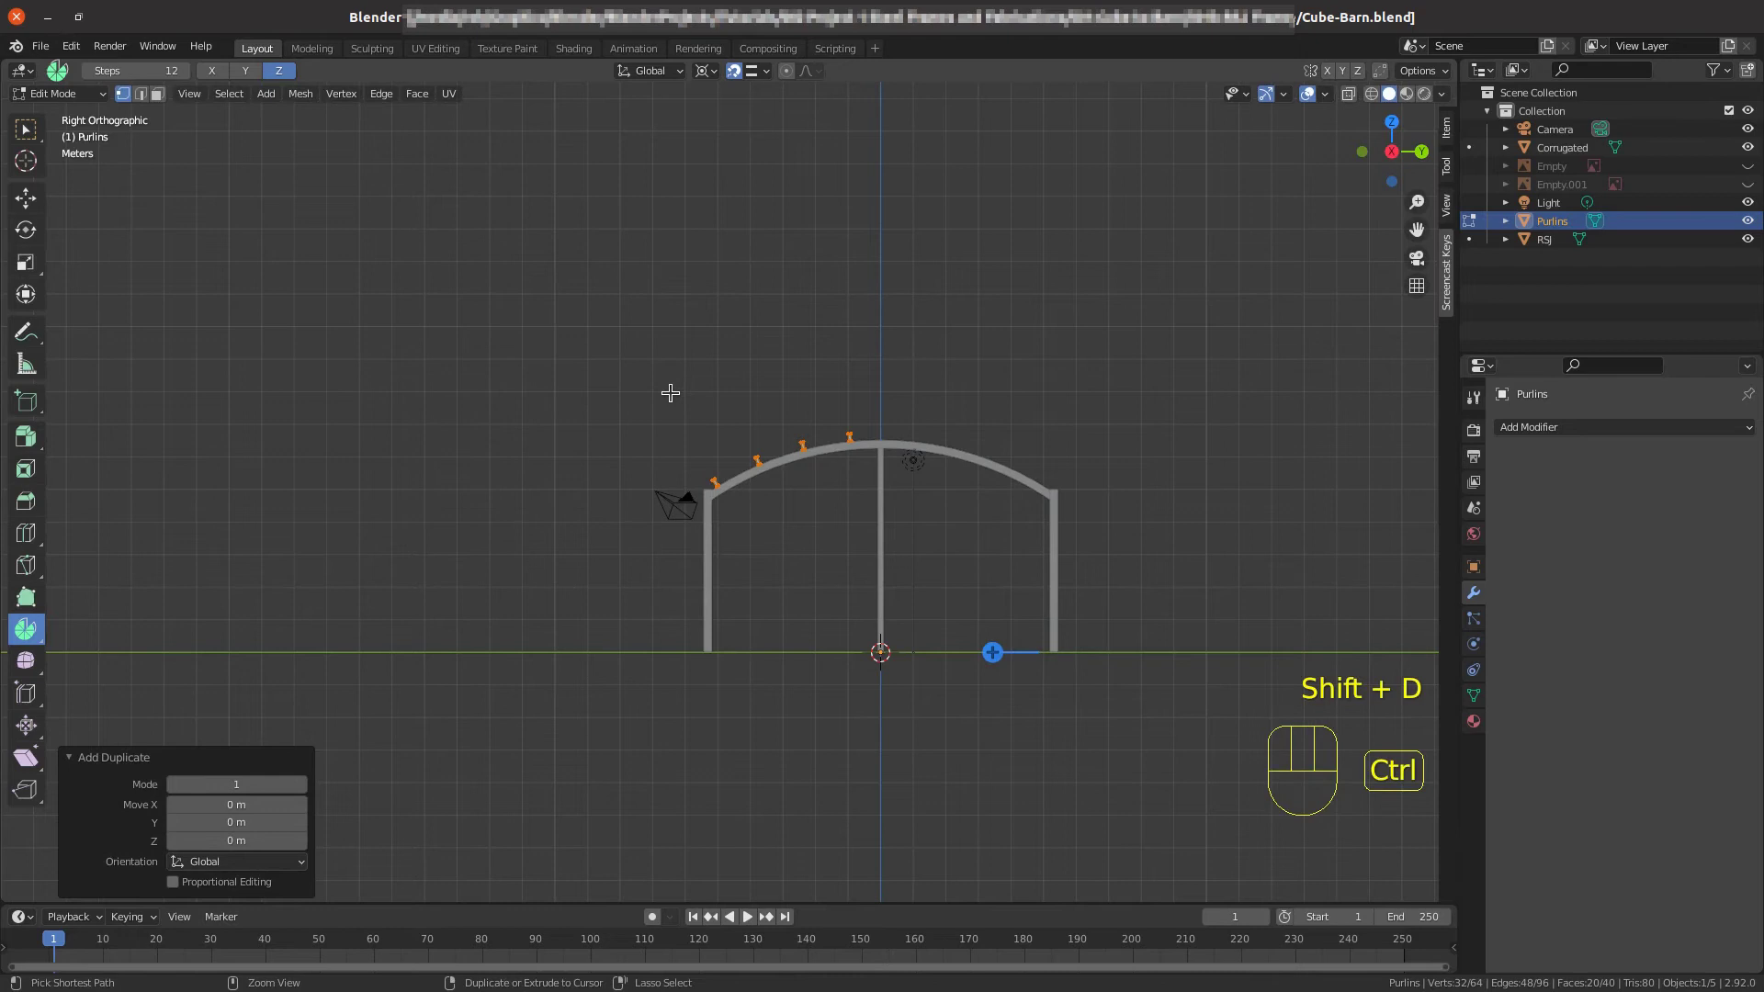
# Mirror the duplicated purlin profiles across global Y, clear selections and leave mesh editing.
pyautogui.press('ctrl+m')
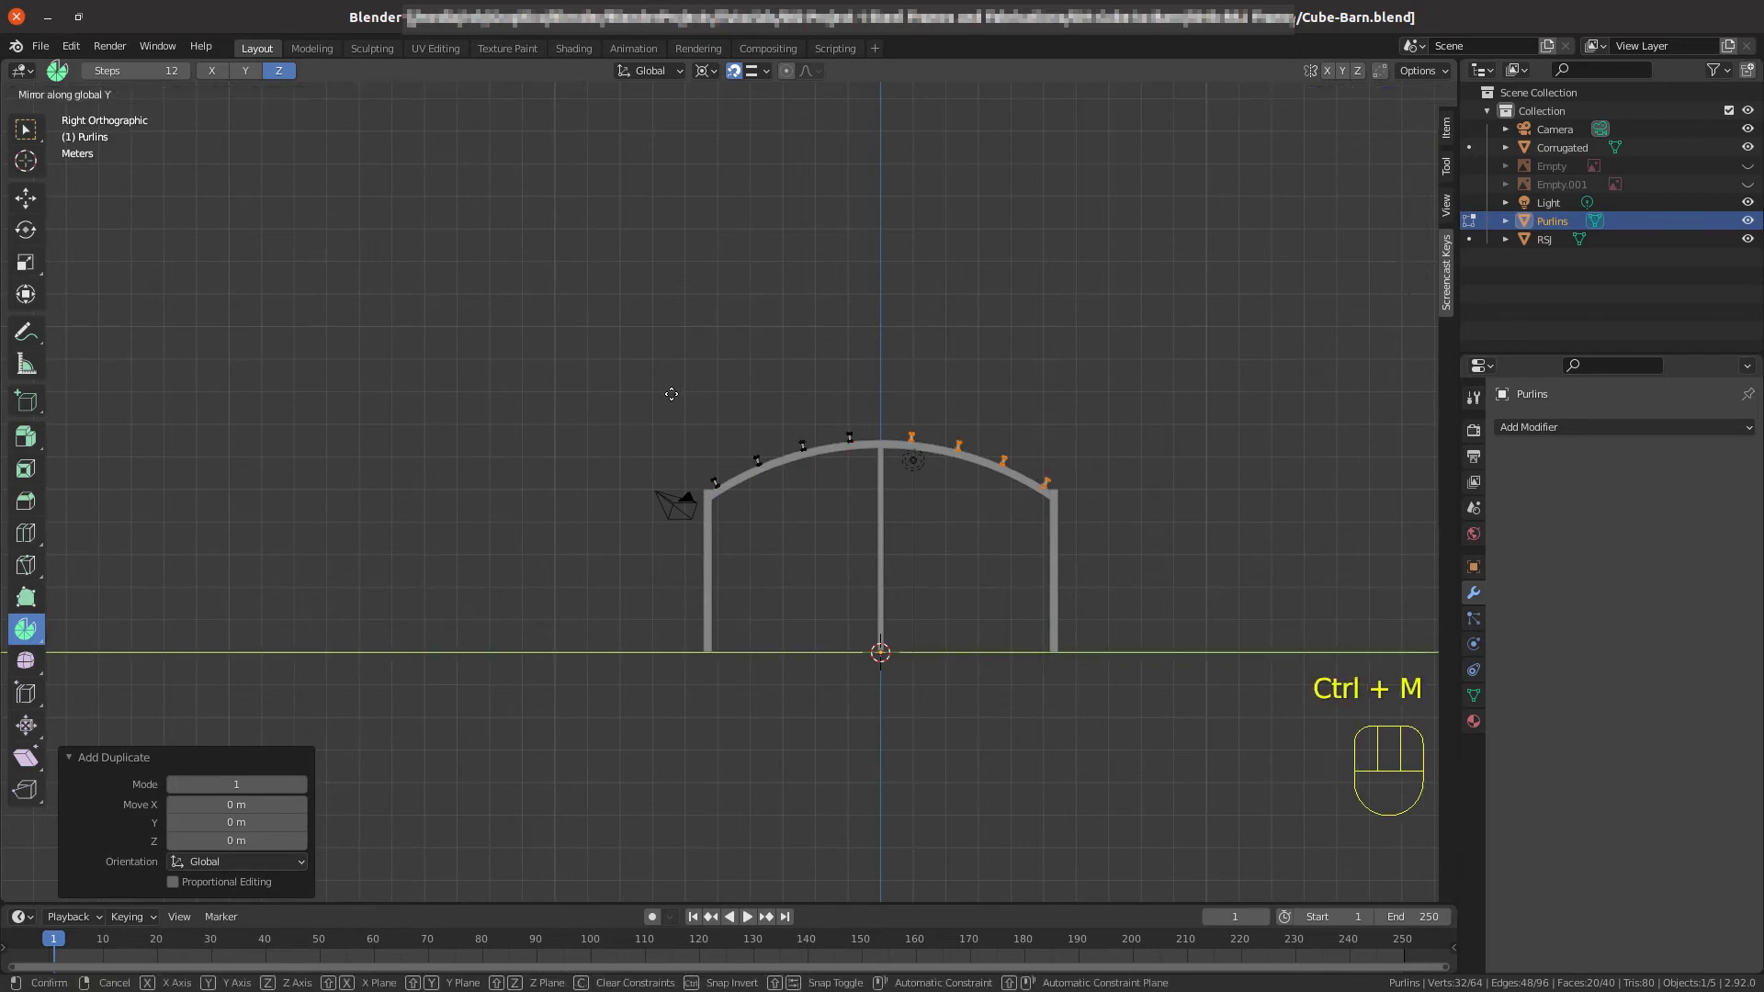
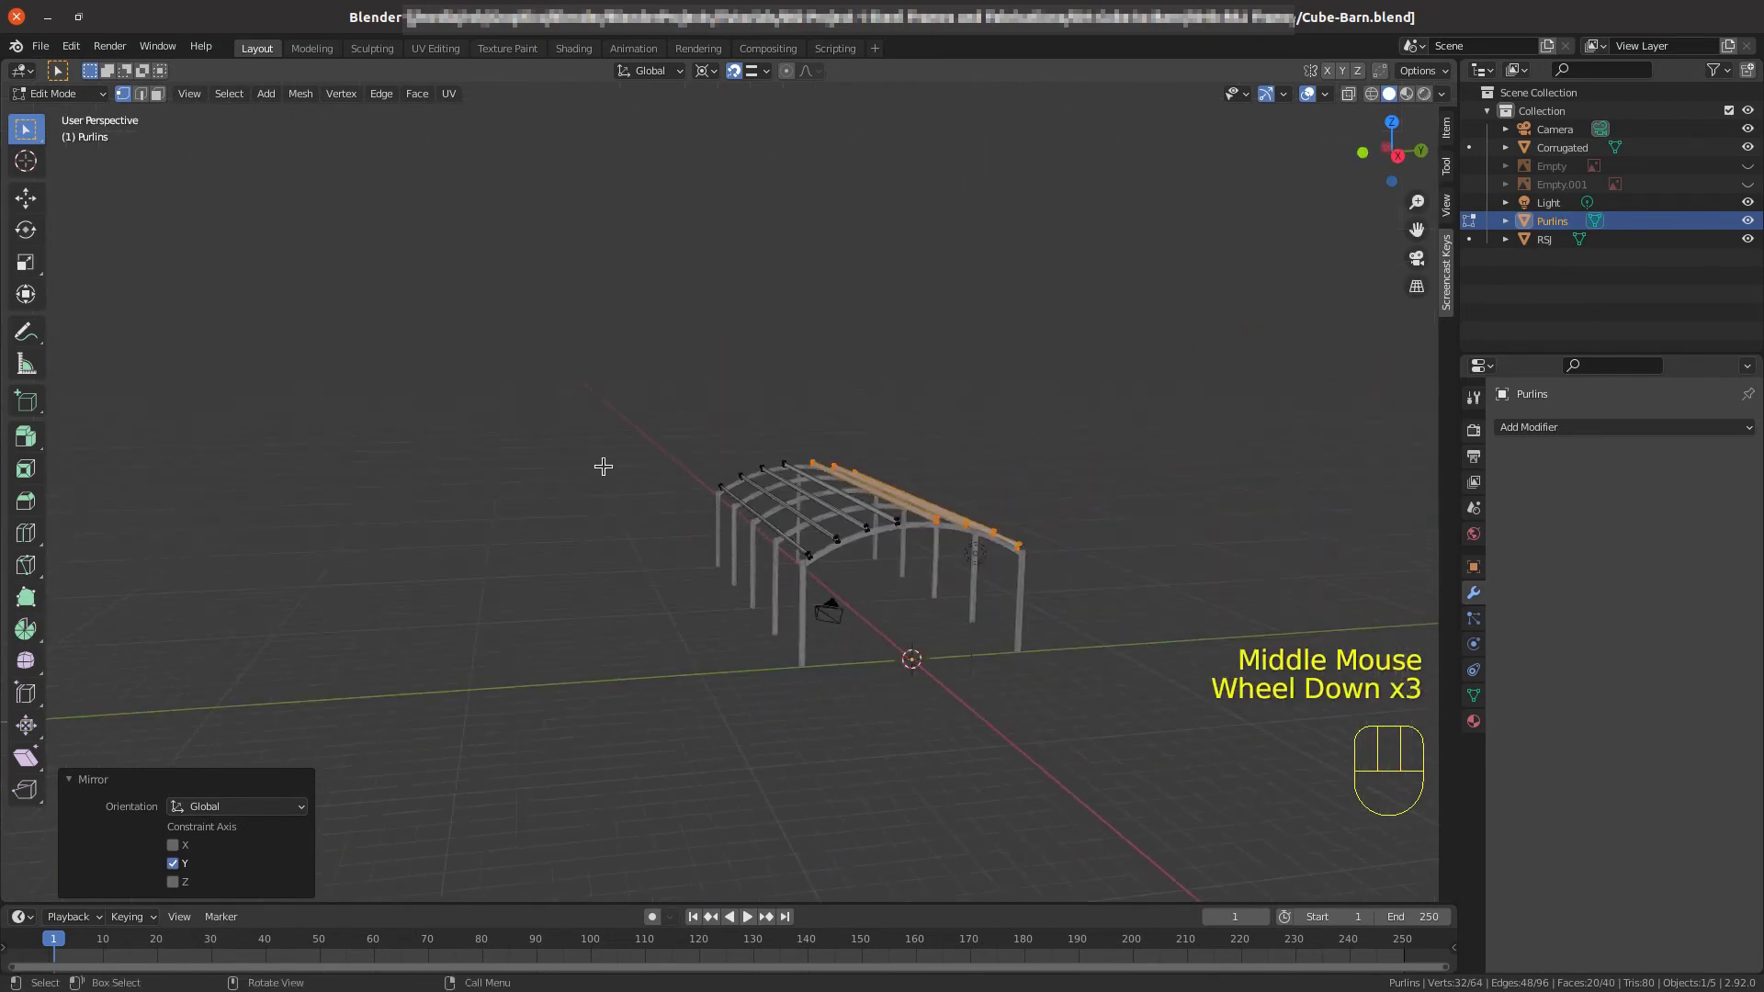
pyautogui.press('alt+a')
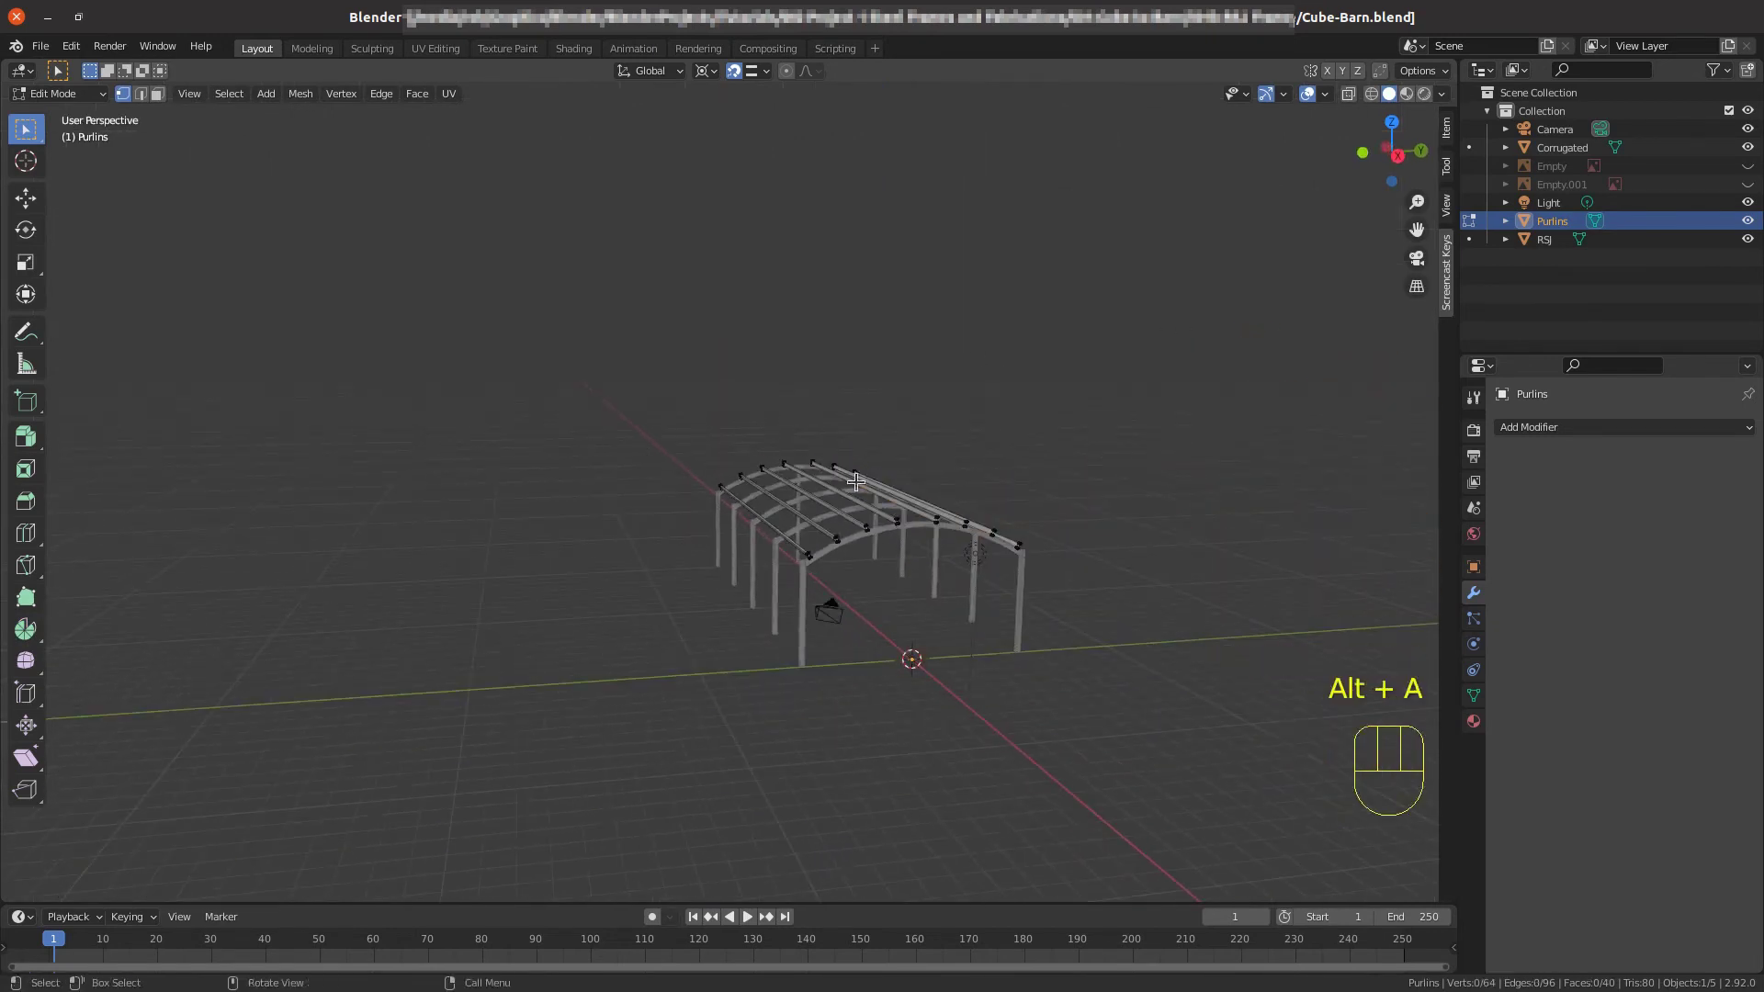
pyautogui.press('Tab')
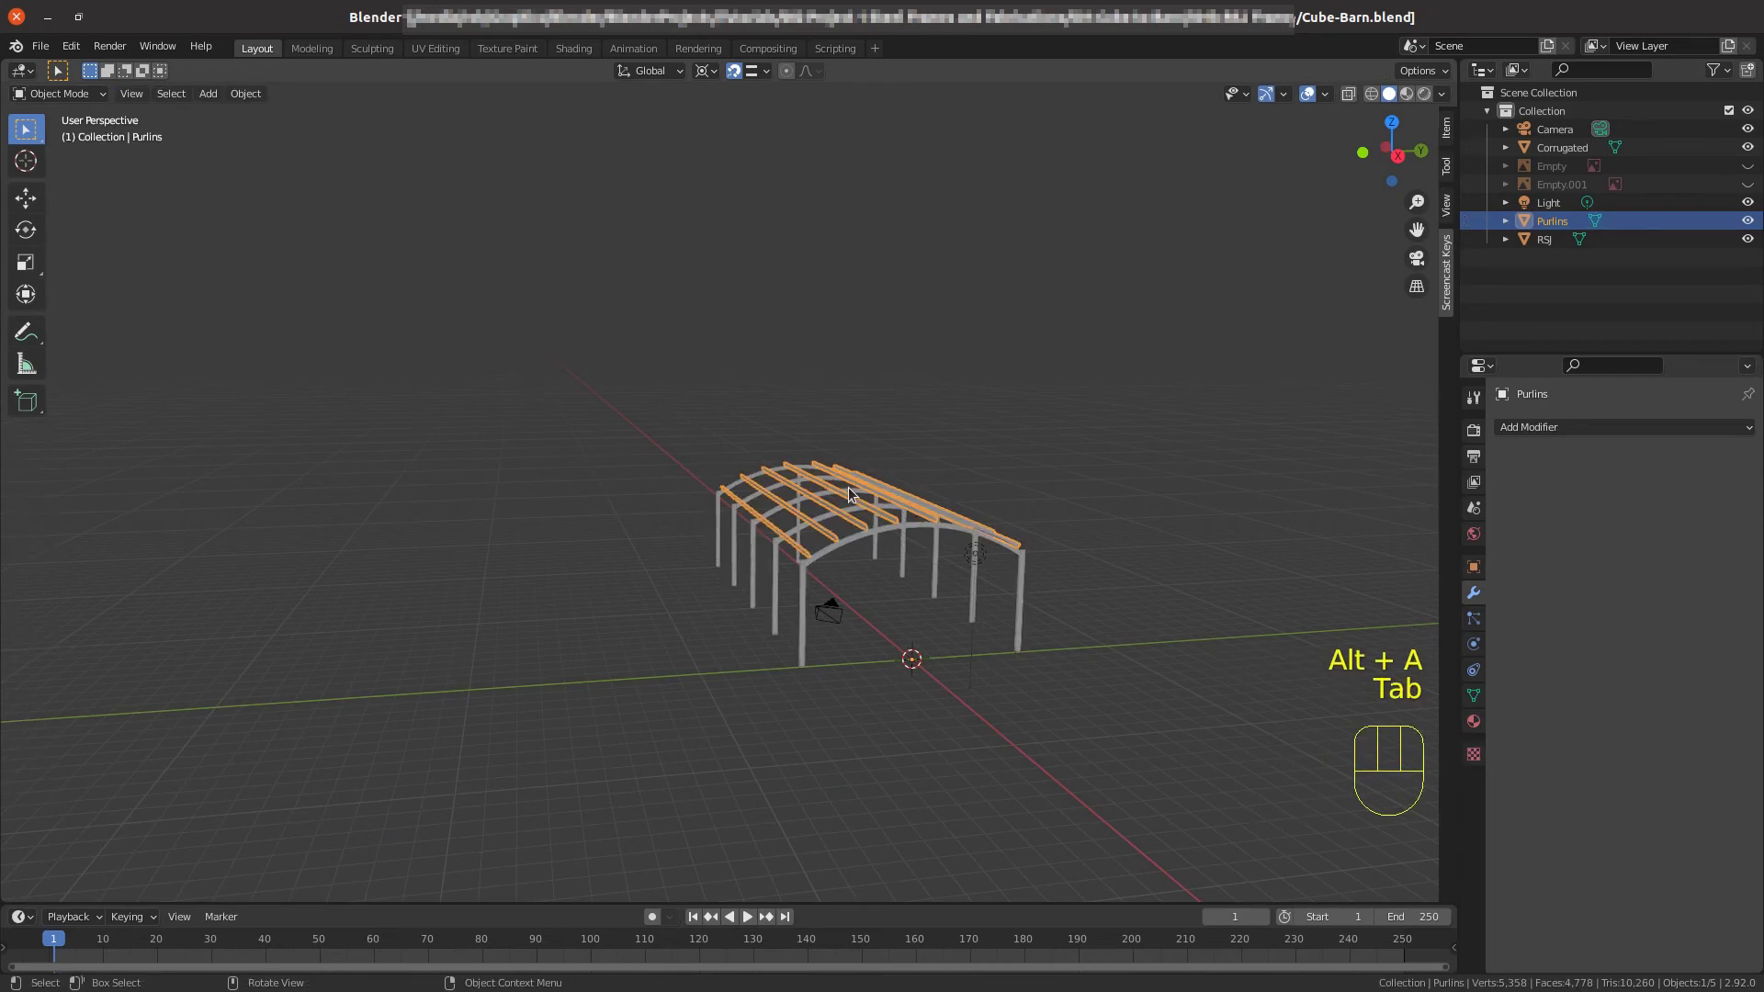
pyautogui.press('alt+a')
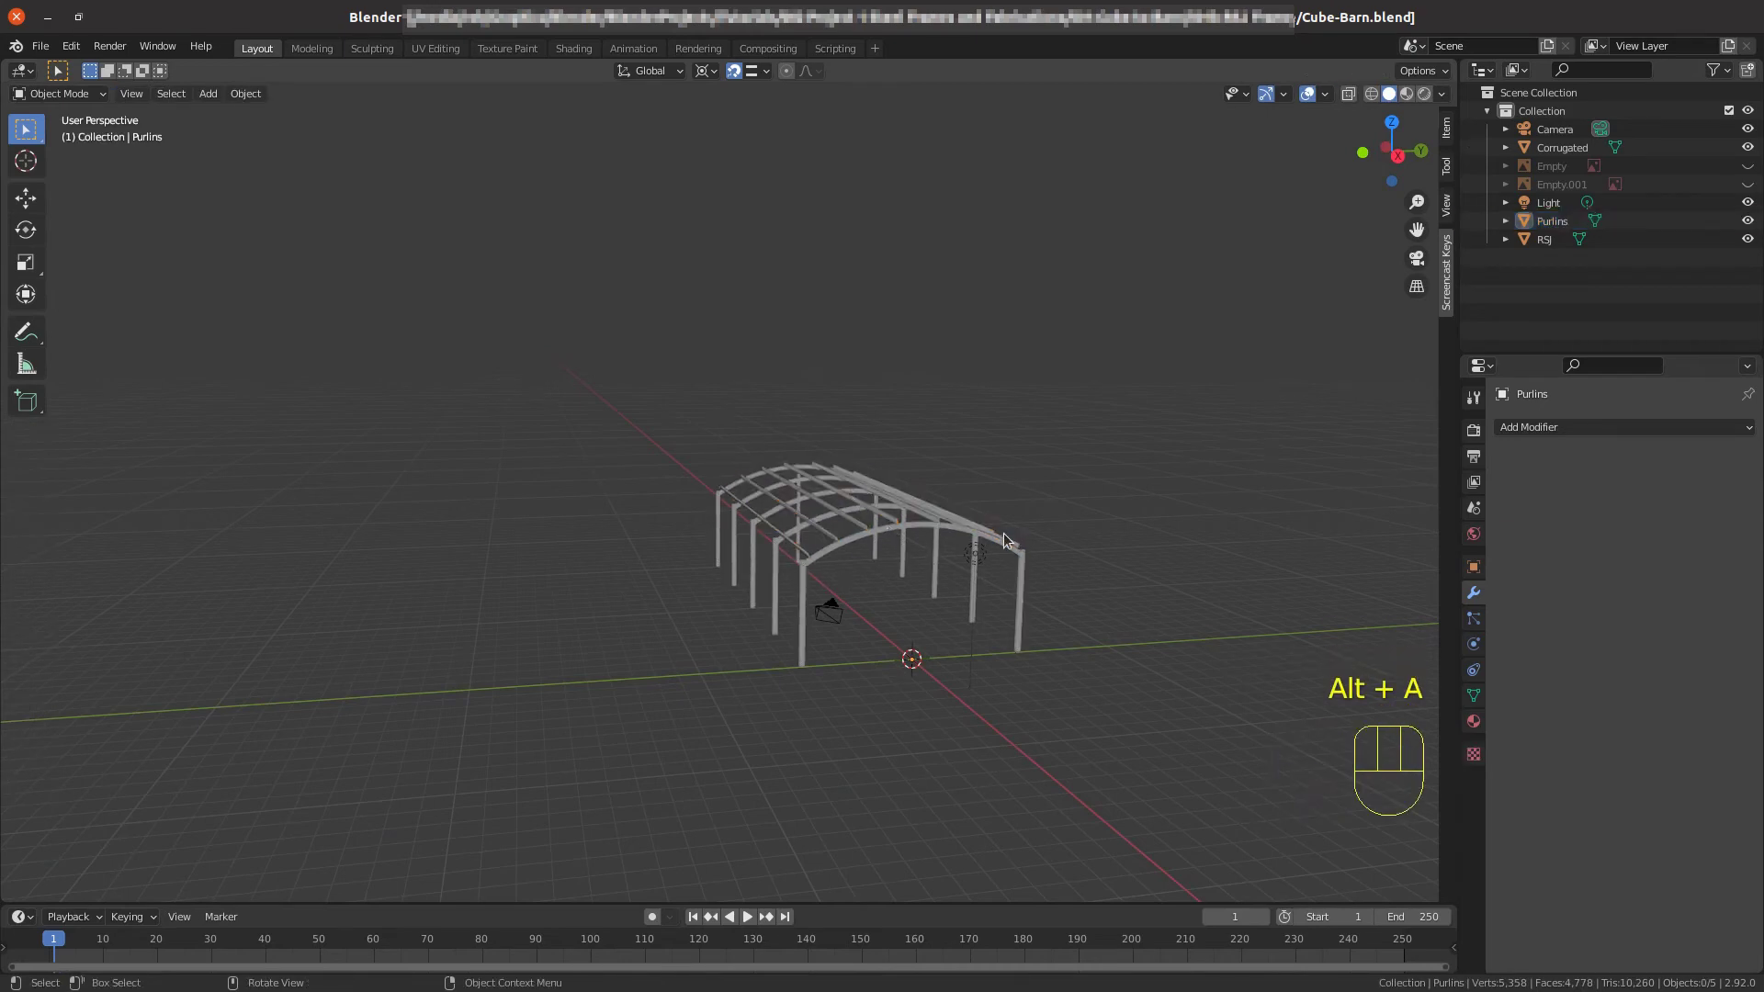
# Orbit and zoom around the barn frame to check the purlins on both slopes.
pyautogui.moveTo(917, 543); pyautogui.dragTo(801, 575)
pyautogui.scroll(3)
pyautogui.scroll(3)
pyautogui.scroll(3)
pyautogui.moveTo(468, 802); pyautogui.dragTo(489, 741)
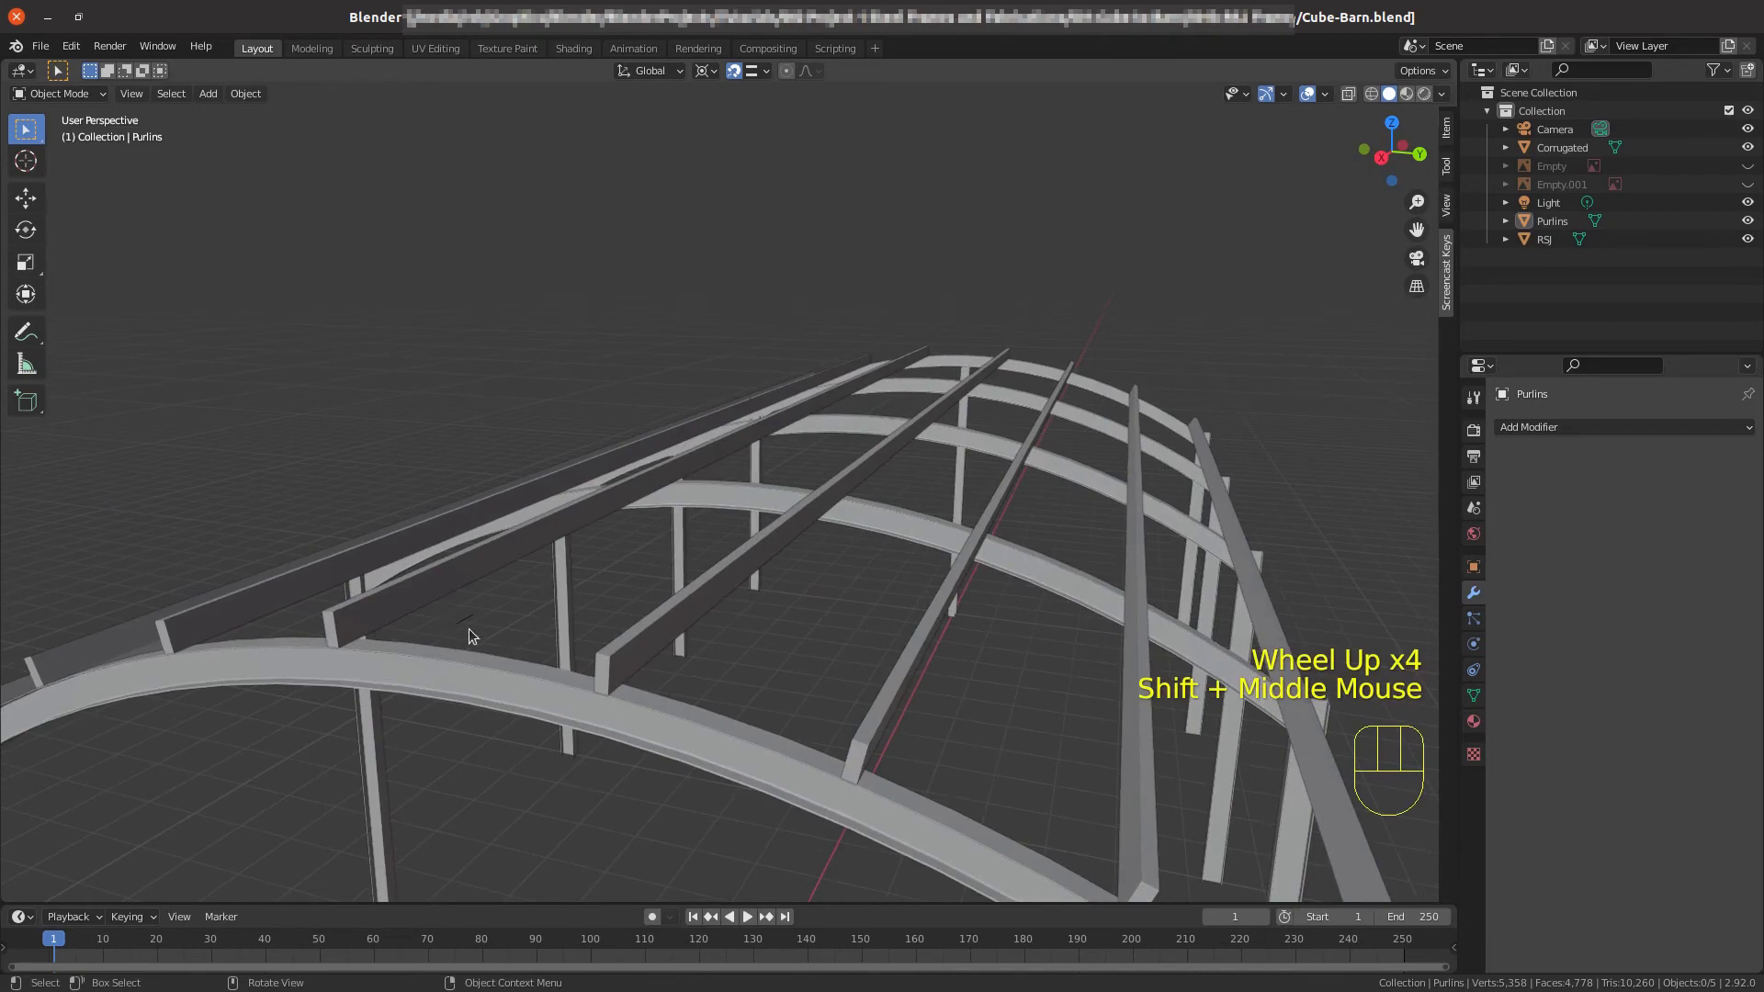
pyautogui.click(464, 626)
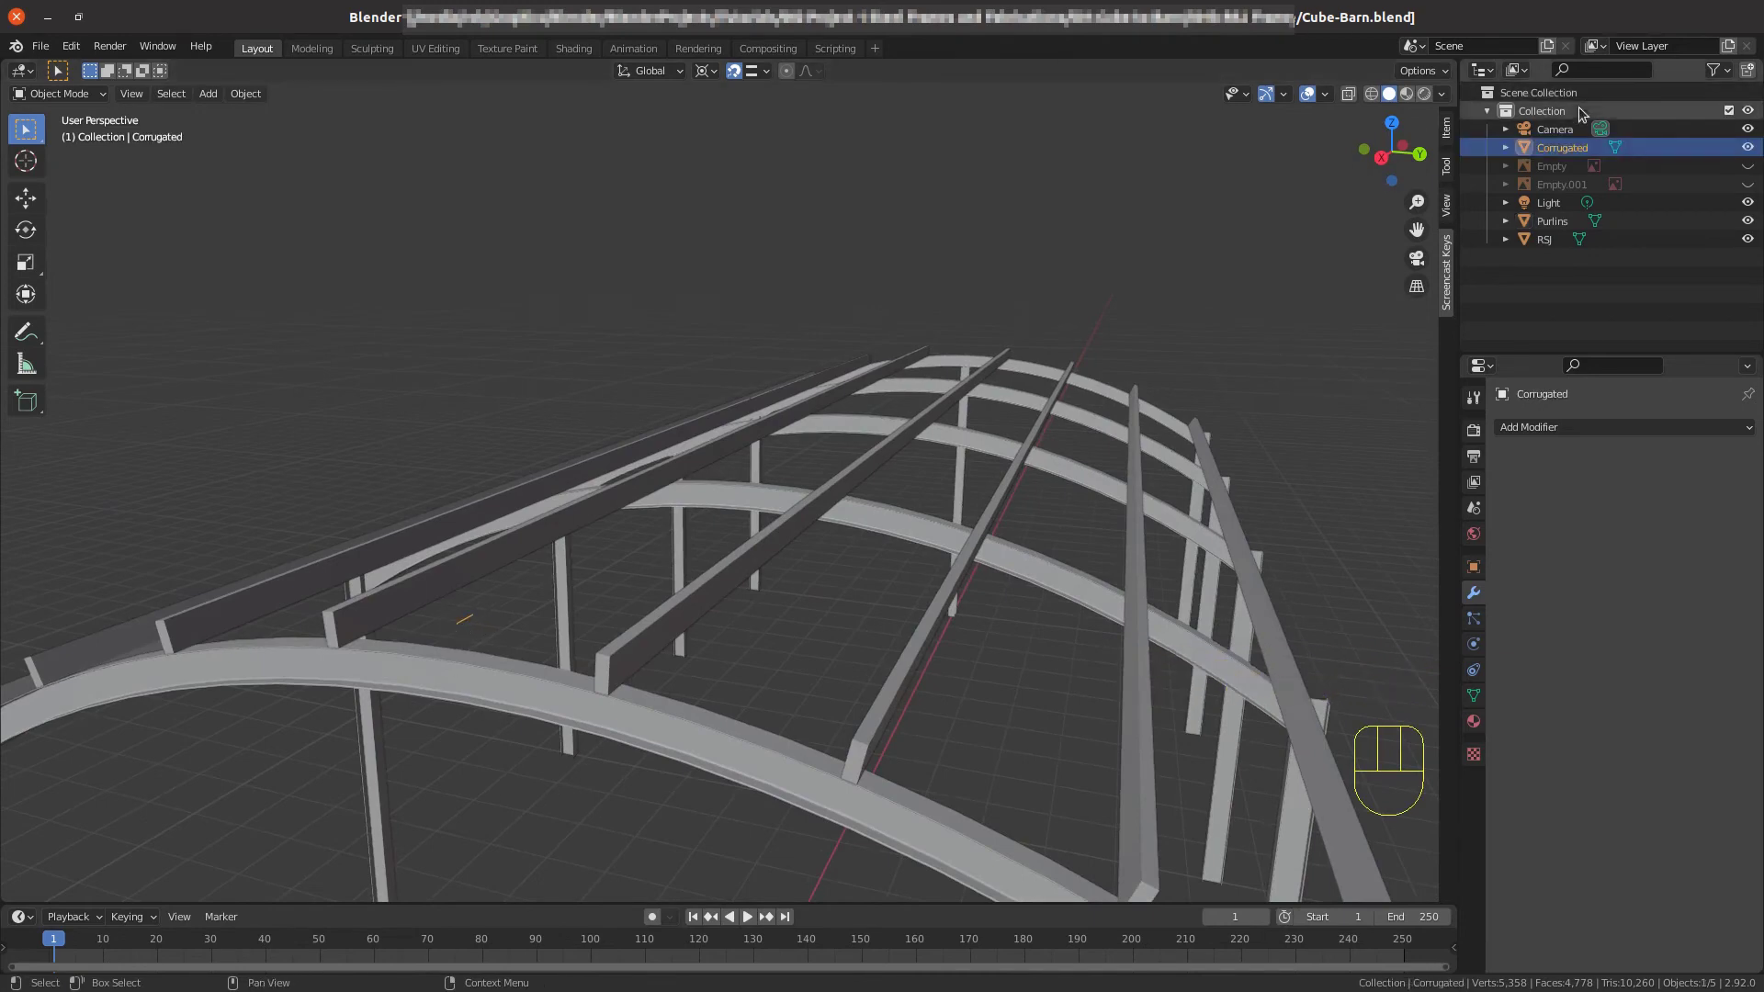
pyautogui.scroll(-3)
pyautogui.moveTo(547, 624); pyautogui.dragTo(608, 626)
pyautogui.scroll(3)
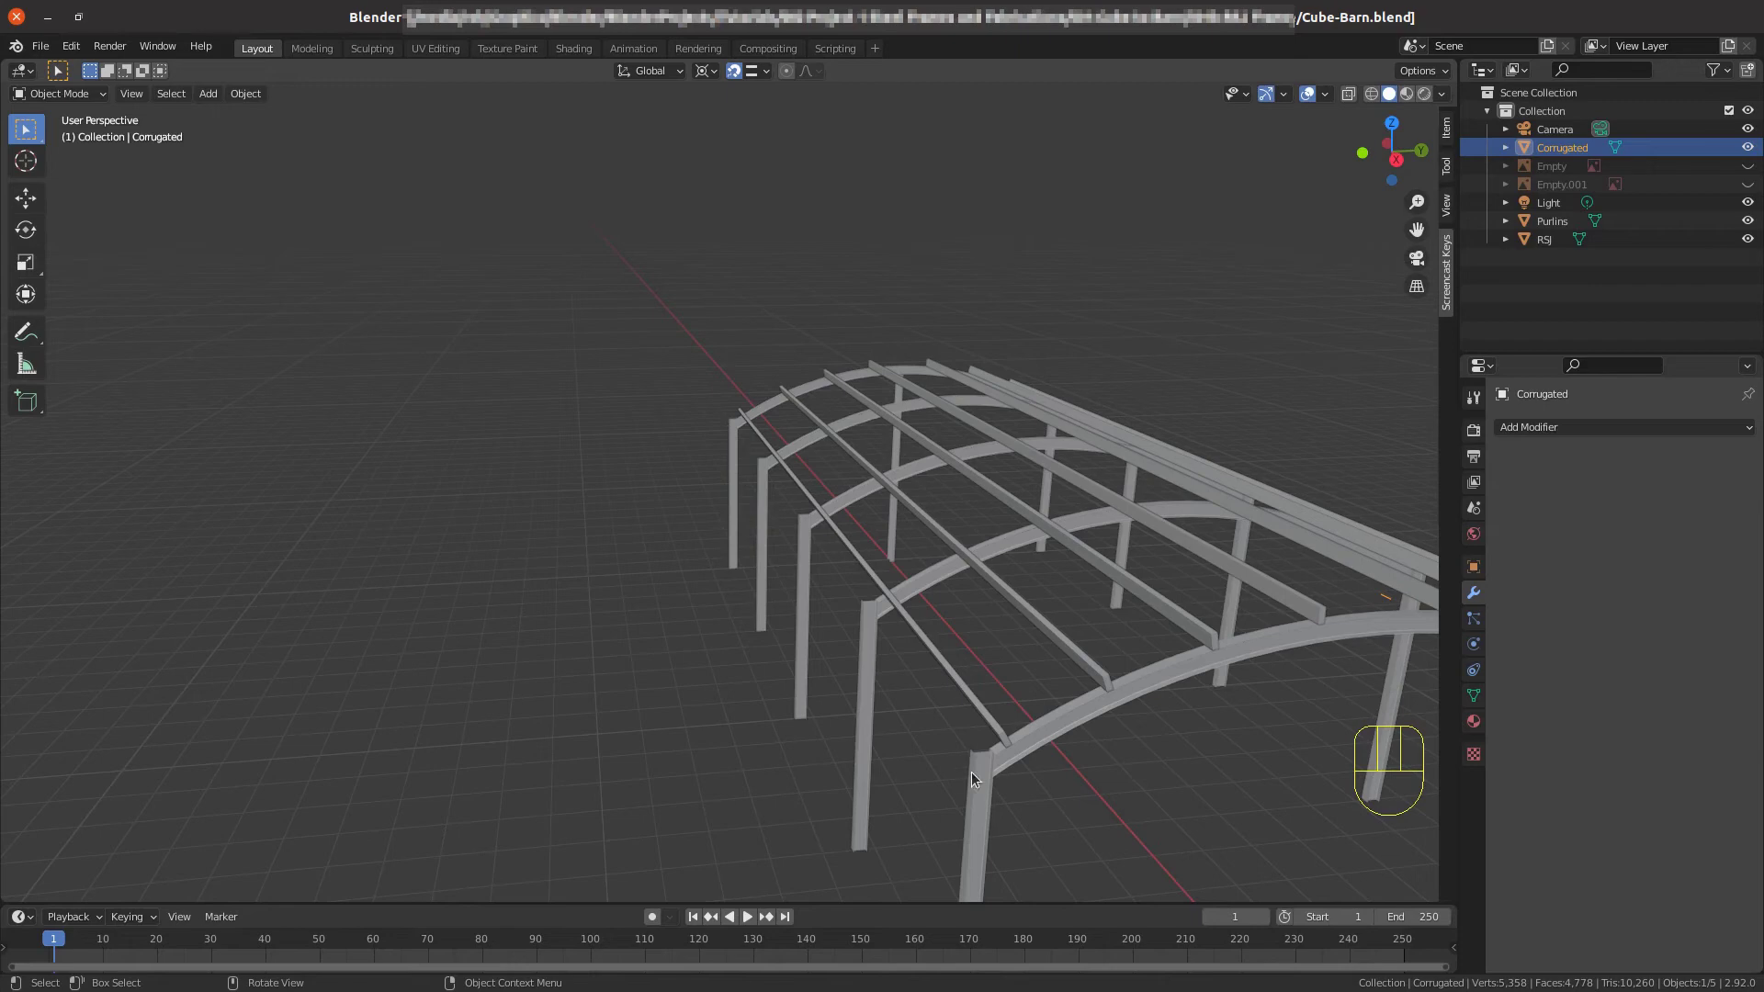
# From the side view, zoom onto the eave corner and select the Purlins object there.
pyautogui.press('KP_3')
pyautogui.scroll(3)
pyautogui.moveTo(830, 425); pyautogui.dragTo(789, 832)
pyautogui.scroll(3)
pyautogui.moveTo(797, 812); pyautogui.dragTo(815, 713)
pyautogui.scroll(3)
pyautogui.click(1021, 542)
# Duplicate a purlin vertex to the post top and extrude it up about 14.7 cm.
pyautogui.press('Tab')
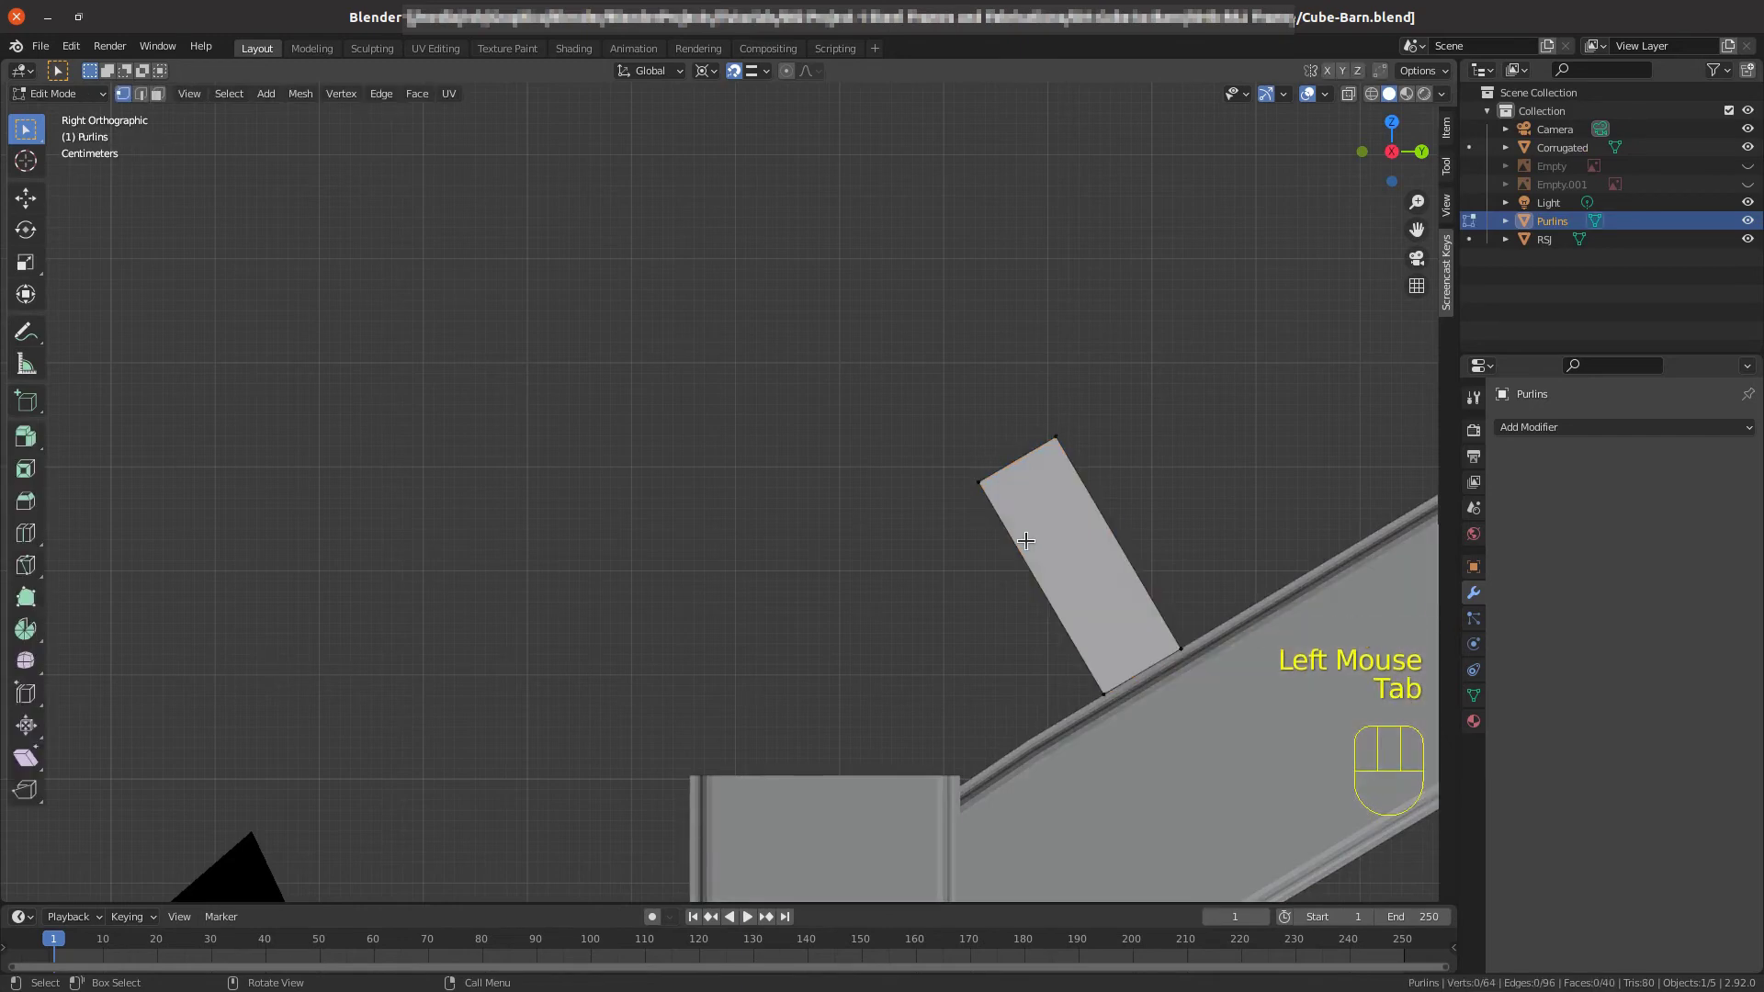
pyautogui.click(989, 485)
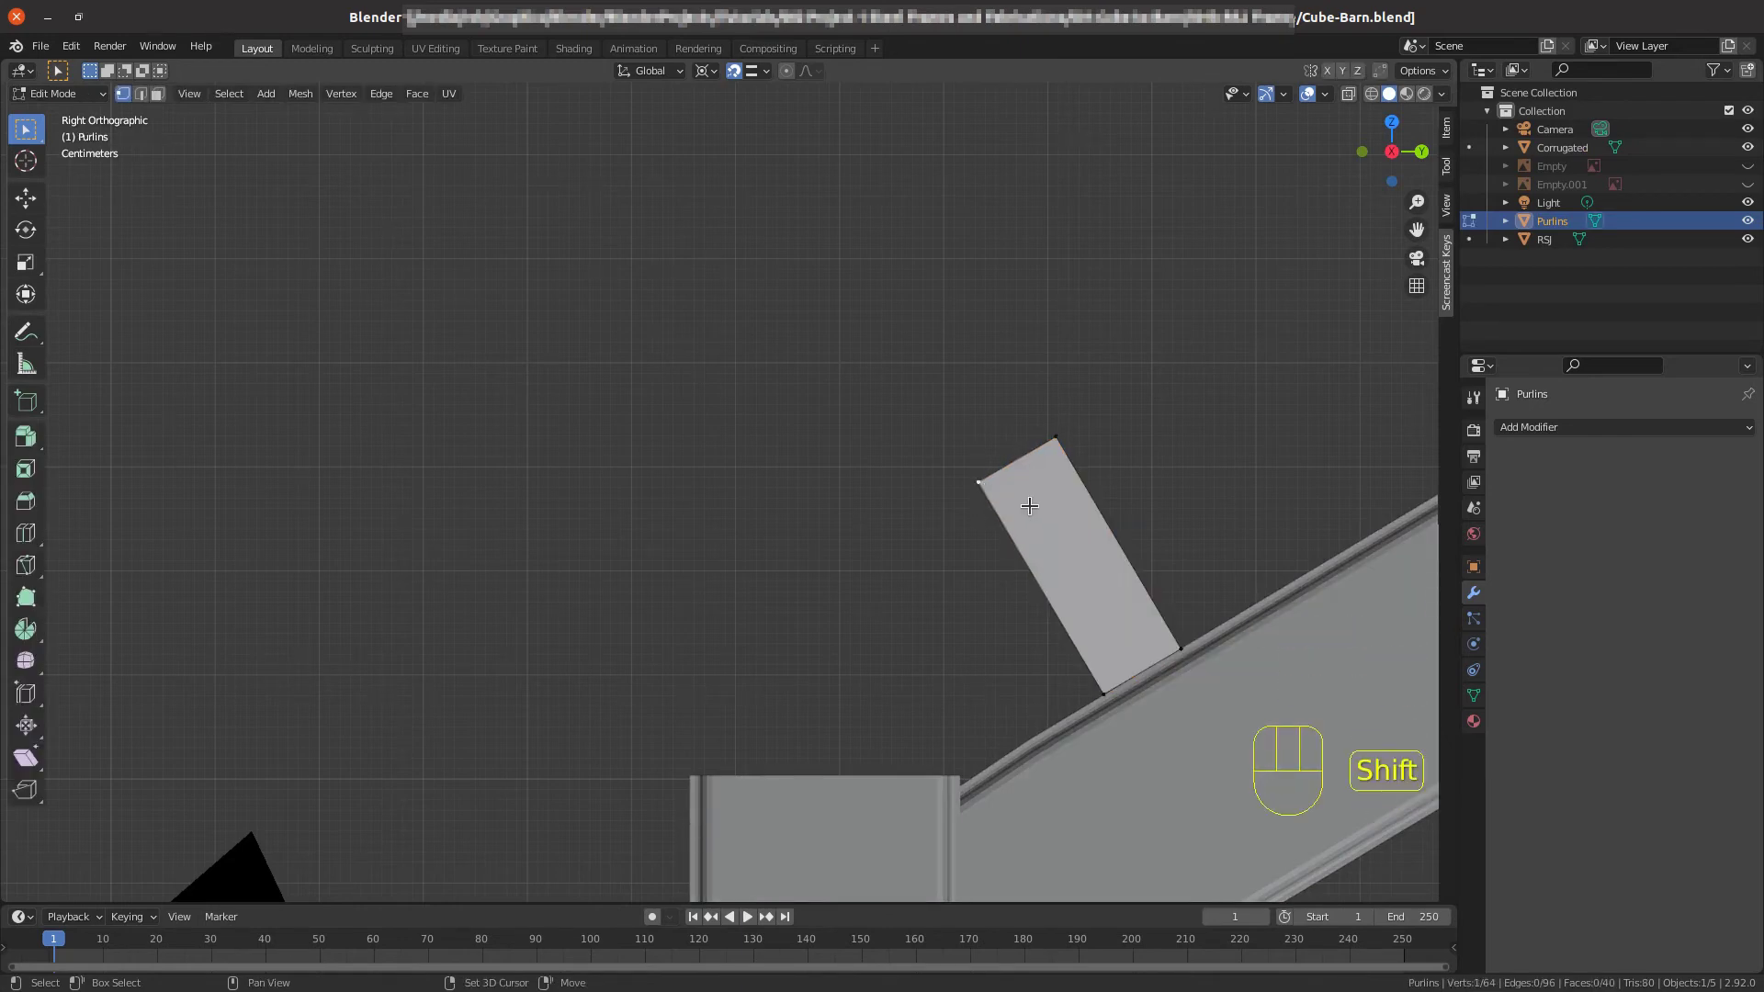
pyautogui.press('shift+d')
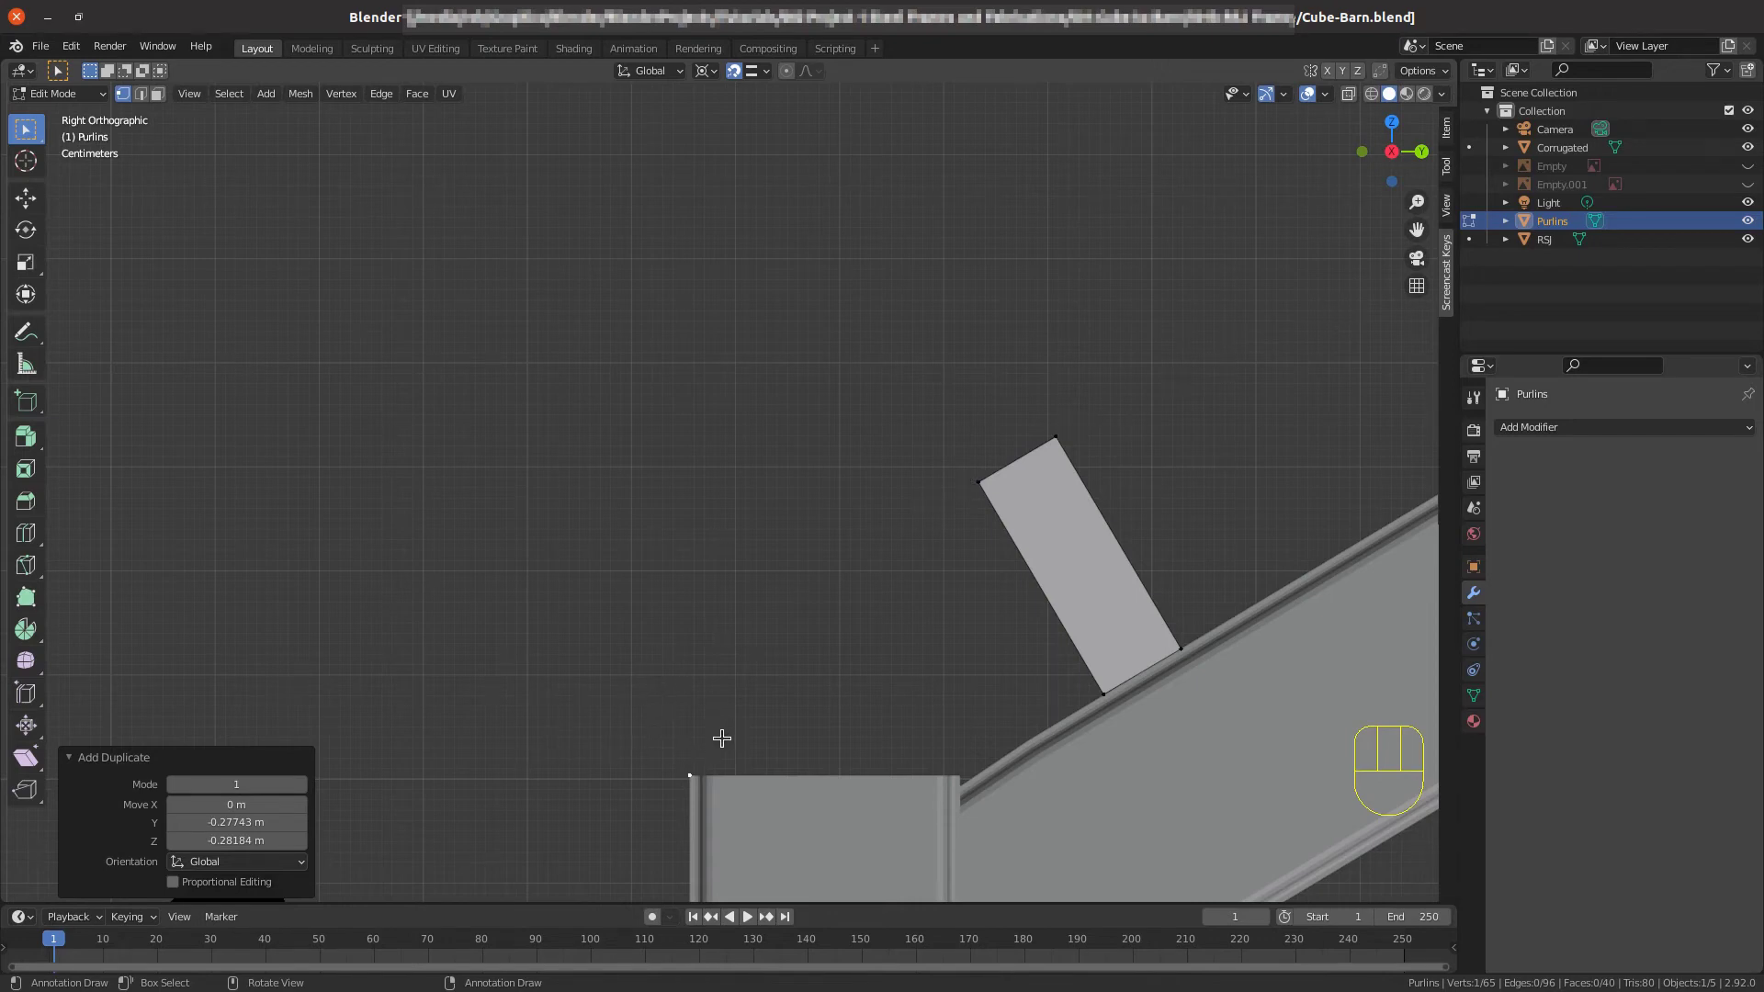
pyautogui.press('e')
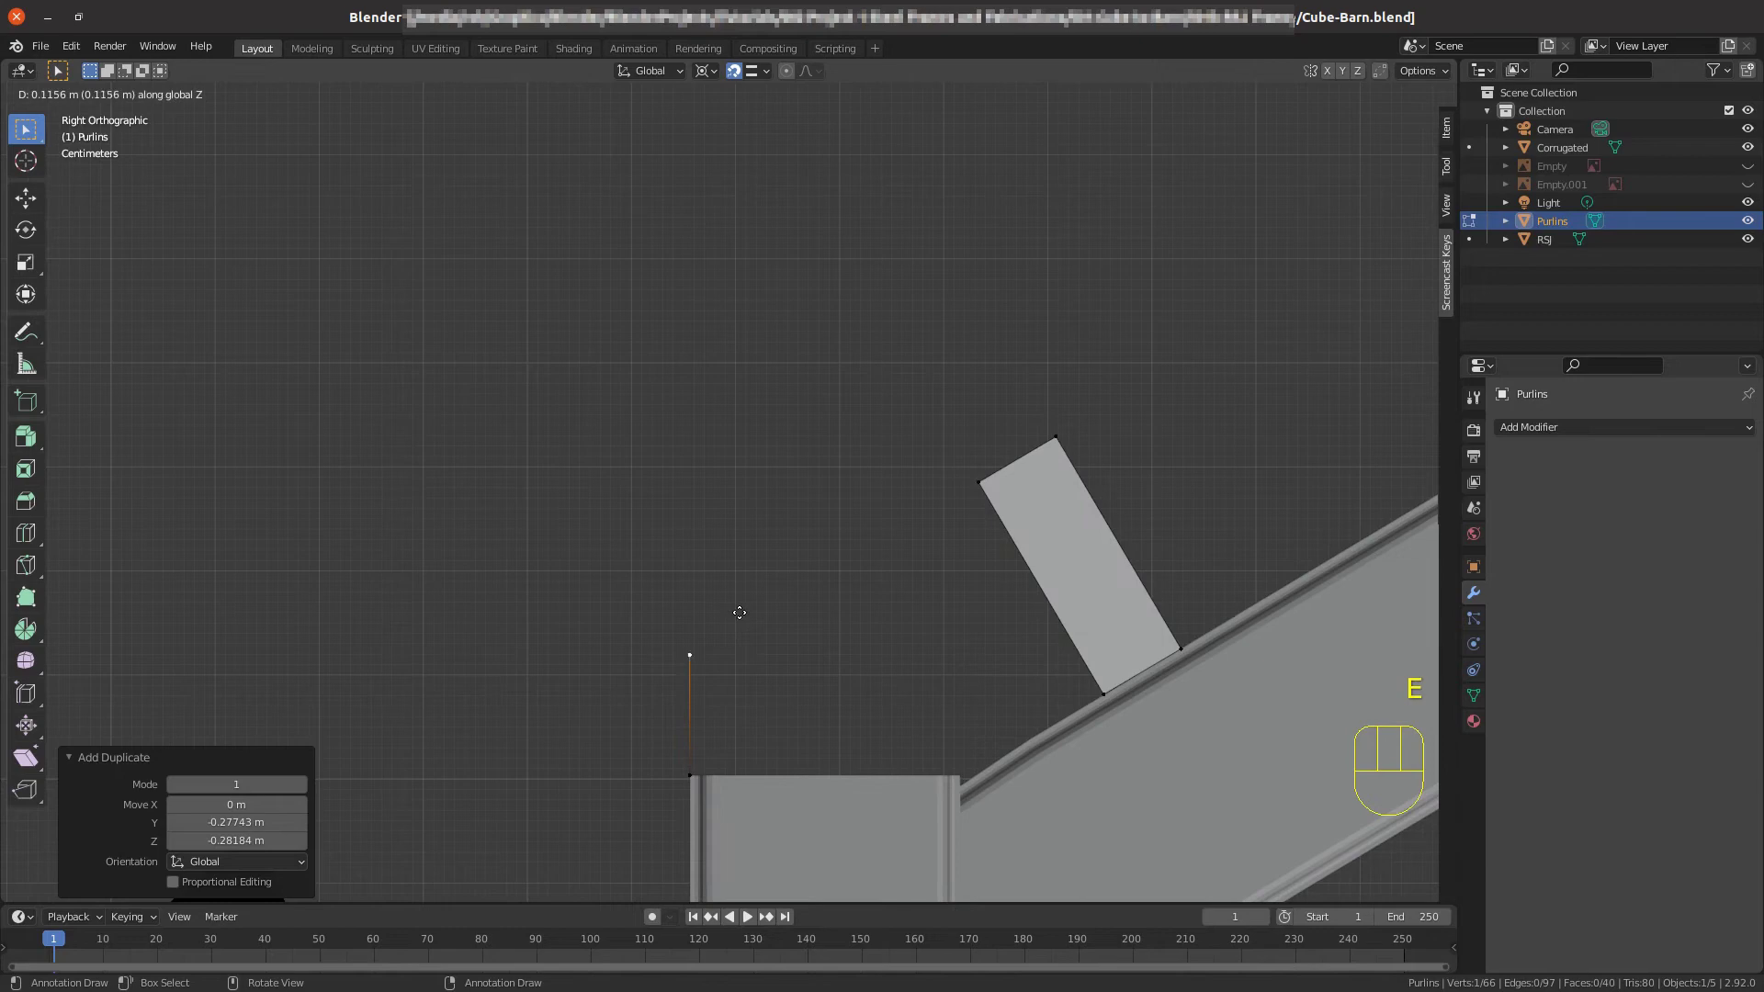
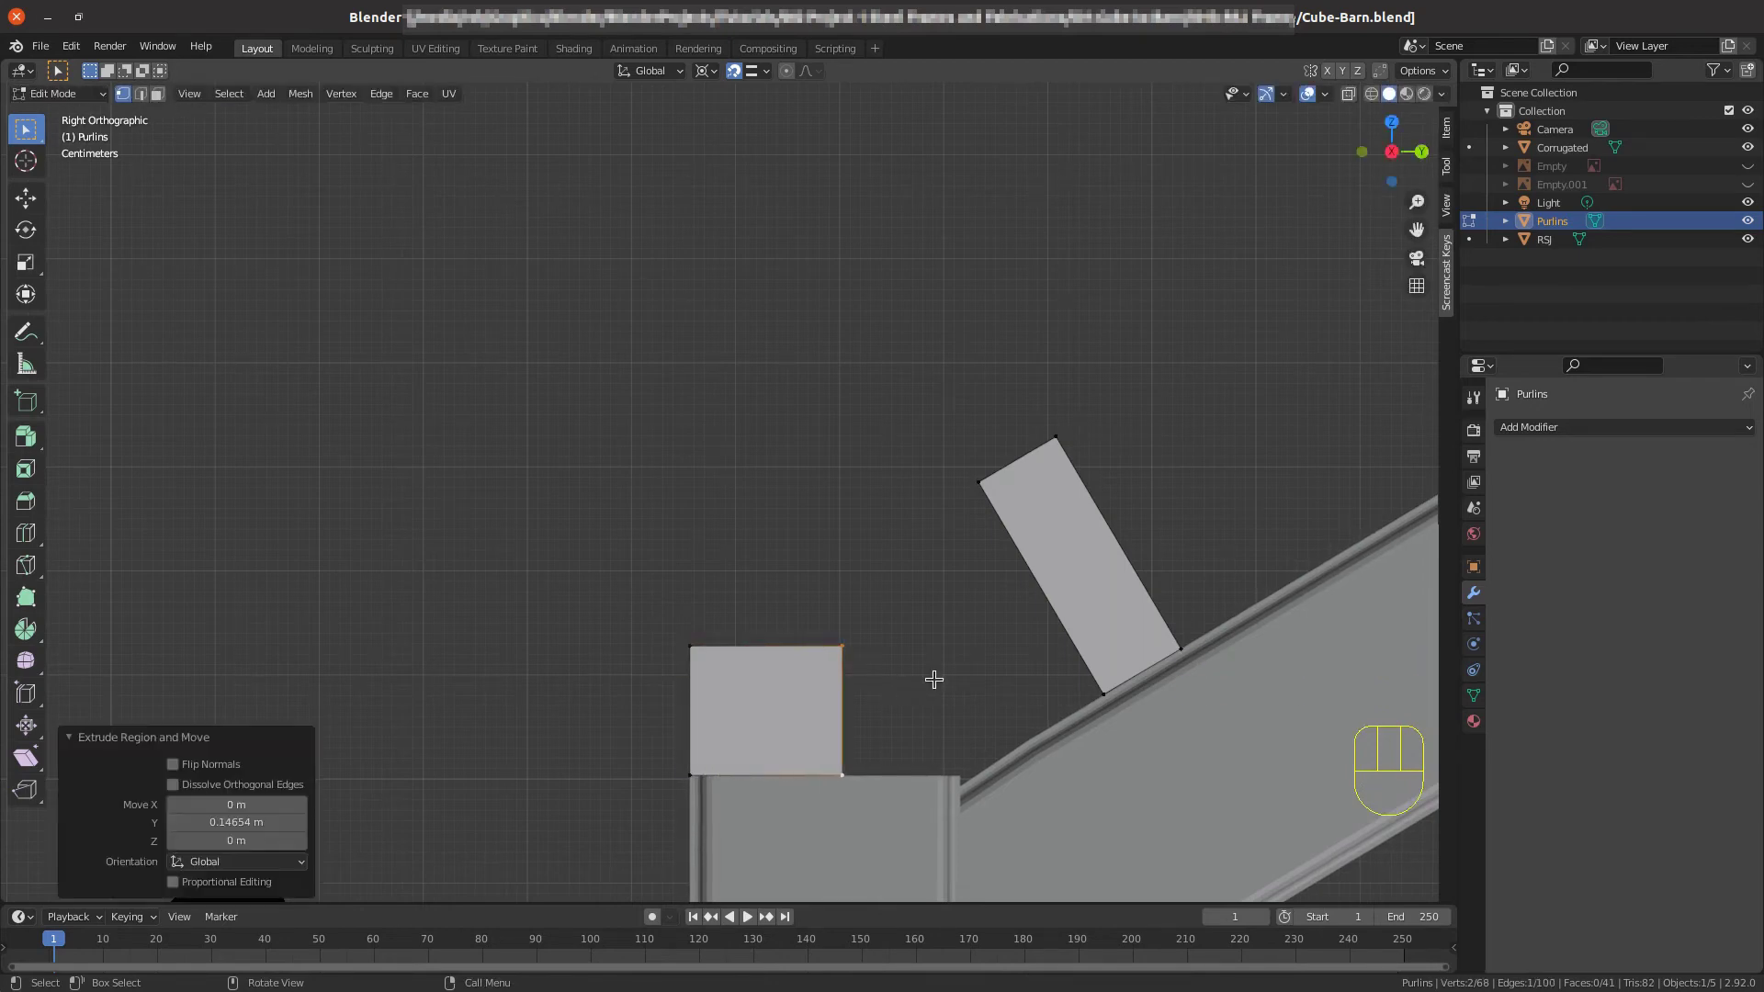
# Zoom back out and leave mesh editing to see the new eave purlin block.
pyautogui.scroll(-3)
pyautogui.scroll(-3)
pyautogui.scroll(-3)
pyautogui.scroll(-3)
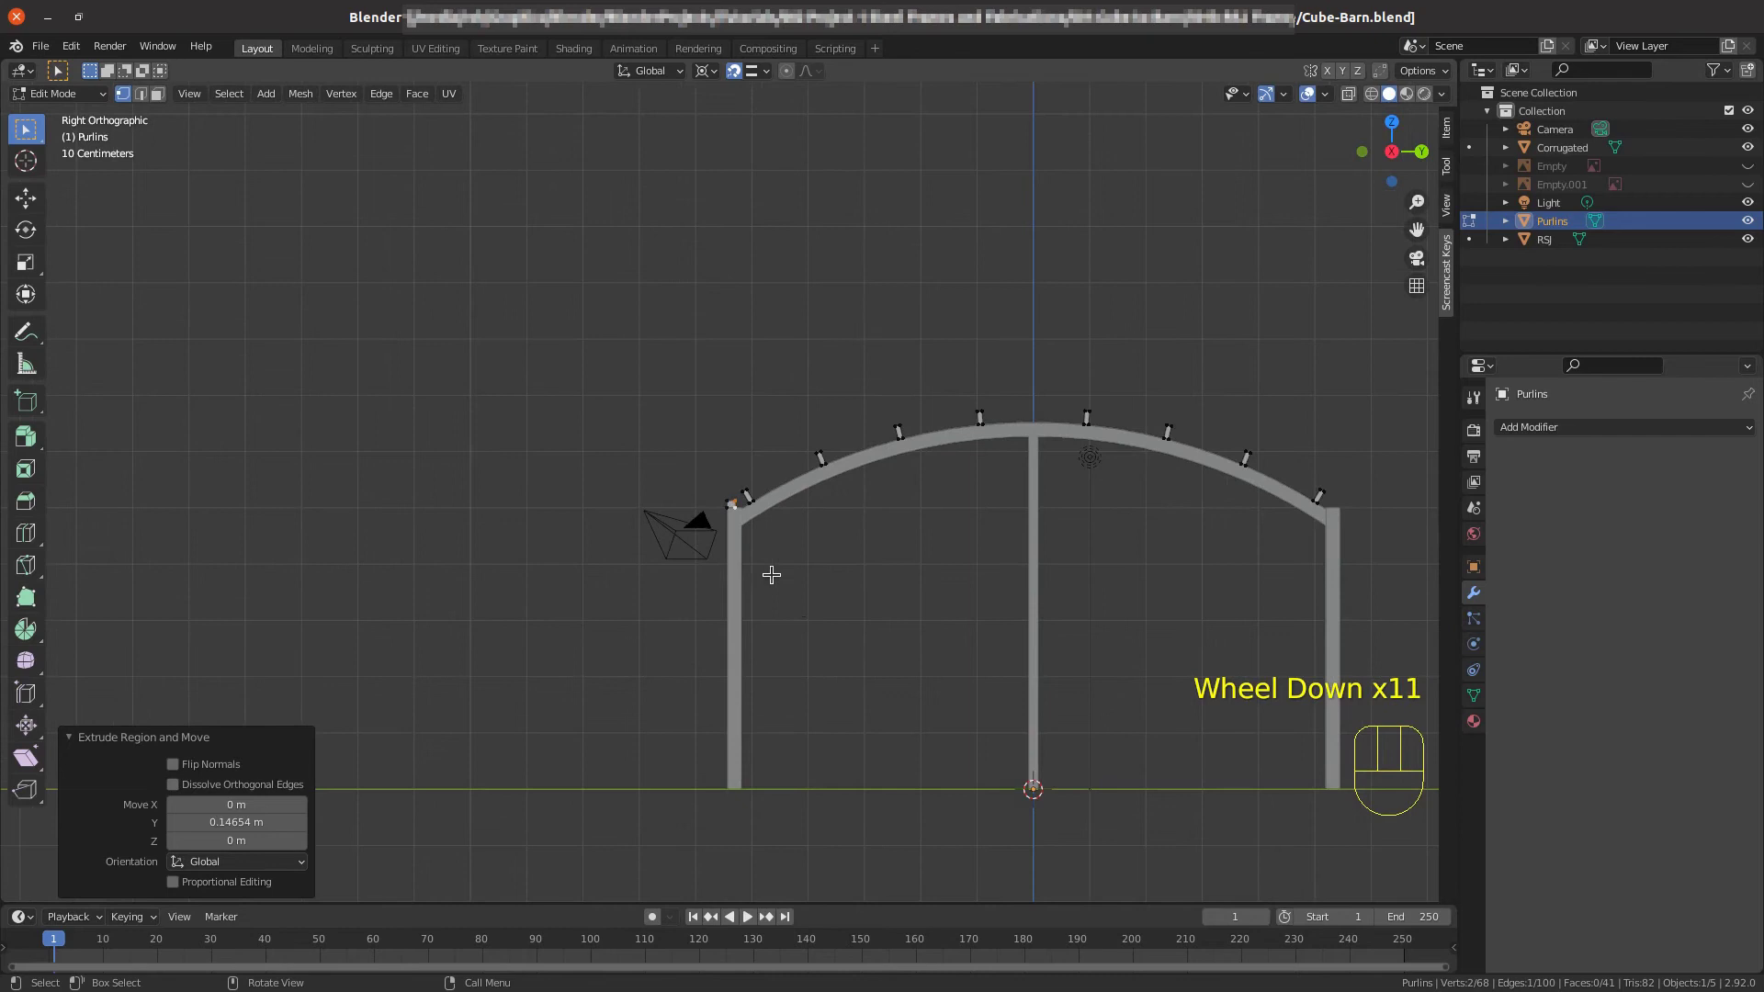
pyautogui.scroll(3)
pyautogui.scroll(-3)
pyautogui.press('Tab')
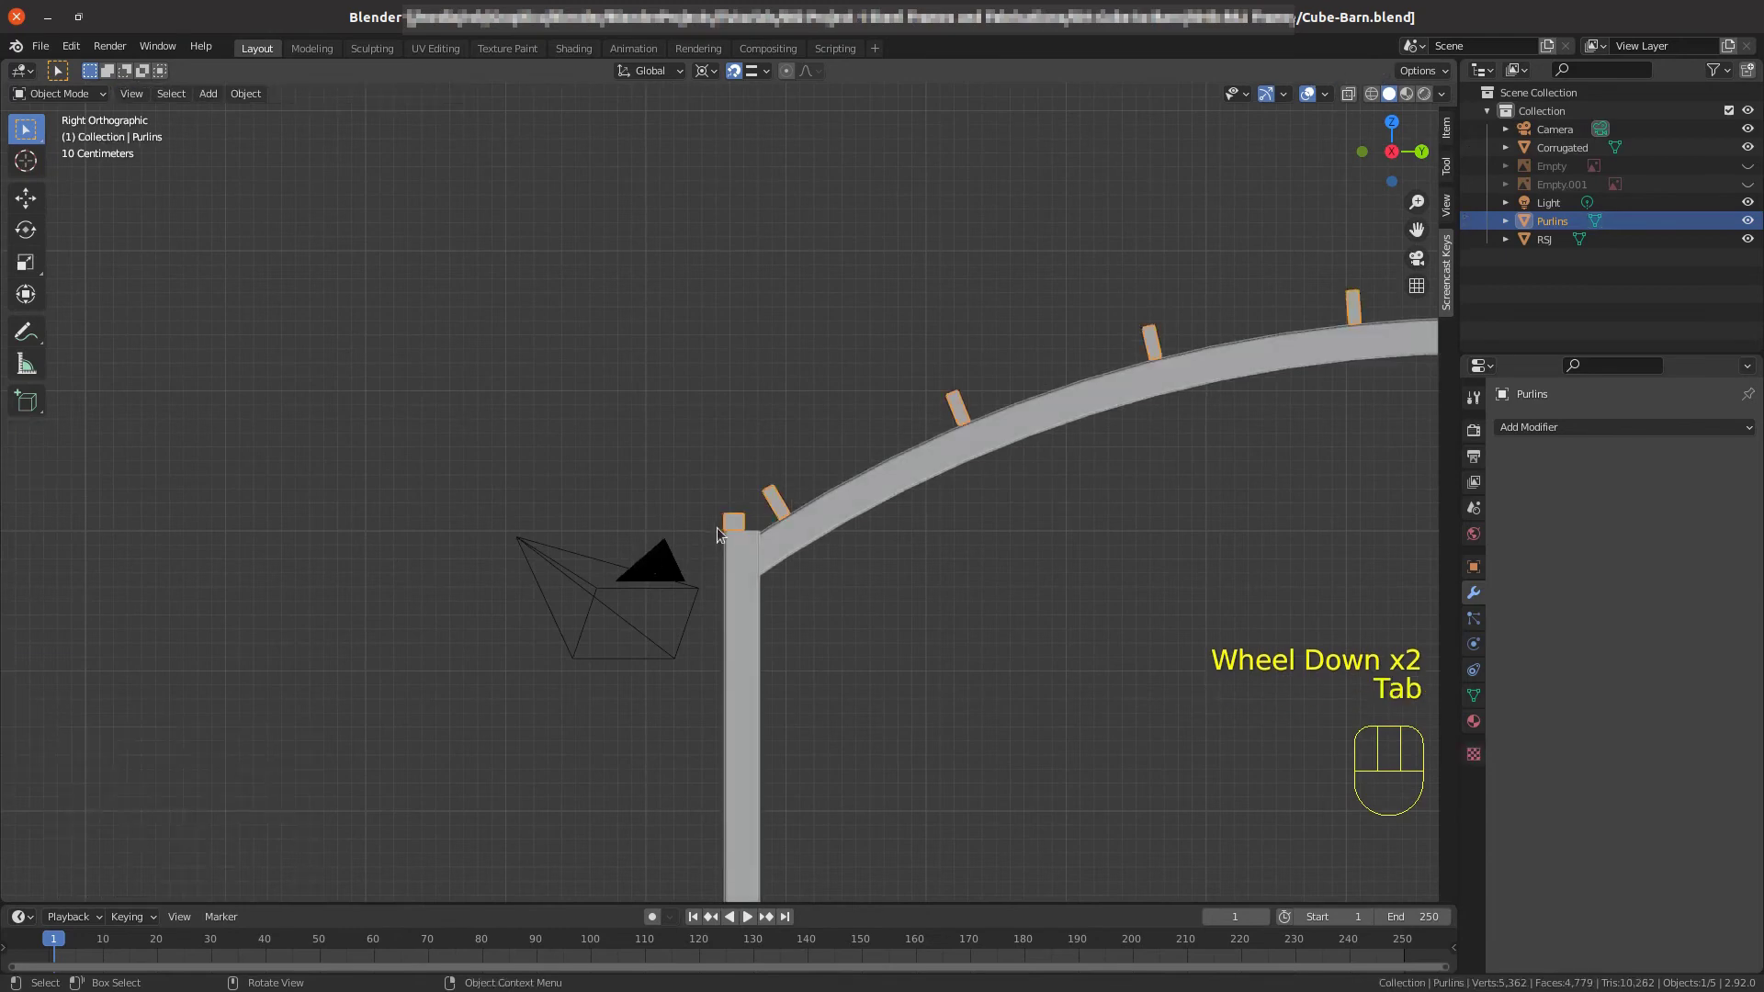
# Frame the whole arch, make Corrugated the active object and switch to orthographic projection.
pyautogui.scroll(-3)
pyautogui.moveTo(813, 559); pyautogui.dragTo(697, 637)
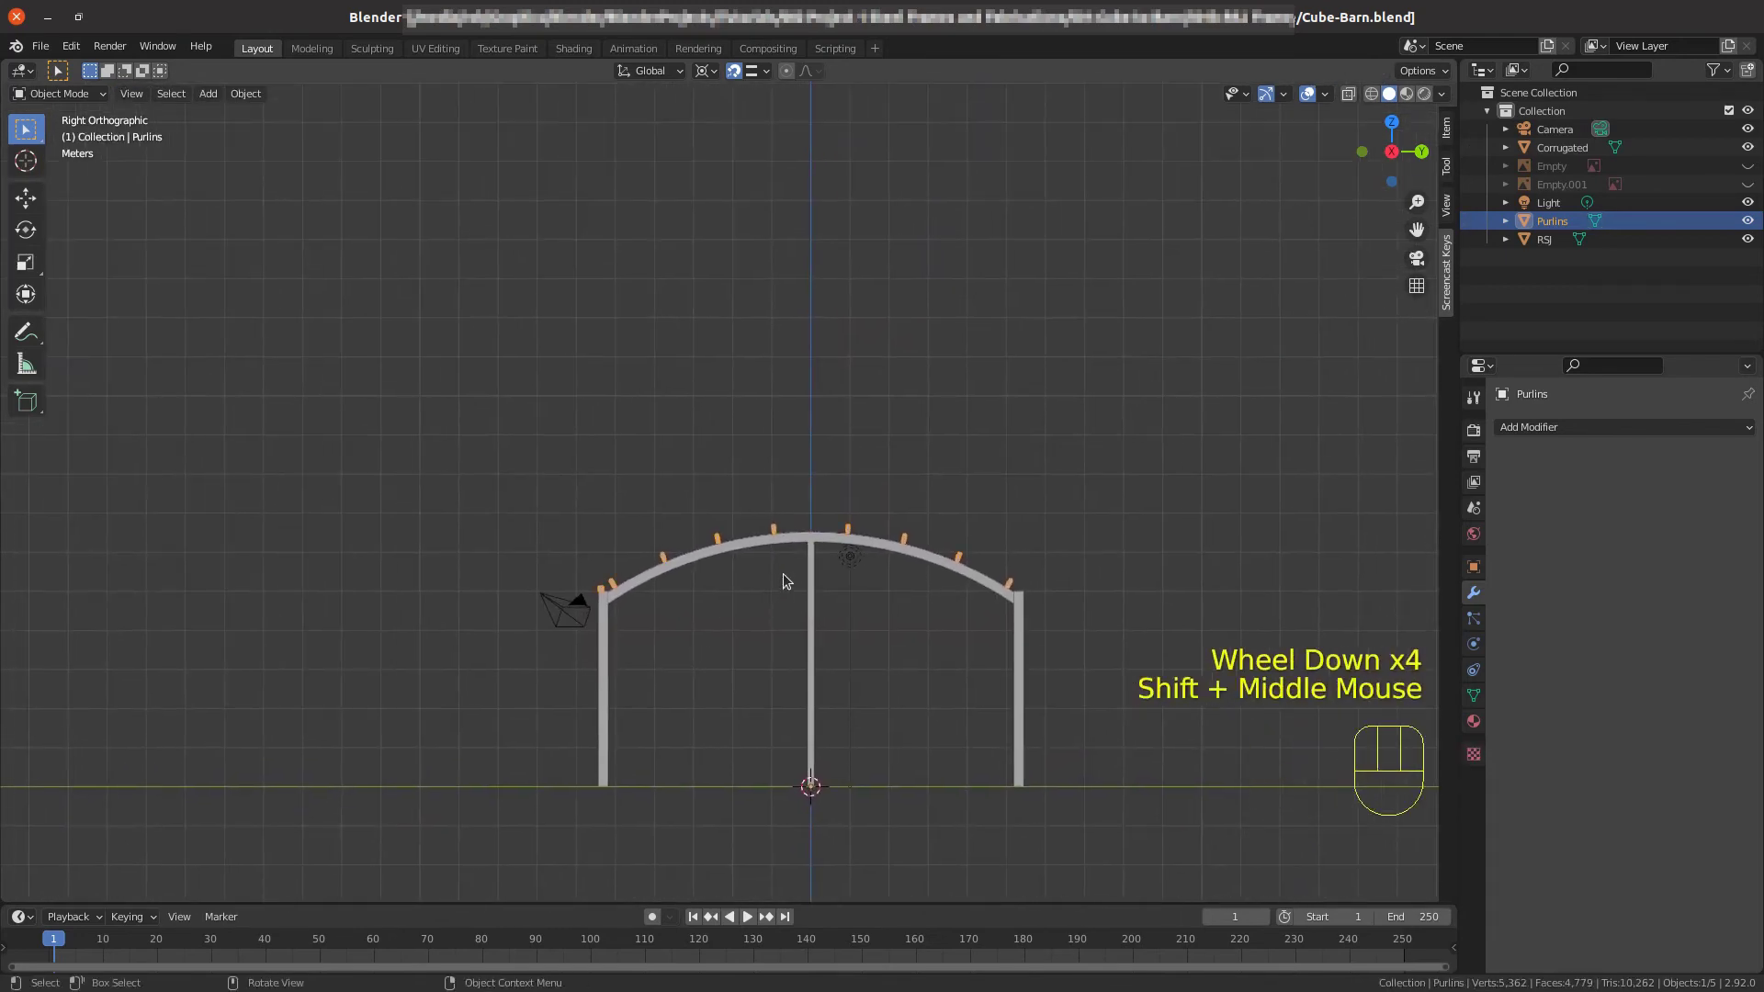
pyautogui.scroll(3)
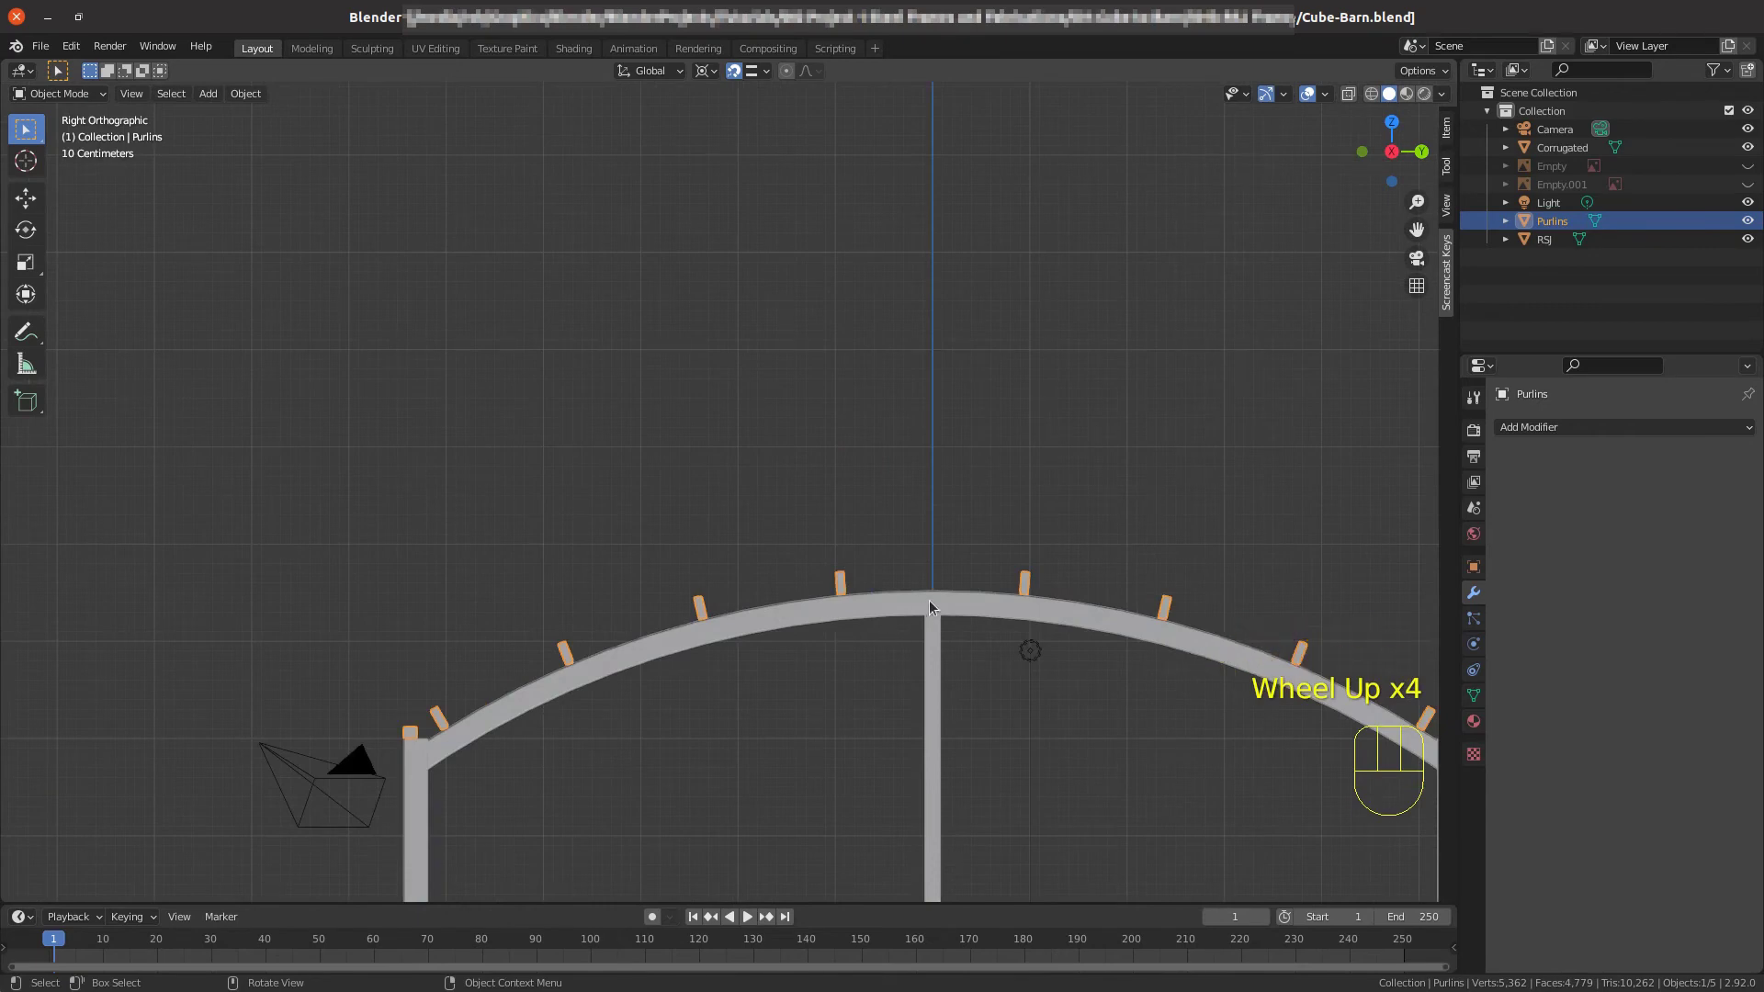
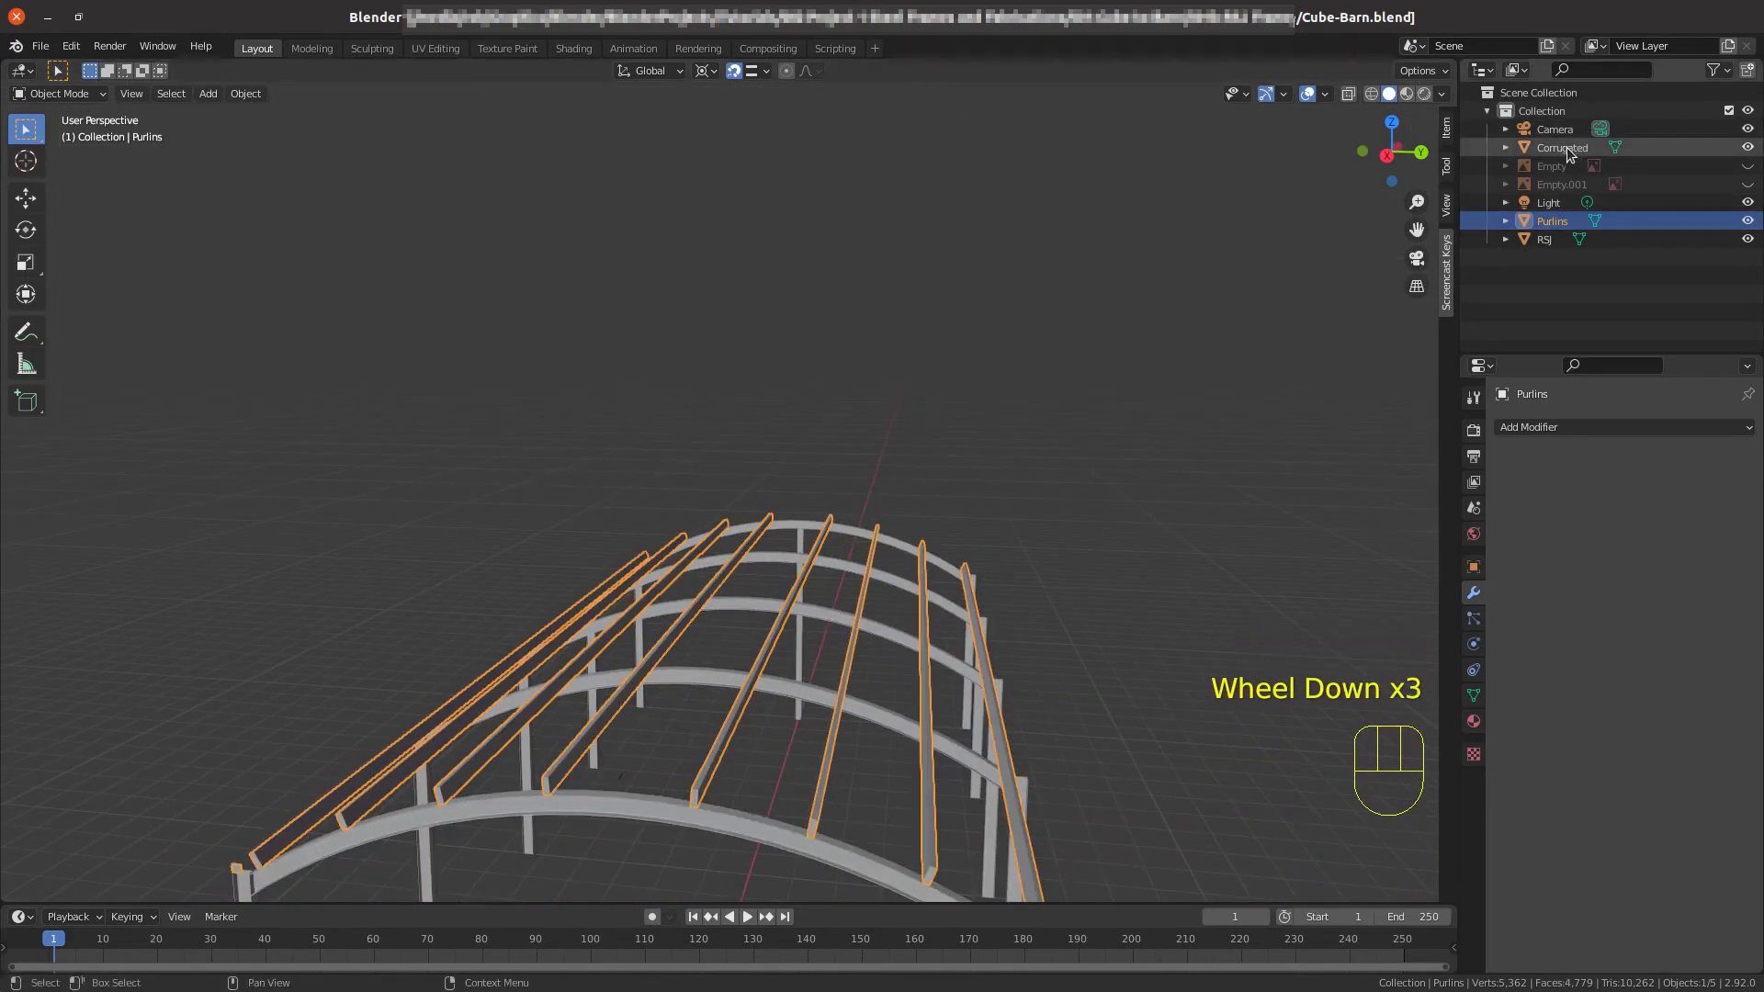
pyautogui.click(1573, 153)
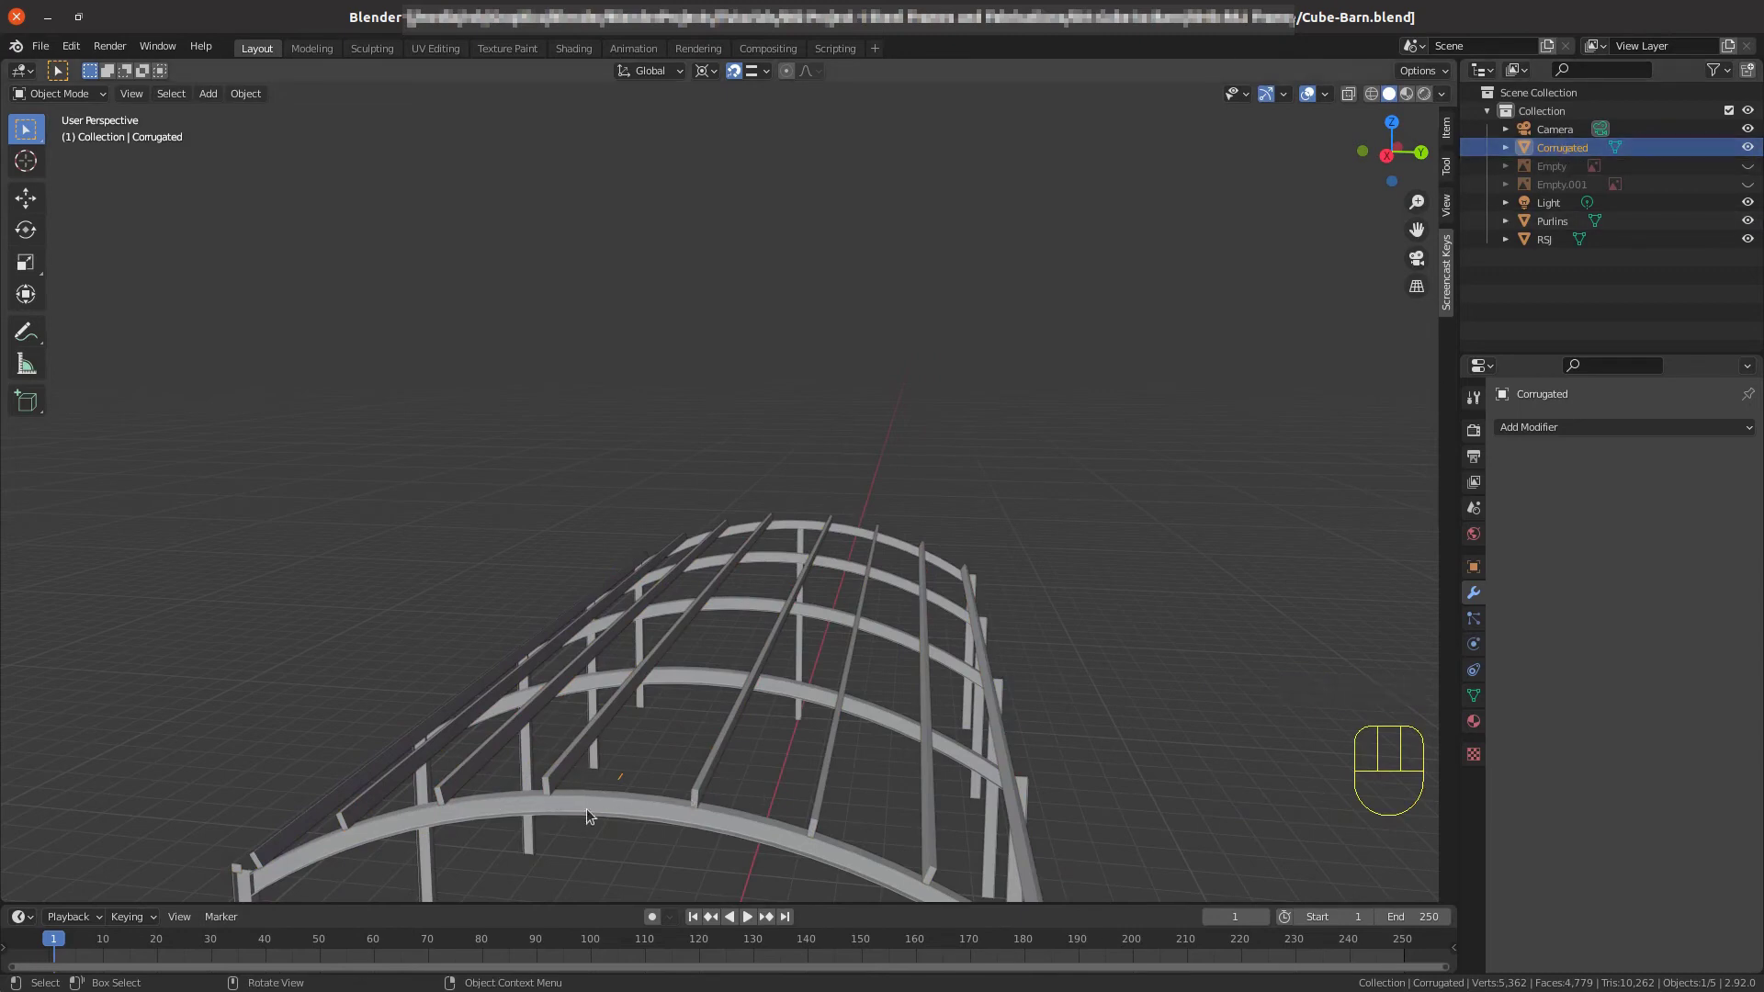
pyautogui.moveTo(634, 617); pyautogui.dragTo(575, 559)
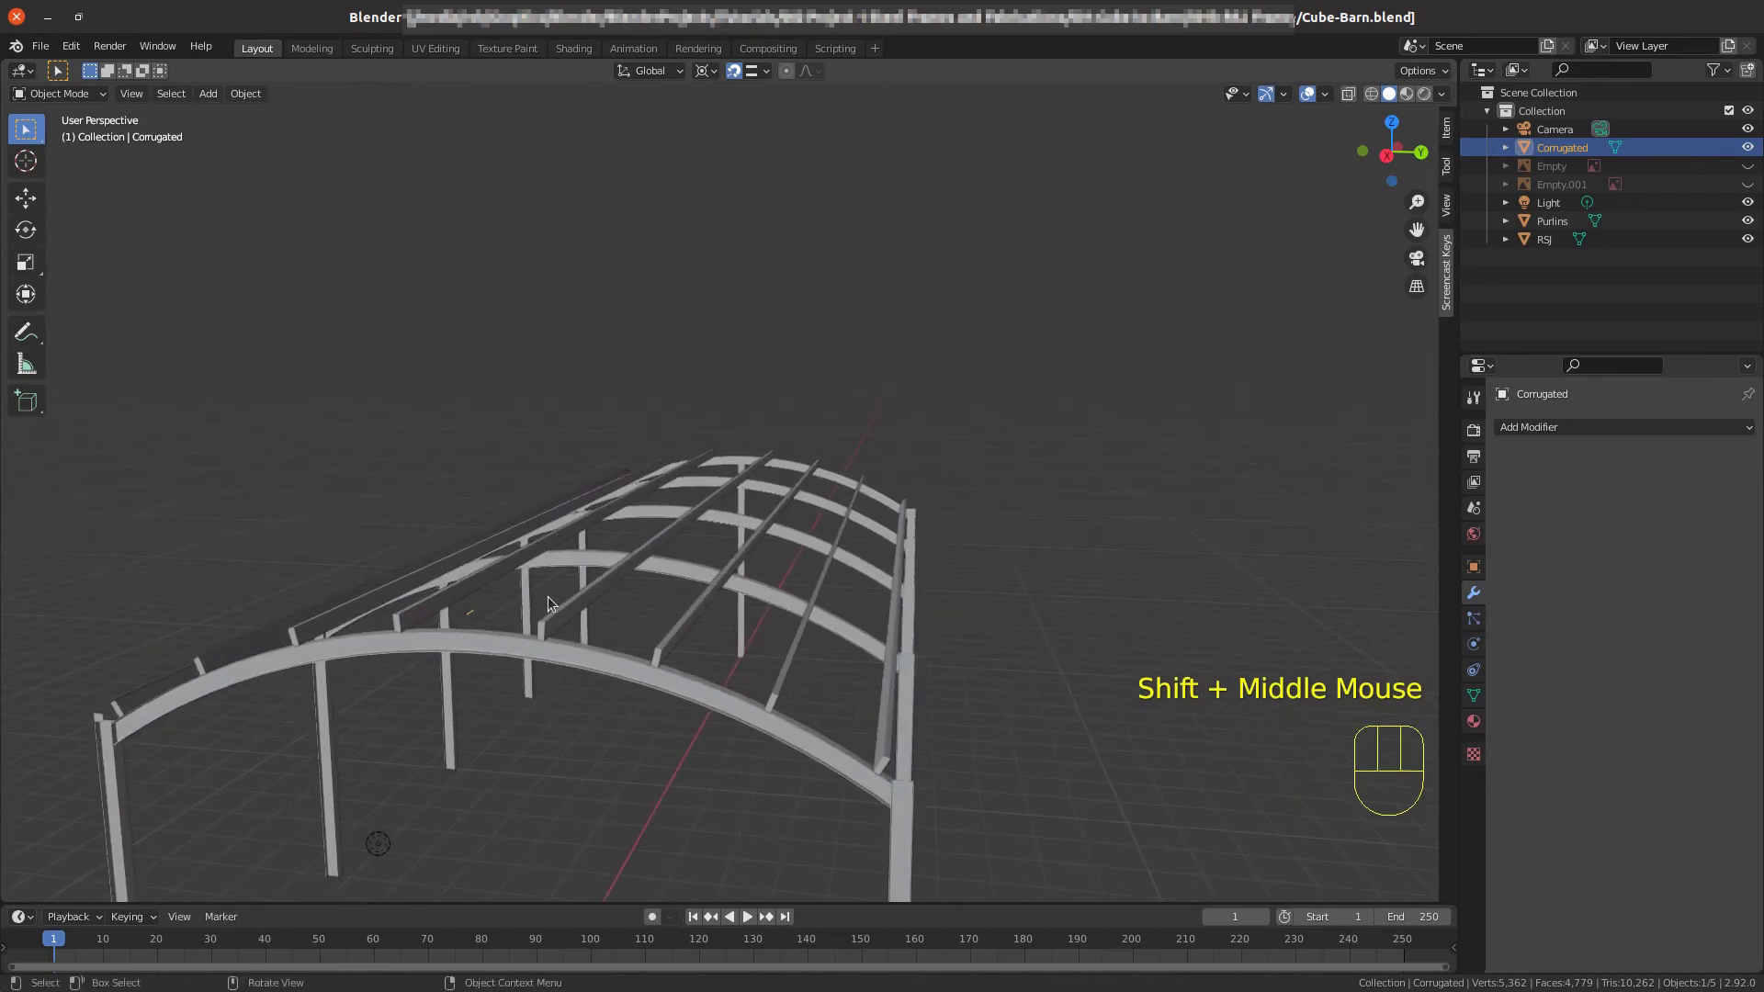
pyautogui.press('KP_5')
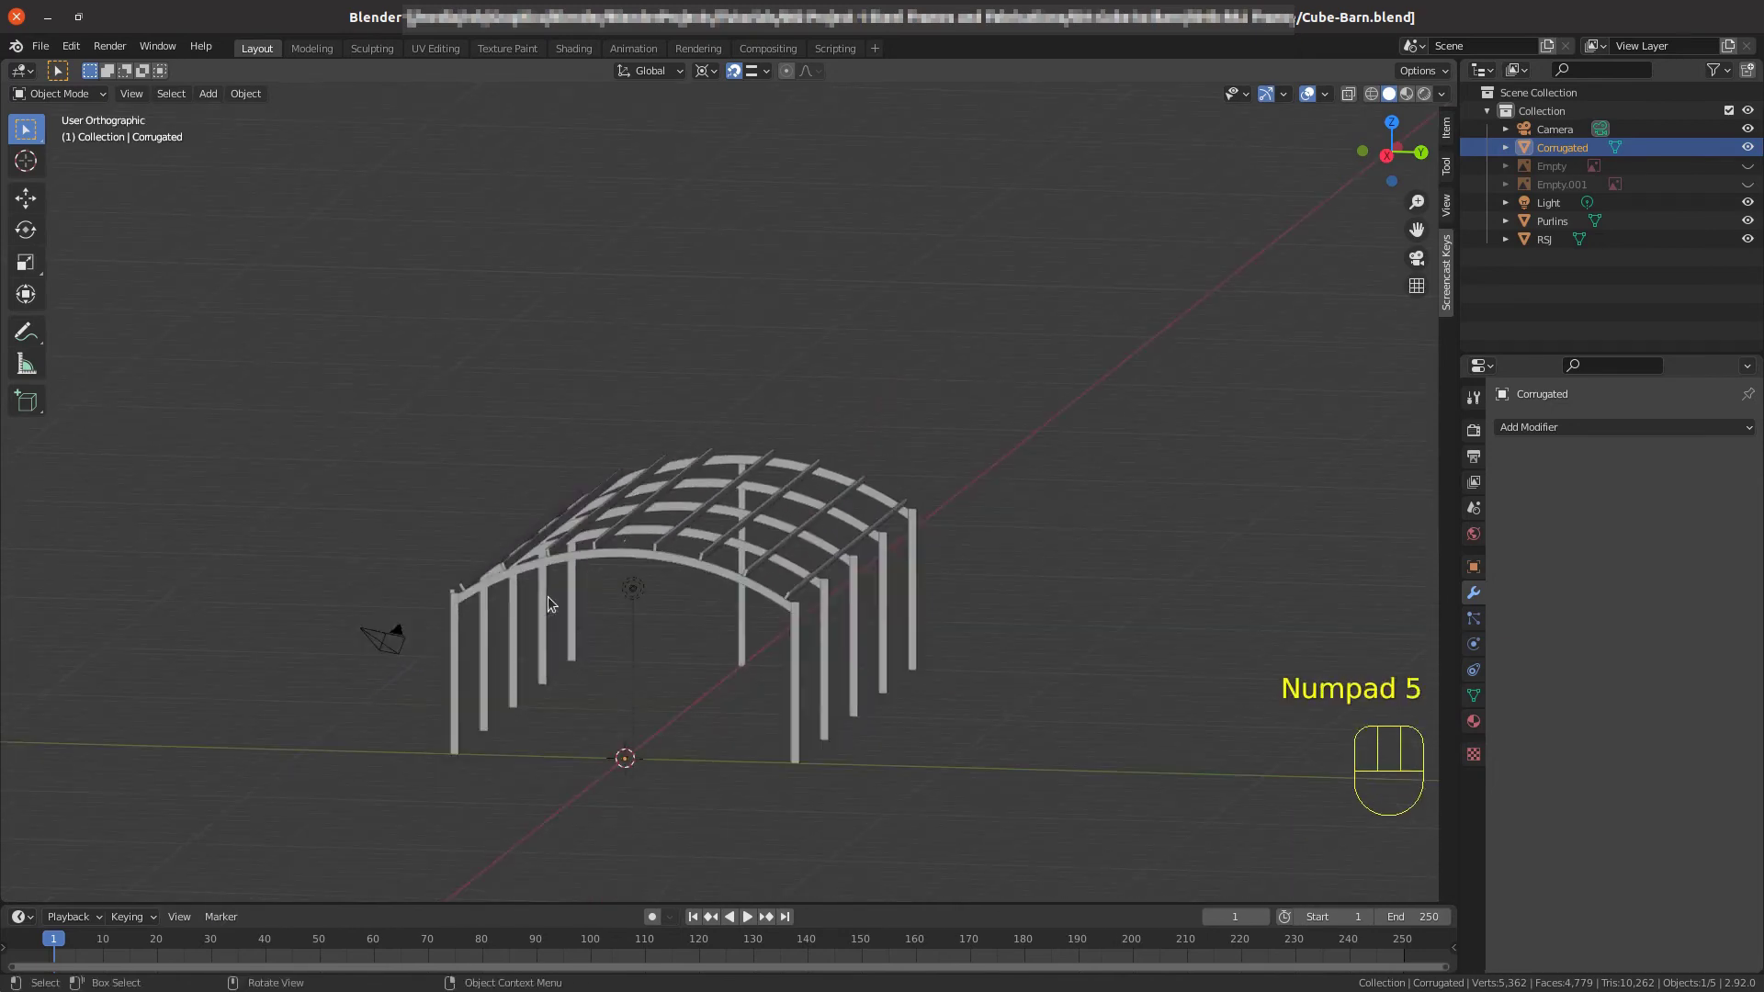
# Zoom and pan in close onto the tiny Corrugated profile edge beneath the purlins.
pyautogui.scroll(3)
pyautogui.middleClick(392, 695)
pyautogui.scroll(3)
pyautogui.scroll(3)
pyautogui.scroll(3)
pyautogui.moveTo(638, 729); pyautogui.dragTo(660, 511)
pyautogui.scroll(3)
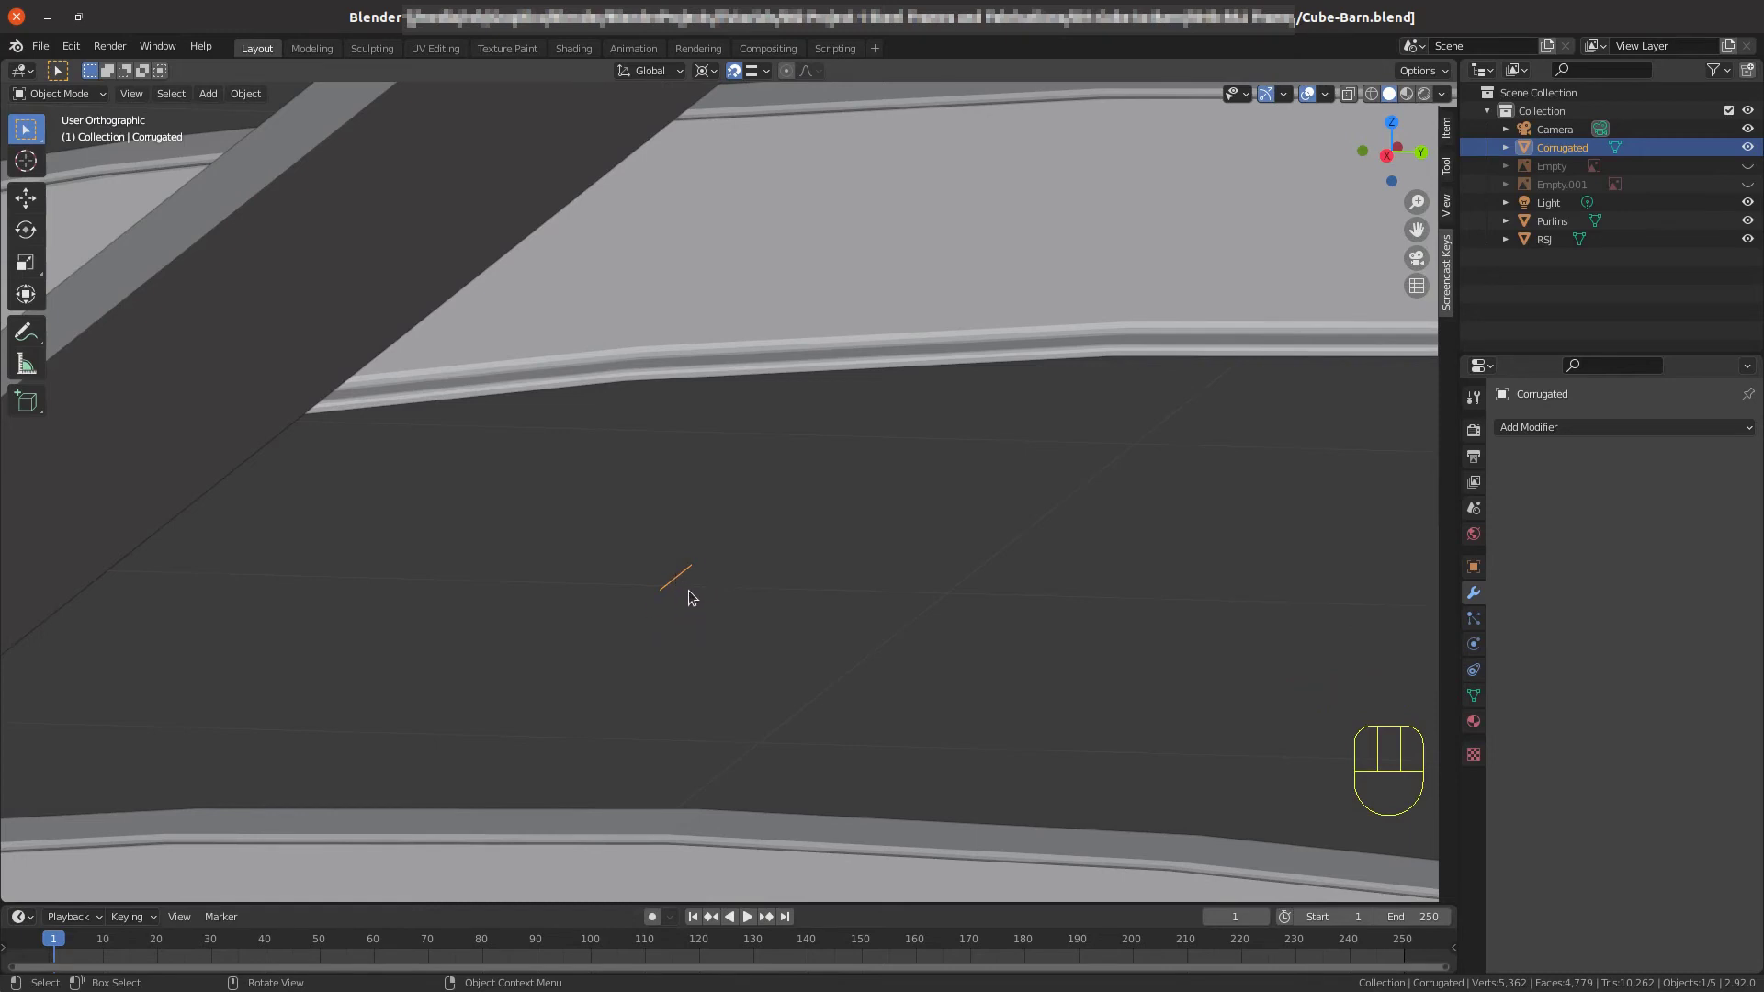
pyautogui.rightClick(697, 585)
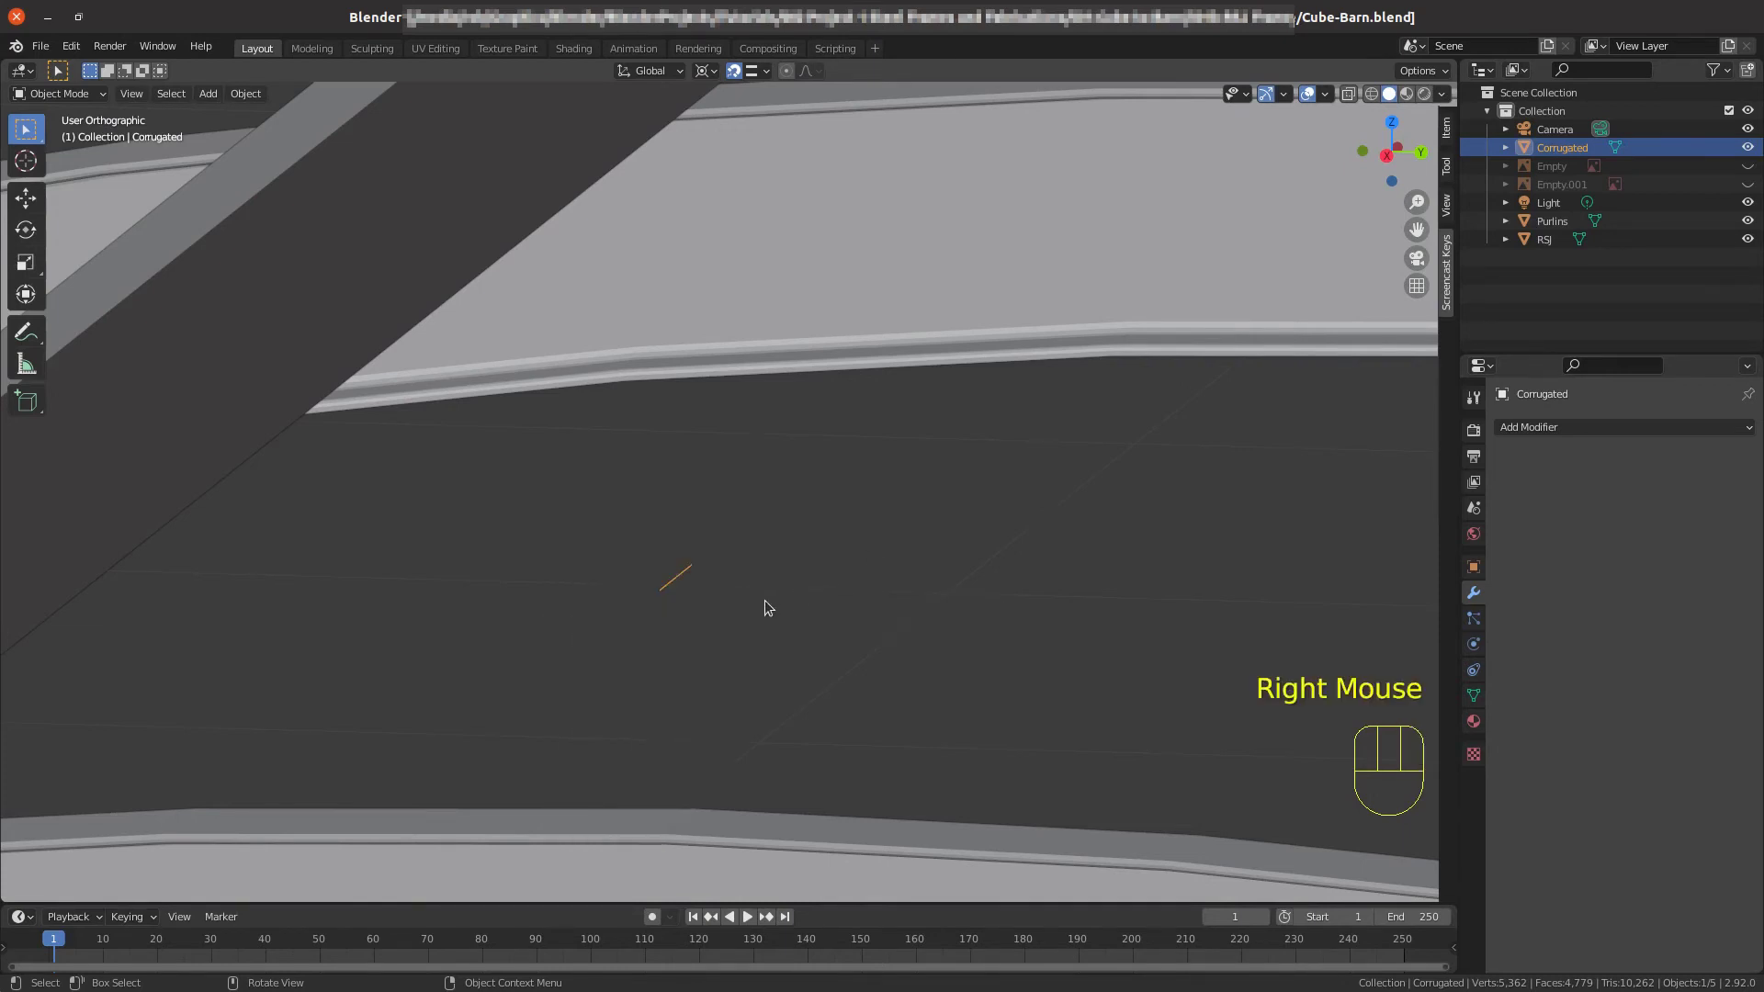
# Edit the Corrugated edge, split it with a midpoint vertex and select that vertex.
pyautogui.press('Tab')
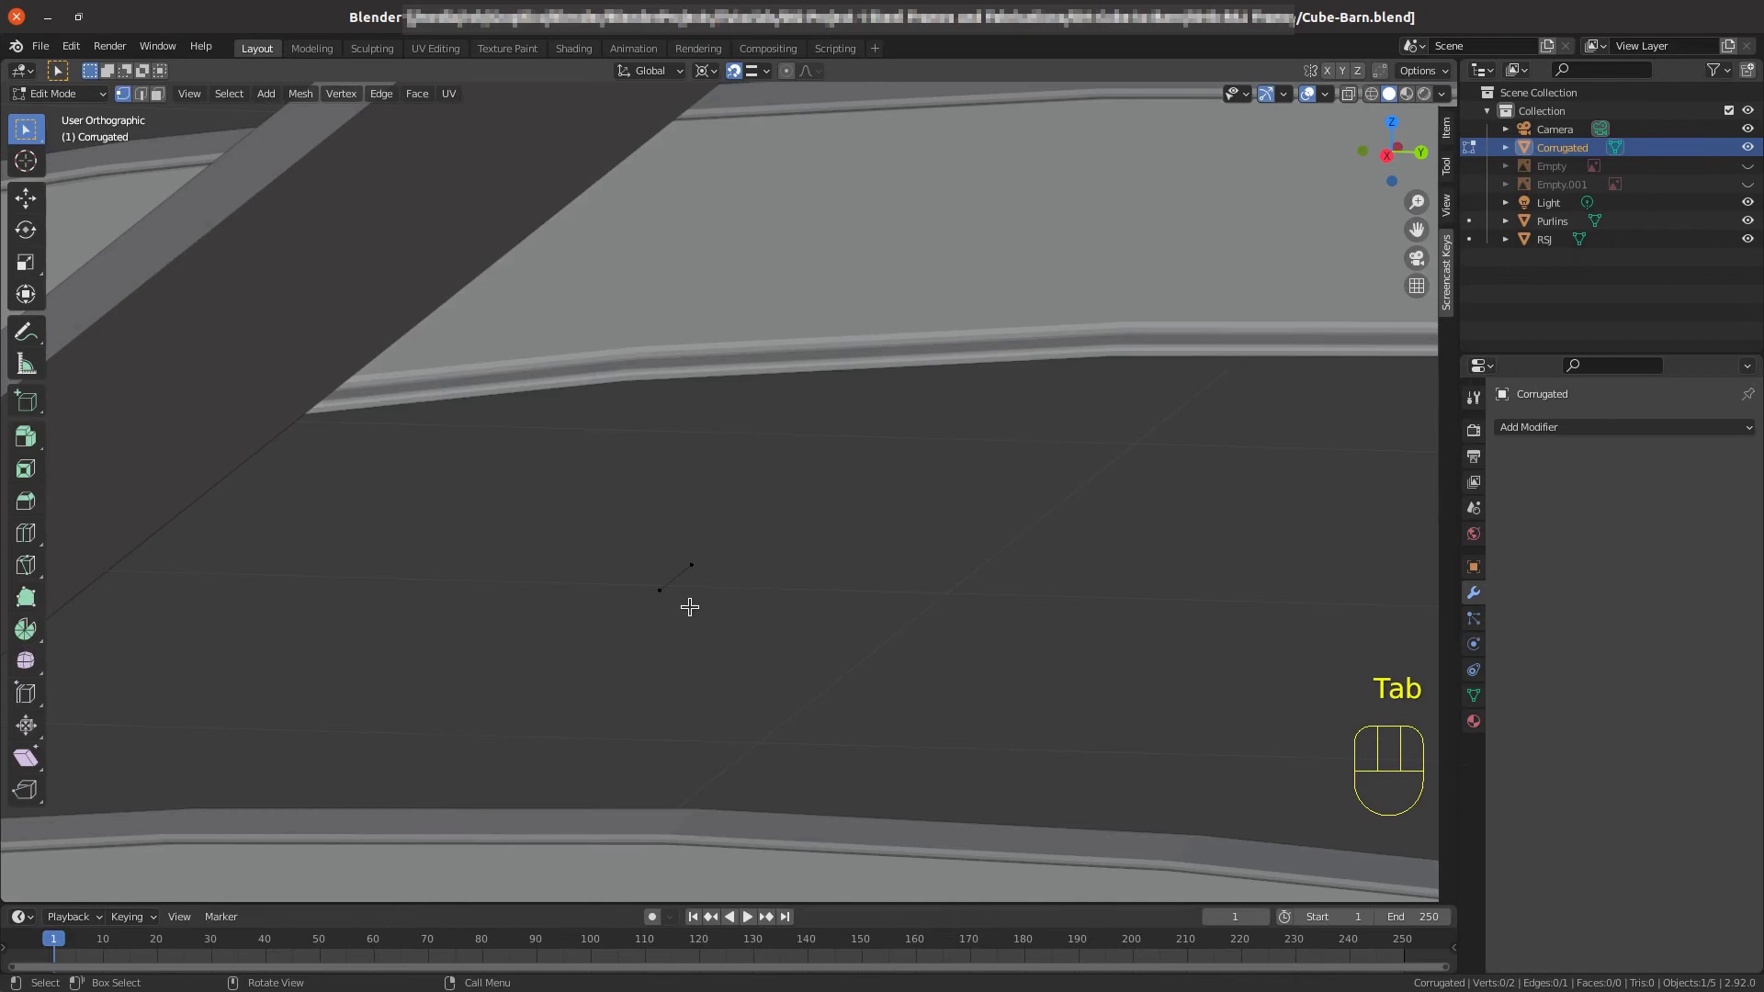
pyautogui.press('a')
pyautogui.moveTo(698, 613); pyautogui.dragTo(595, 573)
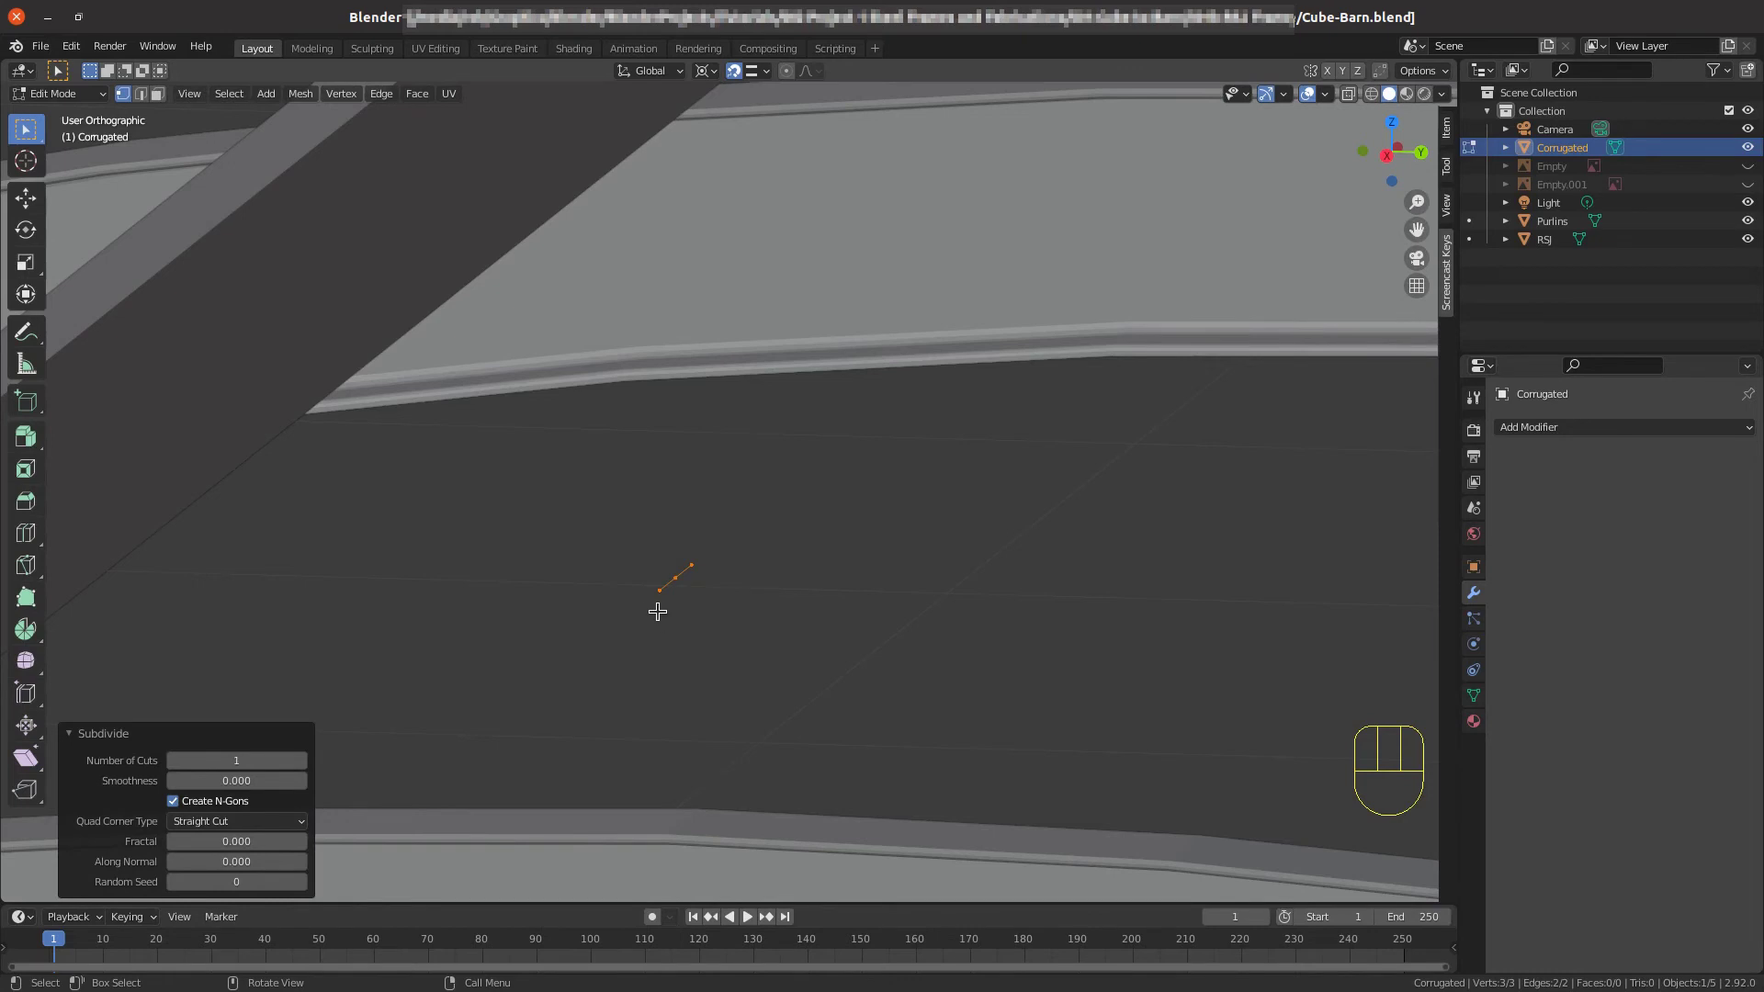
pyautogui.click(654, 597)
pyautogui.moveTo(677, 575); pyautogui.dragTo(650, 599)
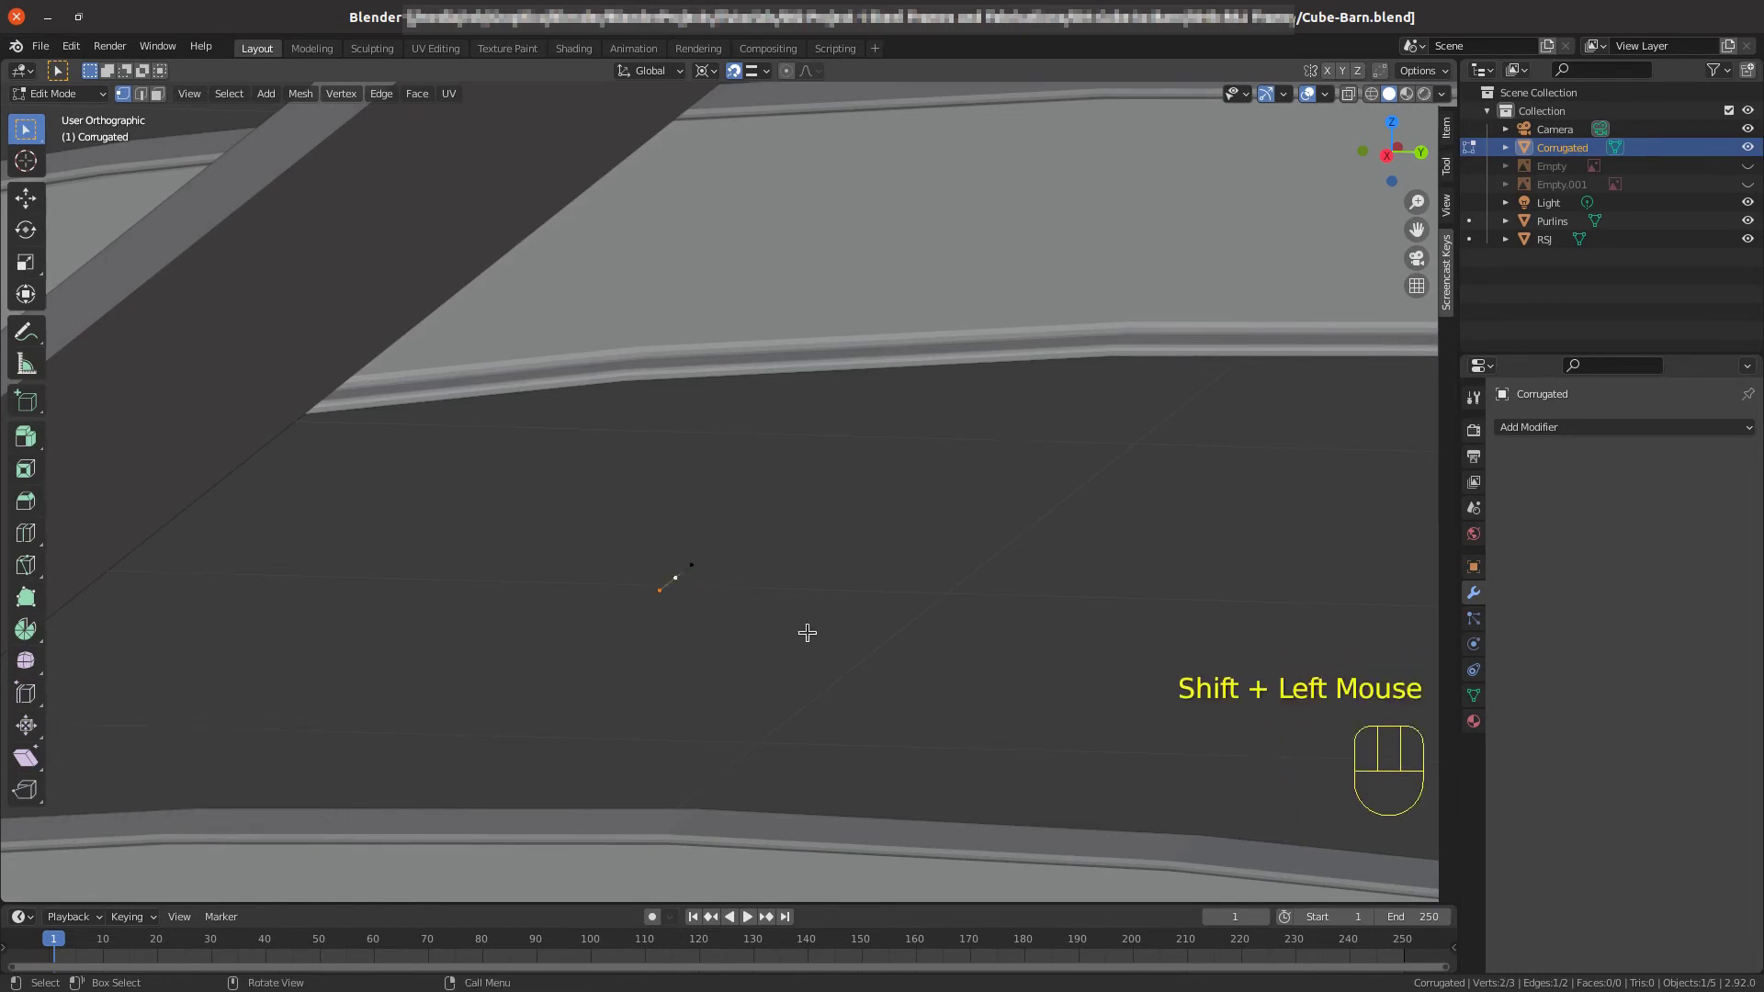
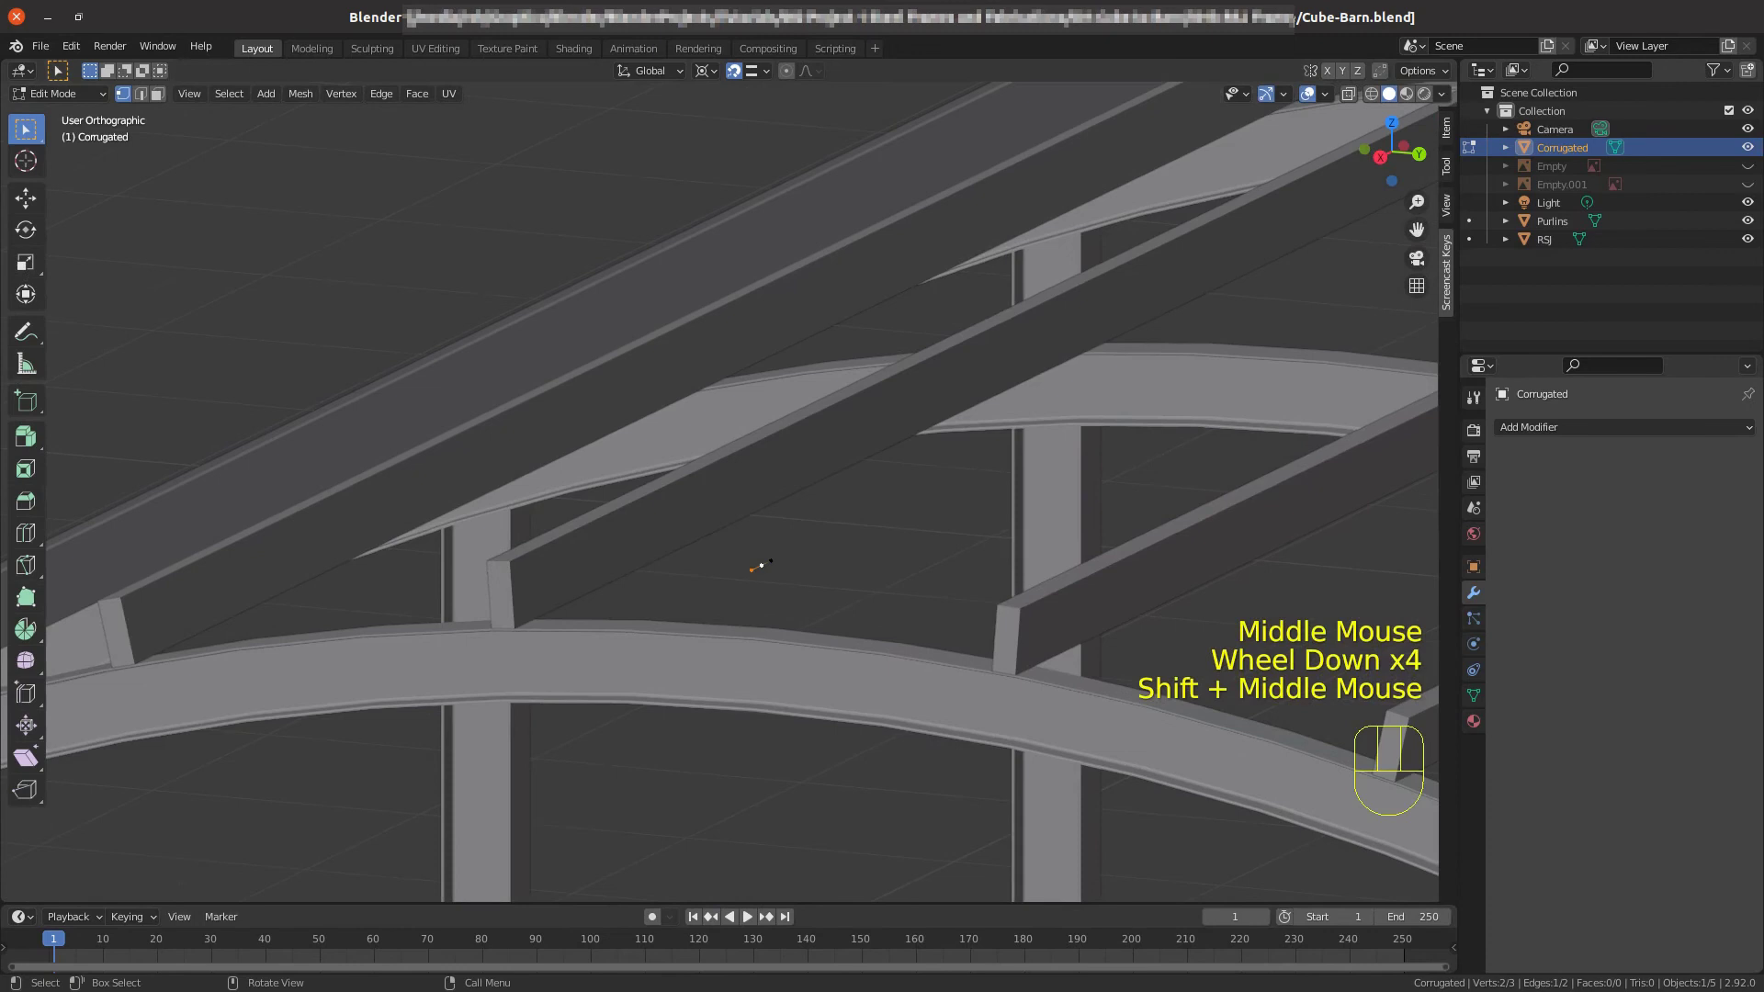
pyautogui.scroll(3)
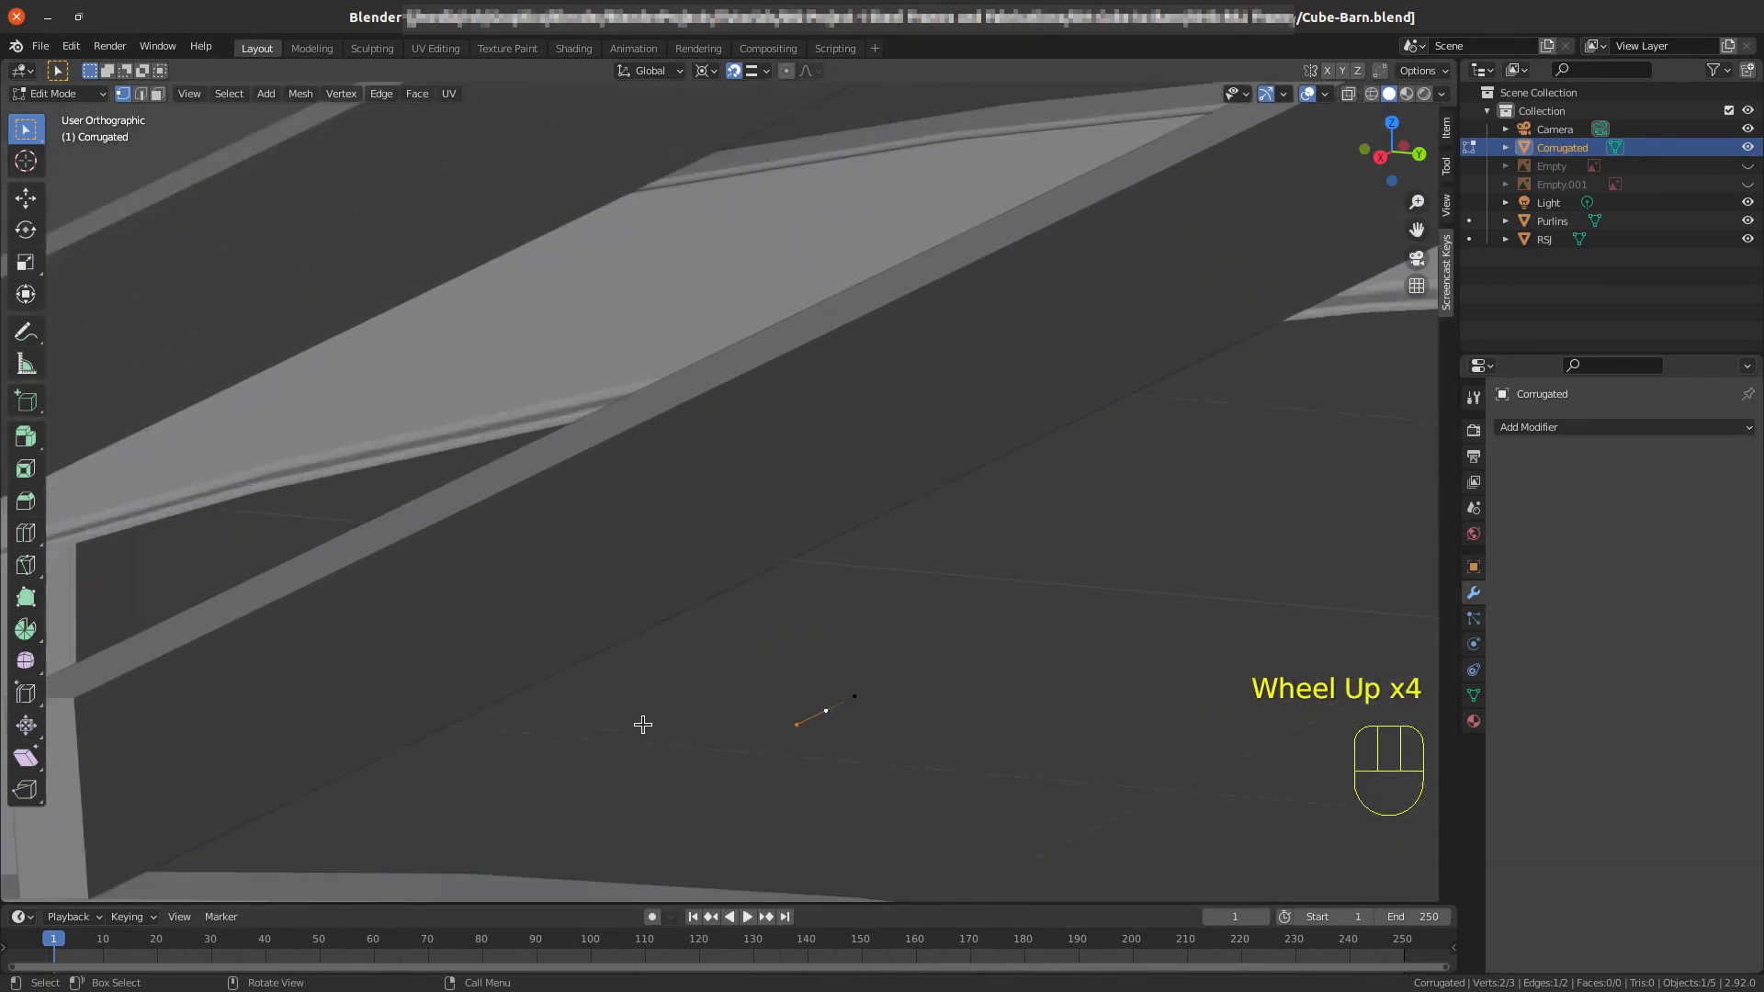
# Extrude the profile up in Z, scale the top edge narrower and select the bottom edge vertices.
pyautogui.press('e')
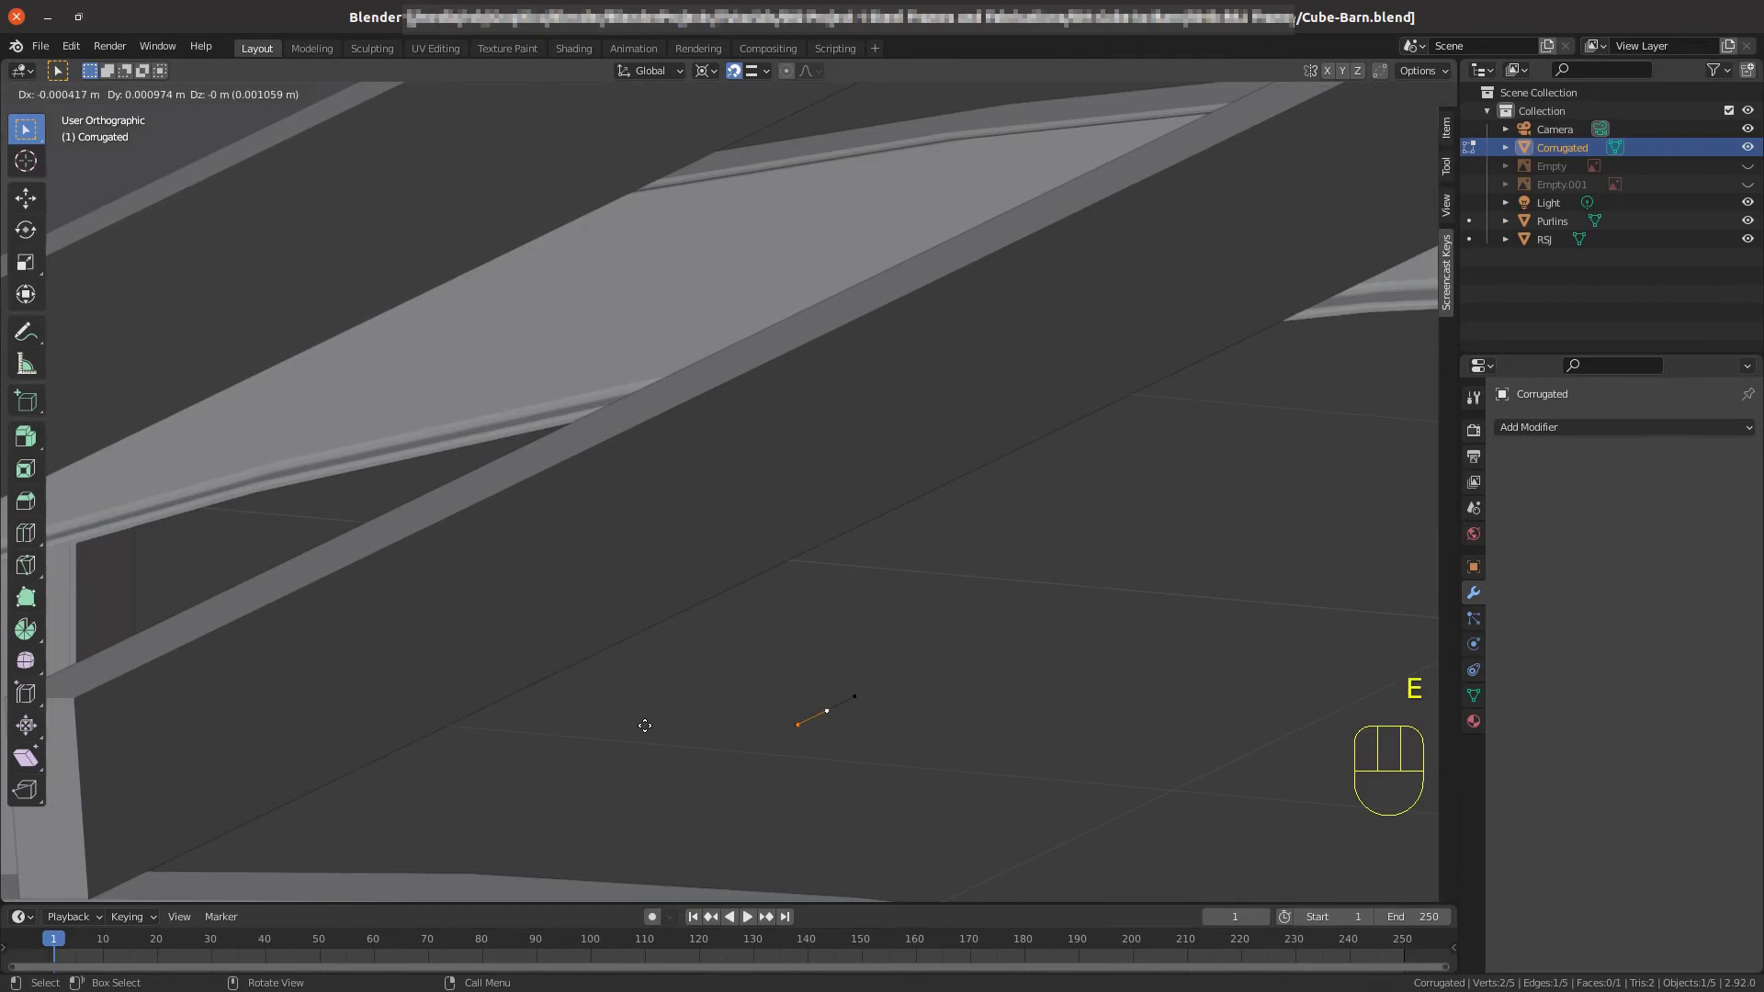
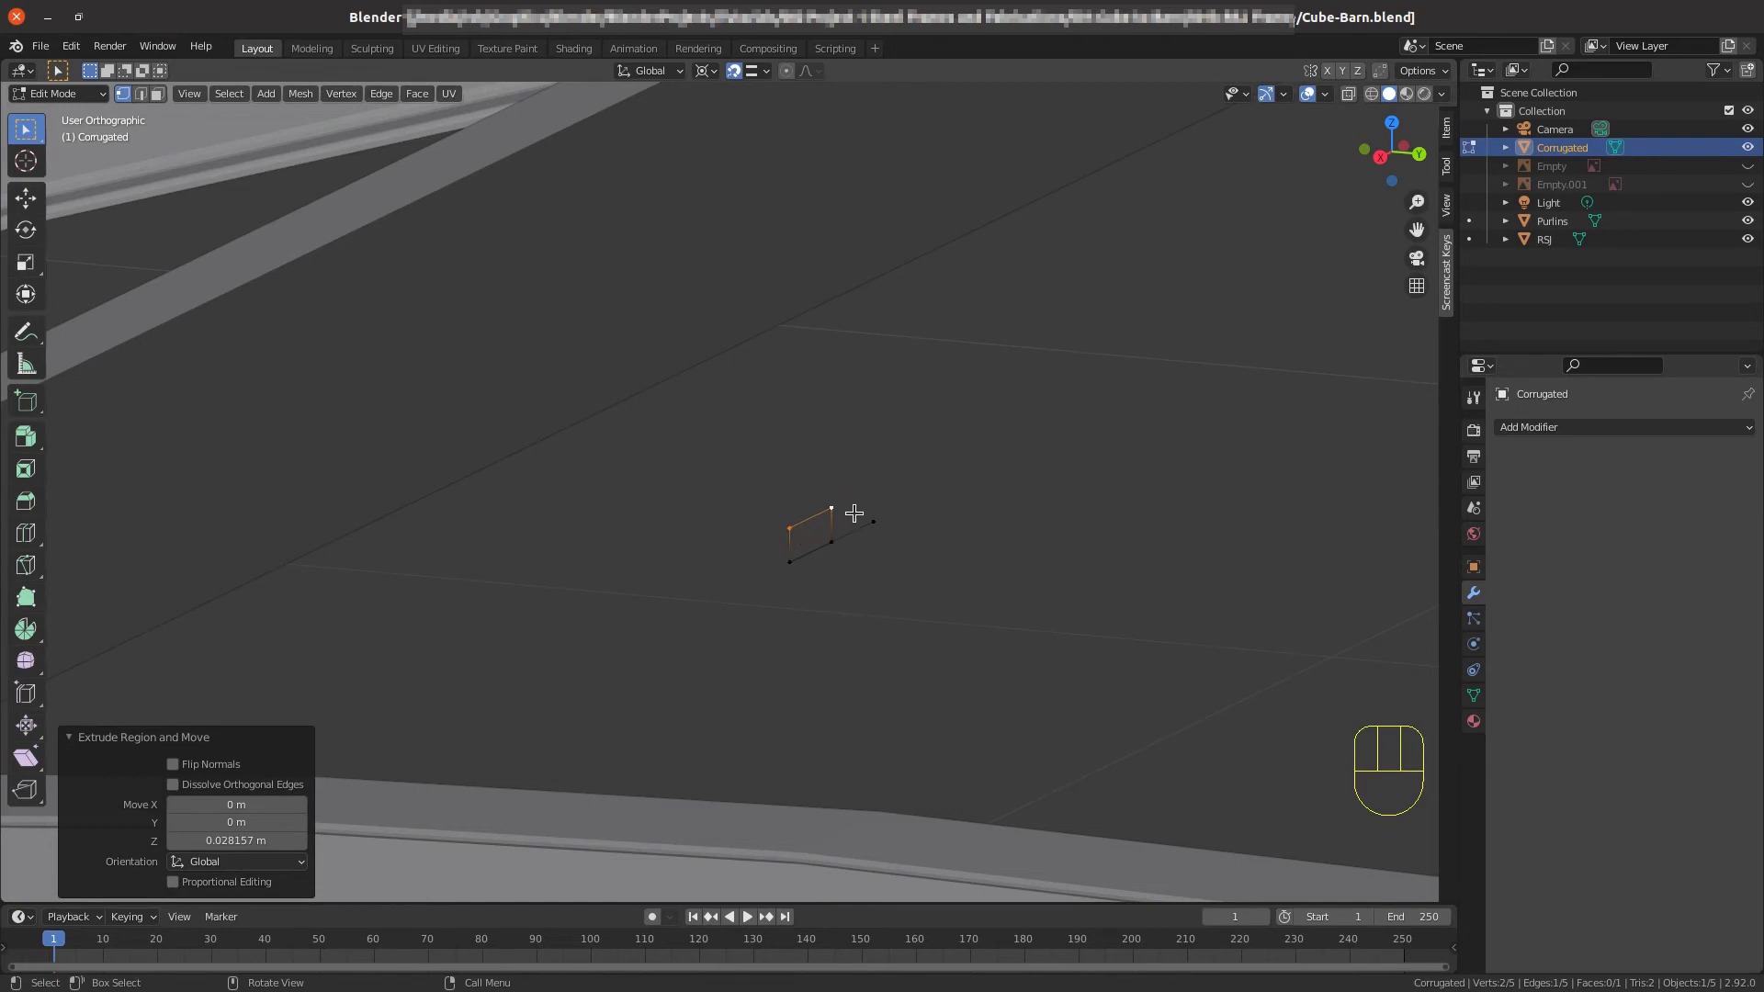
pyautogui.moveTo(712, 75); pyautogui.dragTo(735, 149)
pyautogui.press('s')
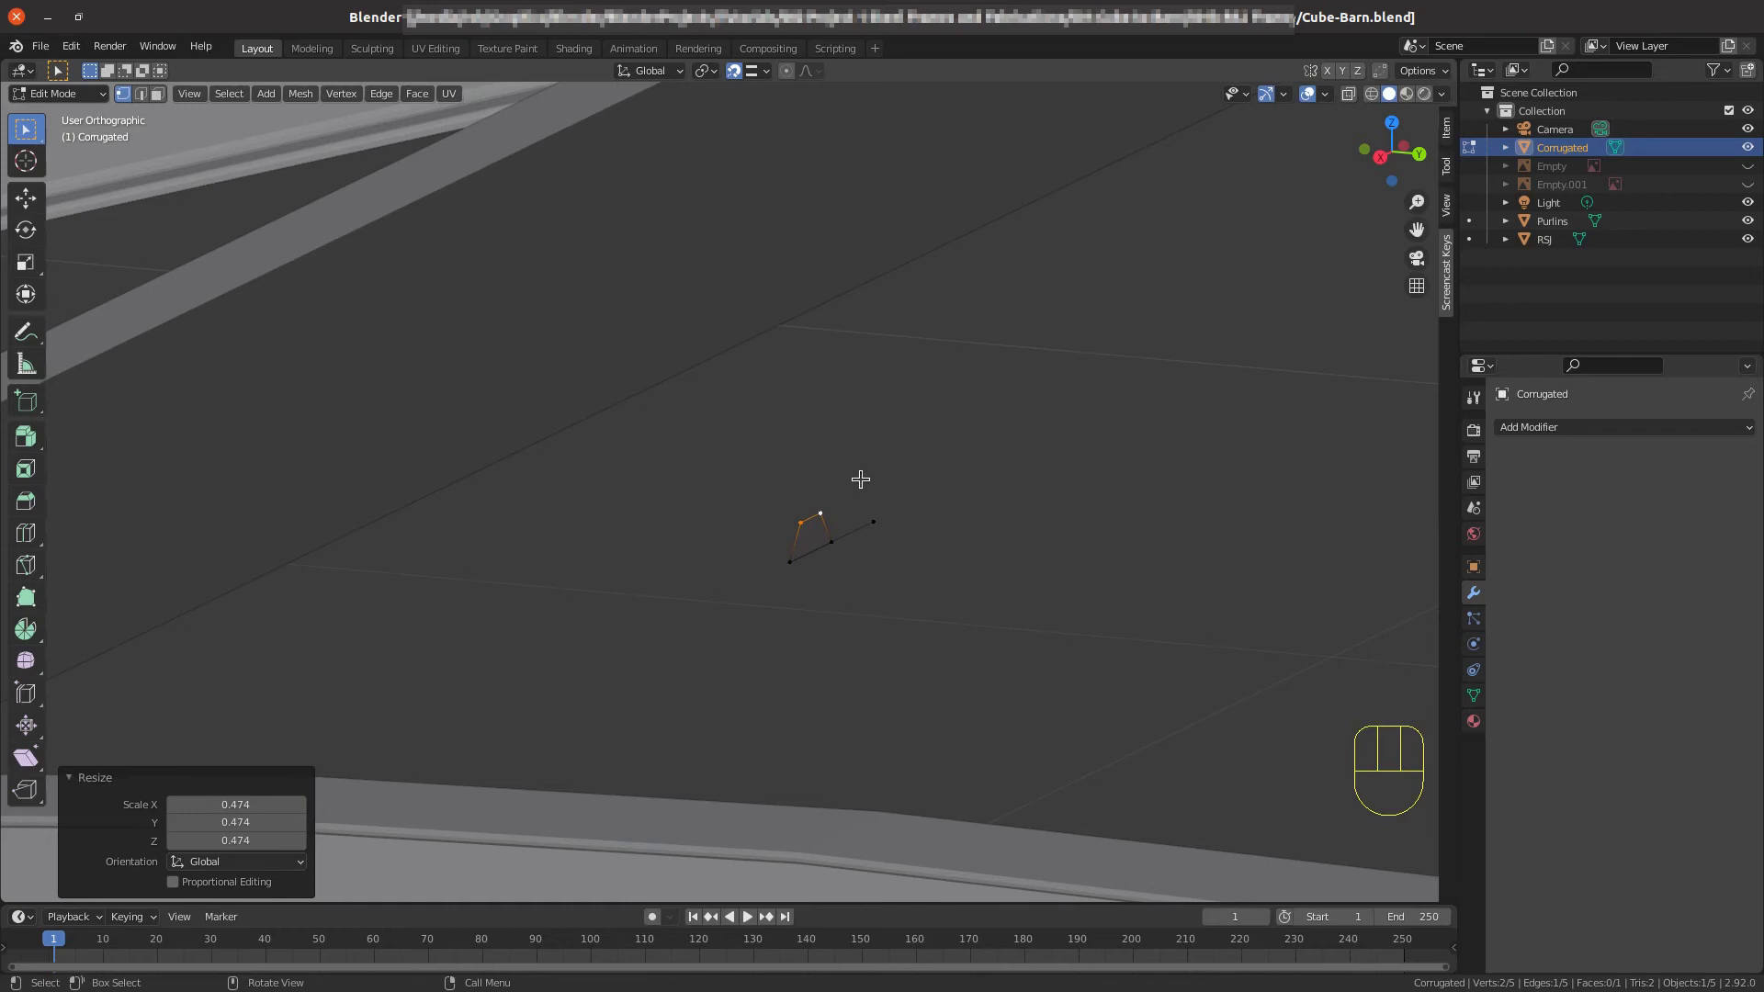
pyautogui.click(805, 573)
pyautogui.moveTo(835, 533); pyautogui.dragTo(843, 575)
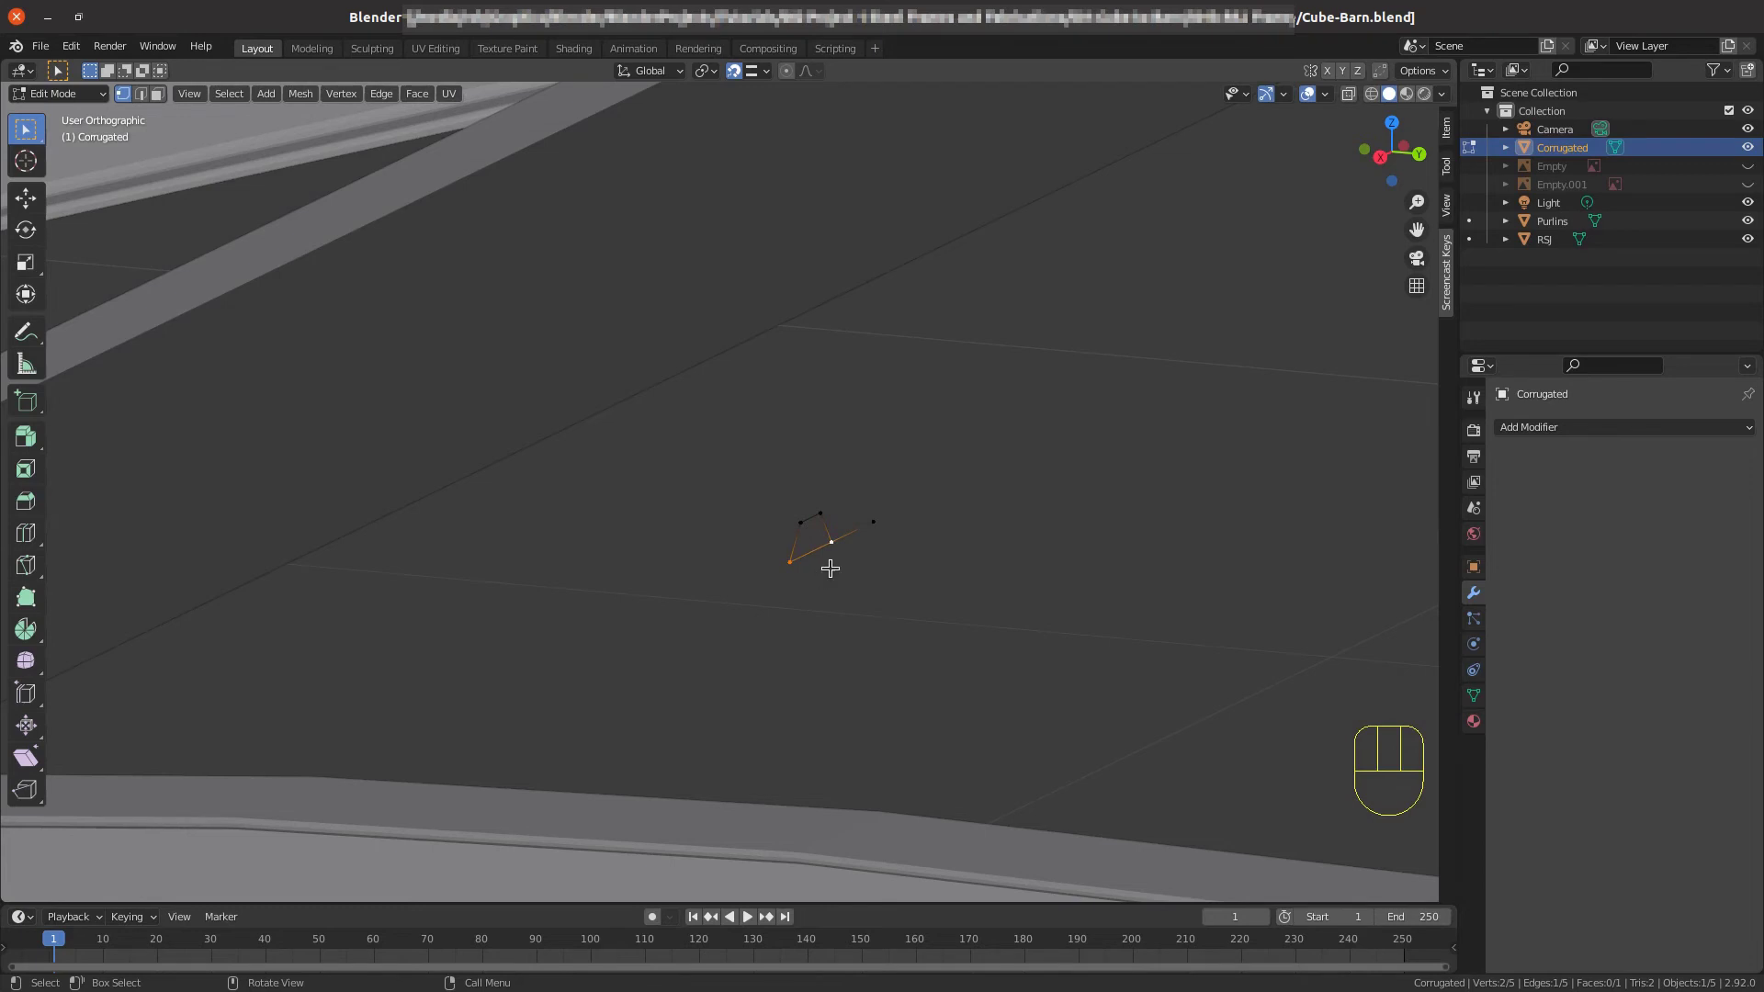
# Delete the ridge's bottom edge, leaving an open four-edge zigzag, and select it all.
pyautogui.press('x')
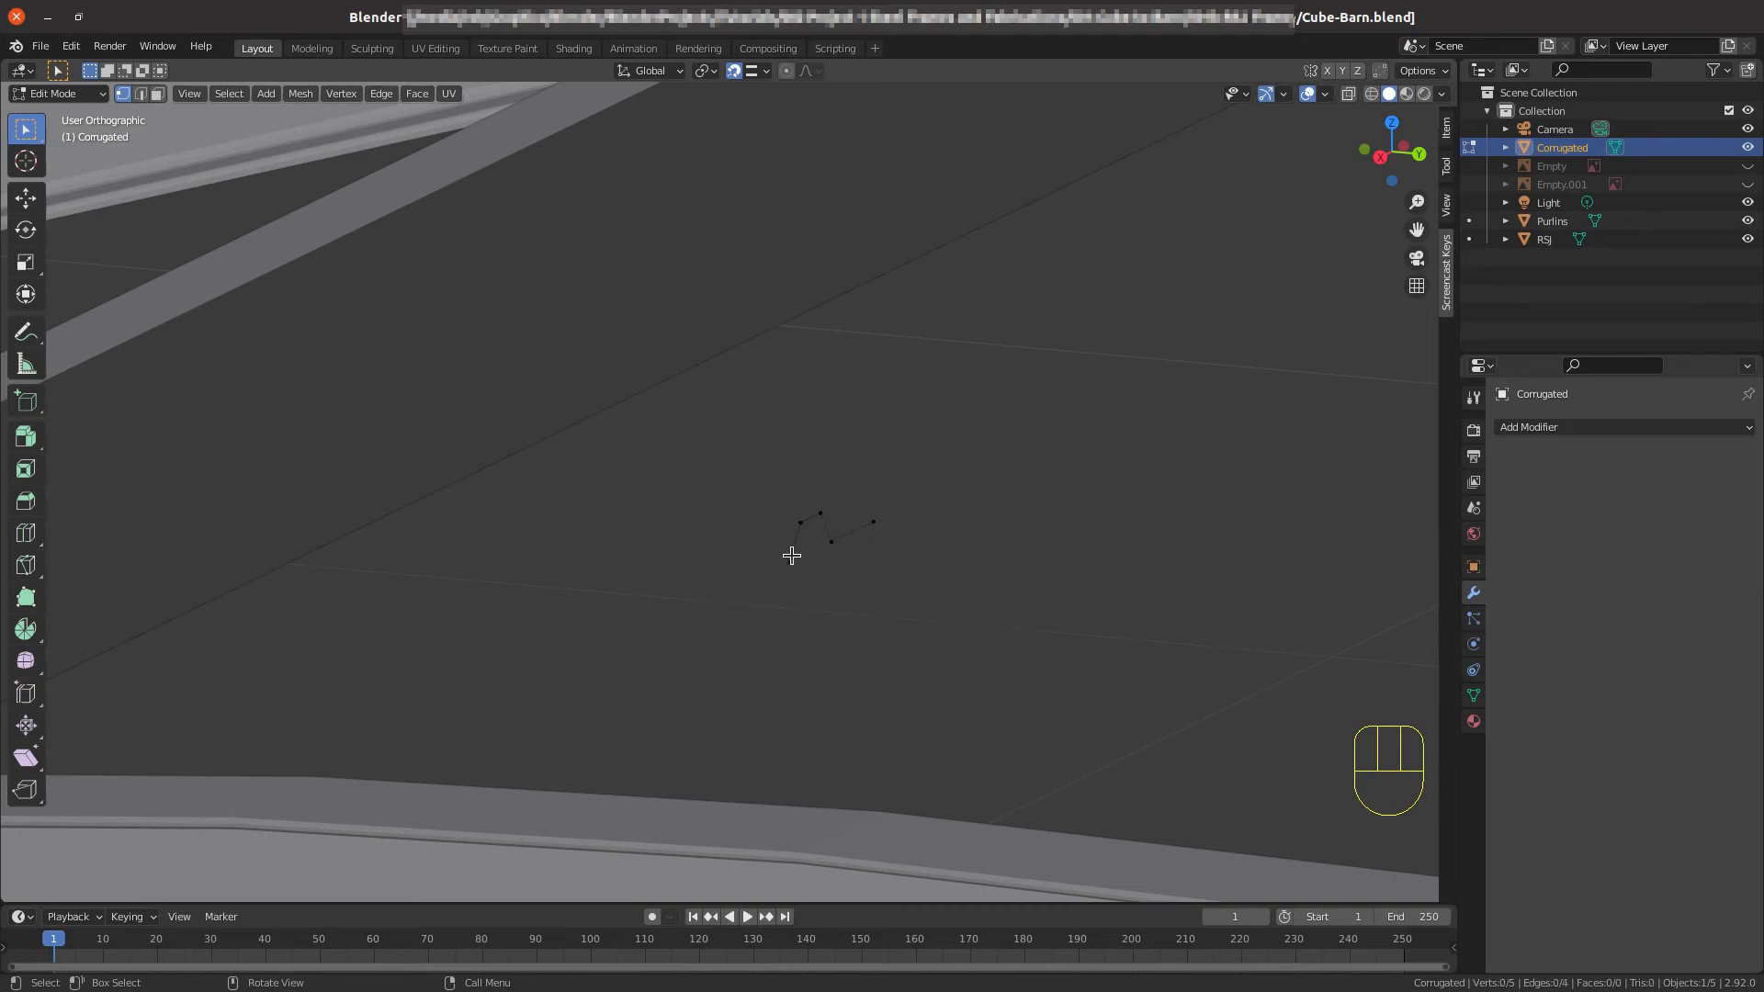
pyautogui.scroll(-3)
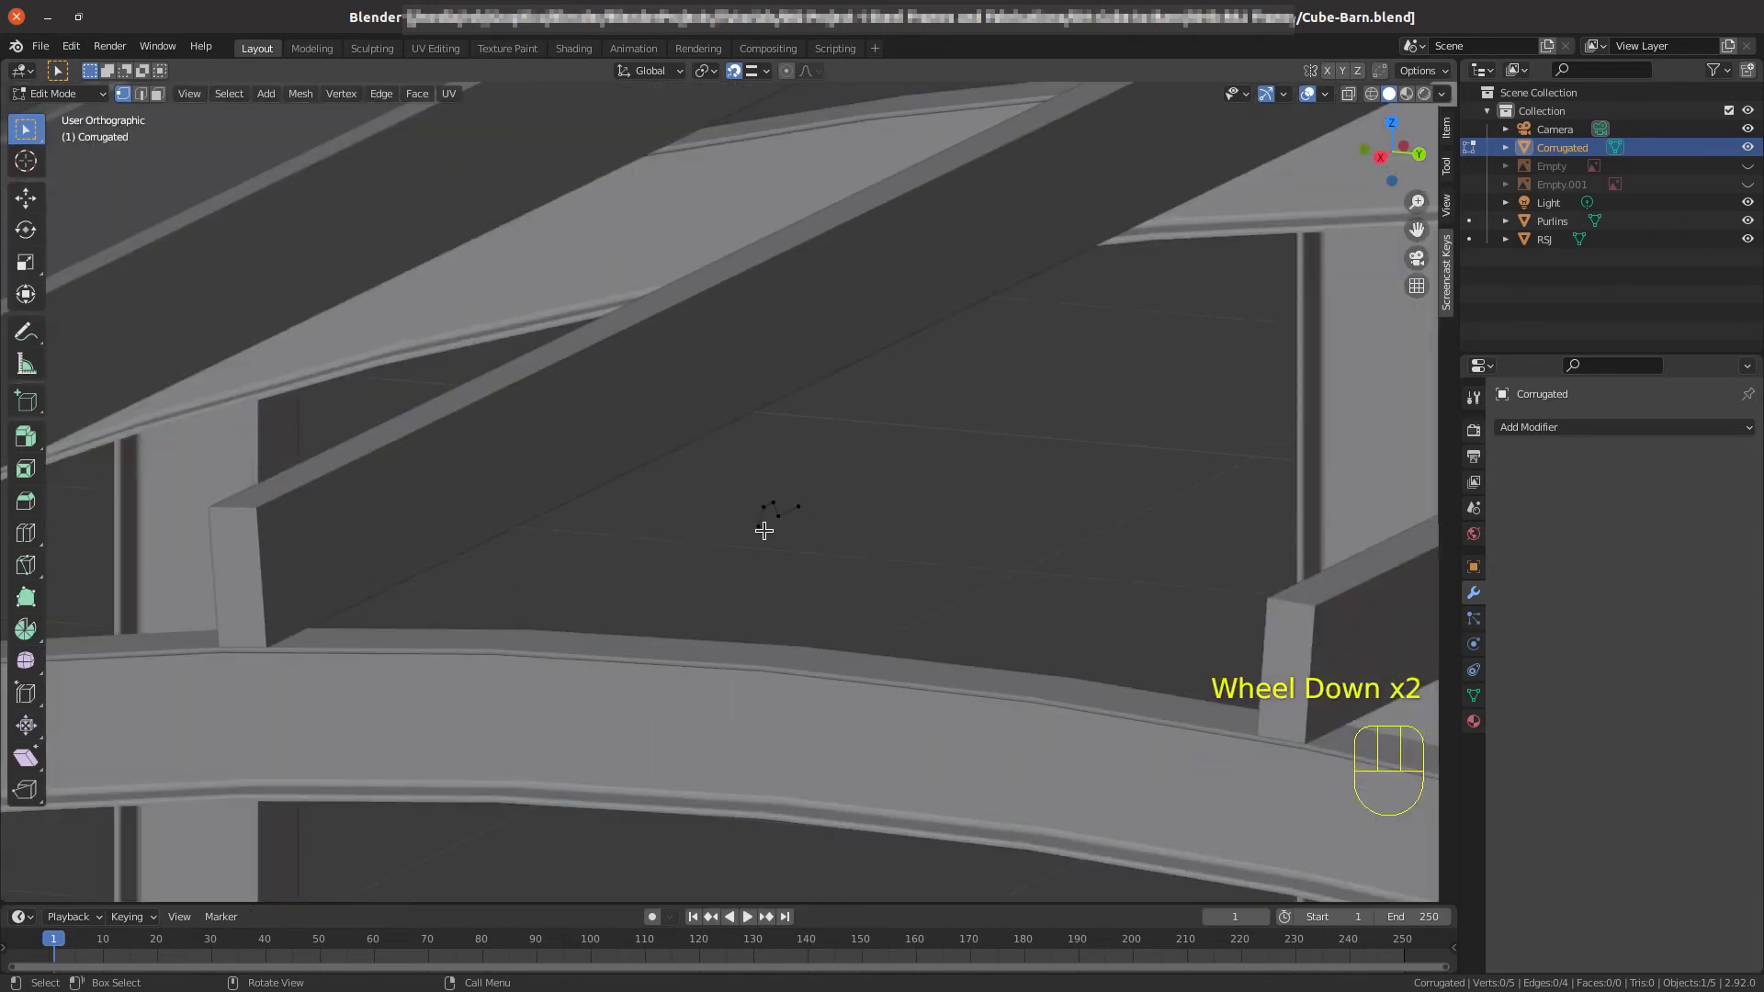
pyautogui.press('a')
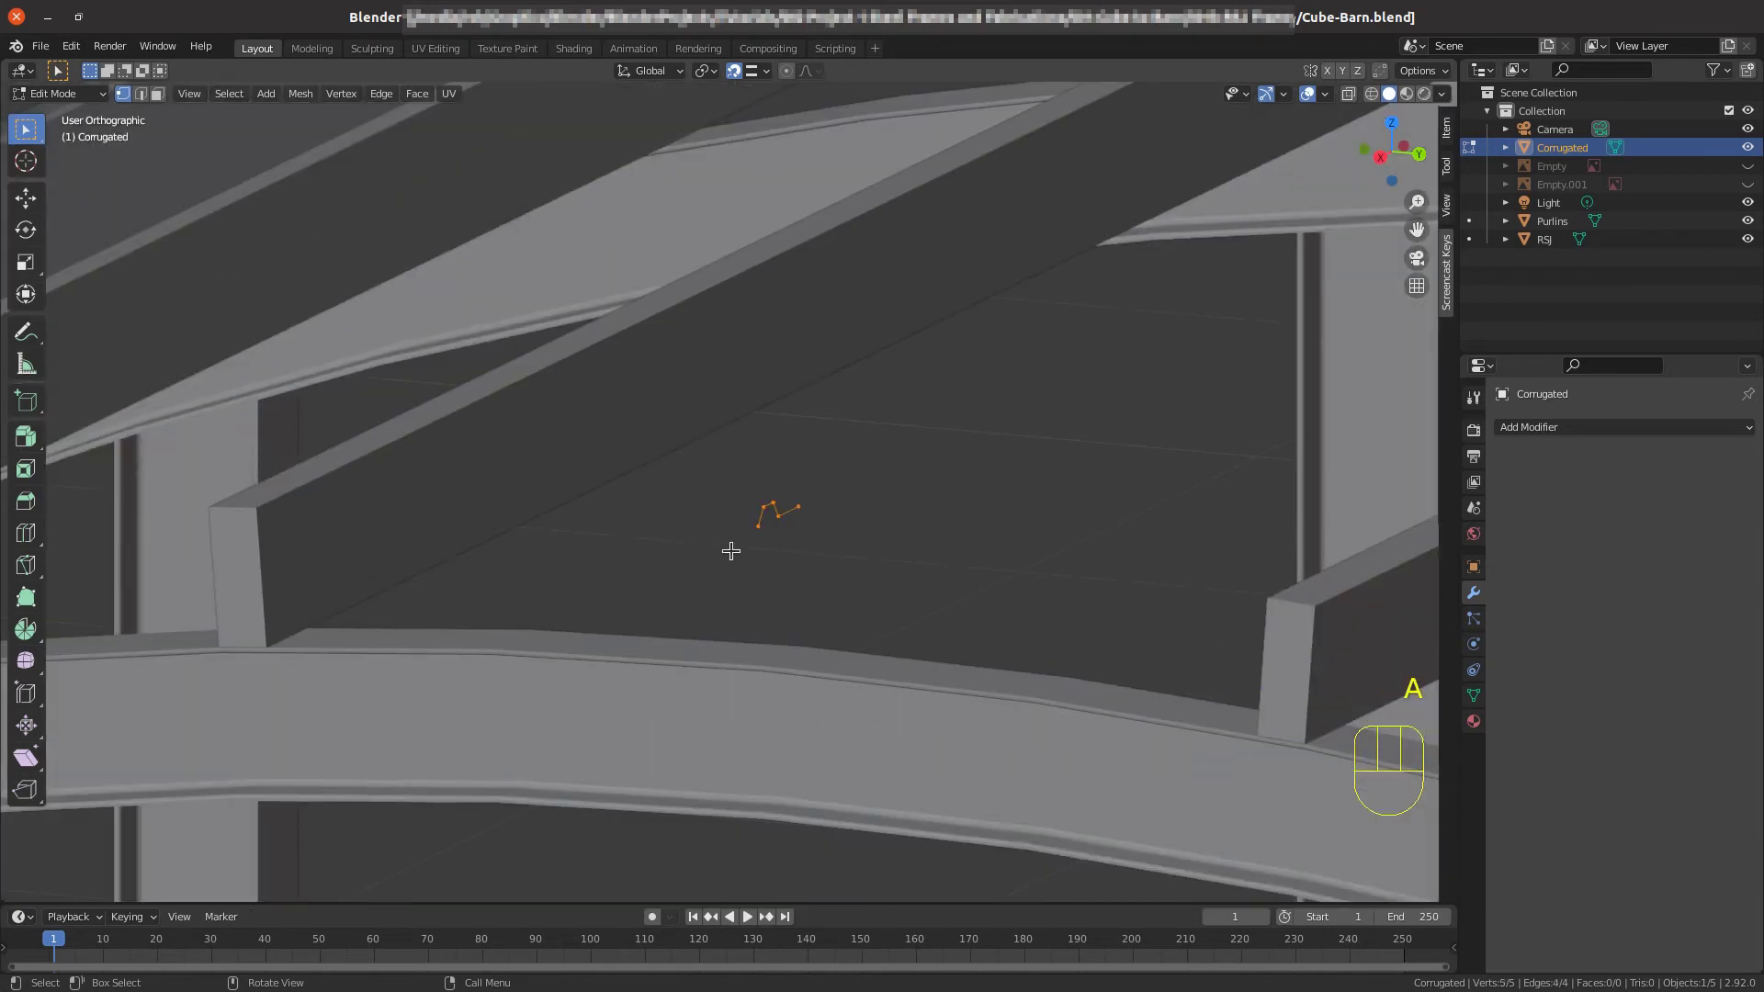
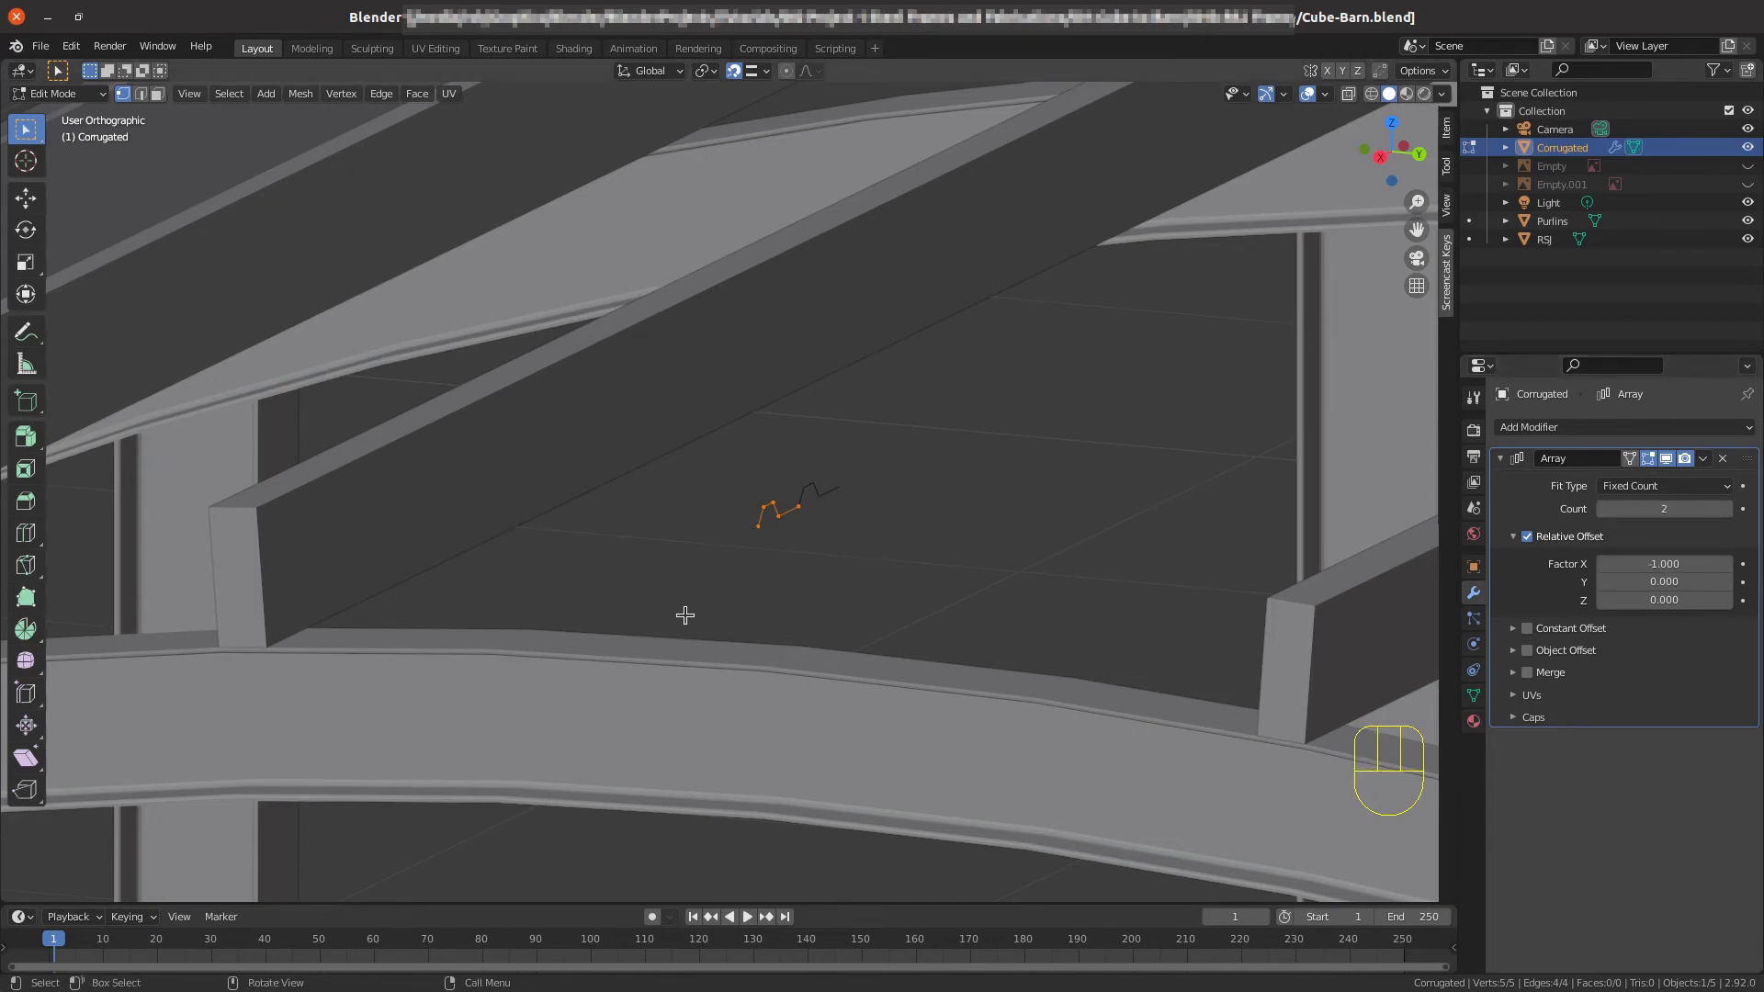
# View the barn from above in Object Mode and check the Array-repeated strip against the beams.
pyautogui.scroll(-3)
pyautogui.scroll(-3)
pyautogui.scroll(-3)
pyautogui.scroll(3)
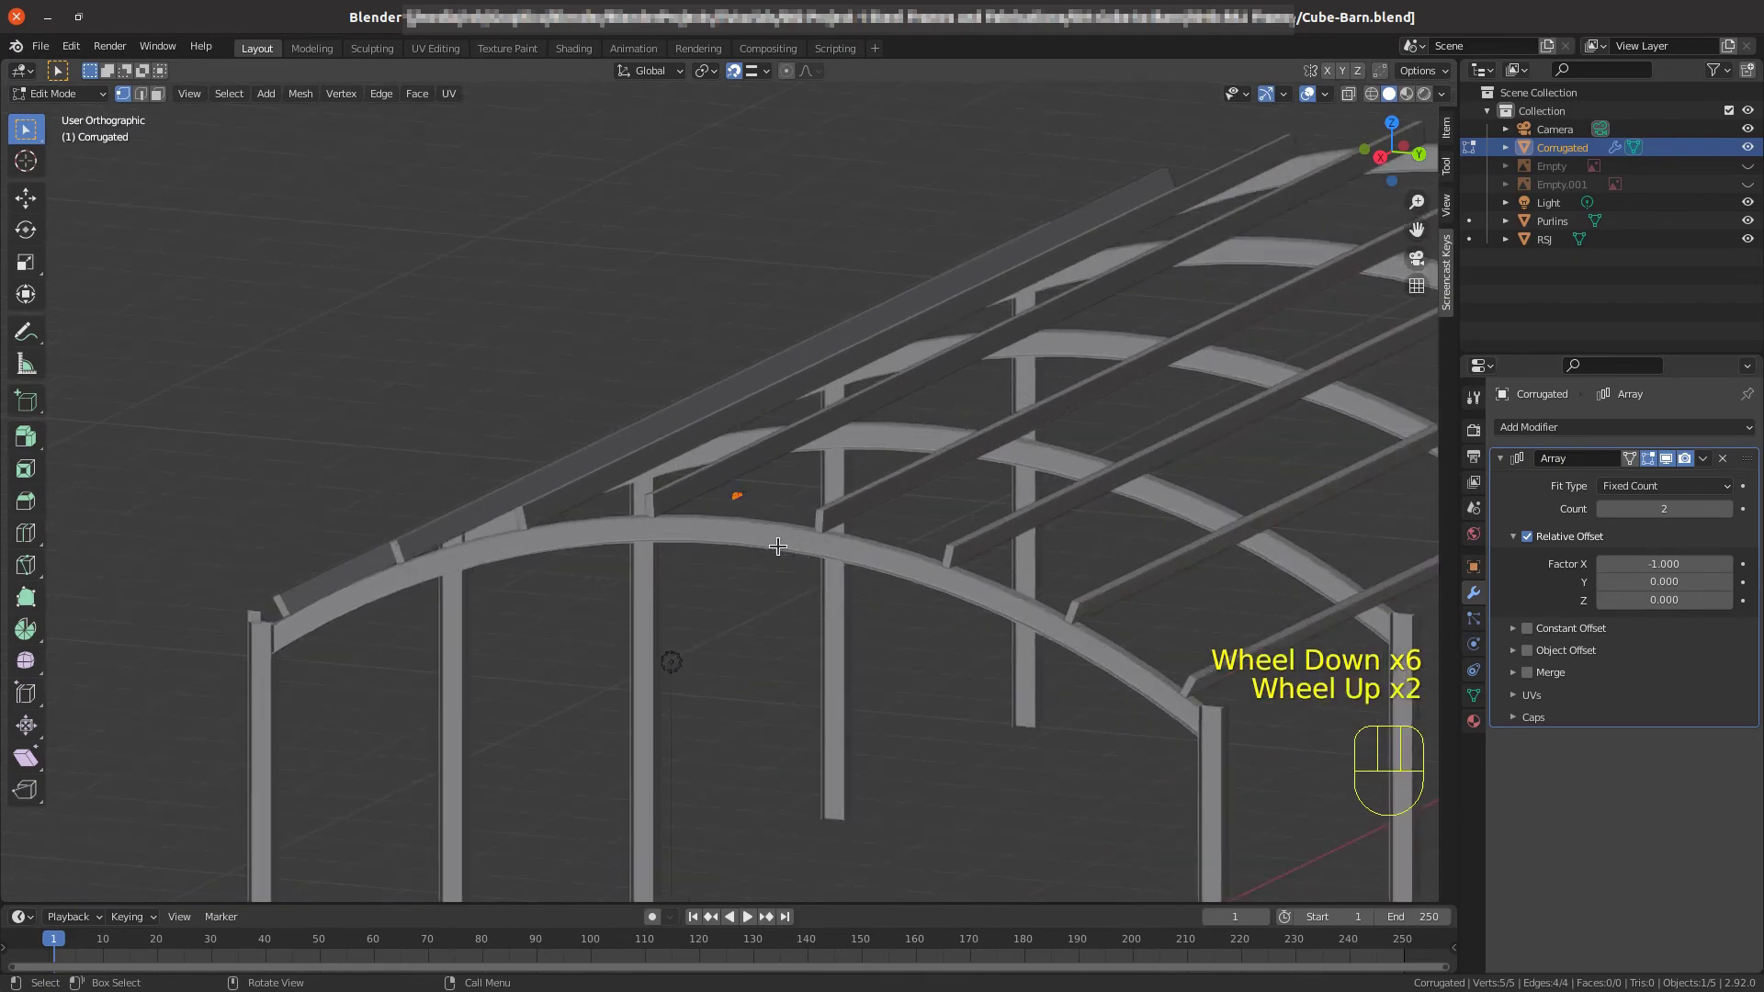
pyautogui.press('KP_7')
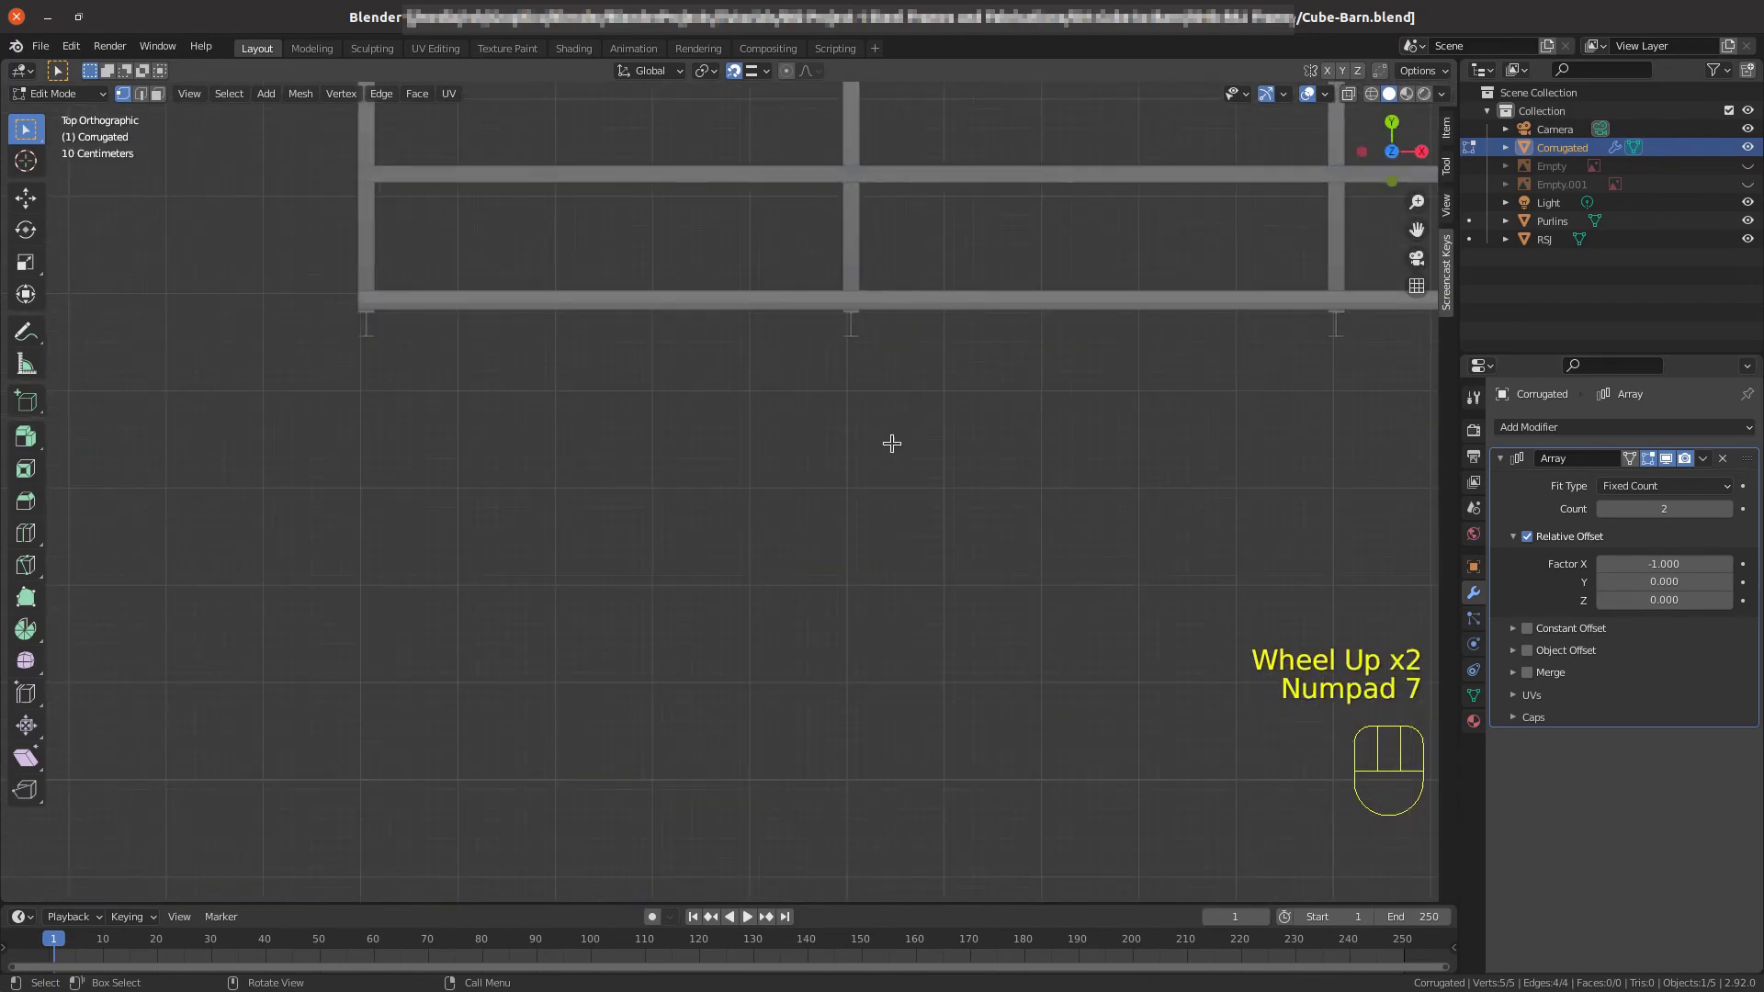
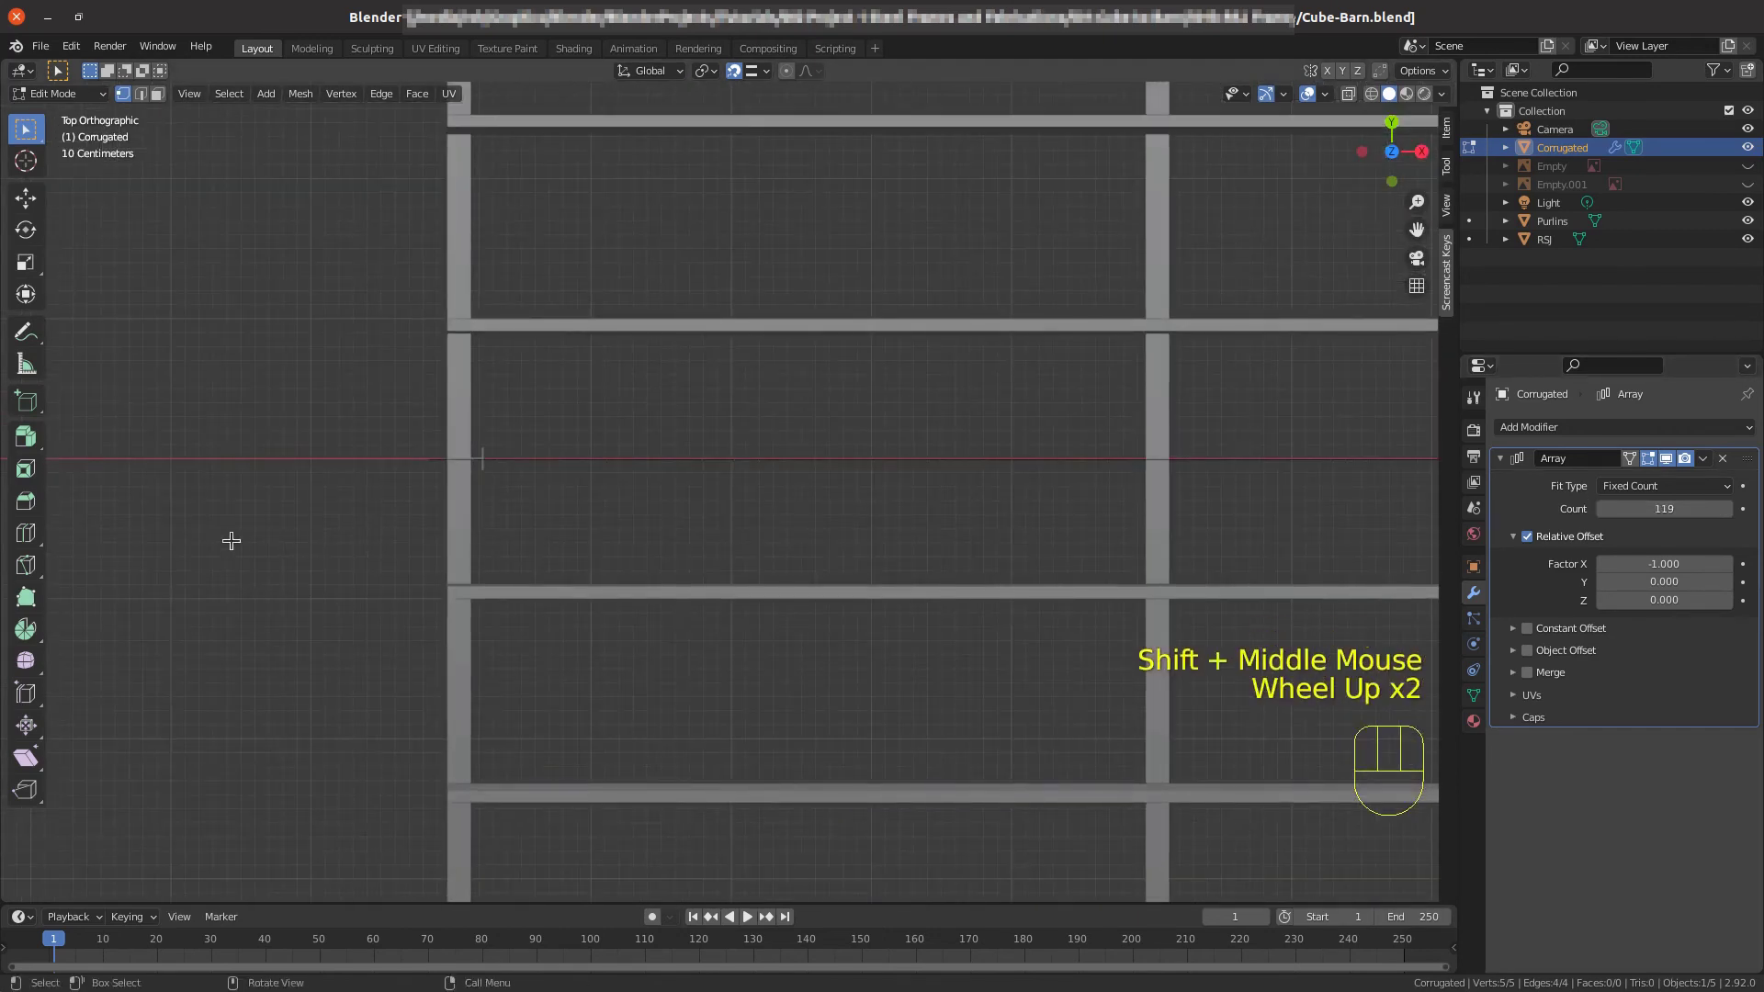
pyautogui.press('Tab')
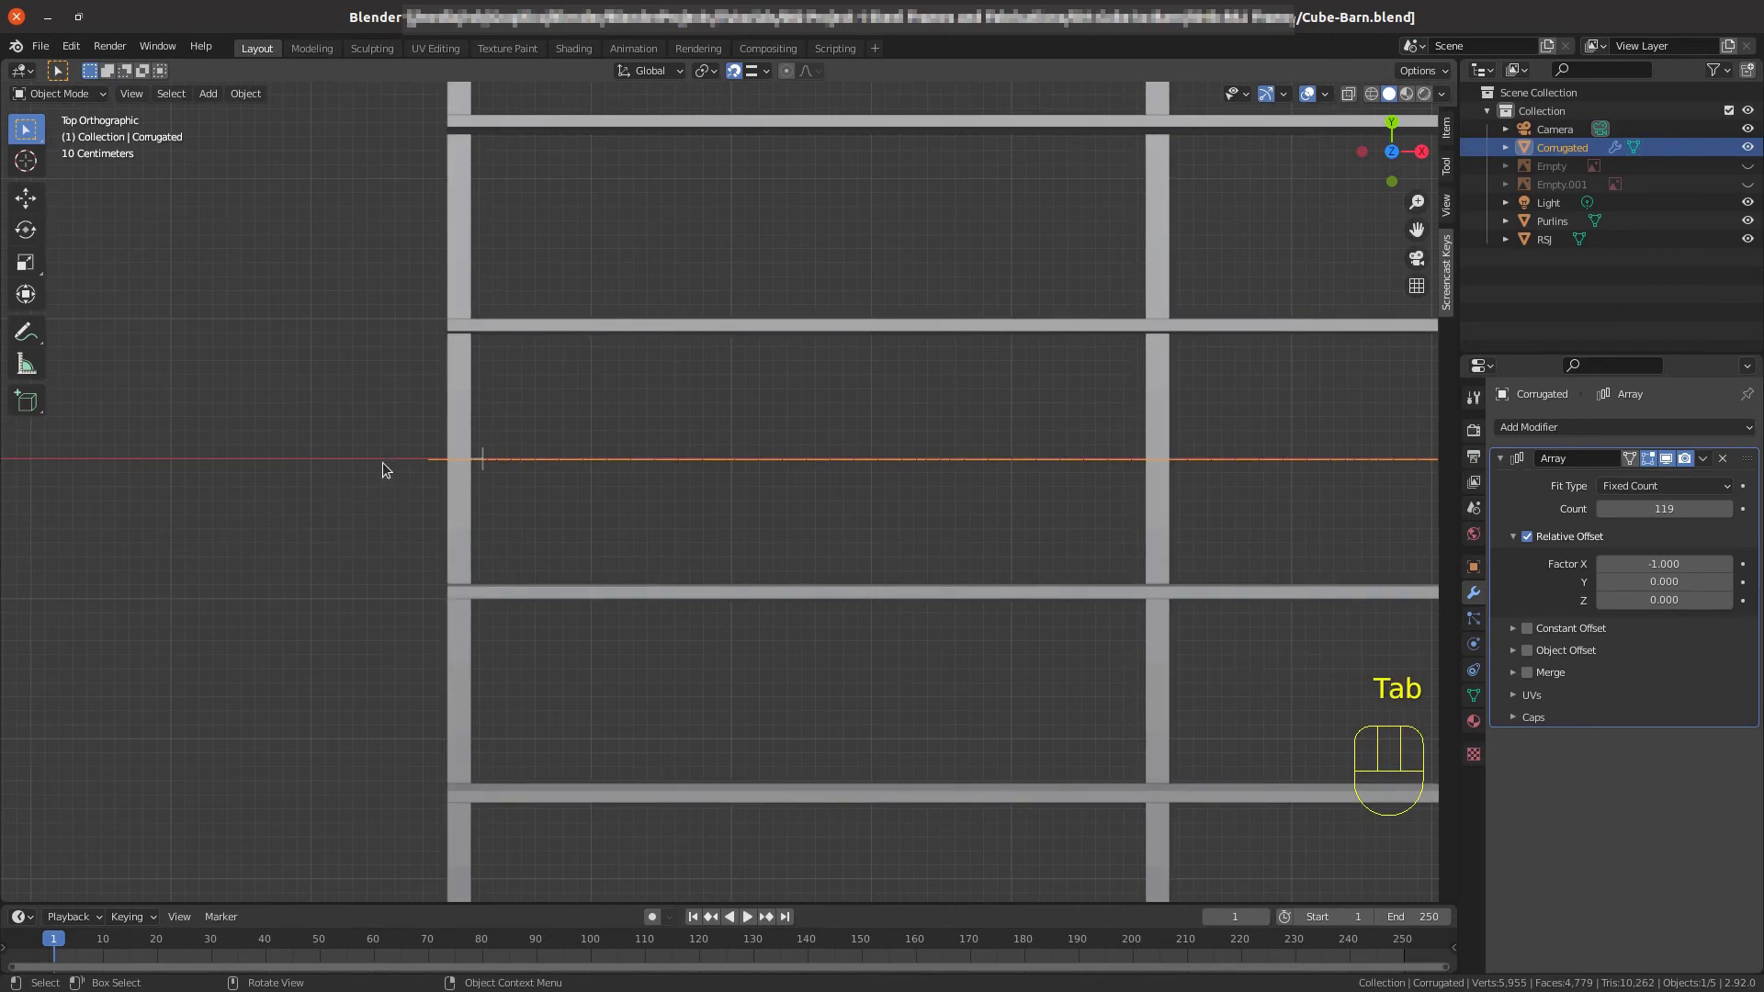
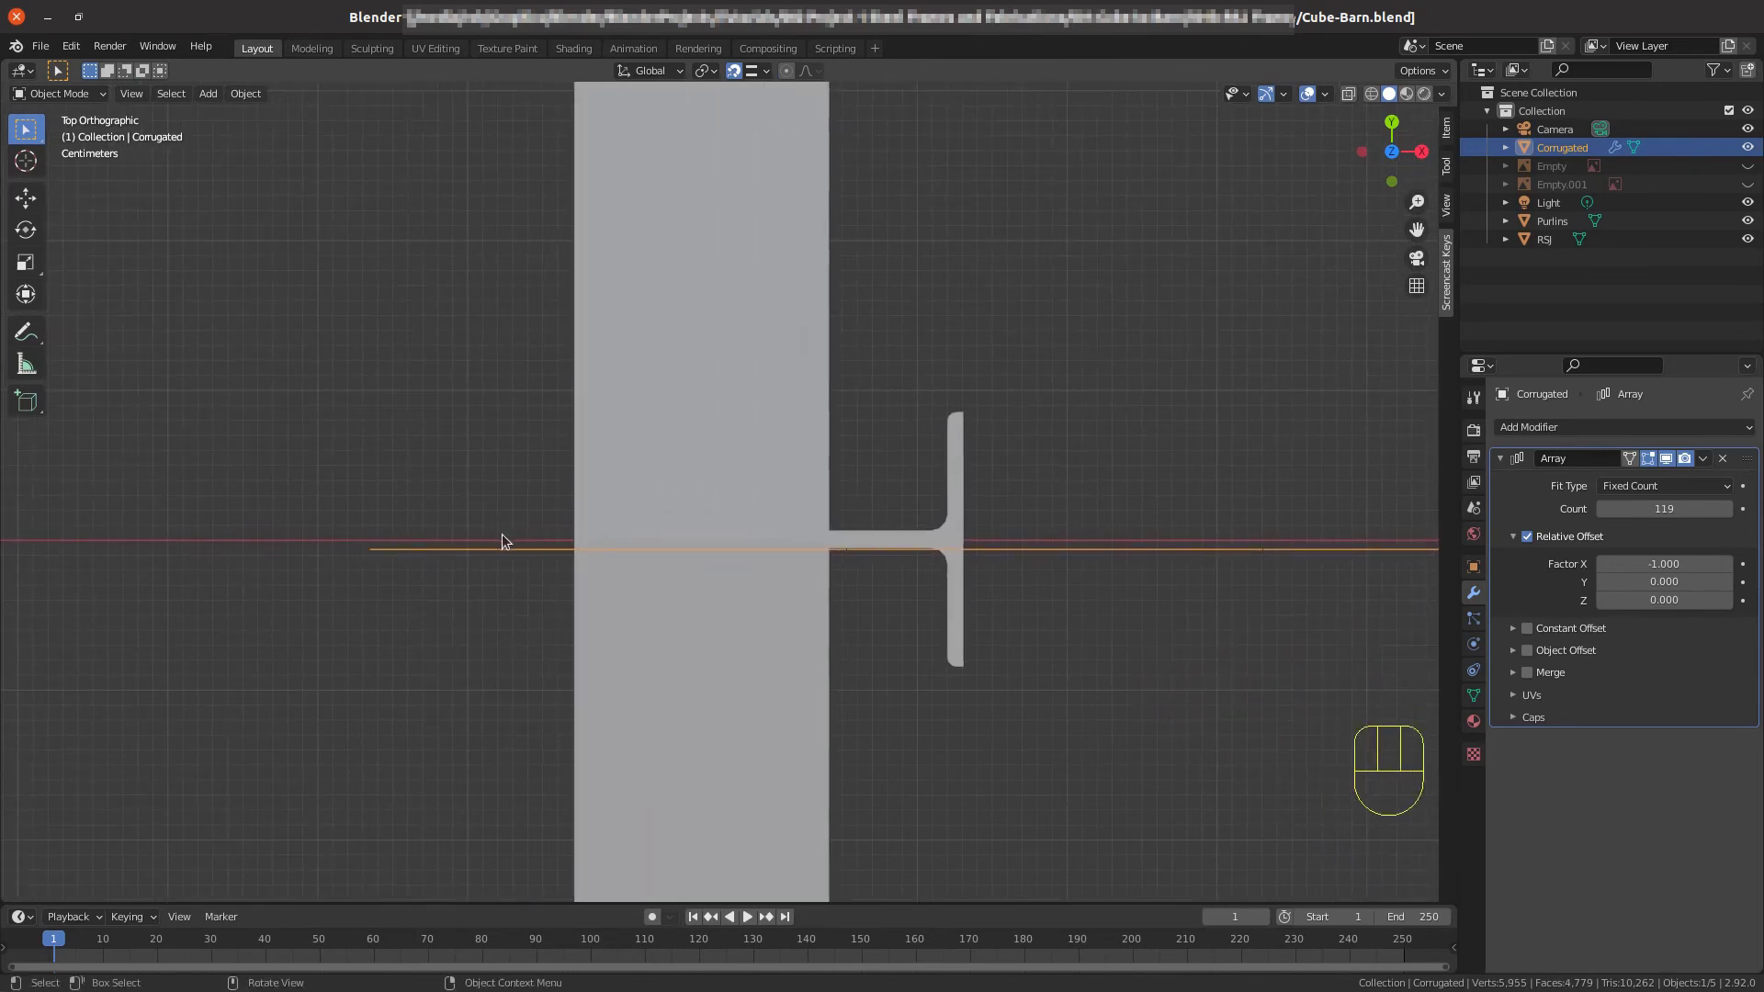
pyautogui.scroll(-3)
pyautogui.moveTo(897, 744); pyautogui.dragTo(917, 712)
pyautogui.scroll(-3)
pyautogui.scroll(3)
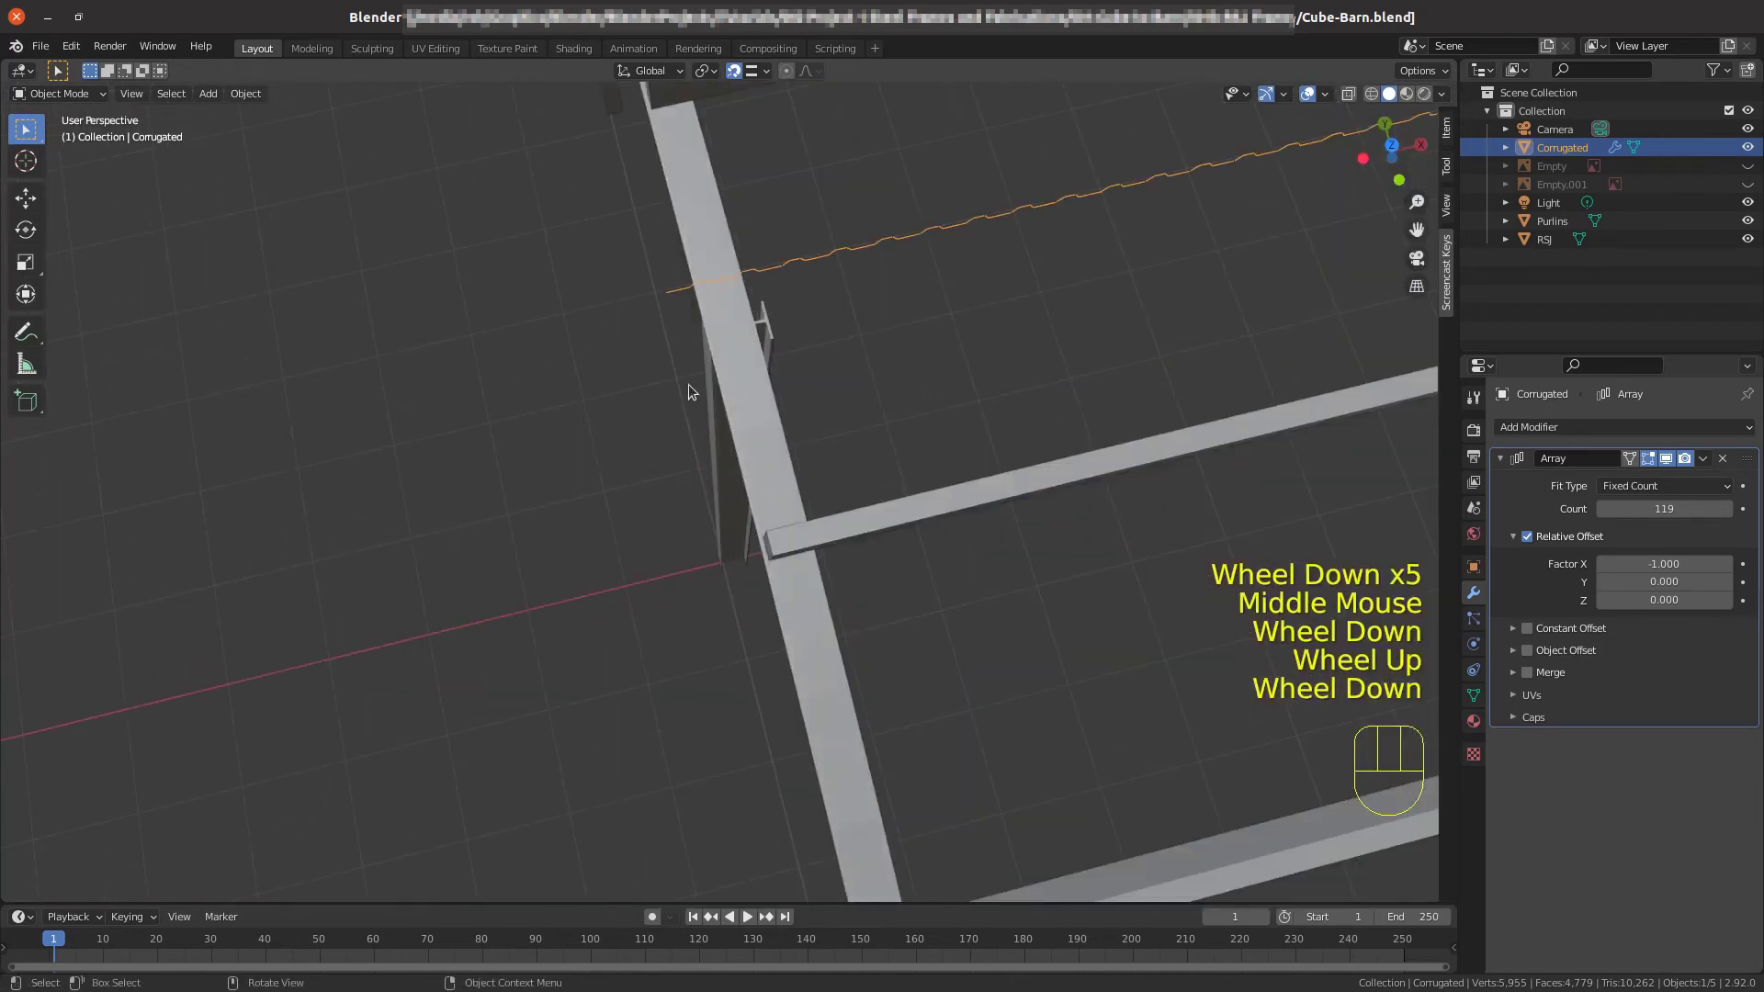
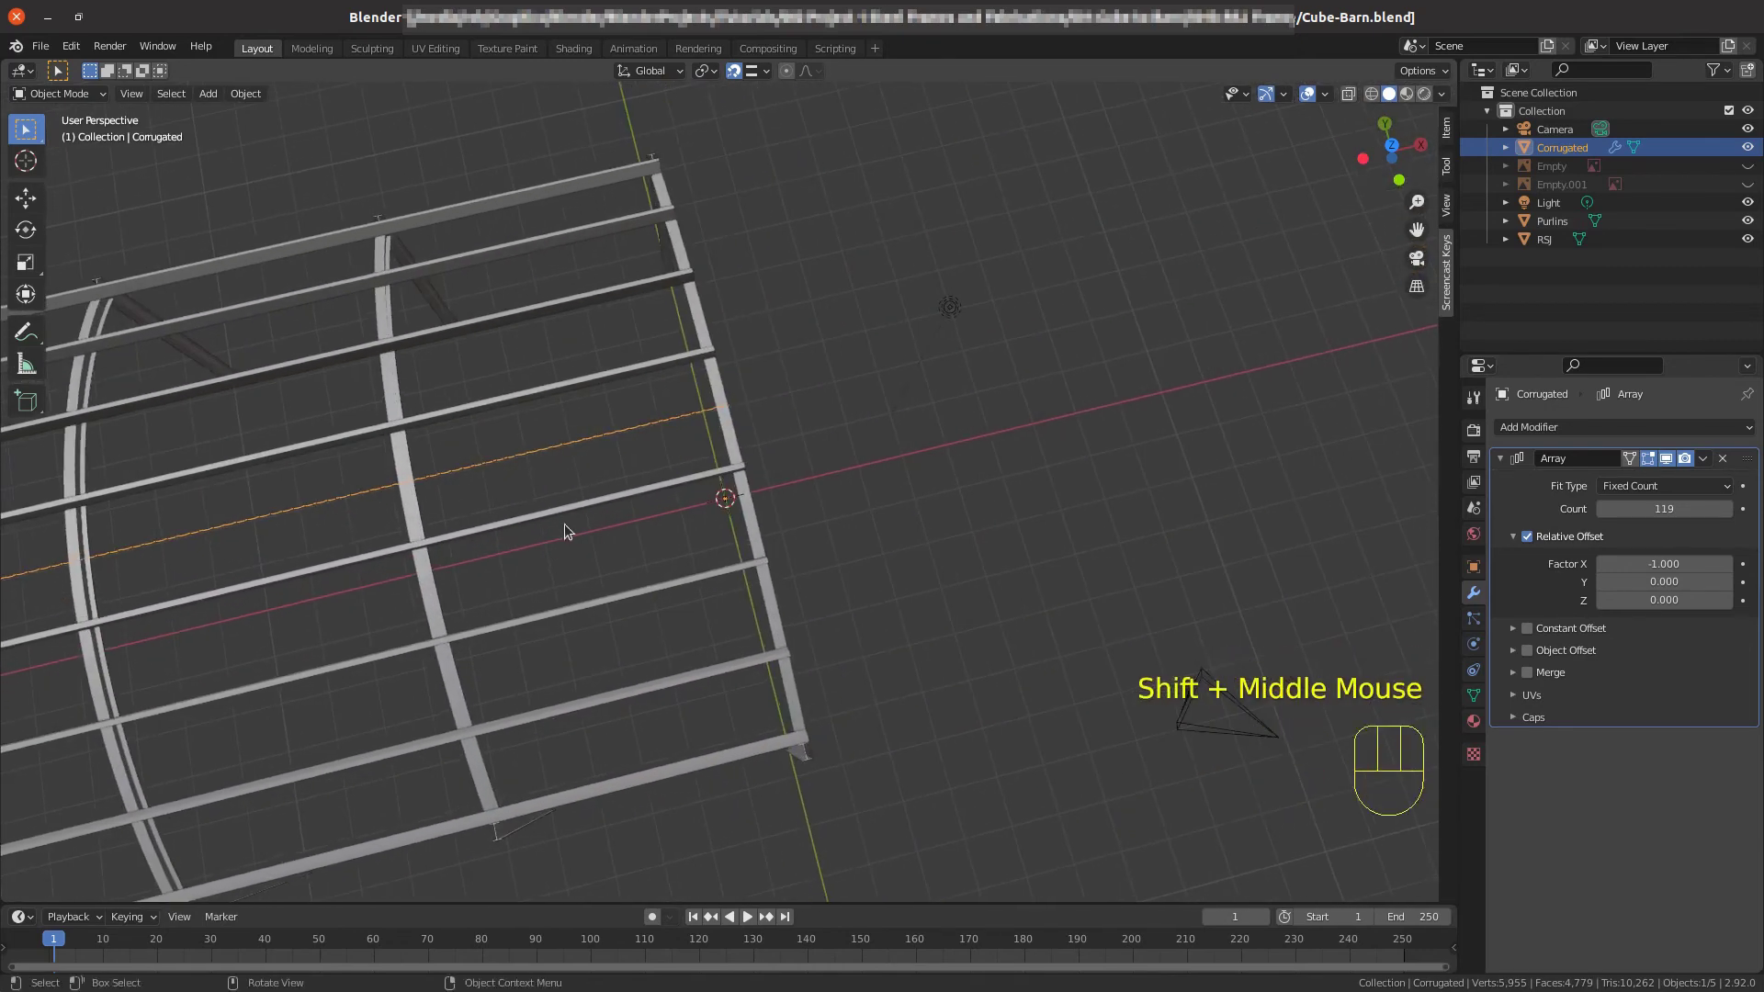
# Move the corrugated strip about 8.5 cm along X and check both of its ends.
pyautogui.press('KP_7')
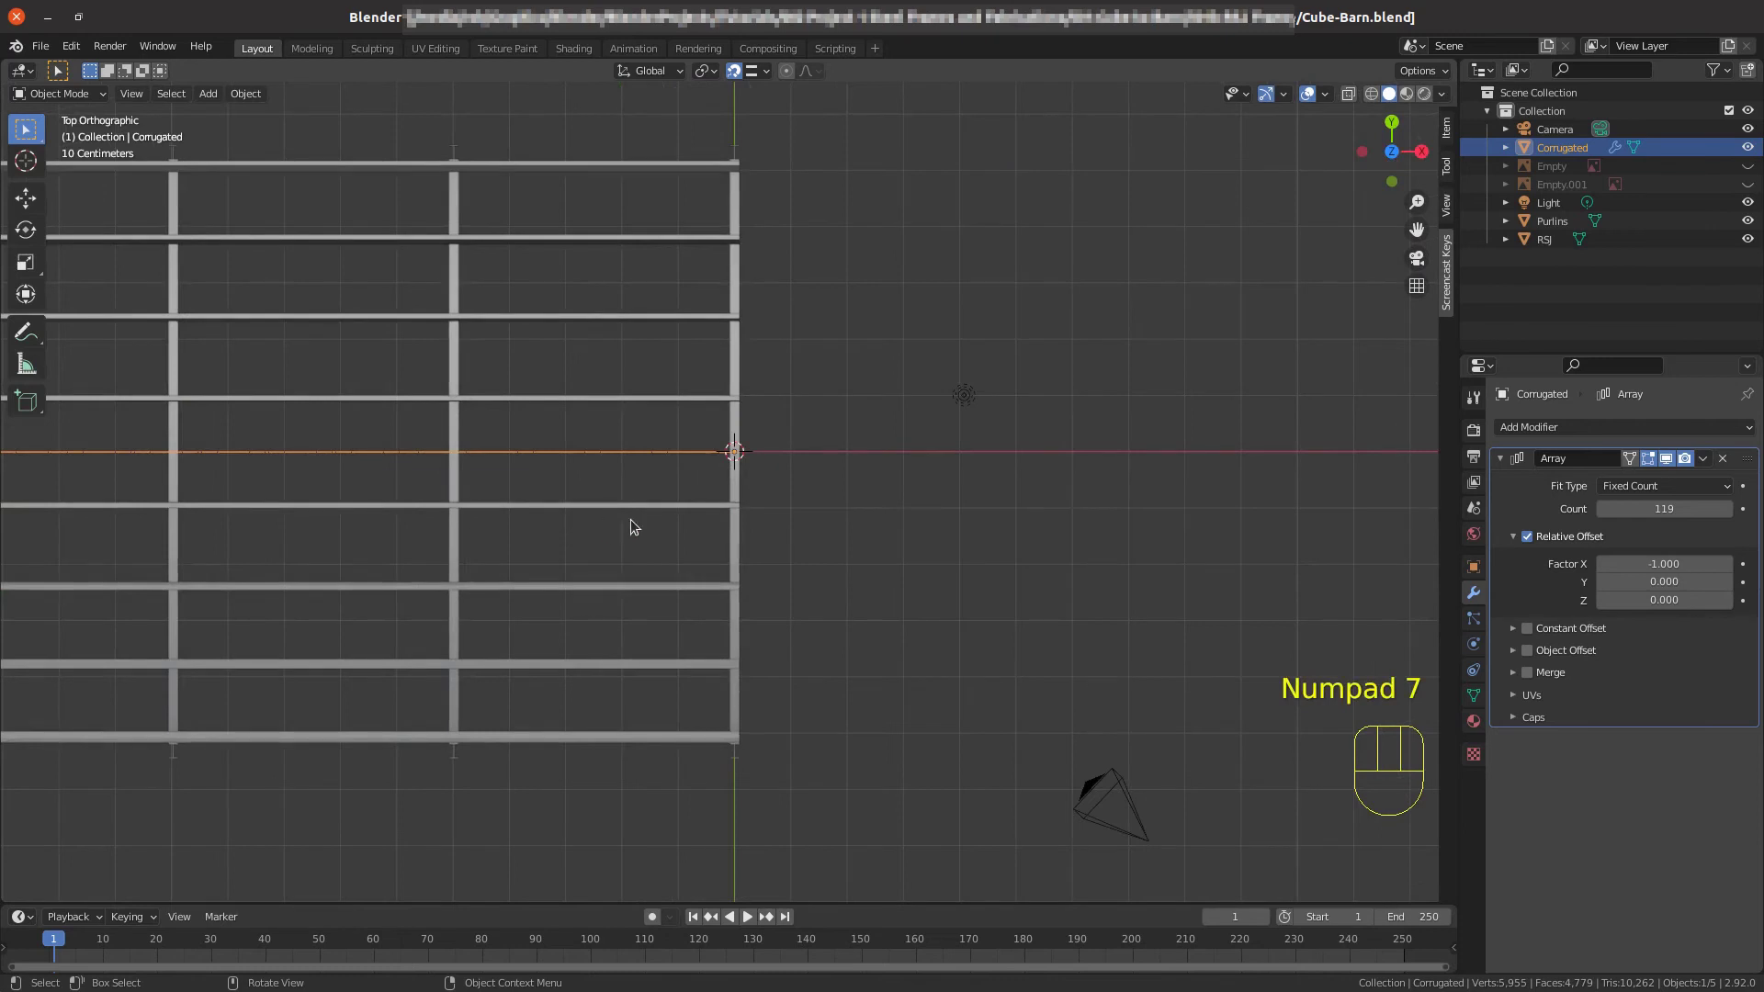
pyautogui.scroll(3)
pyautogui.moveTo(609, 400); pyautogui.dragTo(597, 554)
pyautogui.scroll(3)
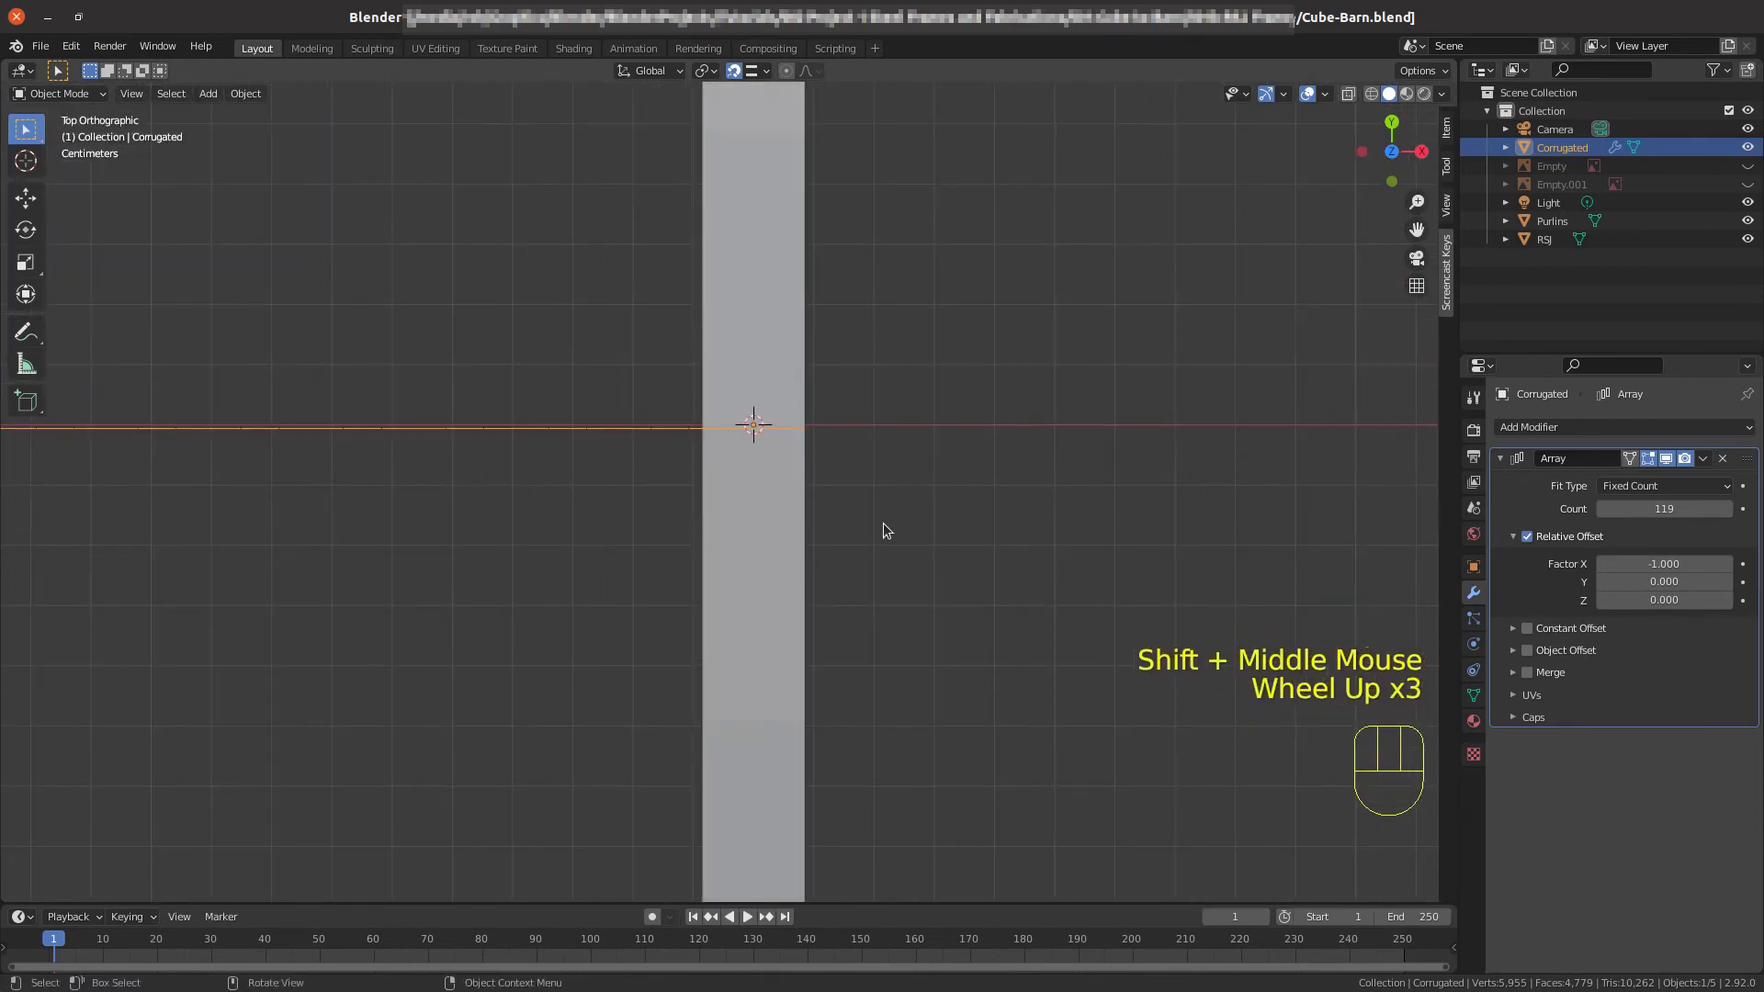
pyautogui.press('g')
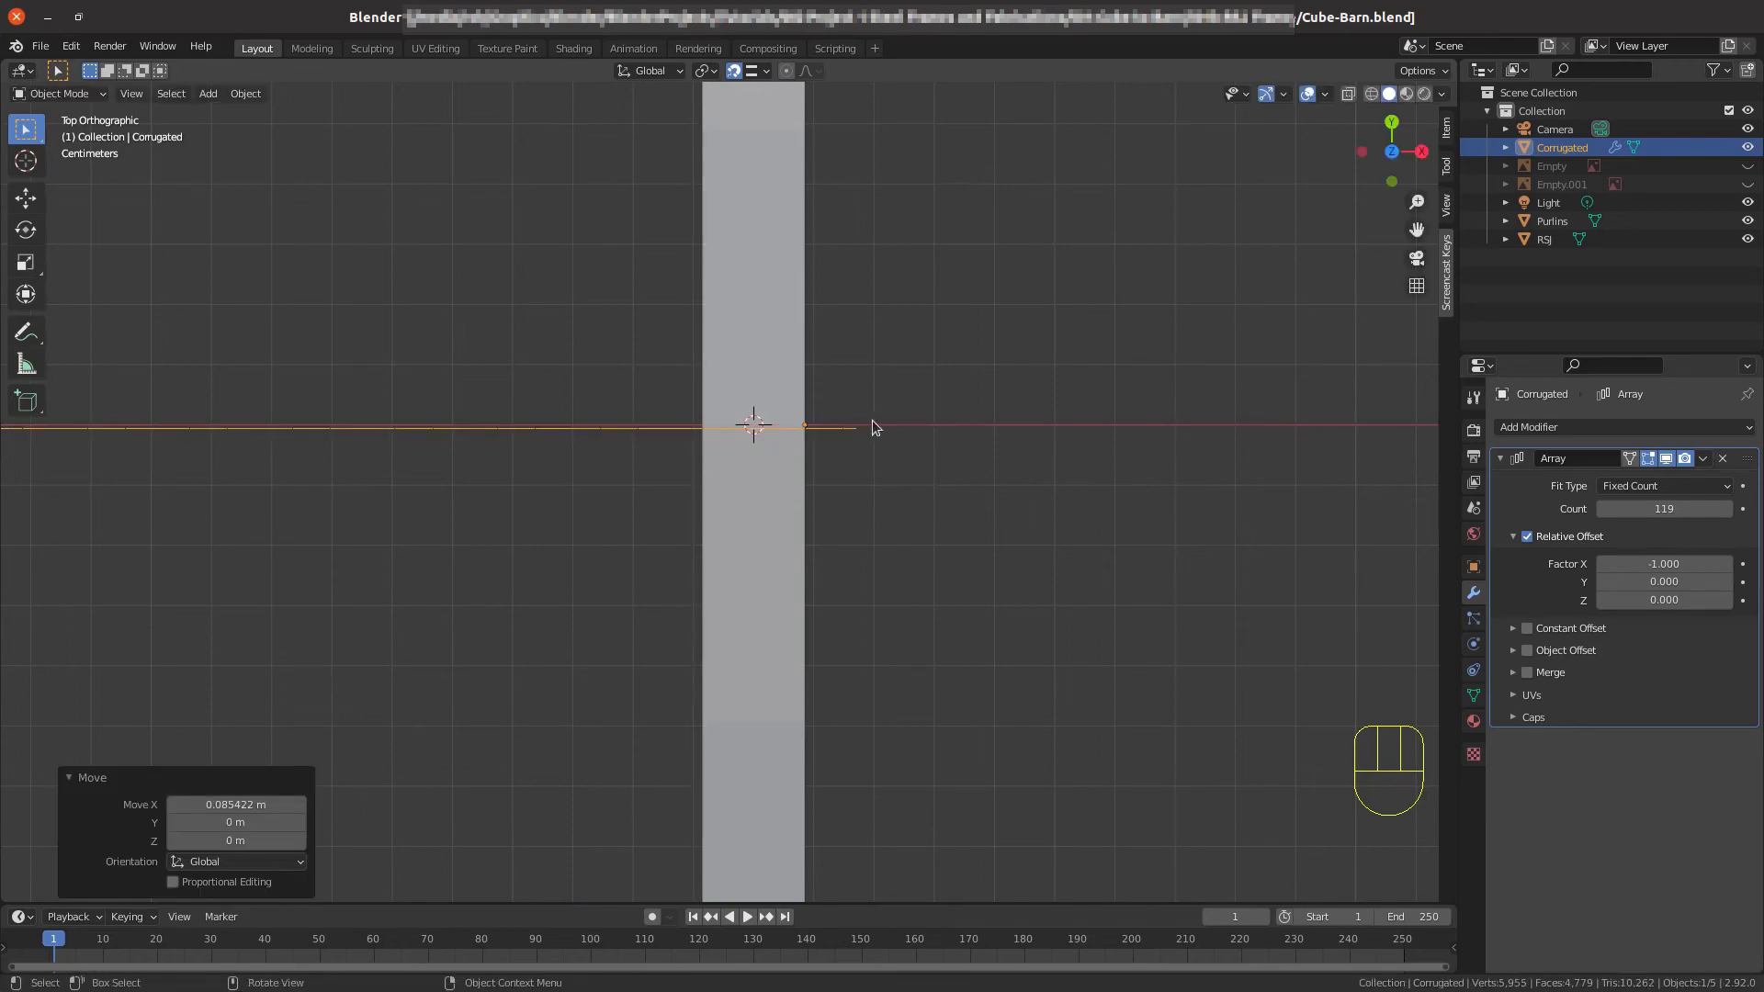
pyautogui.scroll(-3)
pyautogui.scroll(3)
pyautogui.scroll(-3)
pyautogui.moveTo(293, 579); pyautogui.dragTo(804, 587)
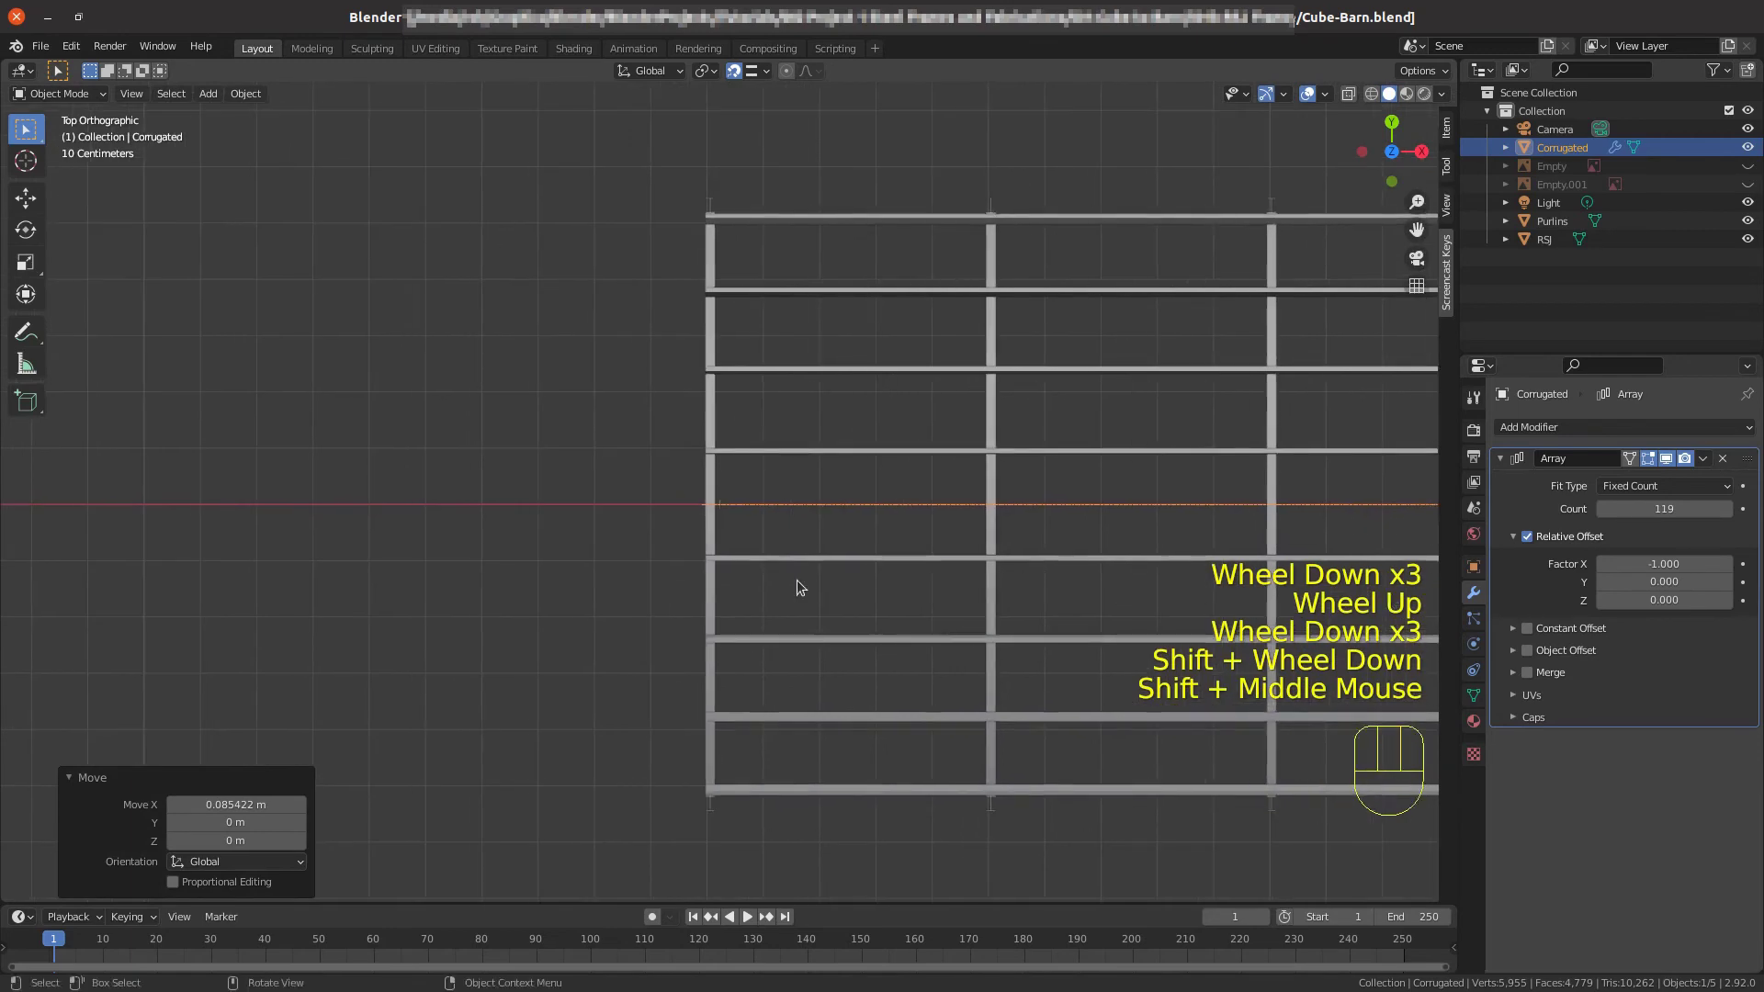
pyautogui.scroll(3)
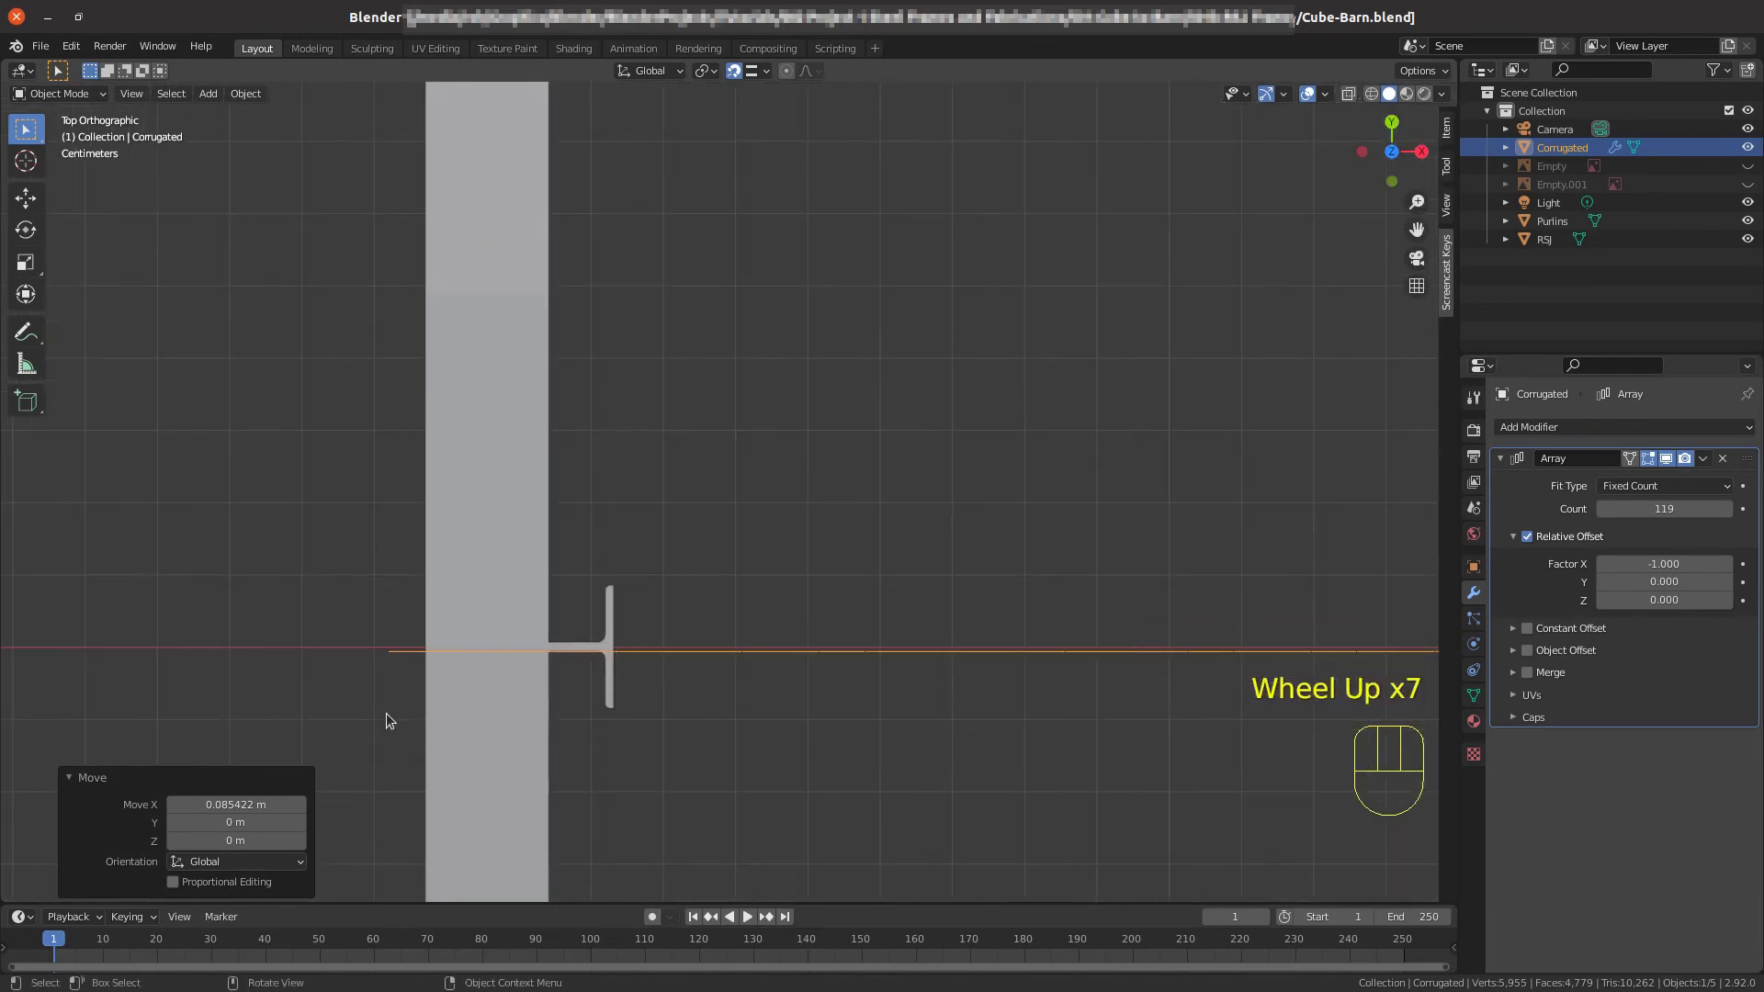
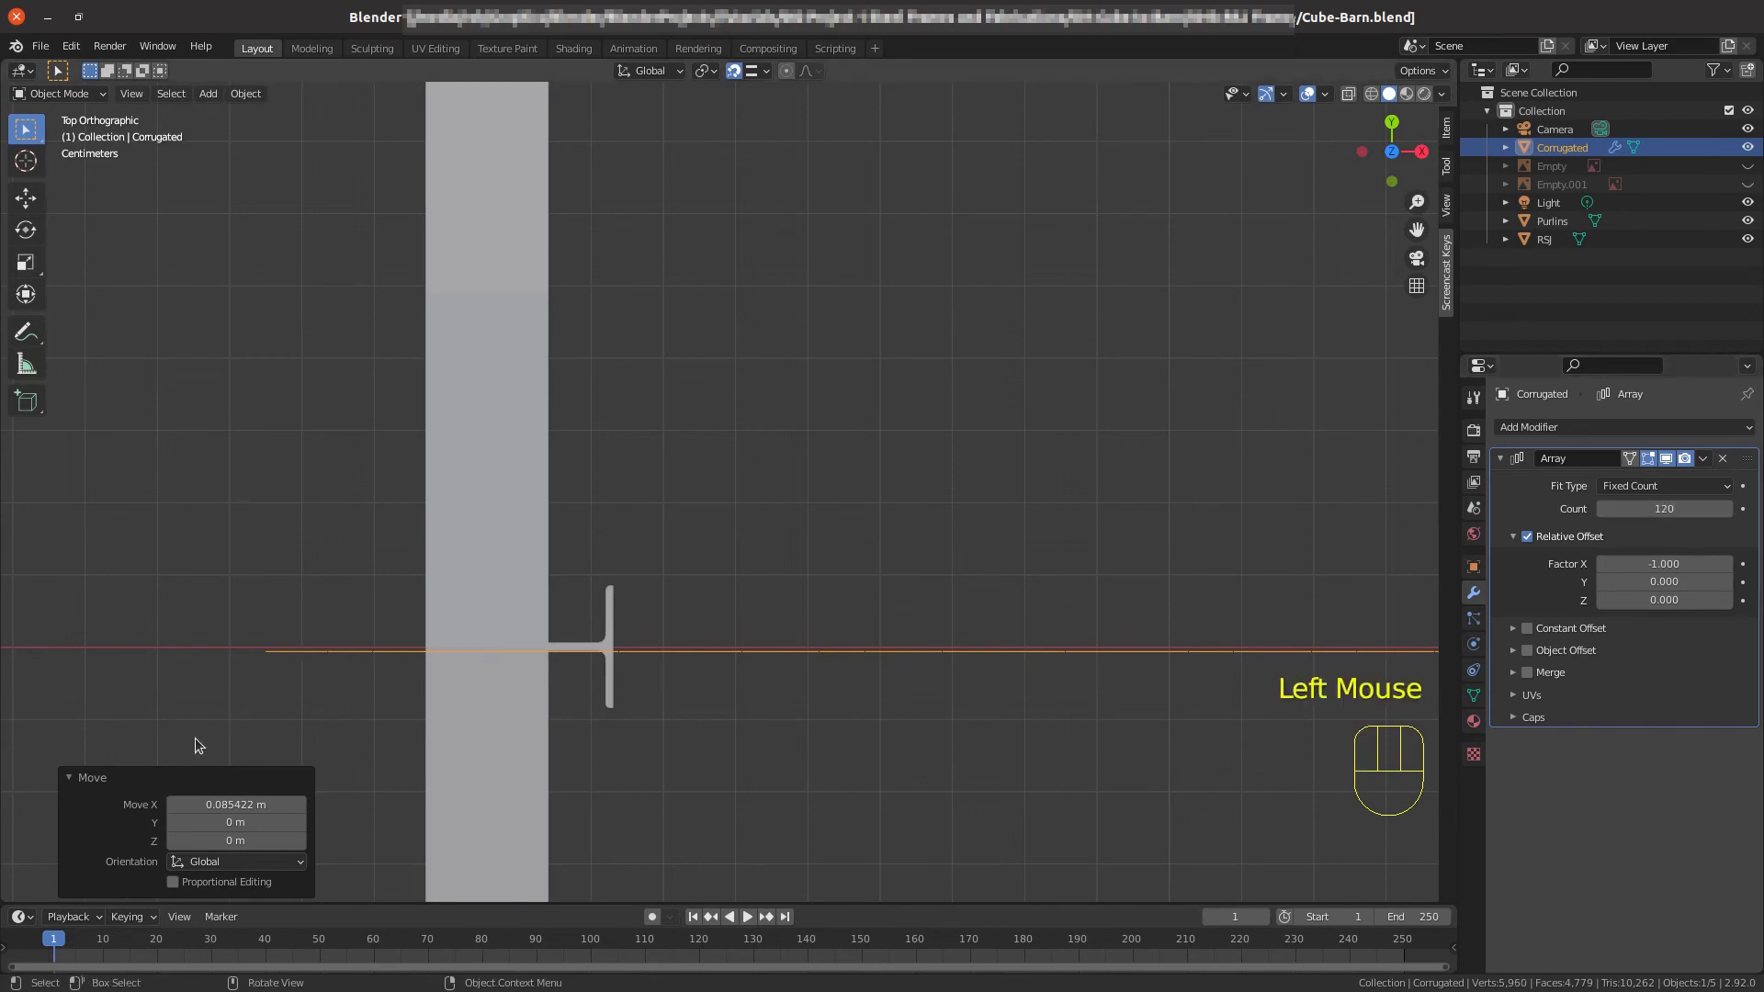
# Nudge the strip about 4.1 cm further along X and orbit to check it against the end beam.
pyautogui.press('g')
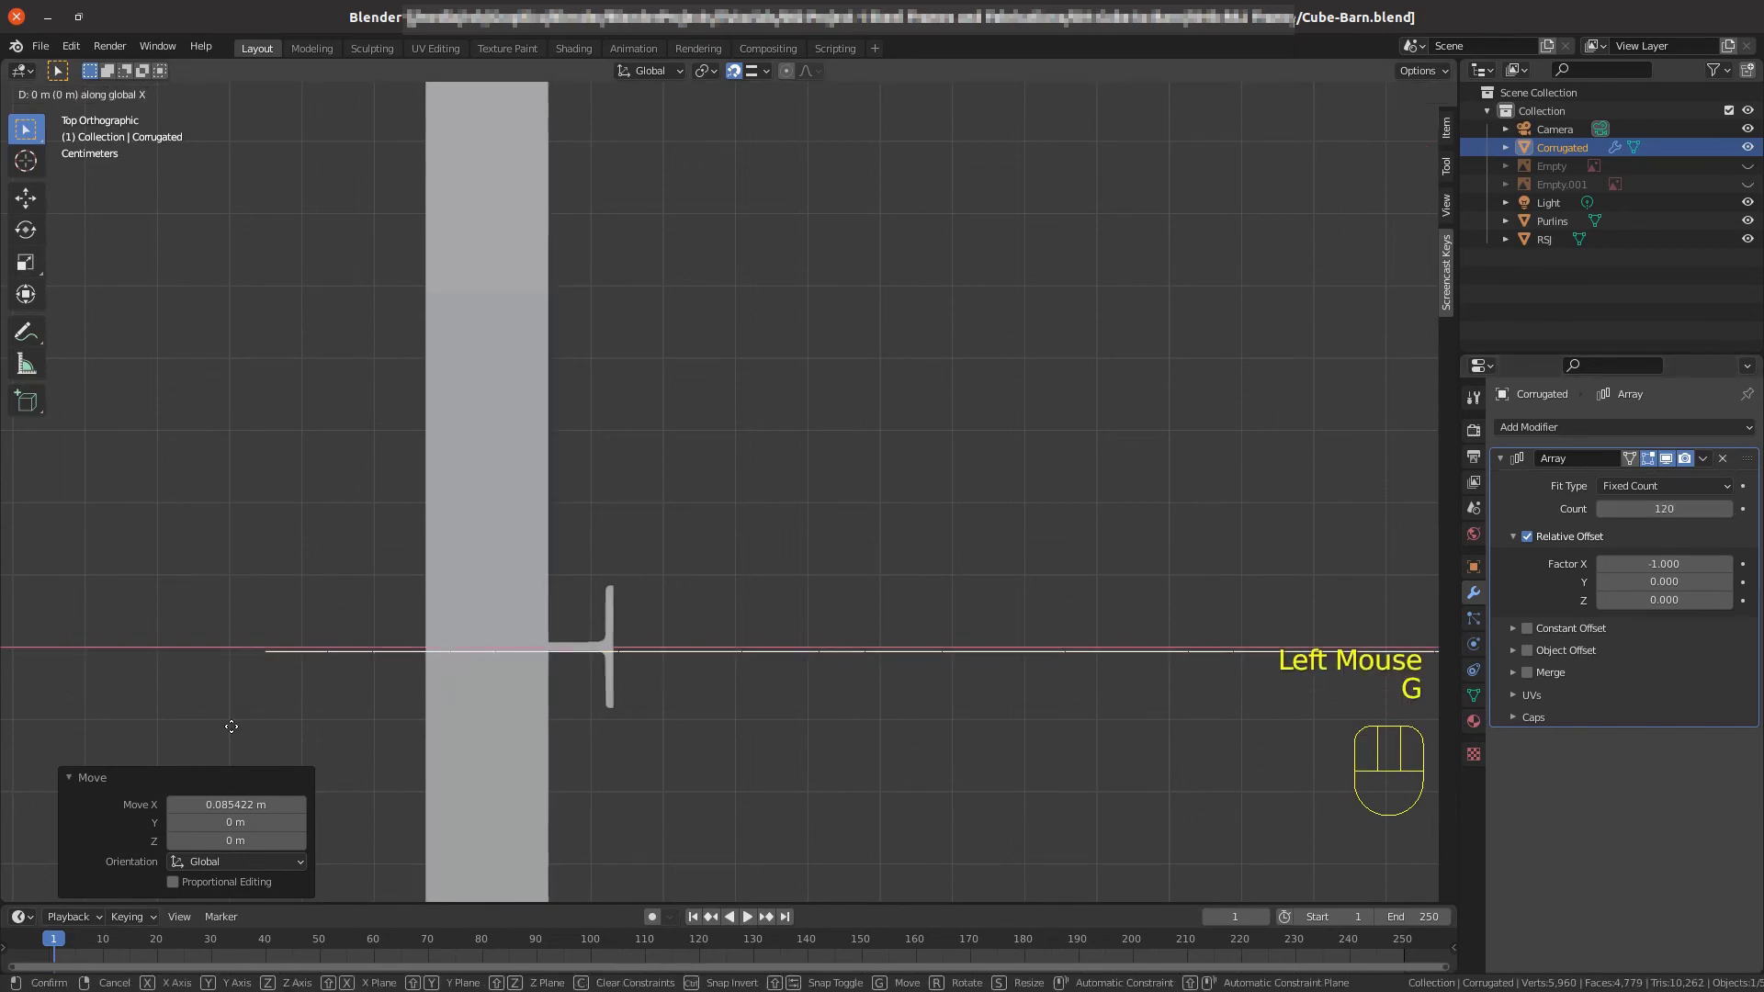
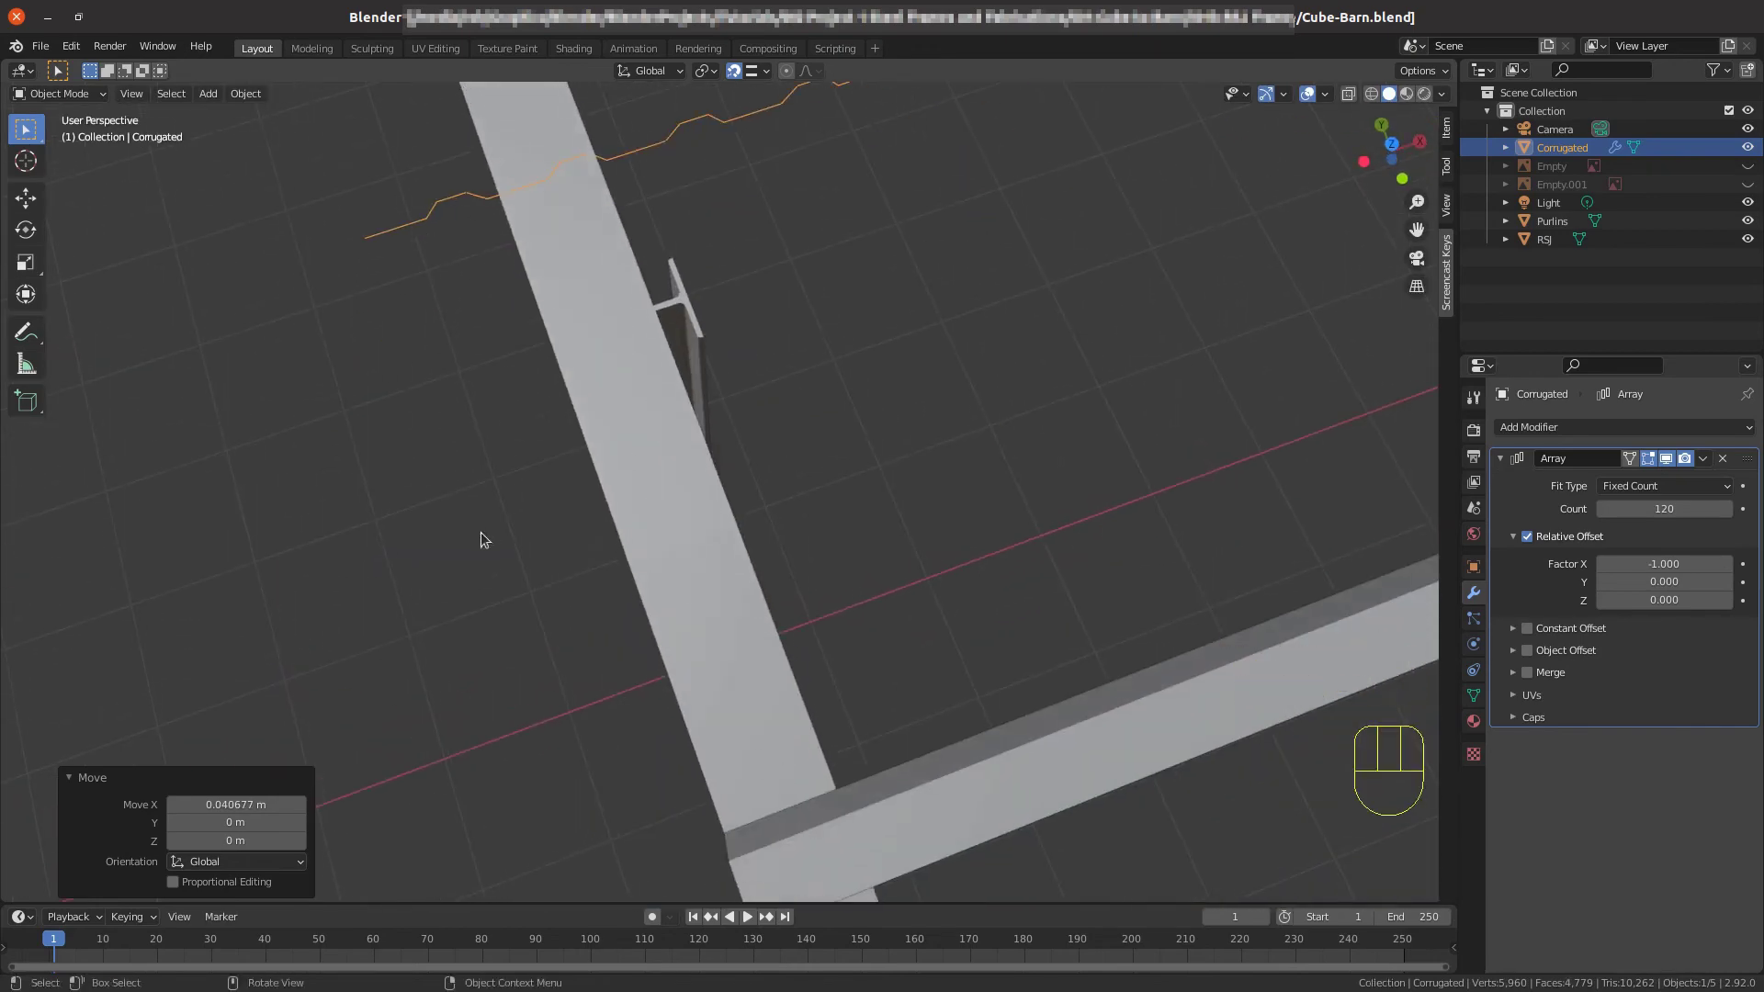
pyautogui.scroll(-3)
pyautogui.scroll(-3)
pyautogui.moveTo(928, 522); pyautogui.dragTo(795, 615)
pyautogui.moveTo(753, 613); pyautogui.dragTo(538, 481)
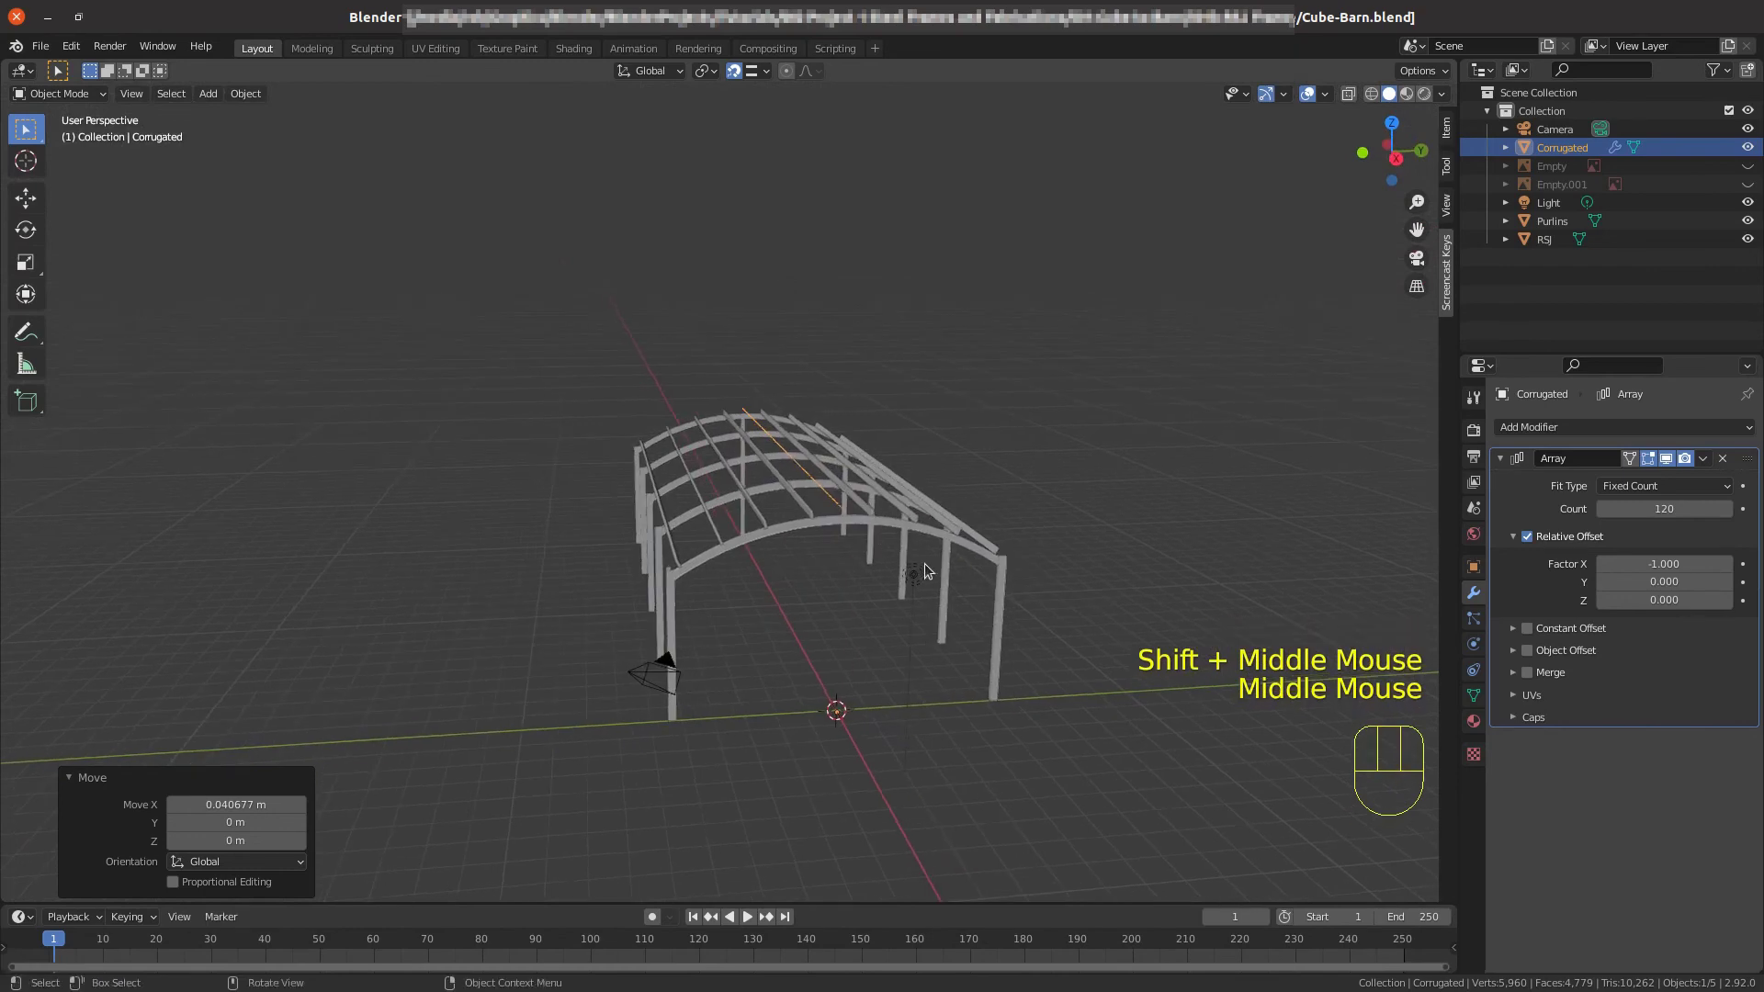
pyautogui.scroll(3)
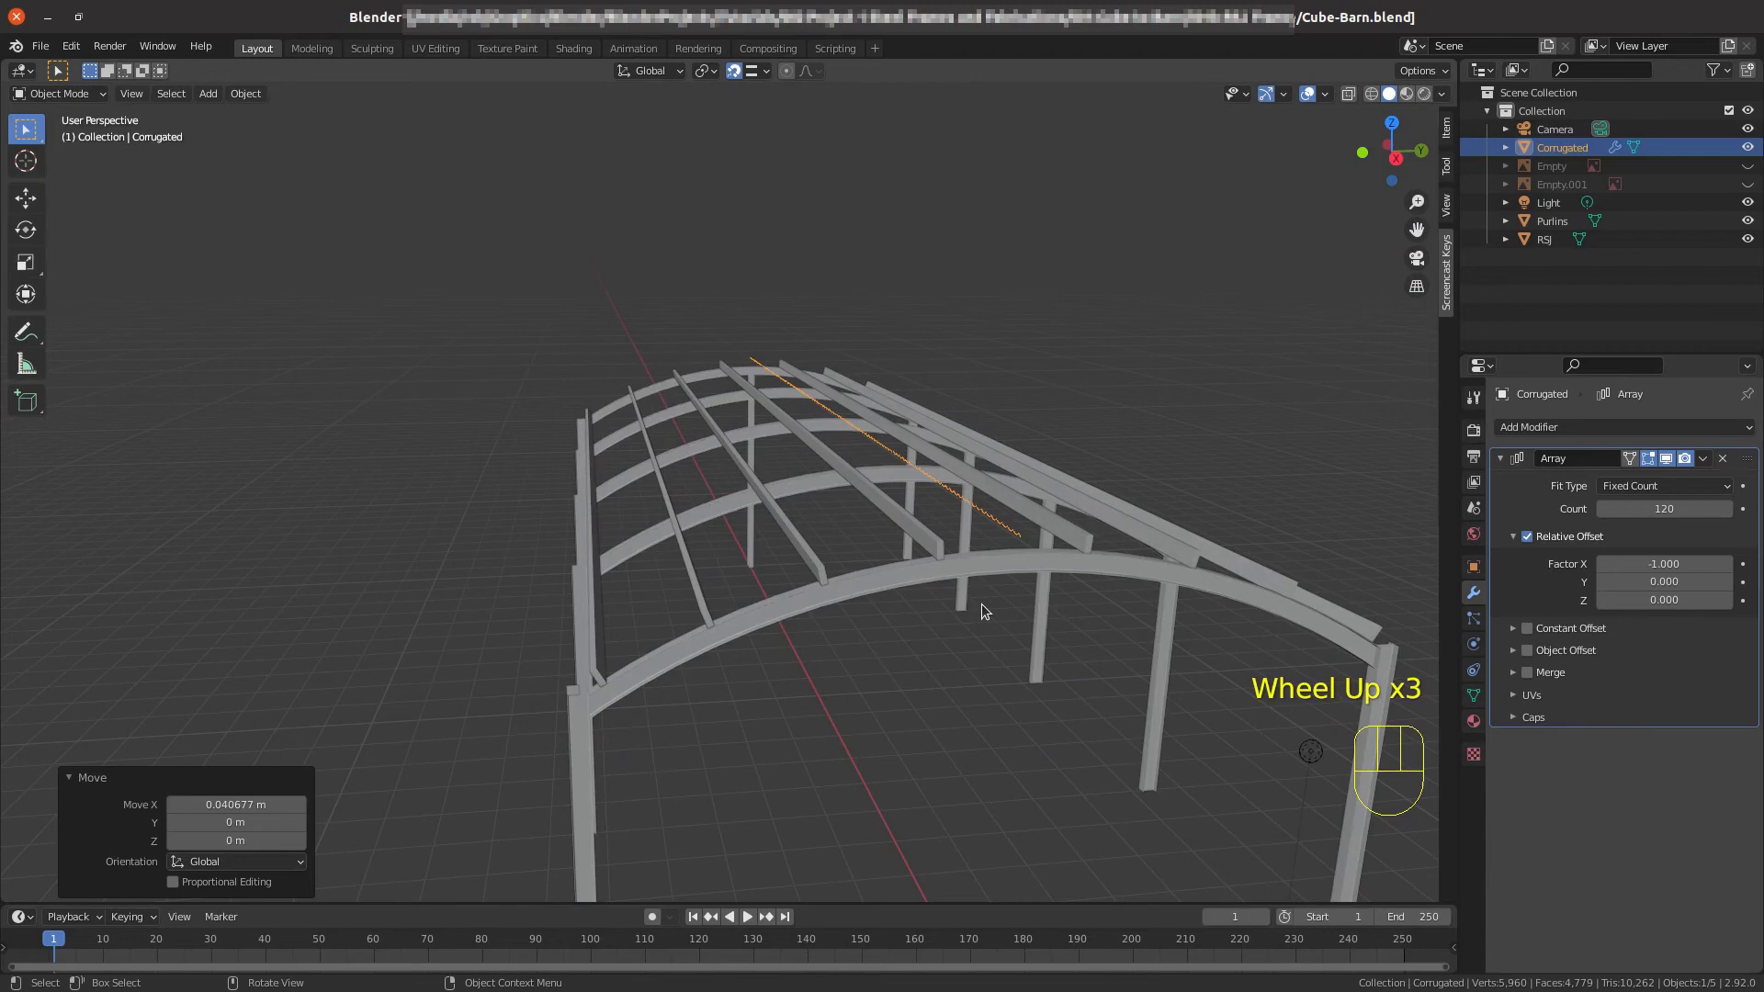
# Return to editing the Corrugated profile and view the arch from the right side.
pyautogui.press('Tab')
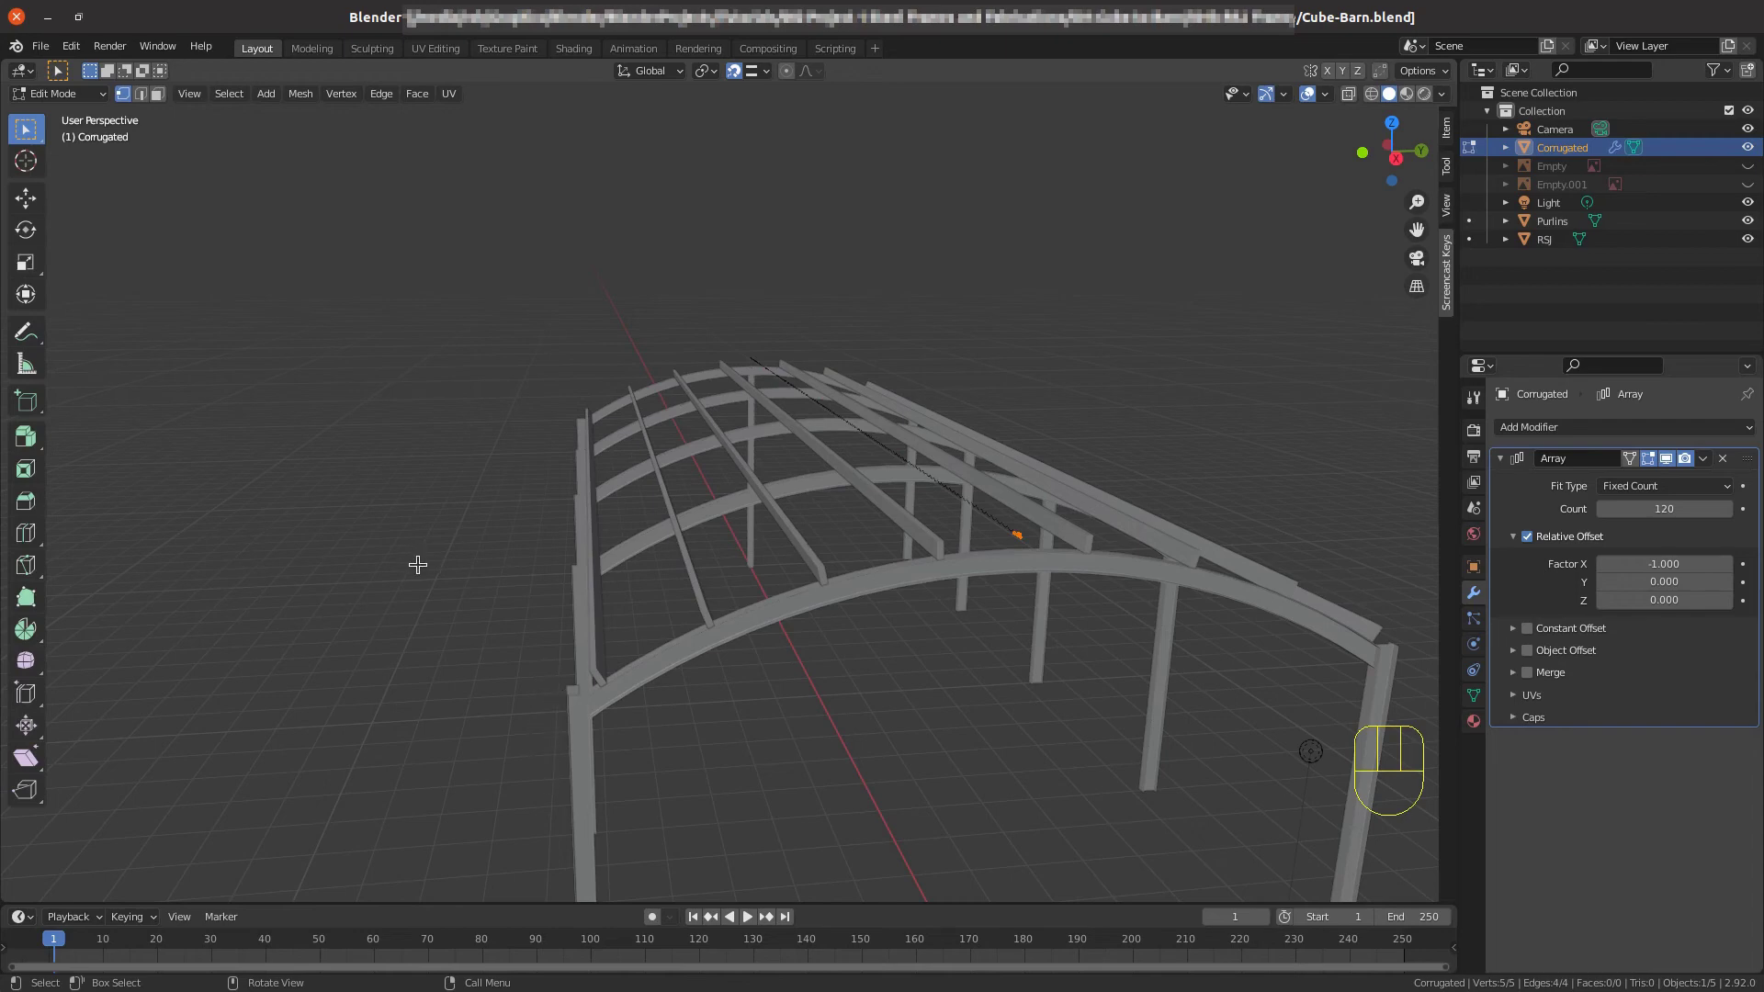
pyautogui.press('KP_3')
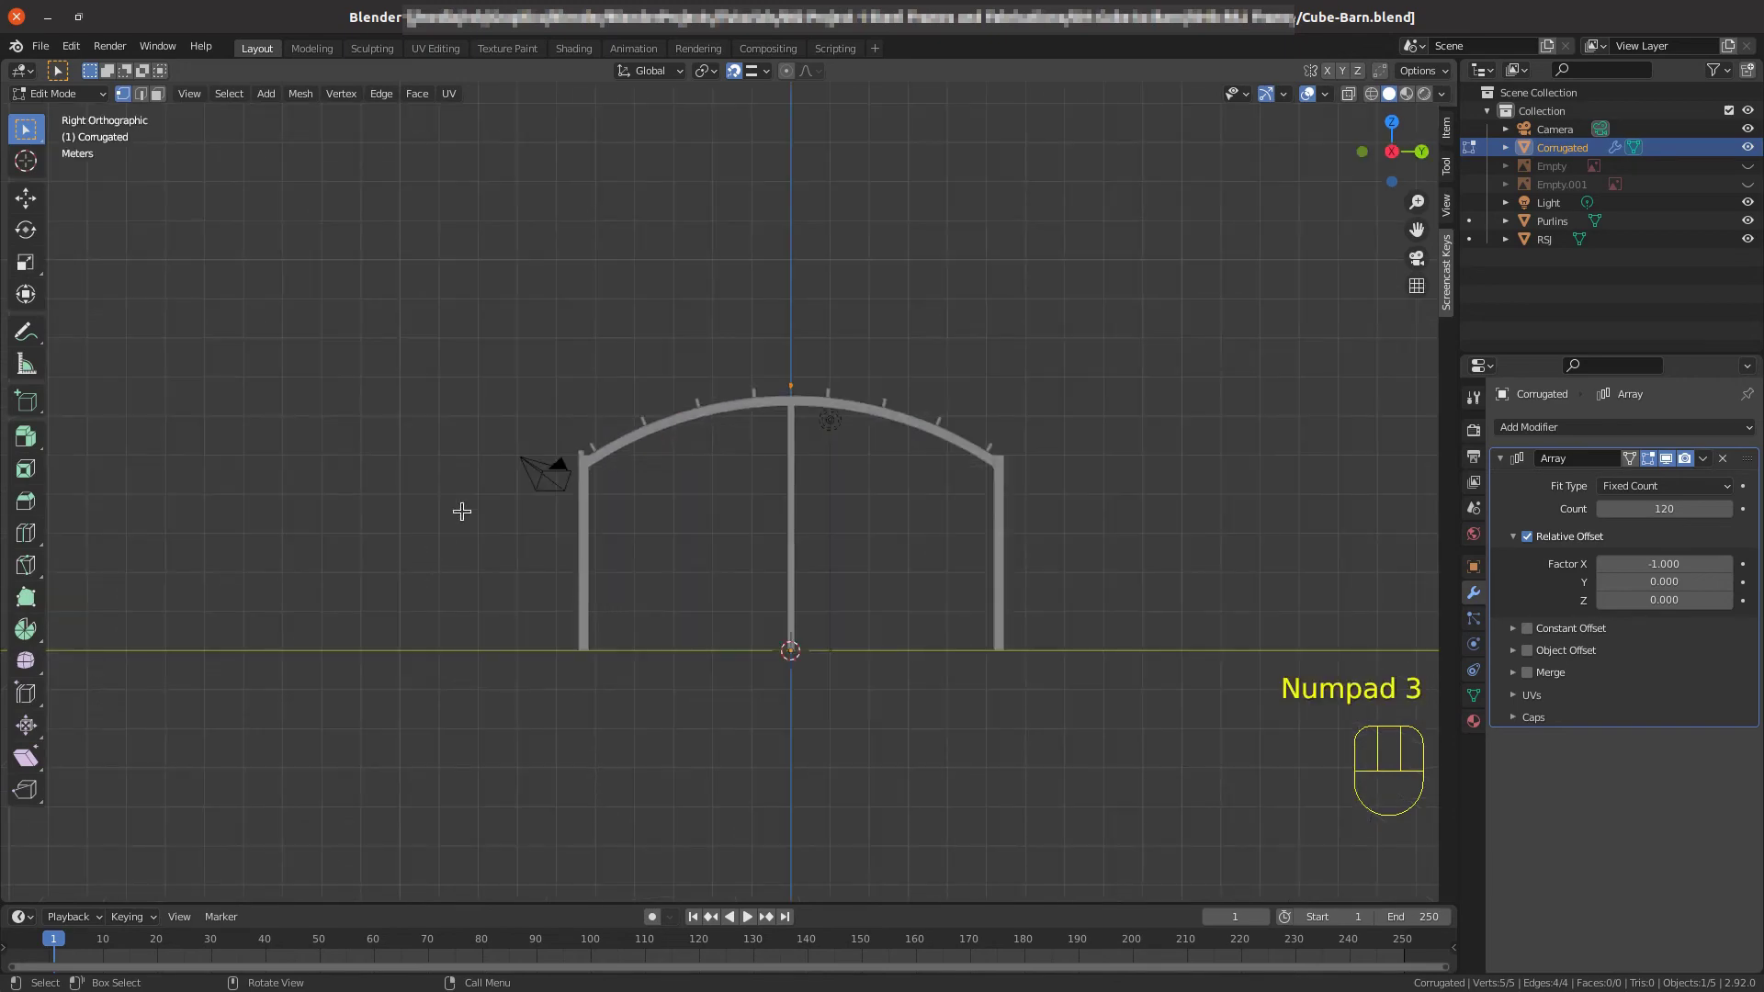
pyautogui.scroll(3)
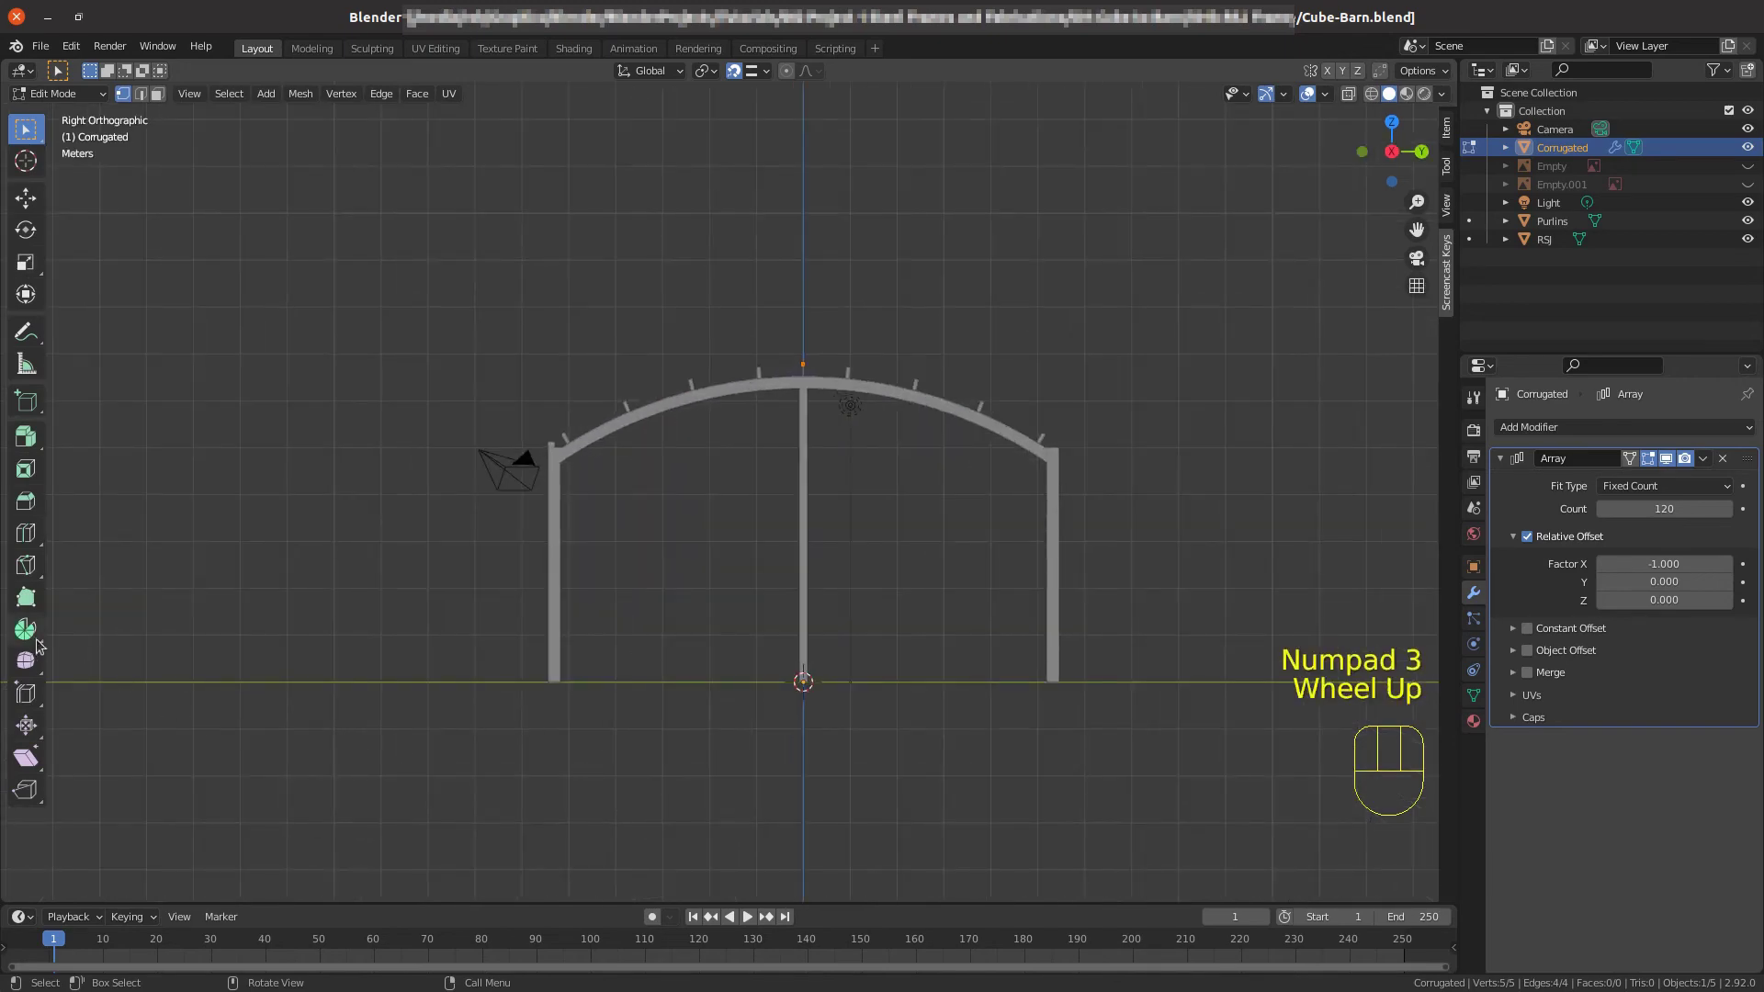
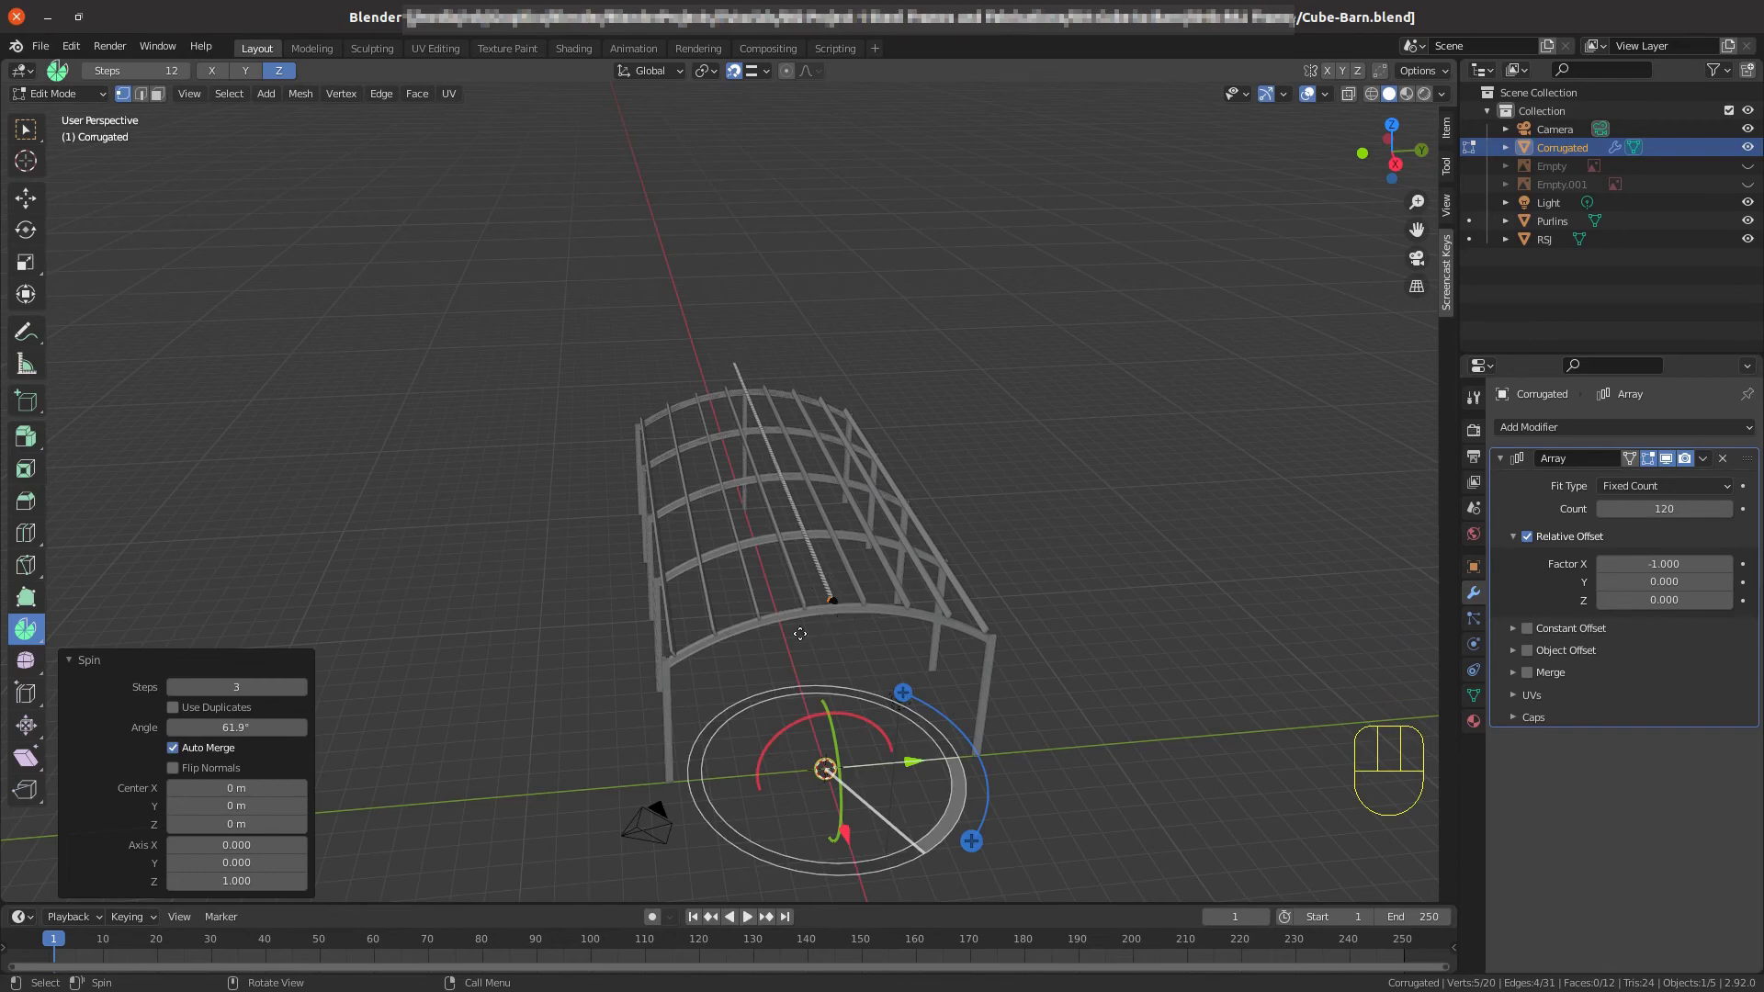
# Zoom in on the profile spun in 3 steps through about 61.9° into a faceted sheet.
pyautogui.scroll(3)
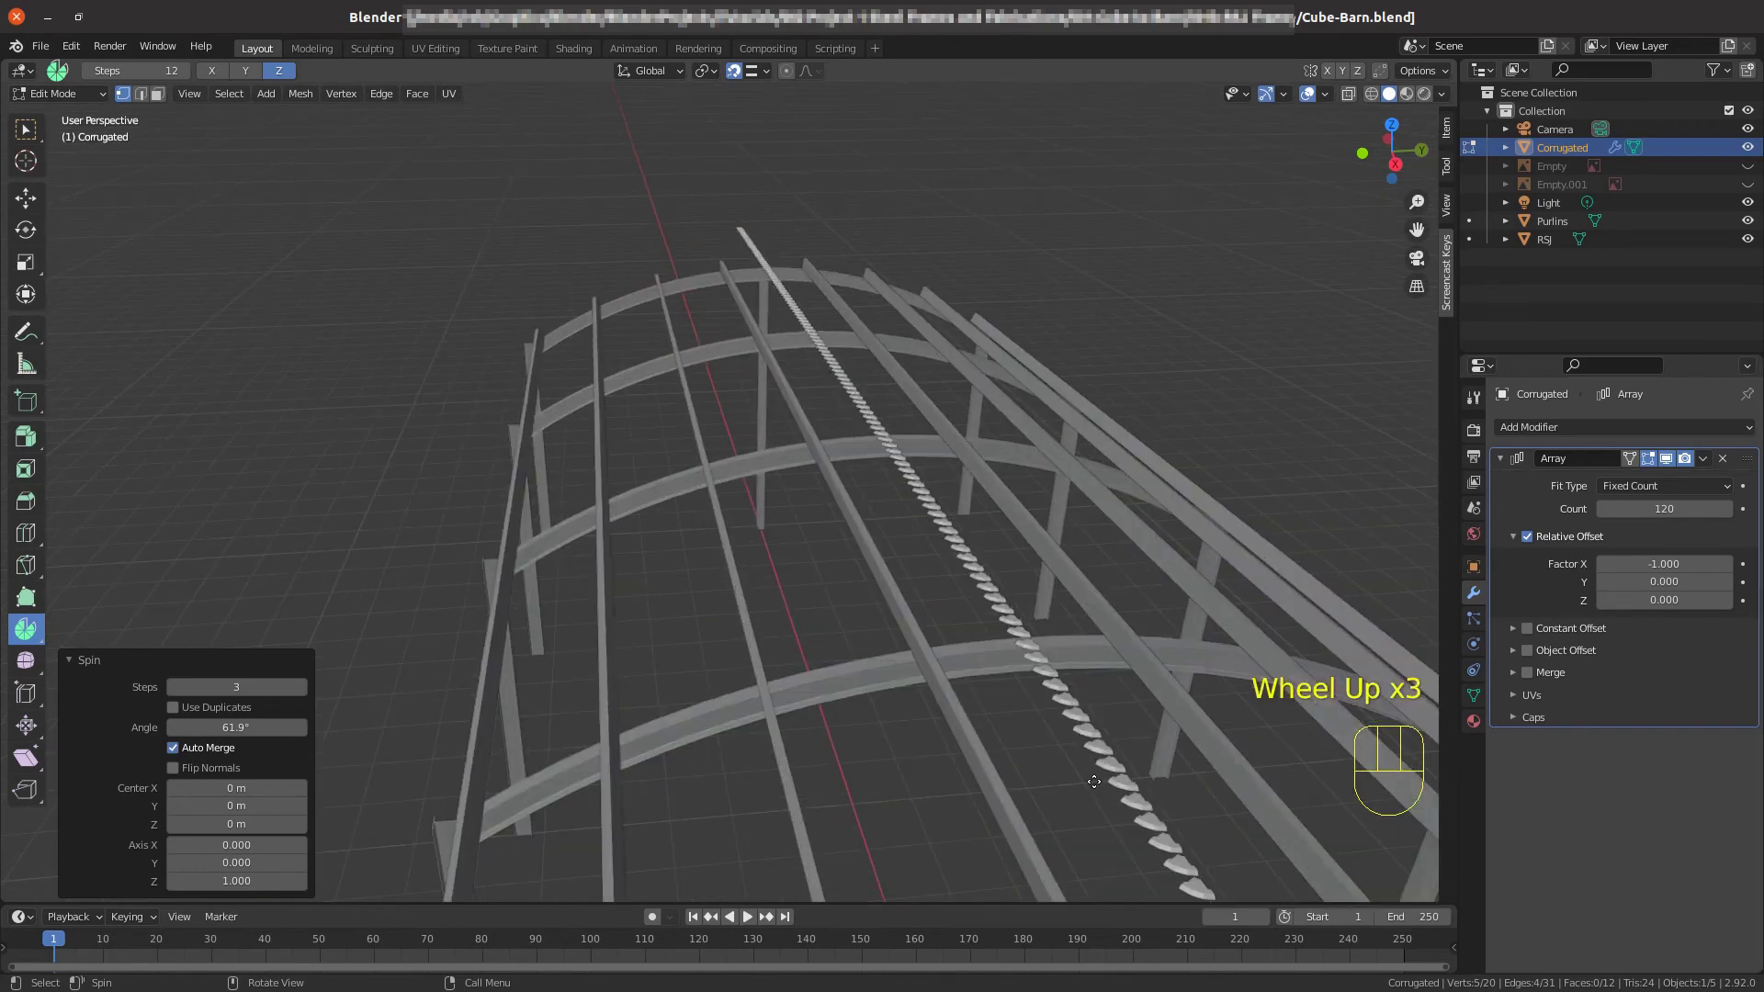
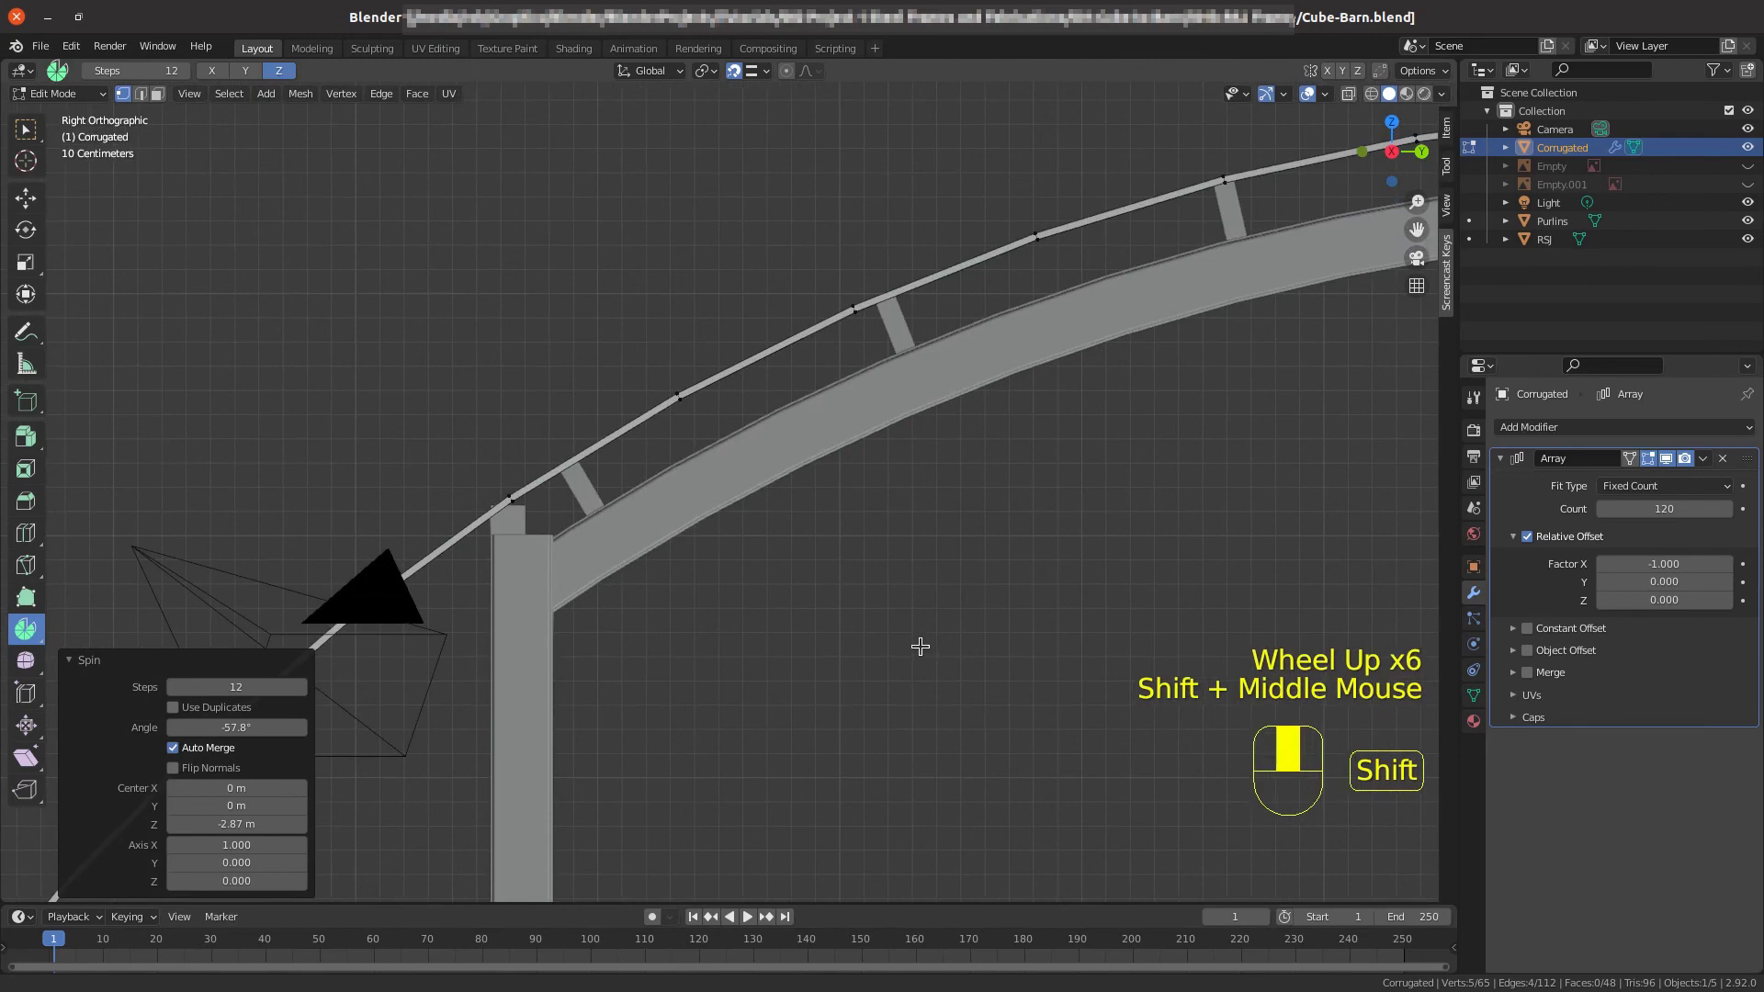
# Zoom out to check the sheet spun in 12 steps through -57.8° around Center Z -3.05 m.
pyautogui.scroll(3)
pyautogui.middleClick(533, 571)
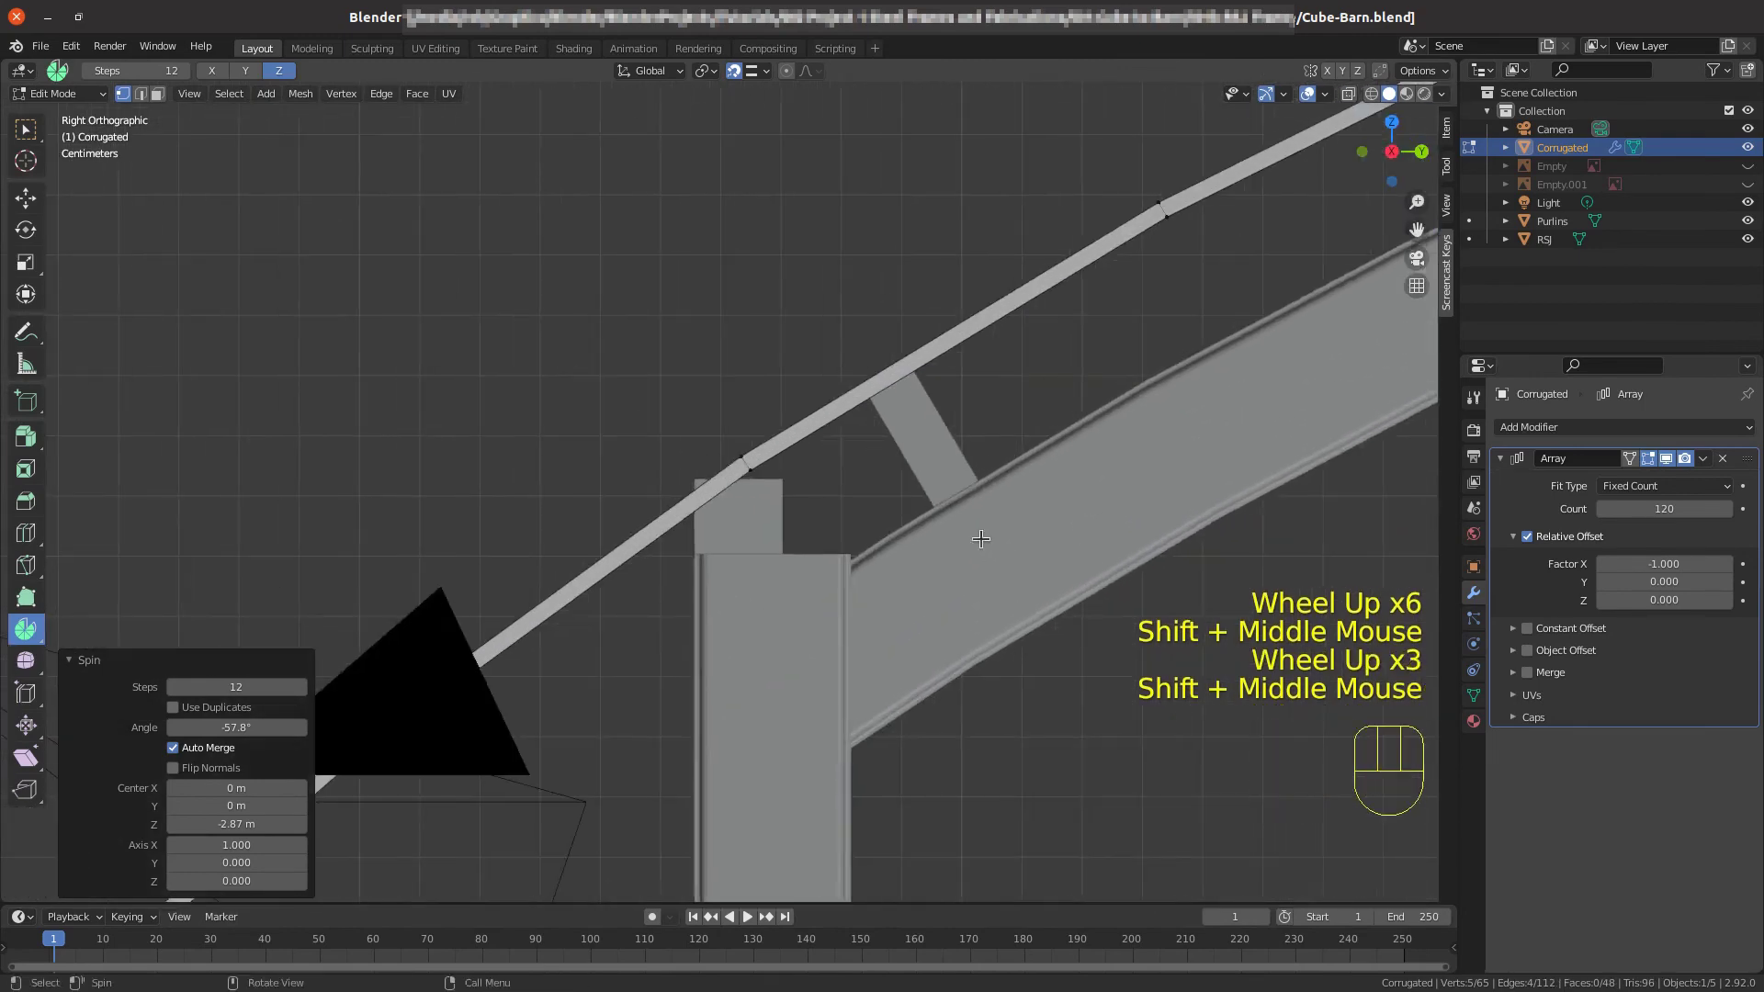
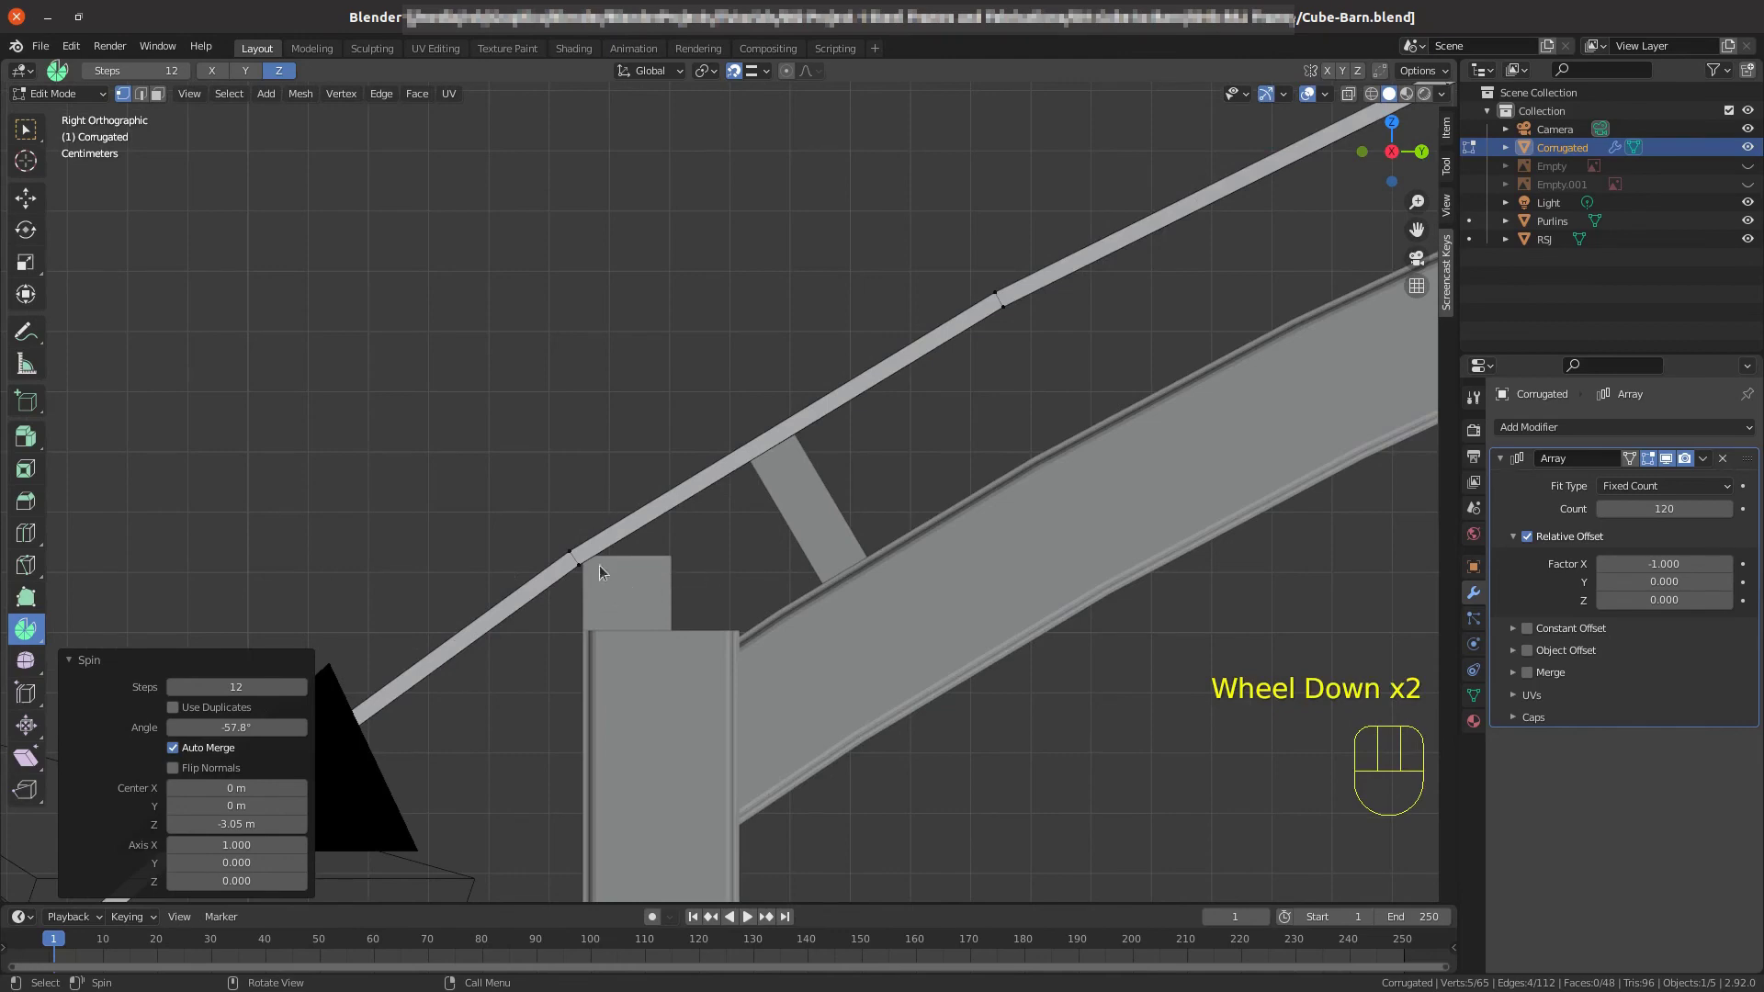
pyautogui.scroll(-3)
pyautogui.scroll(-3)
pyautogui.scroll(-3)
pyautogui.scroll(-3)
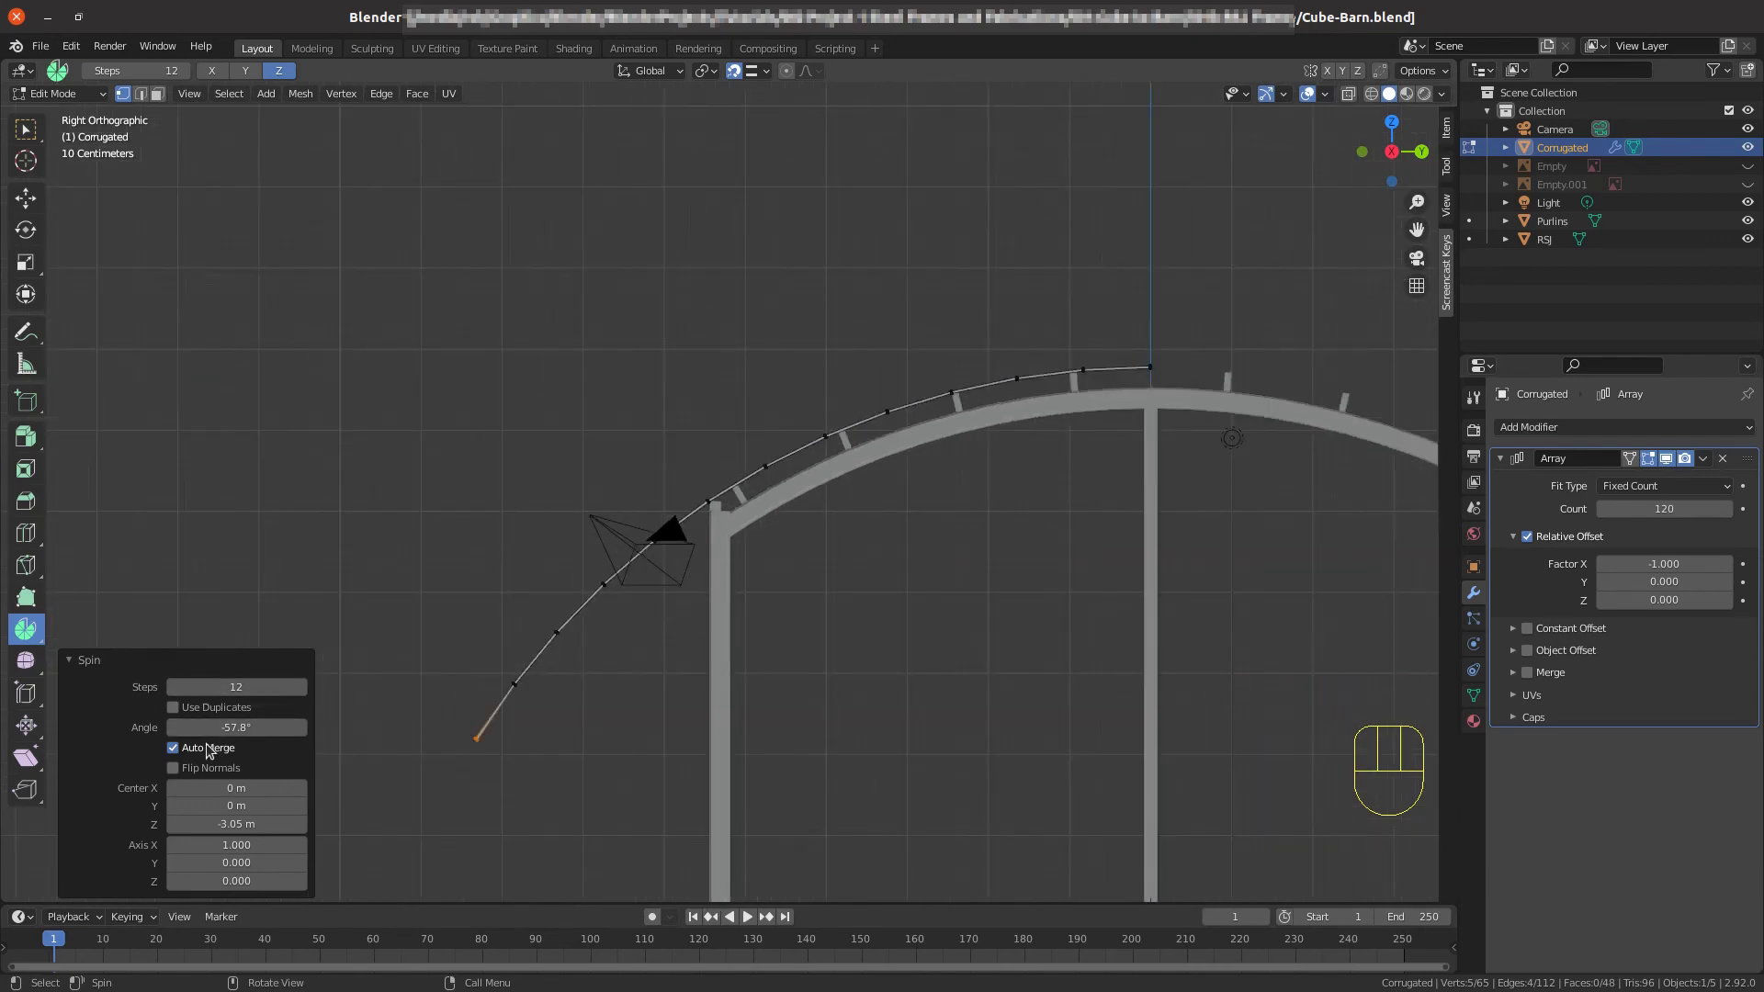
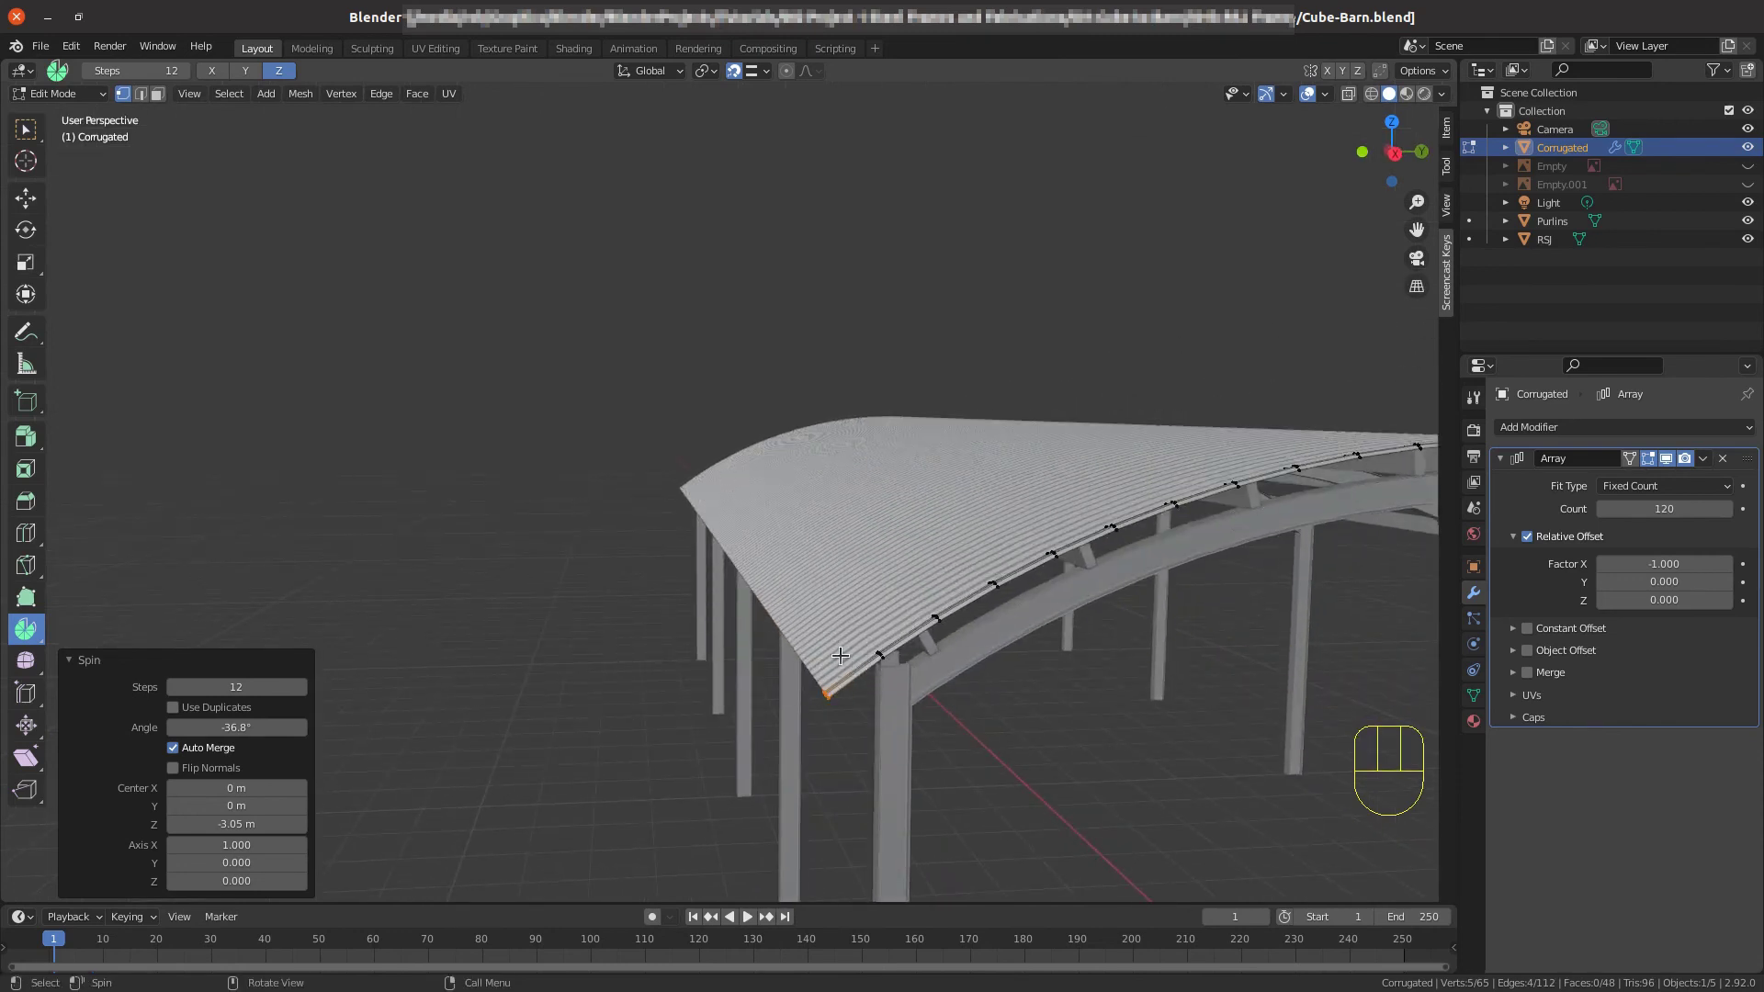
# Inspect the spun corrugated sheet along the roof and leave mesh editing to show the full arrayed roof.
pyautogui.scroll(-3)
pyautogui.scroll(-3)
pyautogui.moveTo(924, 514); pyautogui.dragTo(884, 532)
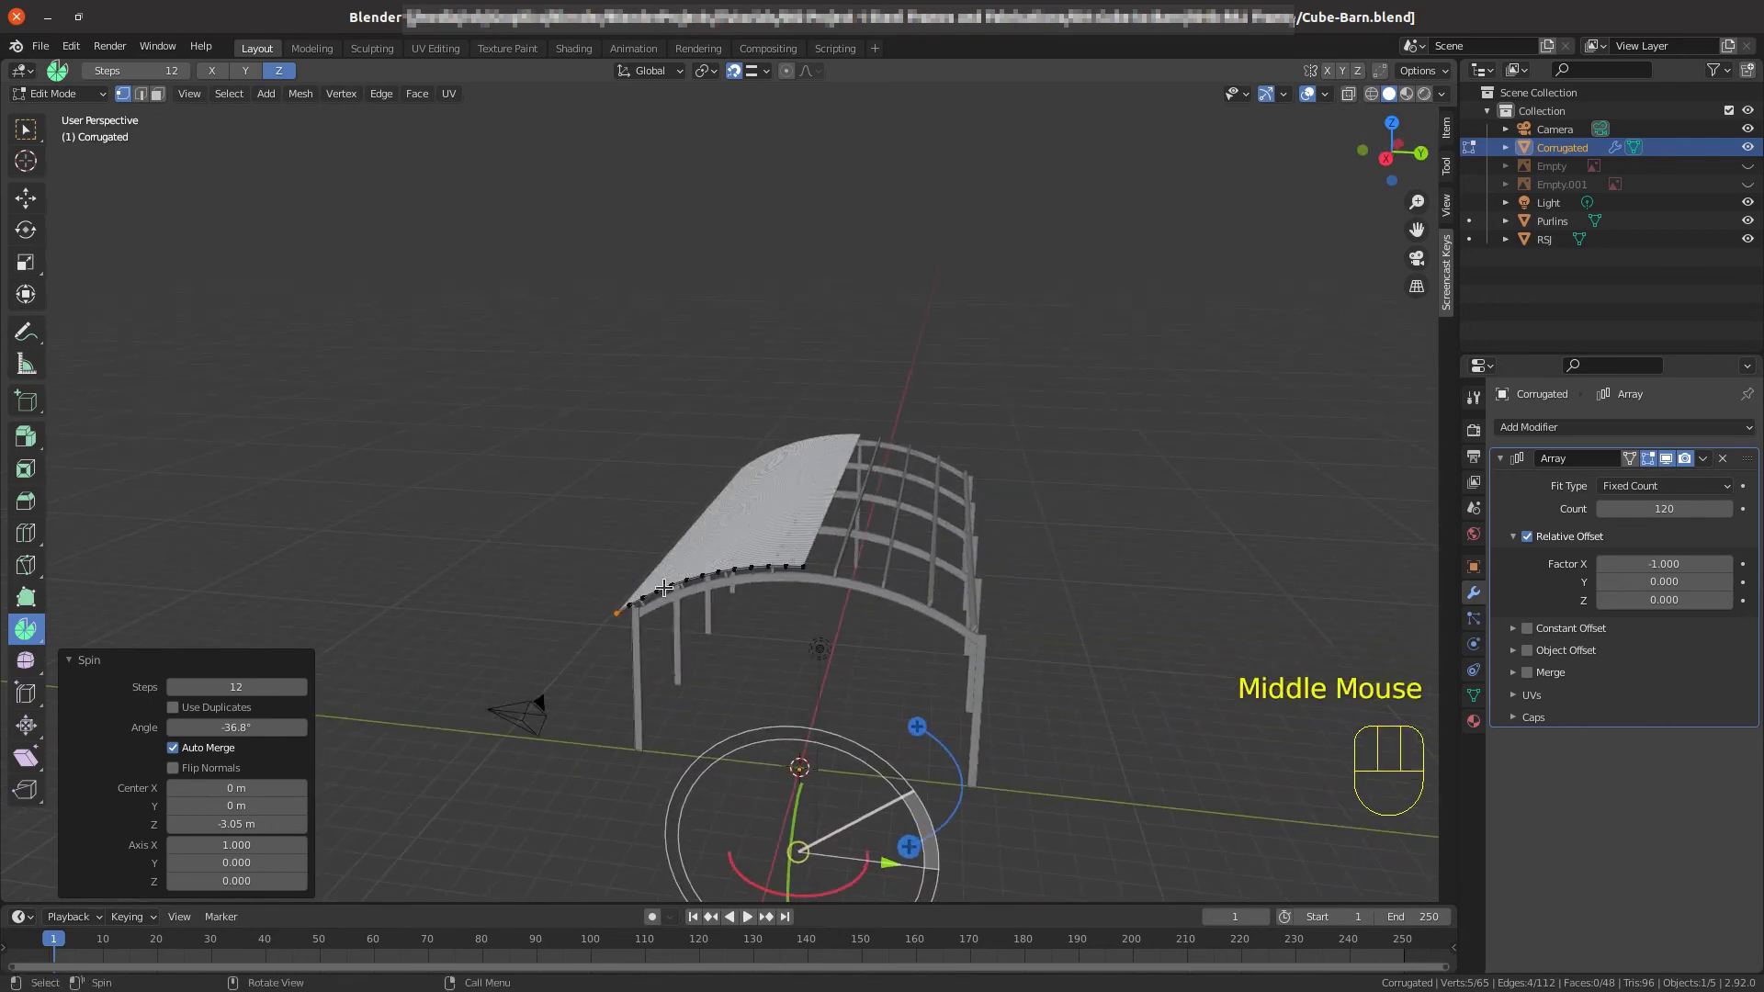
pyautogui.moveTo(666, 551); pyautogui.dragTo(769, 532)
pyautogui.scroll(3)
pyautogui.moveTo(818, 527); pyautogui.dragTo(711, 594)
pyautogui.press('Tab')
pyautogui.moveTo(898, 594); pyautogui.dragTo(881, 618)
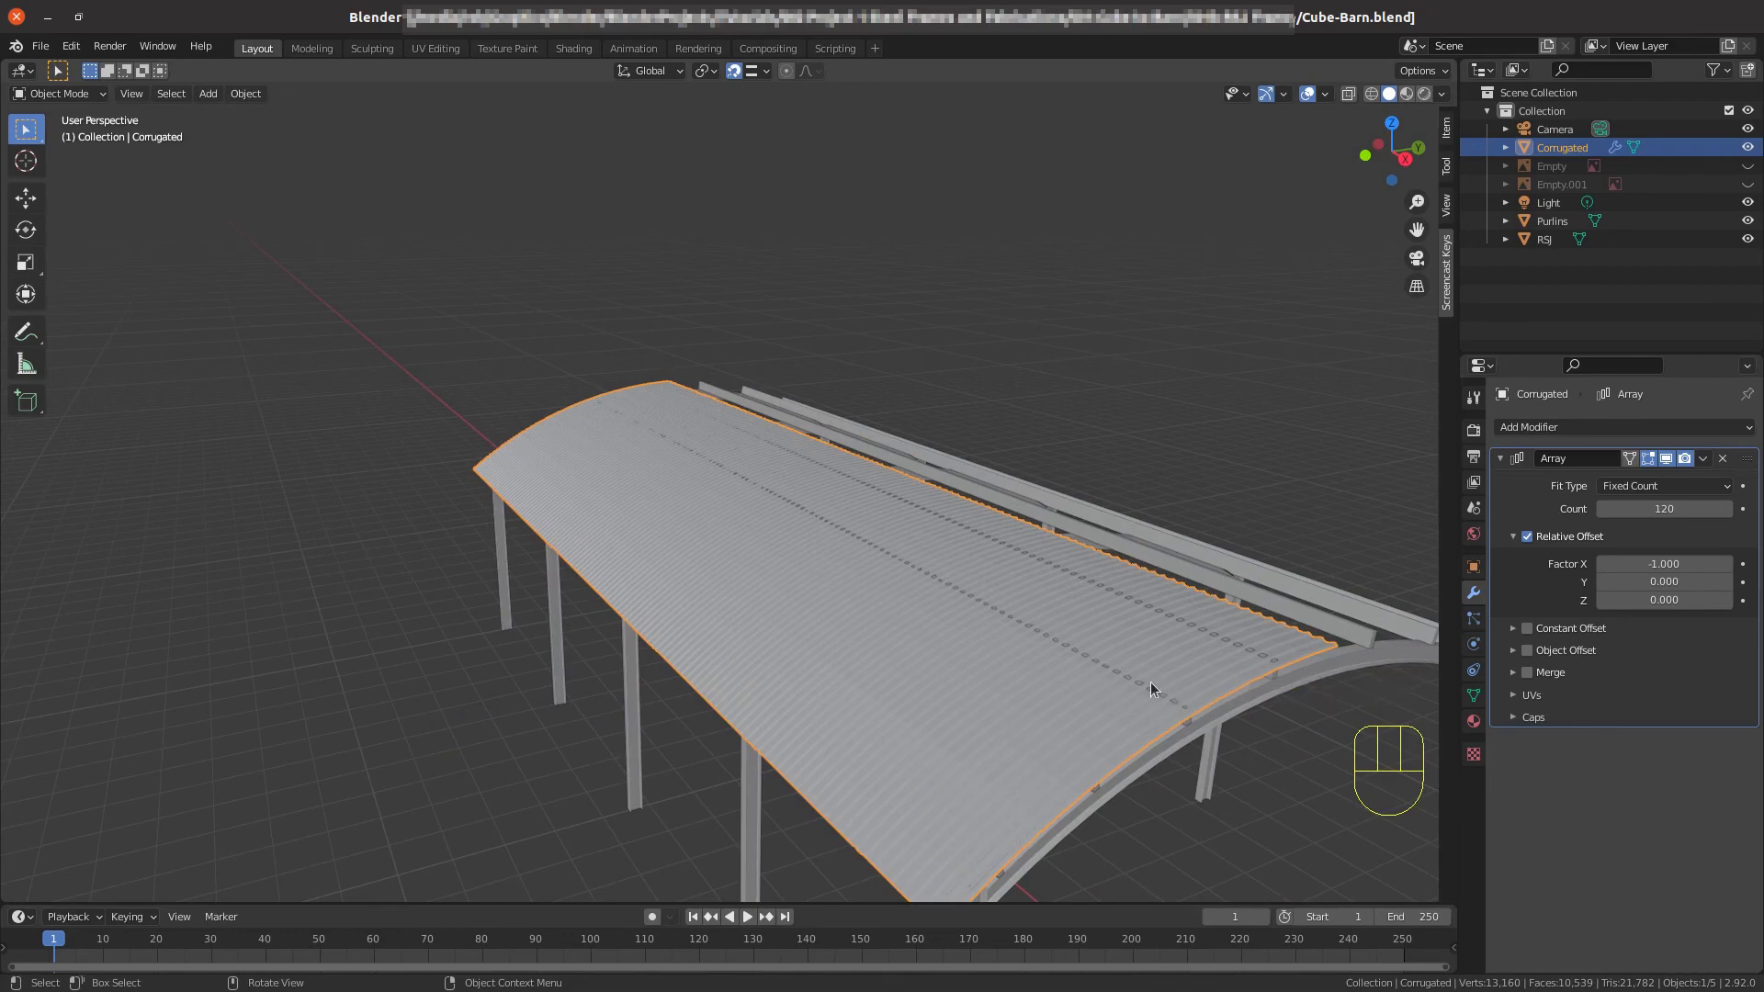
# From the side view, start moving the corrugated roof along Z to sit on the purlins.
pyautogui.press('KP_3')
pyautogui.scroll(3)
pyautogui.moveTo(960, 686); pyautogui.dragTo(669, 836)
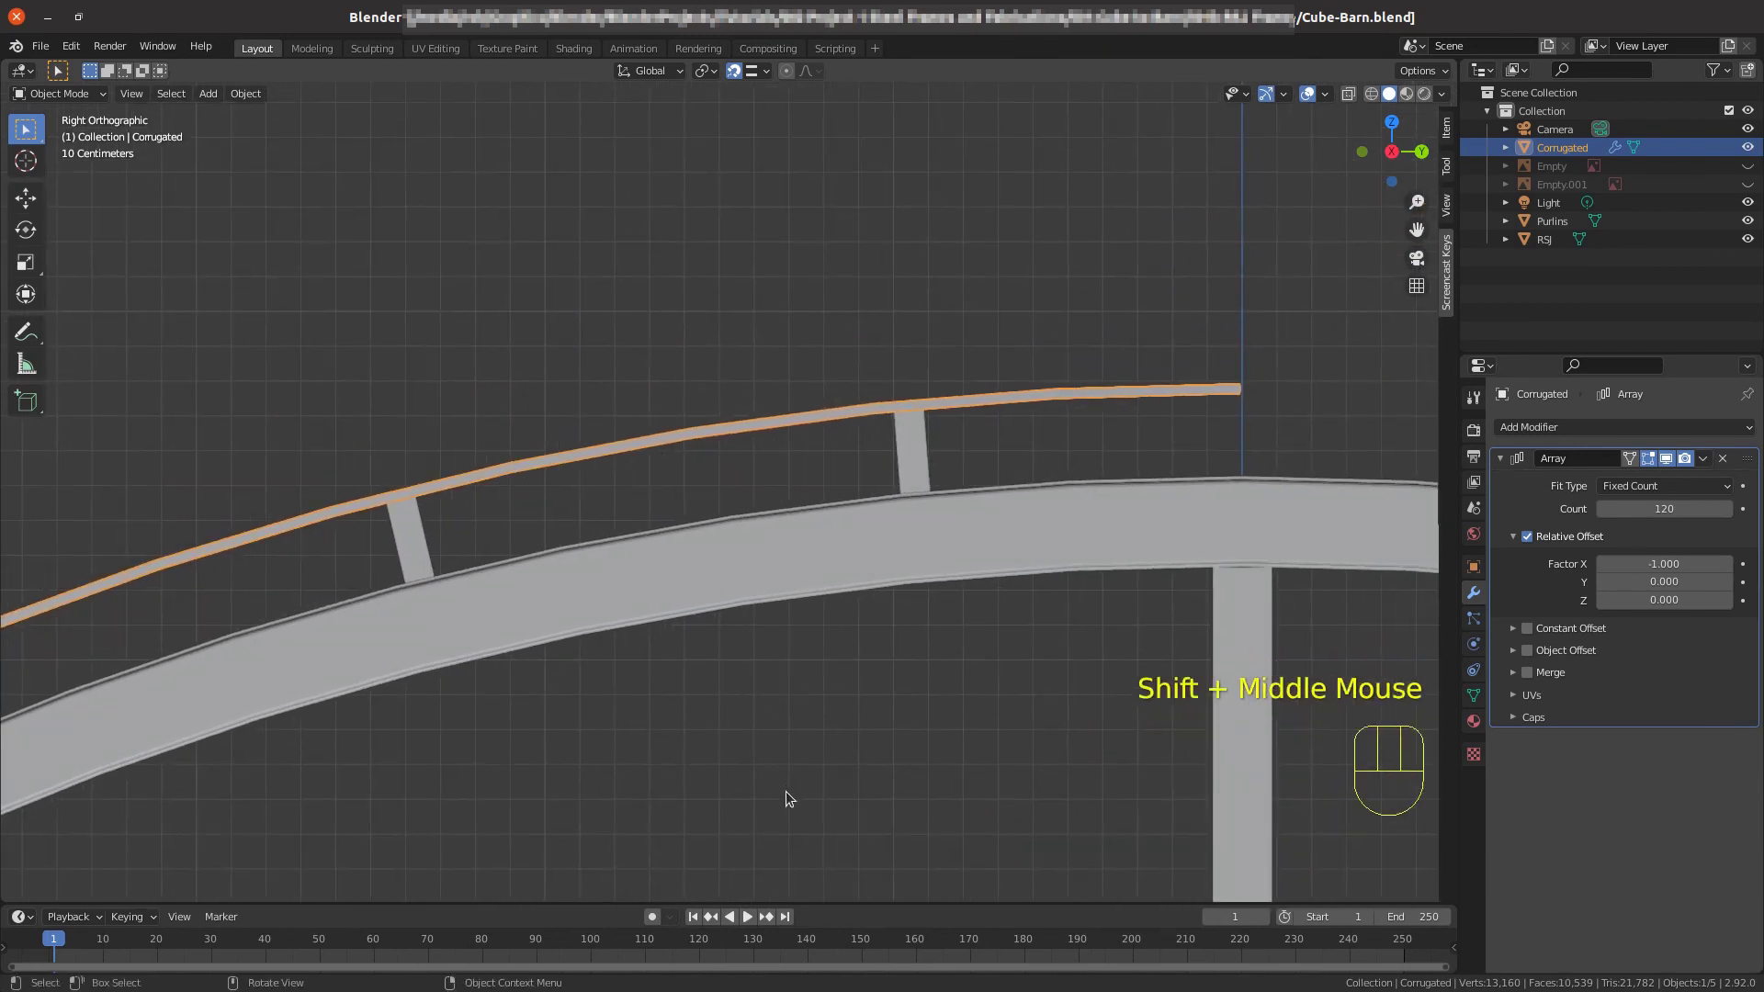
pyautogui.press('g')
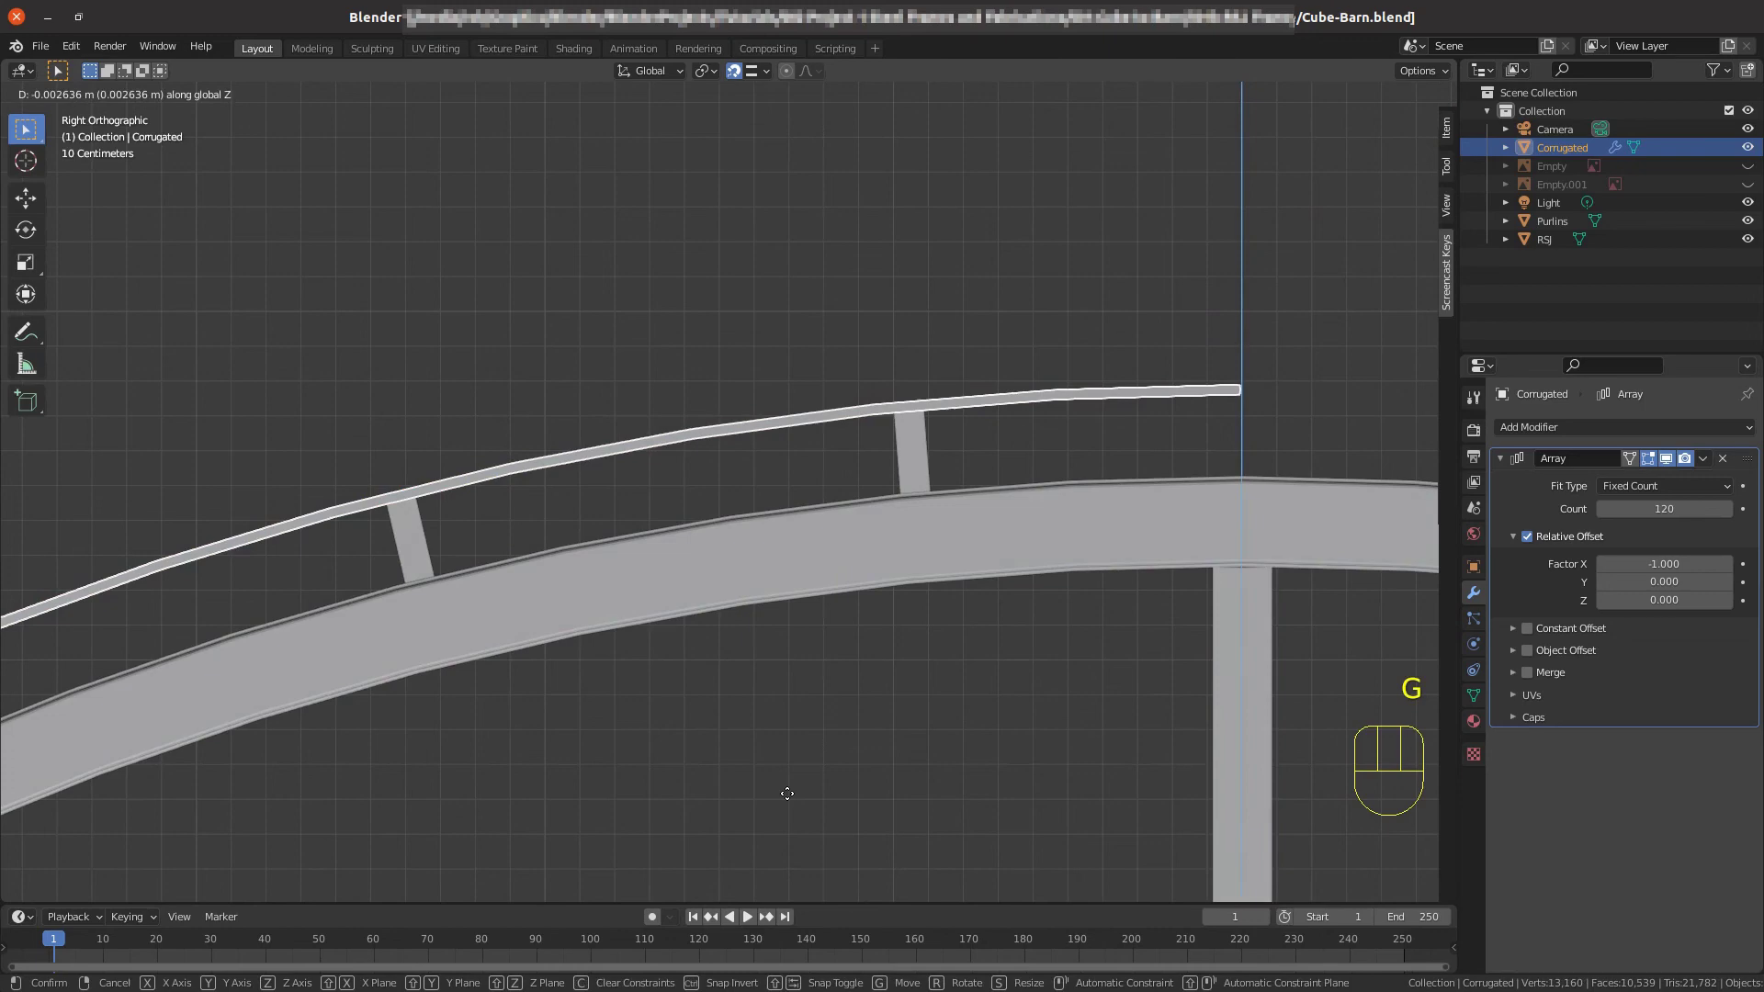
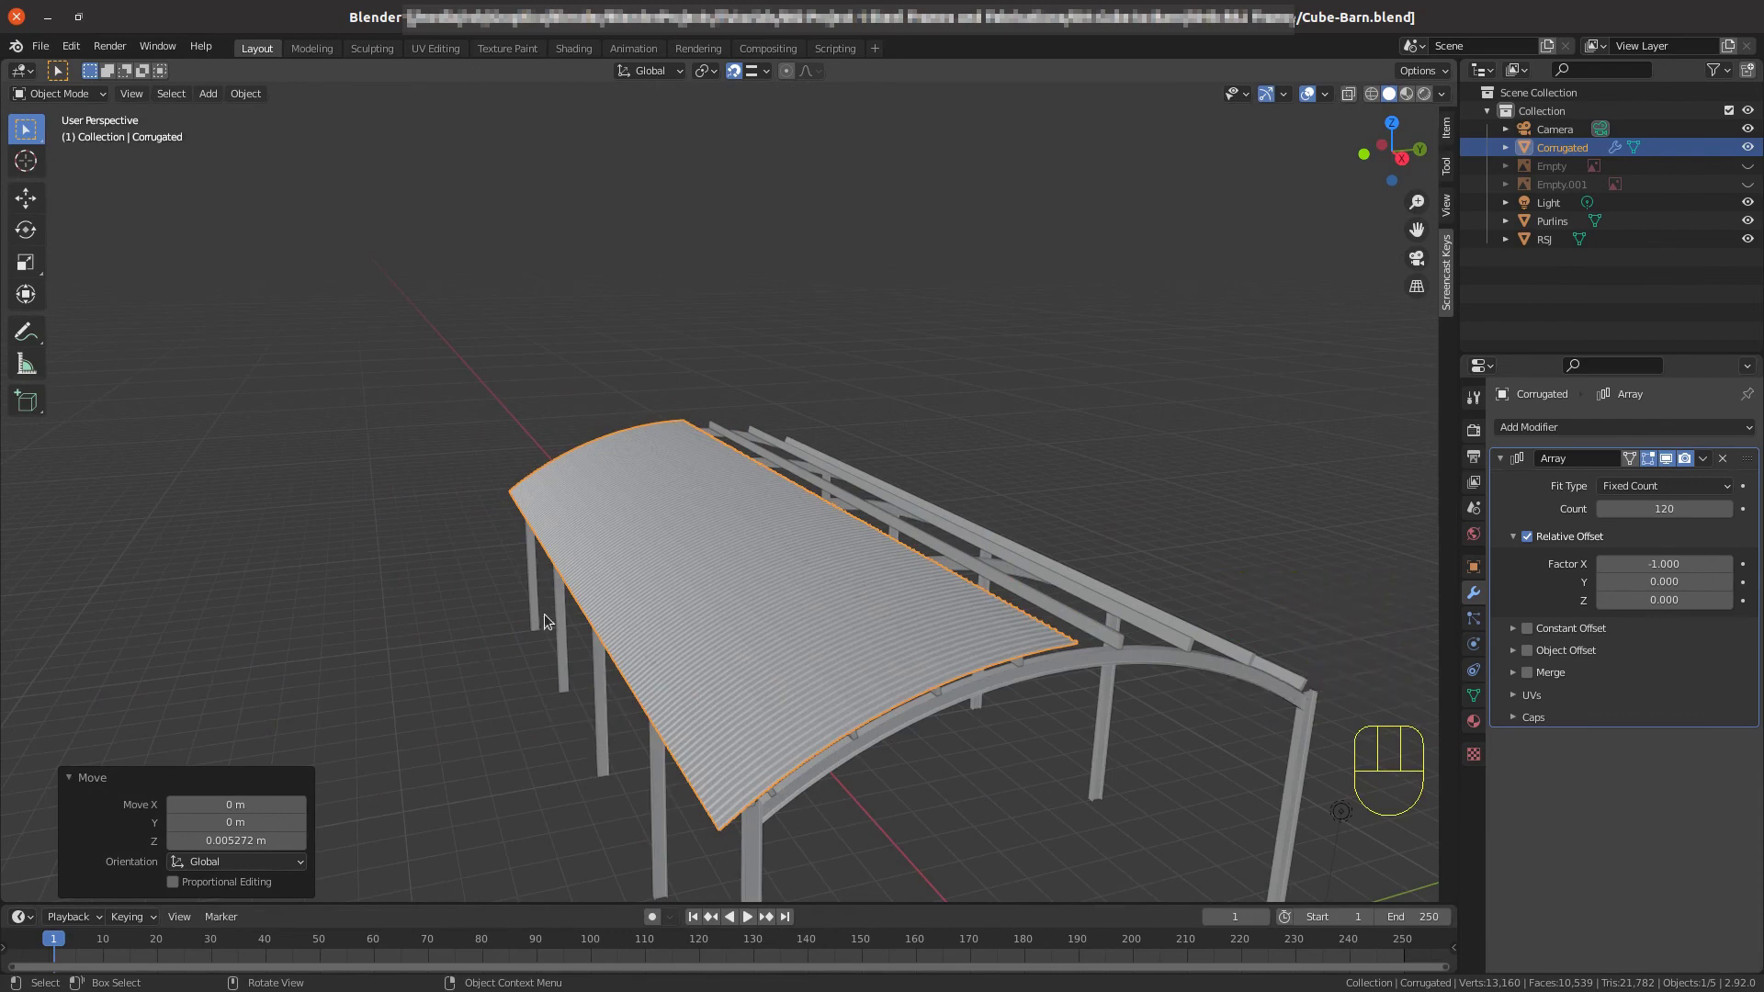
# Re-enter mesh editing on the corrugated sheet with the whole profile selected, seen side-on.
pyautogui.press('Tab')
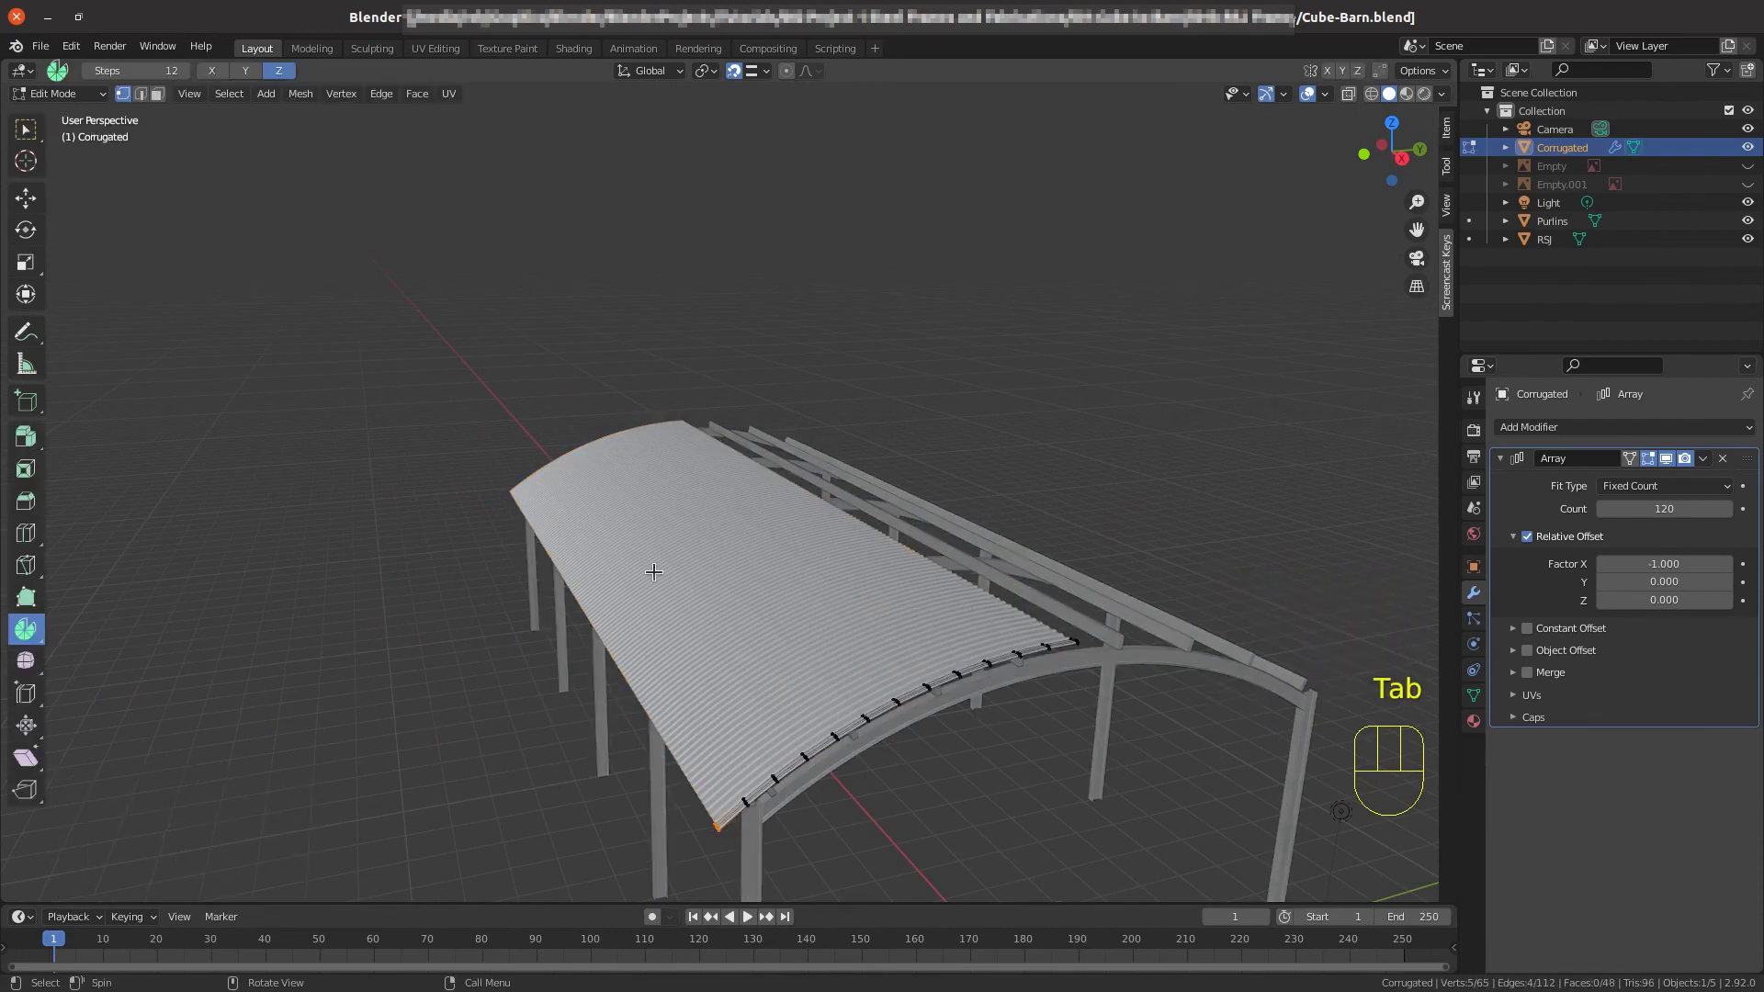
pyautogui.press('a')
pyautogui.scroll(-3)
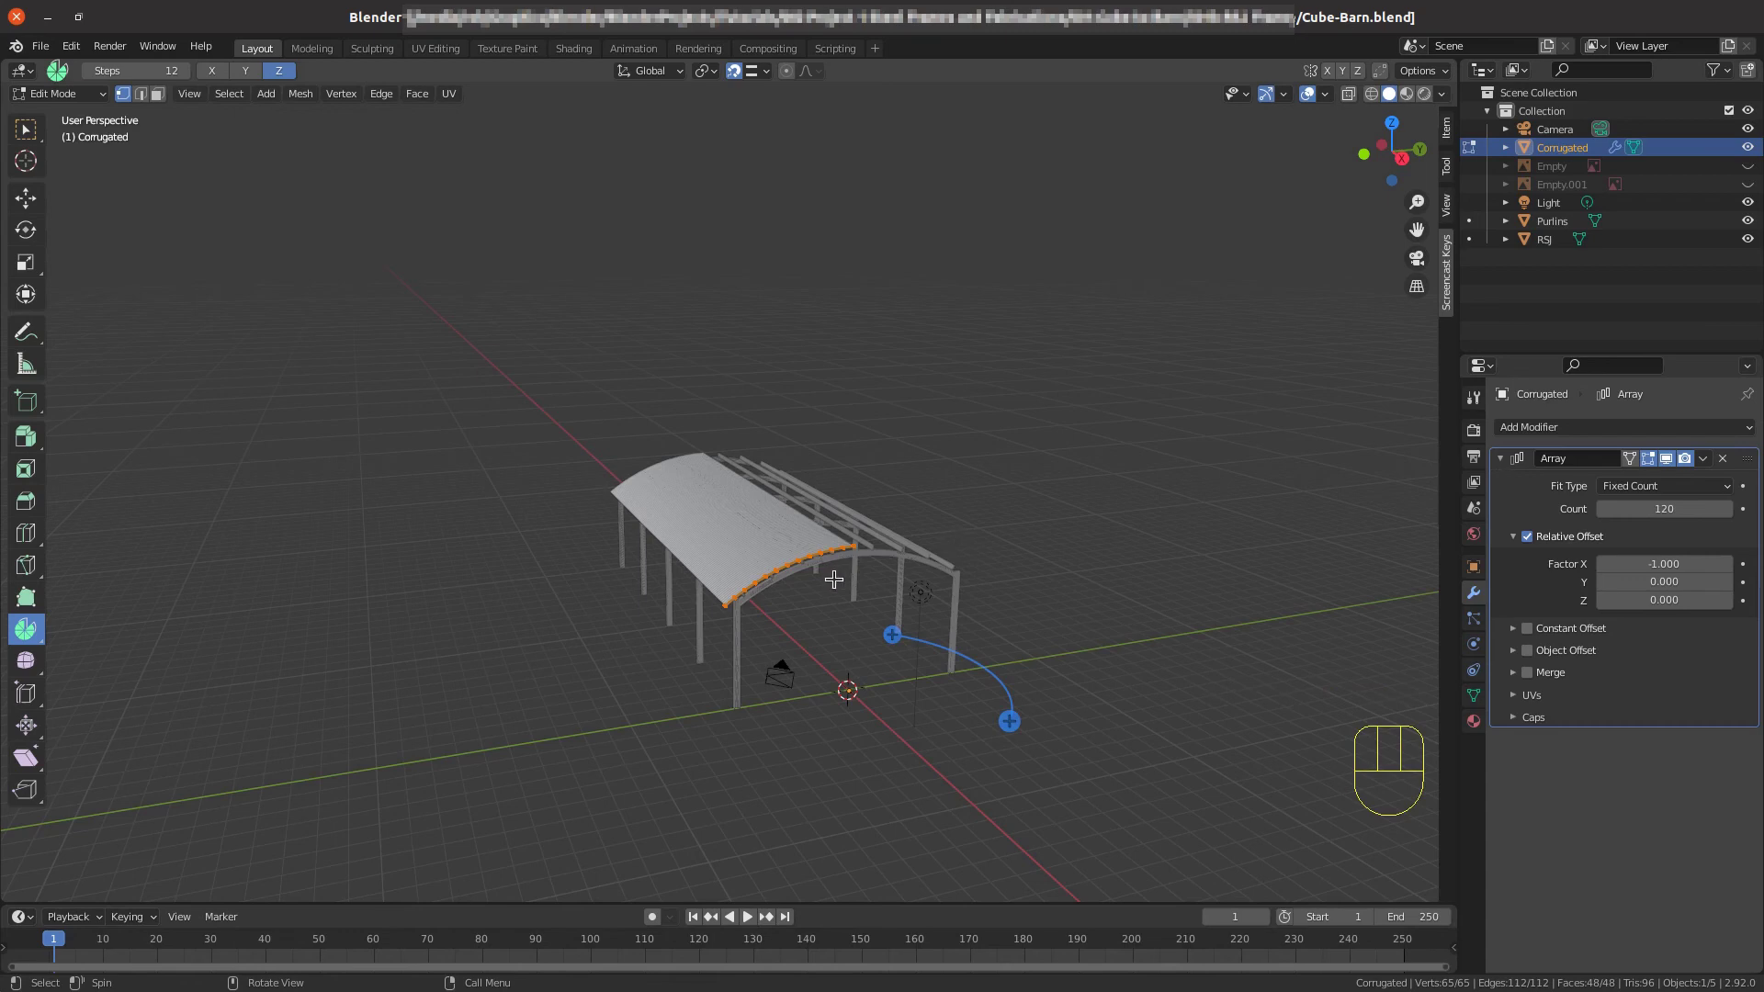
pyautogui.press('KP_3')
pyautogui.scroll(3)
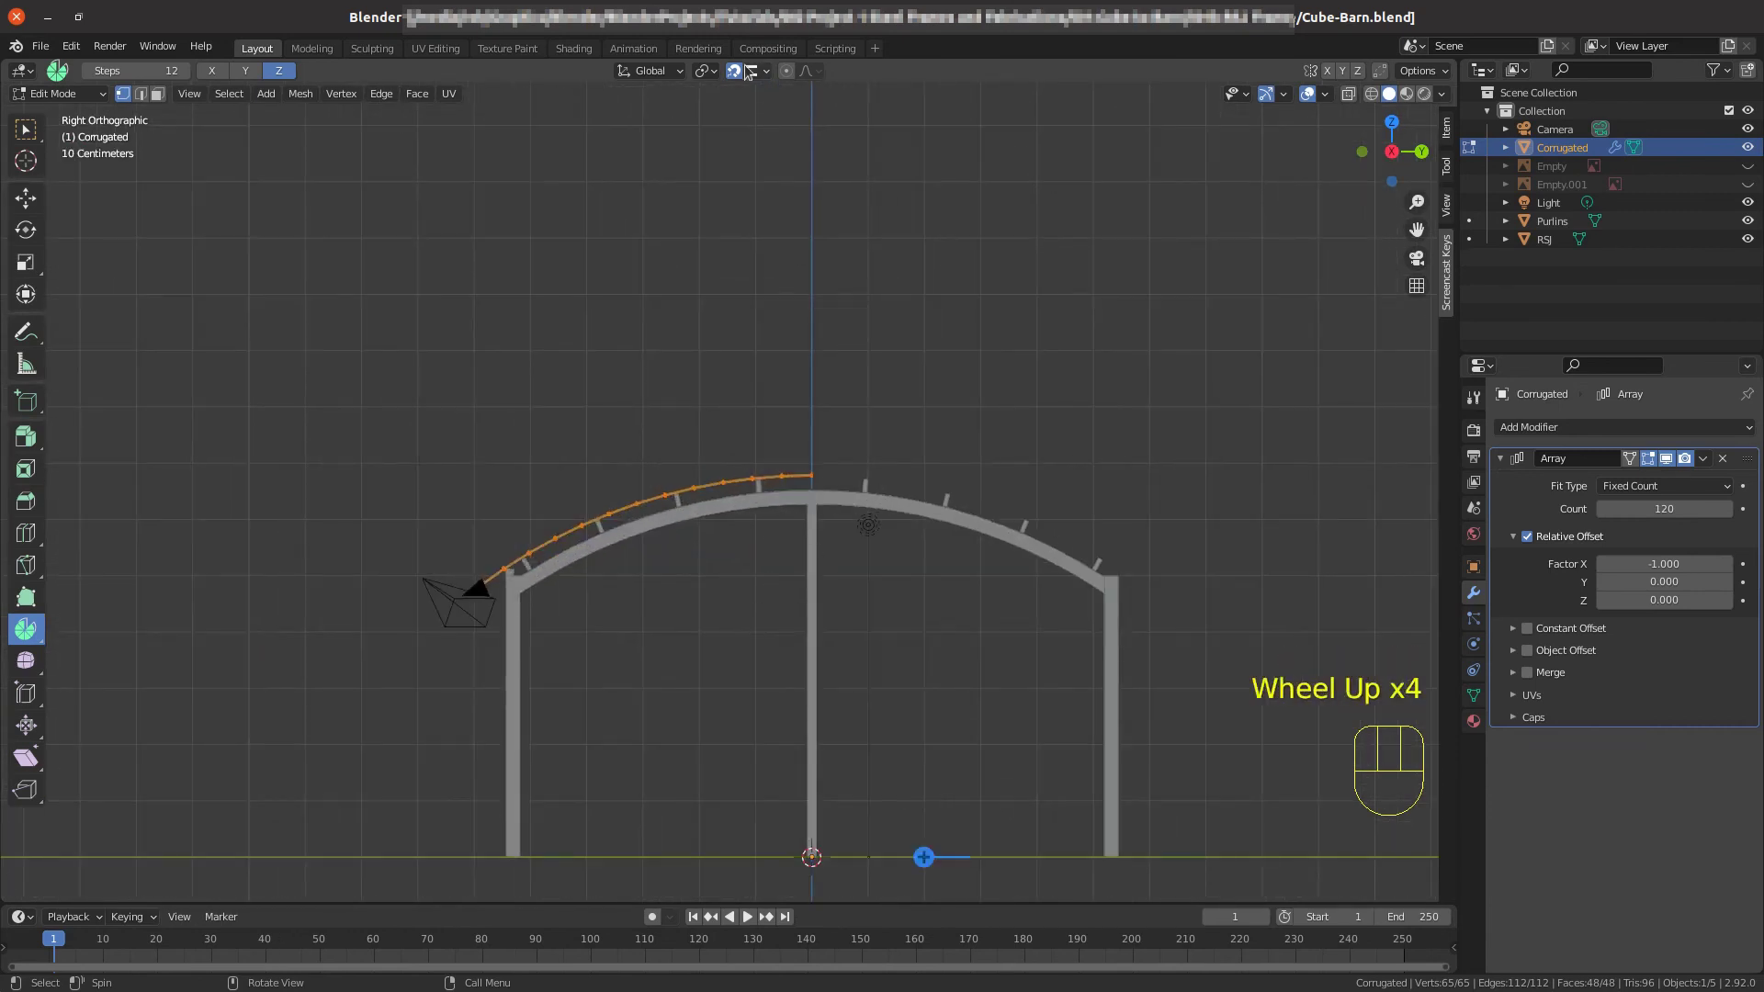
pyautogui.moveTo(713, 78); pyautogui.dragTo(716, 105)
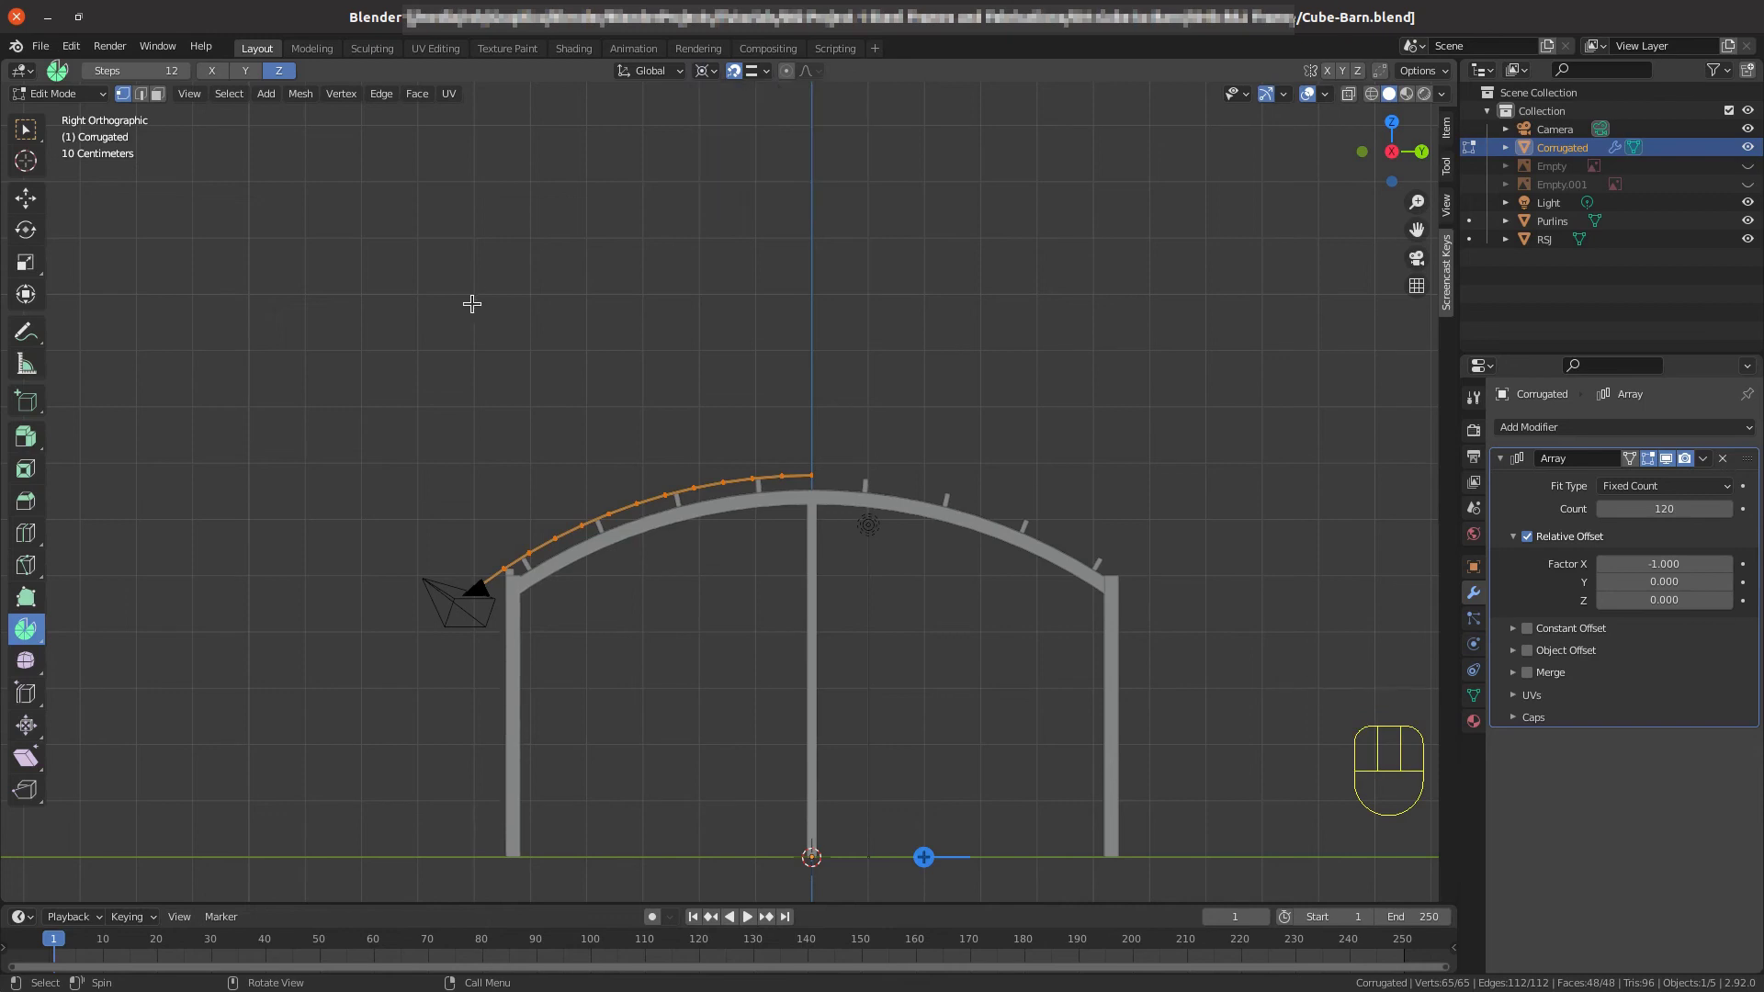
# Duplicate the roof profile and mirror it along global Y, then select both halves.
pyautogui.press('shift+d')
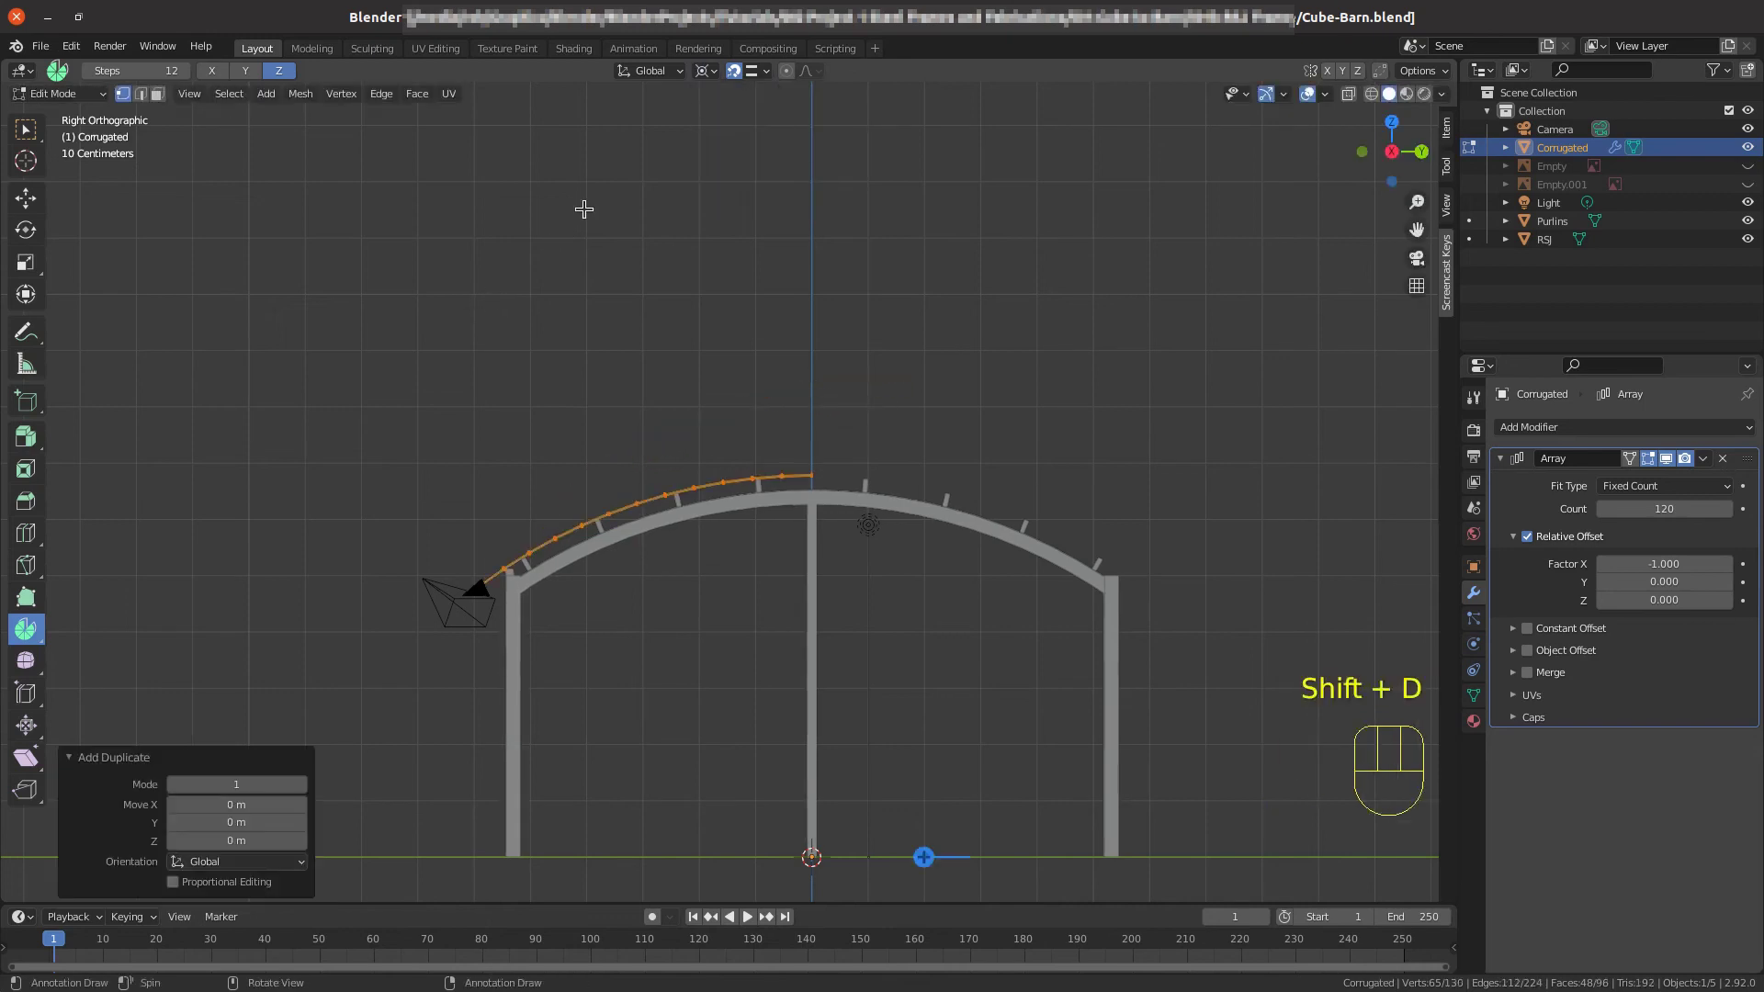
pyautogui.press('ctrl+m')
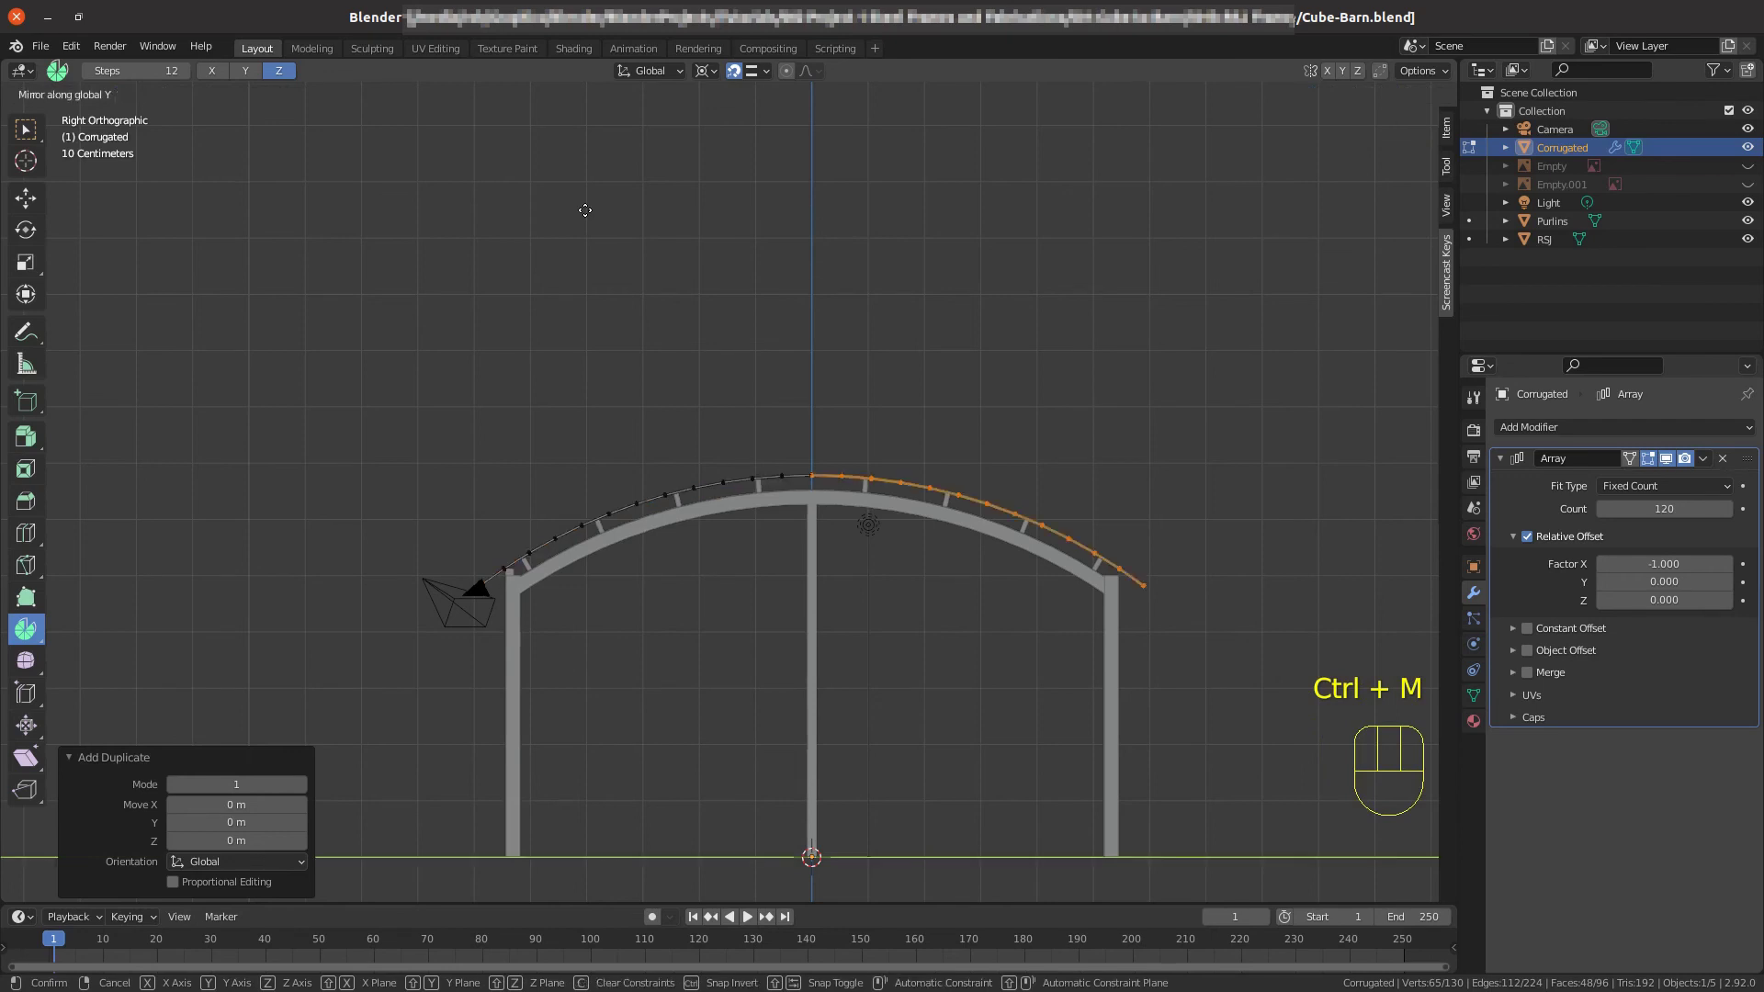
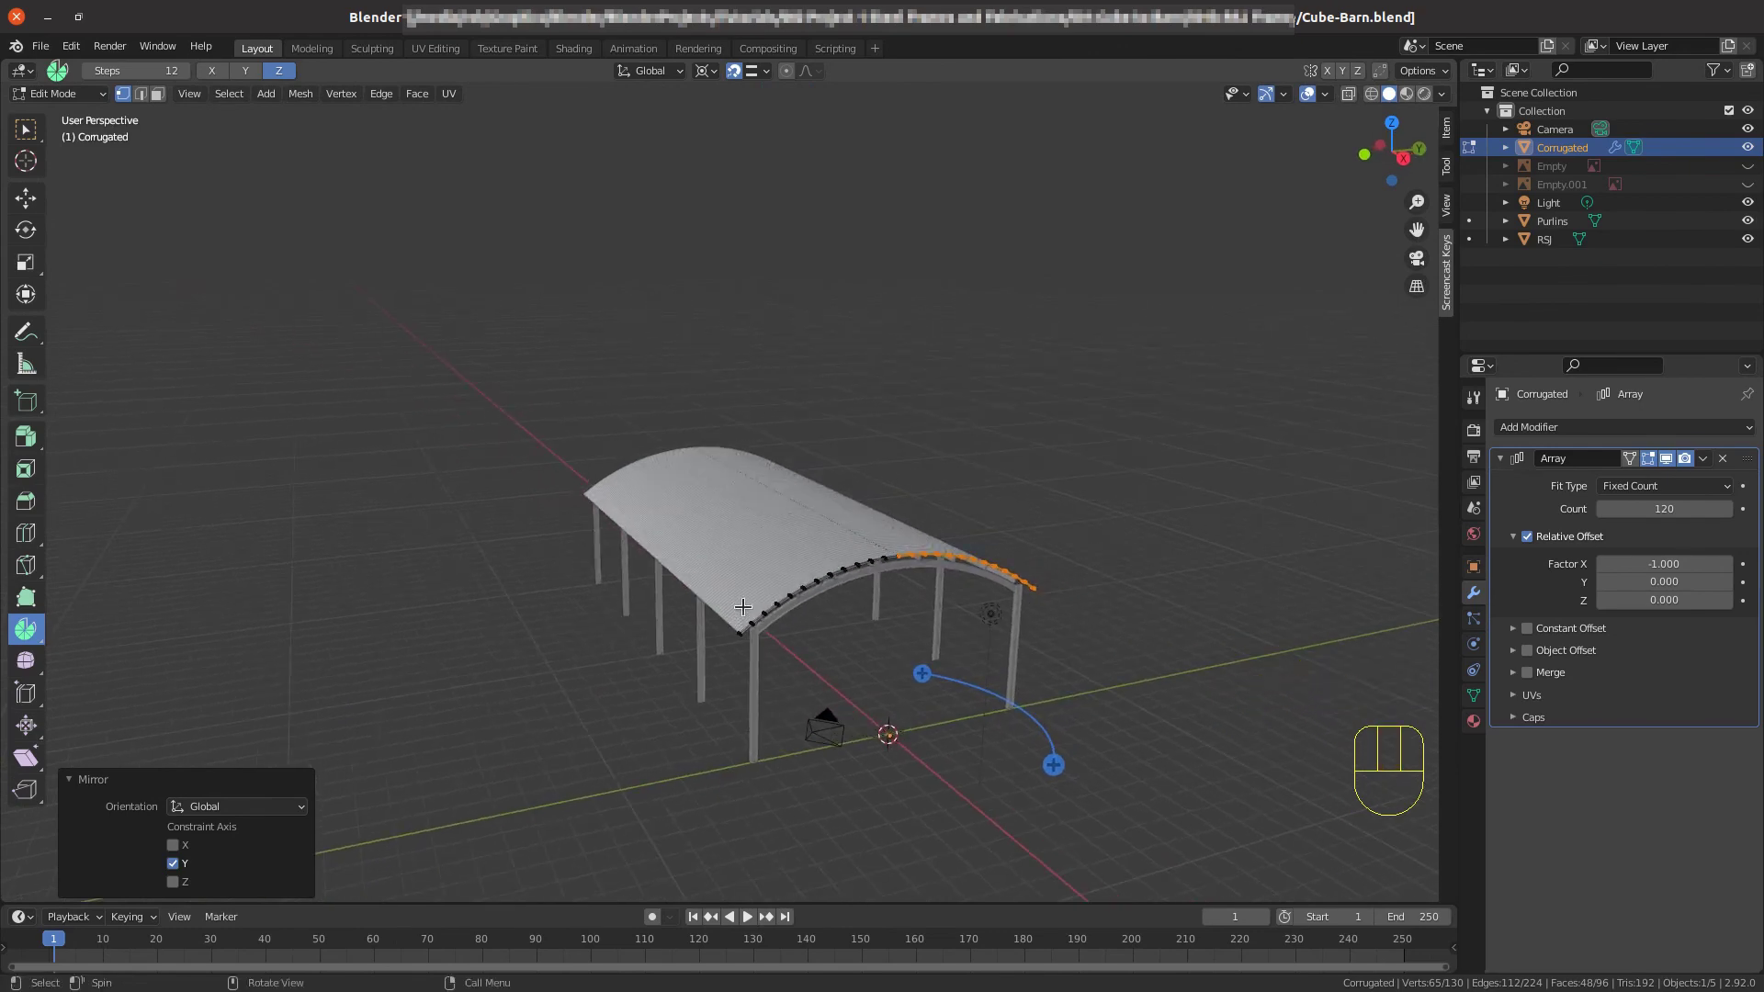
pyautogui.scroll(3)
pyautogui.moveTo(786, 506); pyautogui.dragTo(612, 482)
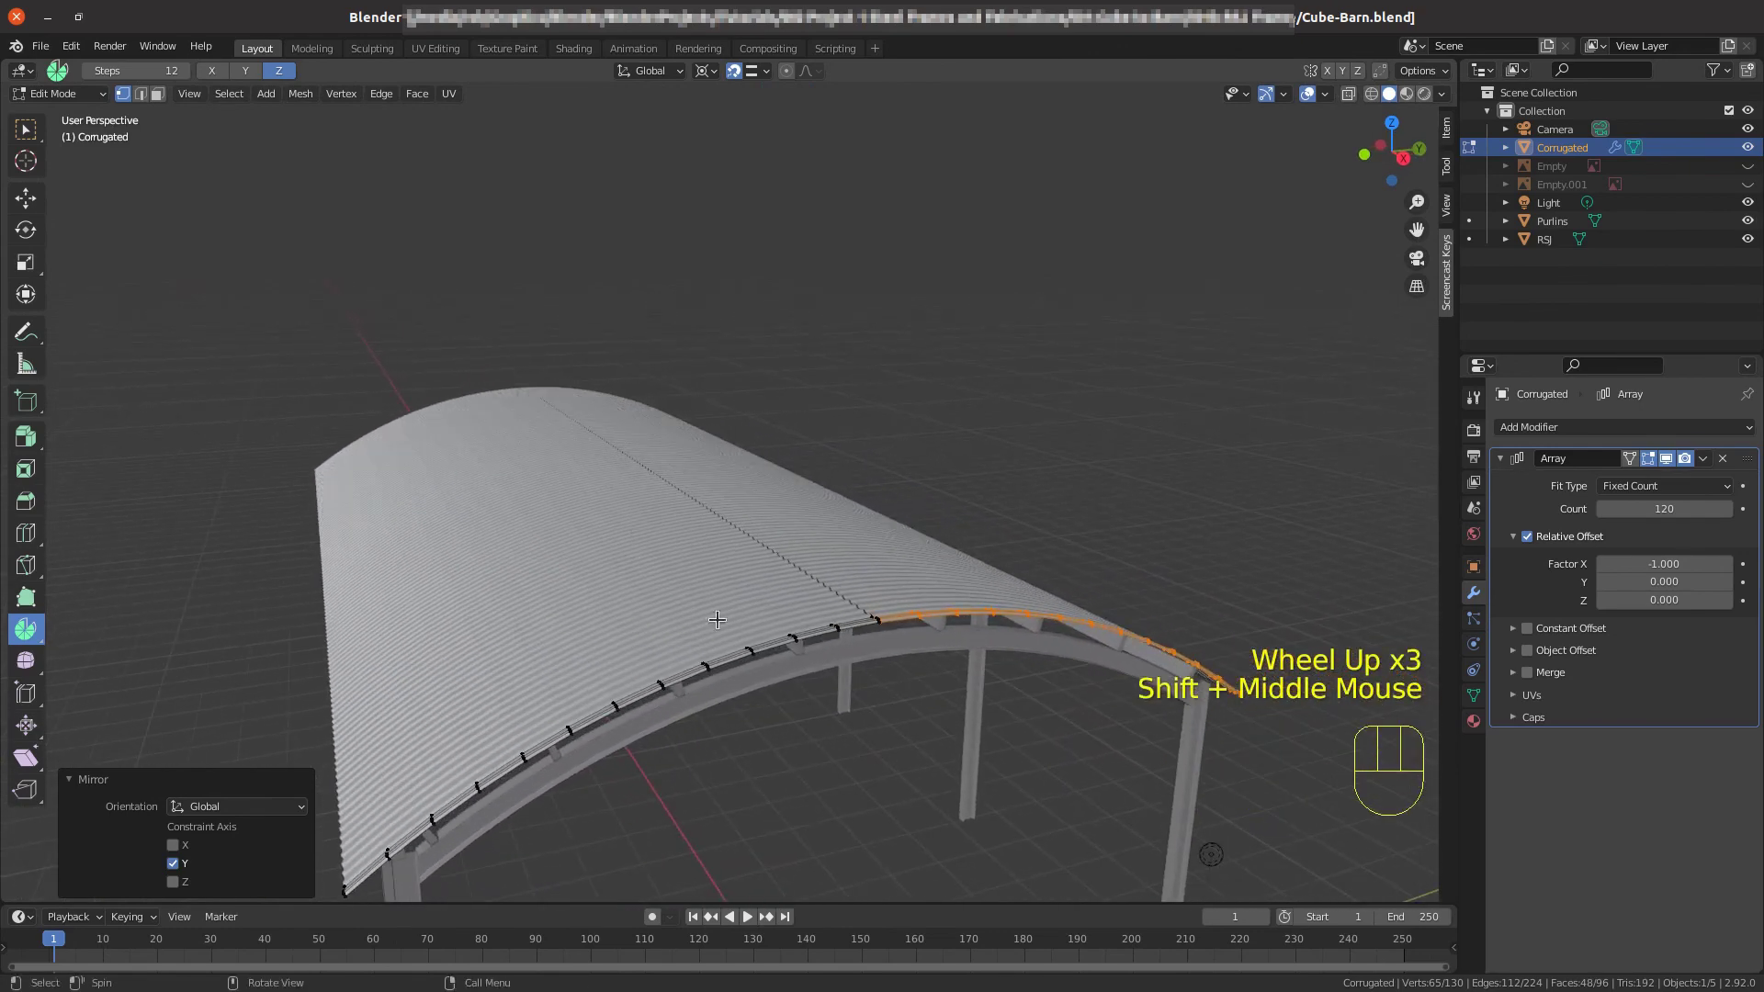
pyautogui.press('a')
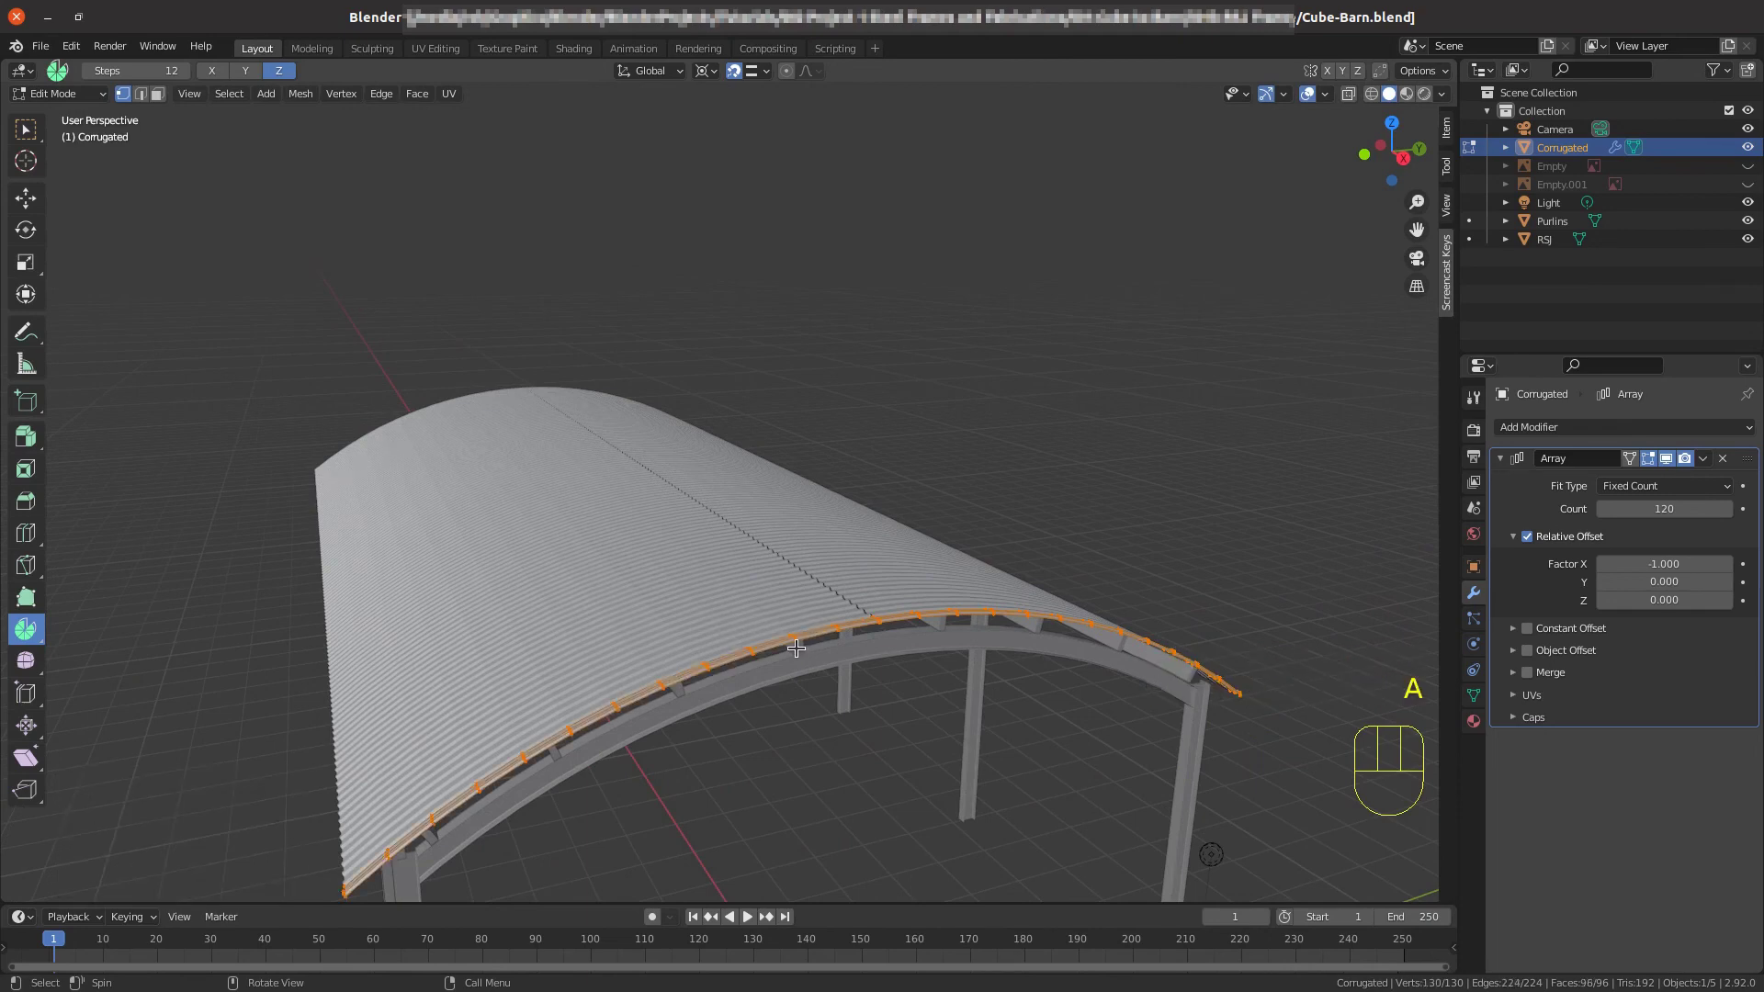
# Merge by Distance at 0.0001 m and check the ridge seam, where a gap remains.
pyautogui.press('m')
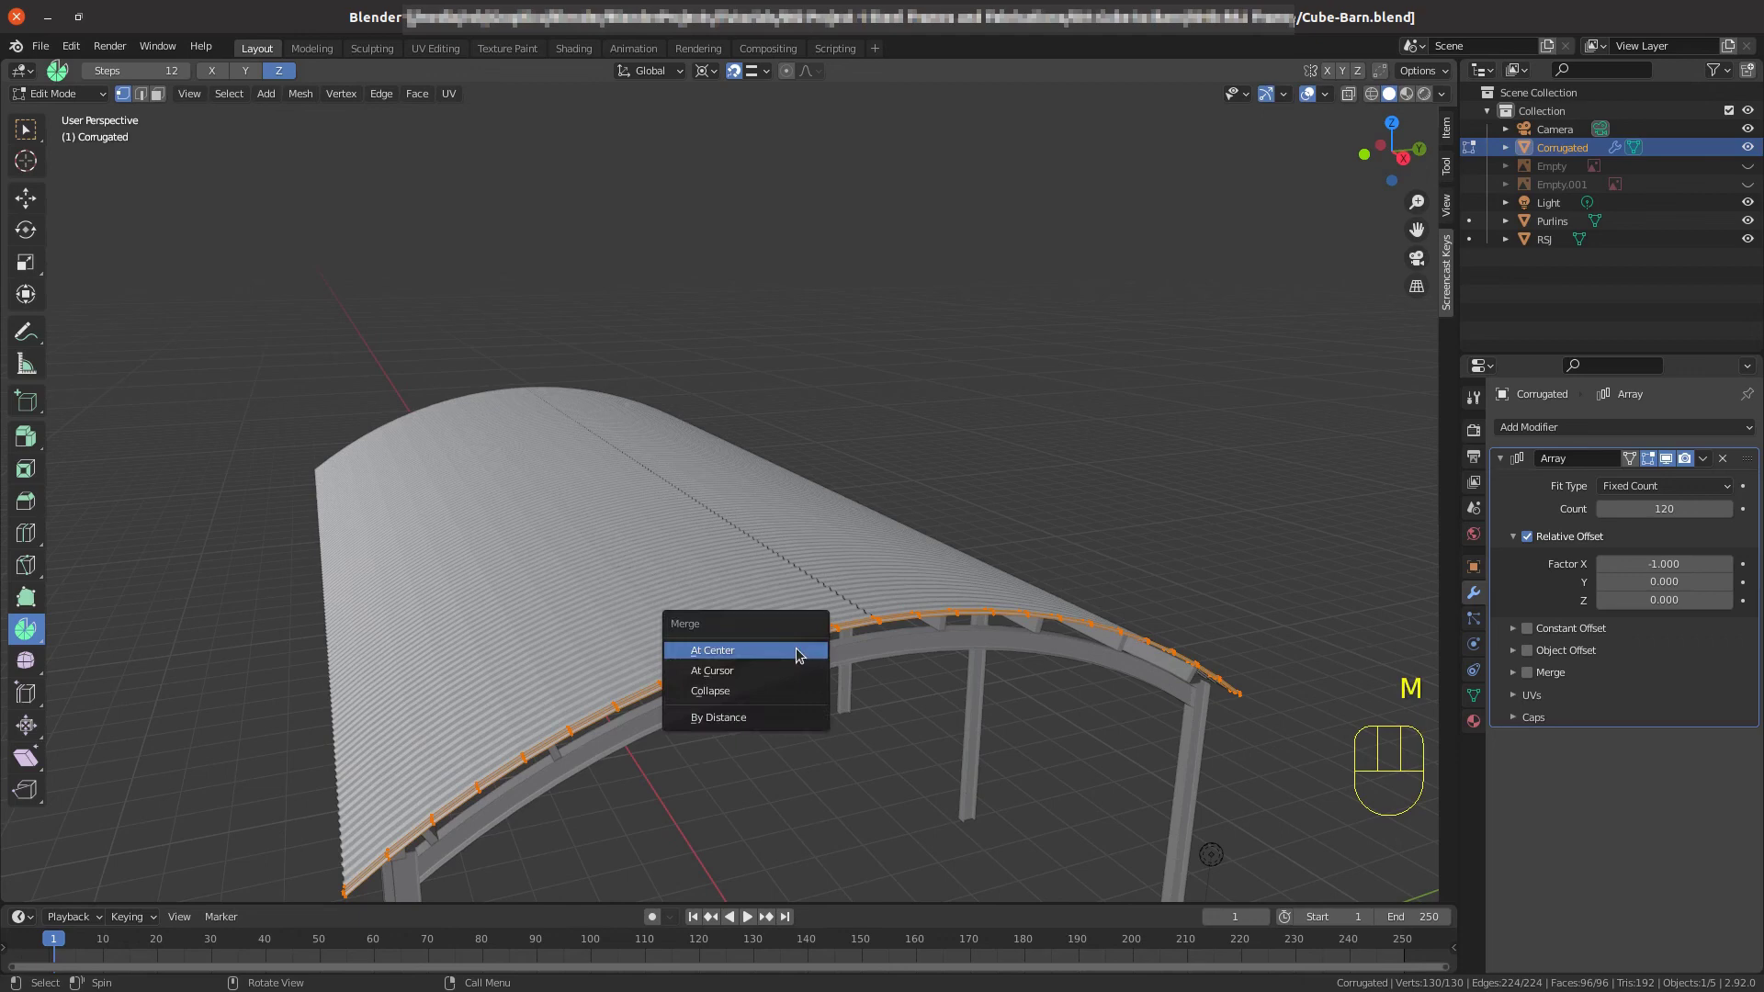
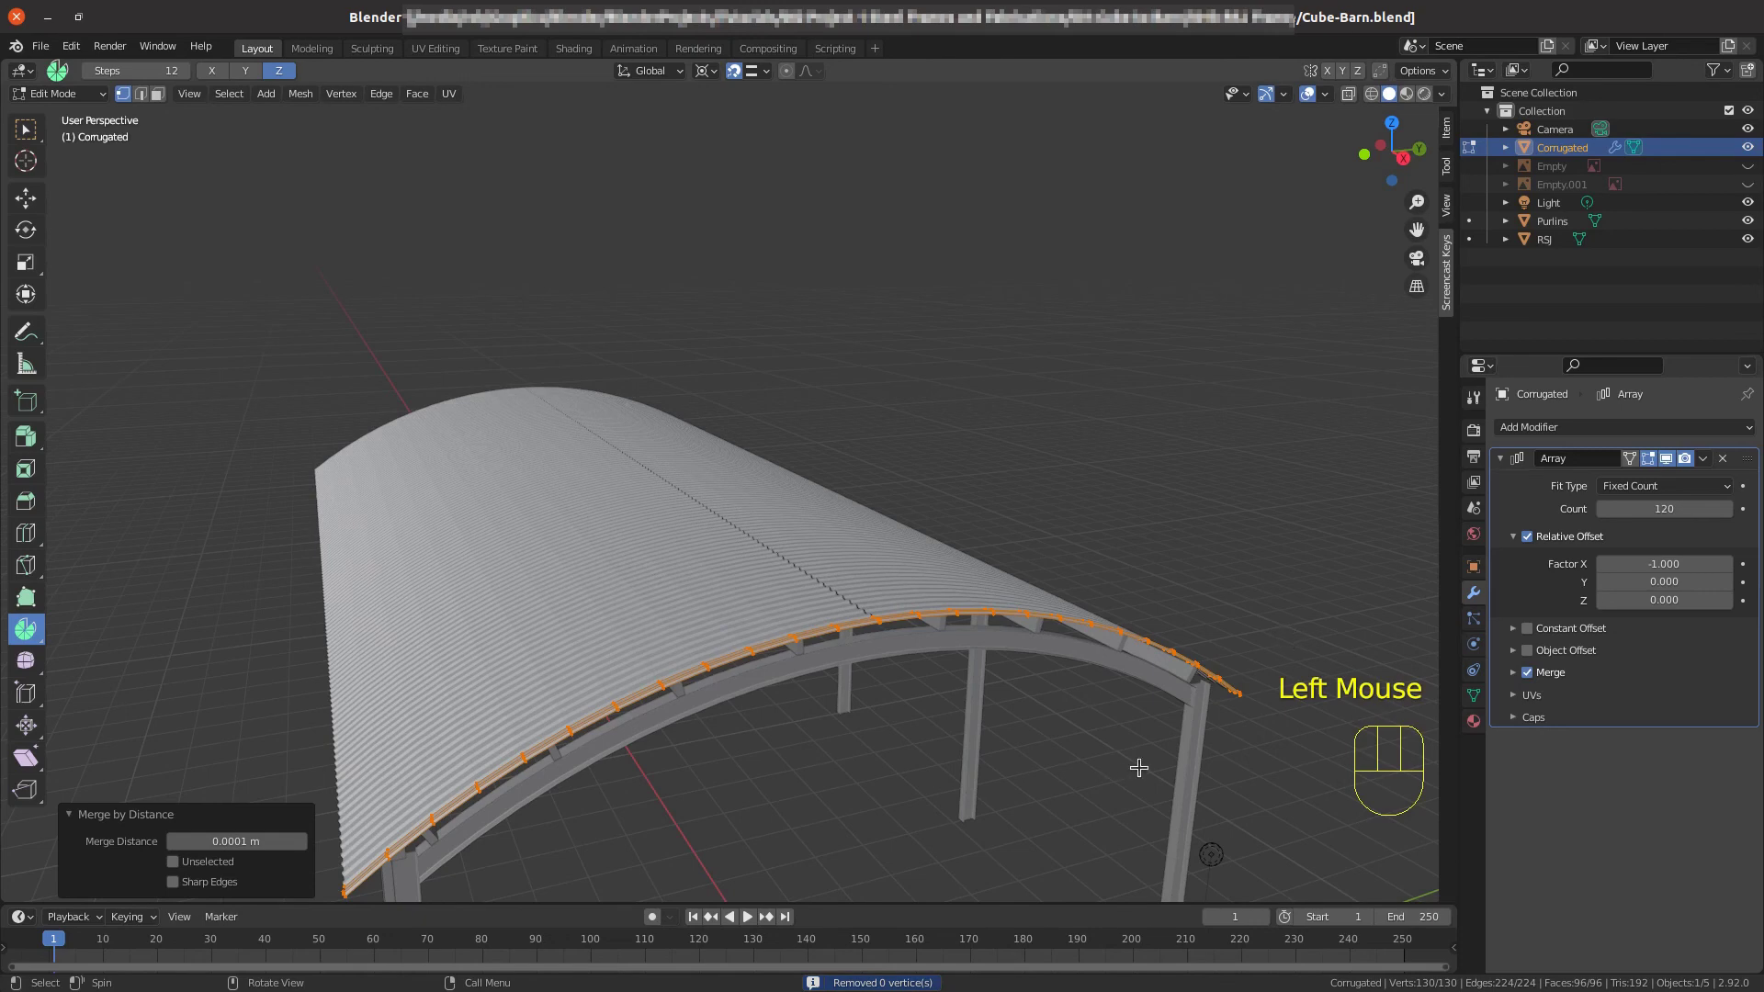
pyautogui.click(1534, 676)
pyautogui.scroll(3)
pyautogui.moveTo(592, 690); pyautogui.dragTo(495, 641)
pyautogui.scroll(3)
pyautogui.scroll(-3)
pyautogui.moveTo(522, 737); pyautogui.dragTo(517, 724)
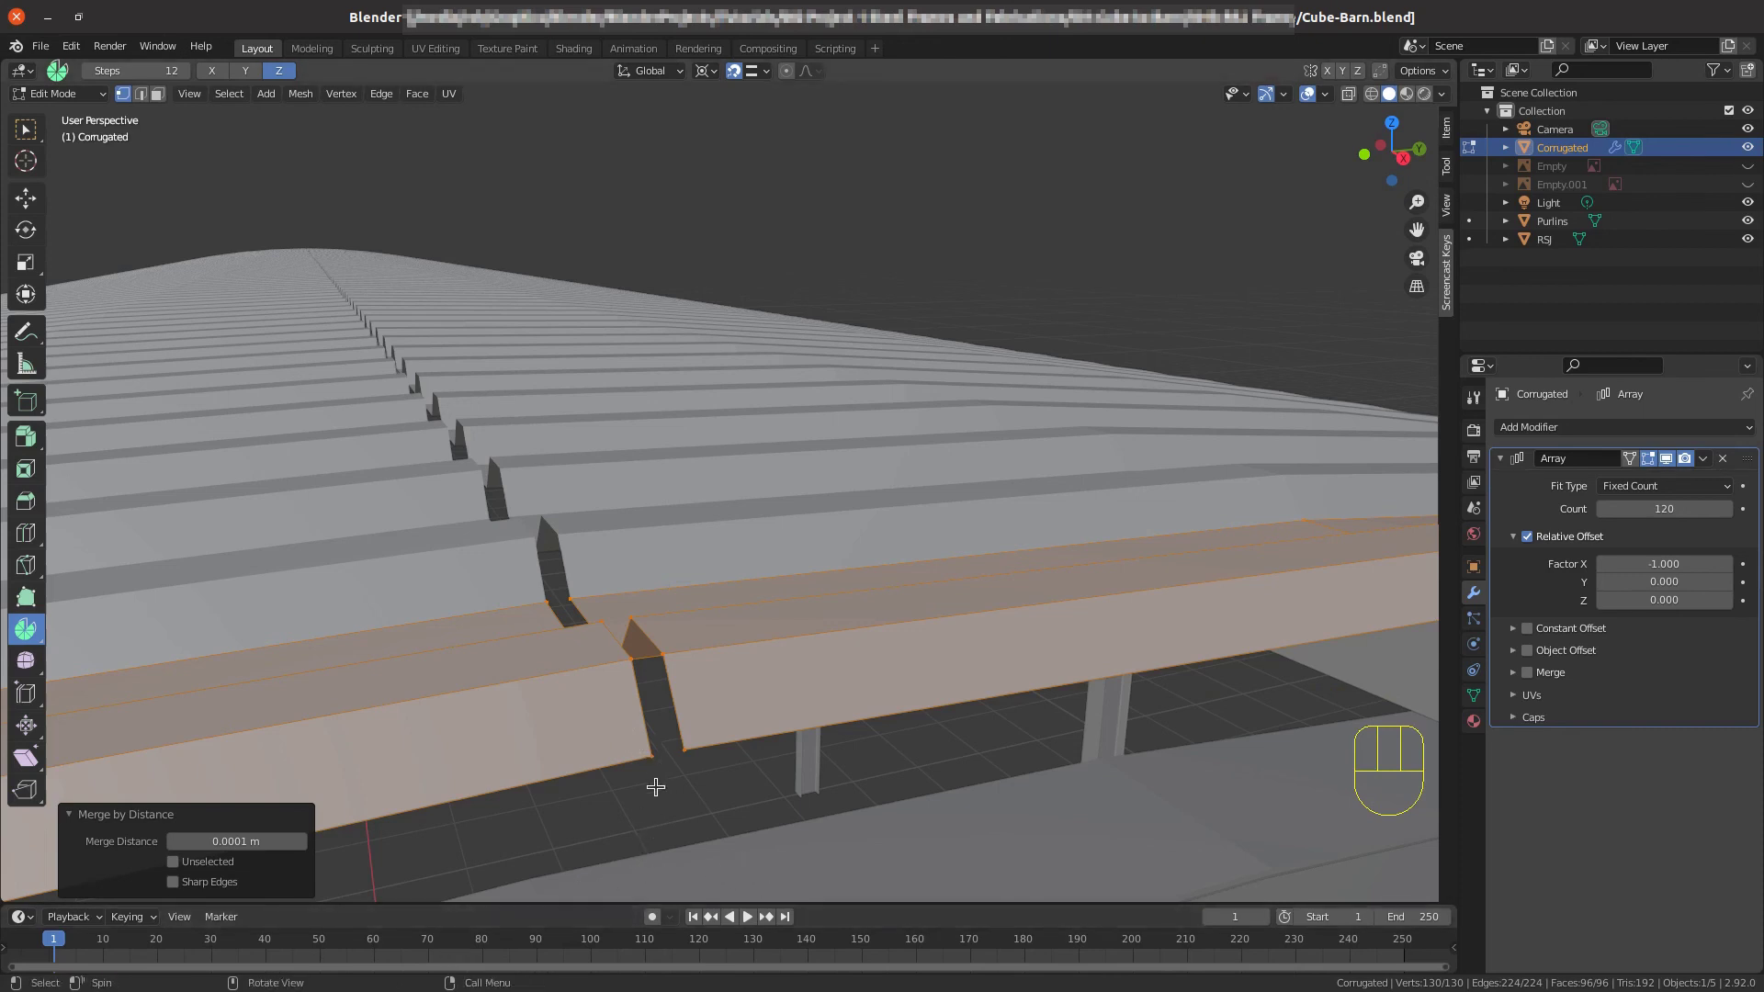
# Pick a vertex on one roof half and undo back so that half alone is selected.
pyautogui.click(659, 757)
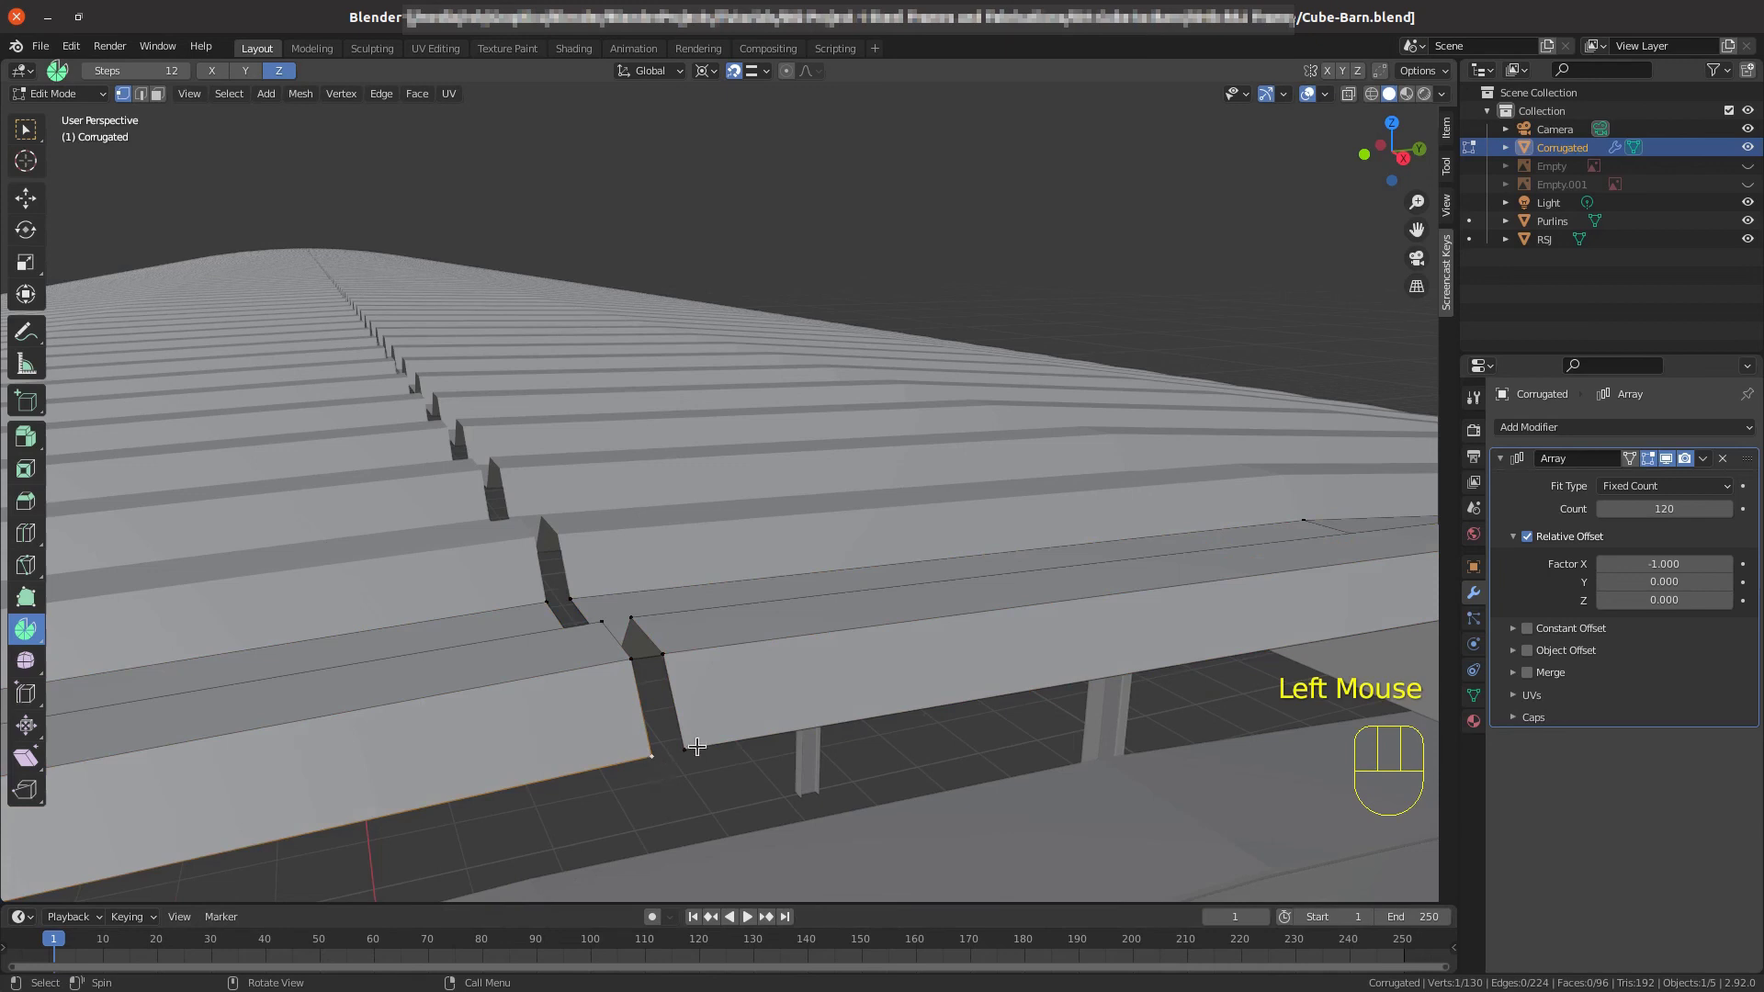
pyautogui.press('ctrl+z')
pyautogui.press('ctrl+z')
pyautogui.press('ctrl+z')
pyautogui.press('ctrl+z')
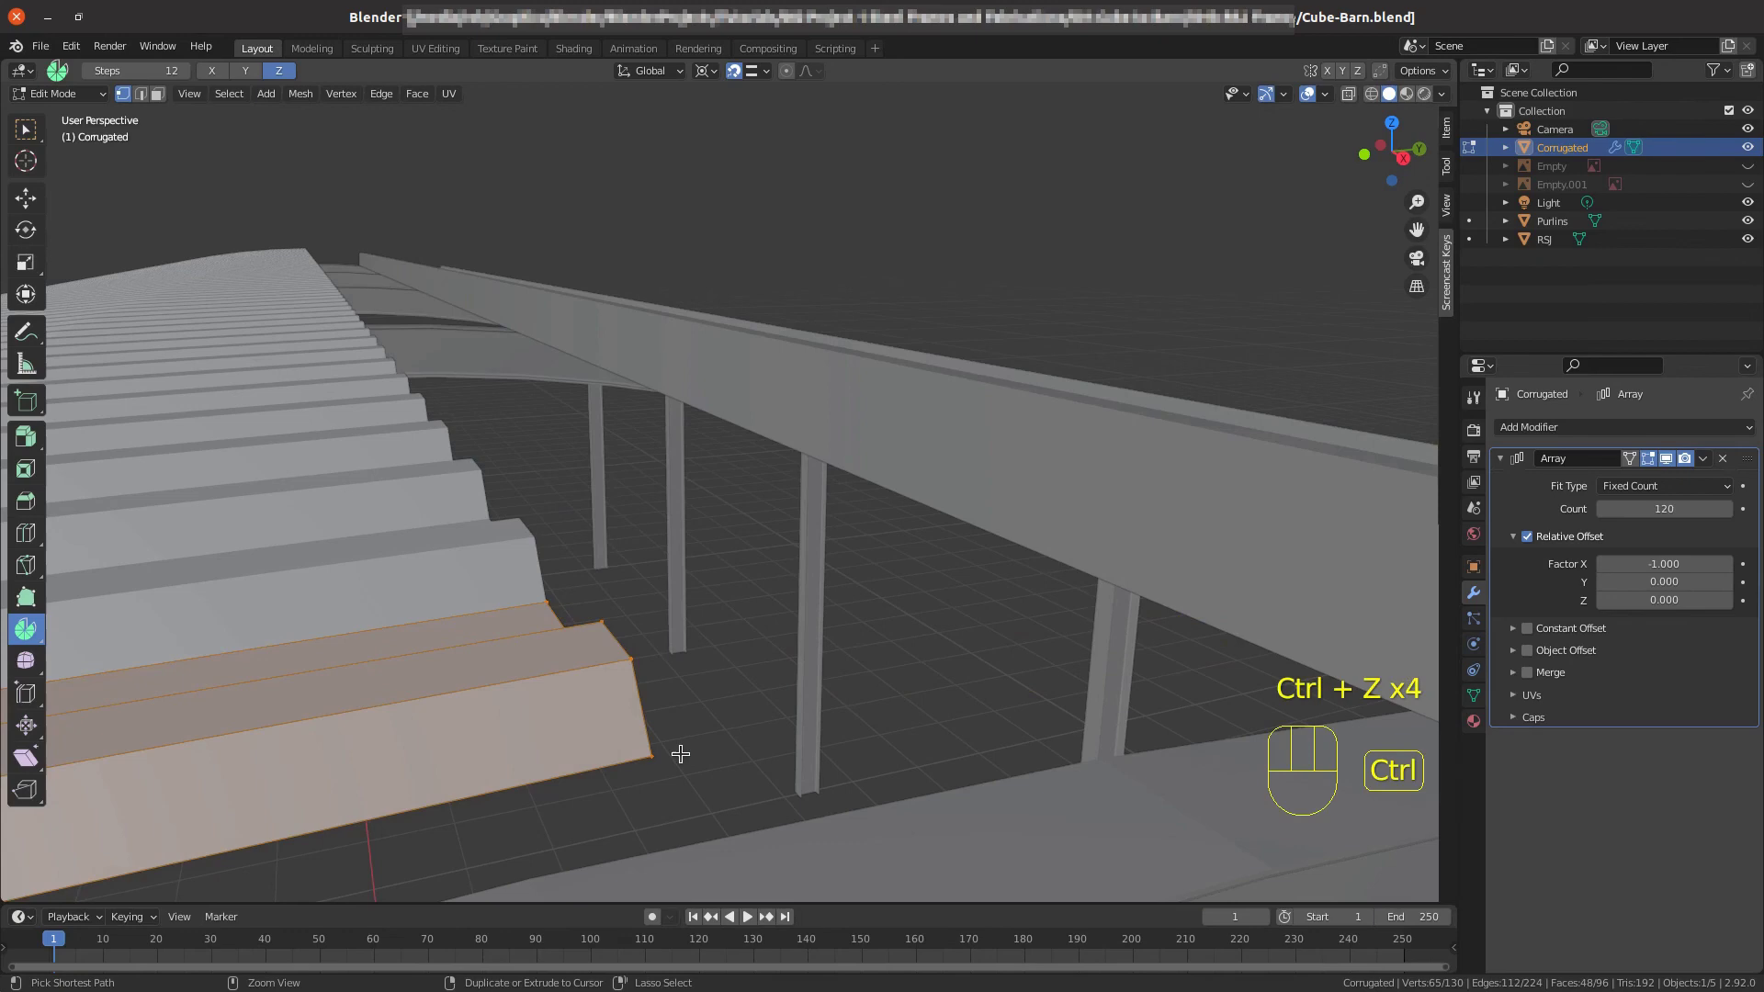
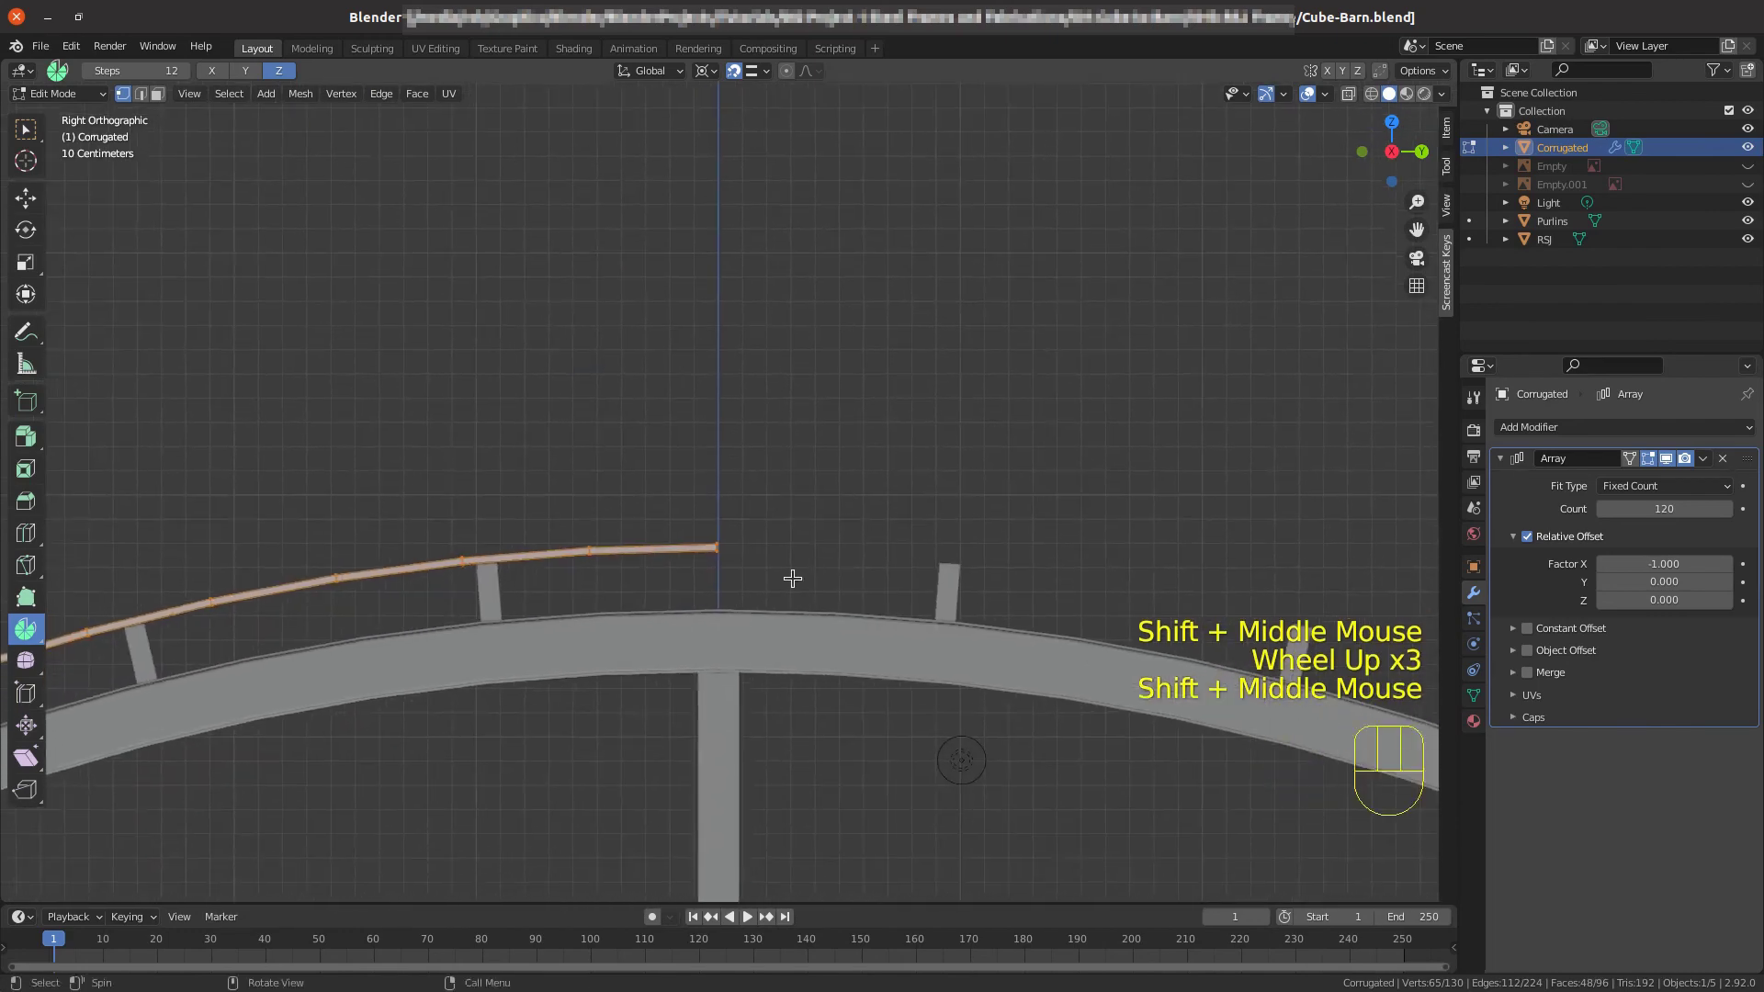
# In wireframe, box-select the ridge-end vertices and scale them to zero along Y onto the centre line.
pyautogui.scroll(3)
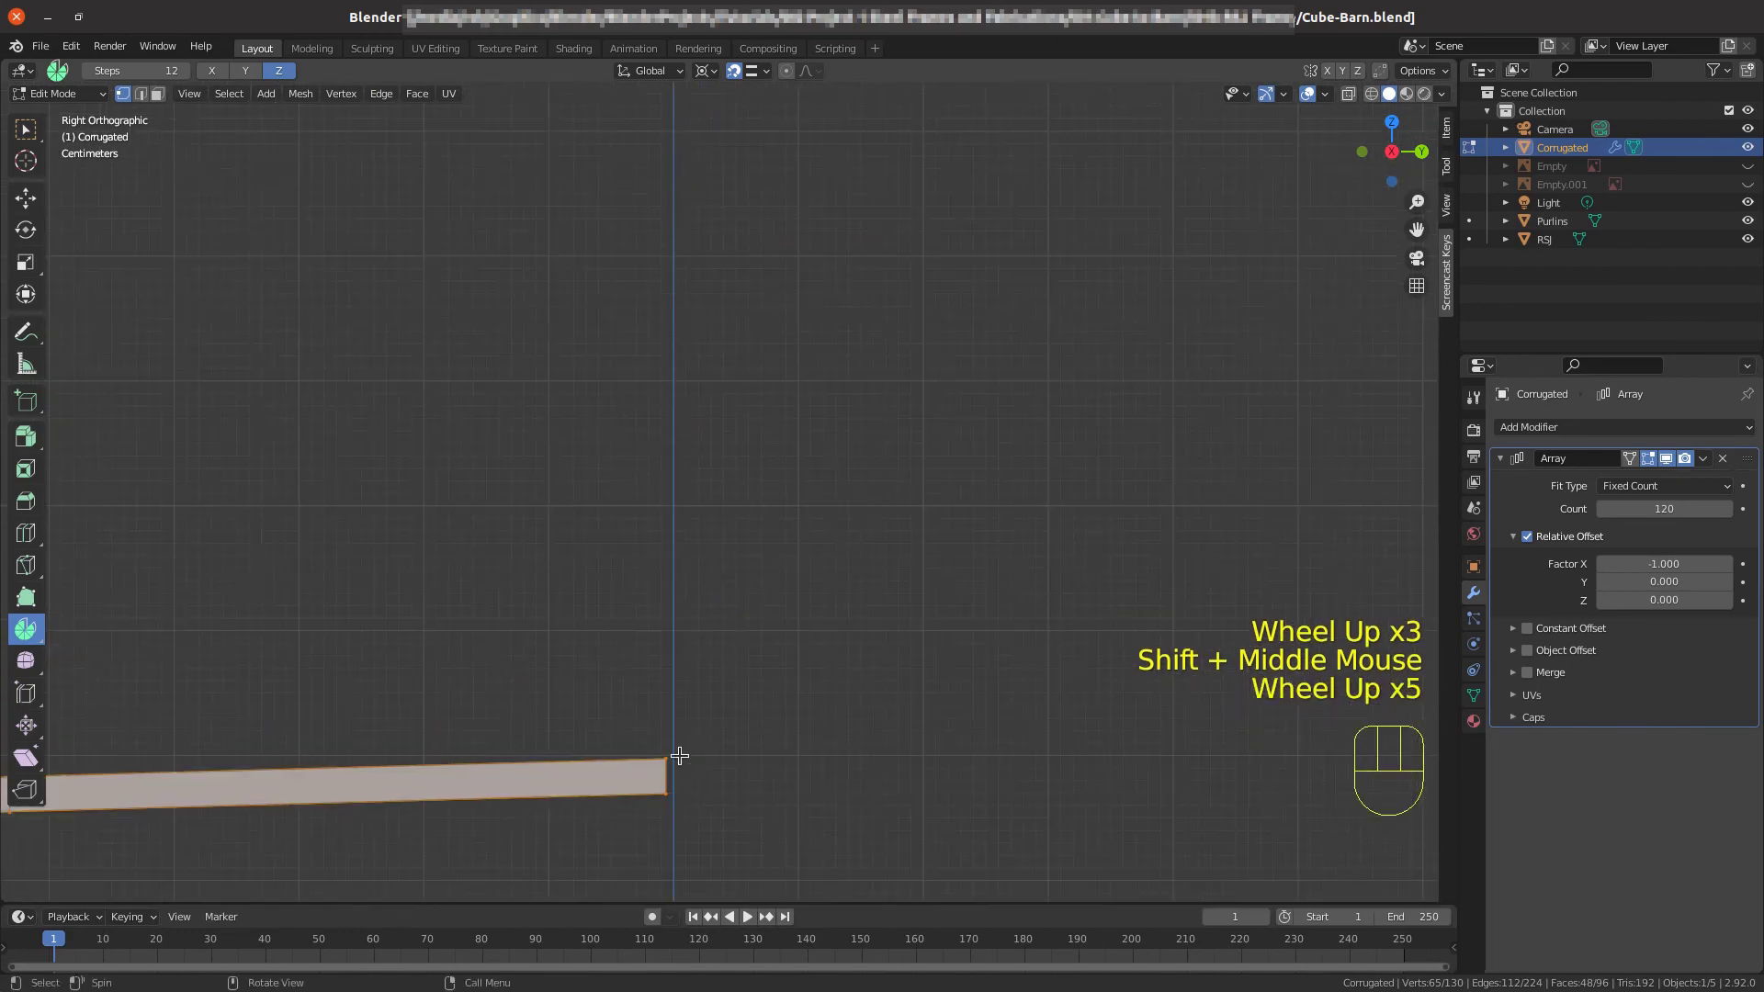
pyautogui.press('z')
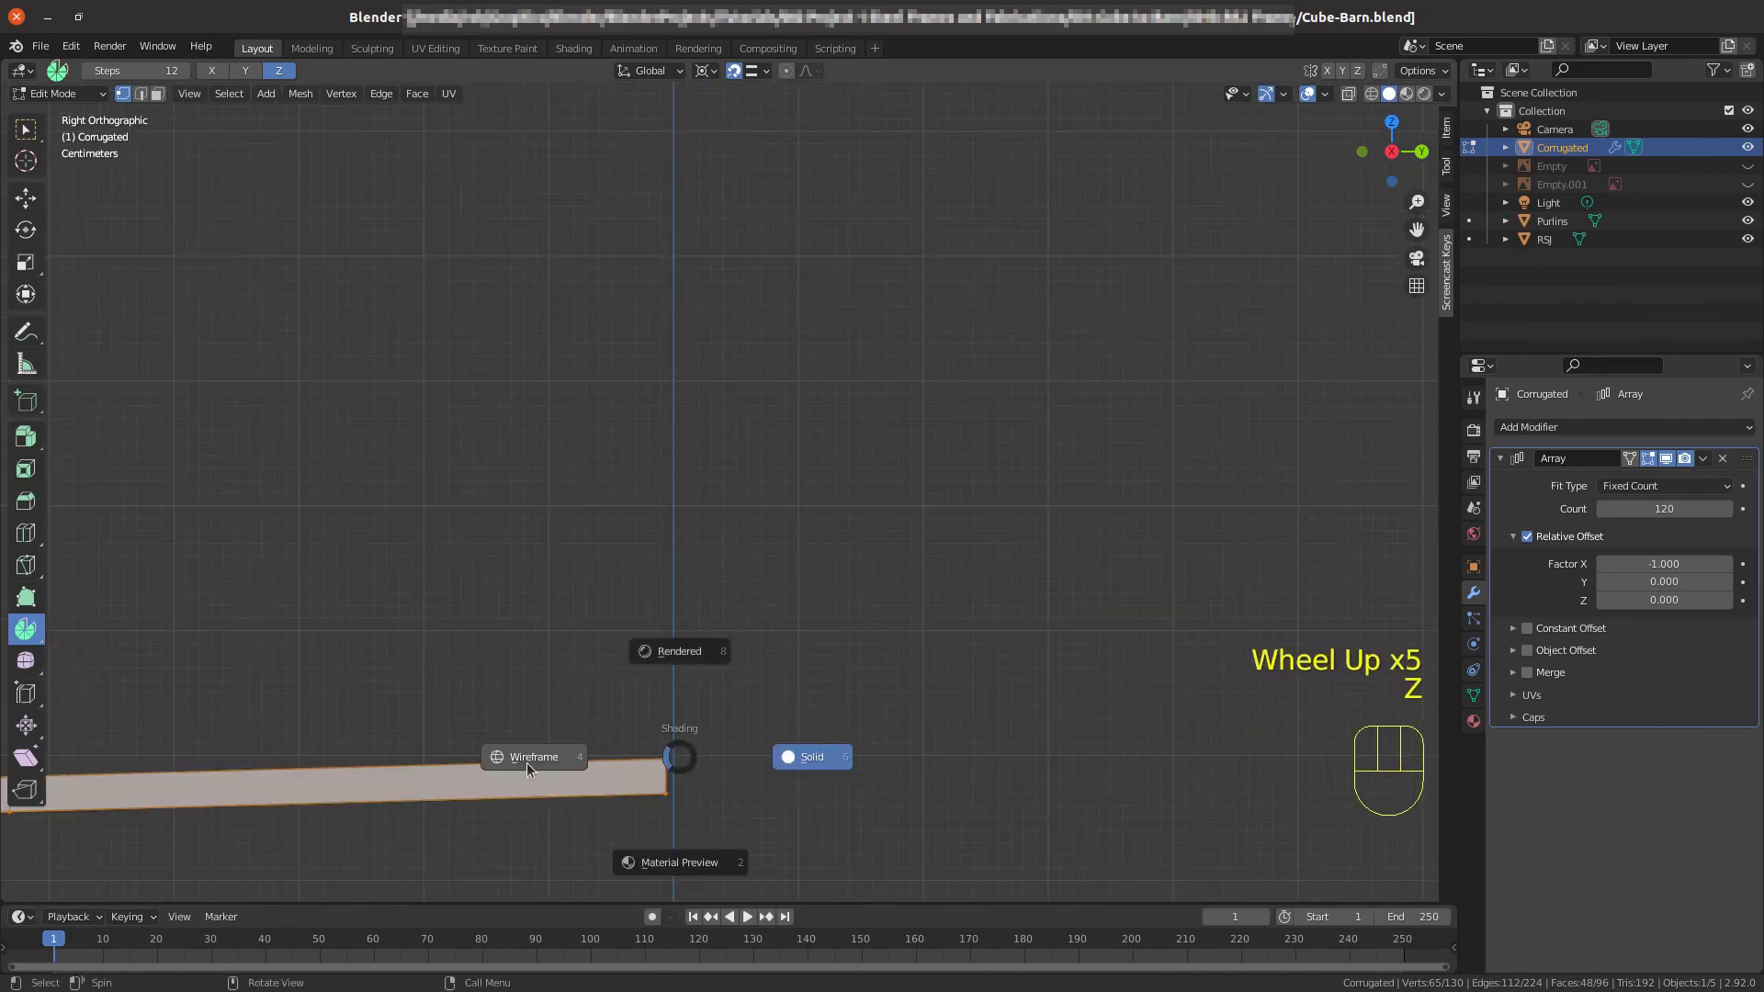
pyautogui.press('alt+a')
pyautogui.press('b')
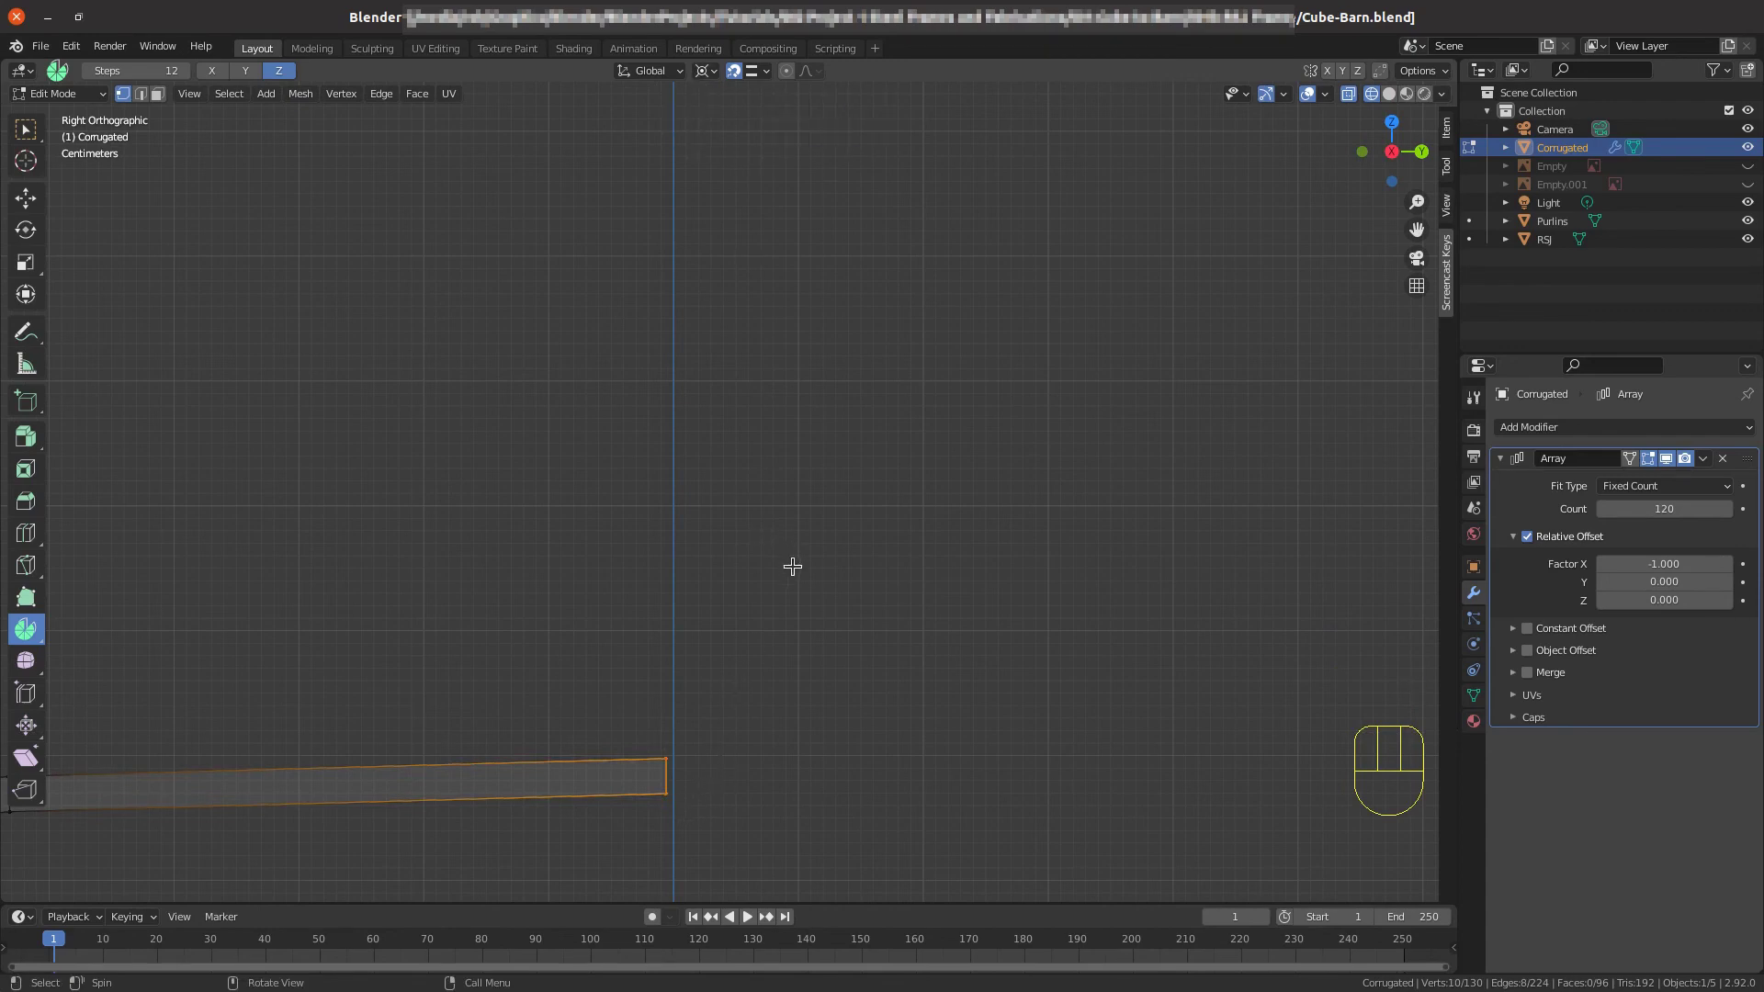
pyautogui.press('s')
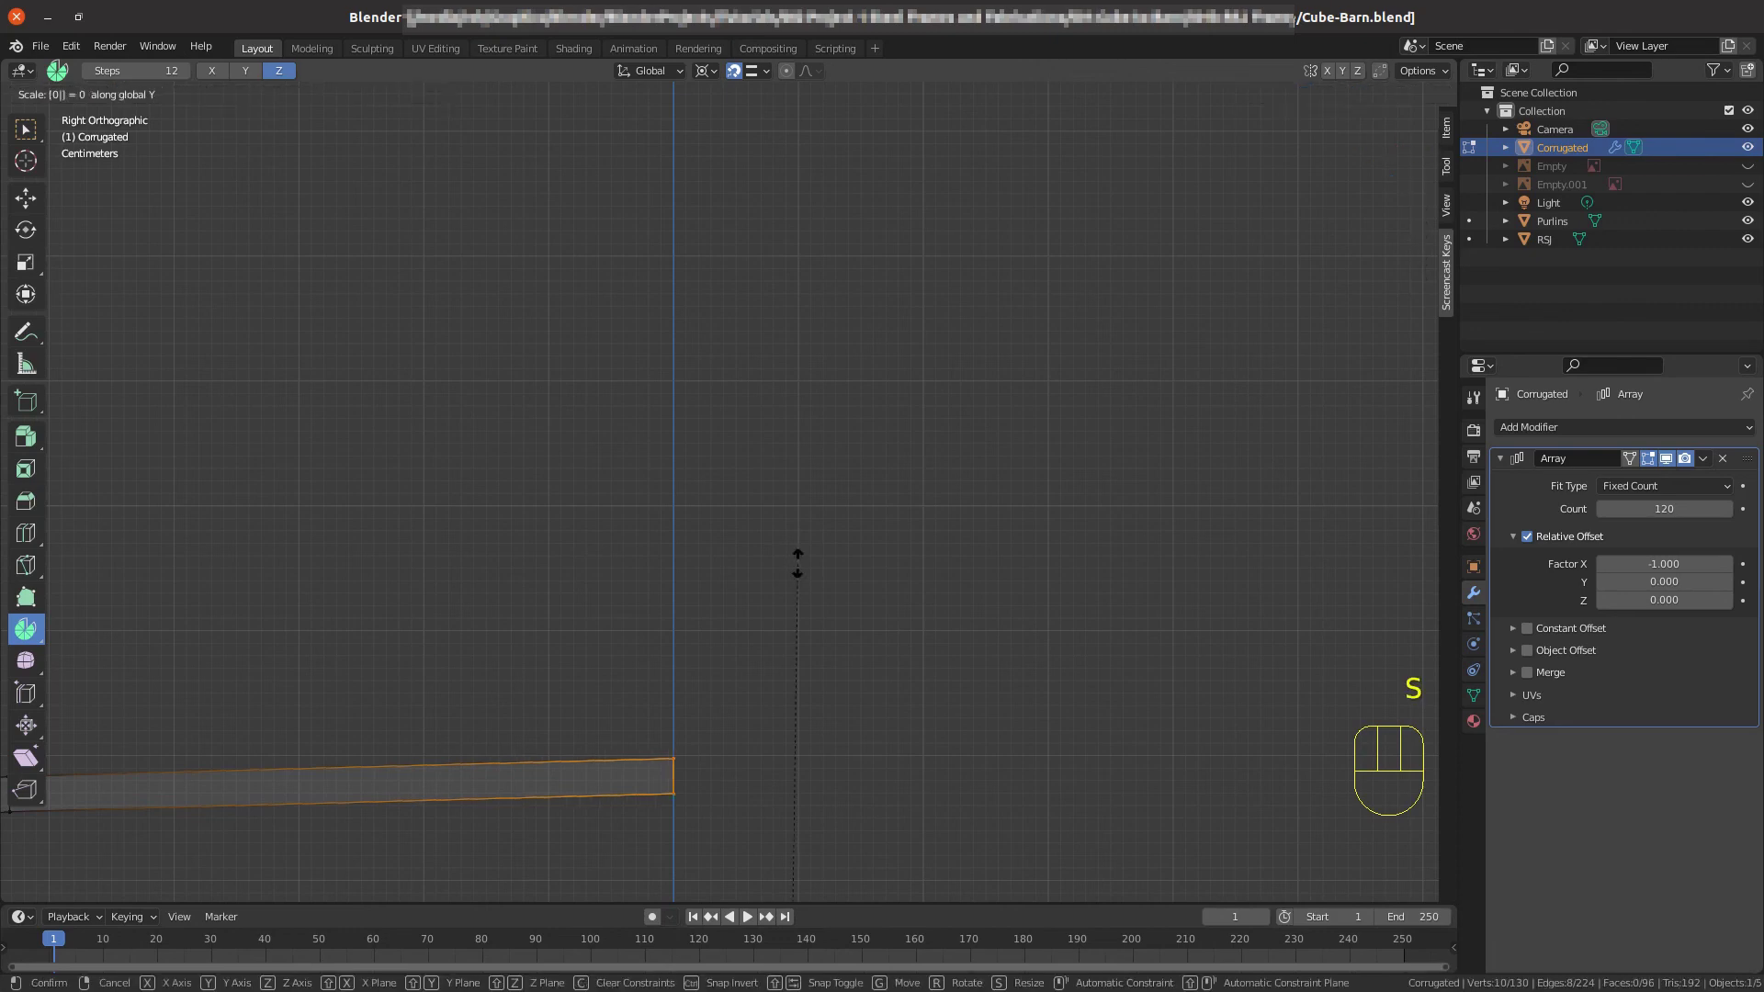
# Zoom back out and select the whole roof half.
pyautogui.scroll(-3)
pyautogui.scroll(-3)
pyautogui.scroll(-3)
pyautogui.scroll(-3)
pyautogui.press('a')
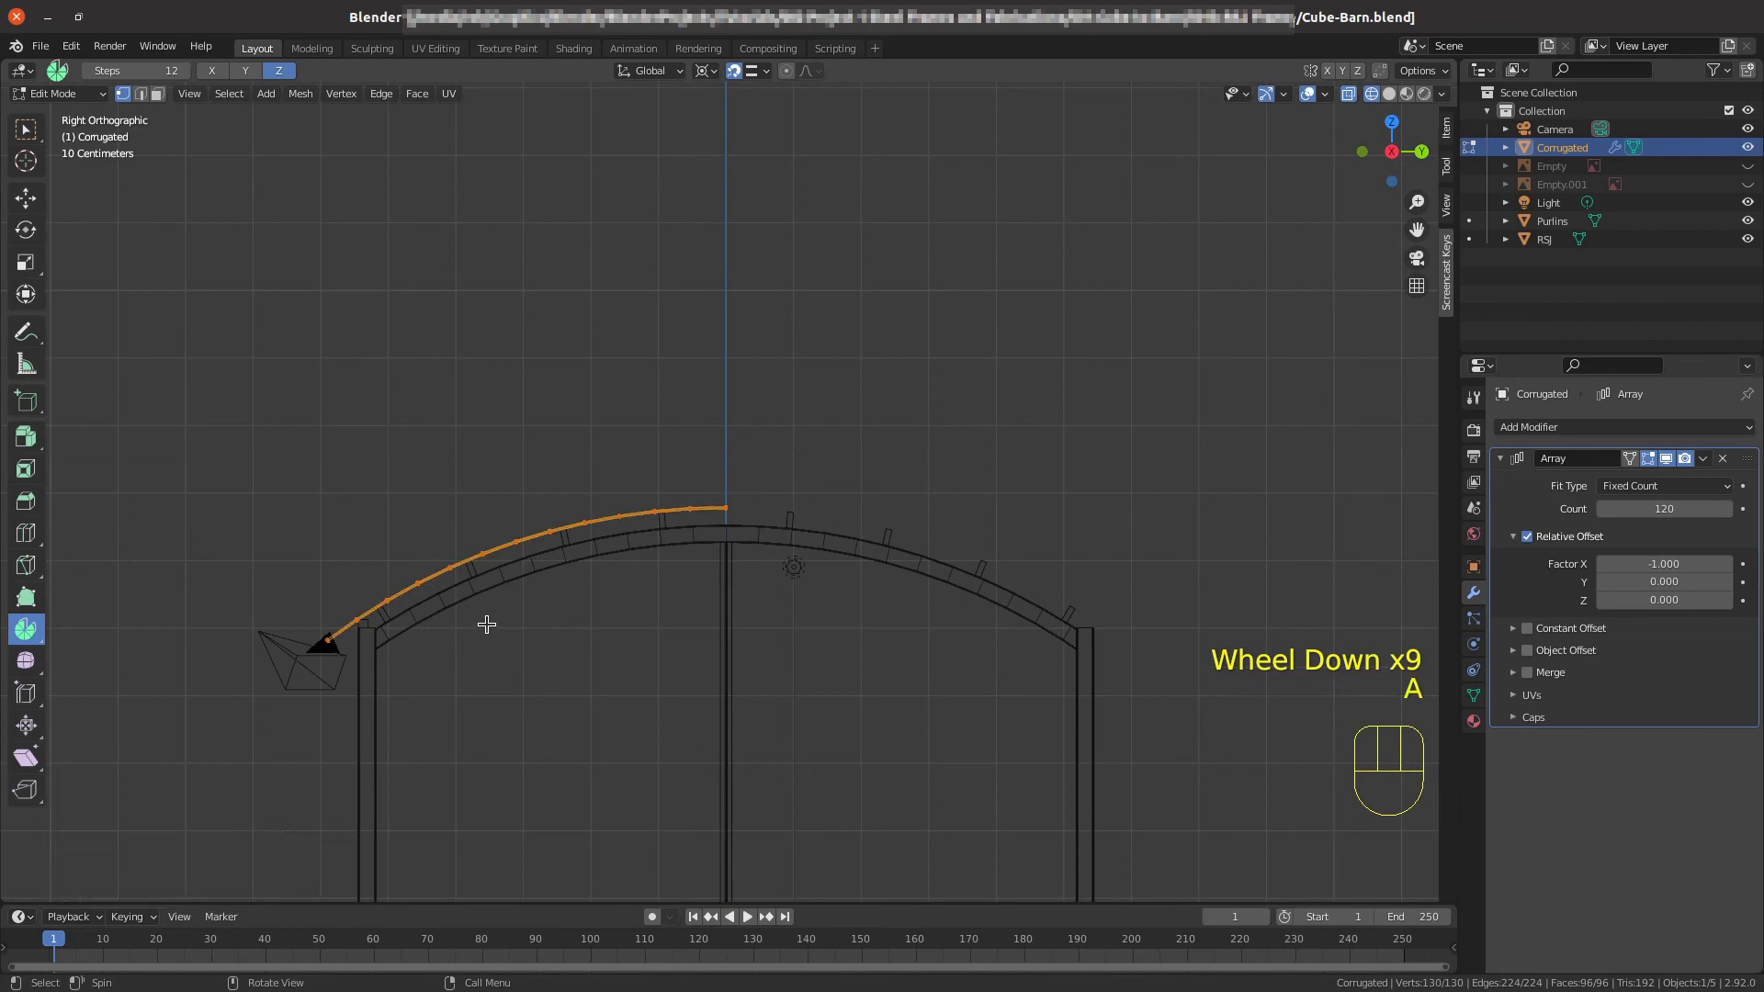
# Duplicate and mirror the half-arch along global Y again, select all 260 vertices and open Merge.
pyautogui.press('shift+d')
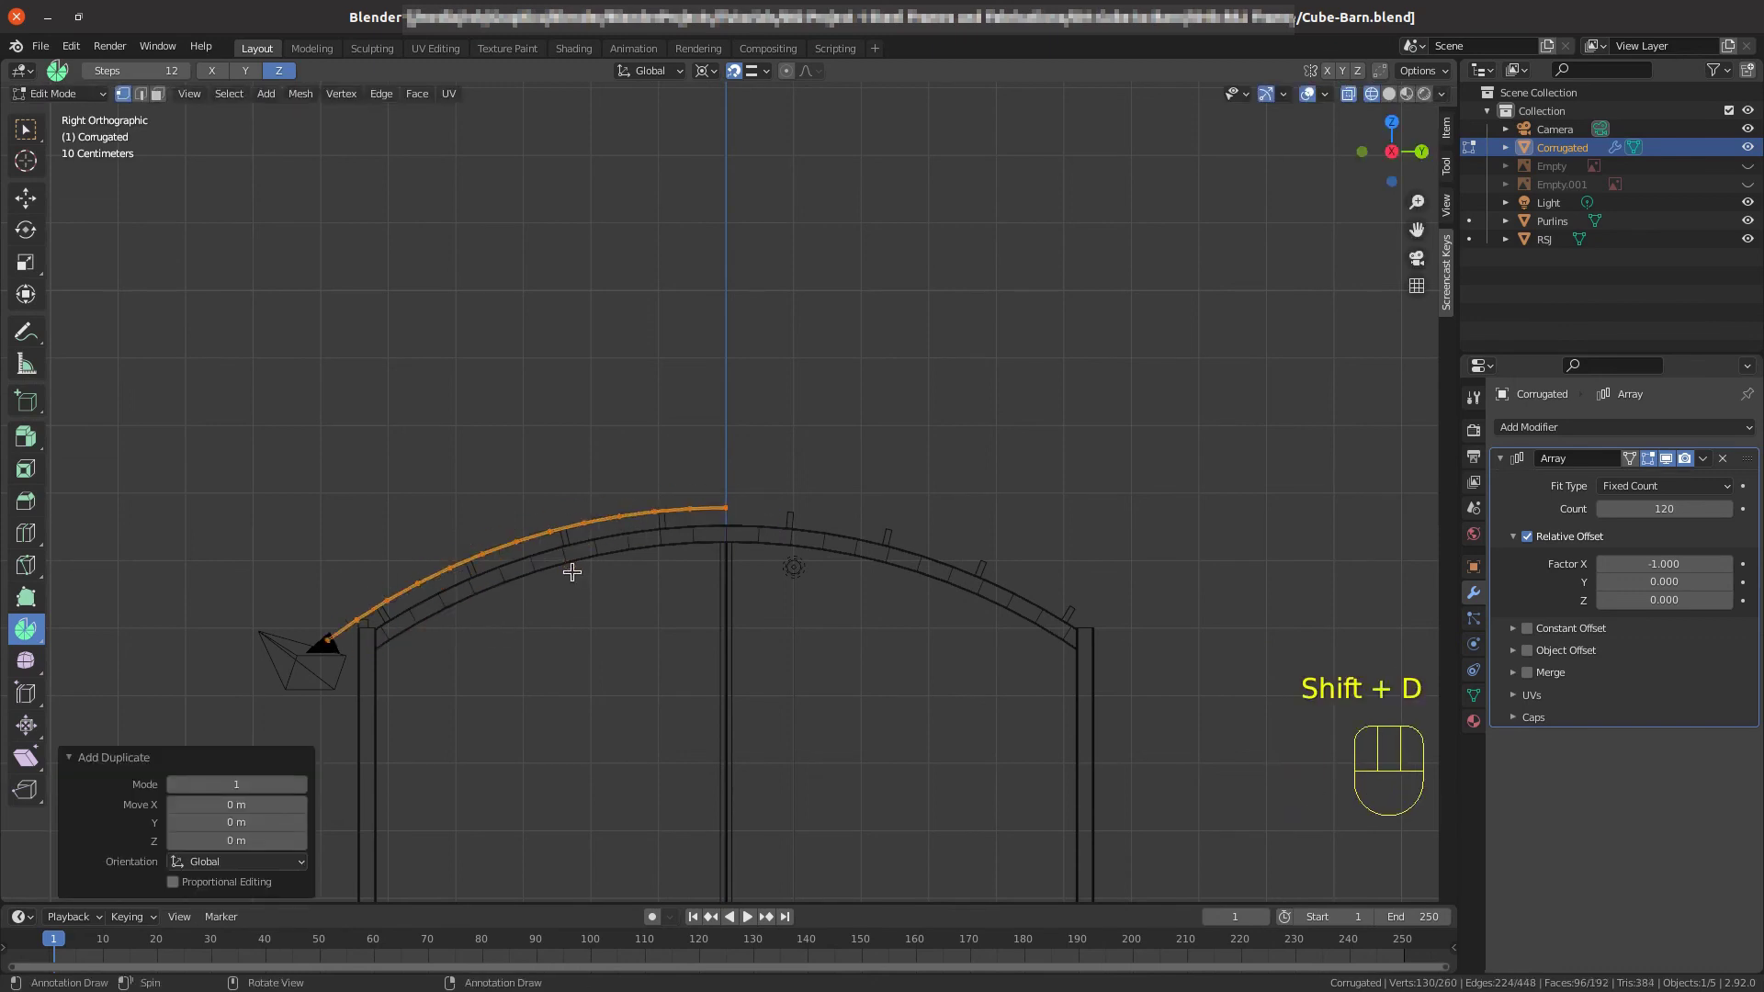
pyautogui.press('ctrl+m')
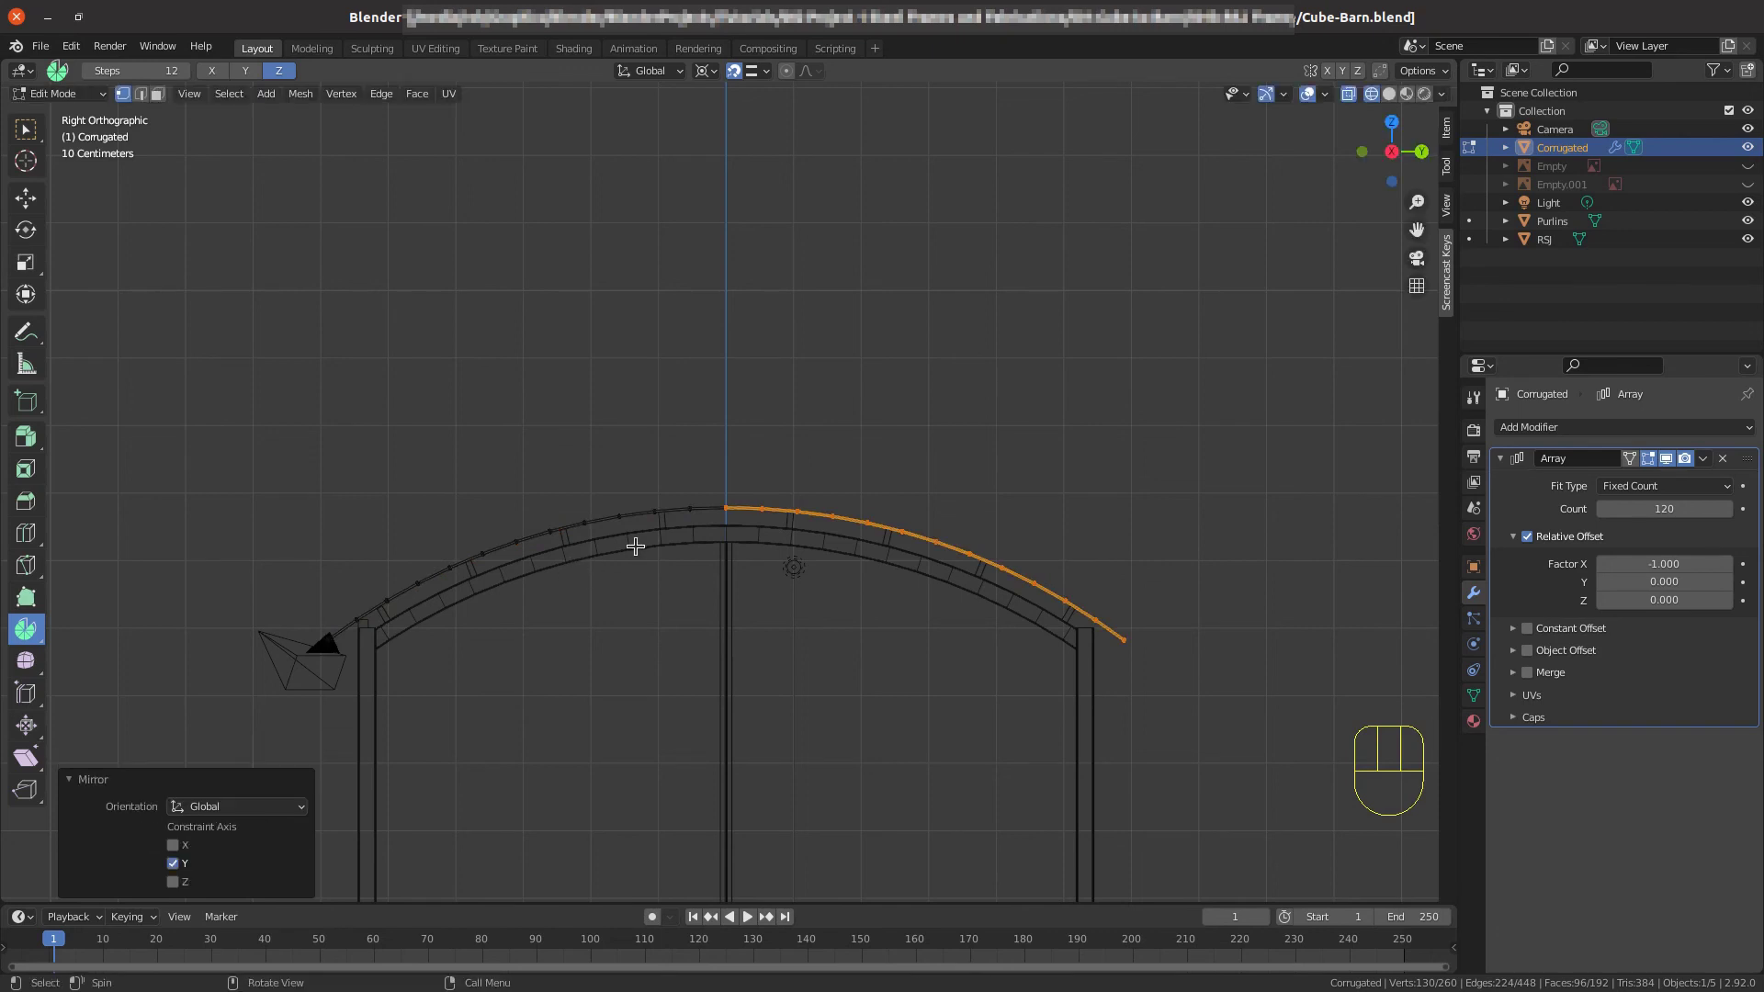
pyautogui.press('a')
pyautogui.press('m')
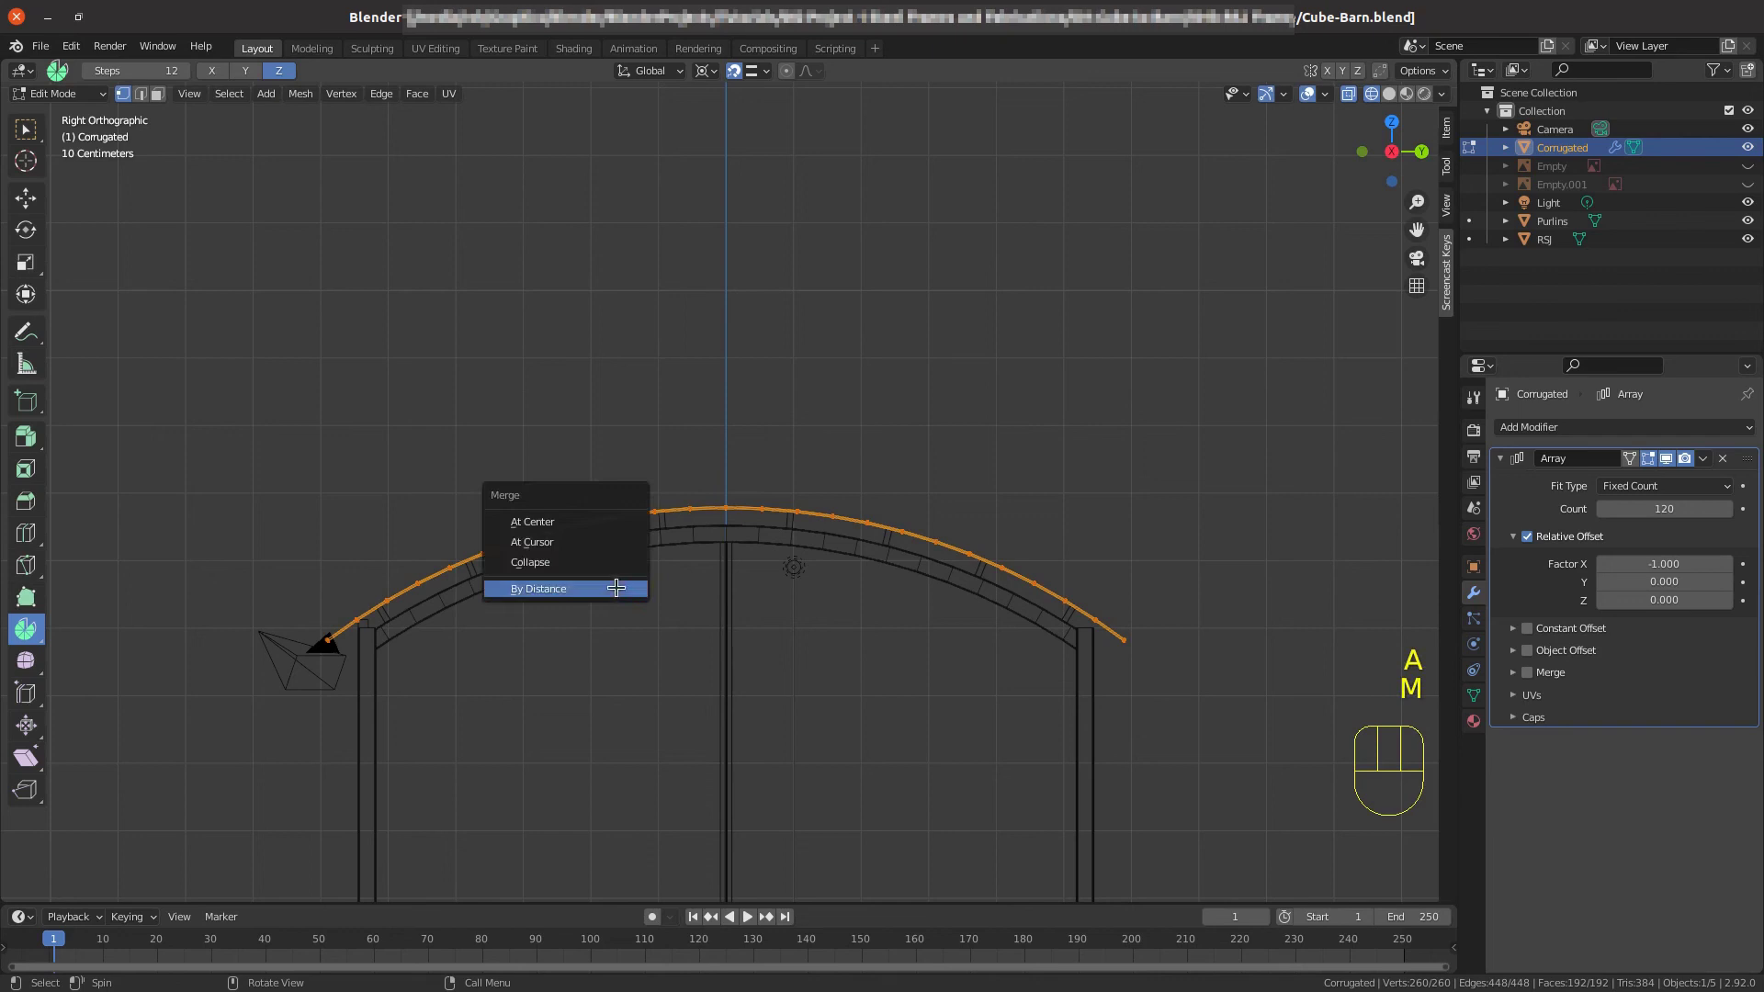
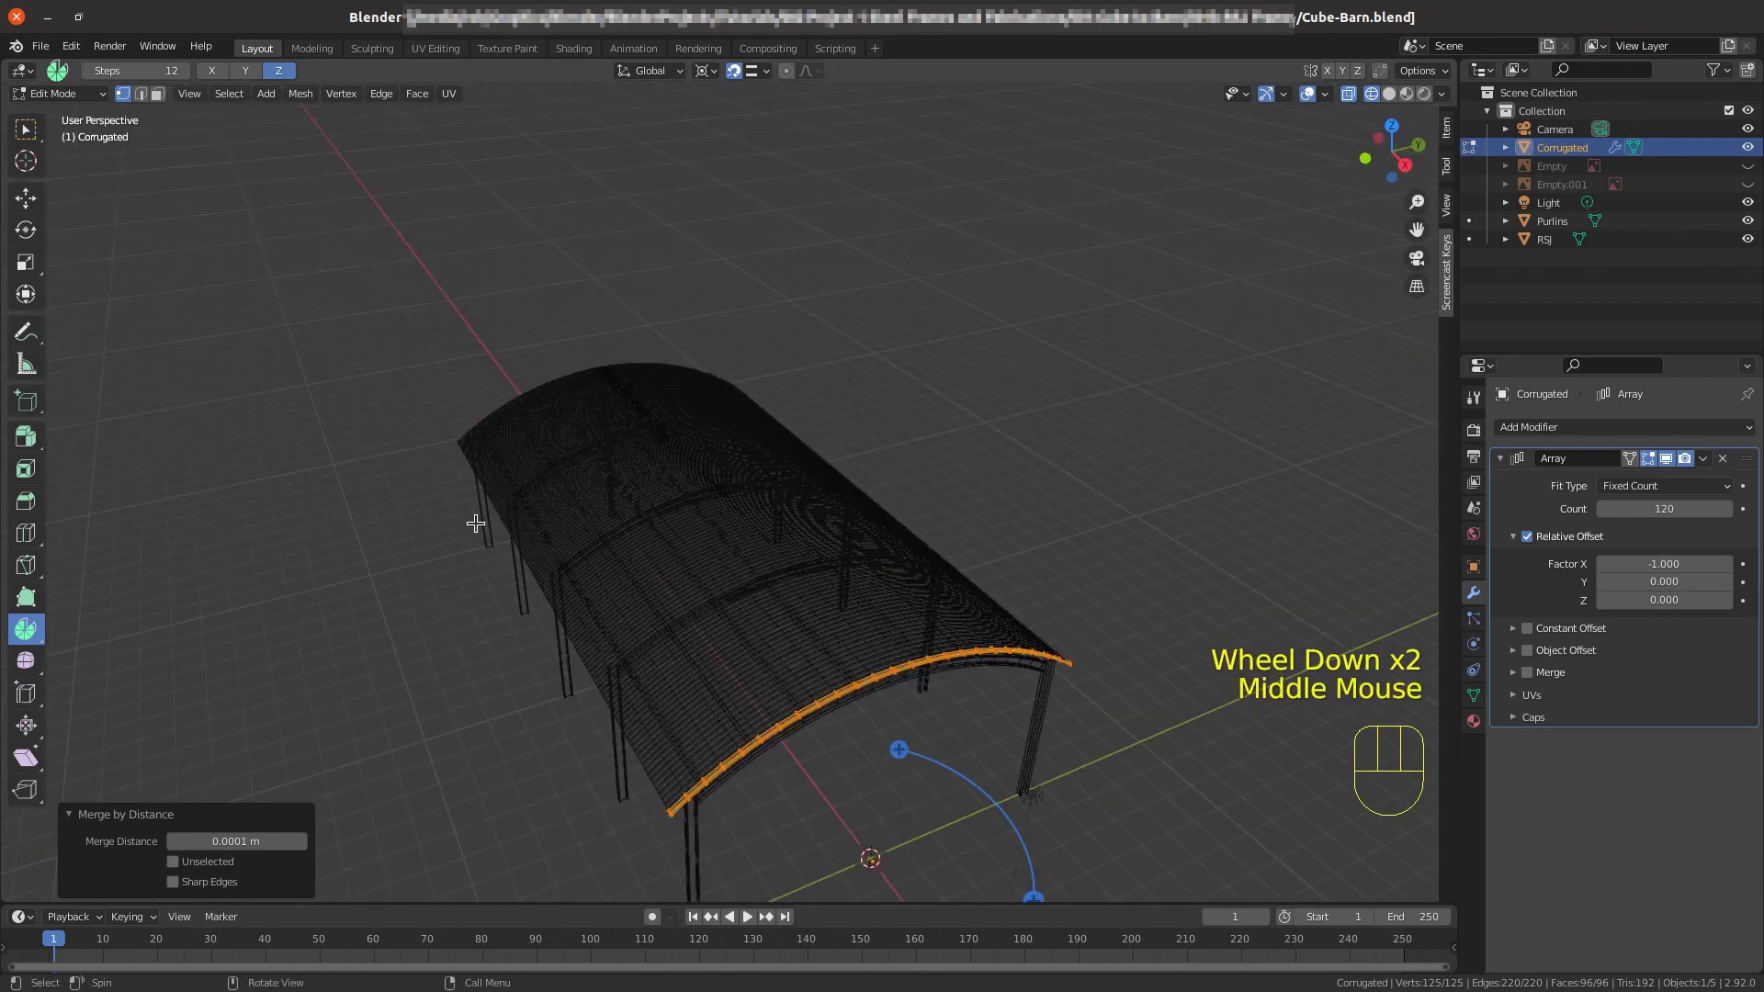
# Switch to Solid shading and inspect the welded continuous arched roof over the barn.
pyautogui.press('z')
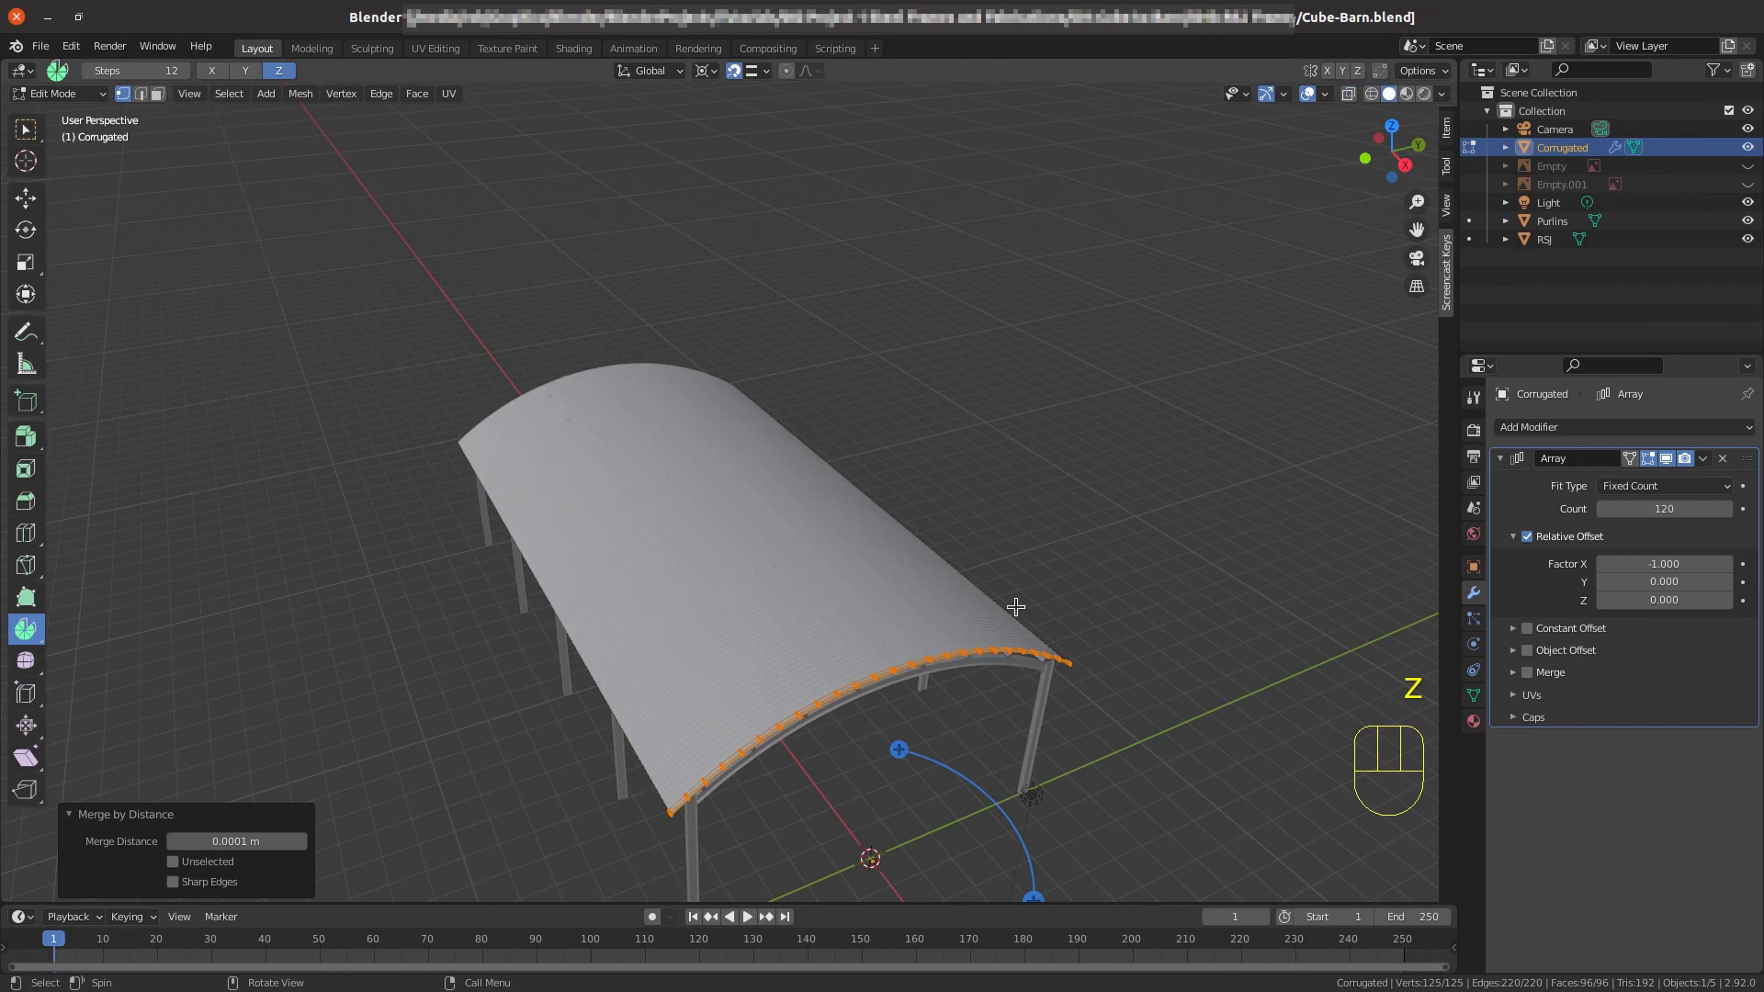
pyautogui.moveTo(697, 660); pyautogui.dragTo(675, 623)
pyautogui.scroll(-3)
pyautogui.scroll(3)
pyautogui.moveTo(802, 667); pyautogui.dragTo(808, 587)
pyautogui.moveTo(756, 530); pyautogui.dragTo(730, 533)
pyautogui.scroll(-3)
pyautogui.moveTo(770, 492); pyautogui.dragTo(700, 581)
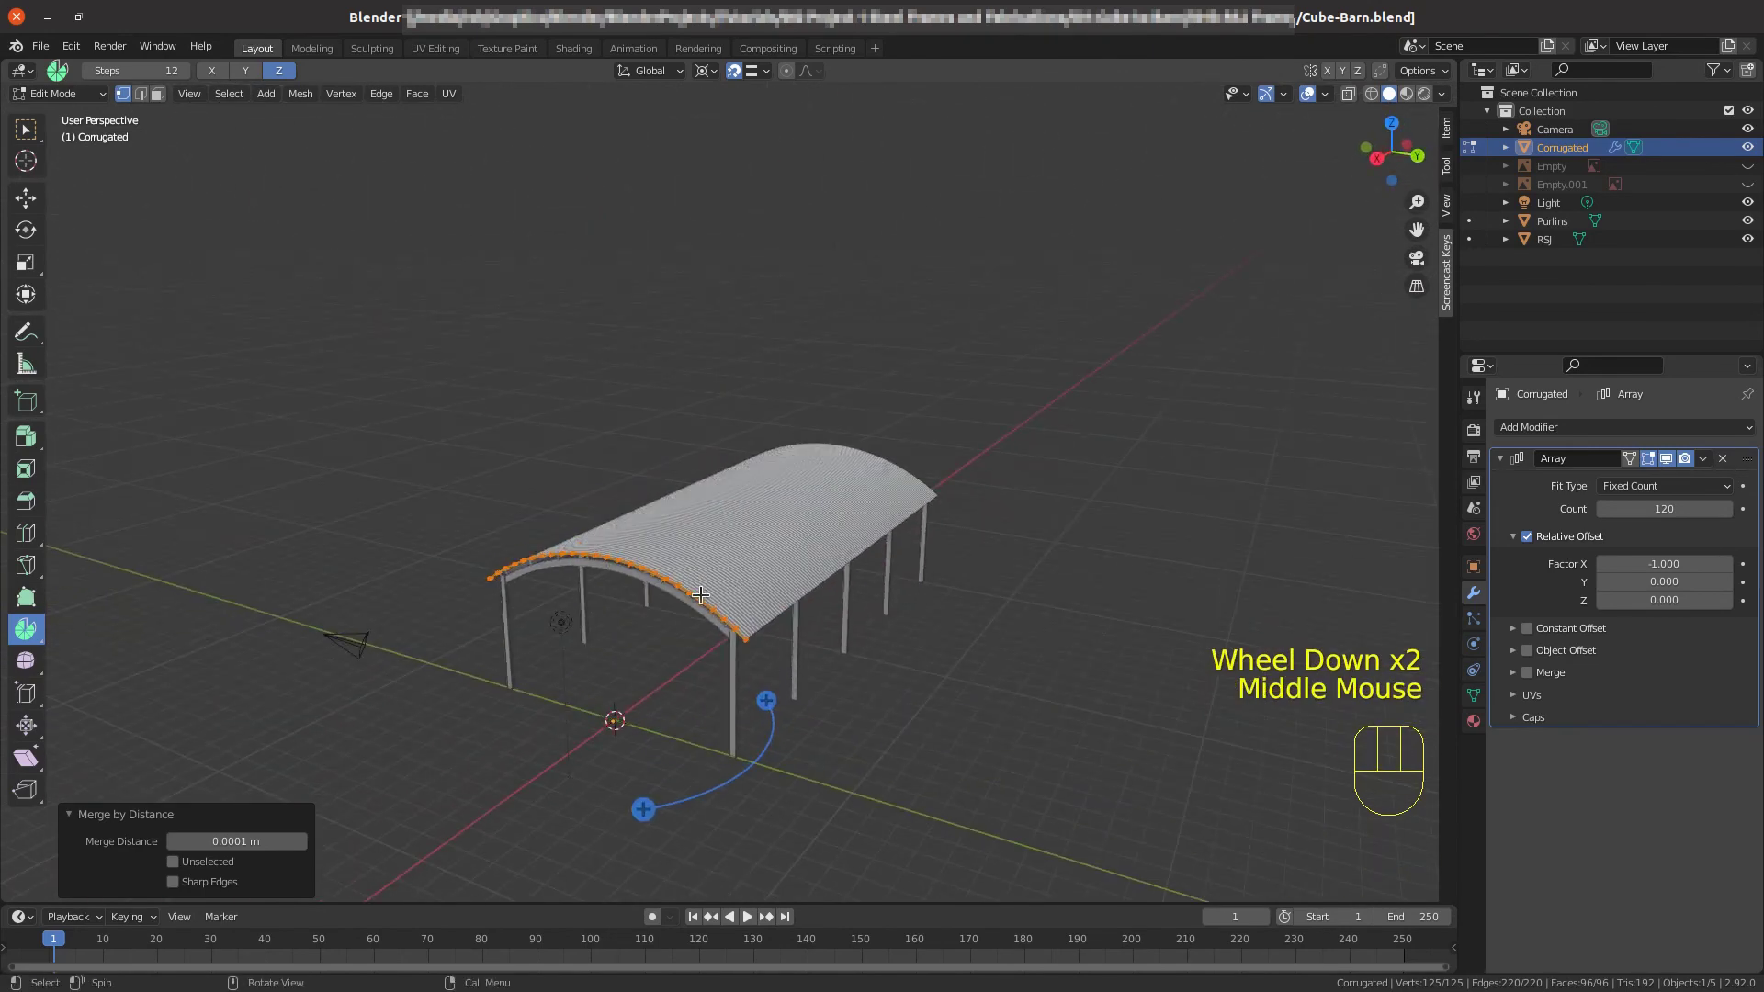
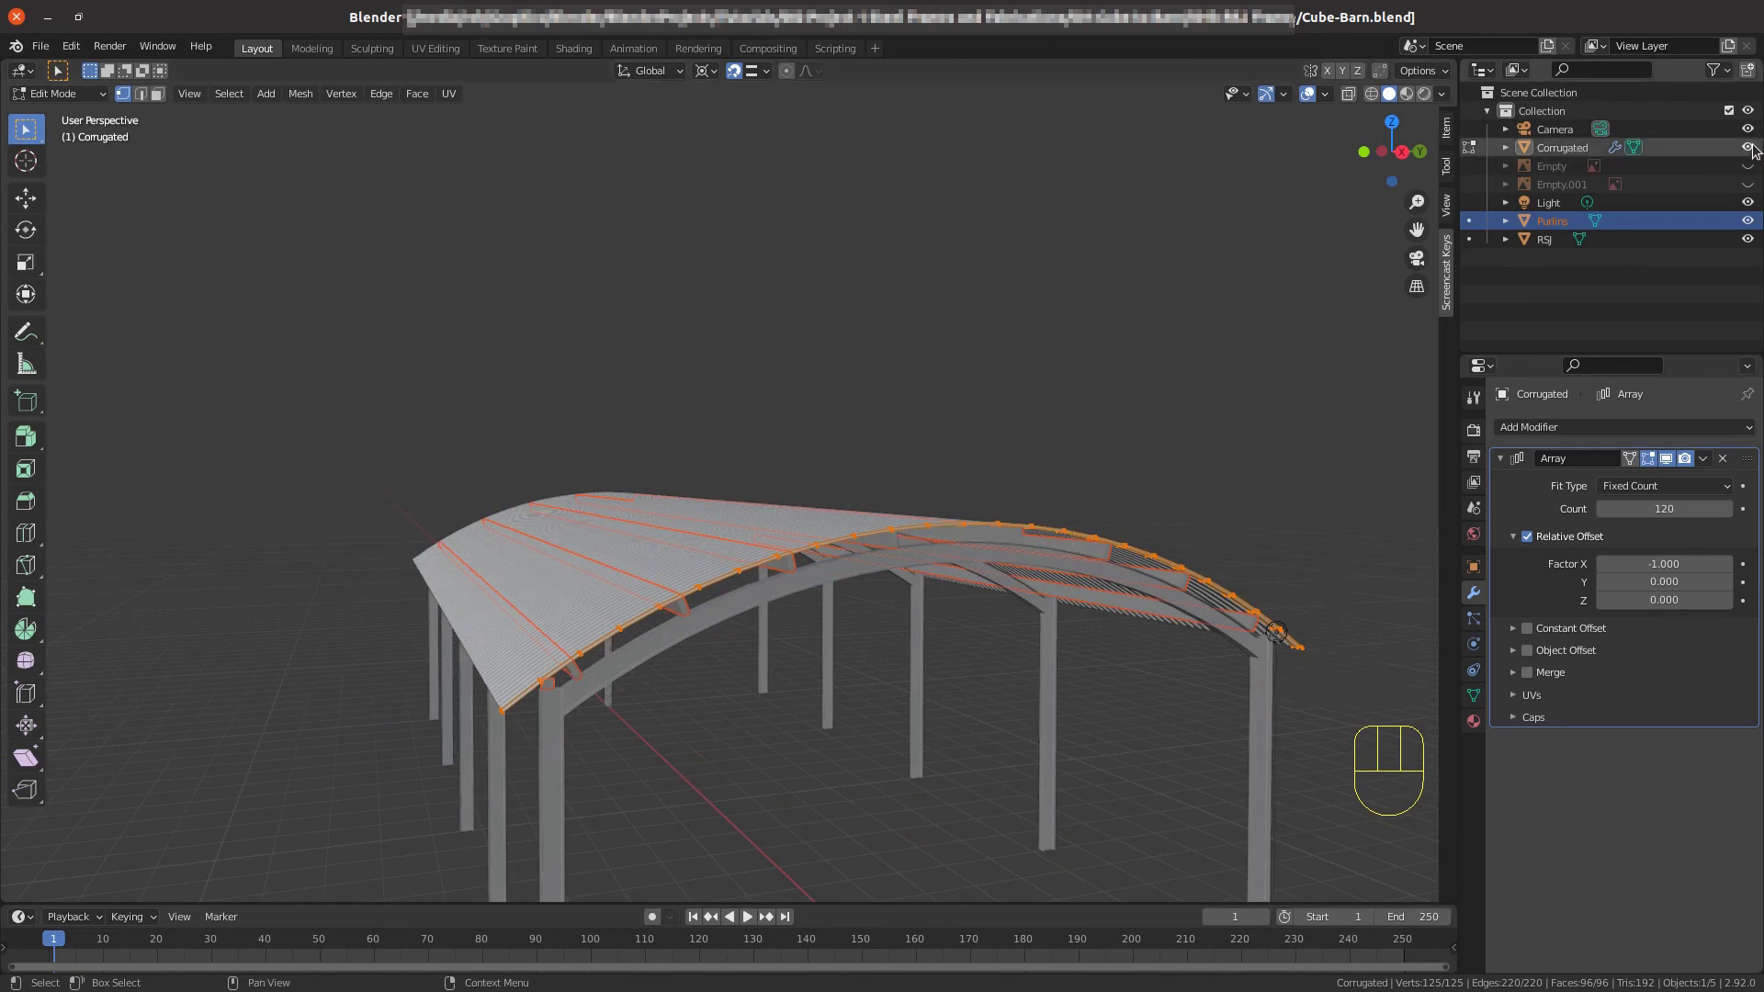
# Hide Corrugated, recalculate the Purlins mesh normals outward, then show the roof again.
pyautogui.click(1756, 150)
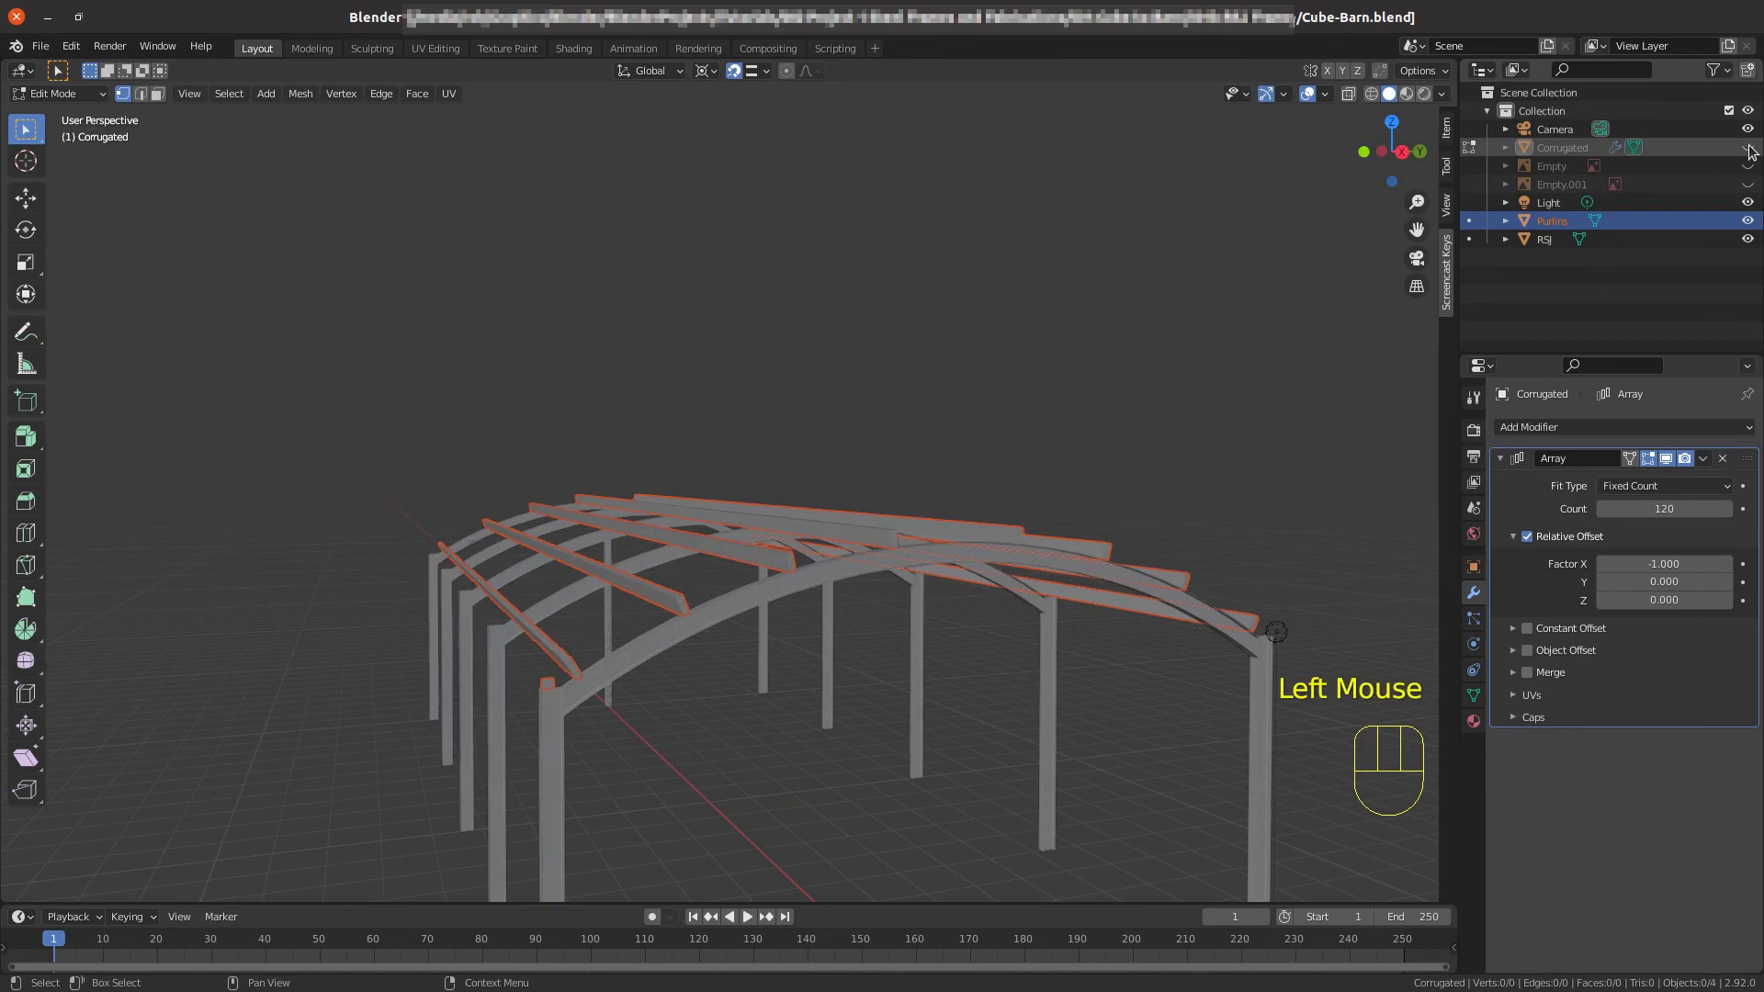
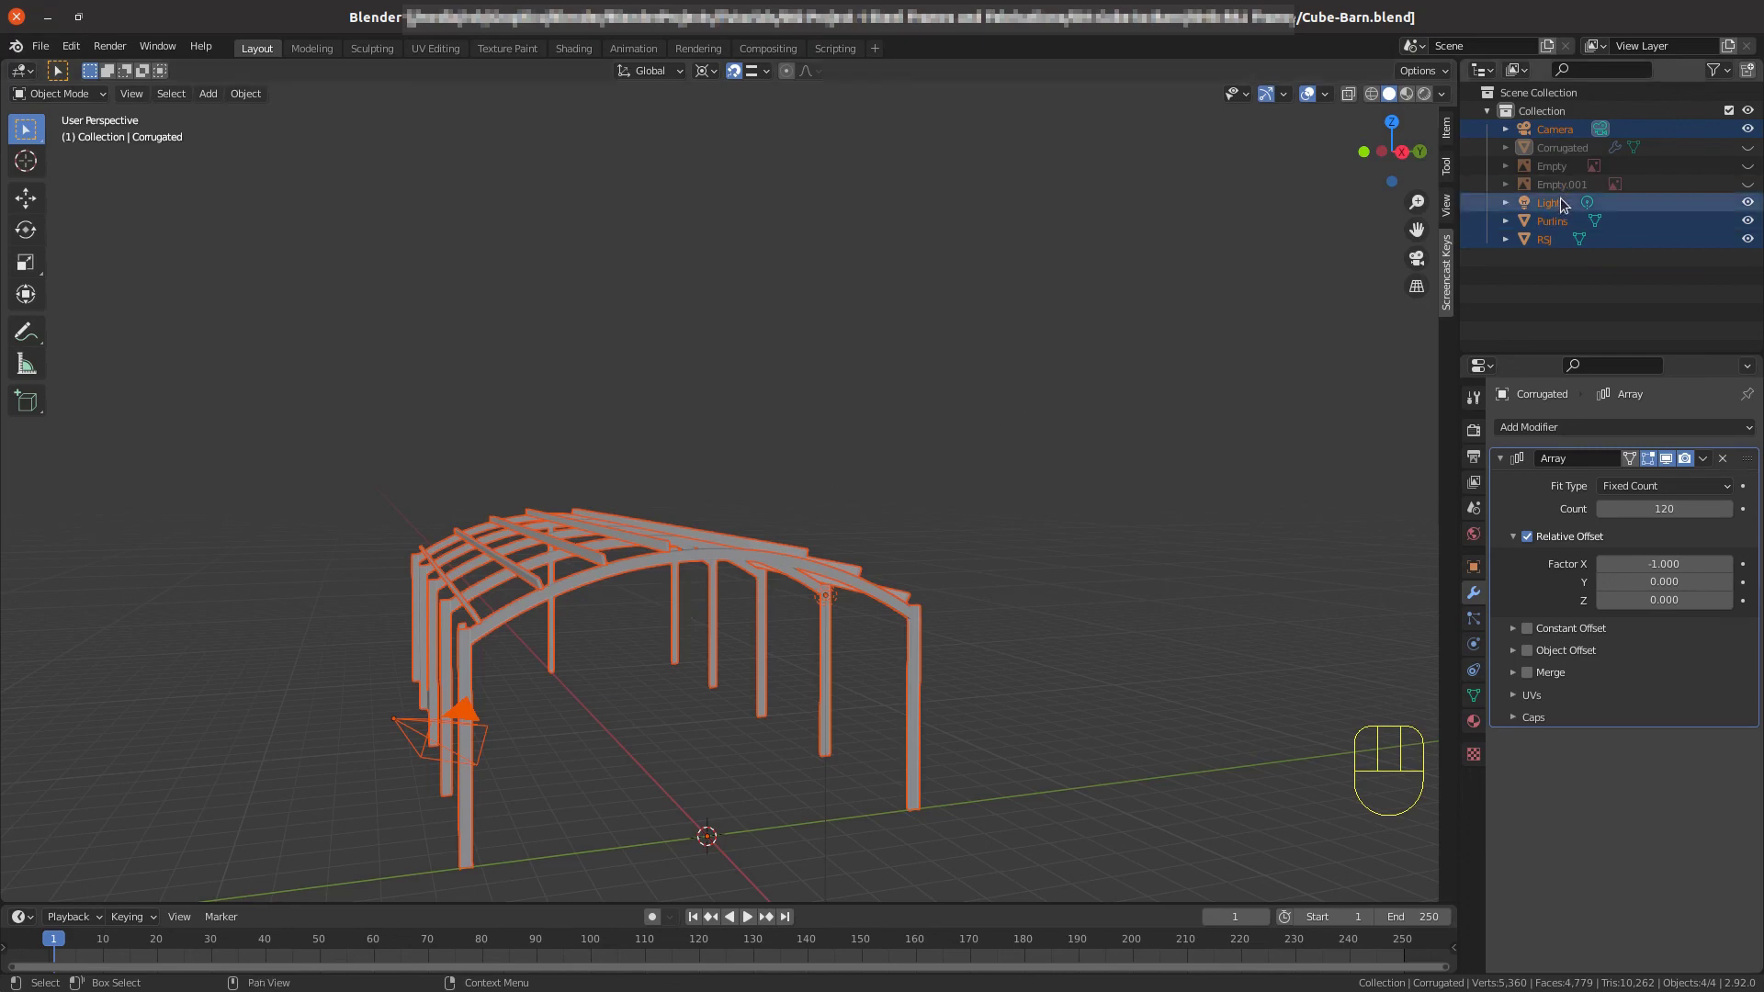
pyautogui.click(1561, 225)
pyautogui.press('Tab')
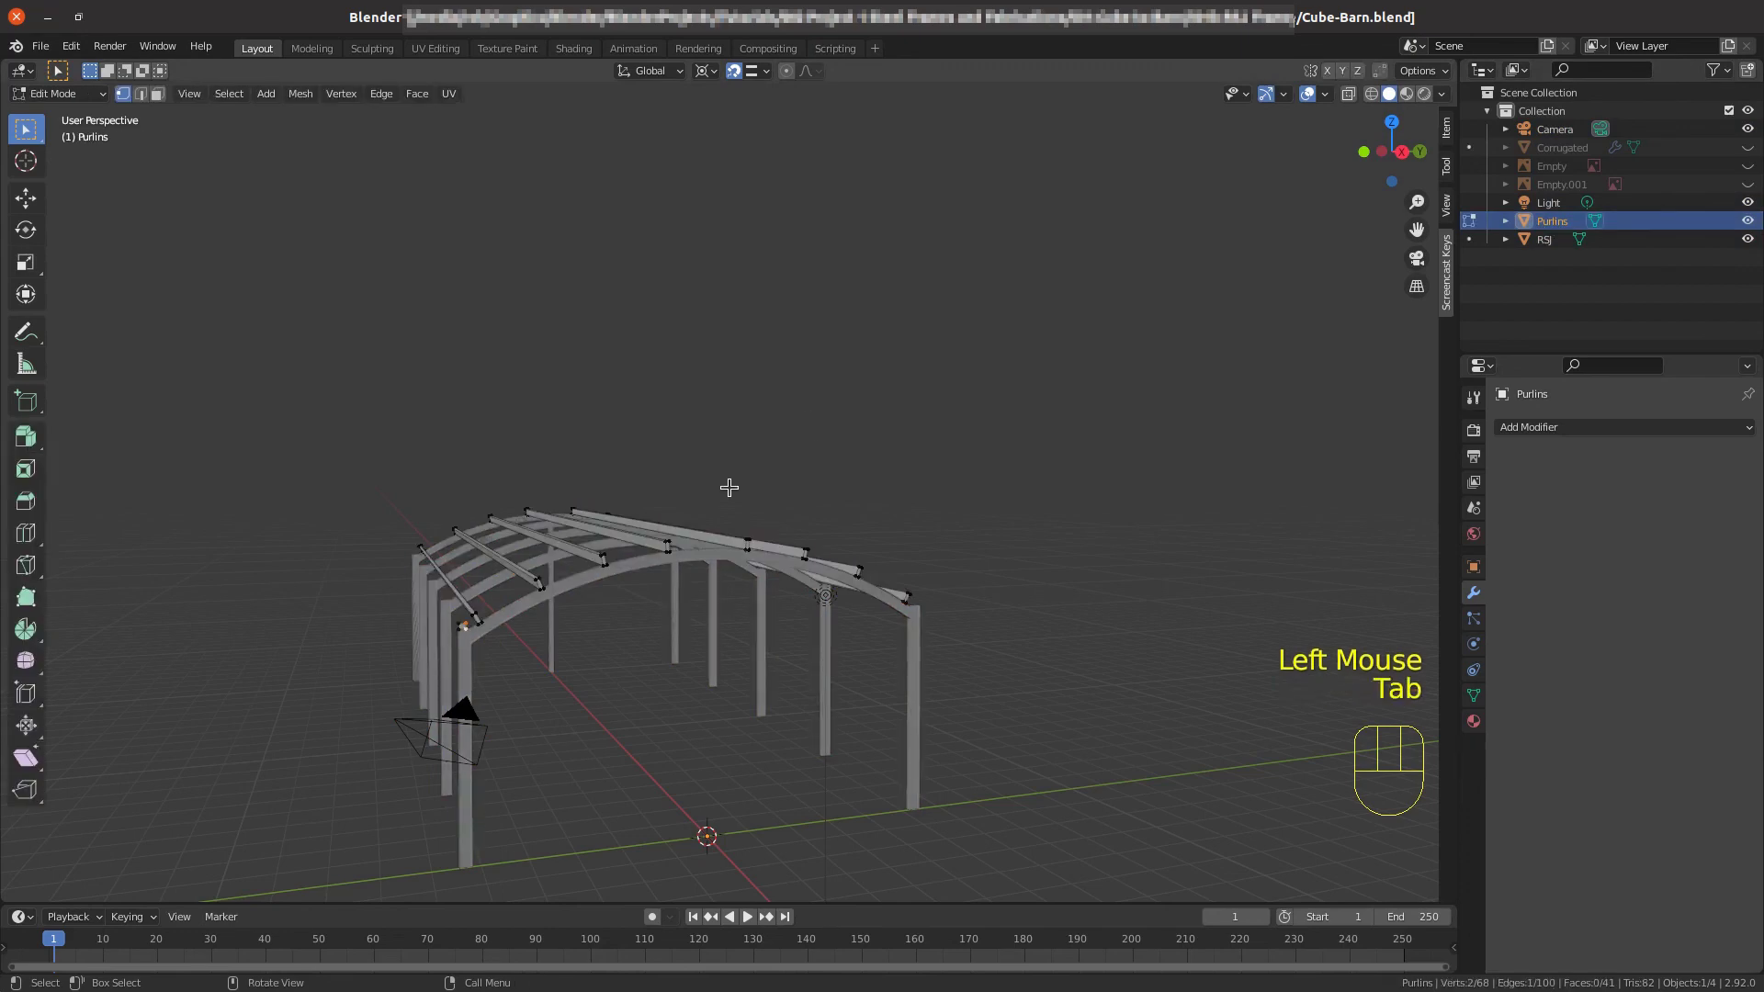
pyautogui.press('a')
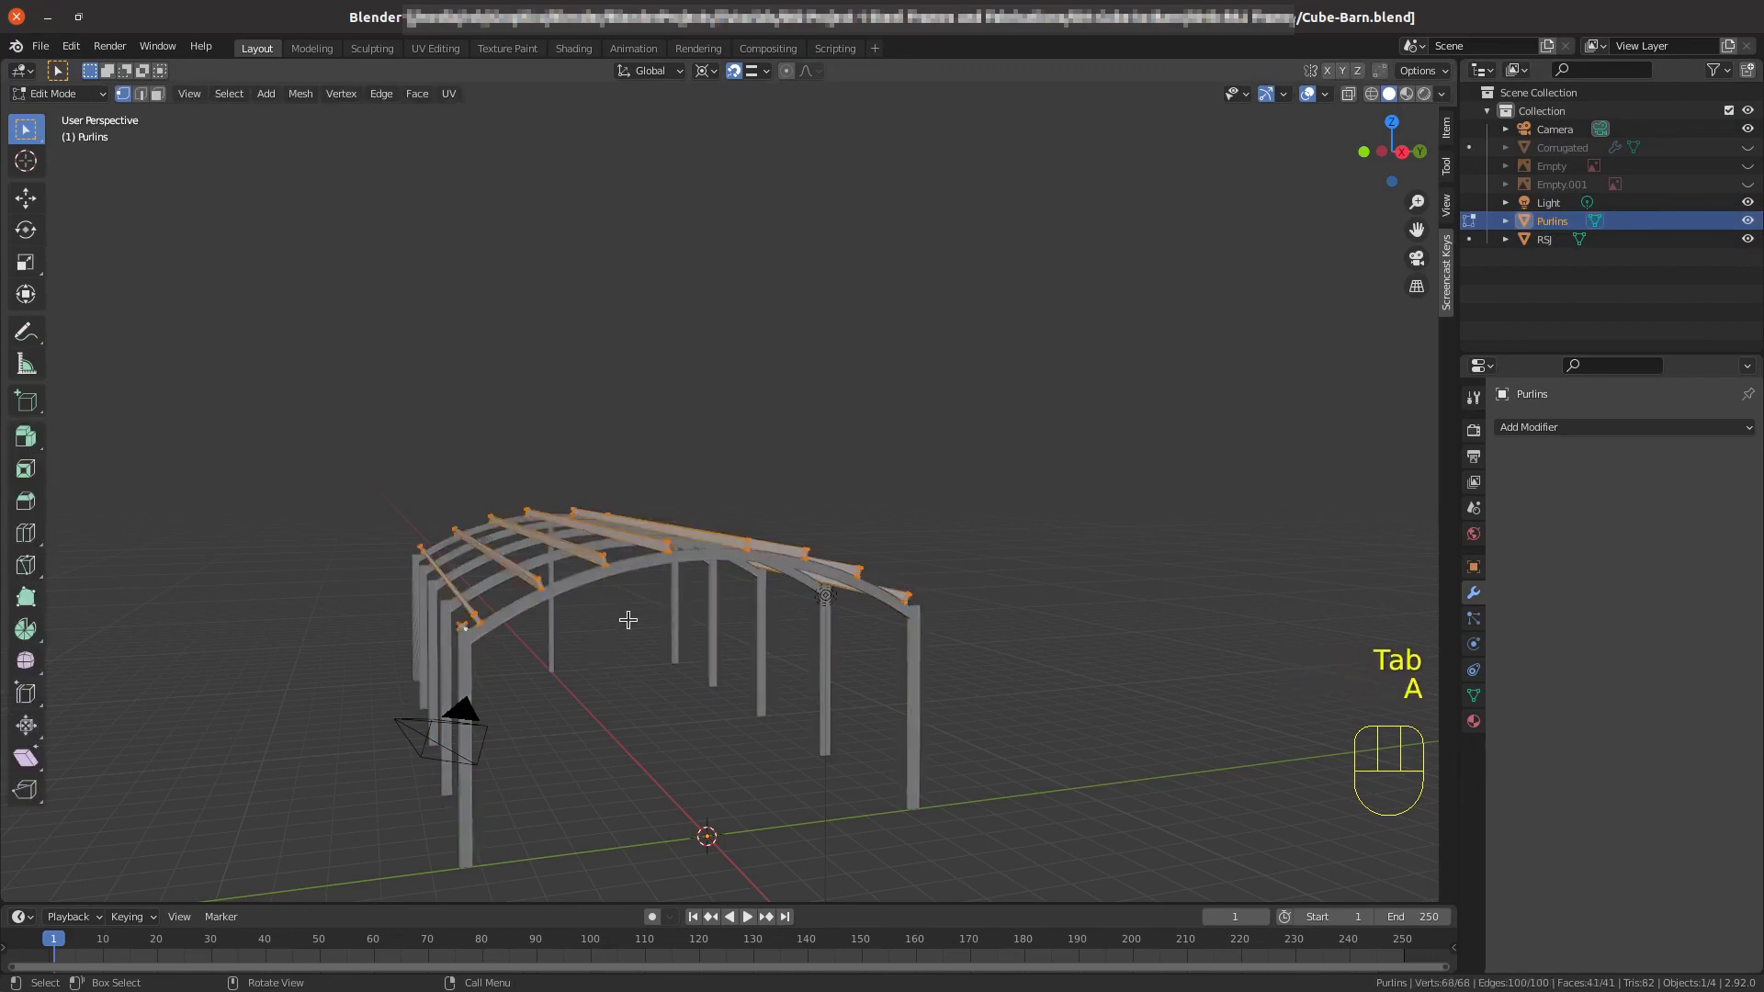
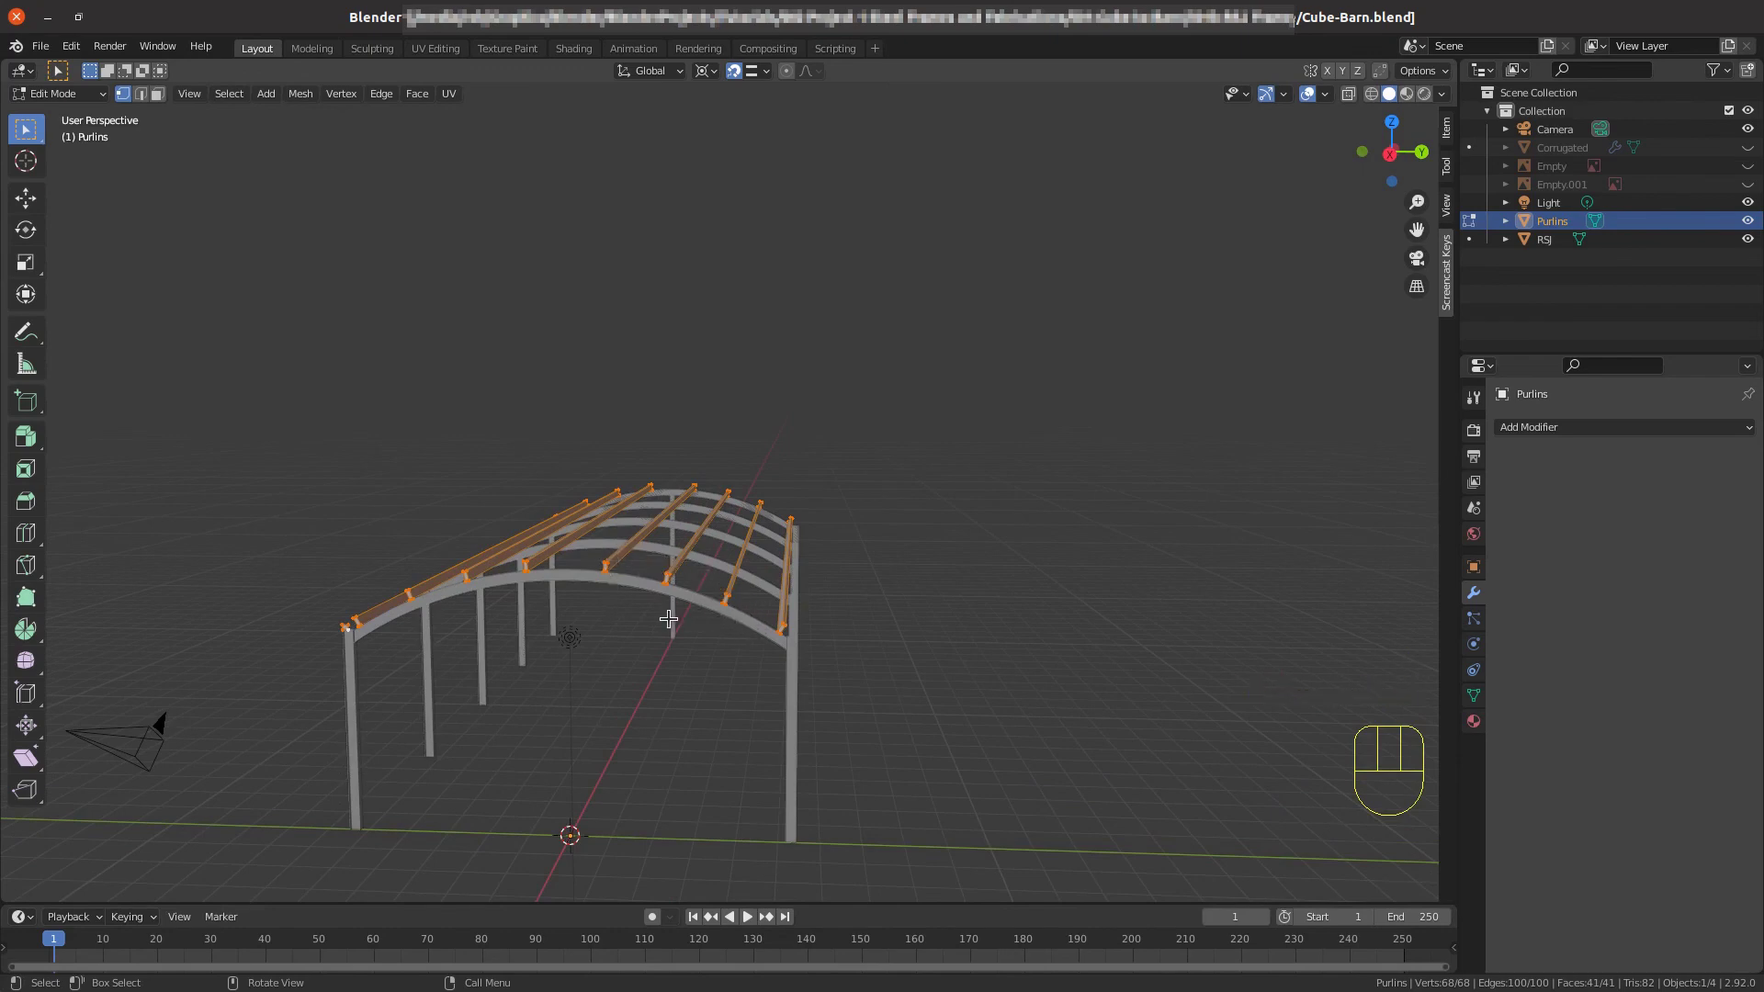
pyautogui.scroll(3)
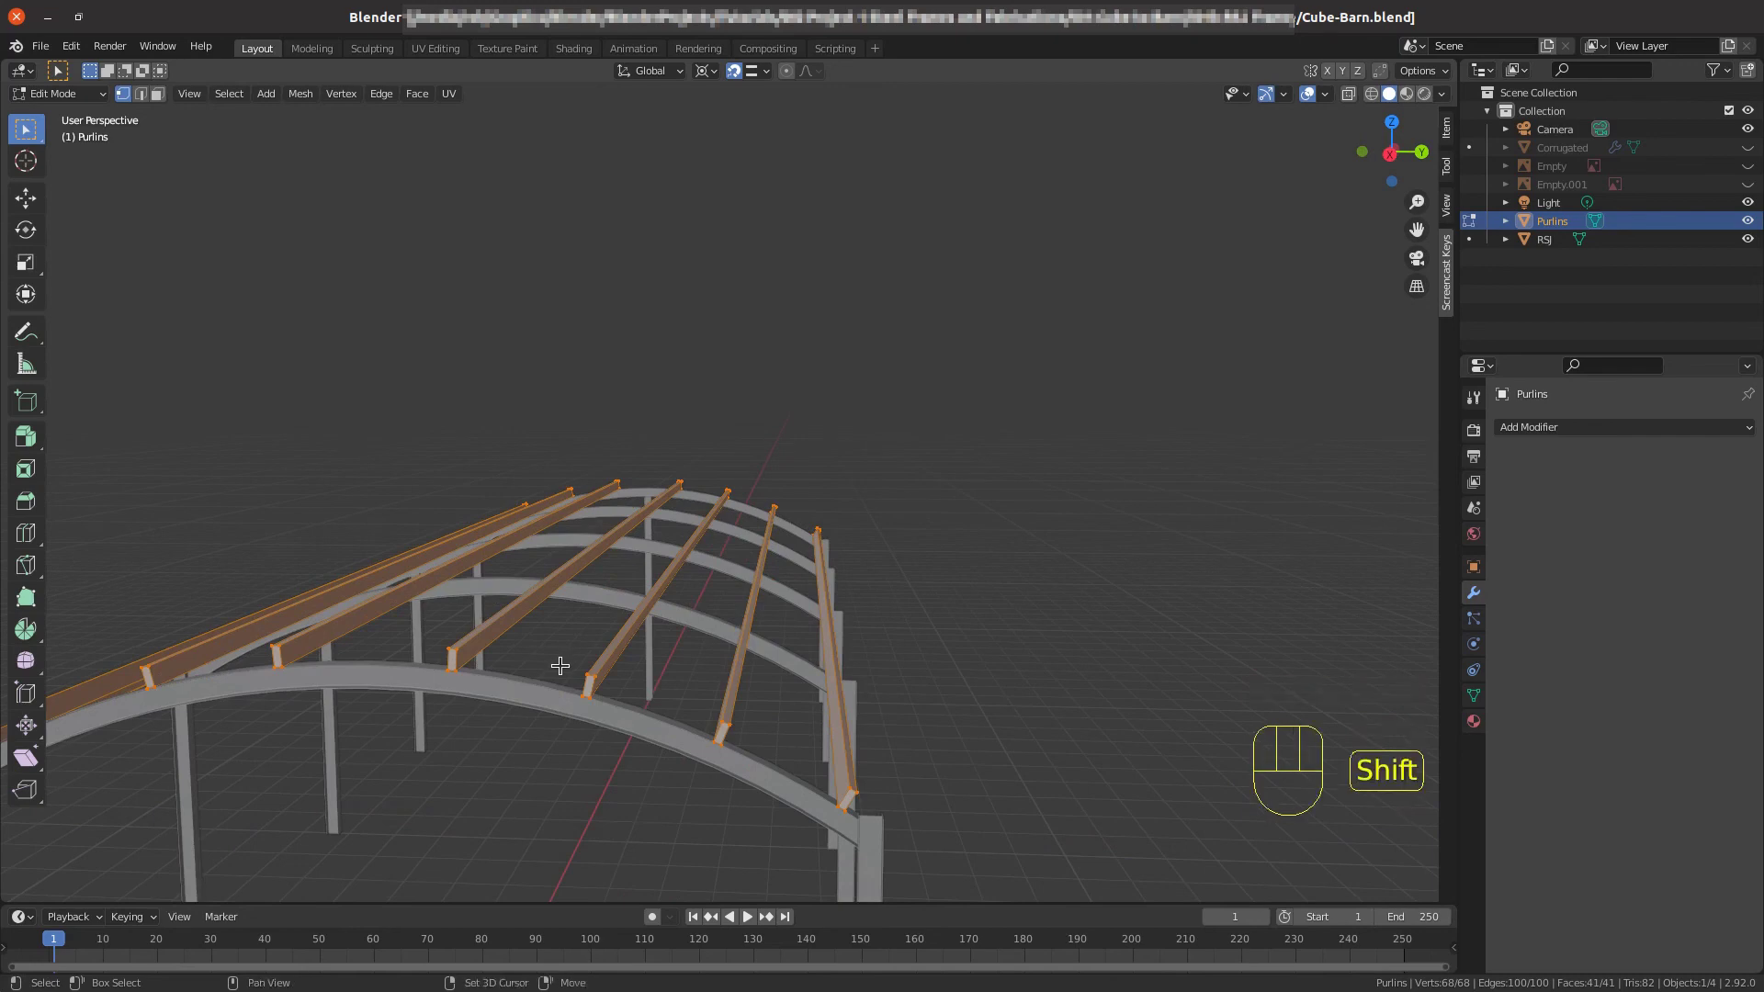
pyautogui.press('shift+n')
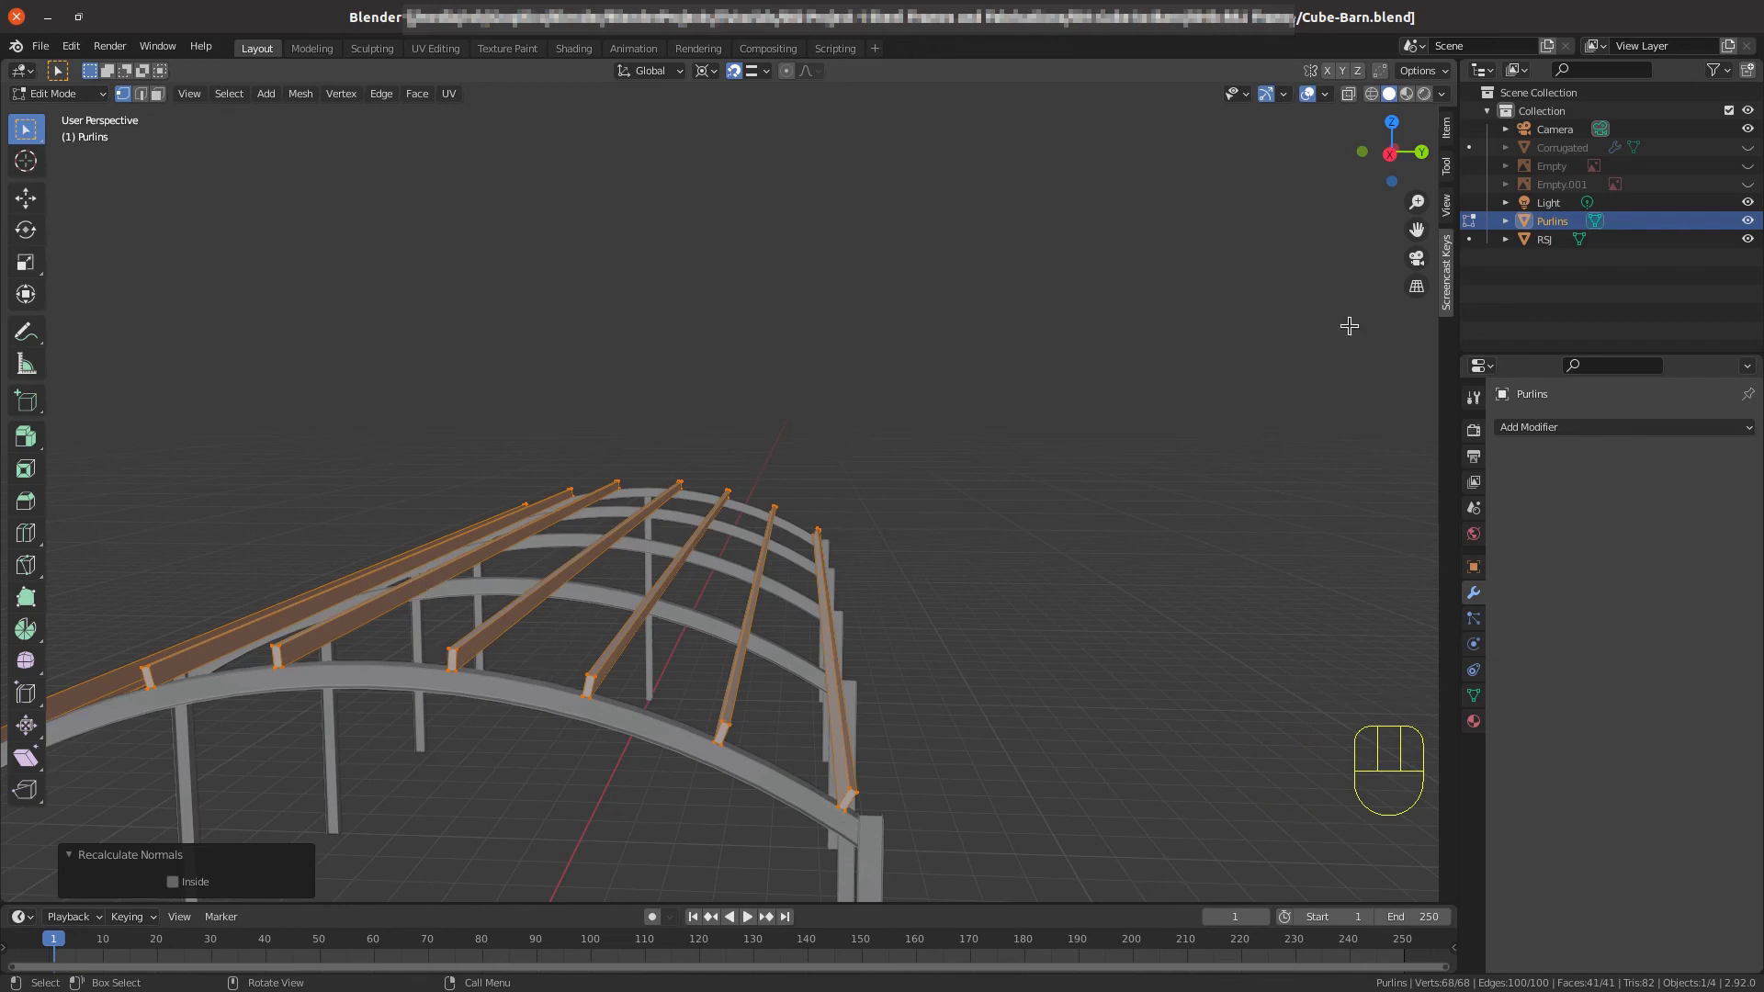
pyautogui.click(1577, 153)
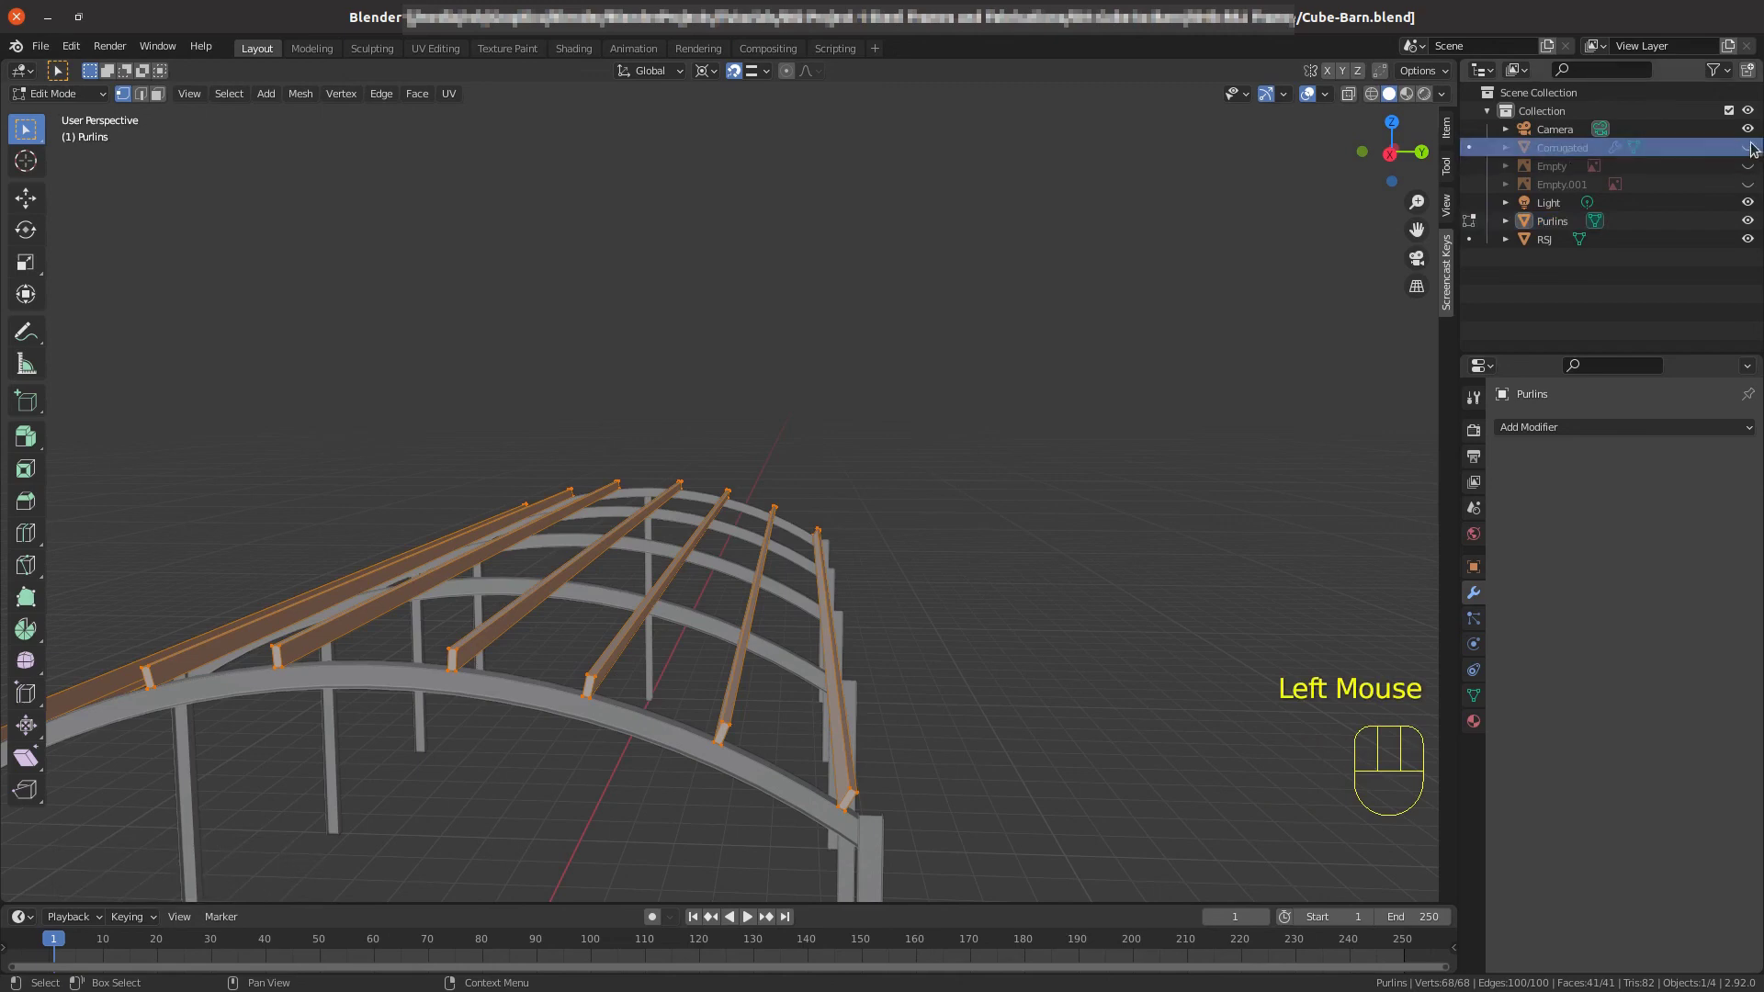
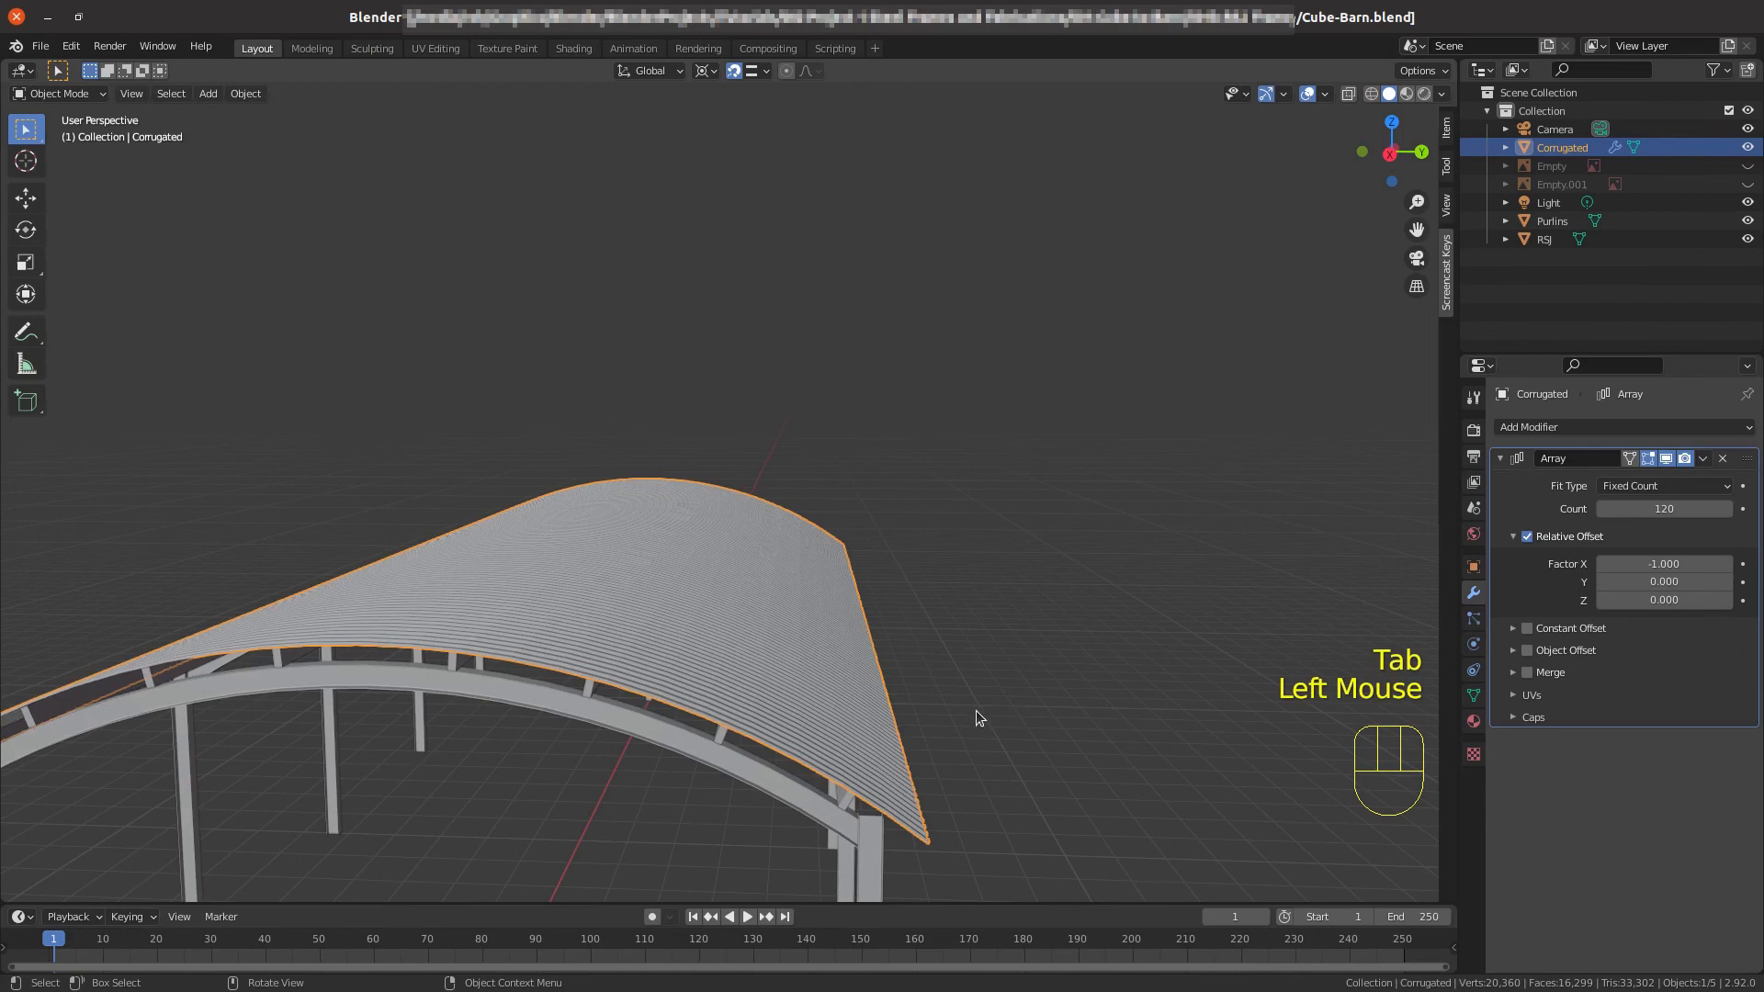
# Recalculate the corrugated roof's normals outward and check its underside shades smoothly.
pyautogui.press('Tab')
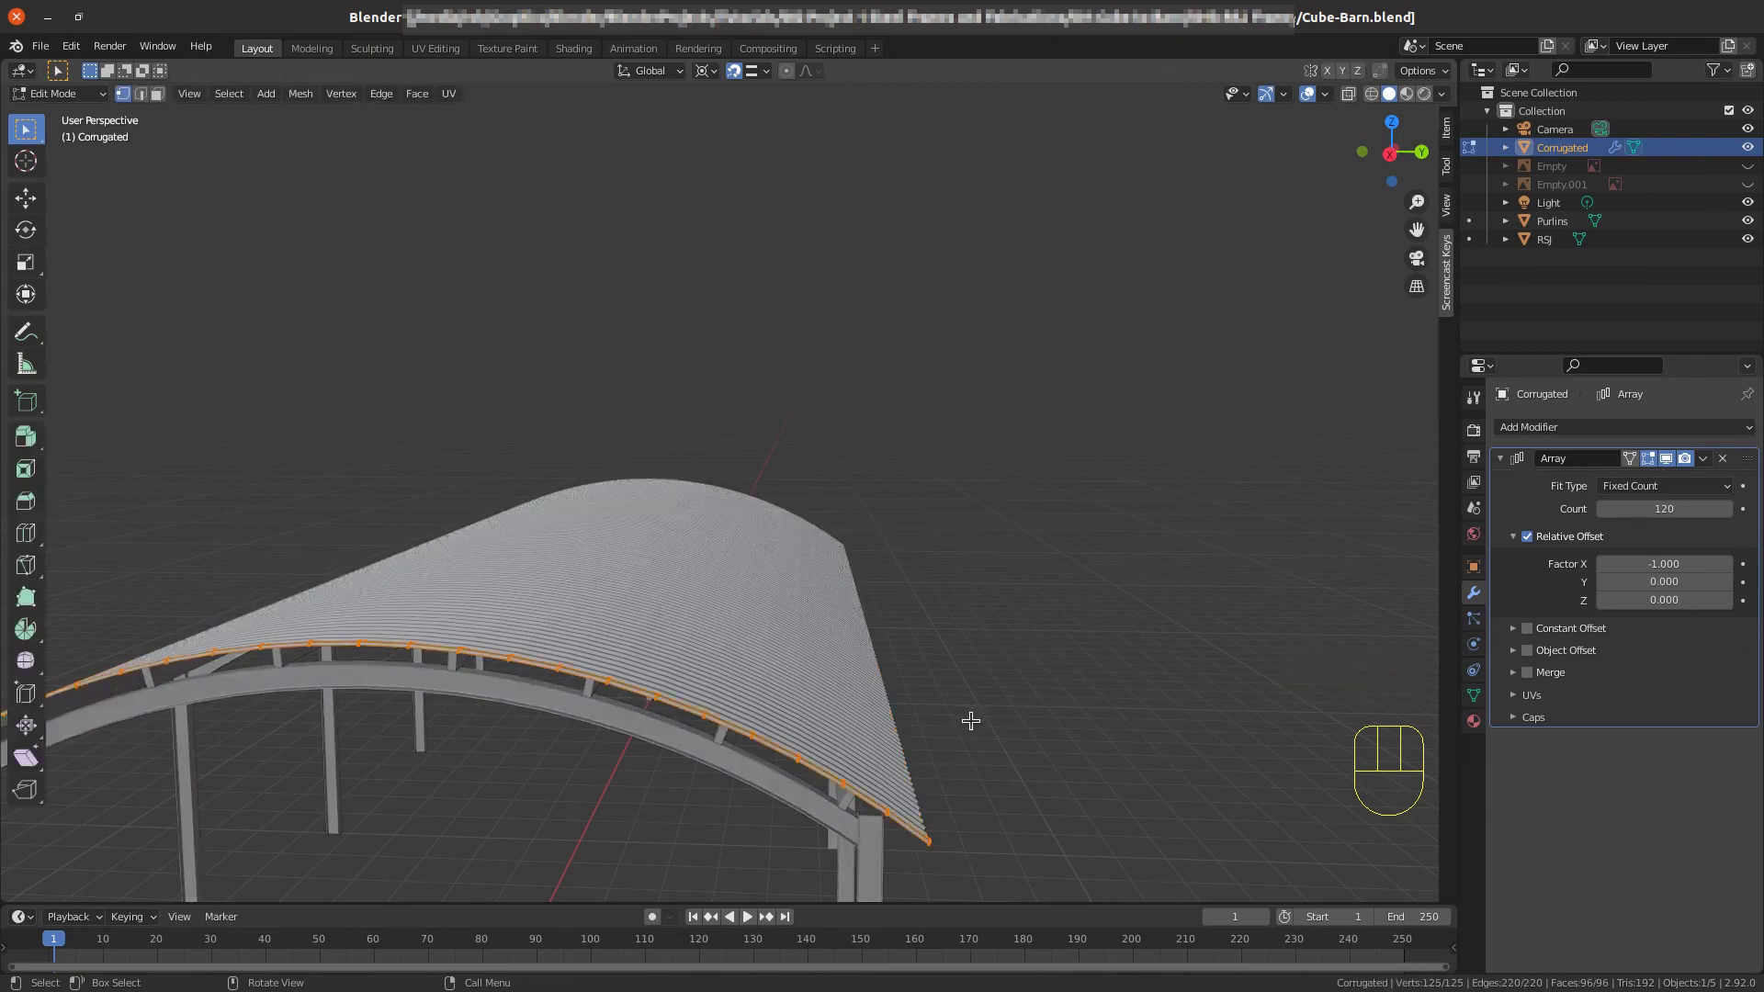
pyautogui.press('a')
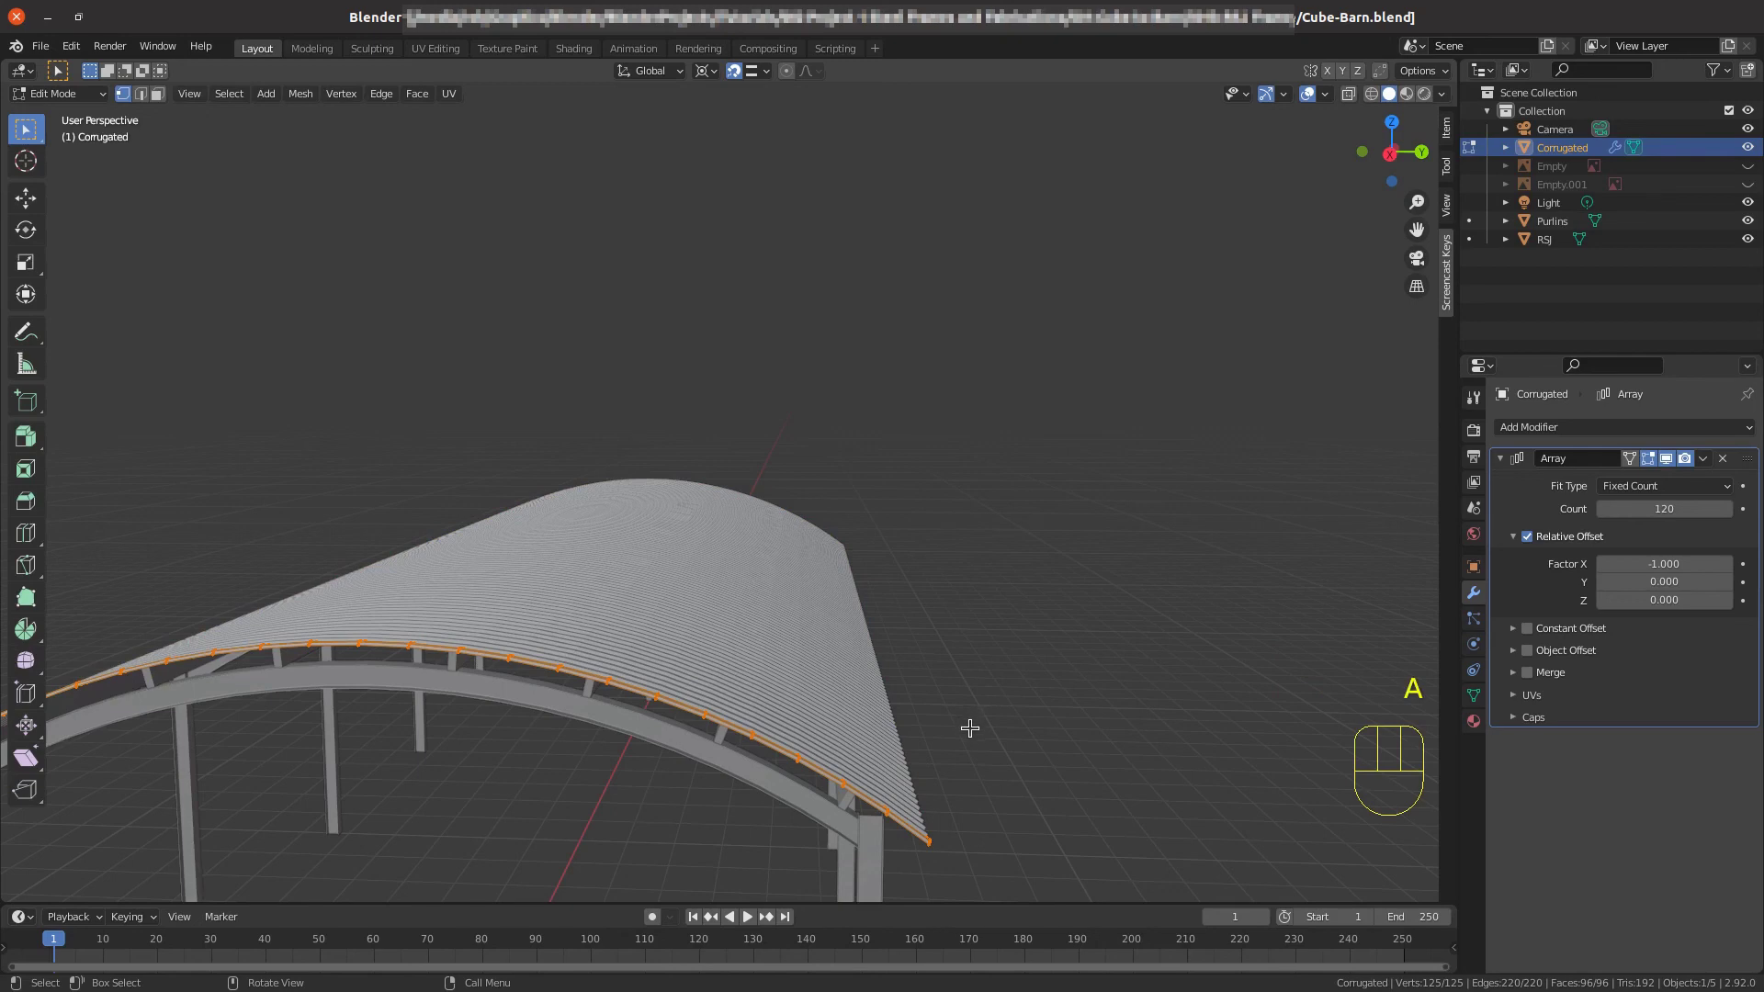
pyautogui.press('shift+n')
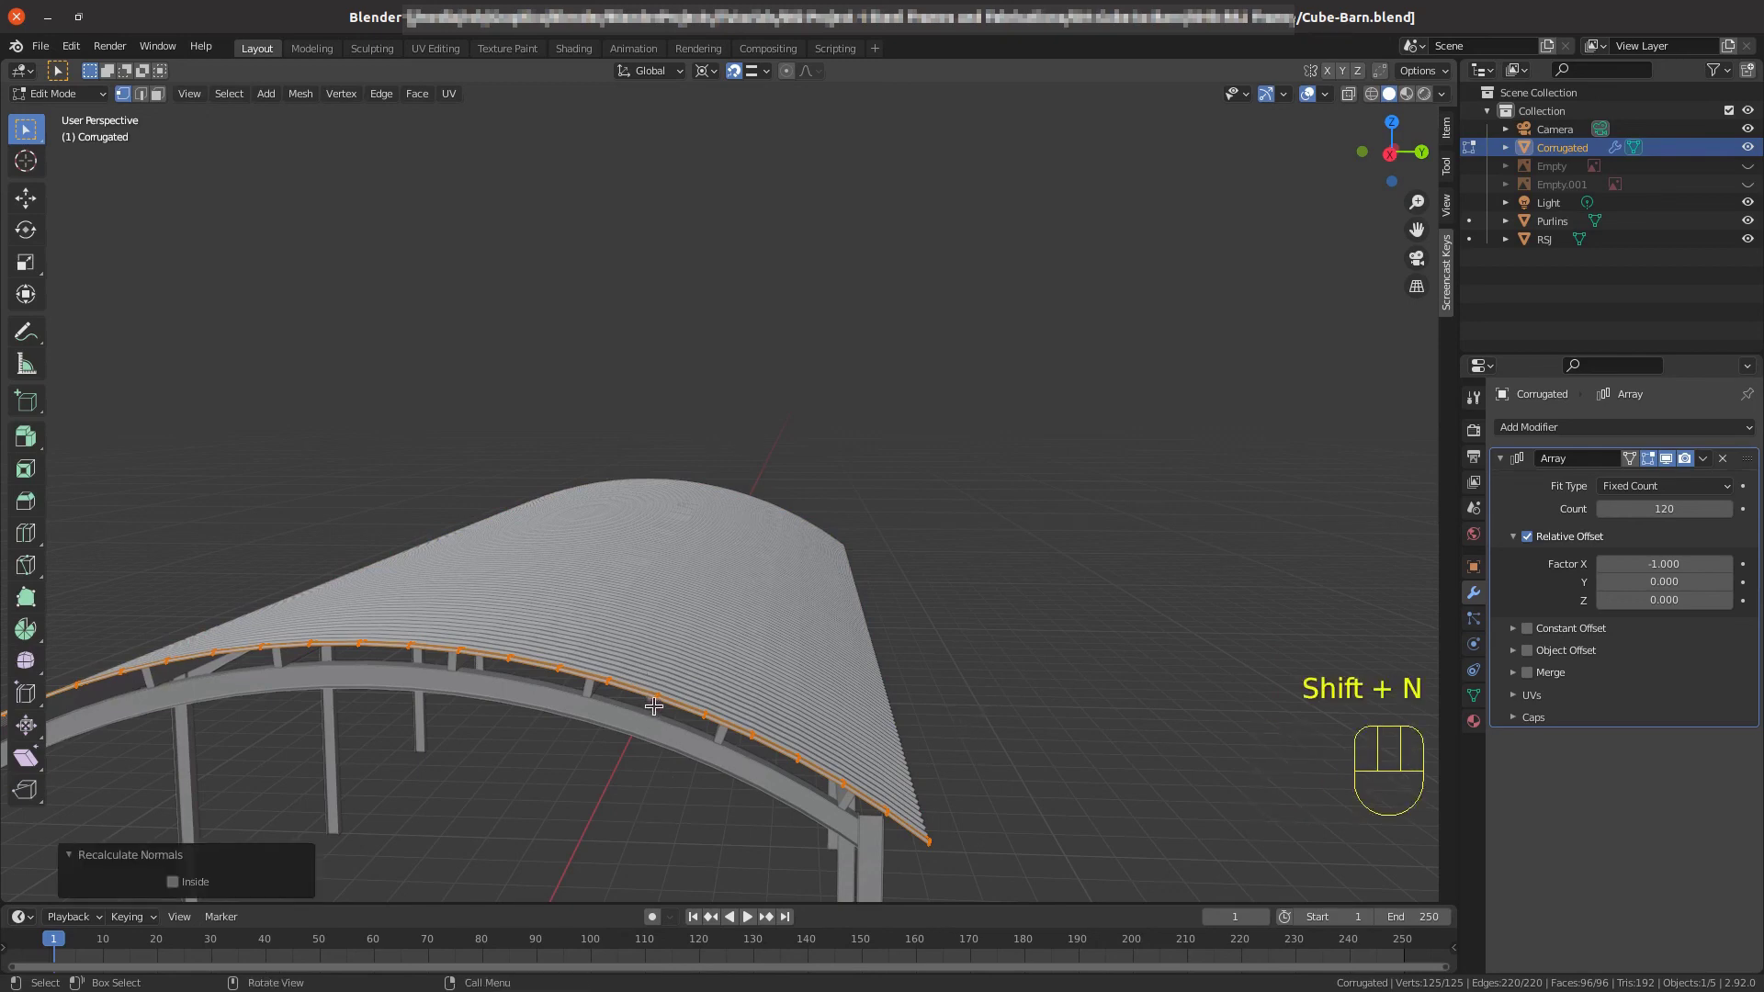
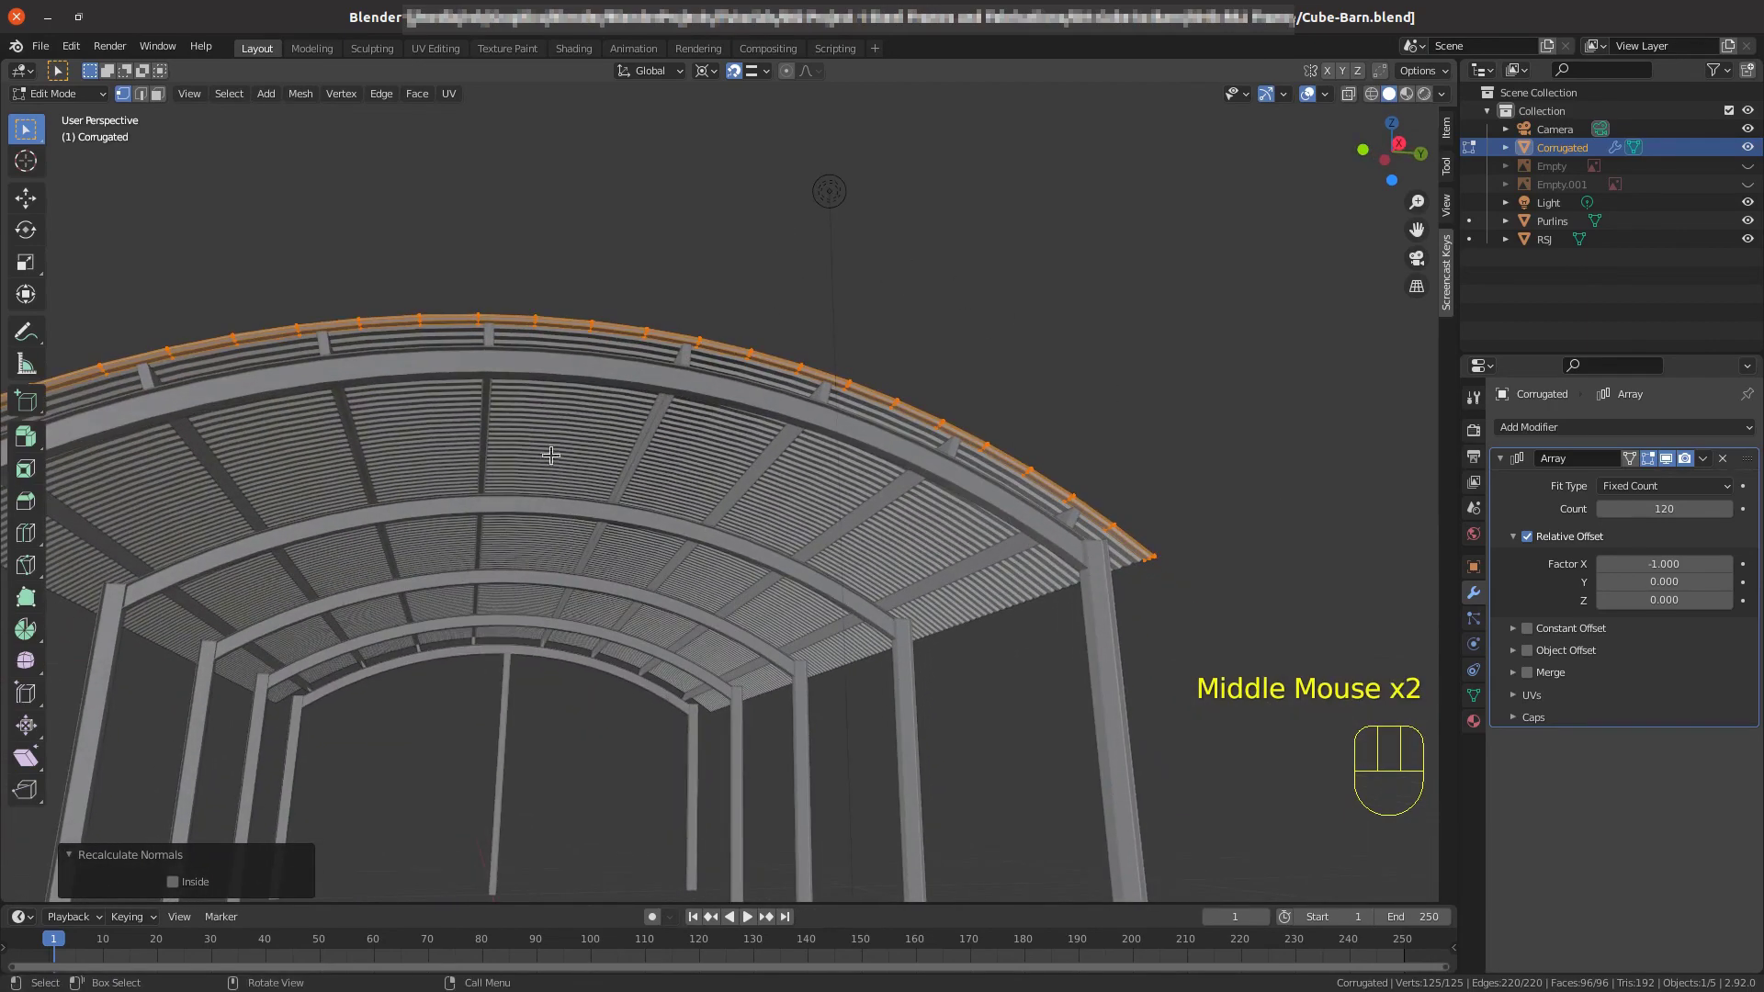
pyautogui.moveTo(546, 417); pyautogui.dragTo(550, 385)
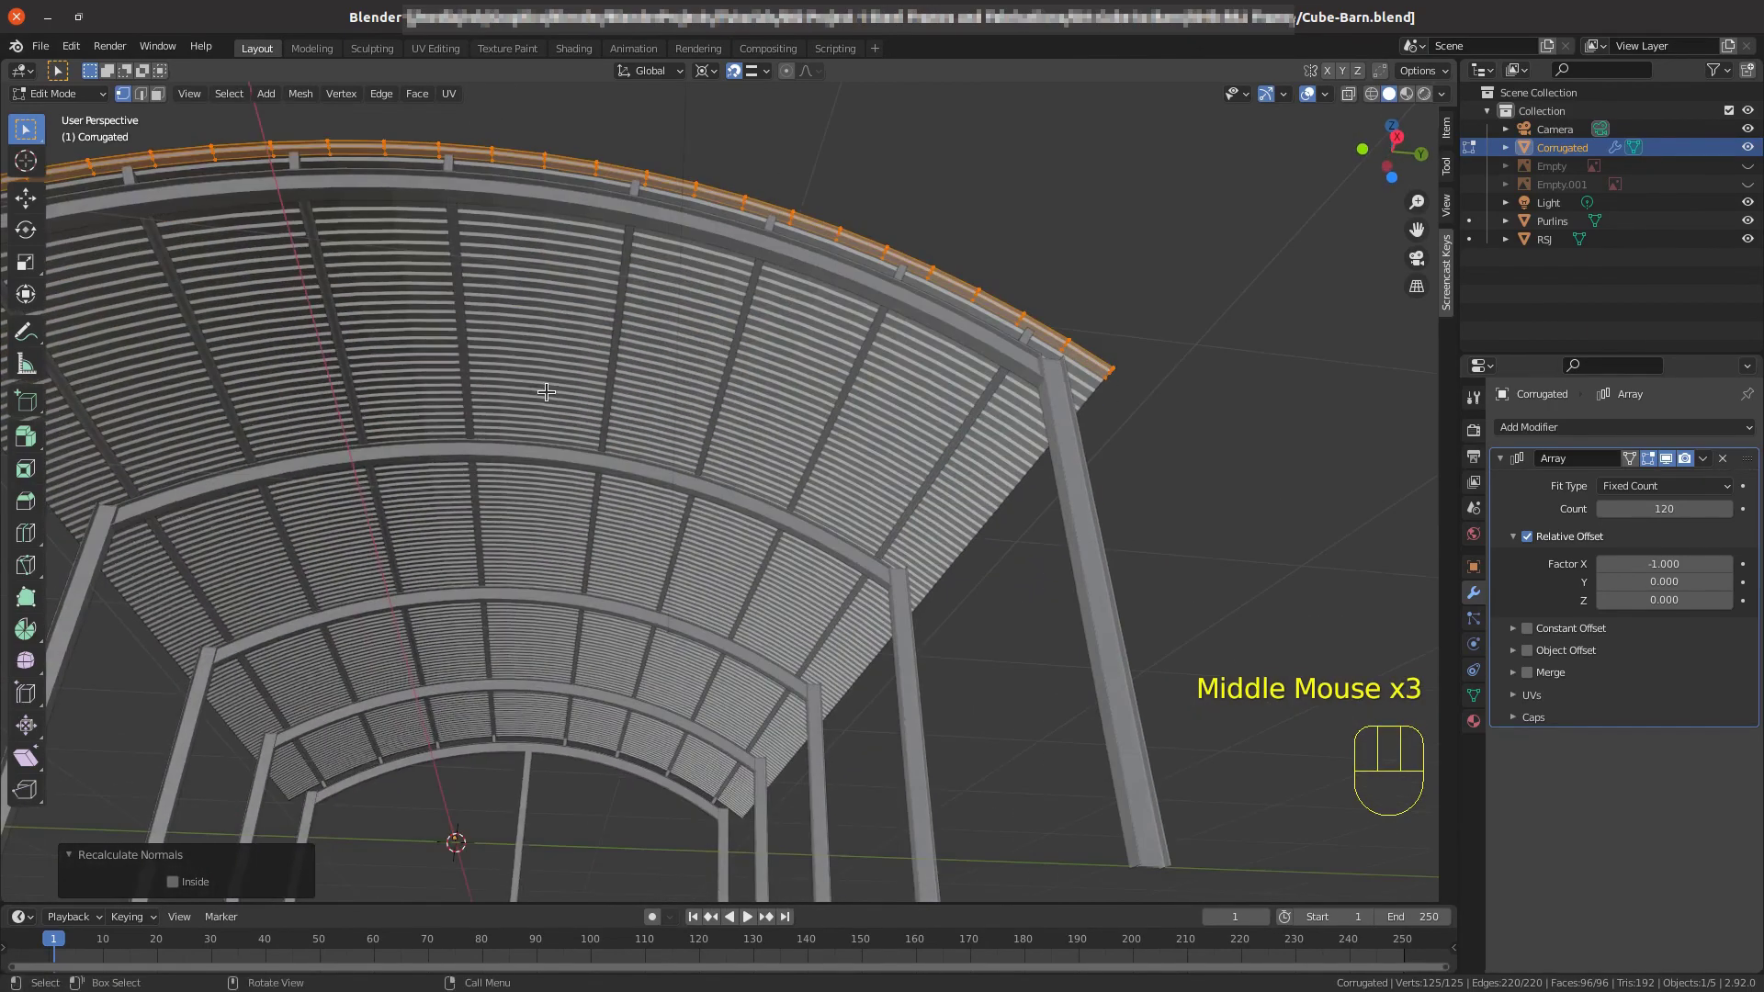
pyautogui.scroll(-3)
pyautogui.moveTo(562, 376); pyautogui.dragTo(1049, 779)
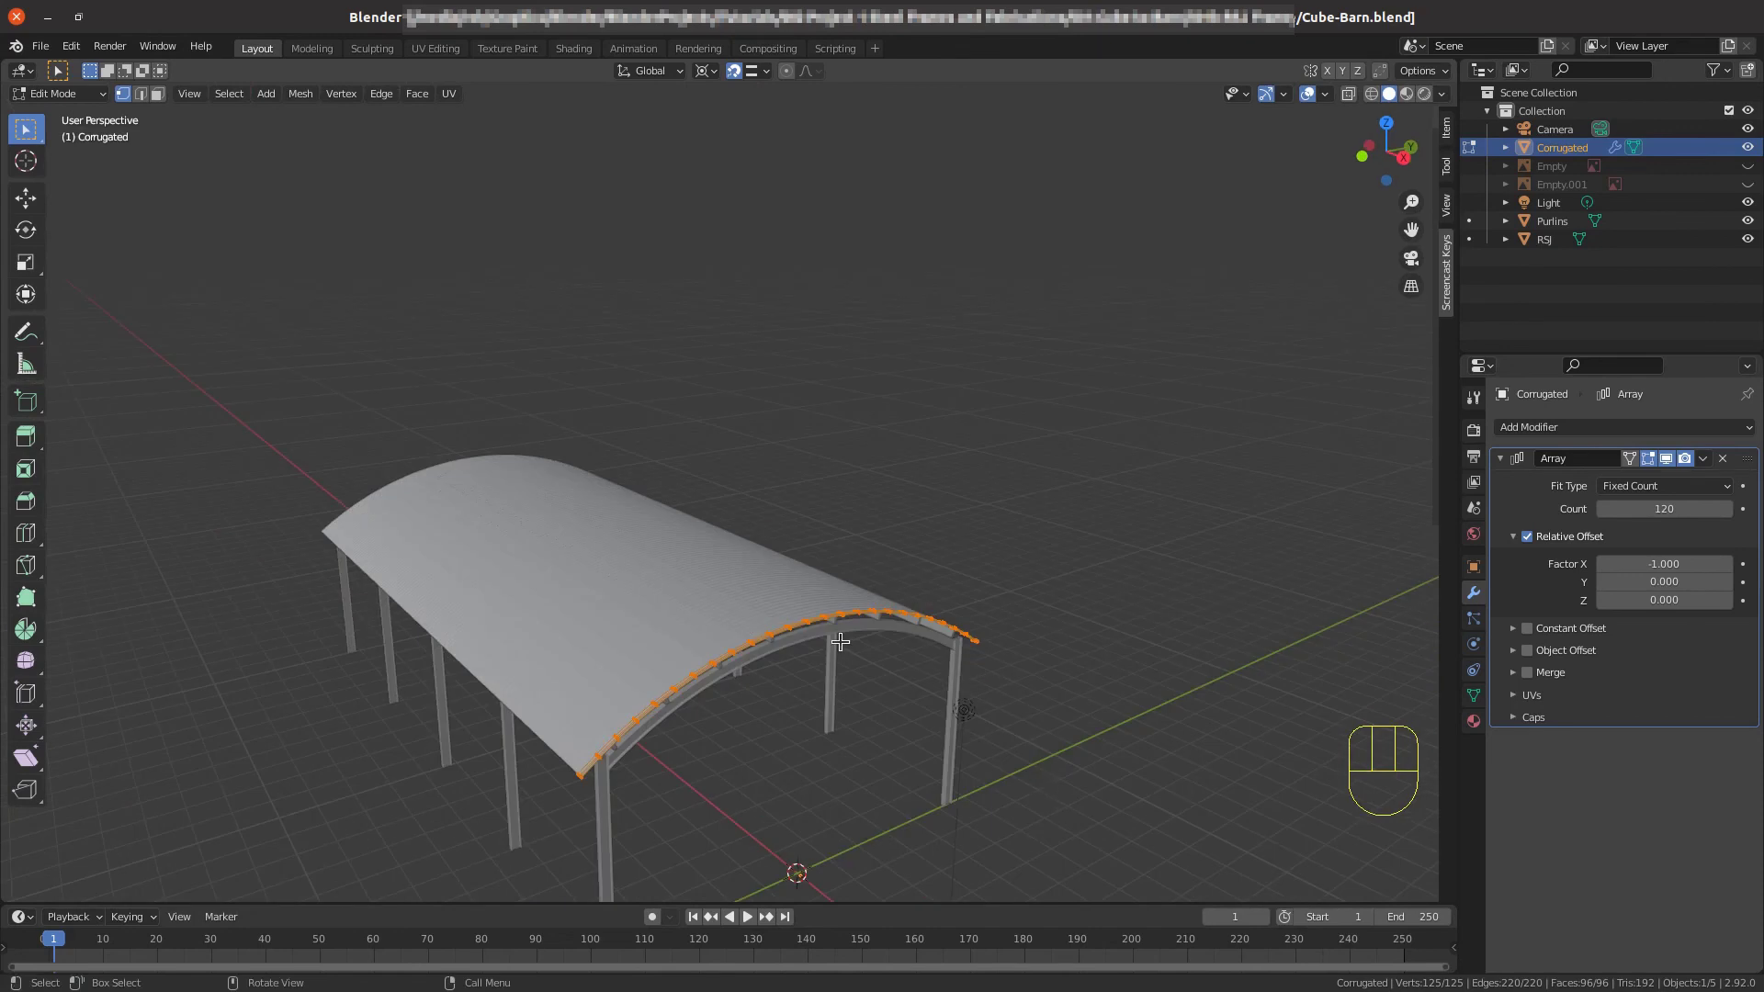
# Leave Edit Mode and save the barn model as Cube-Barn.blend.
pyautogui.press('Tab')
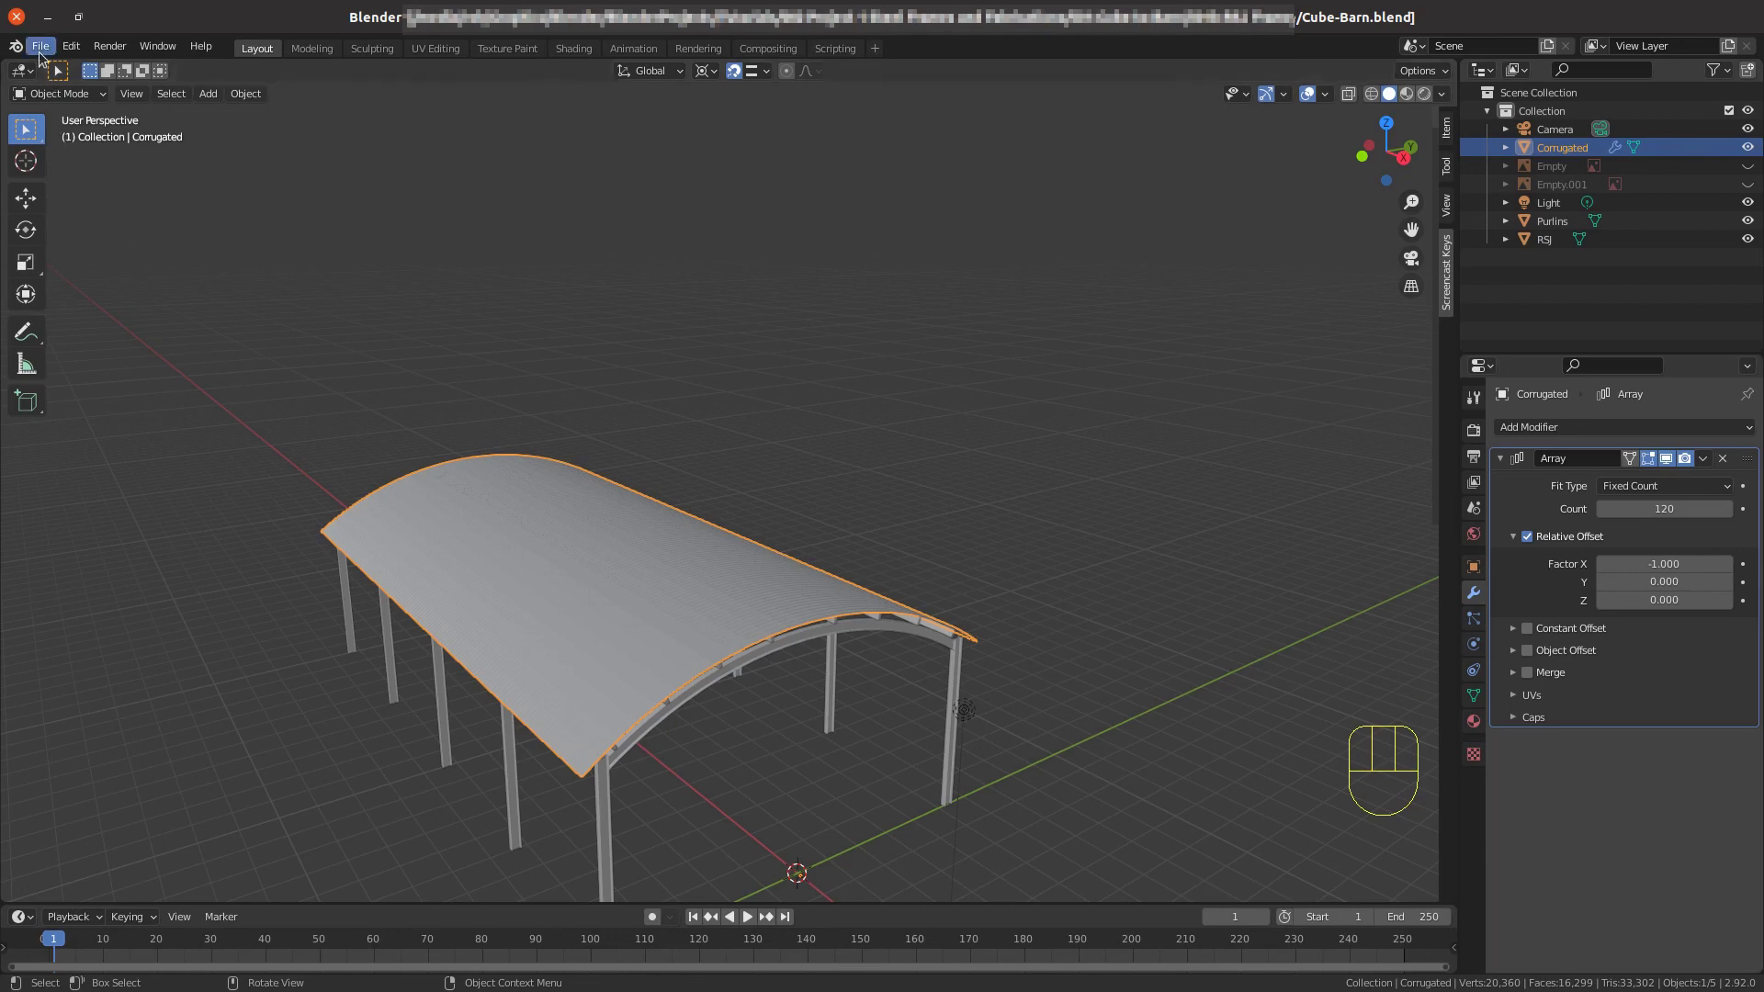
pyautogui.moveTo(41, 51); pyautogui.dragTo(62, 173)
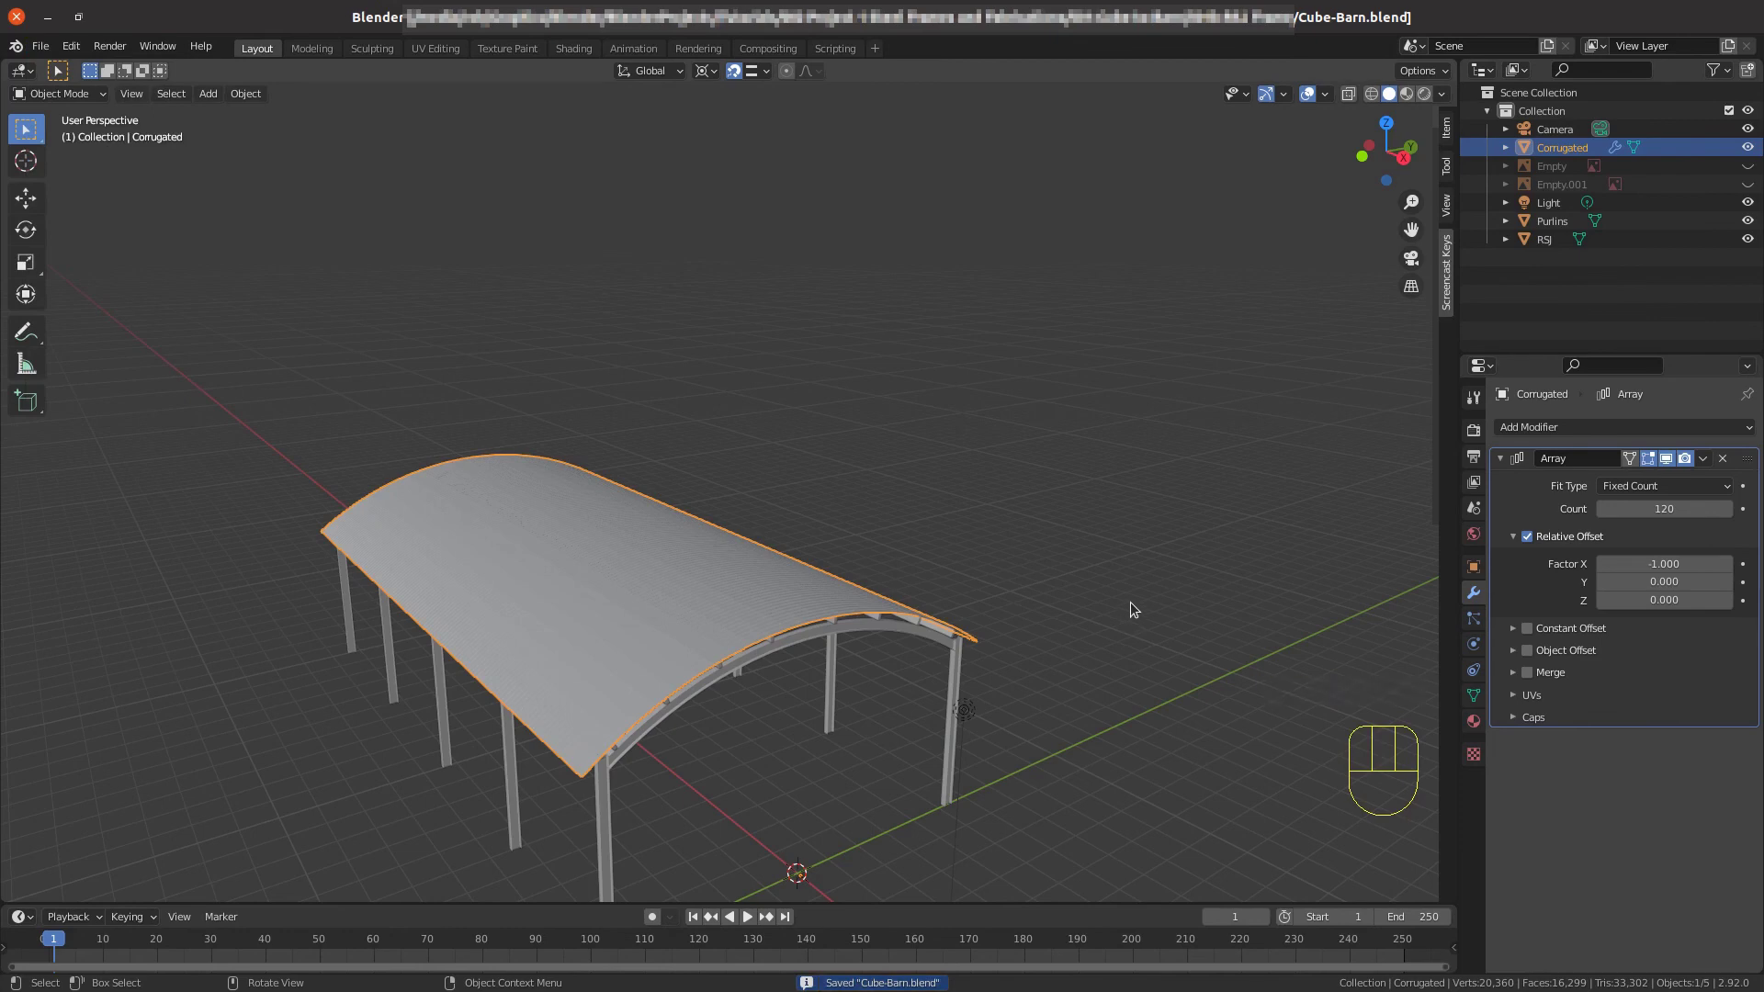
pyautogui.press('ctrl+s')
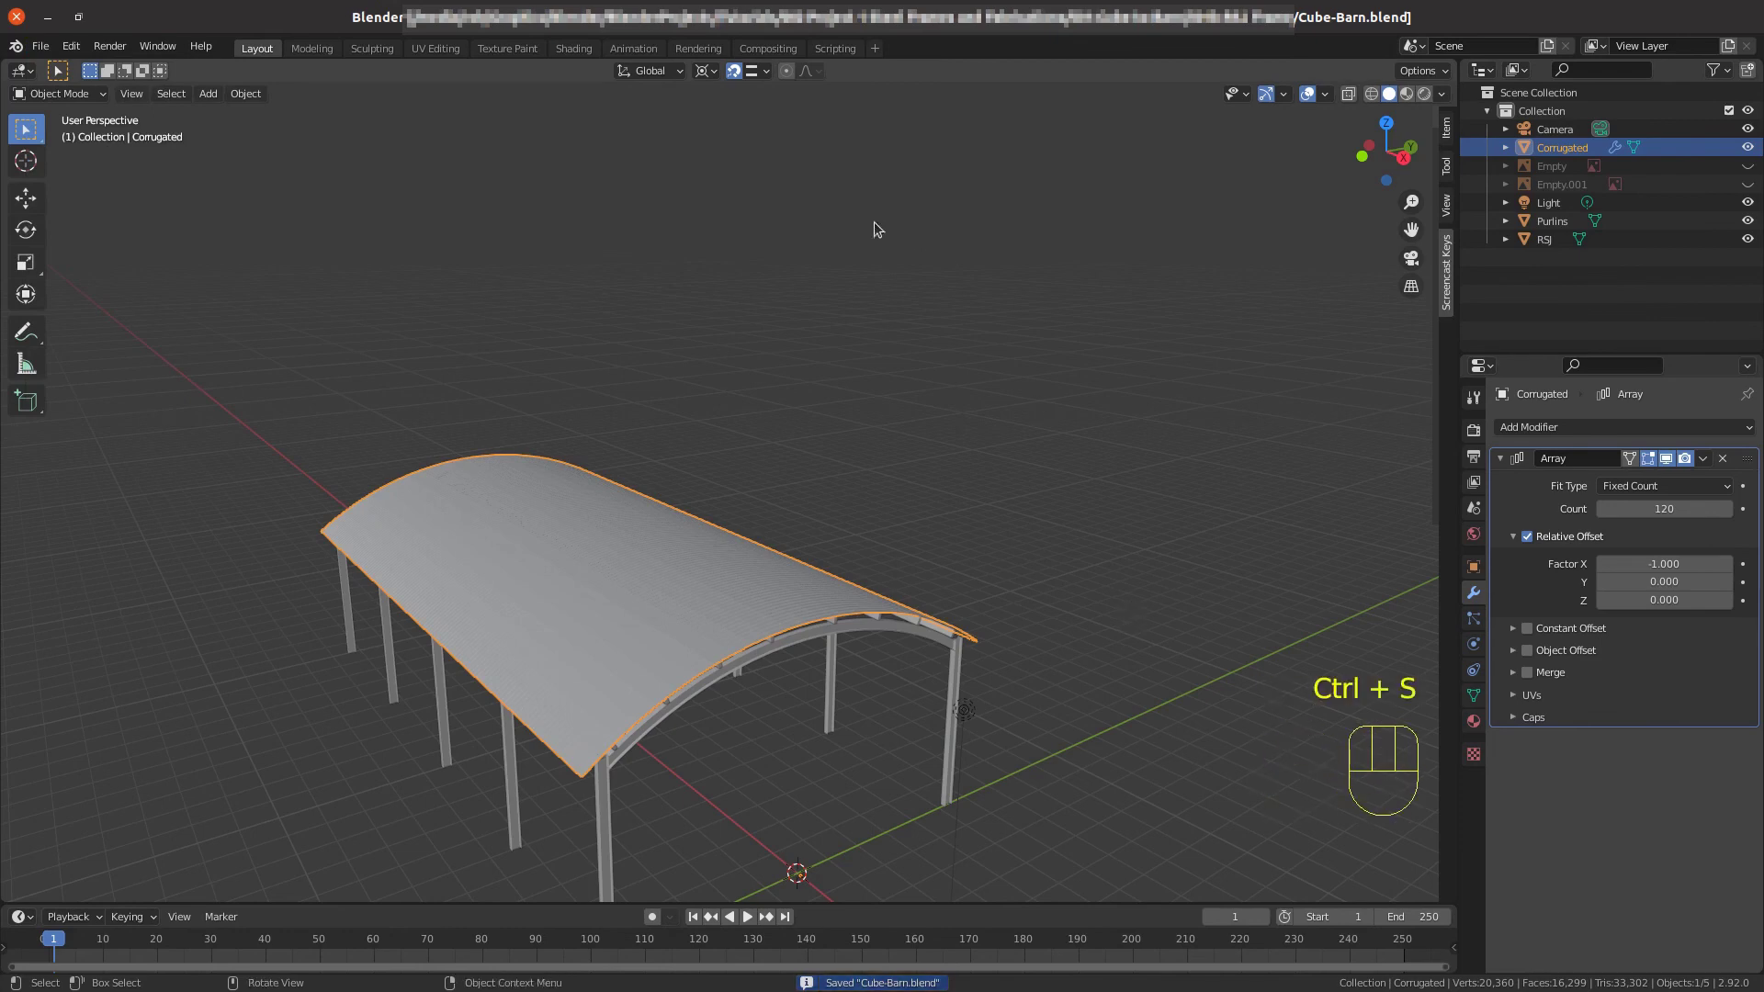